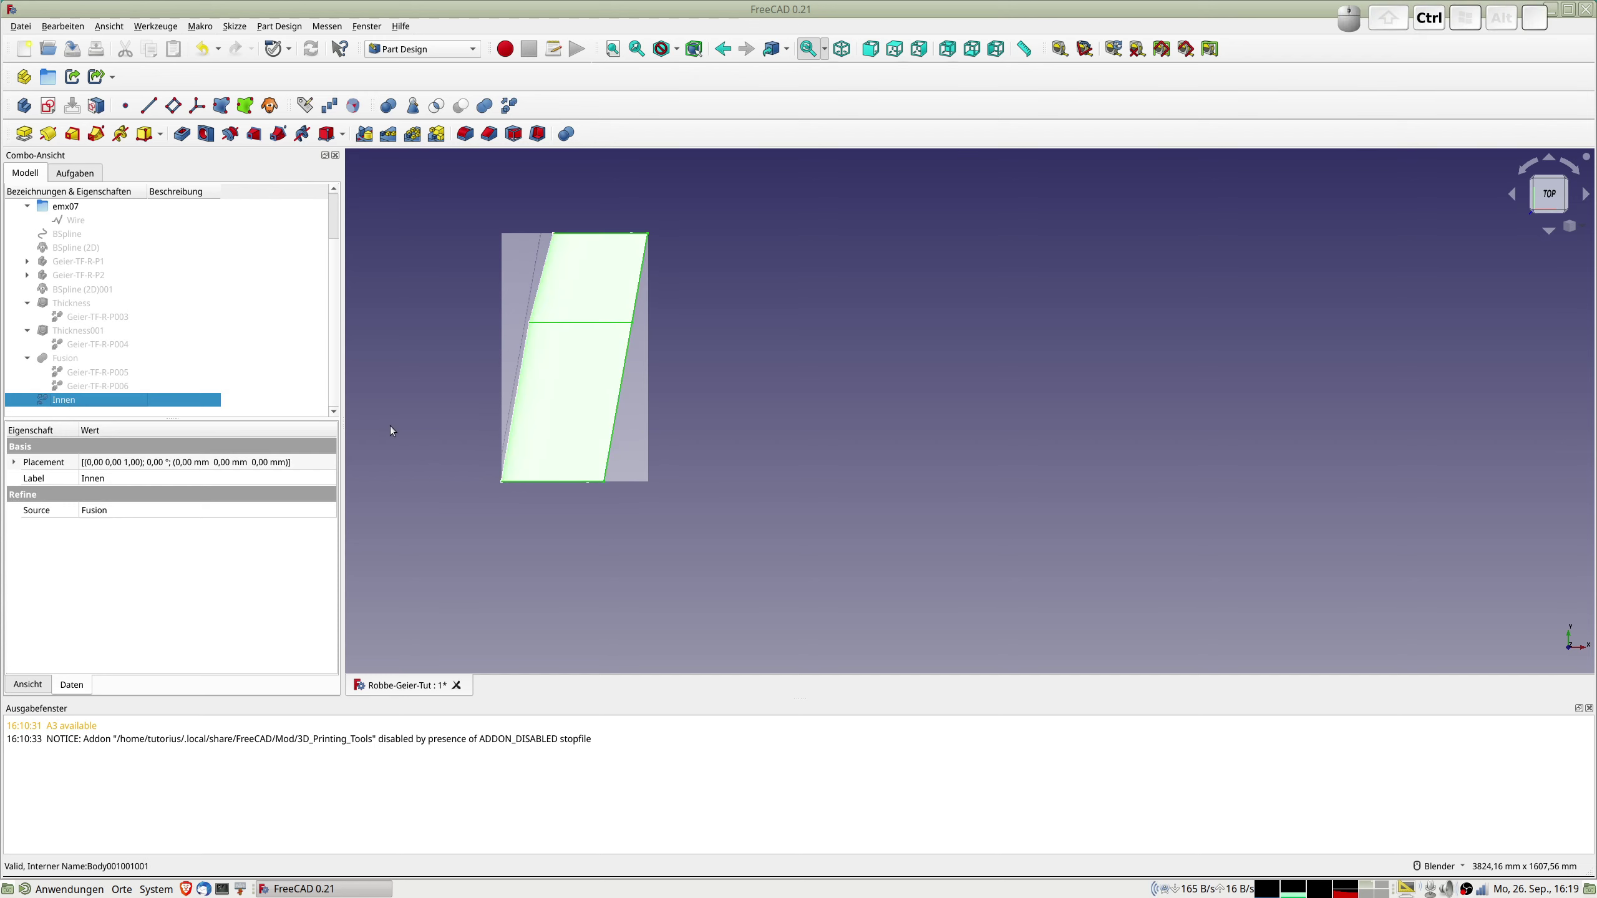
Set the Innen wing body's transparency to about 79 in its display properties.
key("ctrl+d")
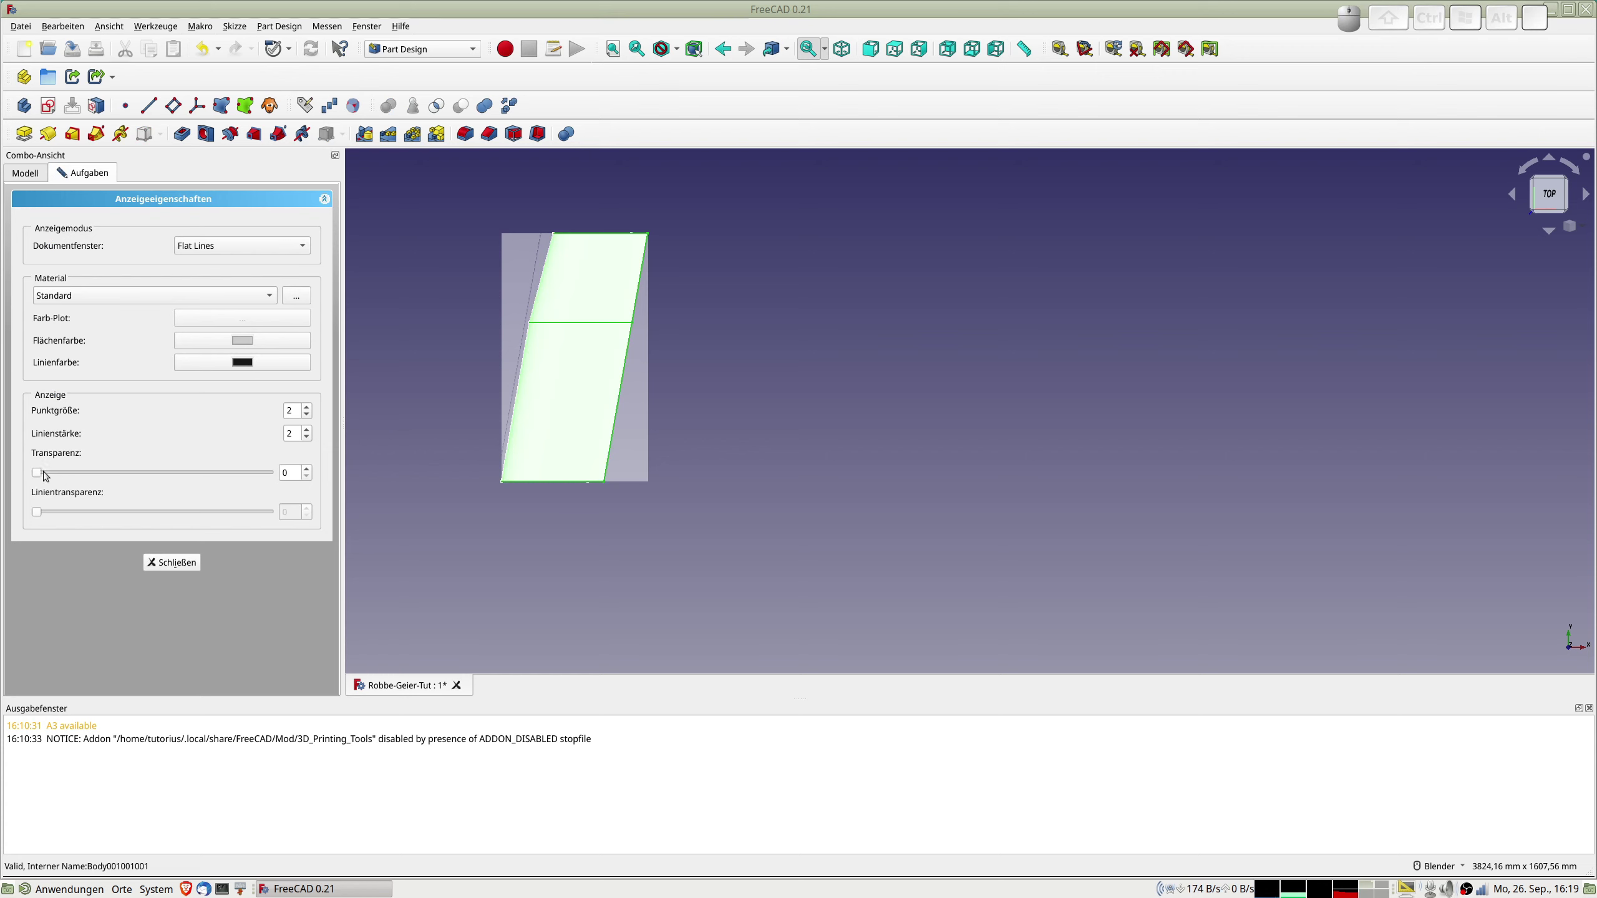
left_click_drag(41, 473, 294, 310)
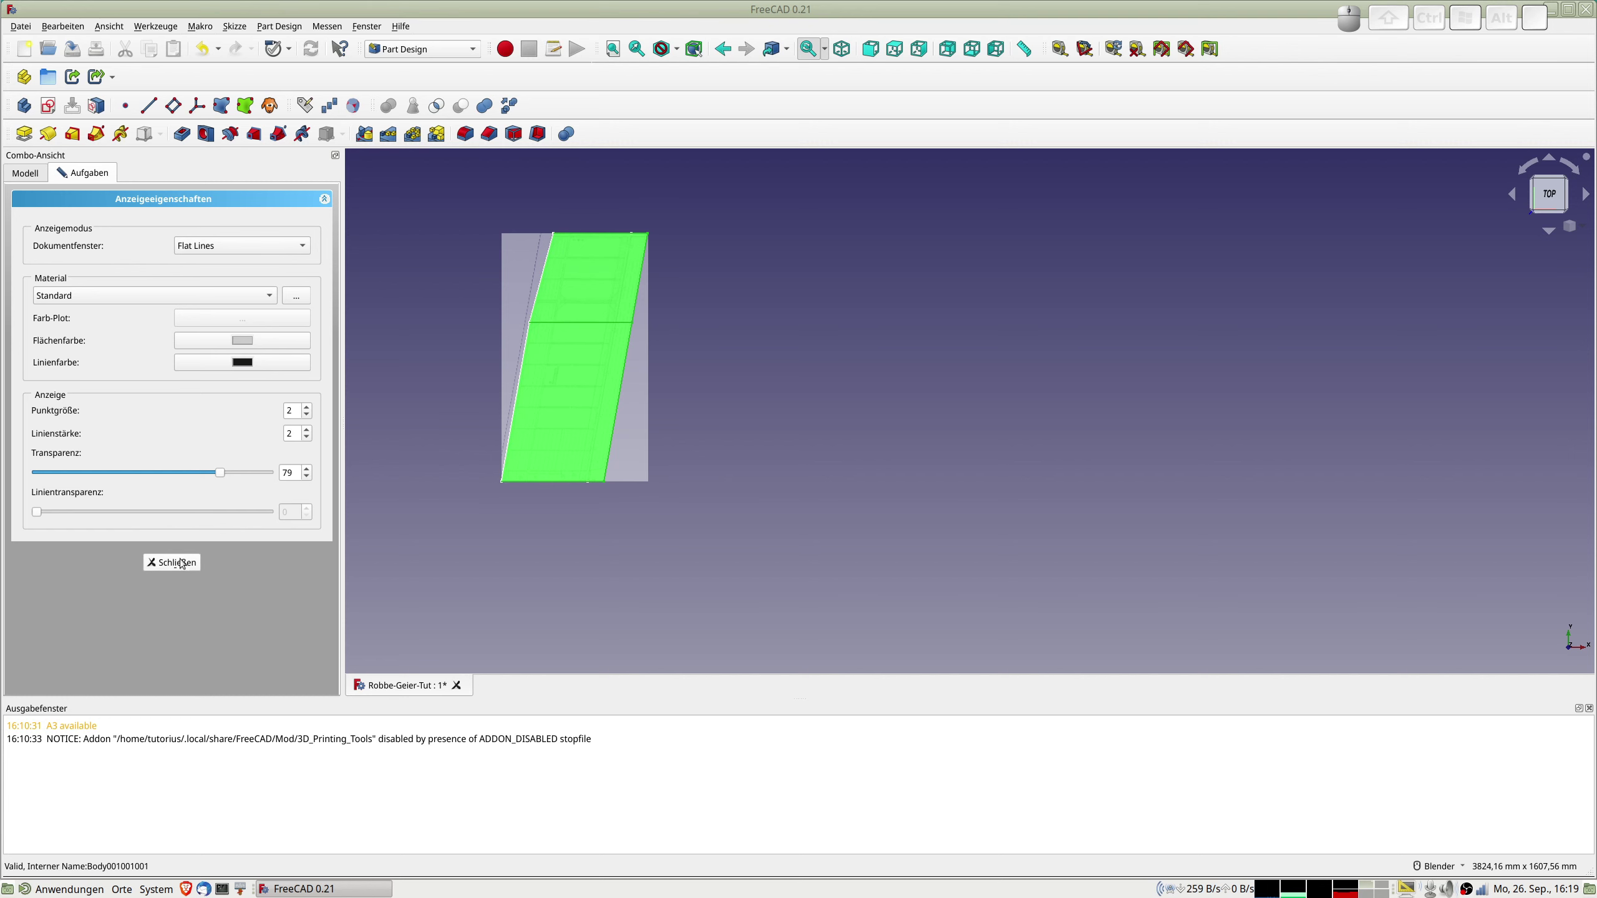
left_click(182, 561)
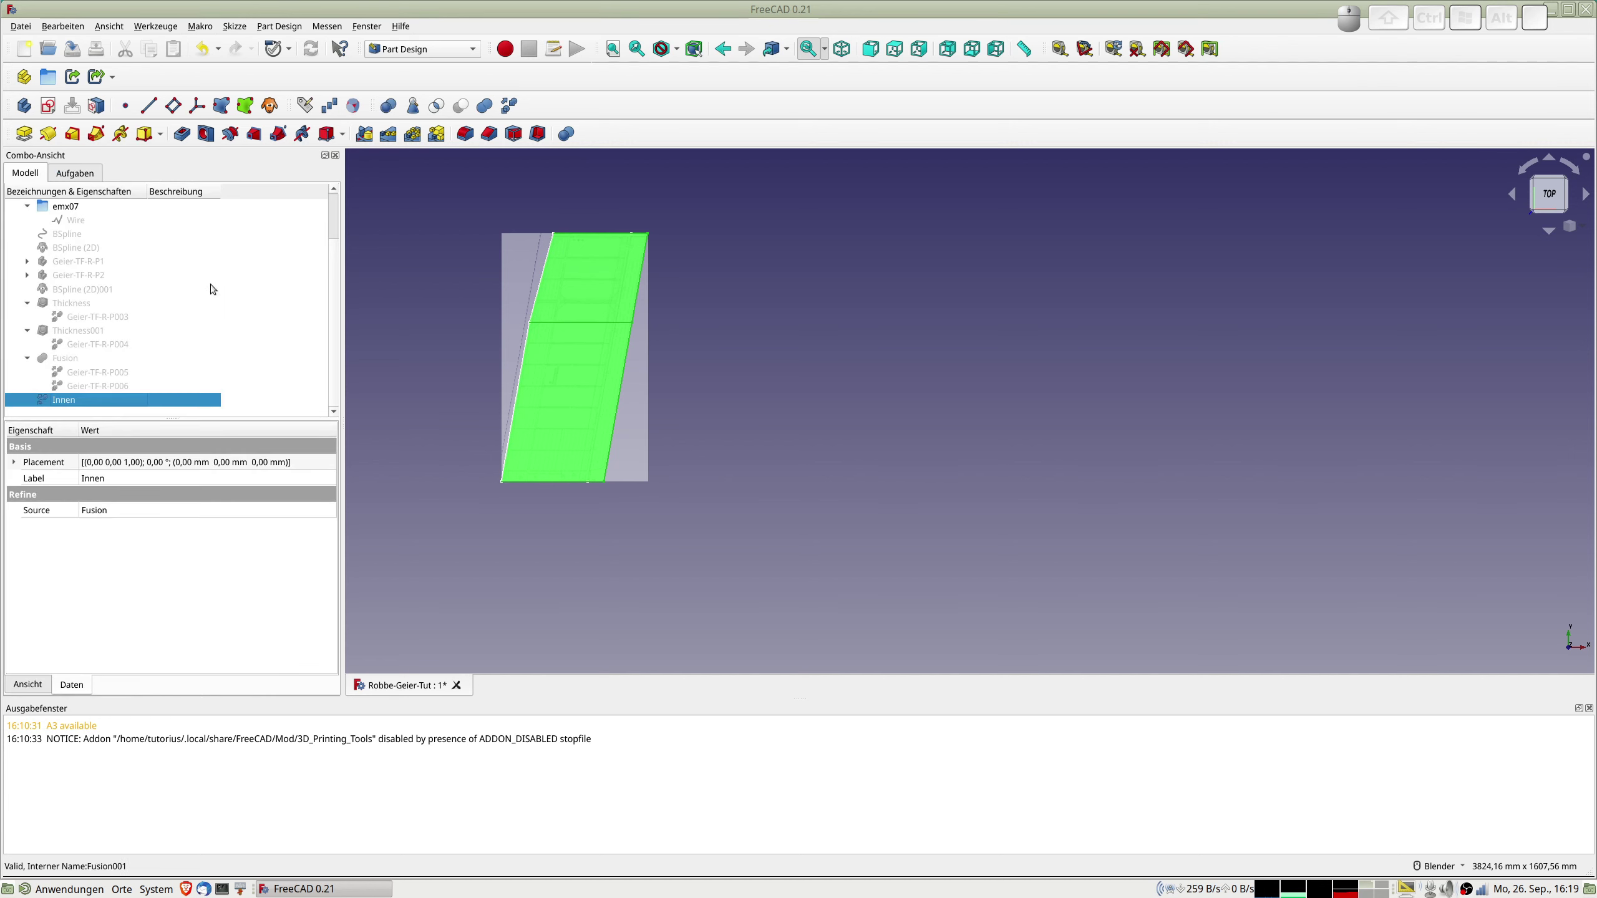
Hide the reference ImagePlane behind the wing body.
scroll("up", 3)
left_click(78, 229)
key("space")
scroll("down", 3)
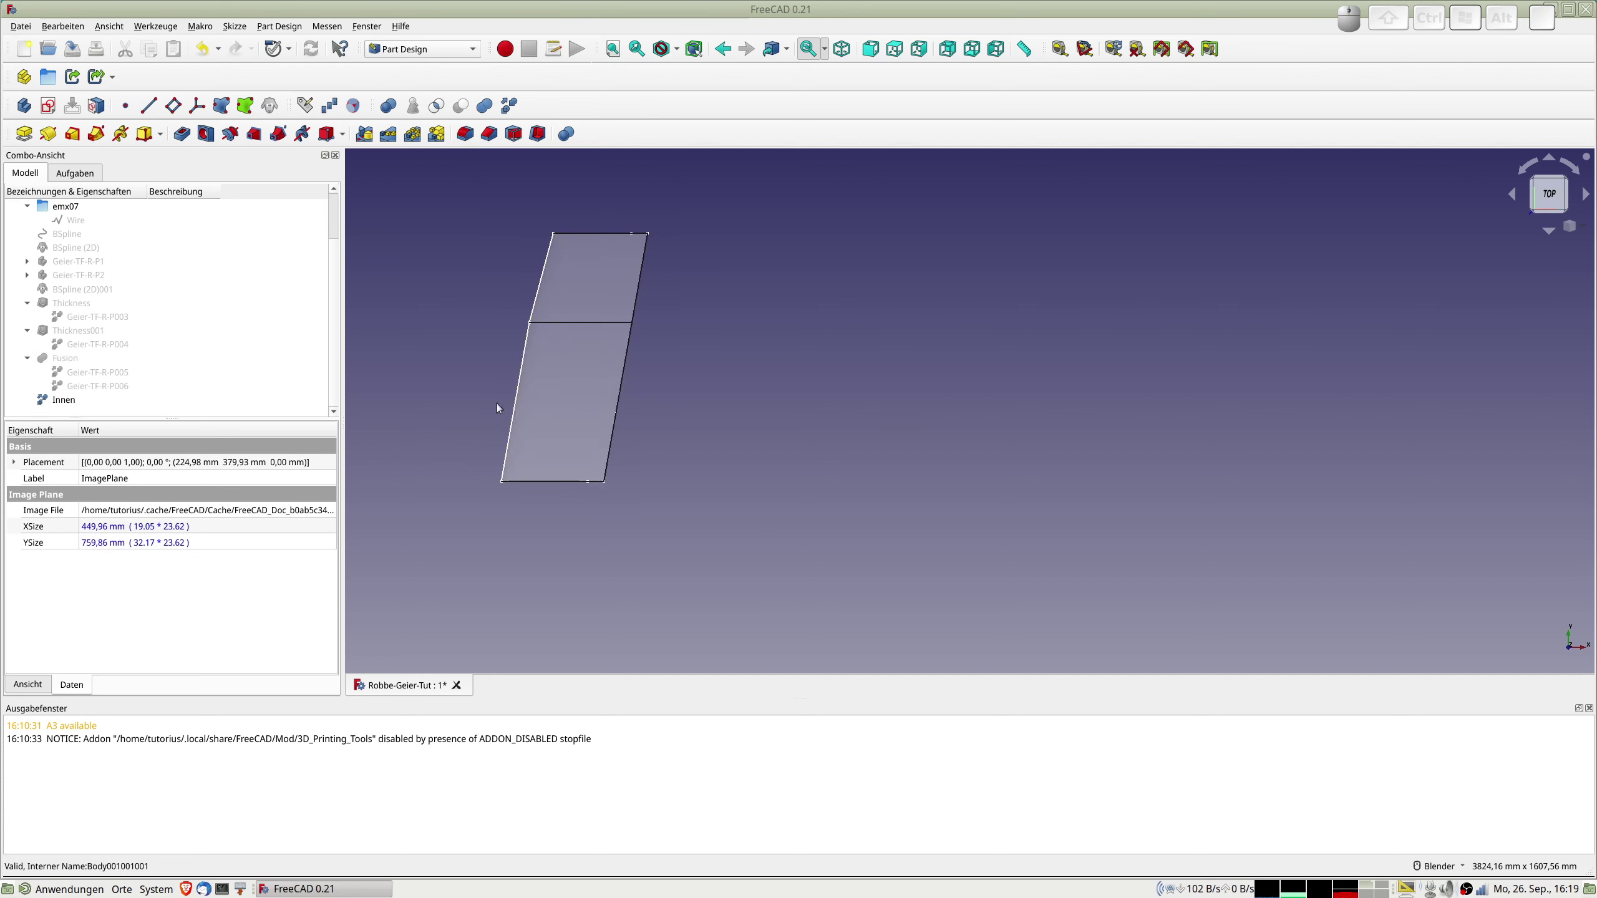
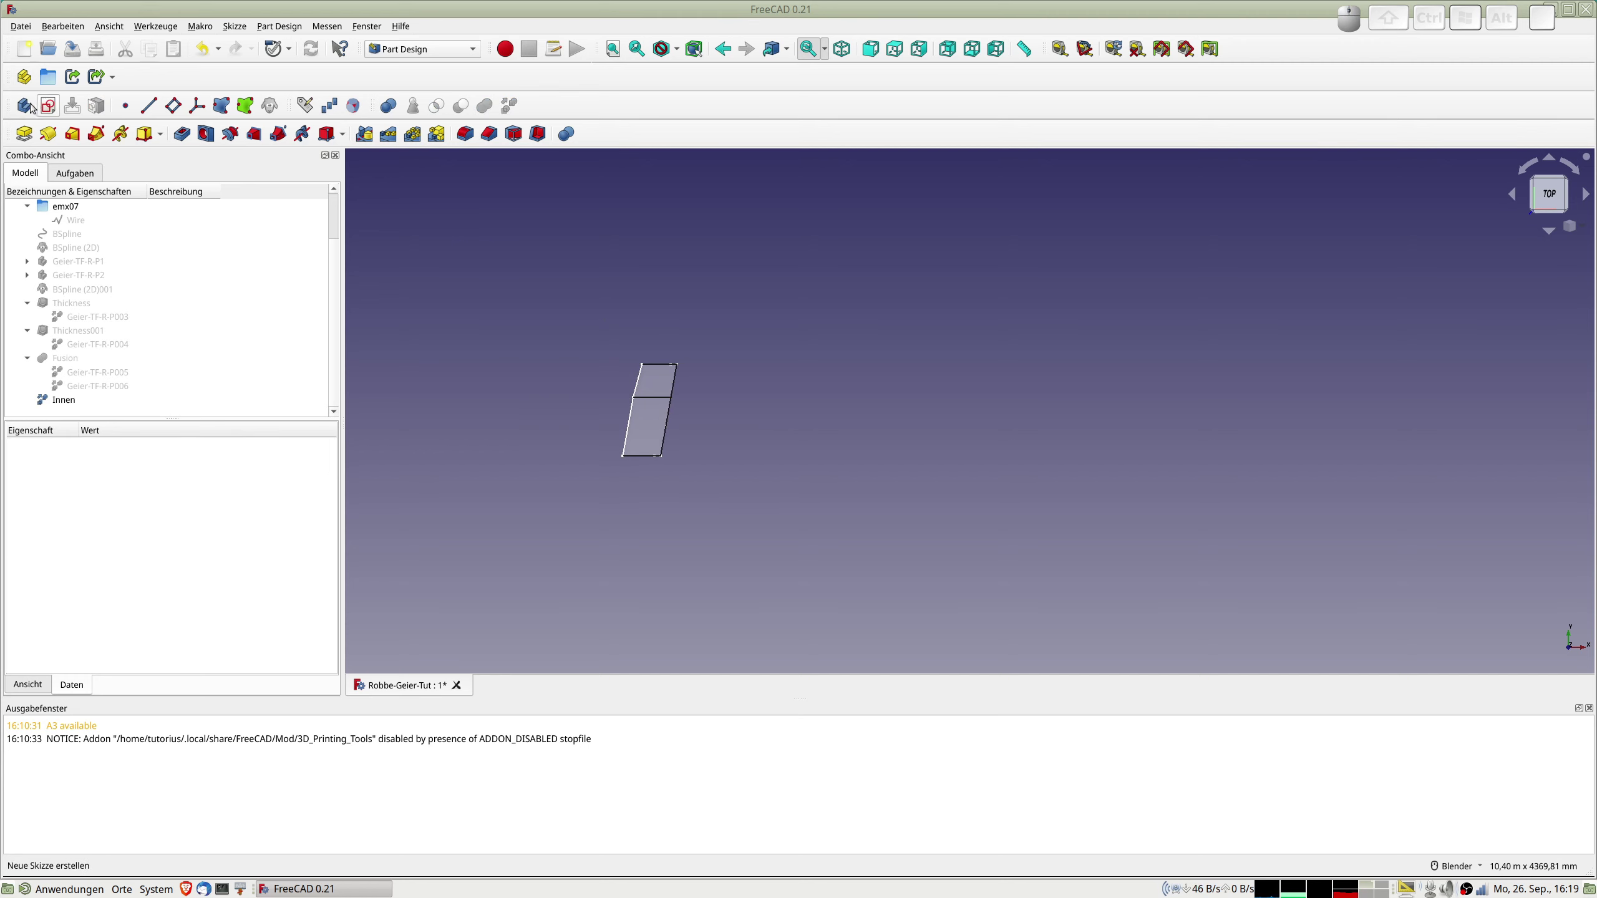
Create a new body, expand it and its Origin, and select its XY_Plane002.
left_click(31, 105)
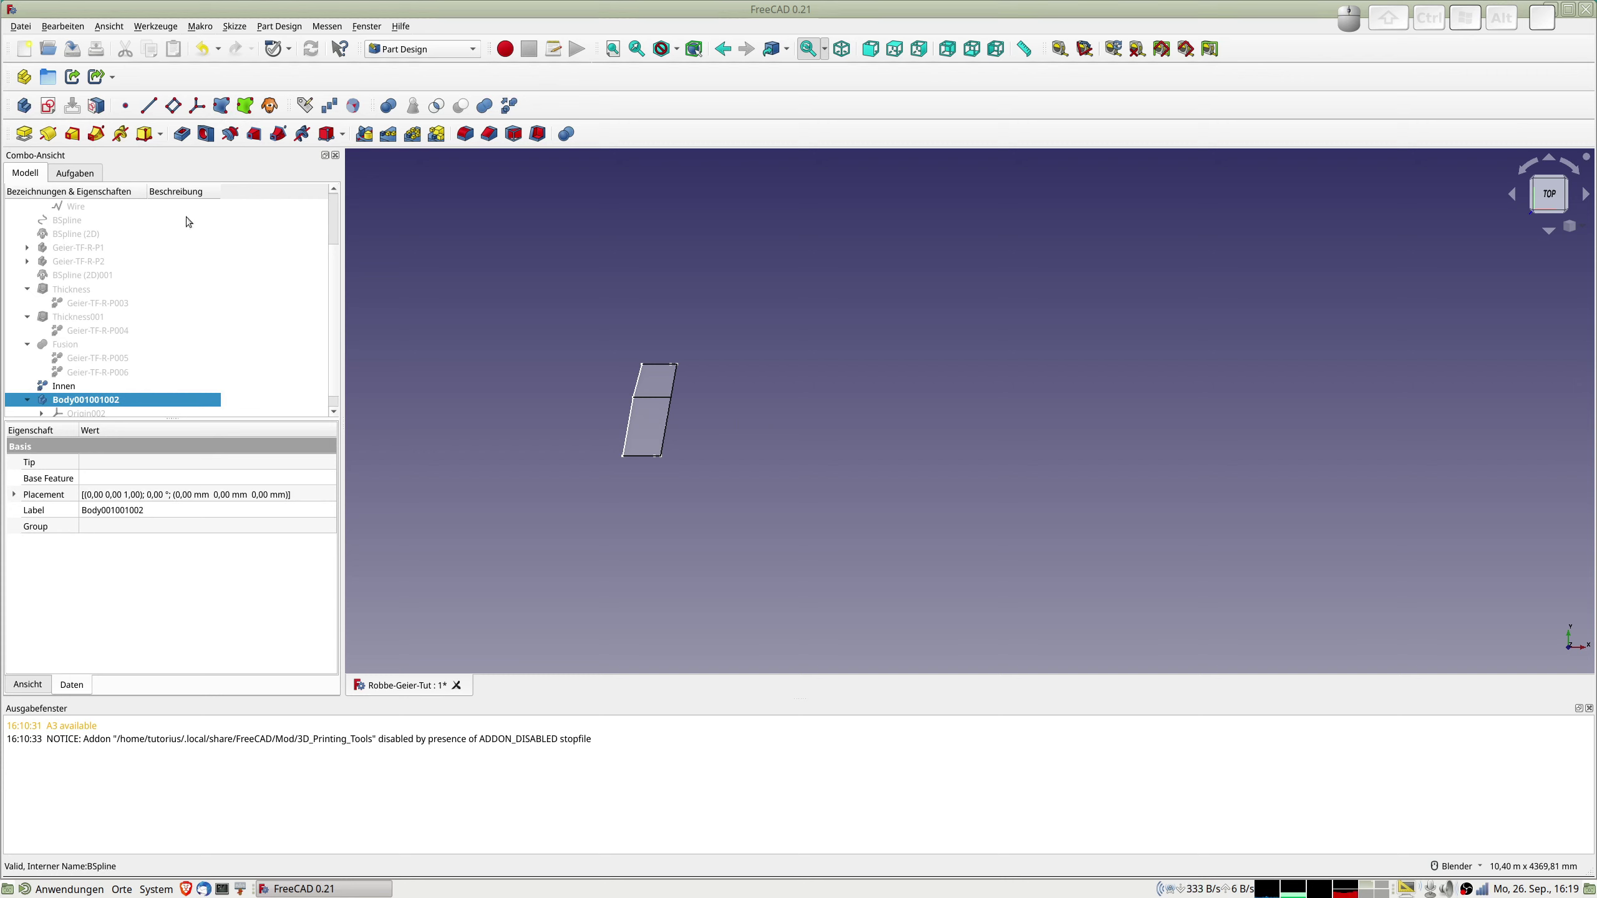
scroll("down", 3)
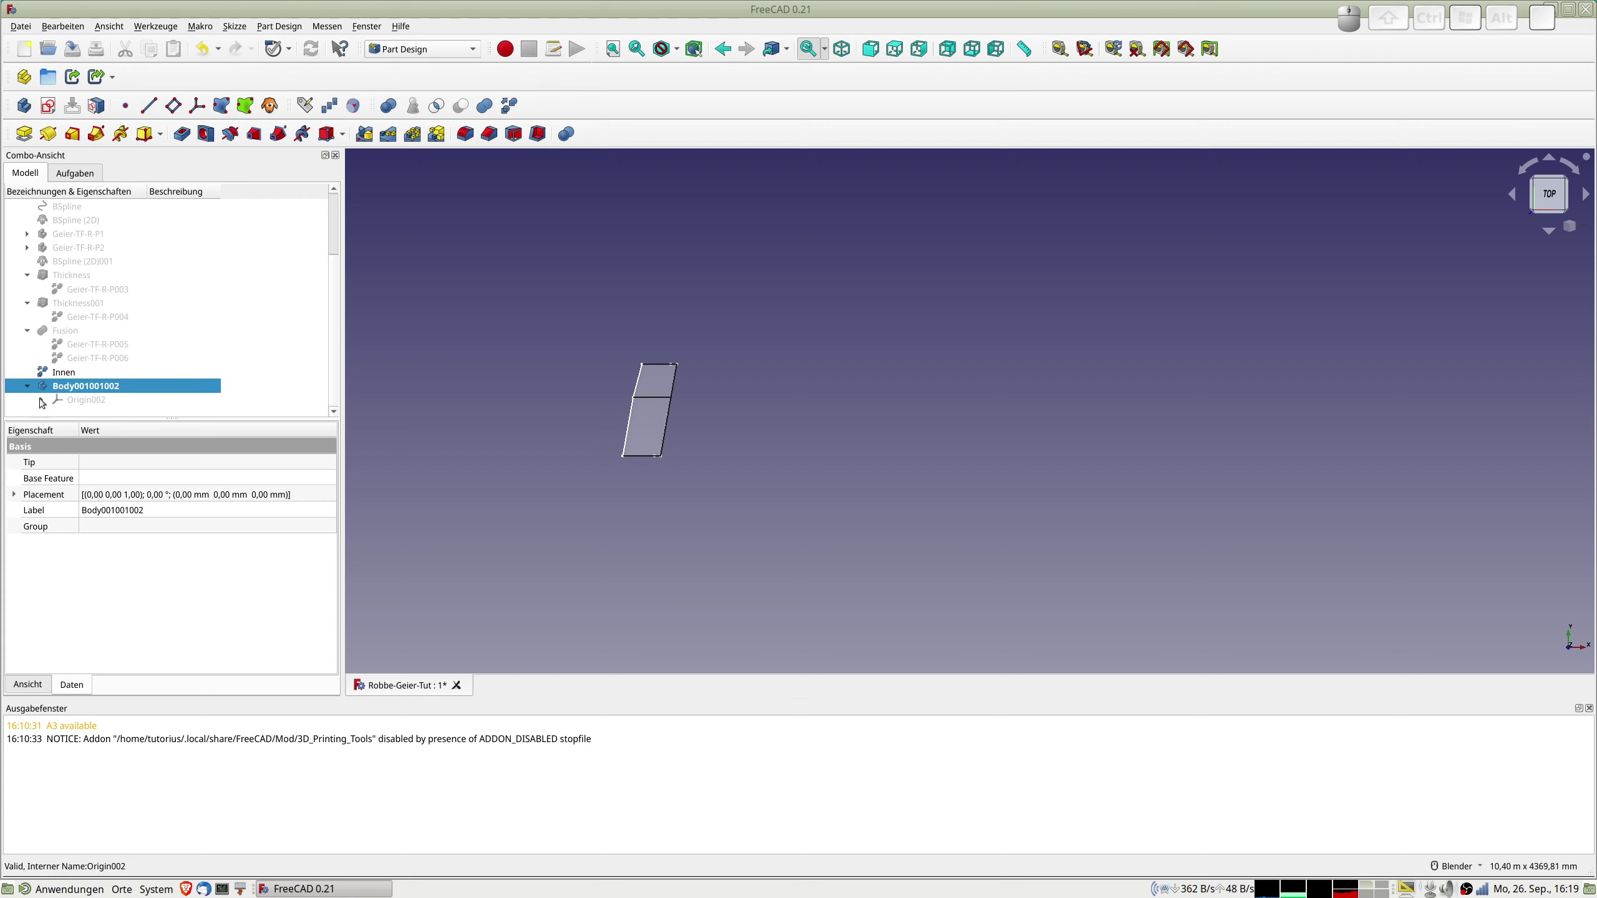
left_click(69, 400)
key("space")
left_click(47, 403)
scroll("down", 3)
left_click(106, 375)
scroll("up", 3)
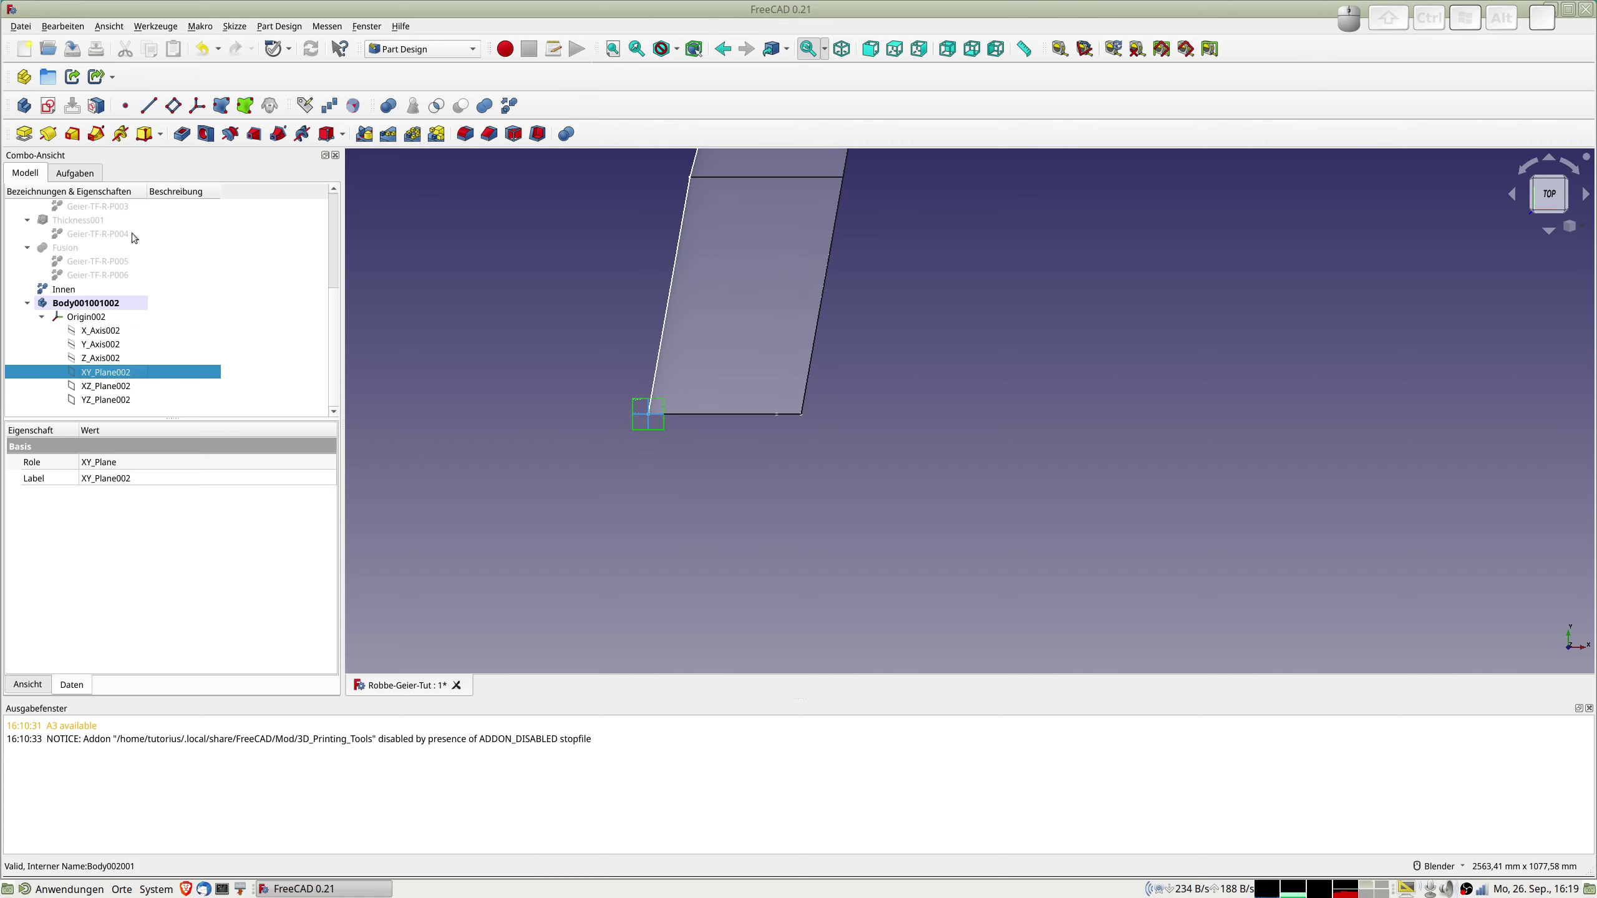
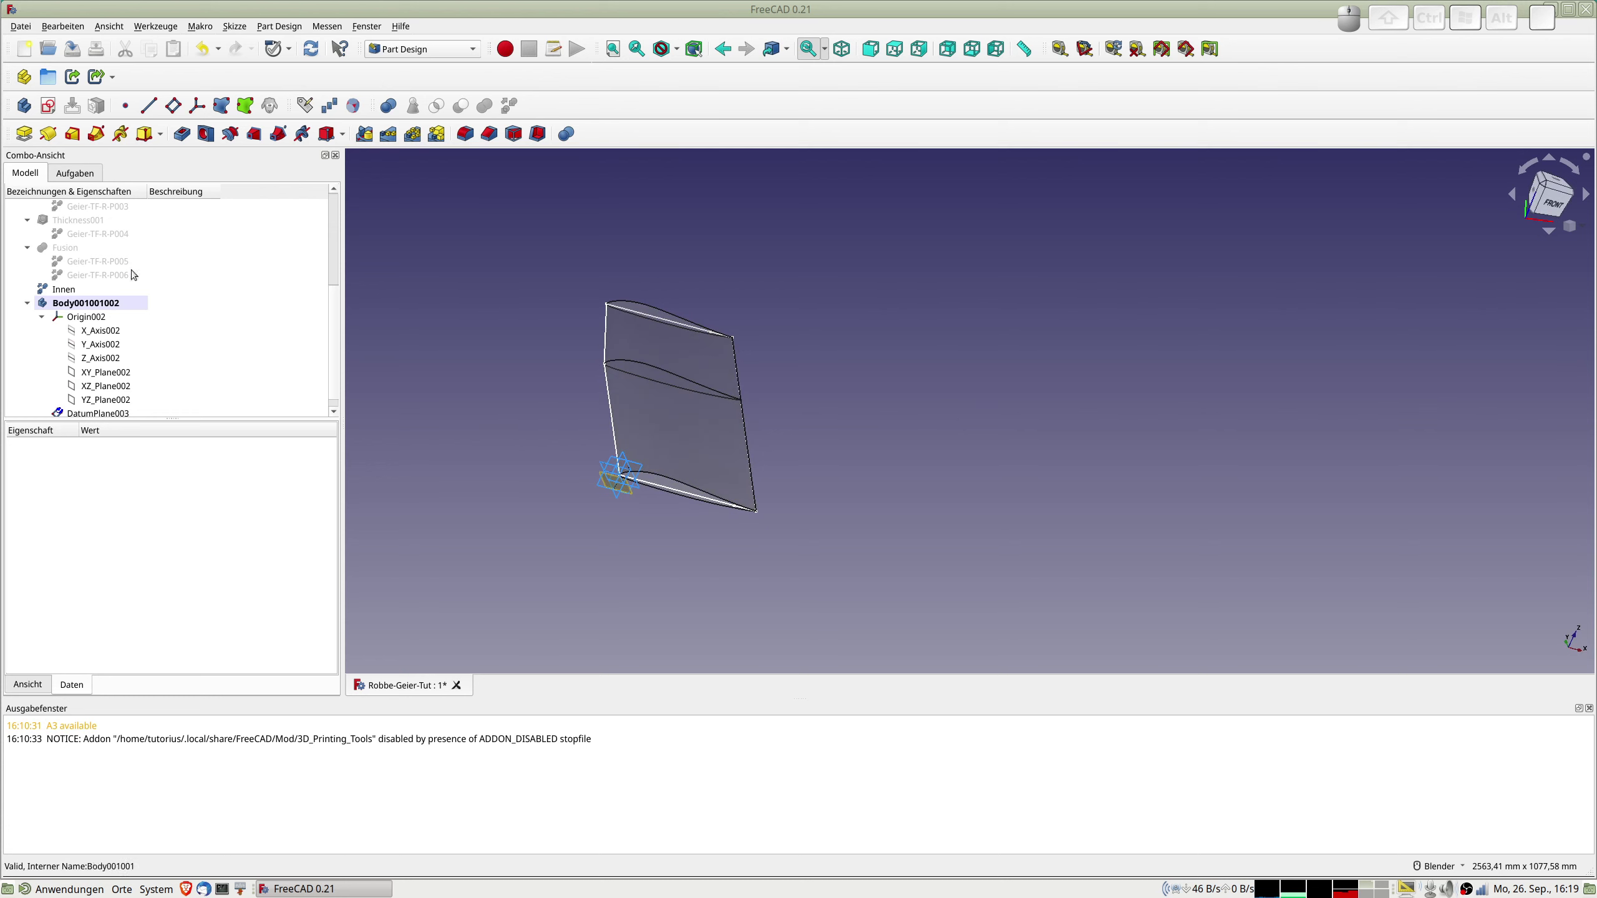
Add a datum plane on XY_Plane002 and start a new empty sketch in the body.
scroll("down", 3)
left_click(119, 399)
key("space")
left_click(102, 401)
Attach the new sketch to the XY plane of Body001001002.
left_click(55, 107)
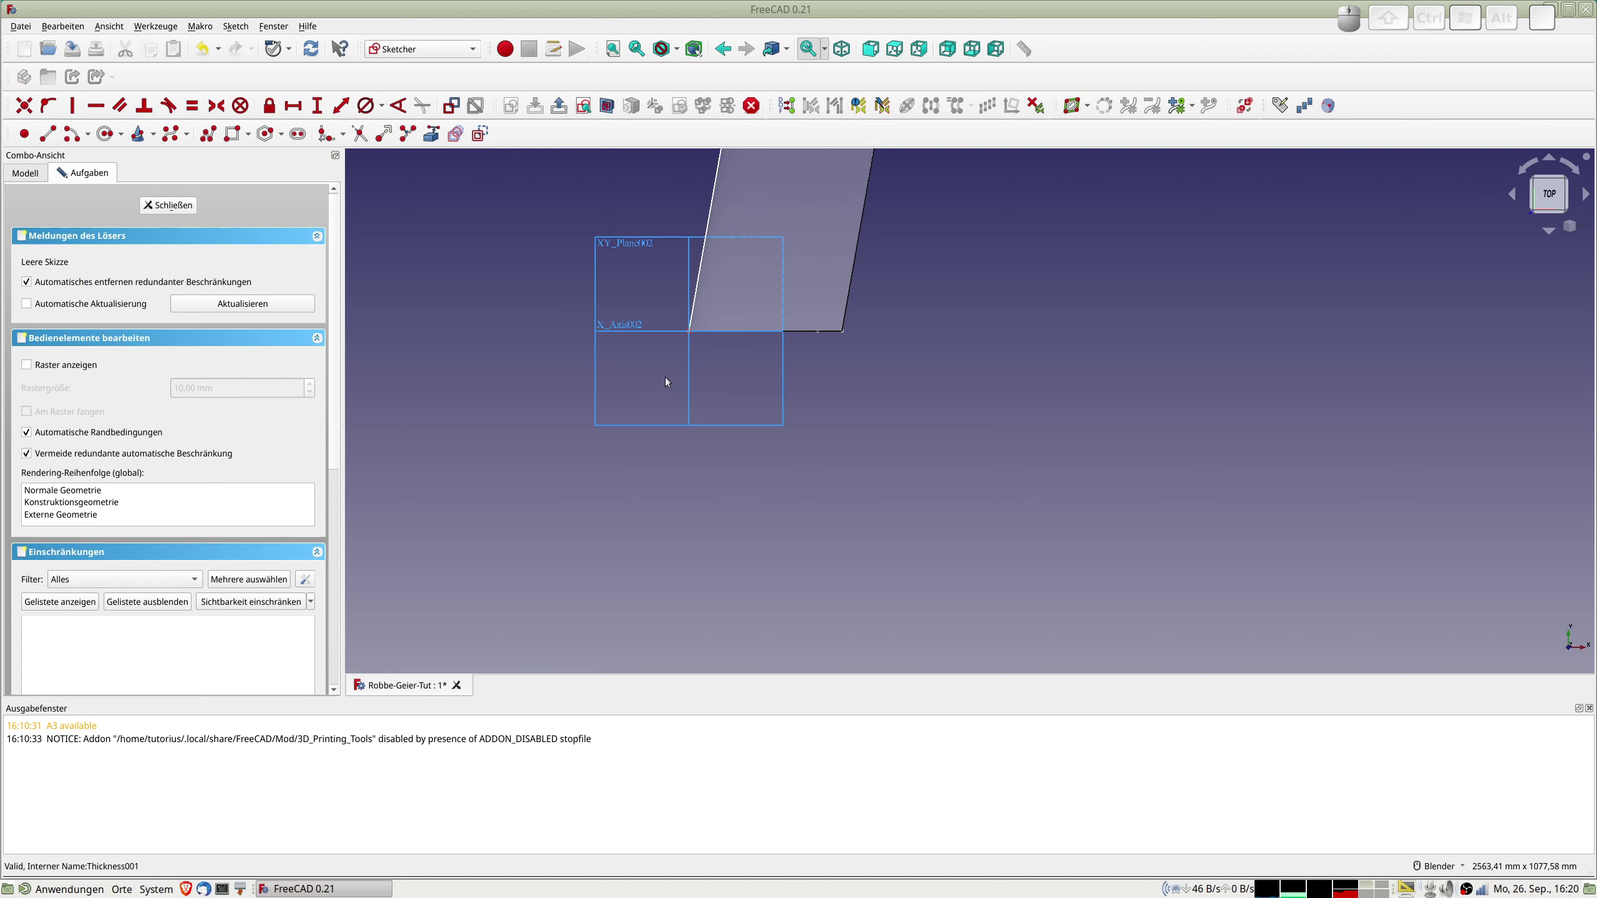
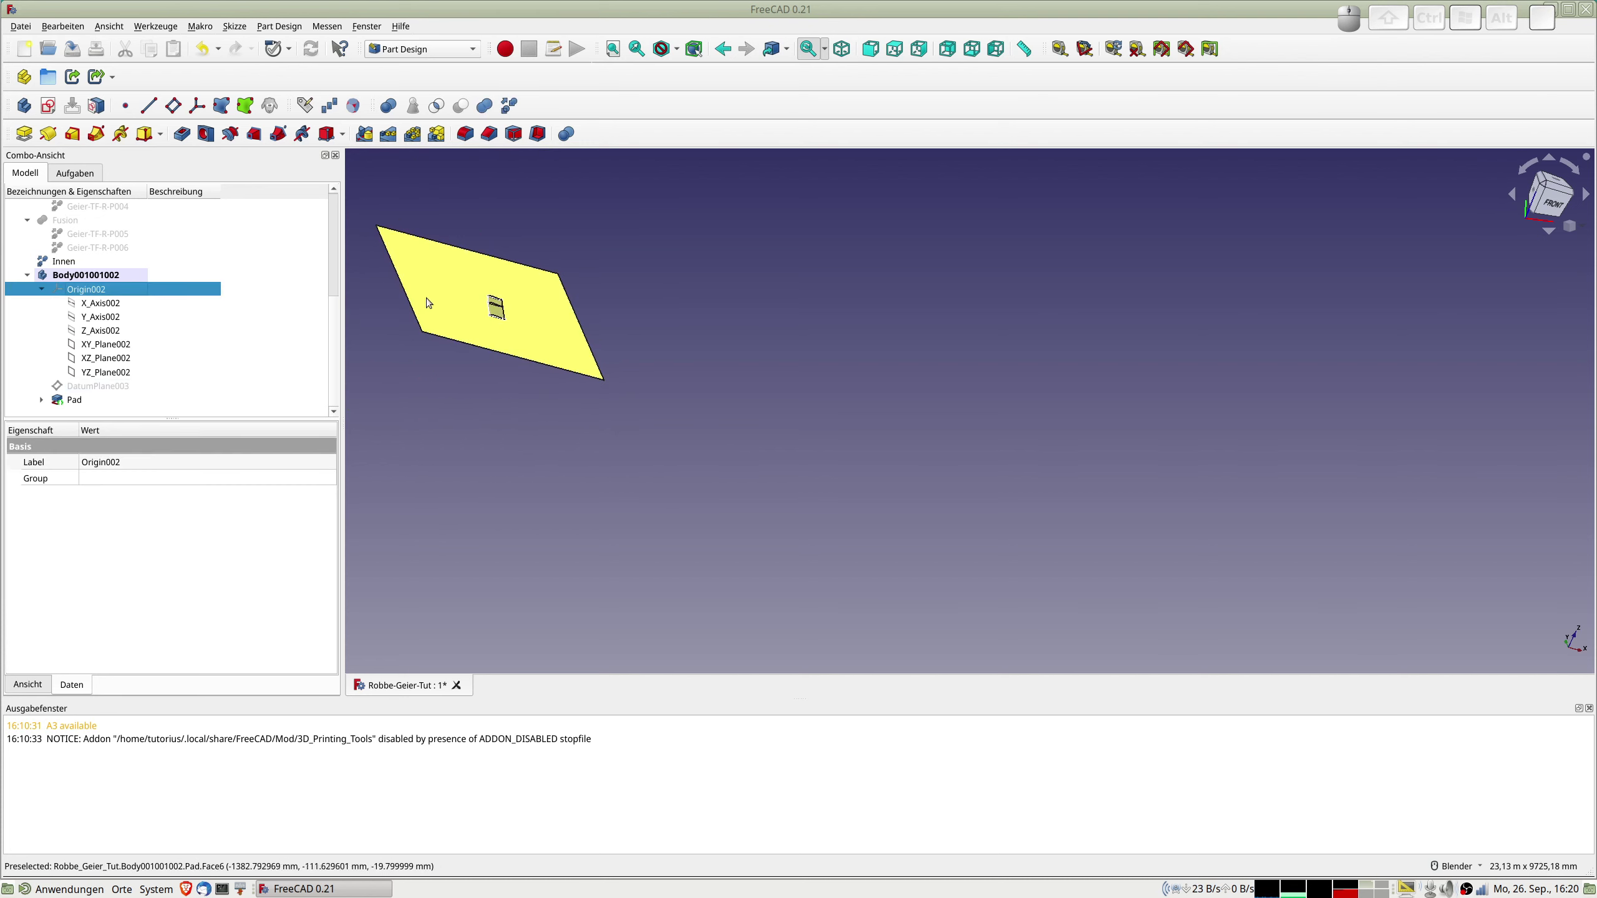
Start a new sketch on the flat plate's face and zoom in below the origin.
left_click(445, 288)
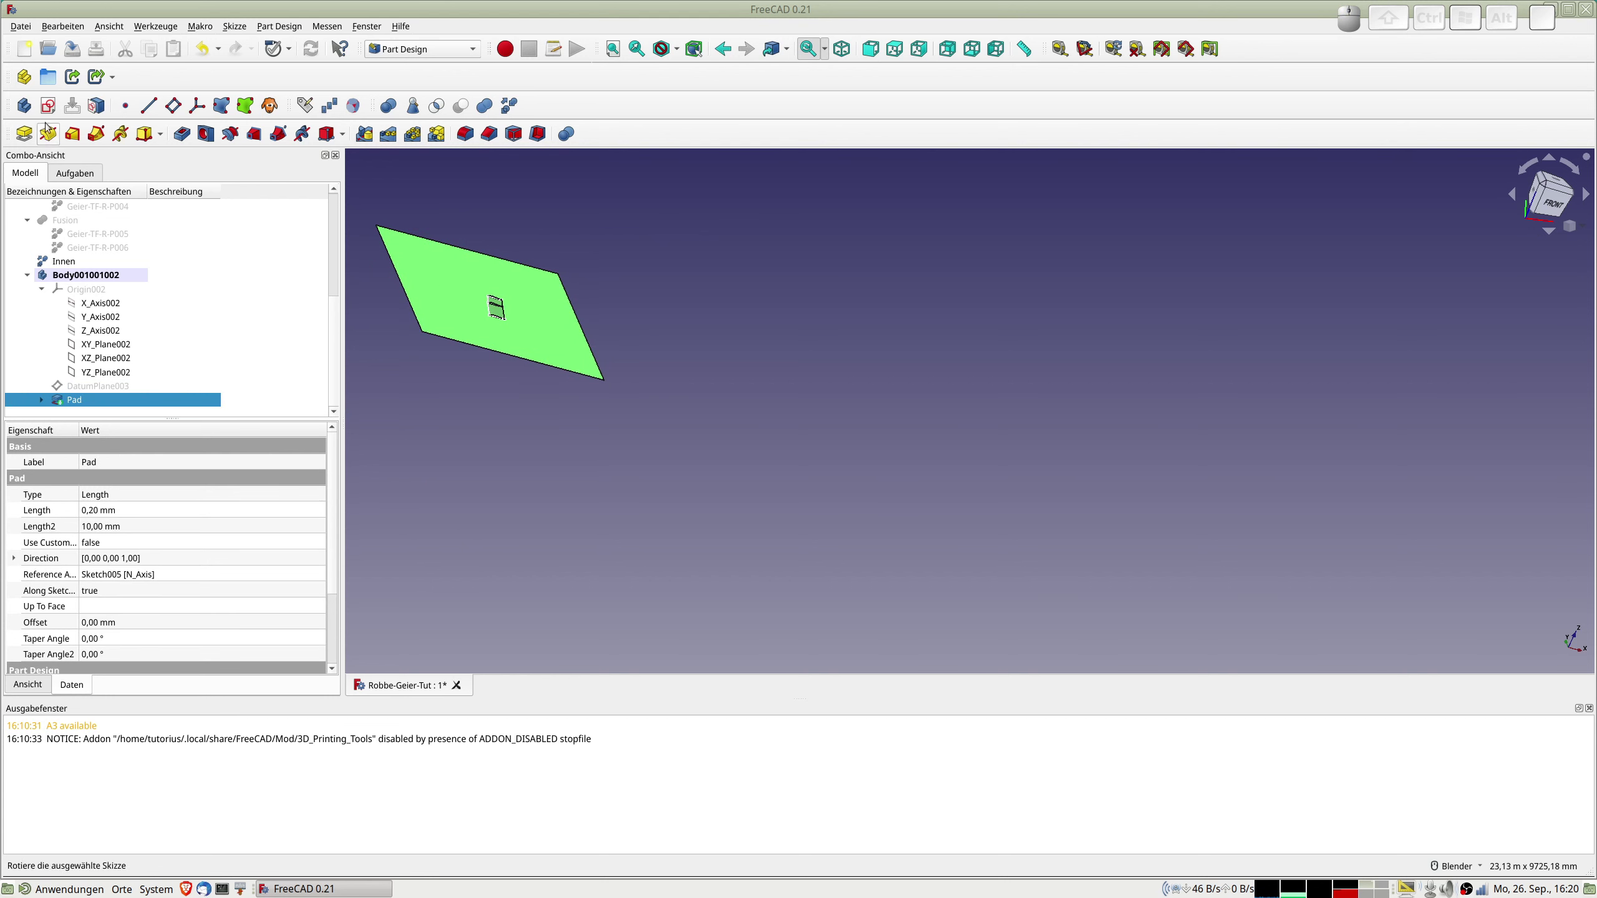
left_click(55, 110)
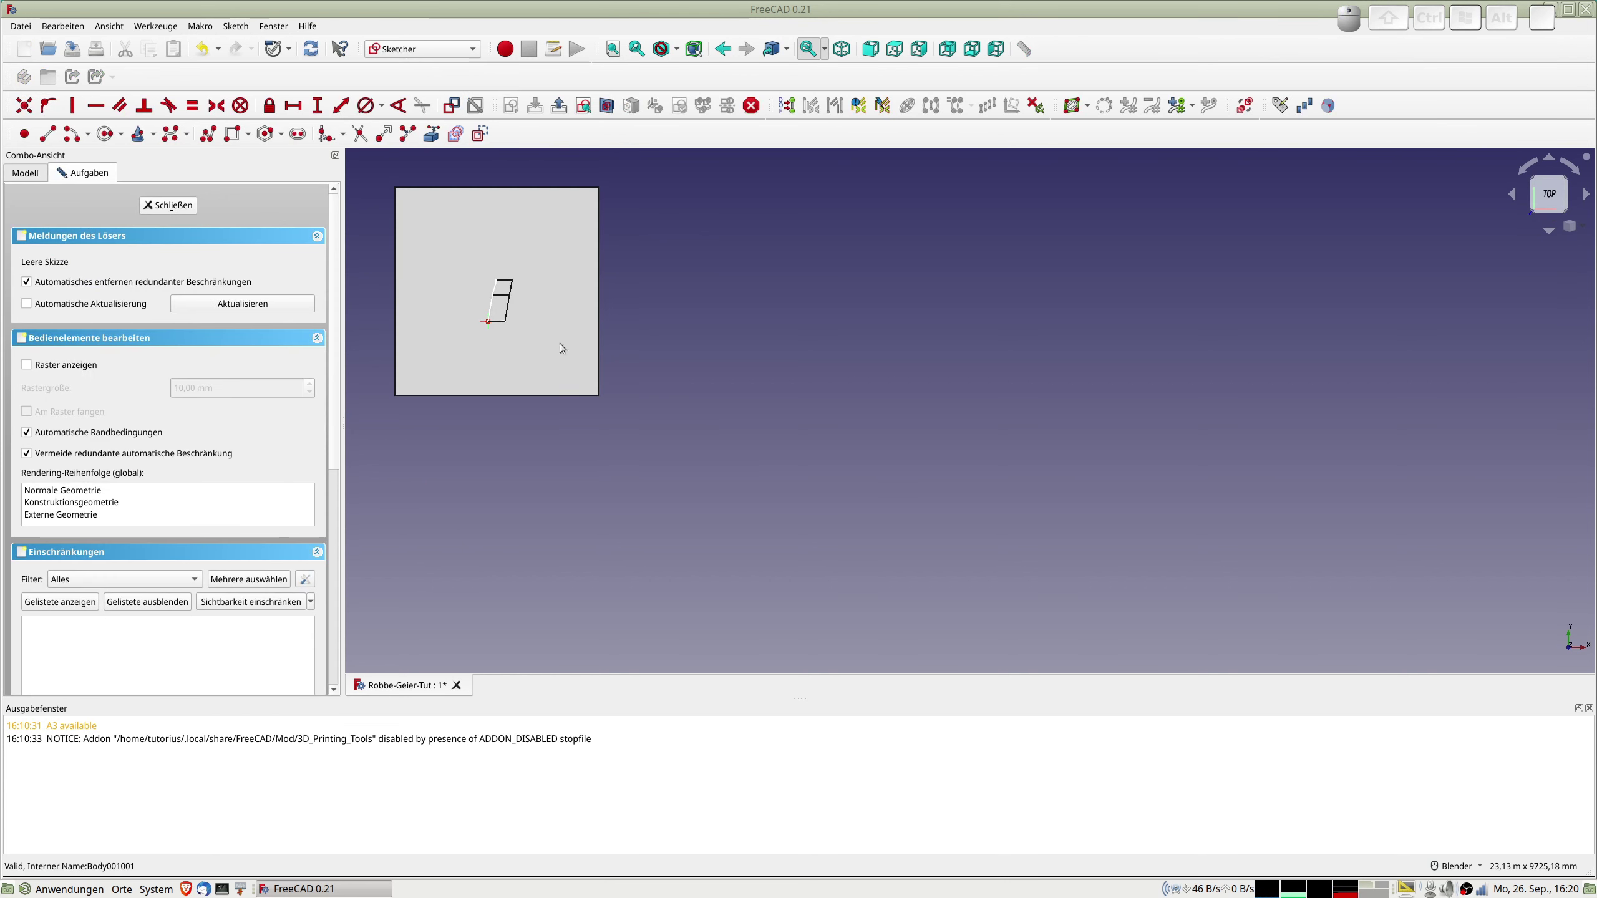
scroll("up", 3)
middle_click(526, 281)
scroll("up", 3)
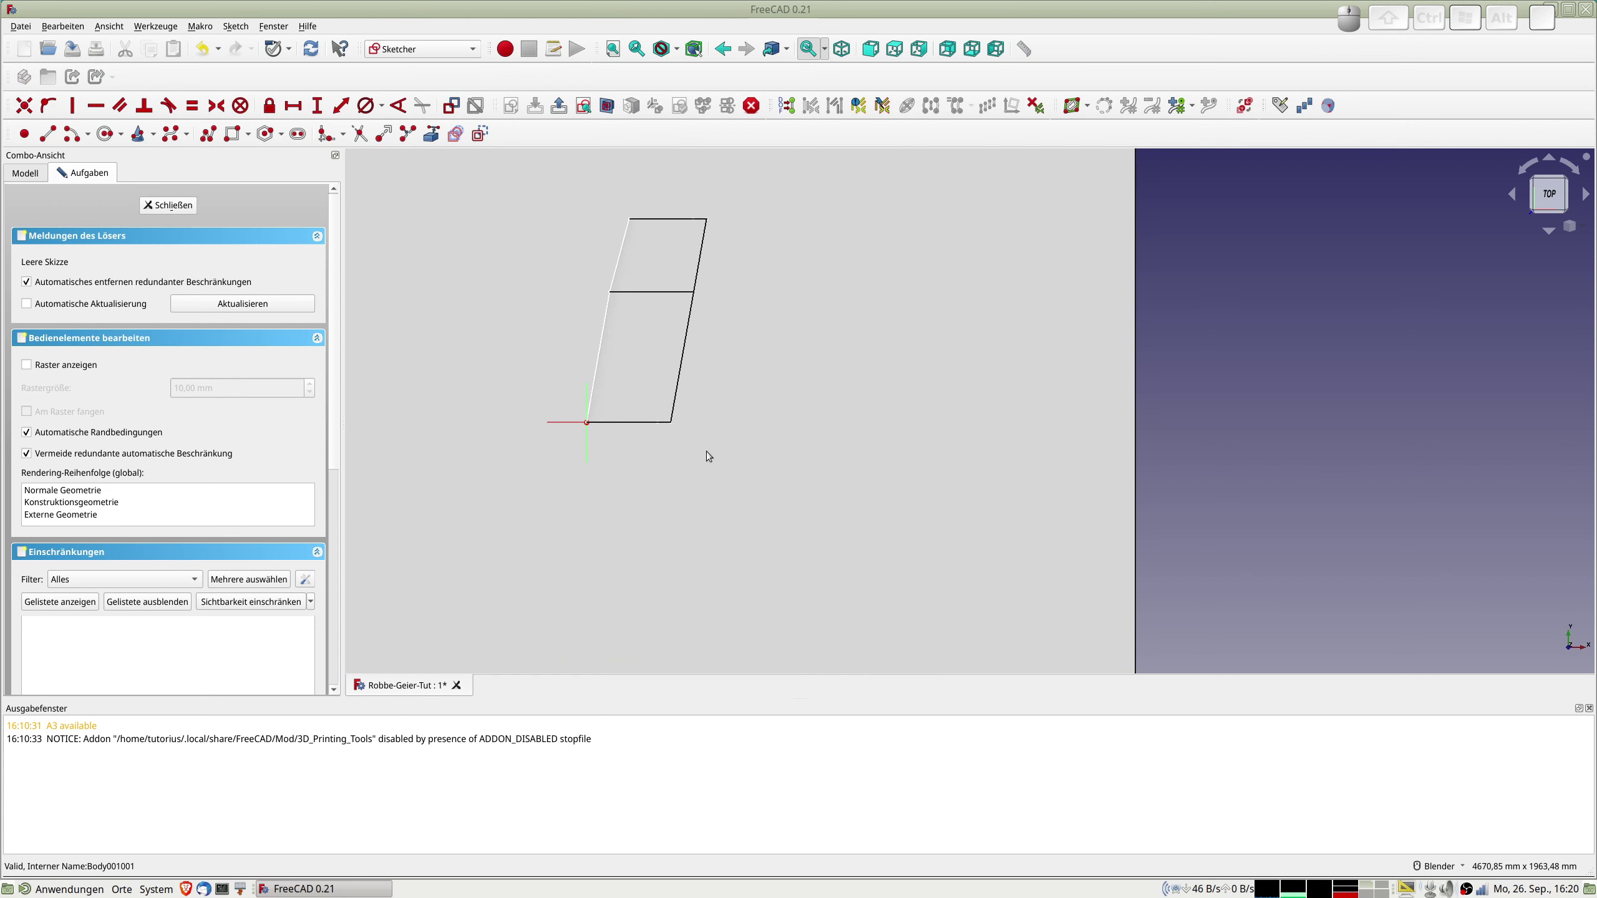
scroll("up", 3)
scroll("down", 3)
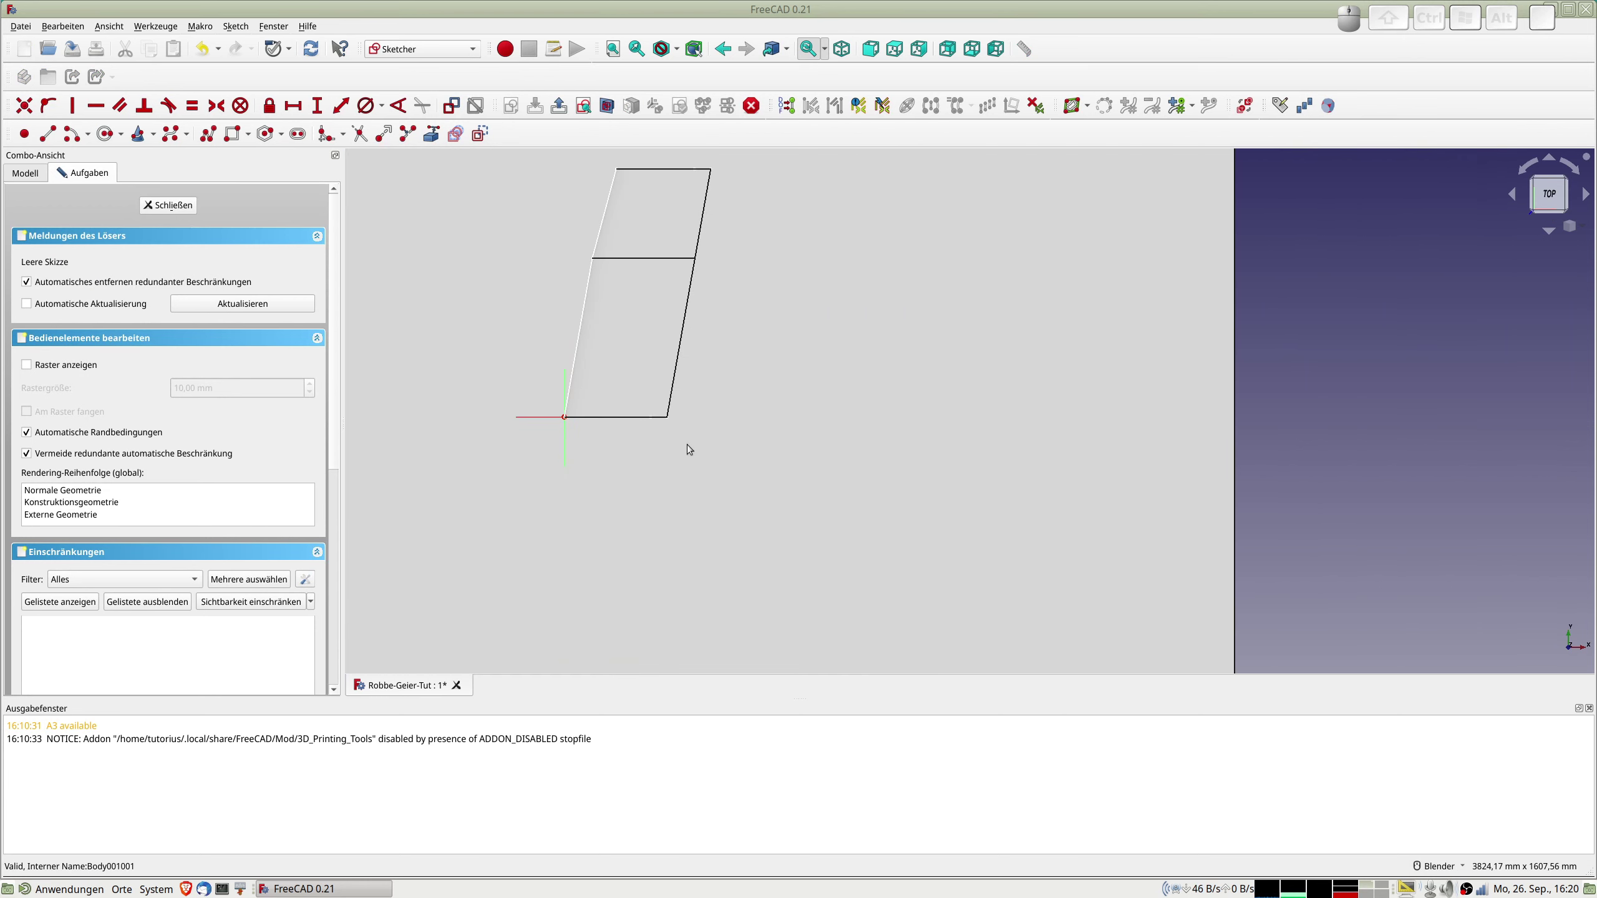
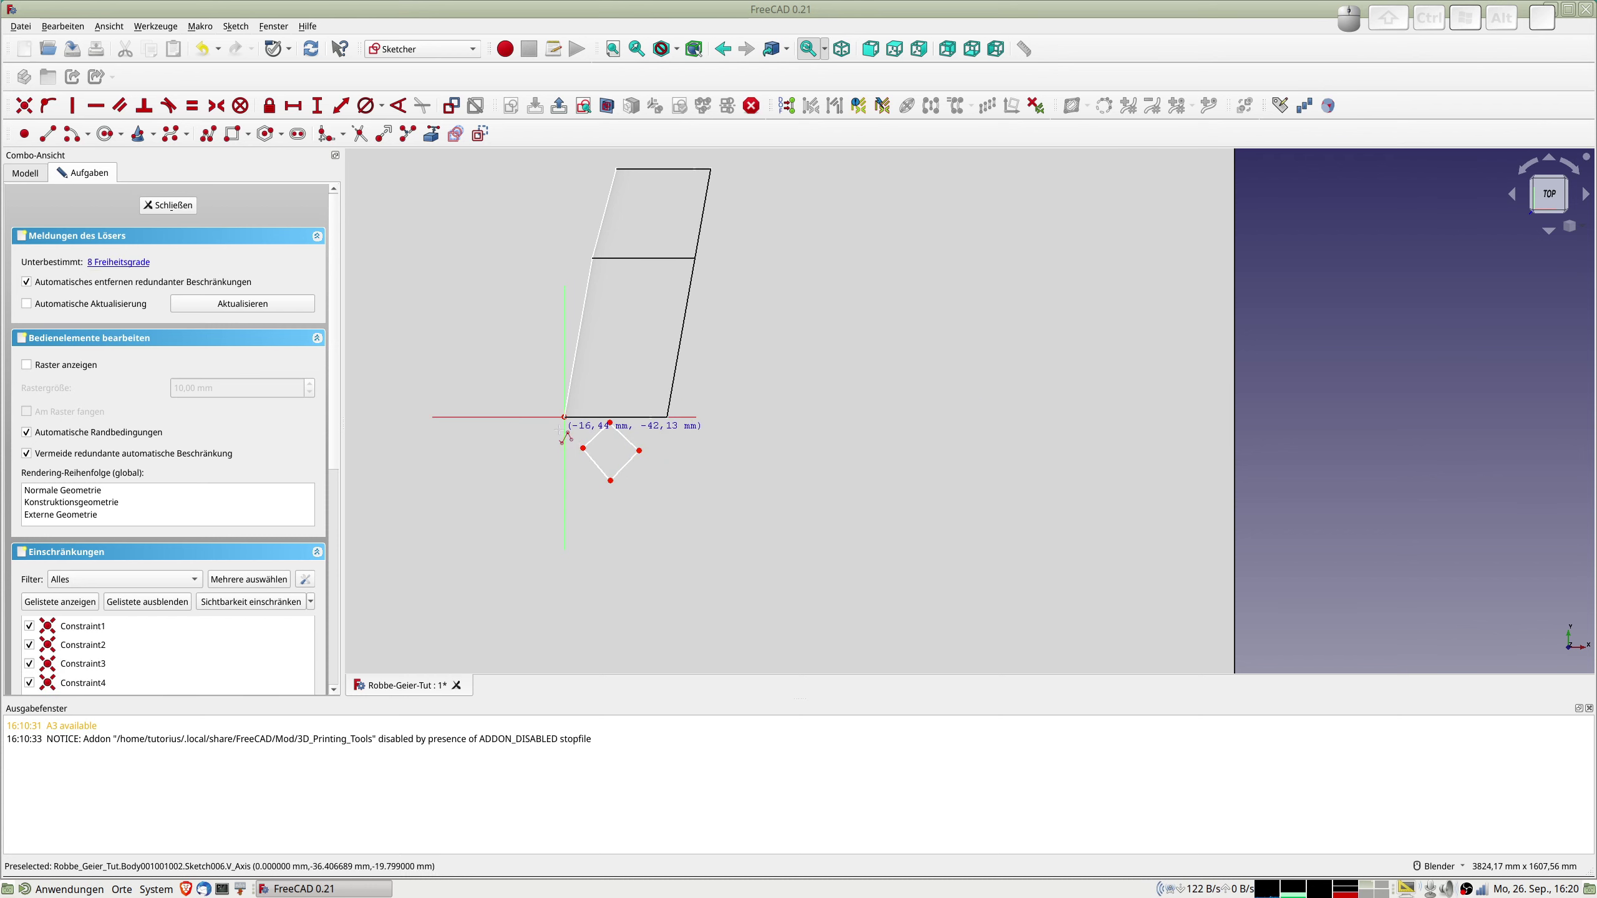
Constrain the square's sides equal and set a 90° angle between two lower sides.
scroll("up", 3)
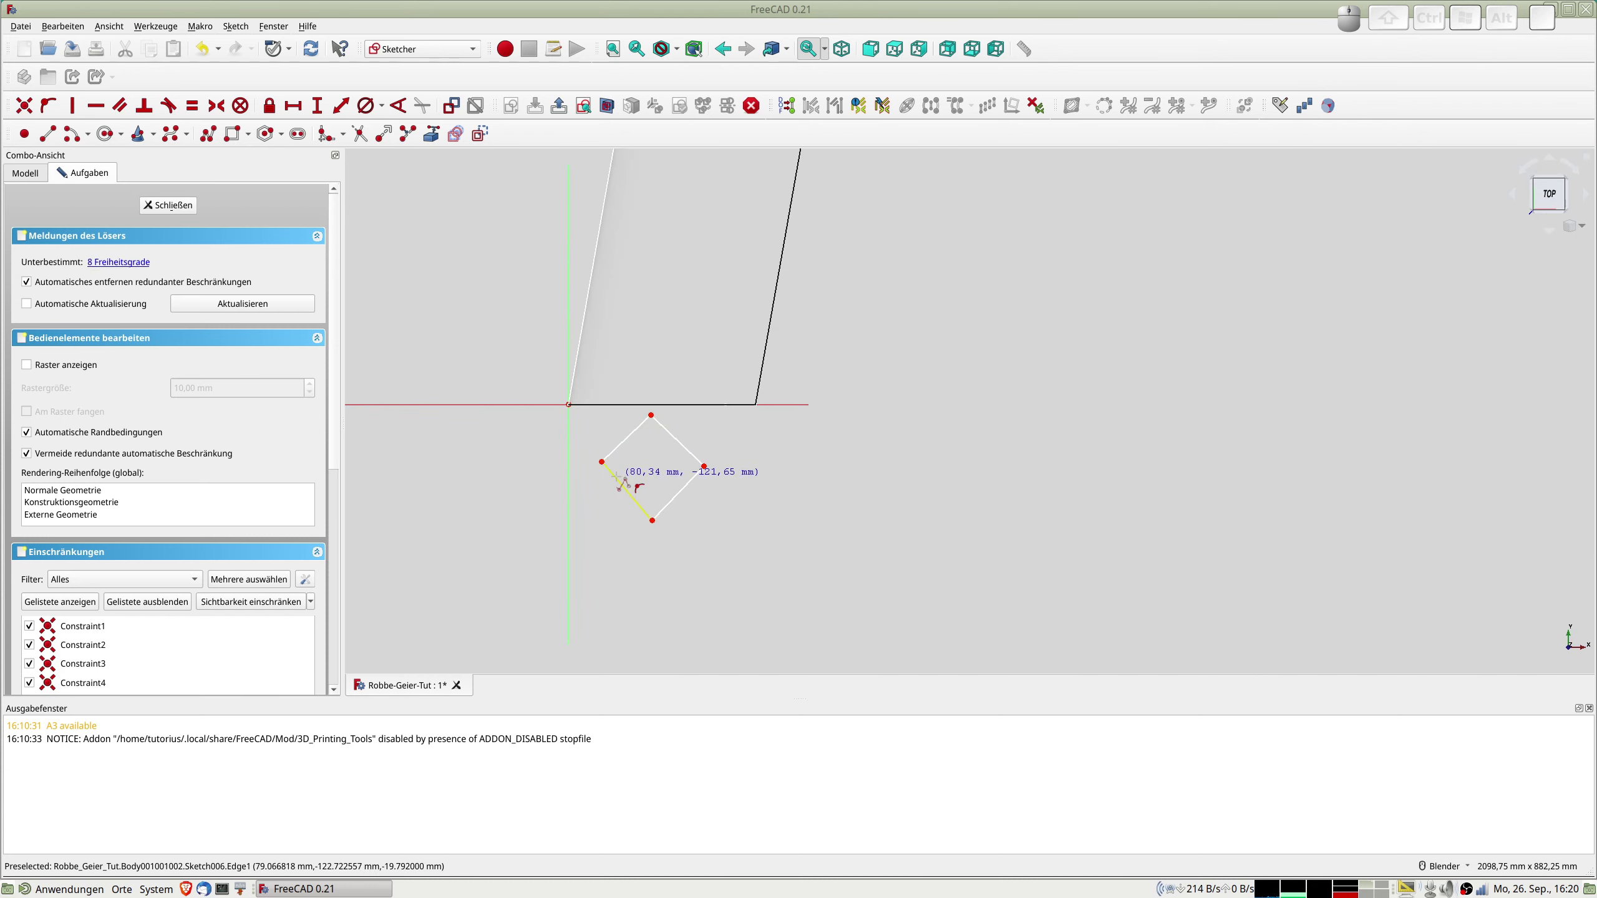
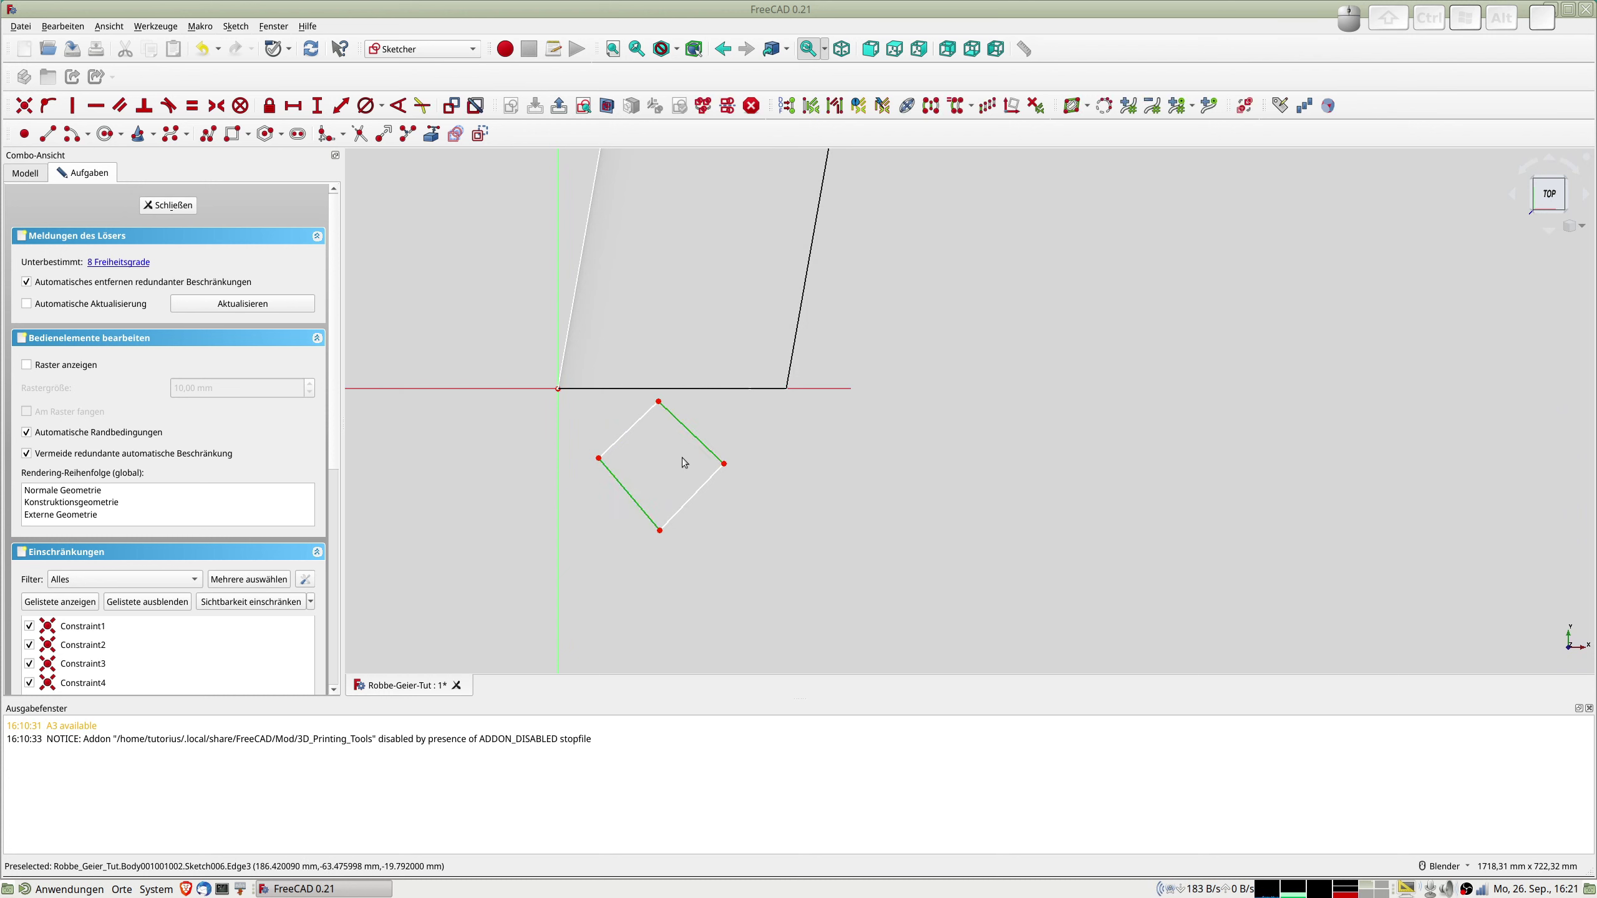
key("p")
left_click(642, 425)
left_click(700, 497)
key("p")
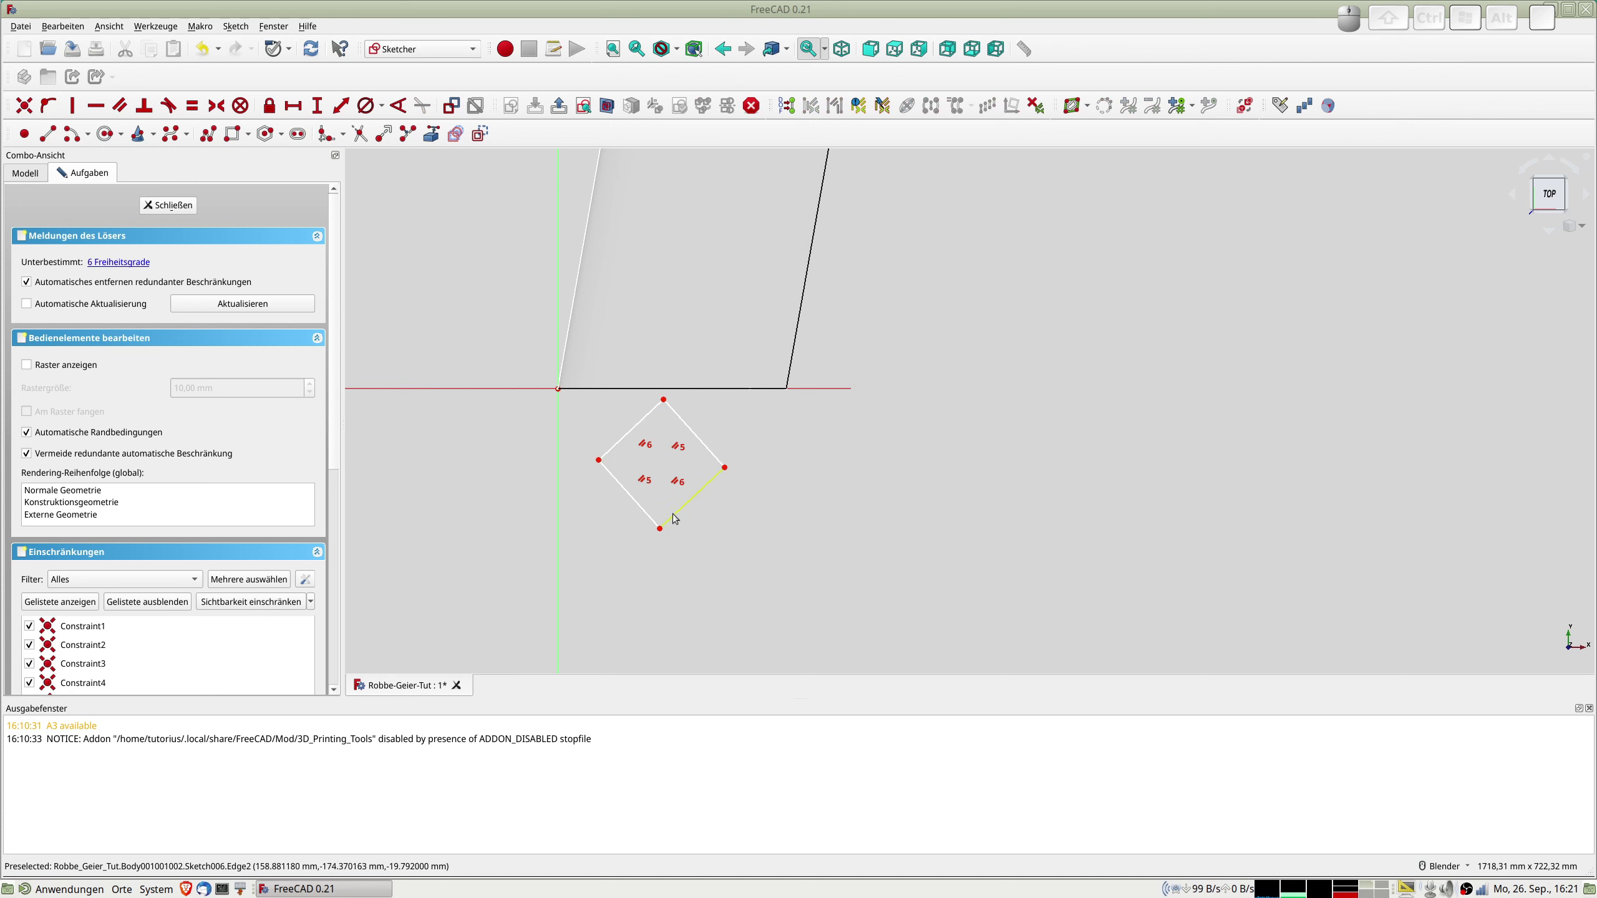
left_click(679, 515)
left_click(654, 516)
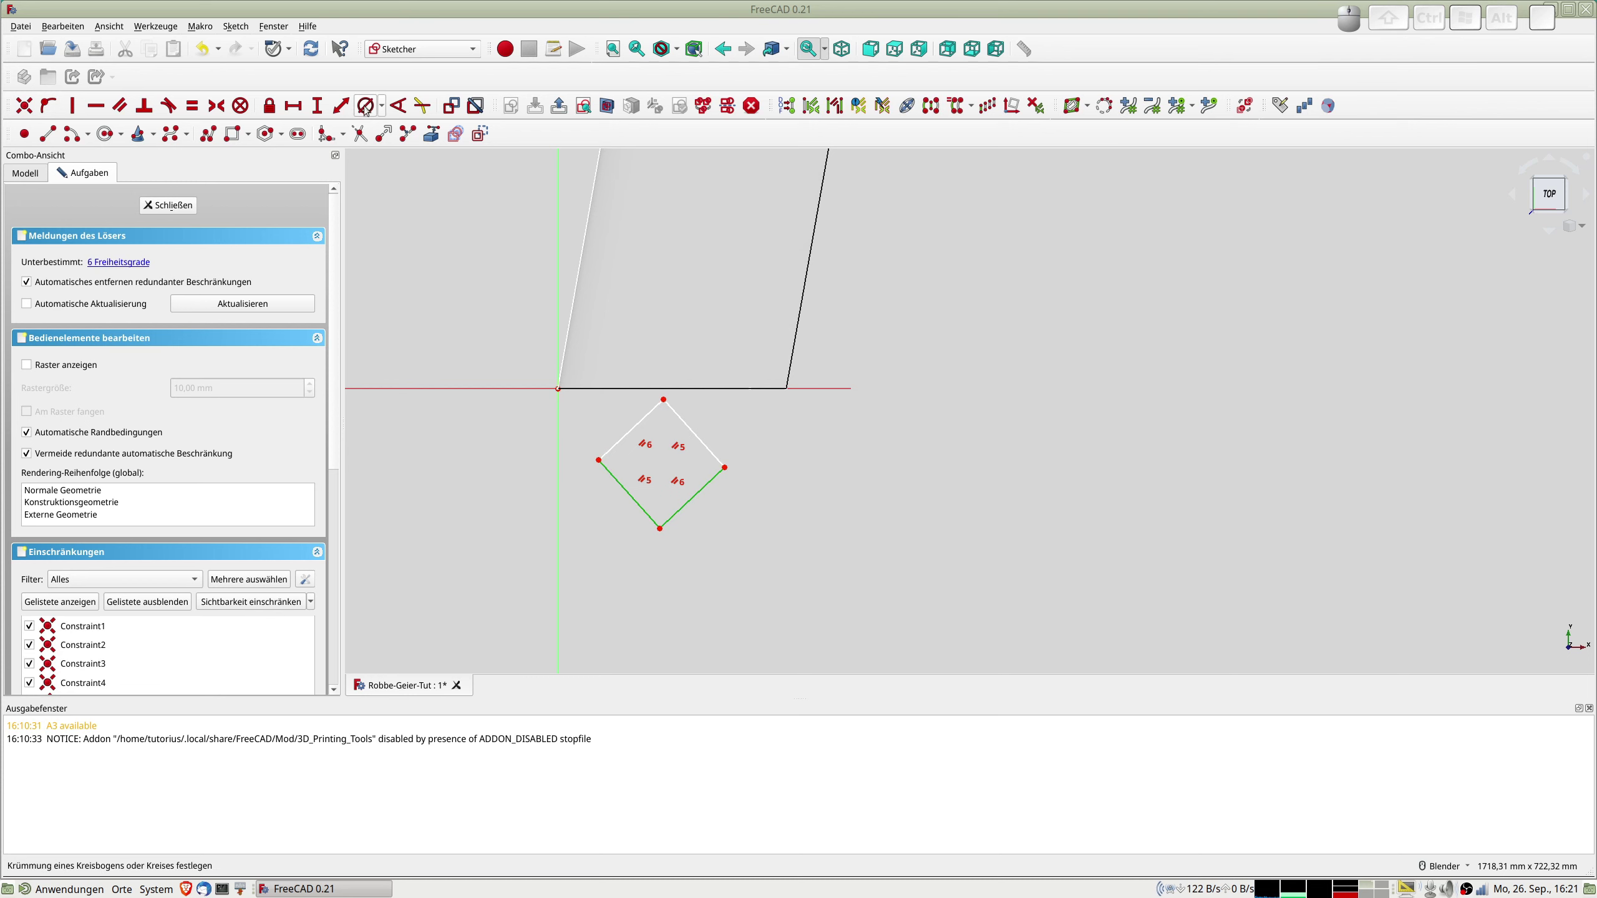
left_click(403, 110)
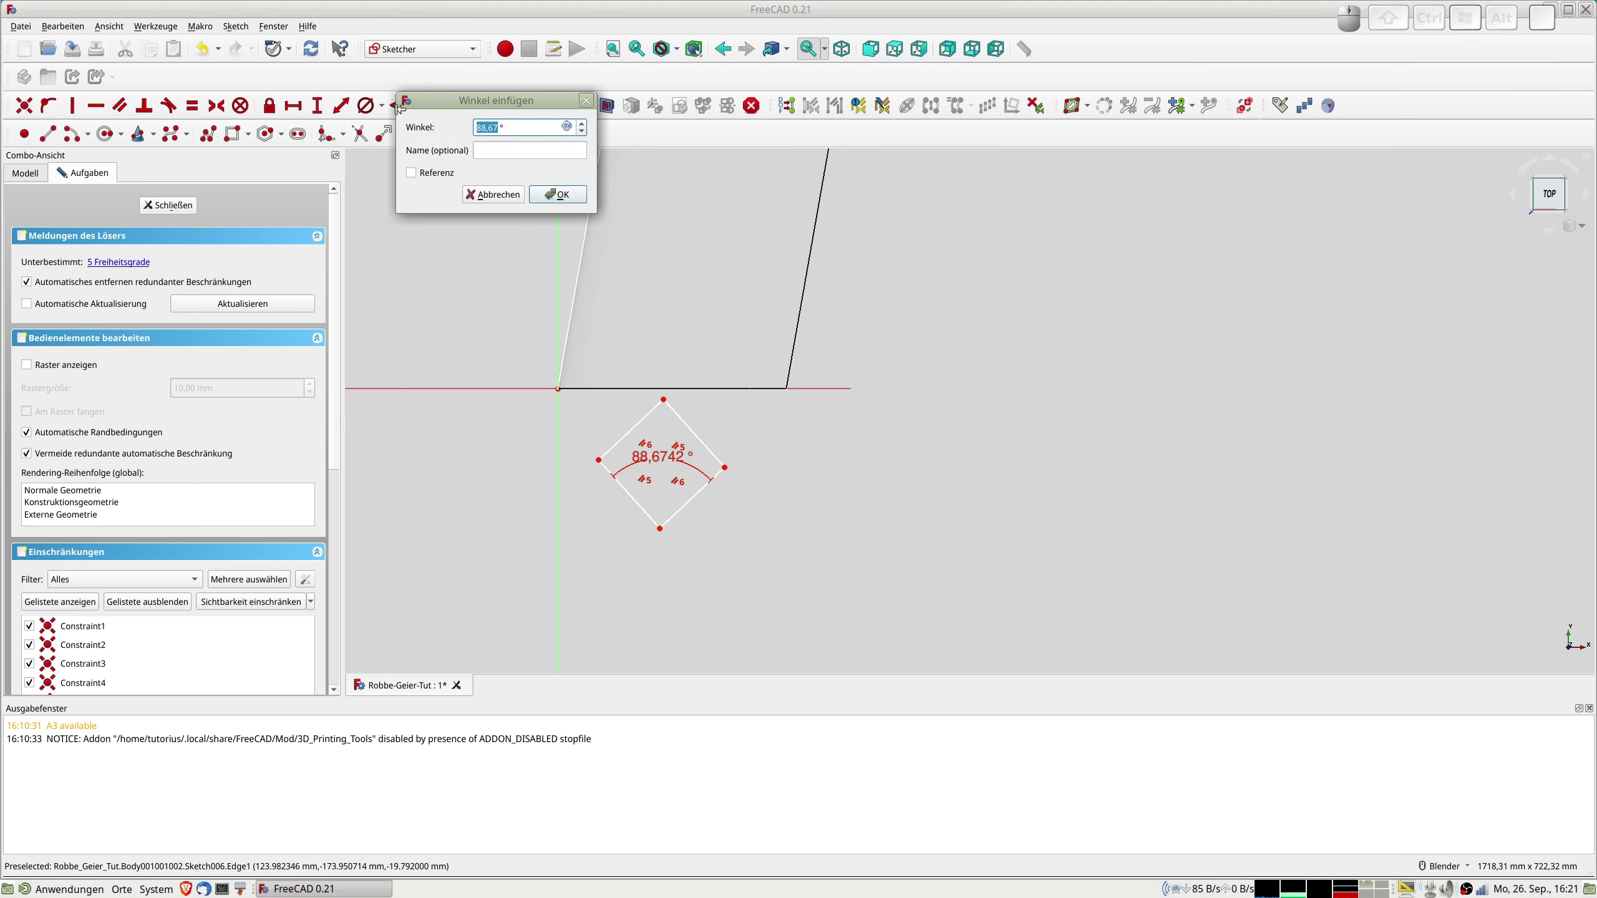
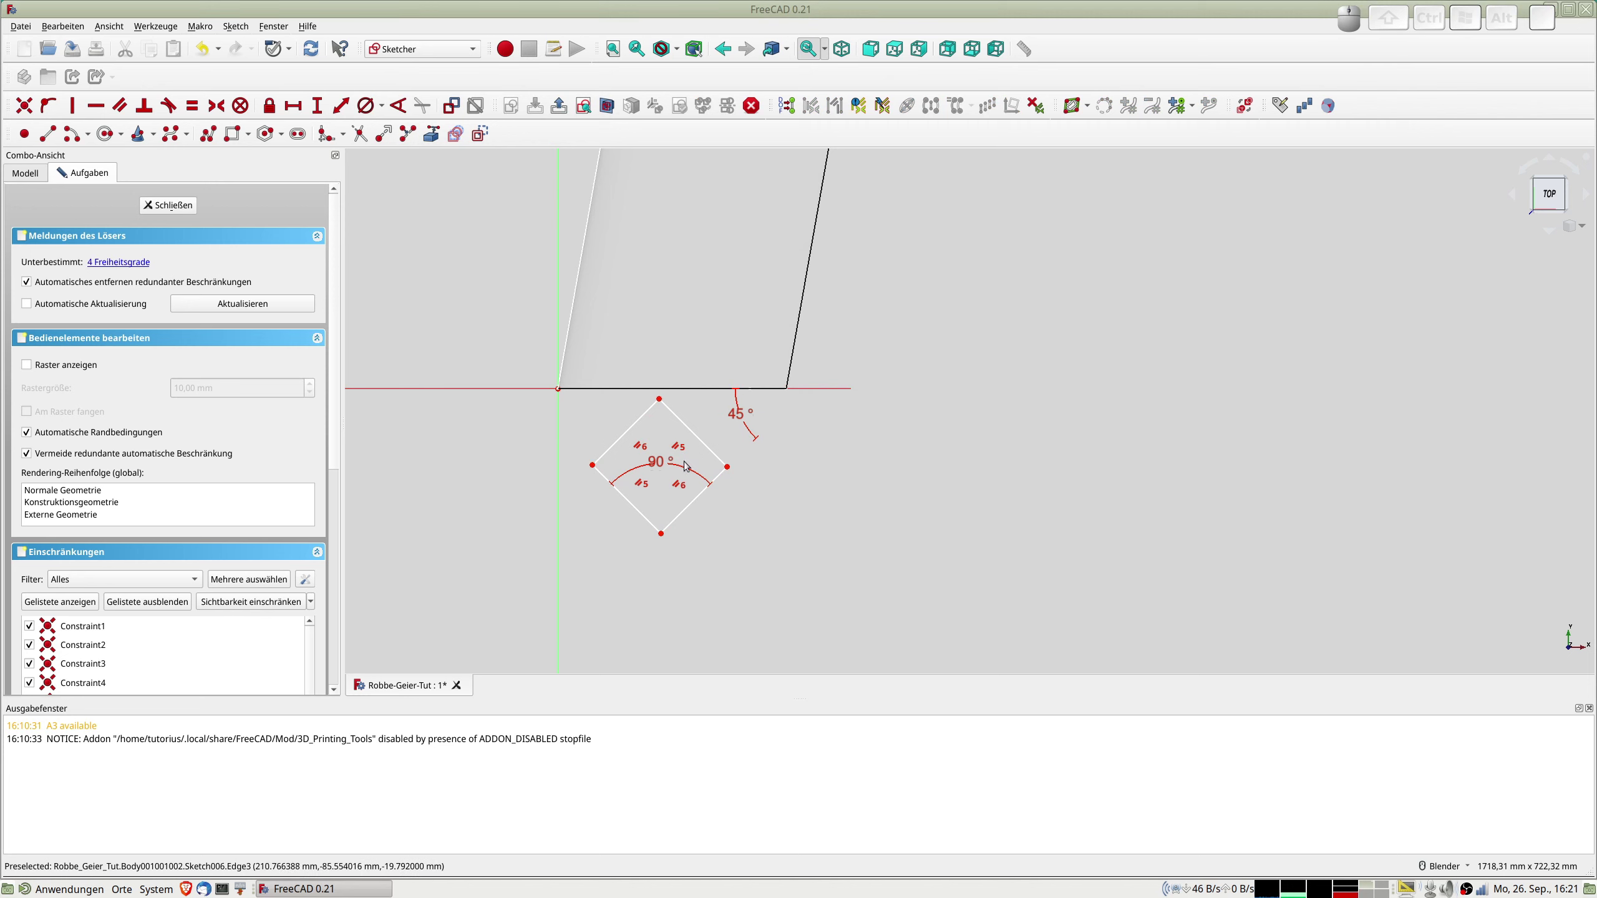
Give a square side a 60 mm length constraint and shift the view to see the whole sketch.
left_click(694, 505)
left_click(346, 111)
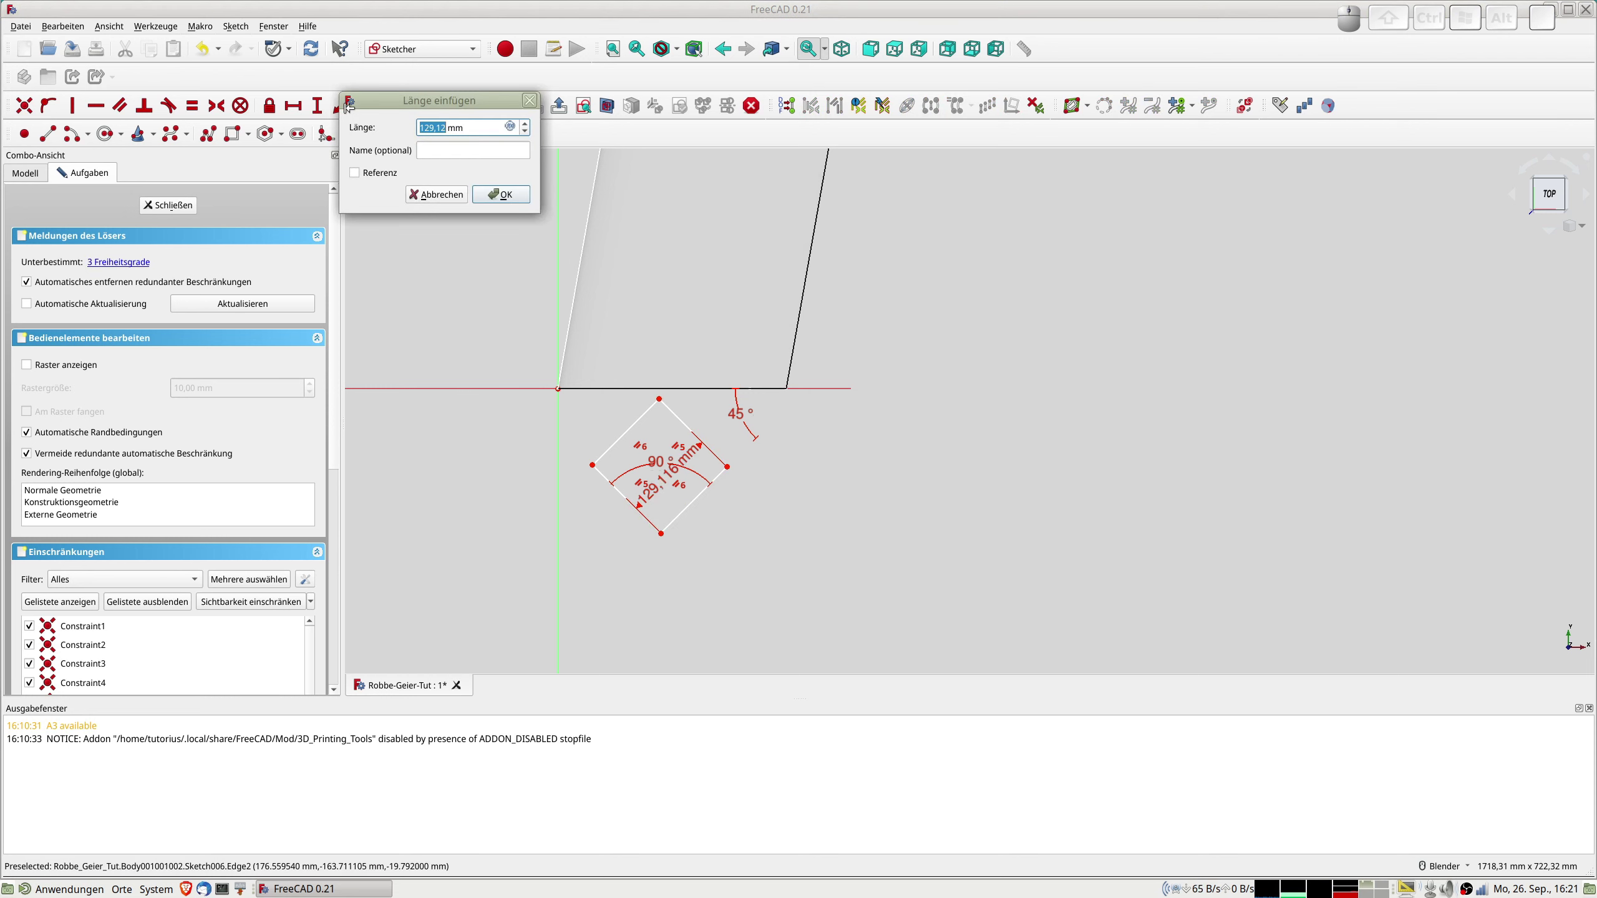
key("KP_6")
key("KP_0")
key("Return")
left_click(694, 499)
left_click(642, 475)
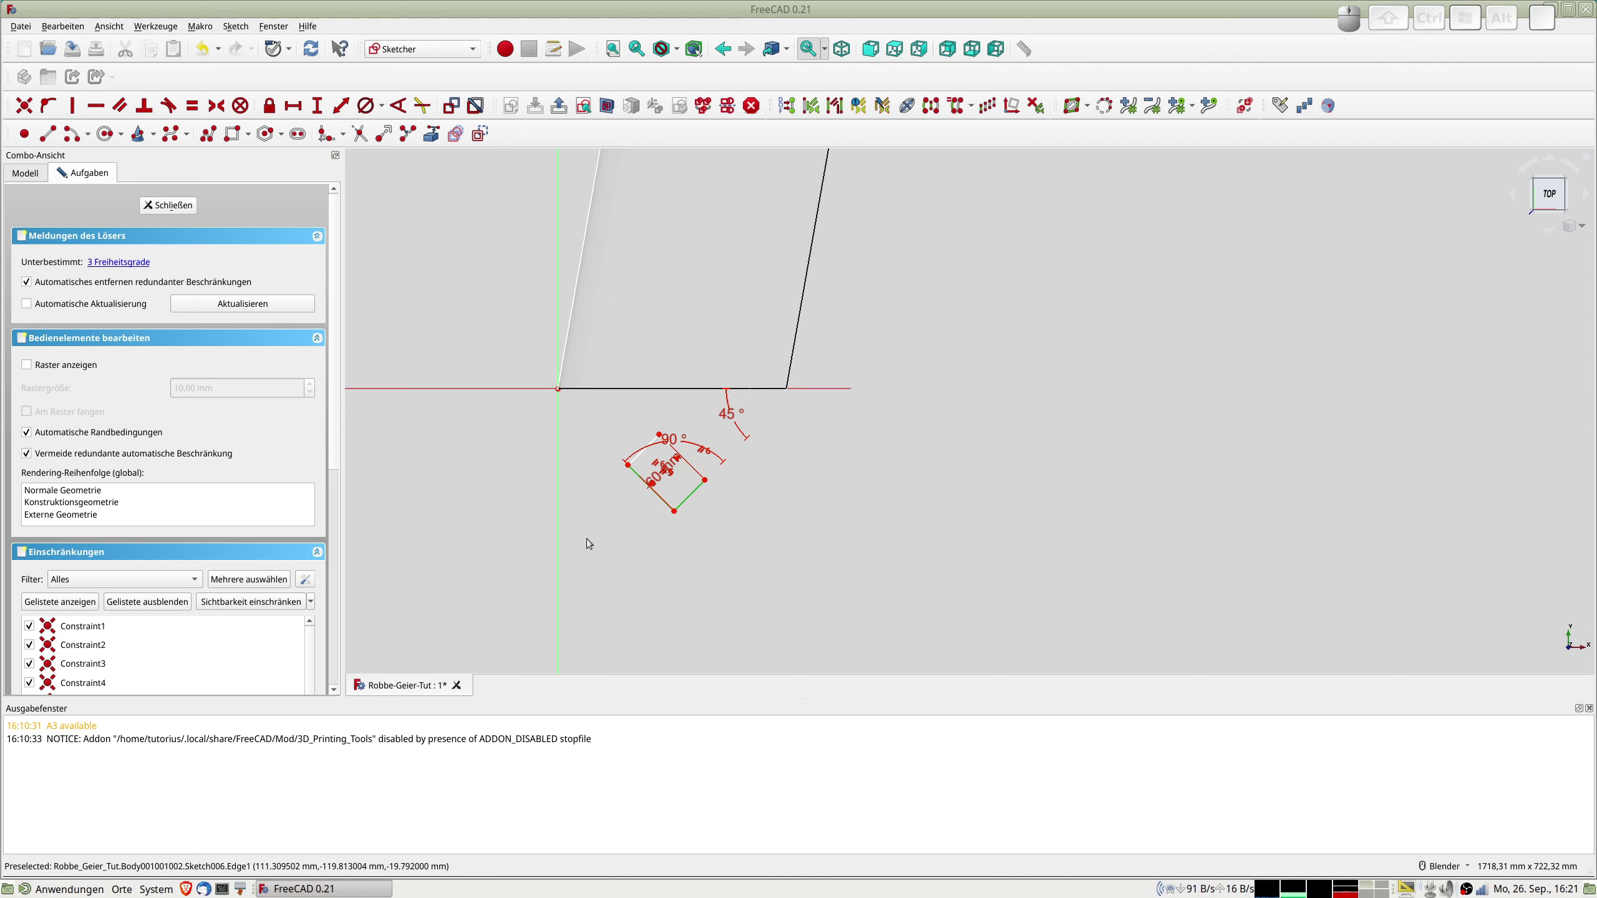
key("e")
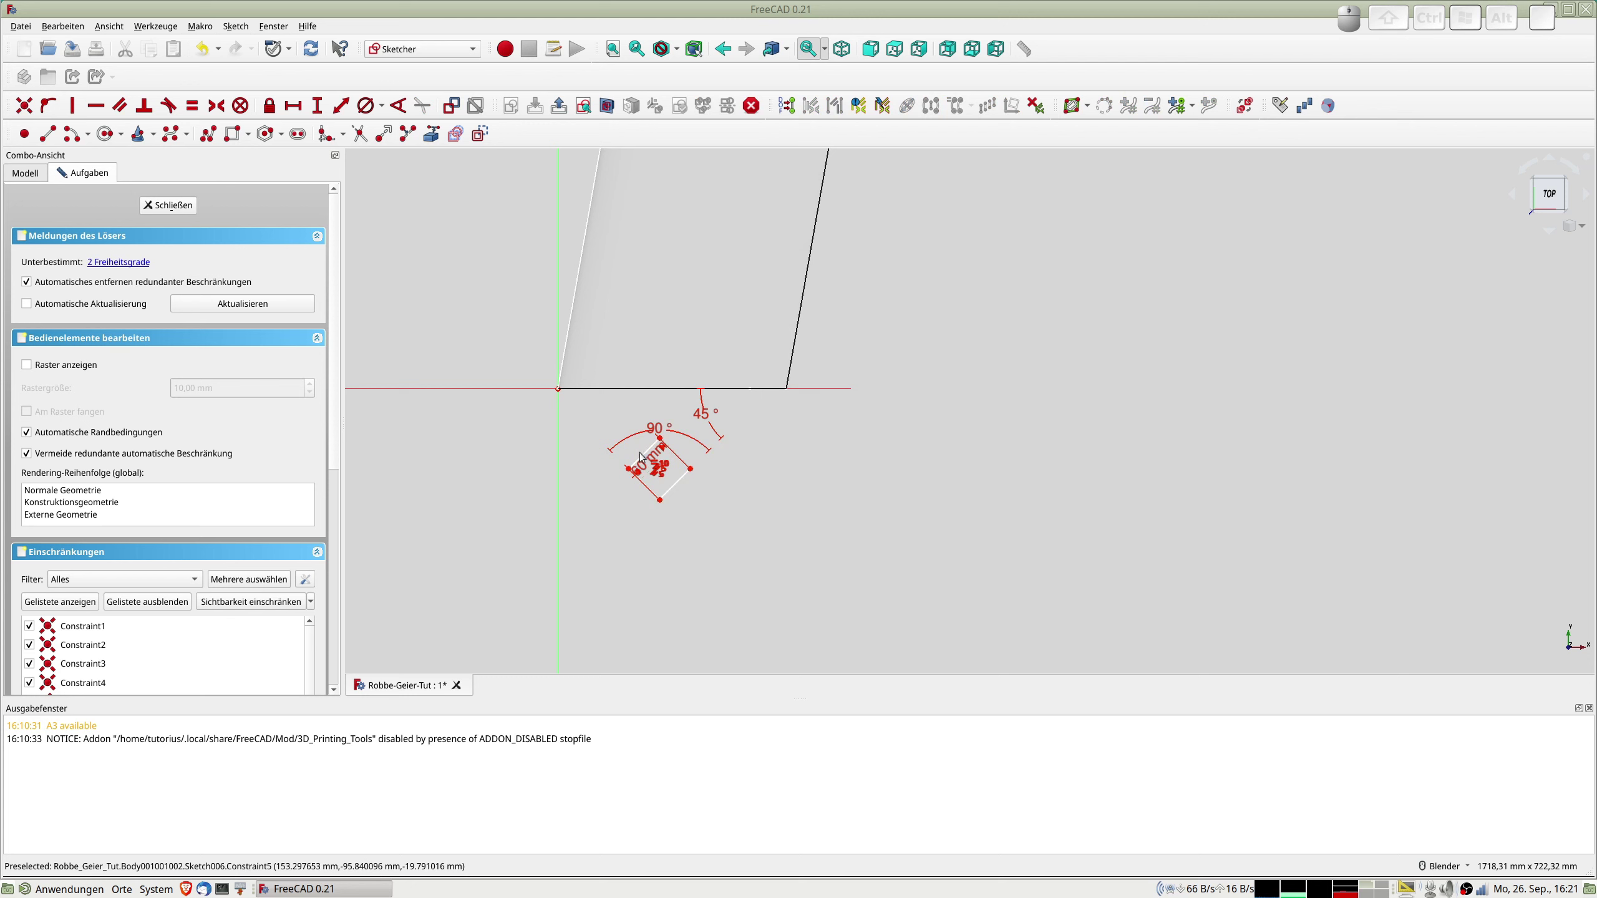
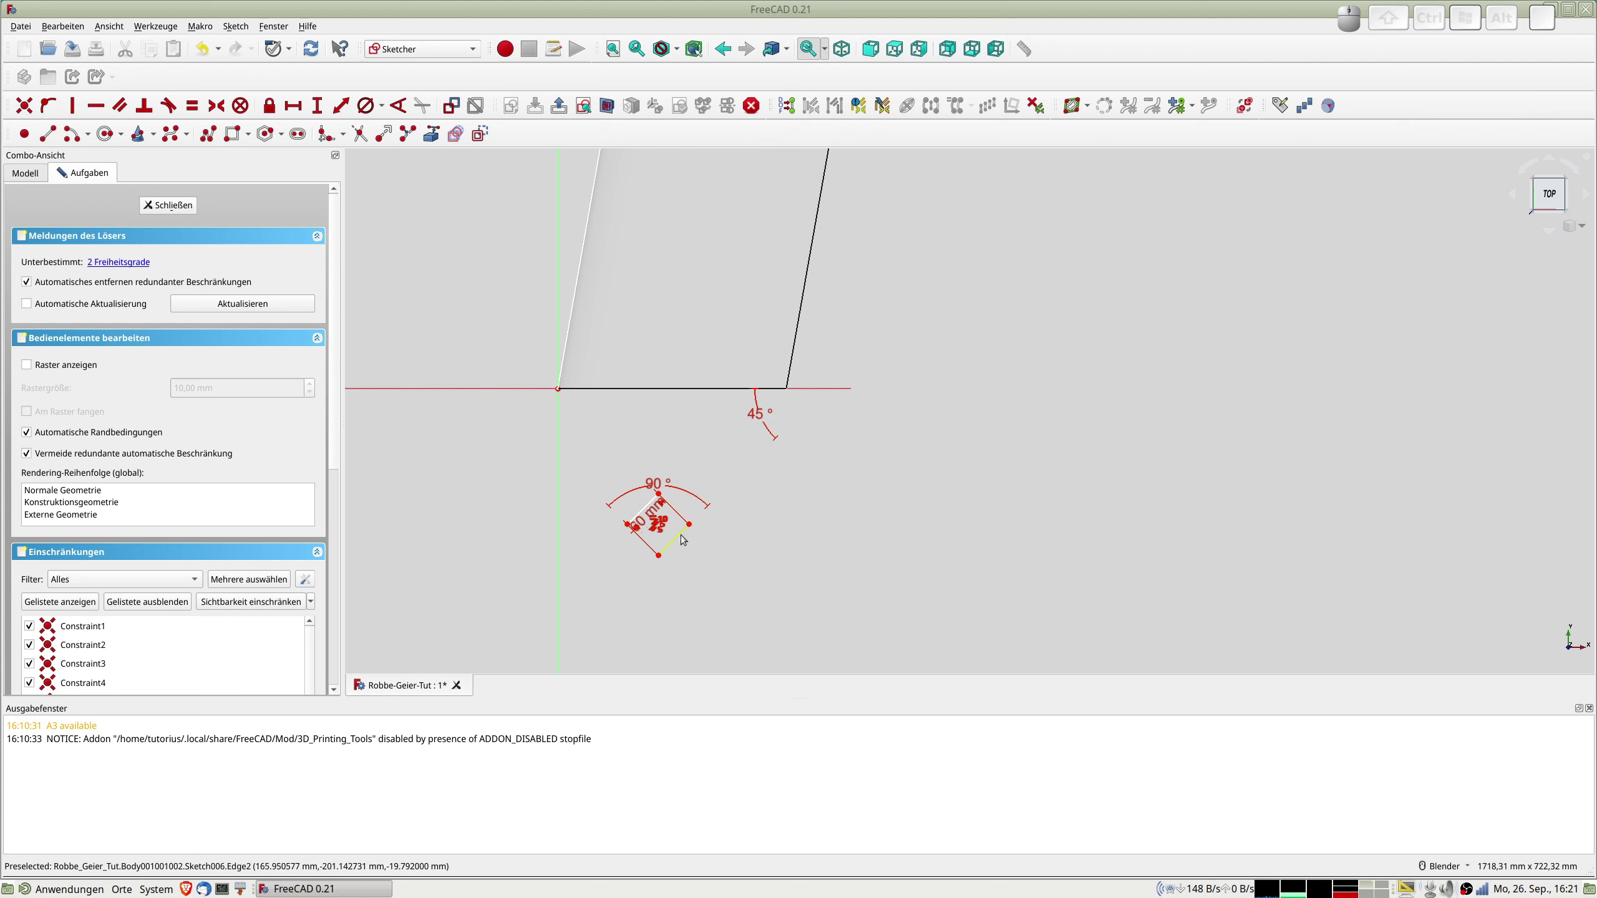
scroll("down", 3)
left_click_drag(707, 486, 749, 547)
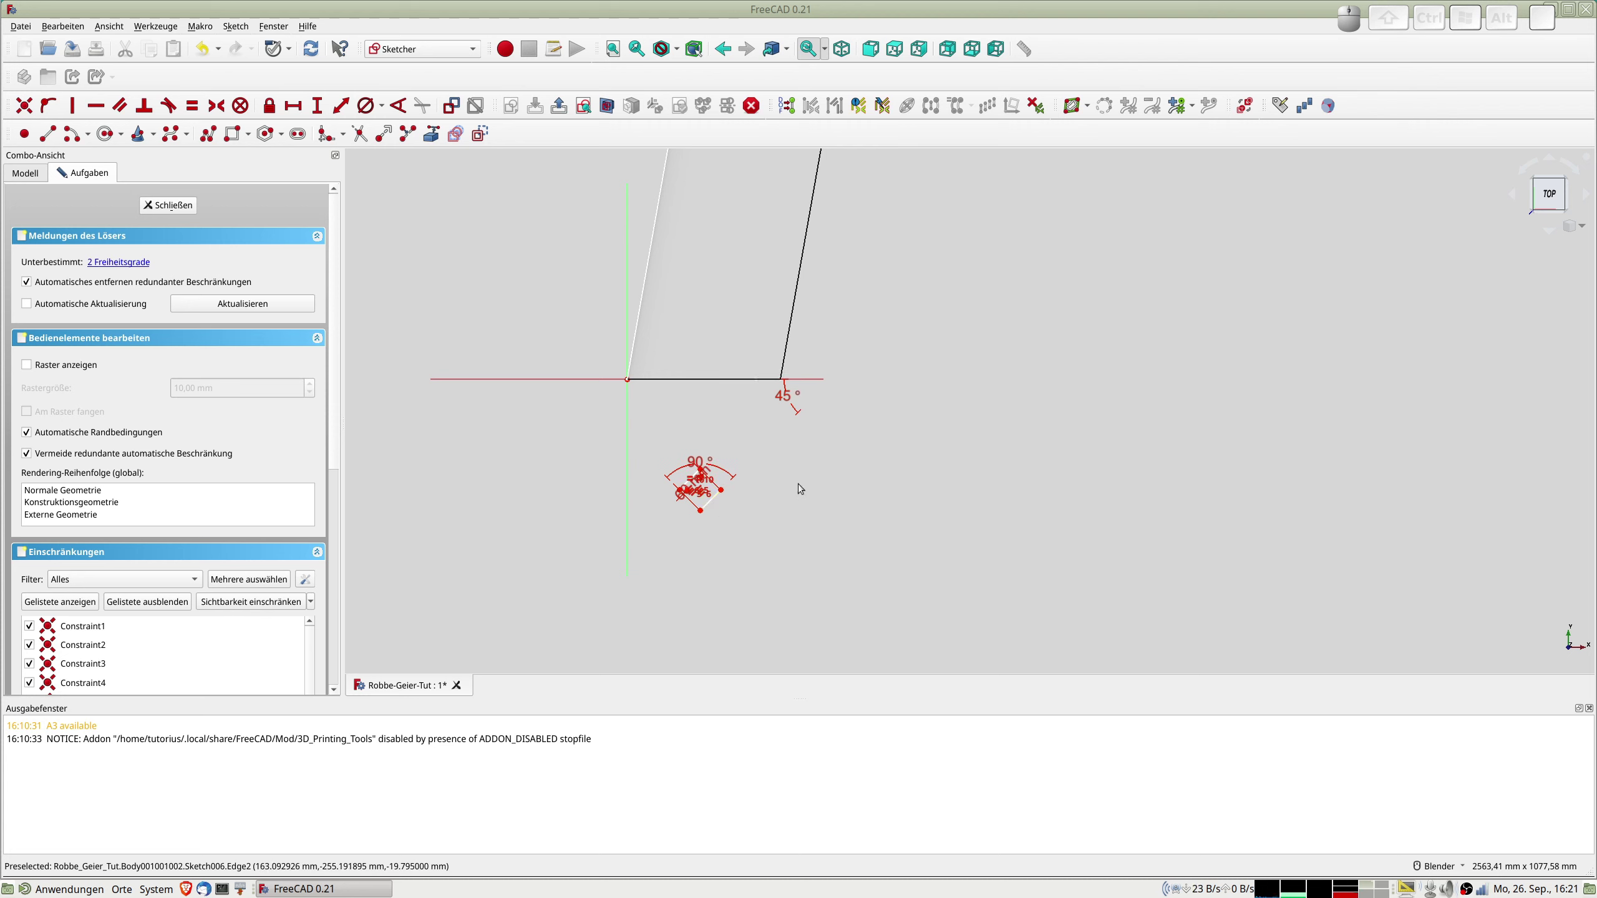
Close the square sketch, then reopen Sketch006 for editing and zoom onto the square.
left_click(179, 204)
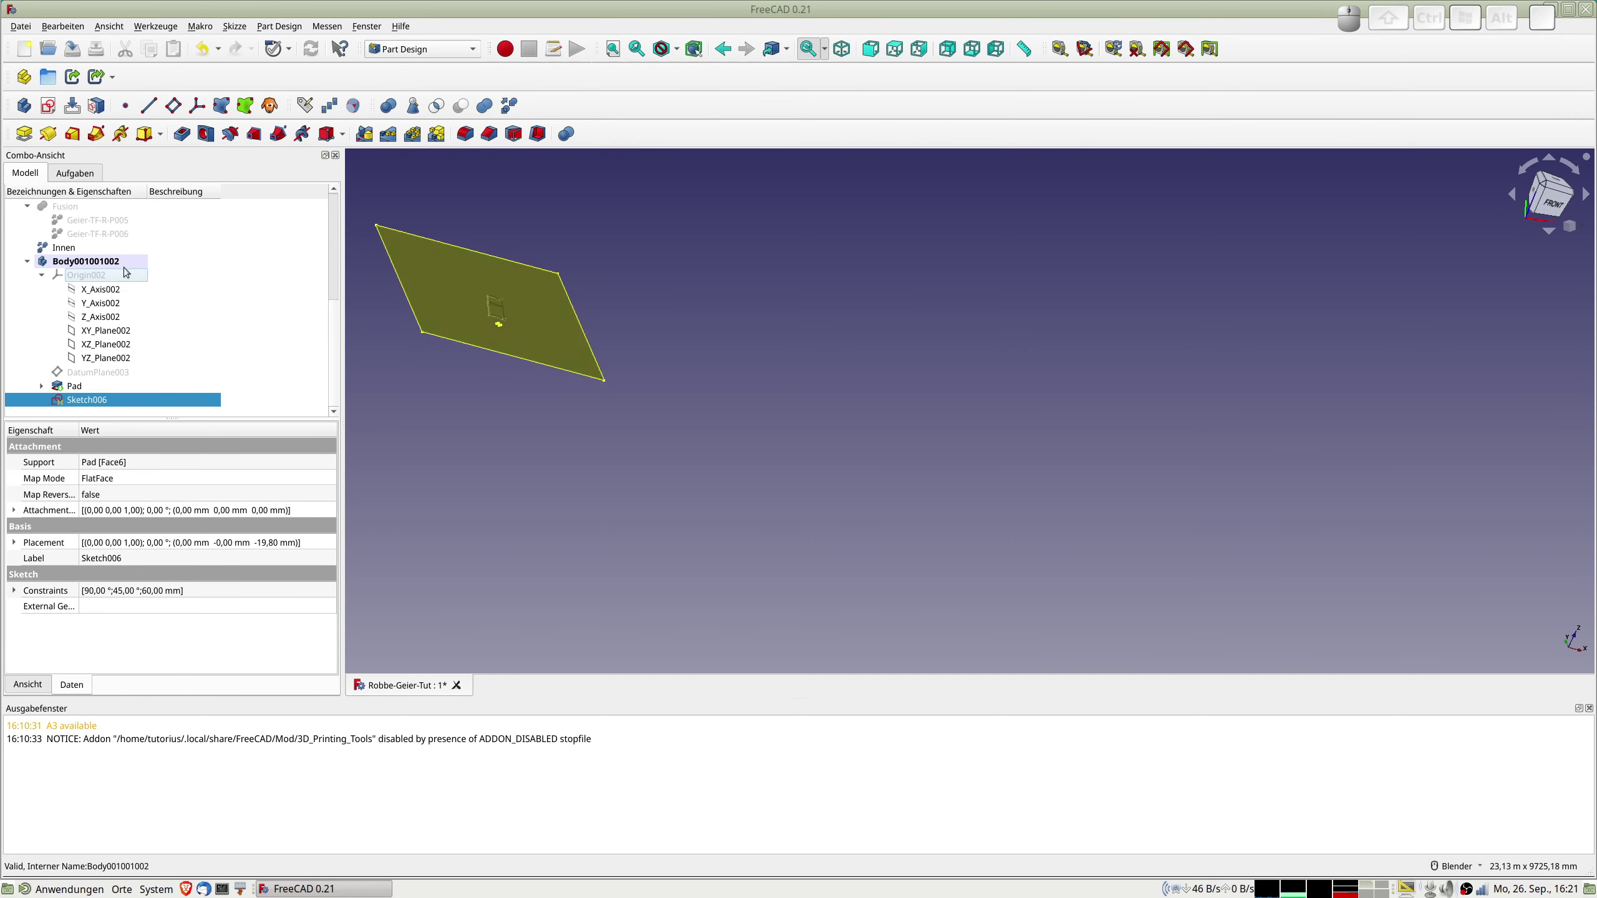
scroll("down", 3)
left_click(83, 401)
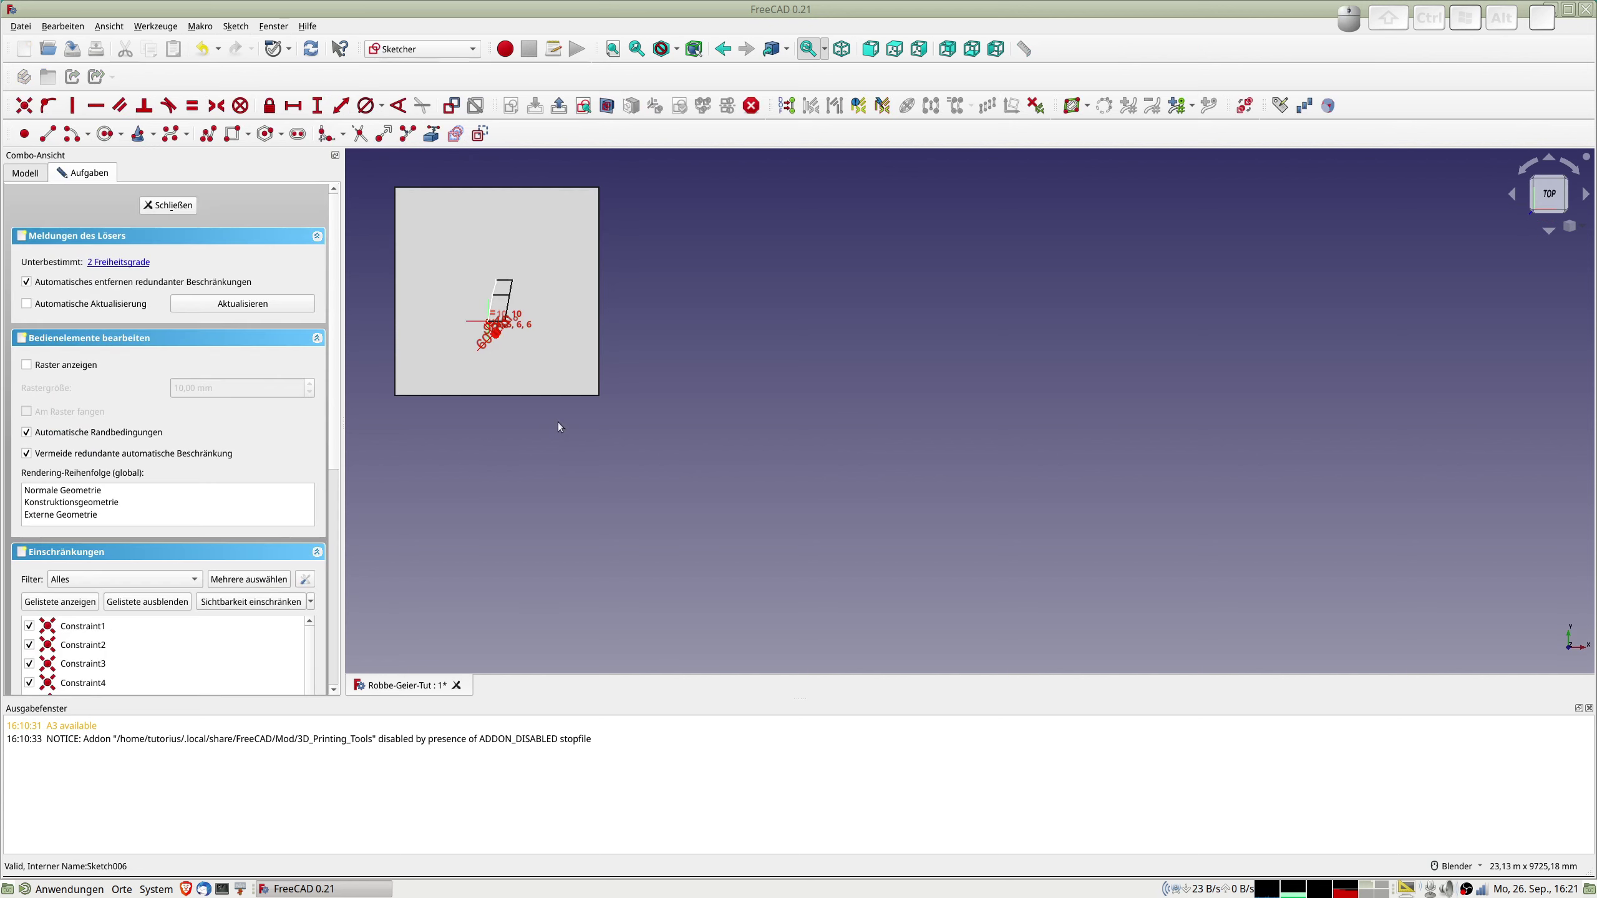
scroll("up", 3)
middle_click(490, 251)
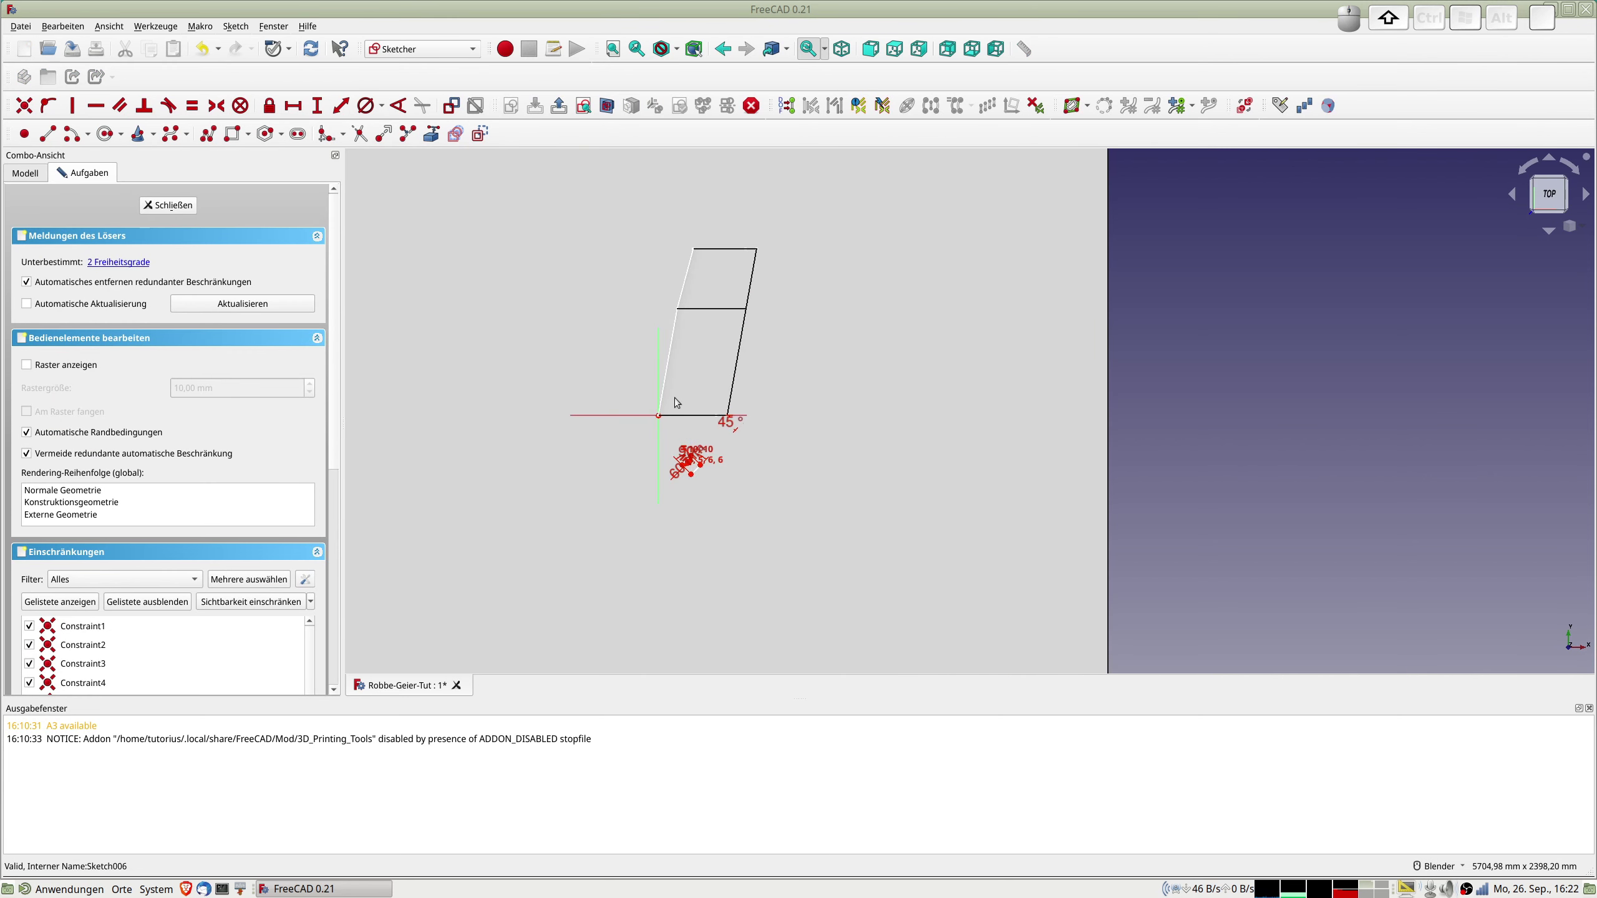
scroll("up", 3)
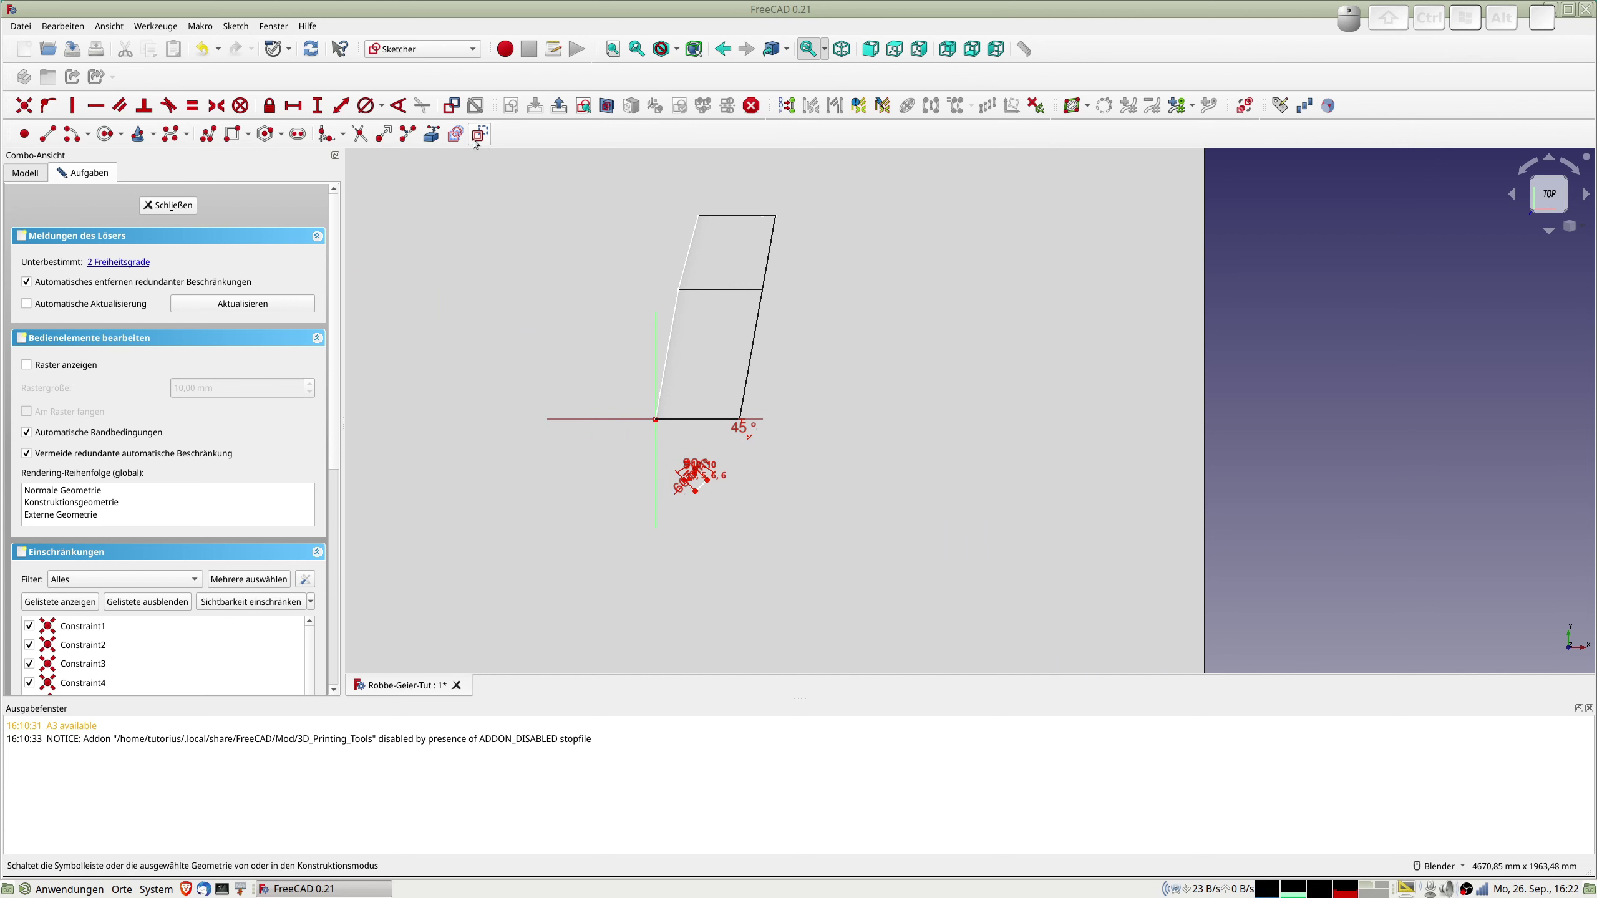
Switch to construction mode and draw construction lines from the origin.
left_click(484, 132)
left_click(54, 135)
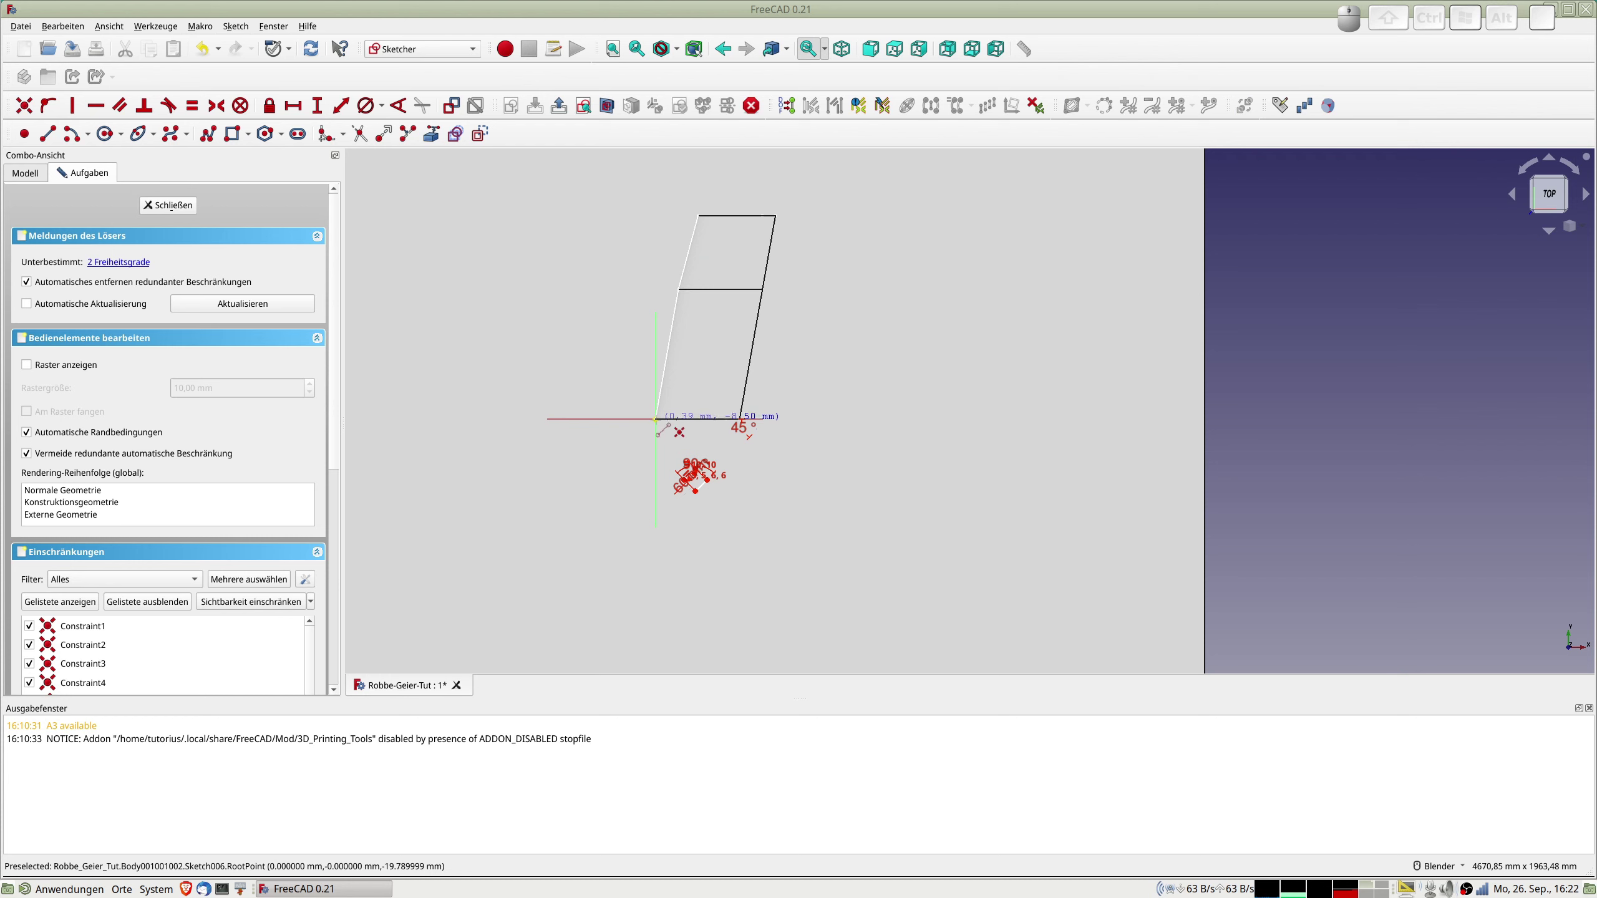
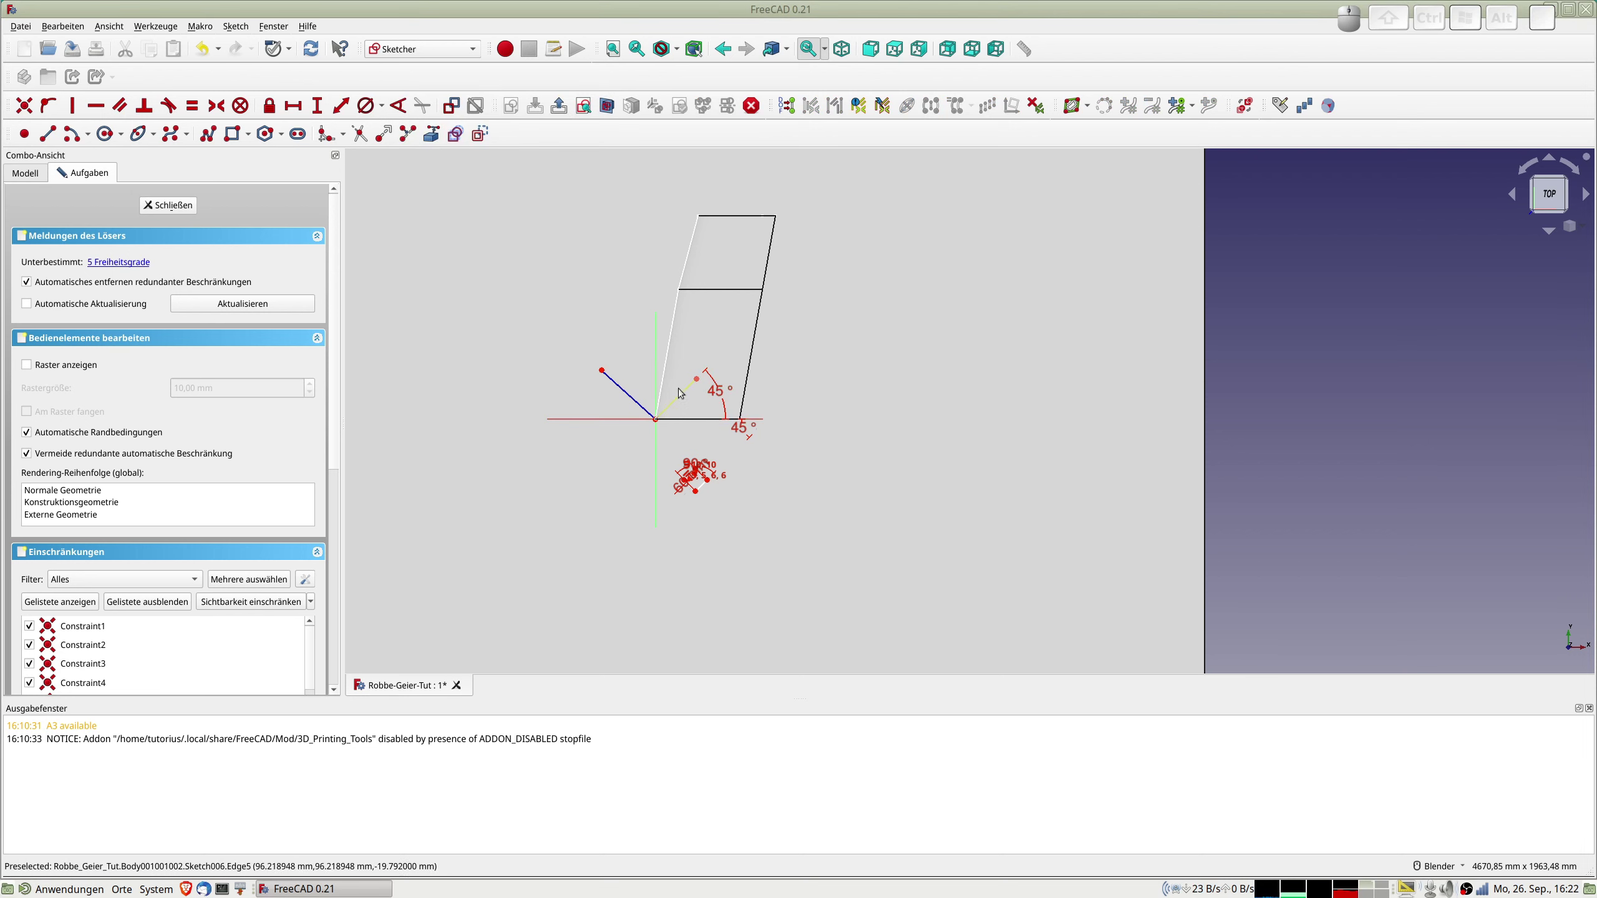
Constrain the two construction lines to a 90° angle between them.
left_click(685, 393)
left_click(642, 403)
left_click(405, 107)
key("KP_9")
key("KP_0")
key("Return")
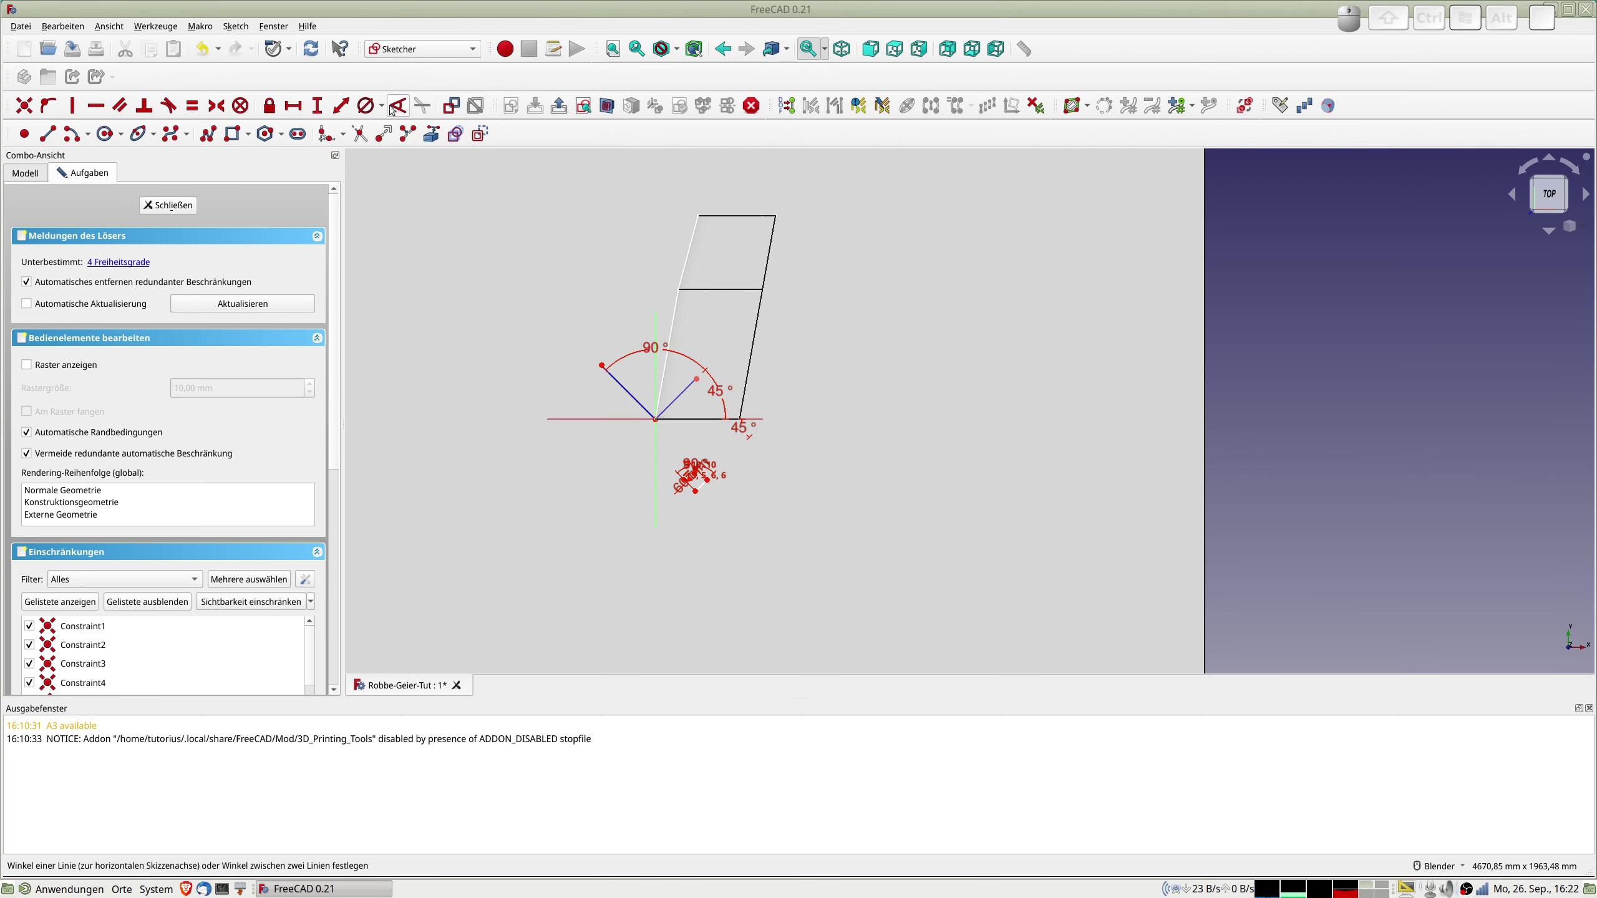
left_click_drag(701, 378, 702, 379)
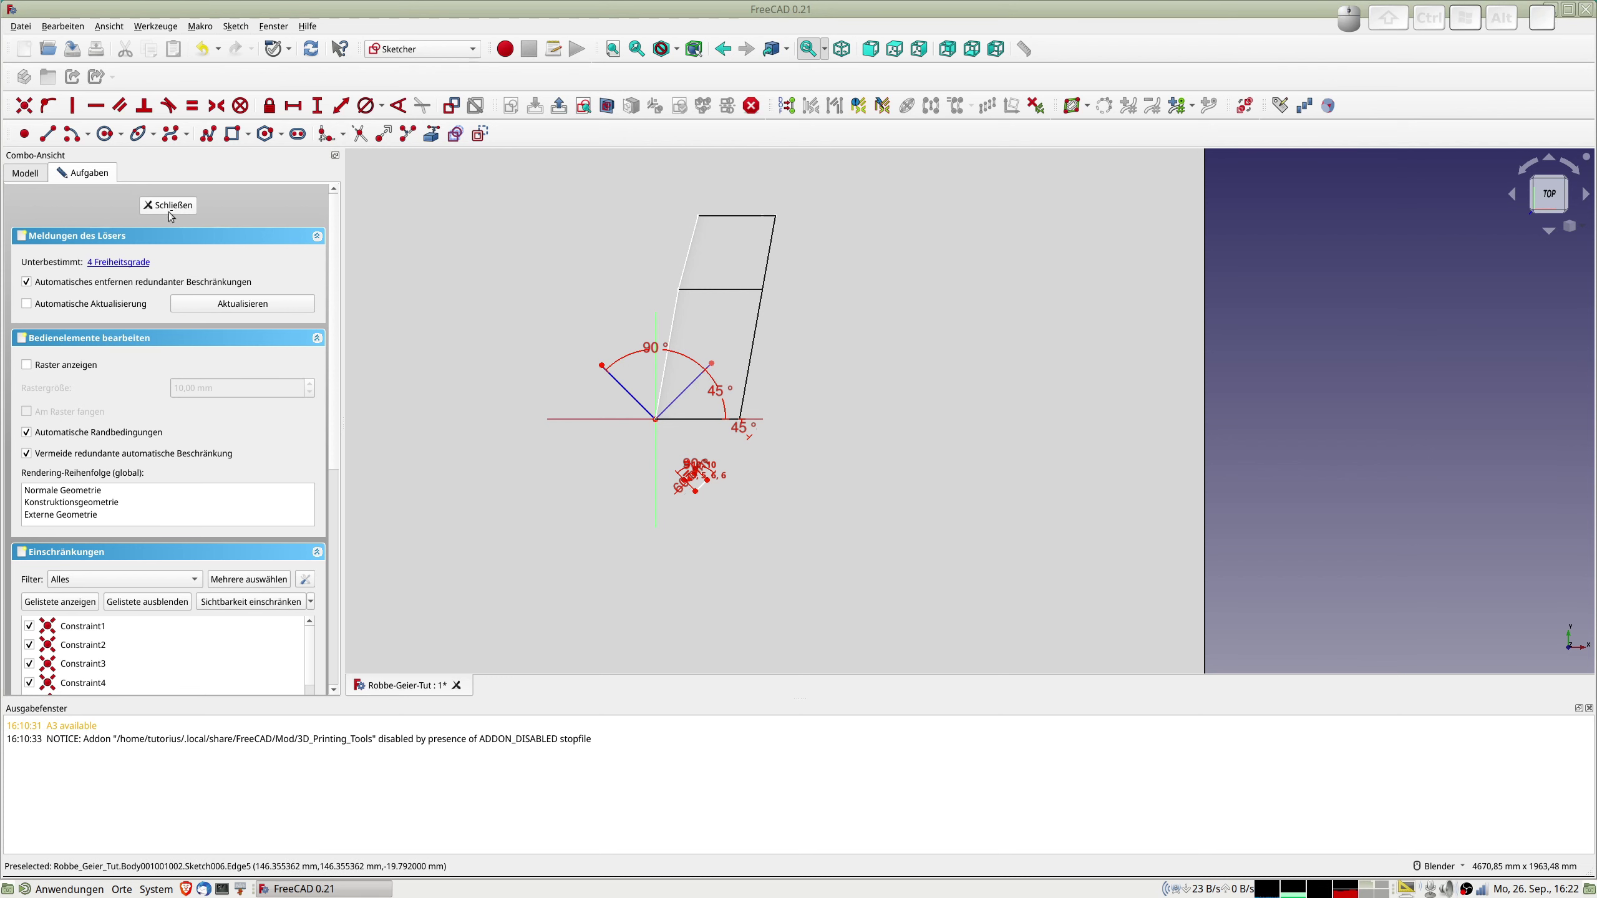
Close Sketch006 and return to Part Design with the sketch under Body001001002.
left_click(169, 205)
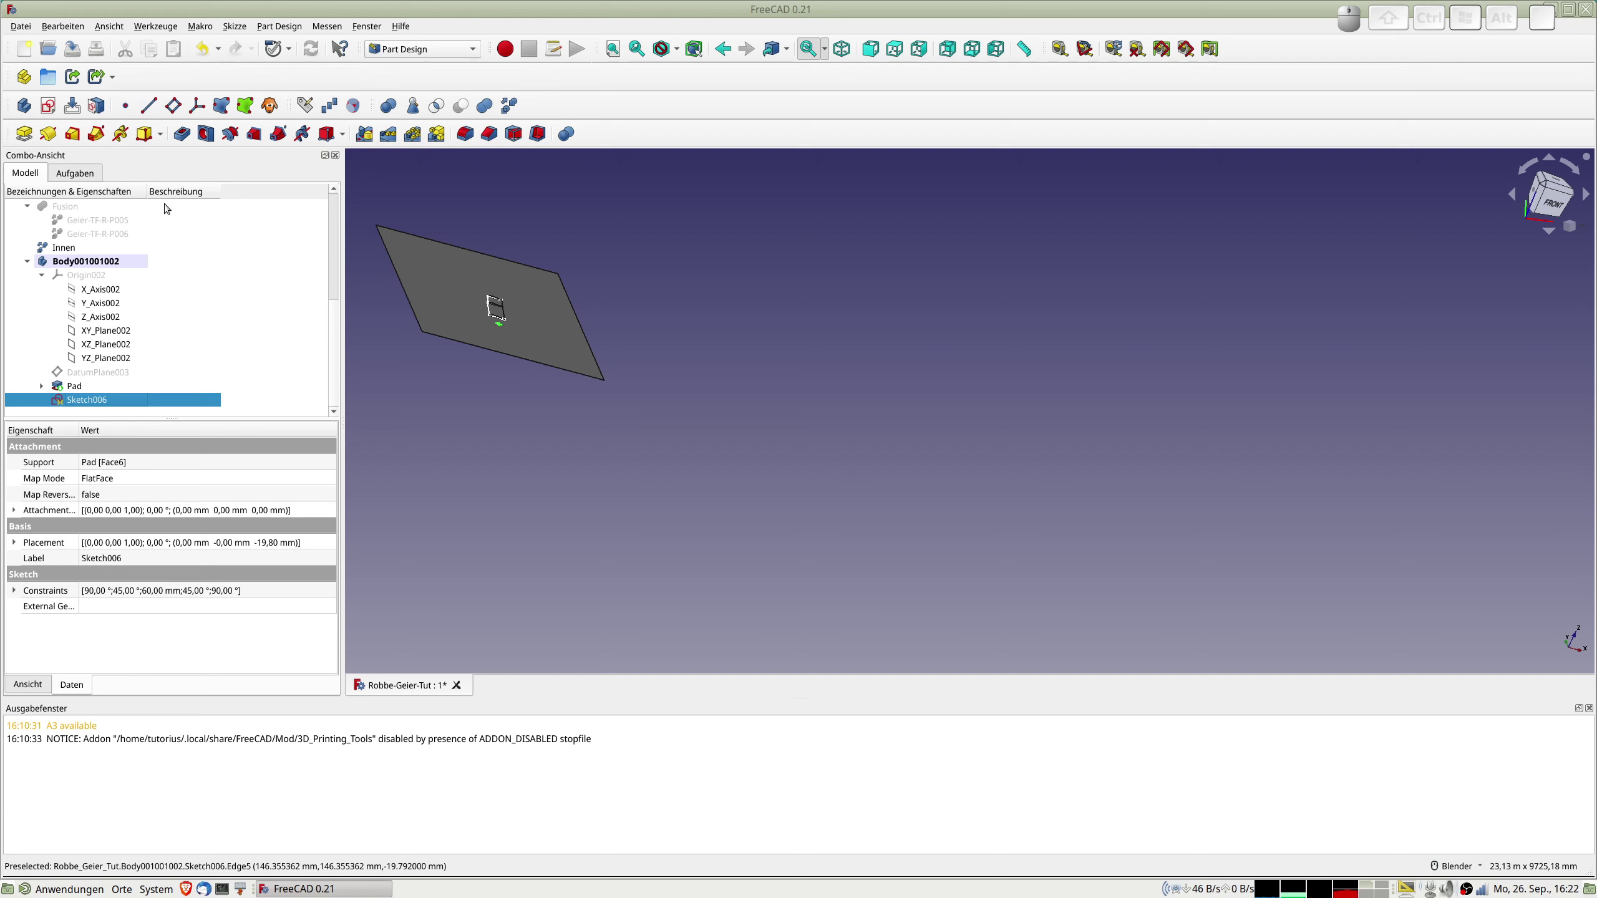
scroll("down", 3)
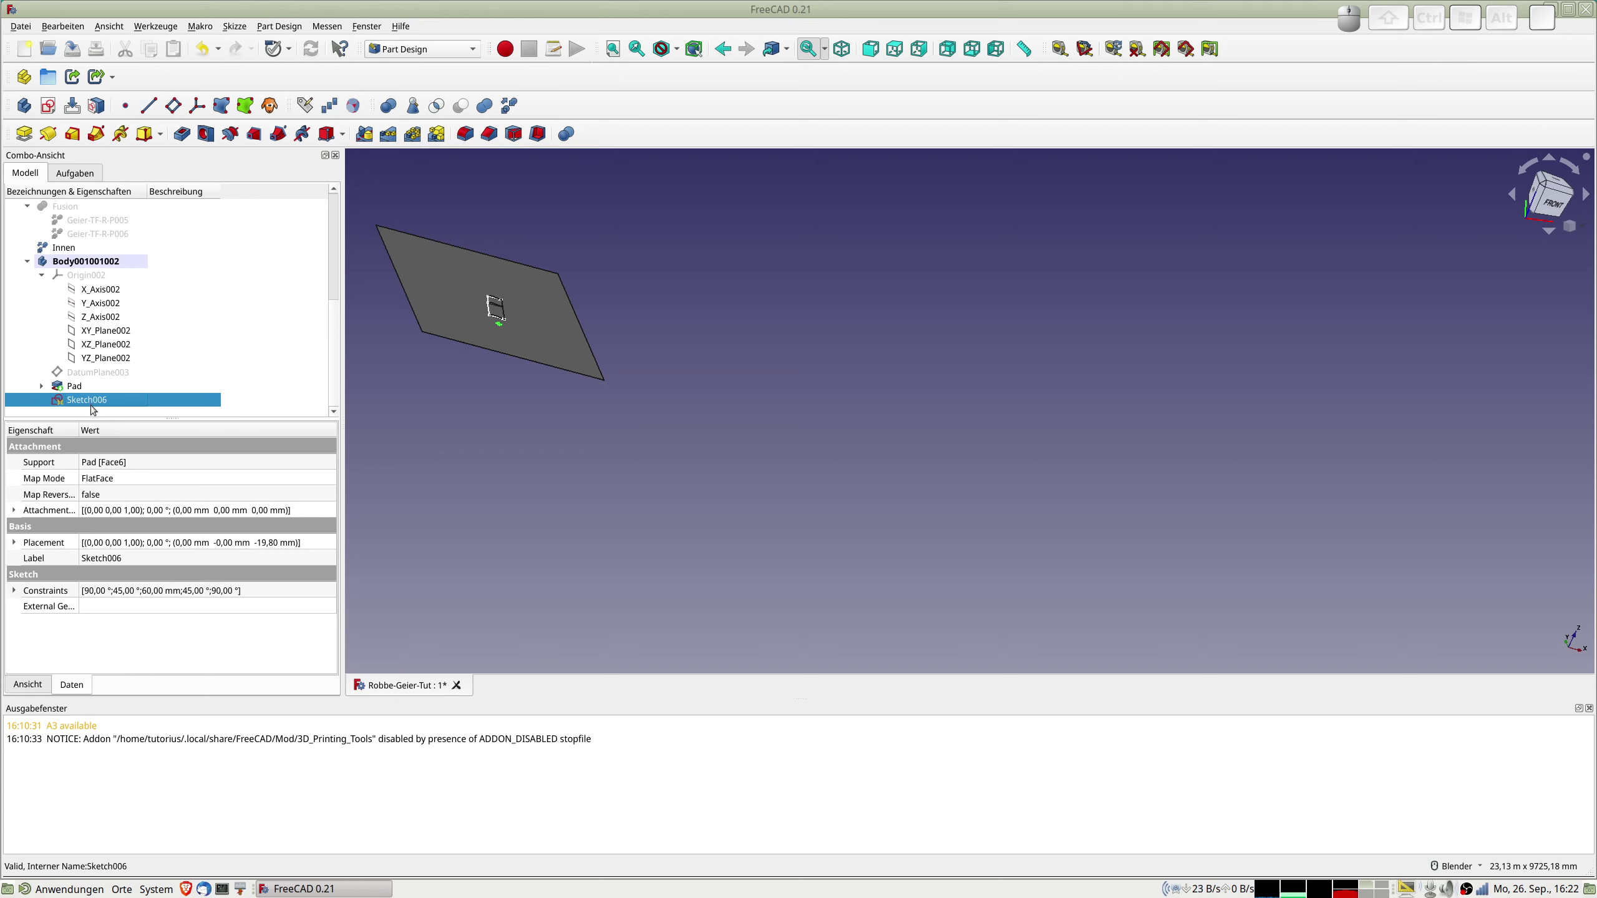
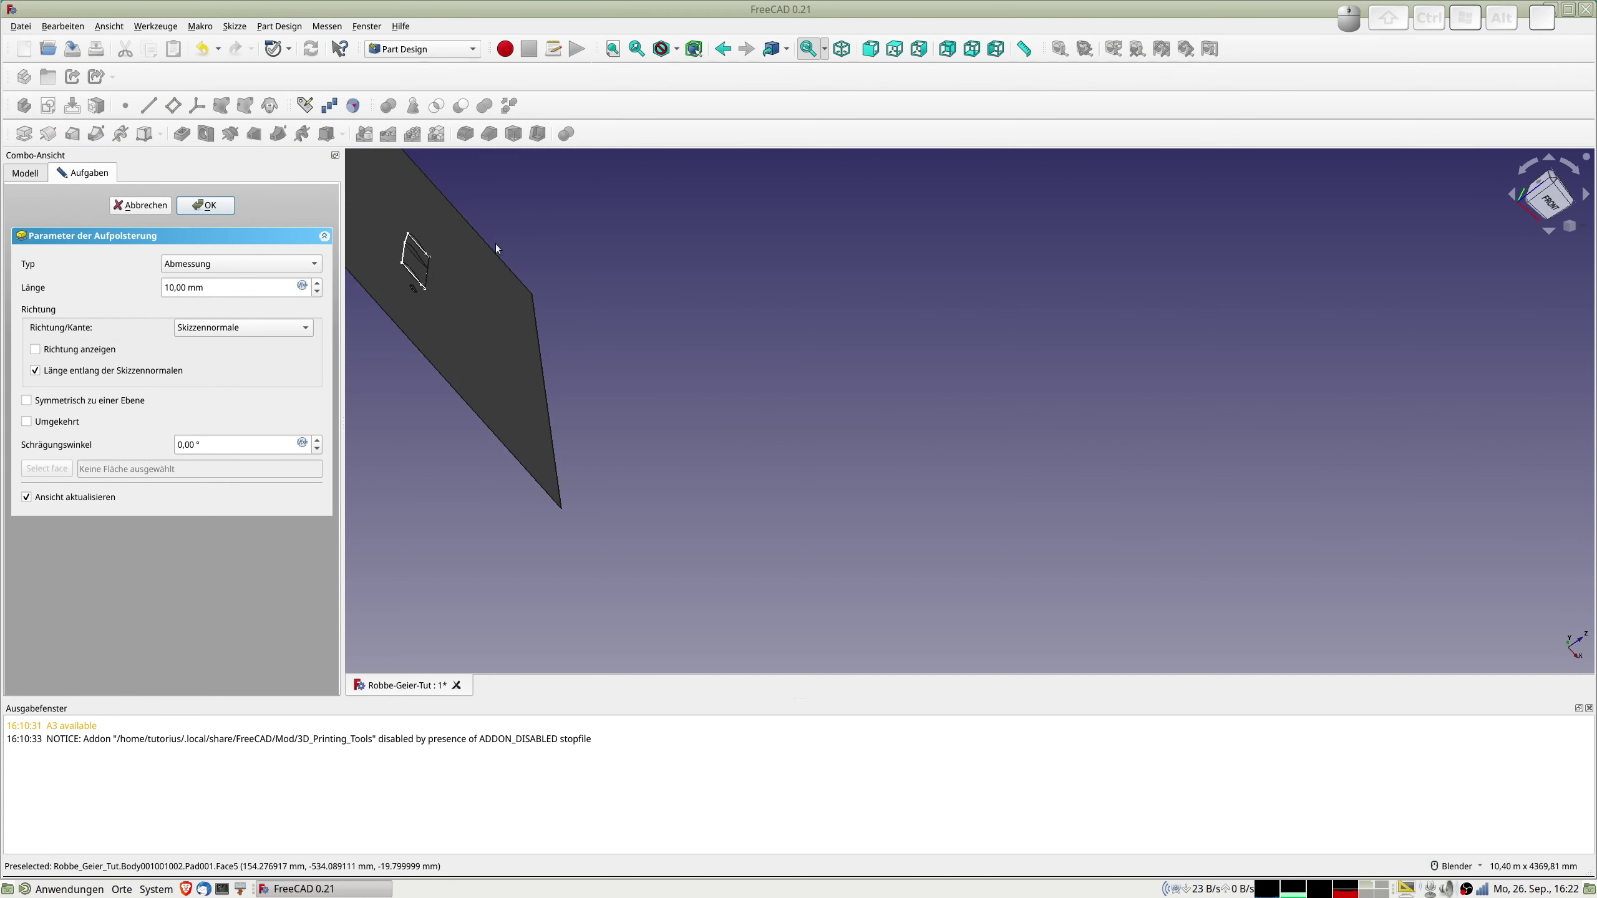
Inspect the previewed pad of the square sketch in isometric view, fitted and zoomed.
key("KP_5")
key("KP_0")
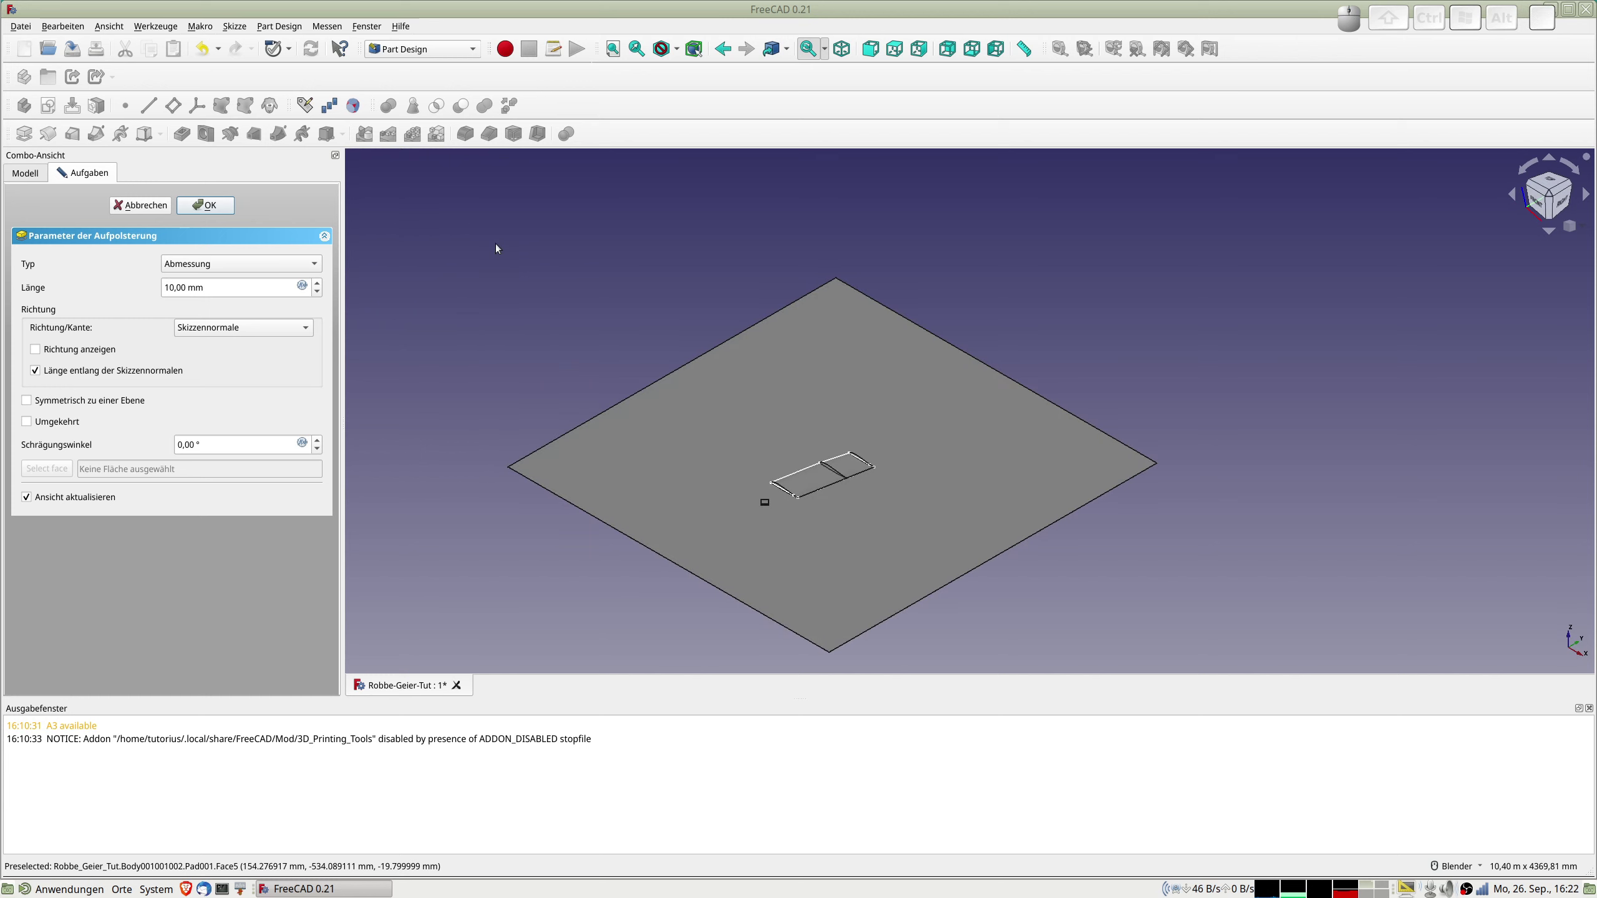
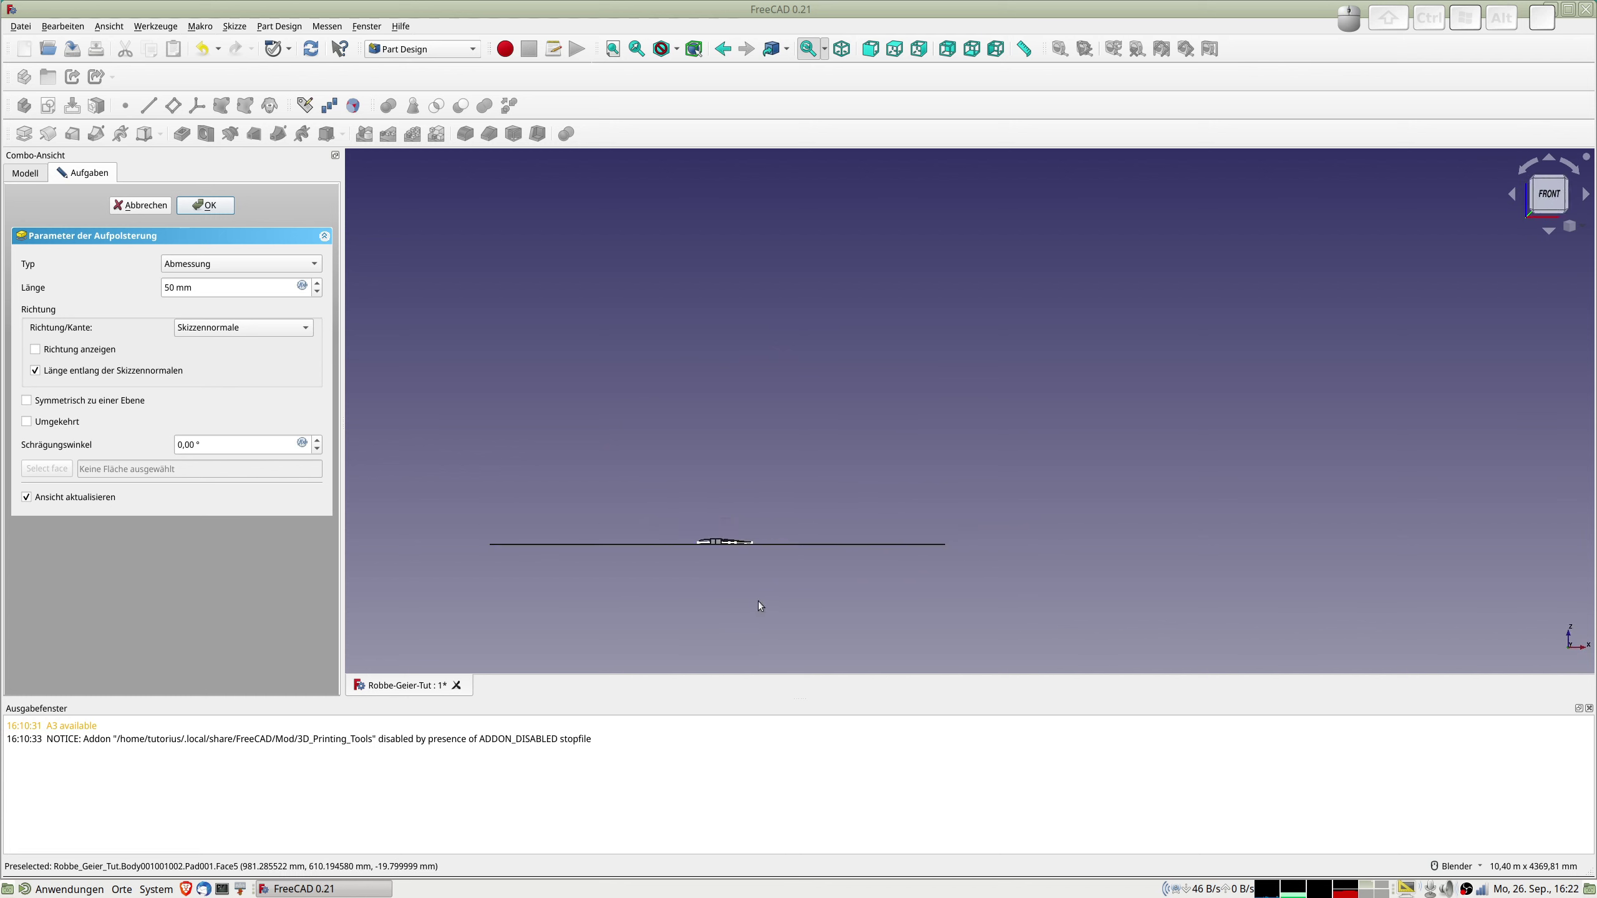
scroll("up", 3)
scroll("up", 3)
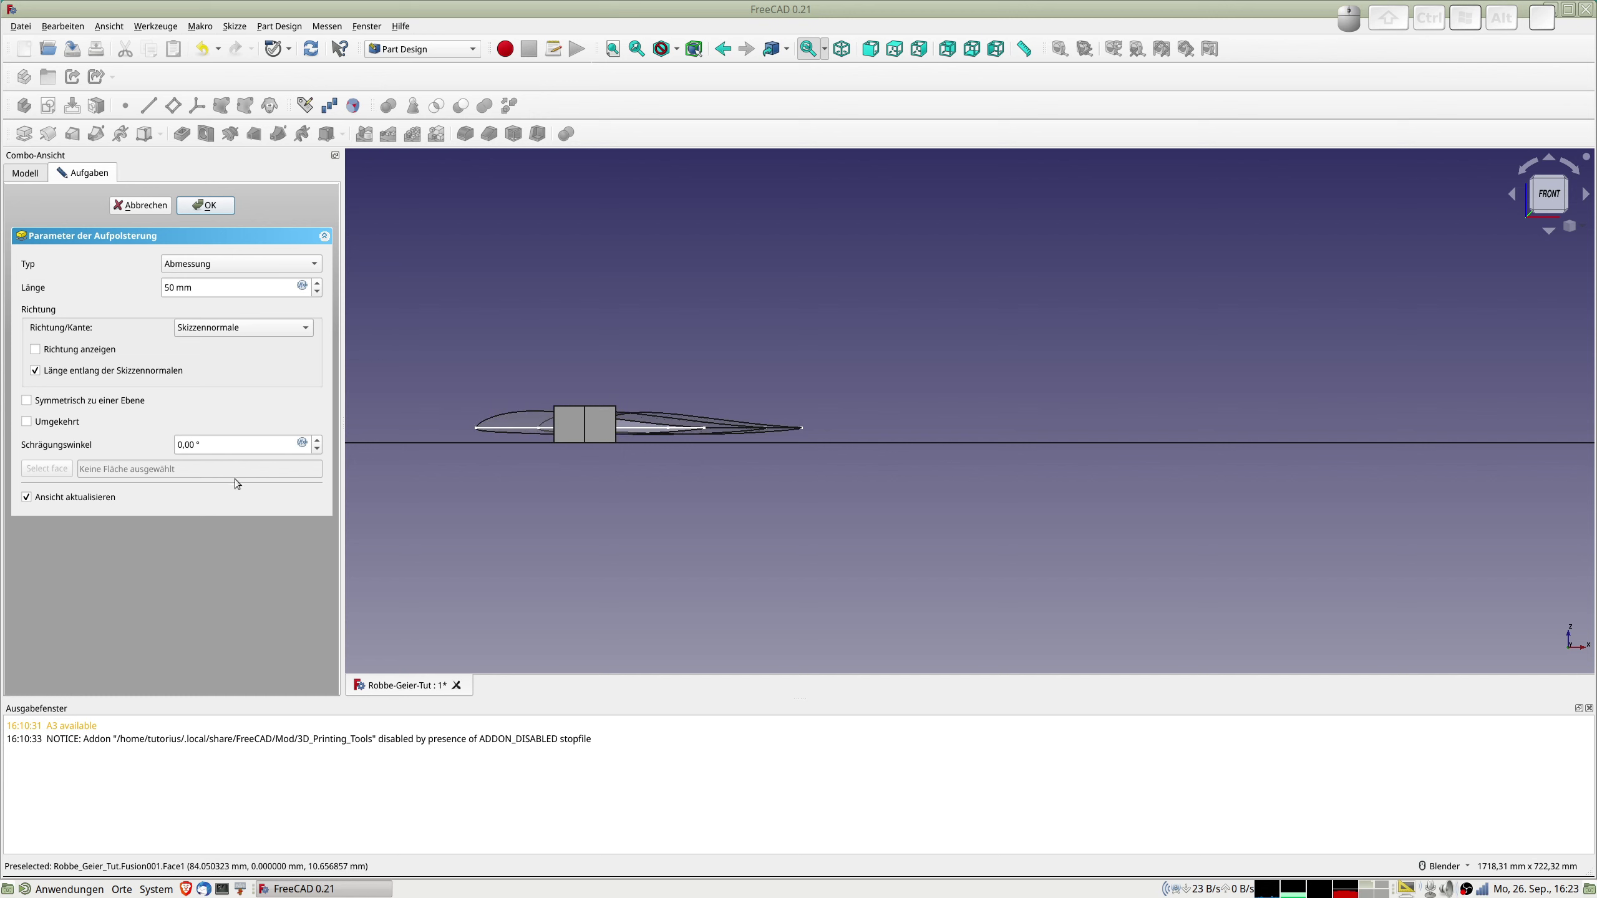
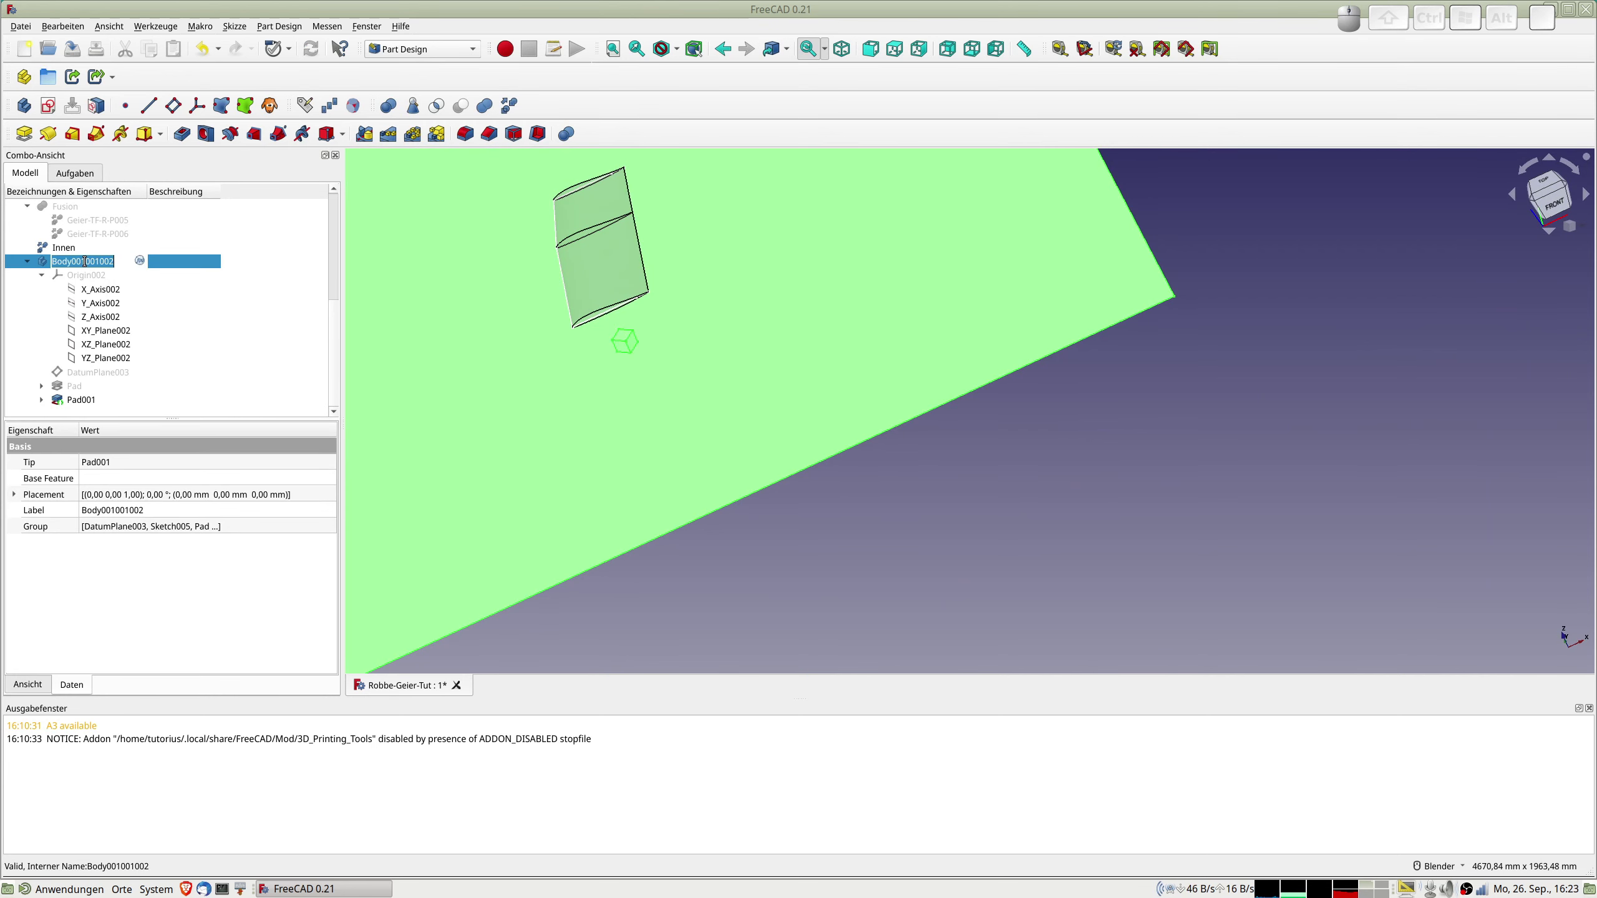
Rename the body to Rippenschnitt and bring up its display properties.
key("shift+r")
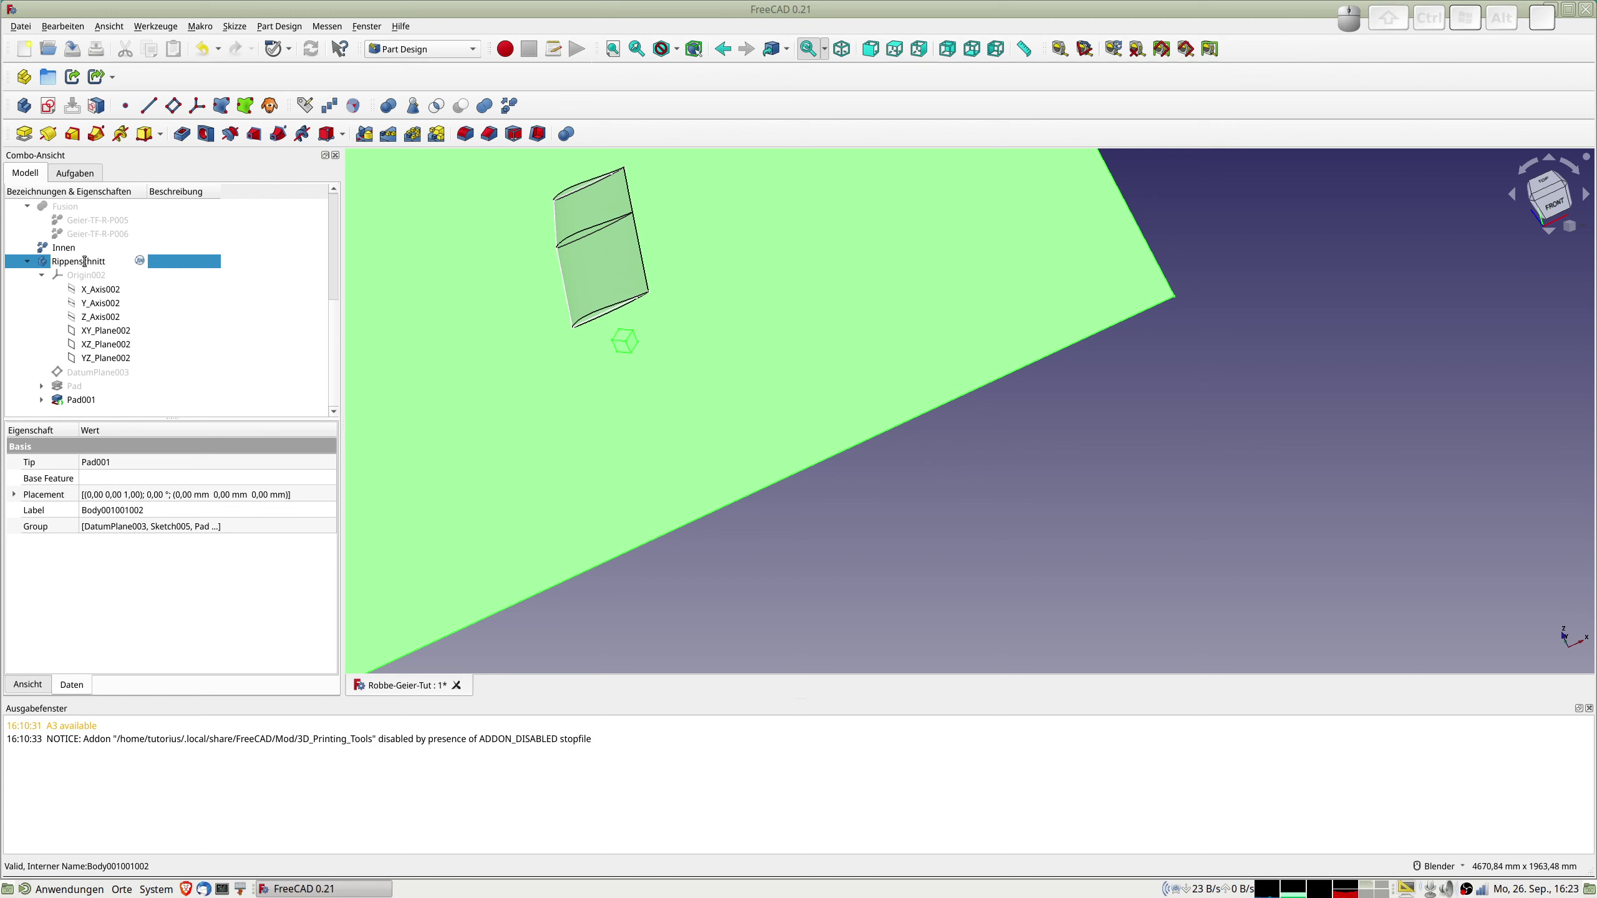
key("Return")
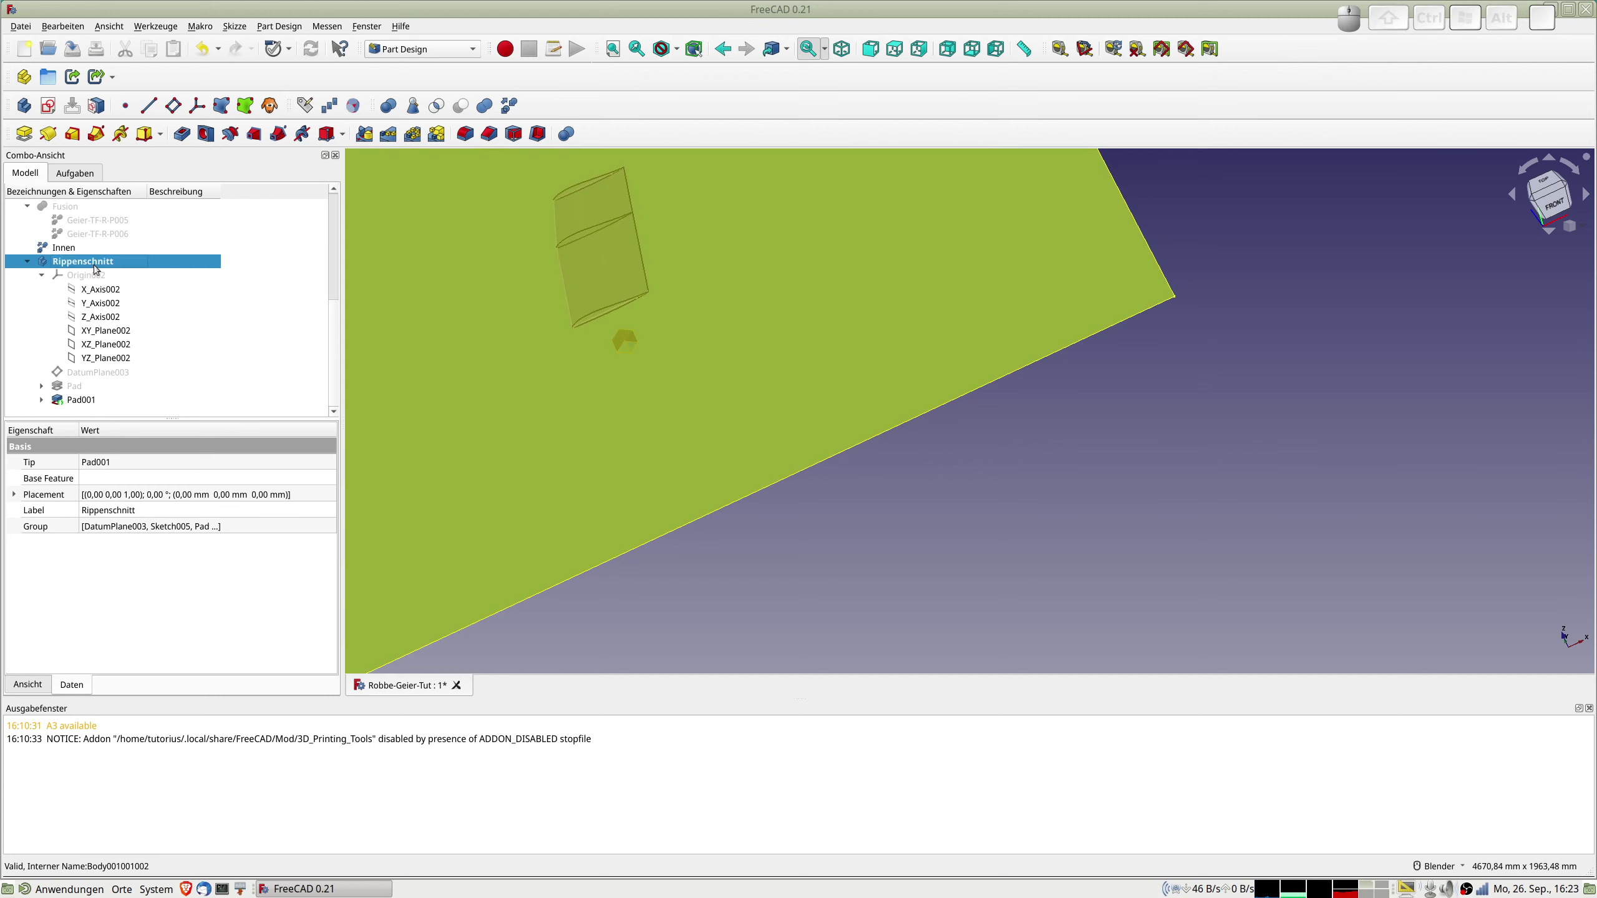
key("ctrl+d")
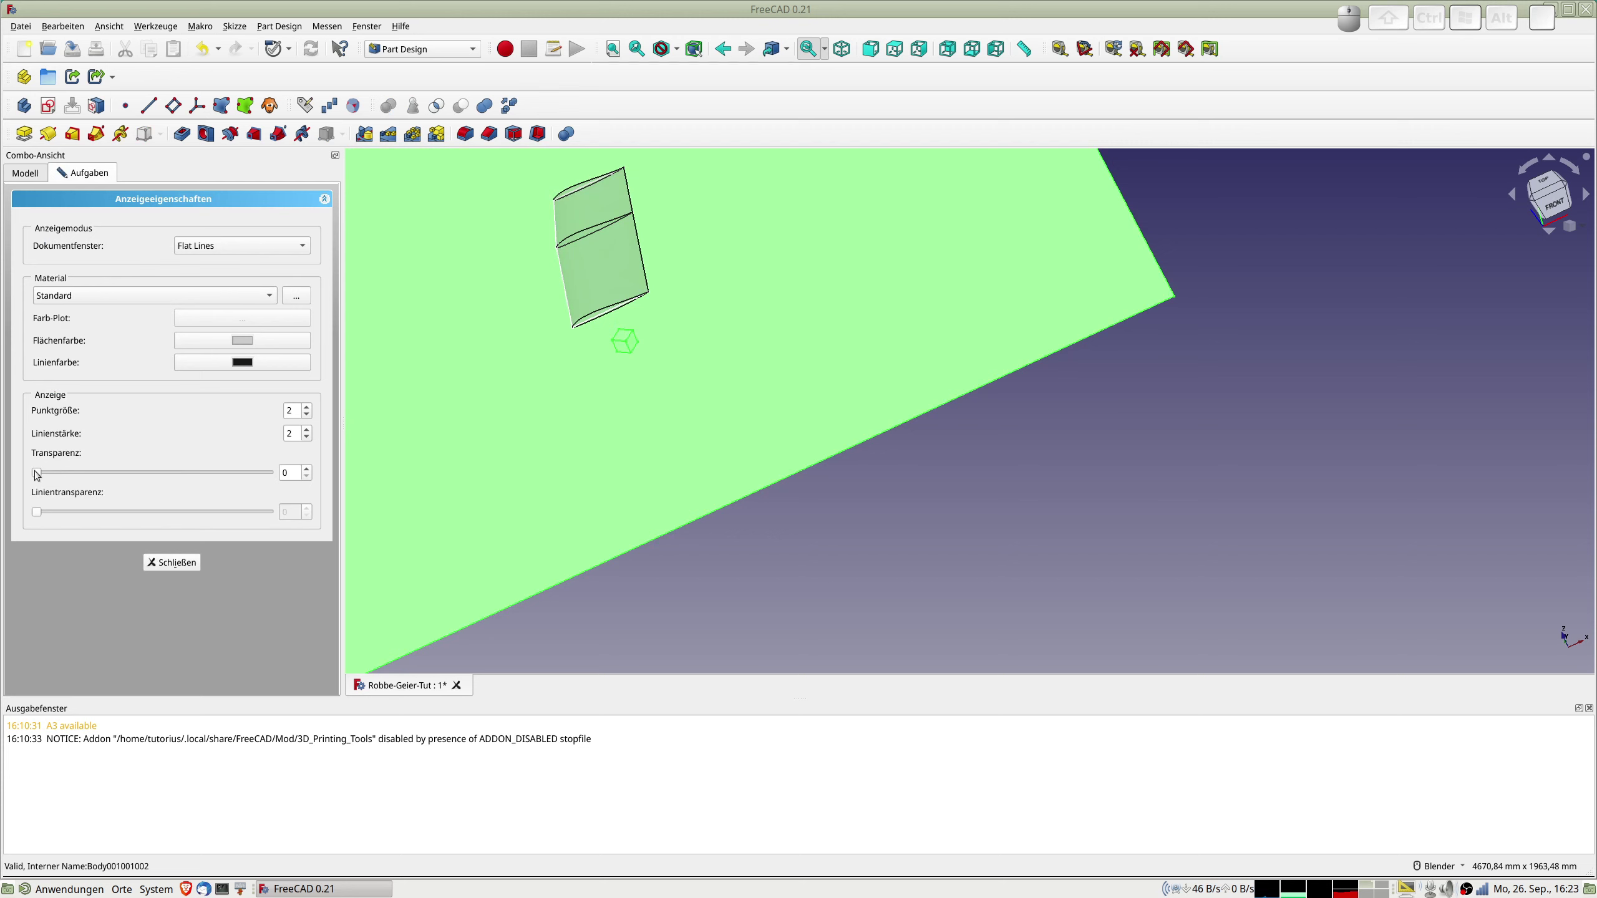
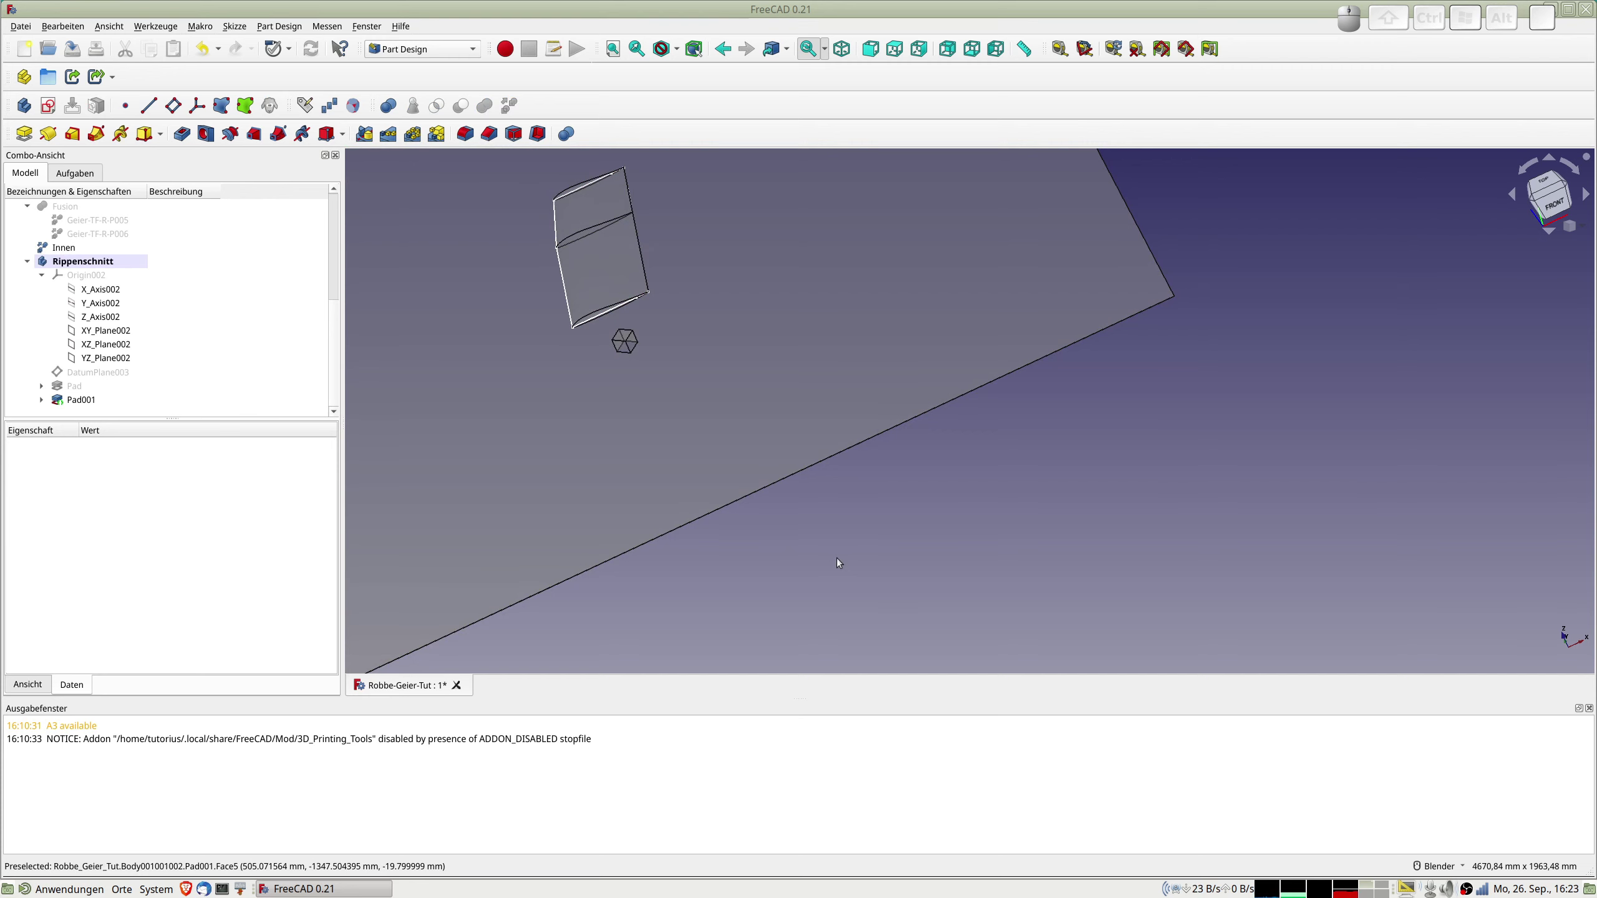
Switch to the top view and select the Pad001 rib cut feature in the tree.
key("2")
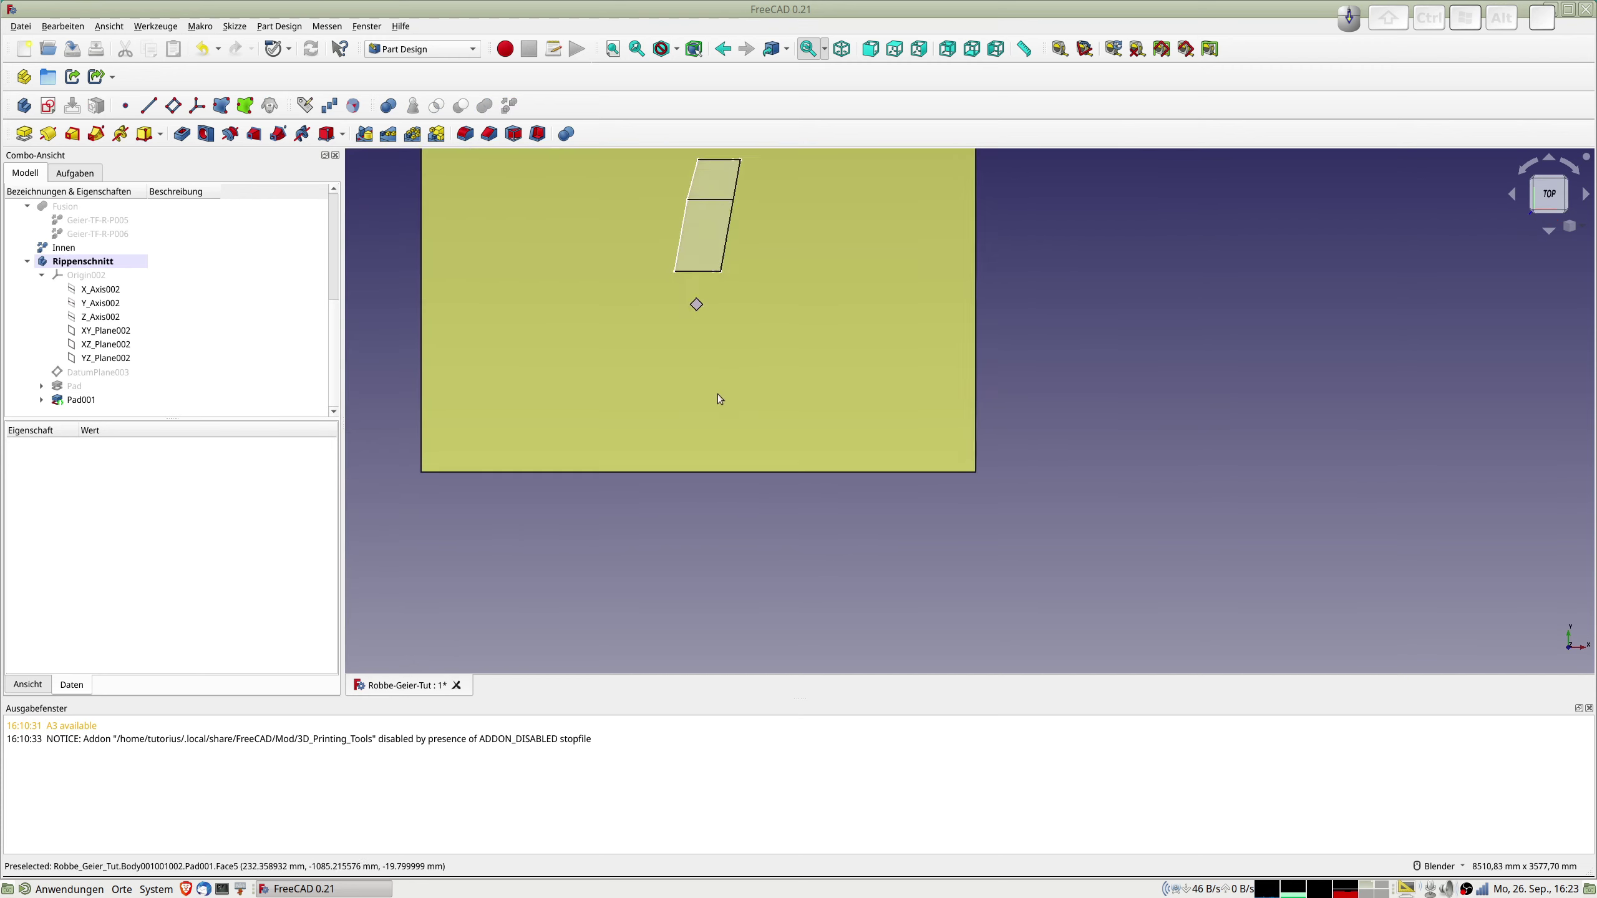
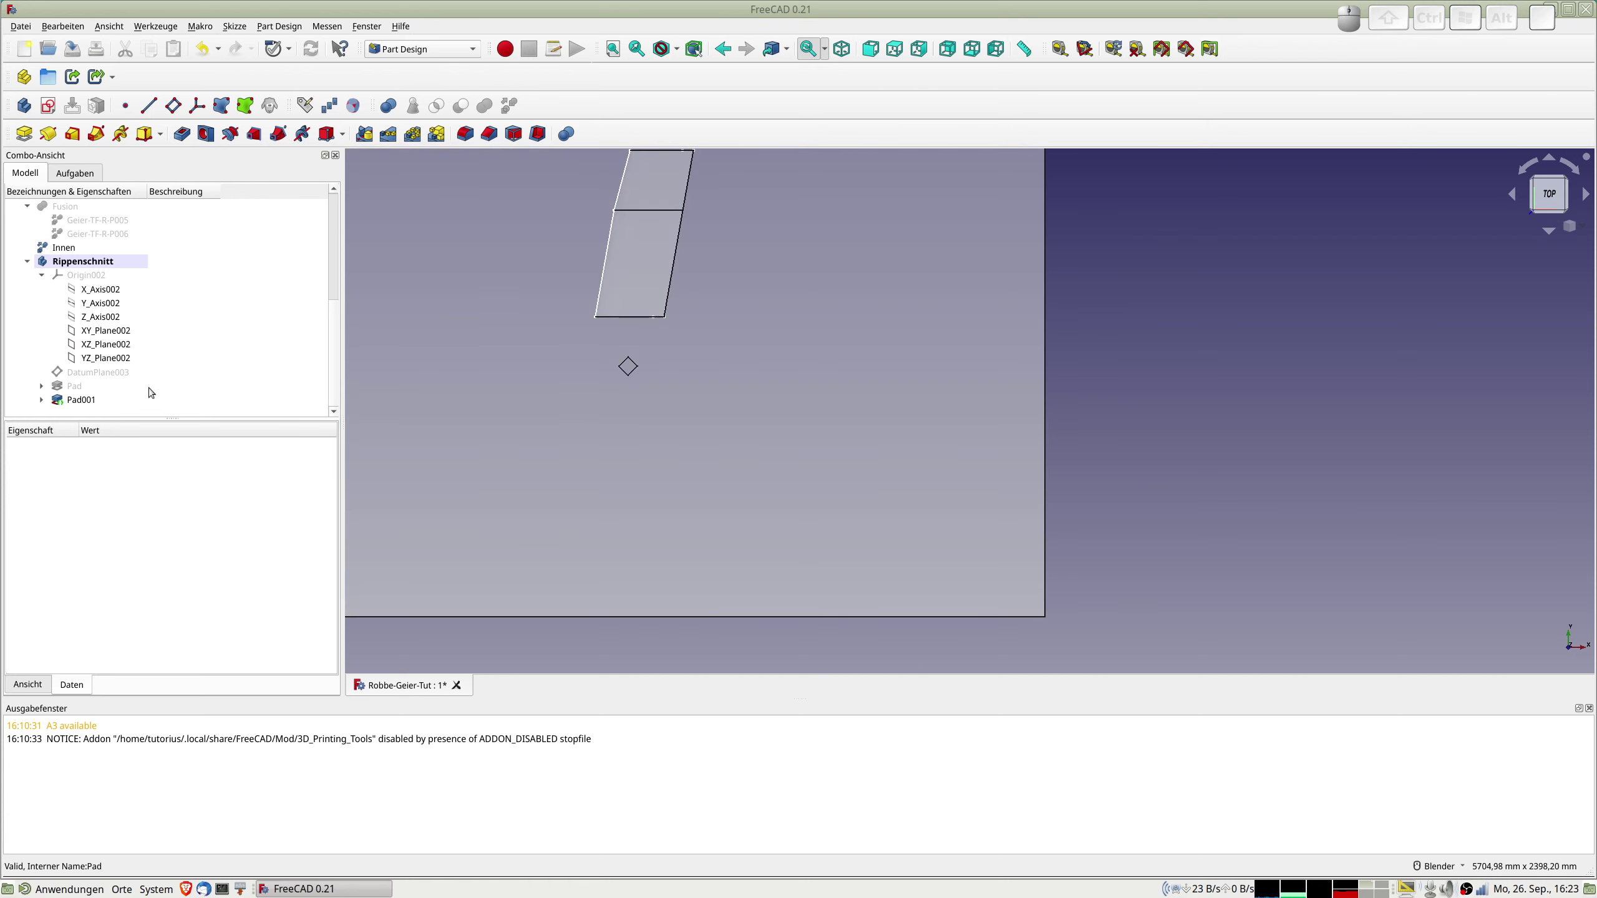
left_click(80, 399)
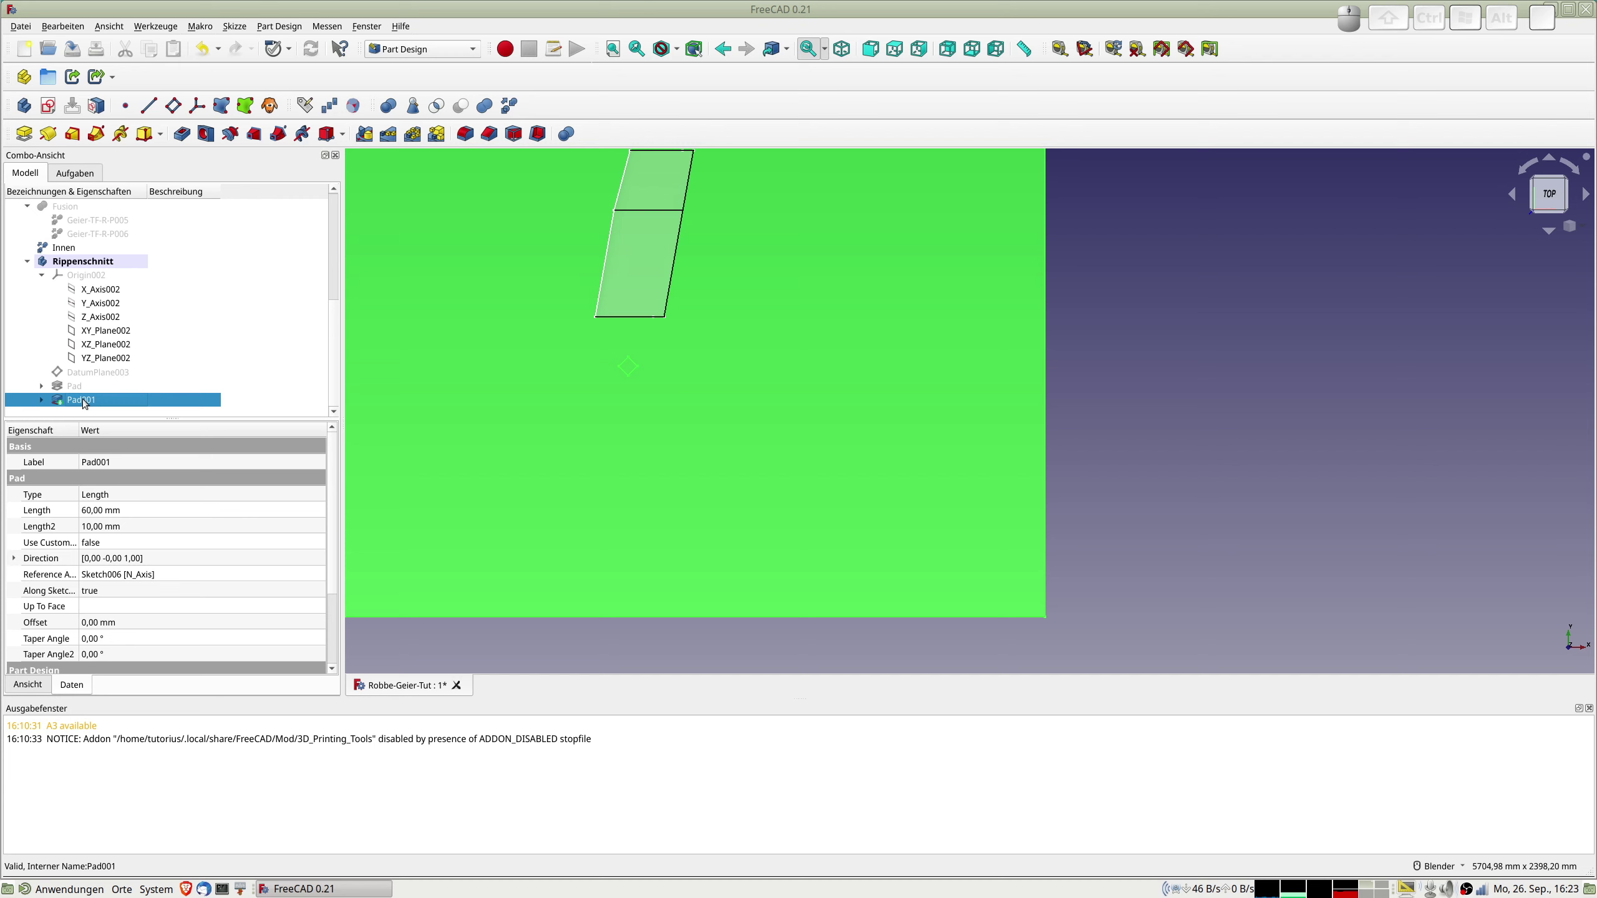
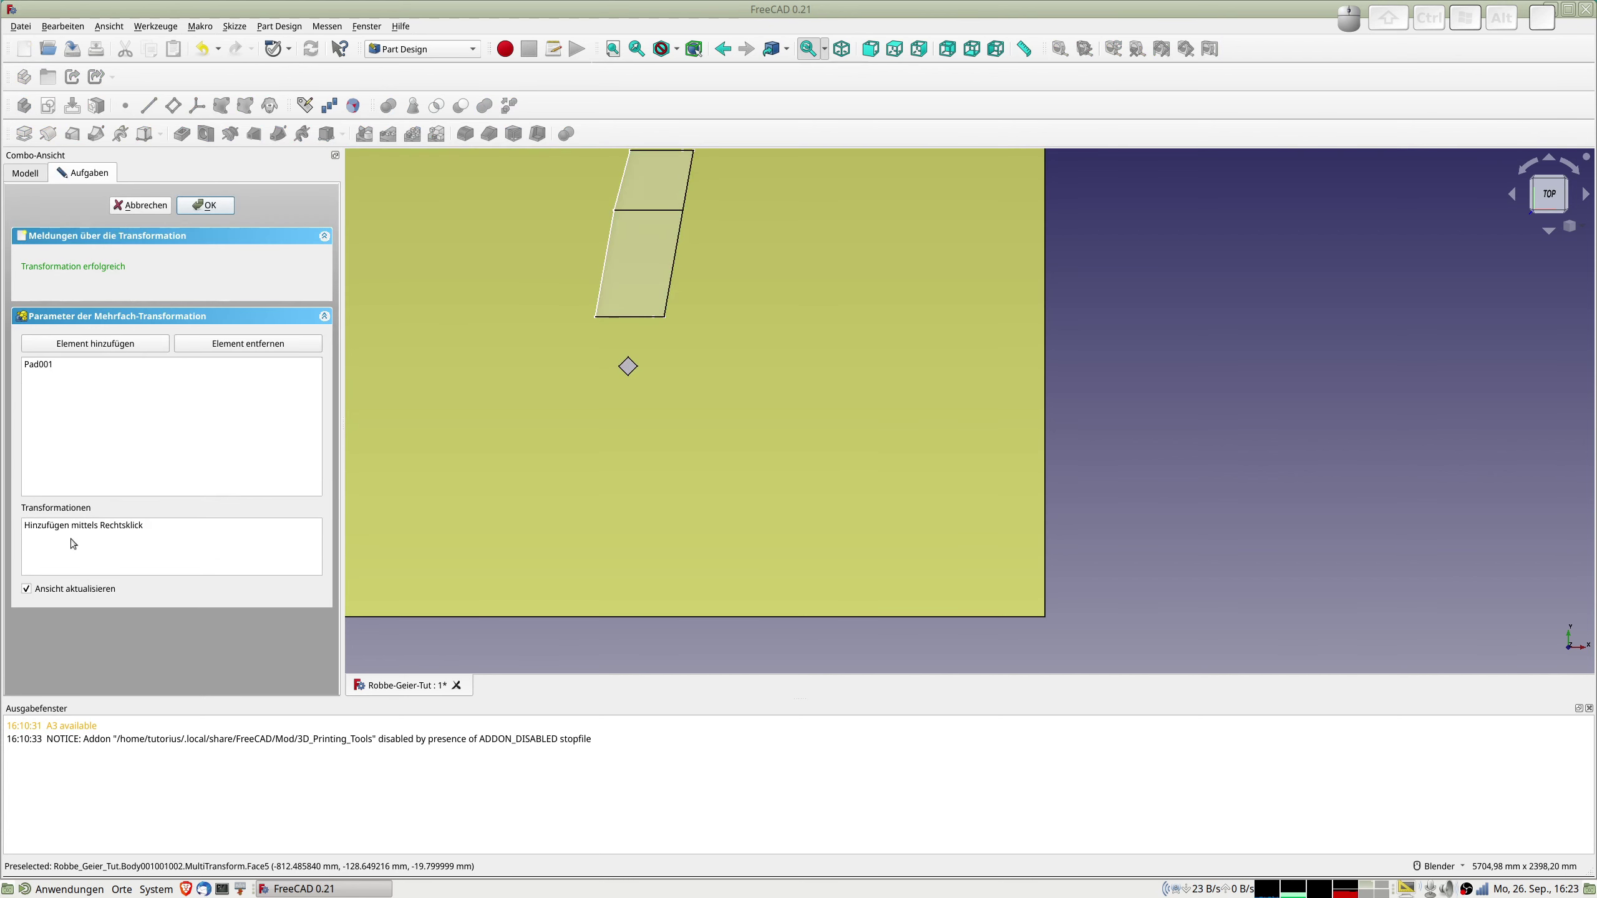
Add a linear pattern of Pad001 with length formula 20*60,8, giving 1216 mm.
right_click(75, 540)
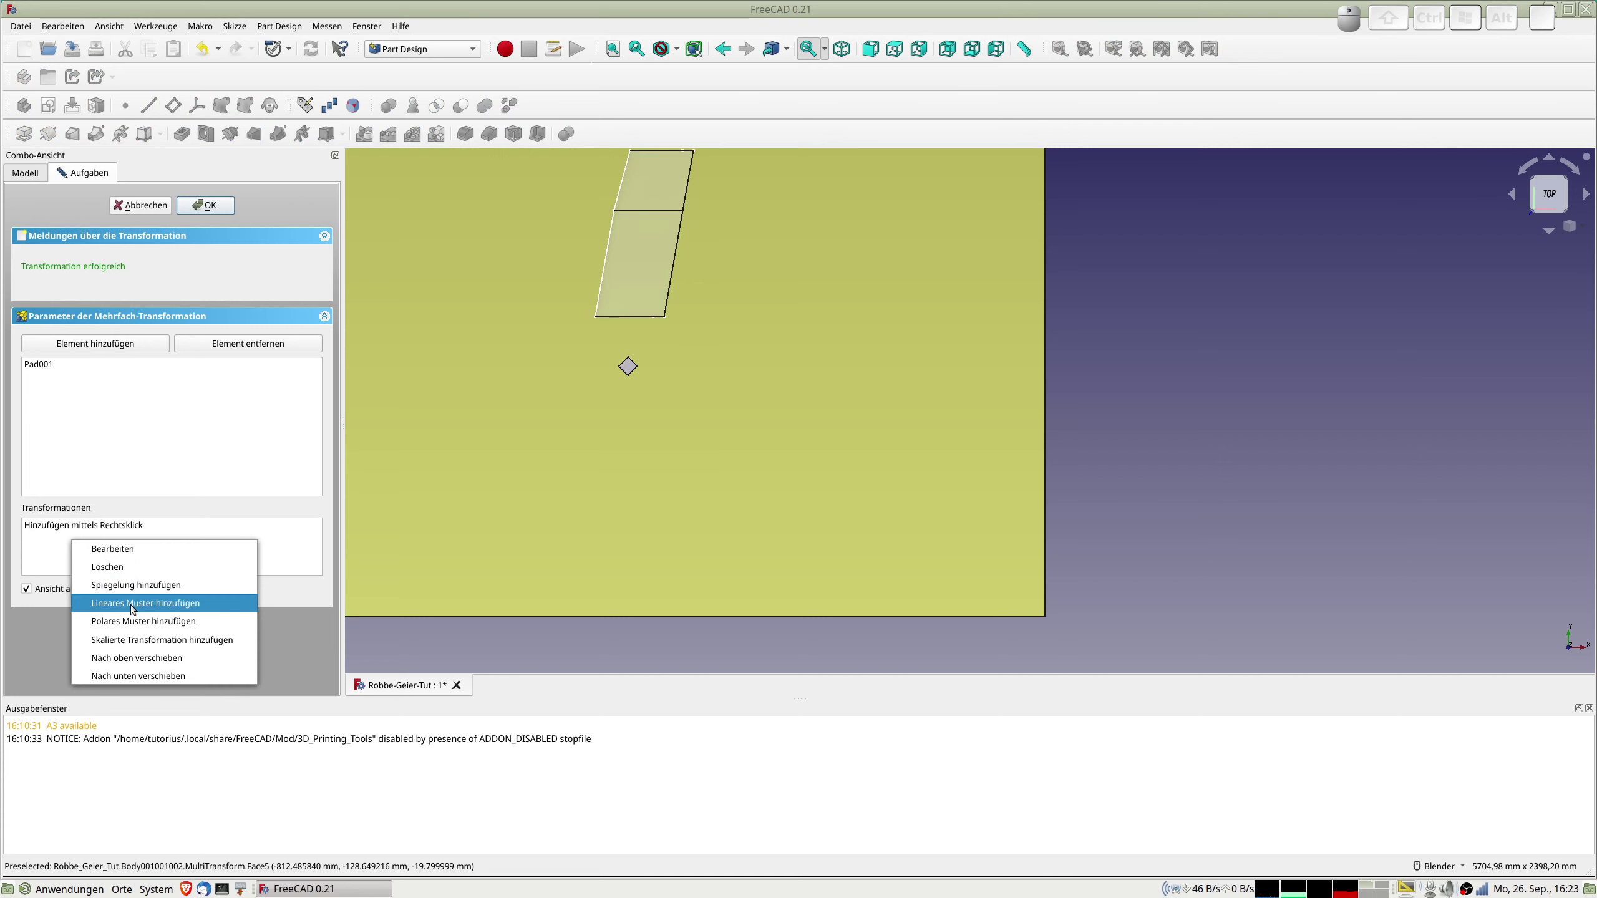
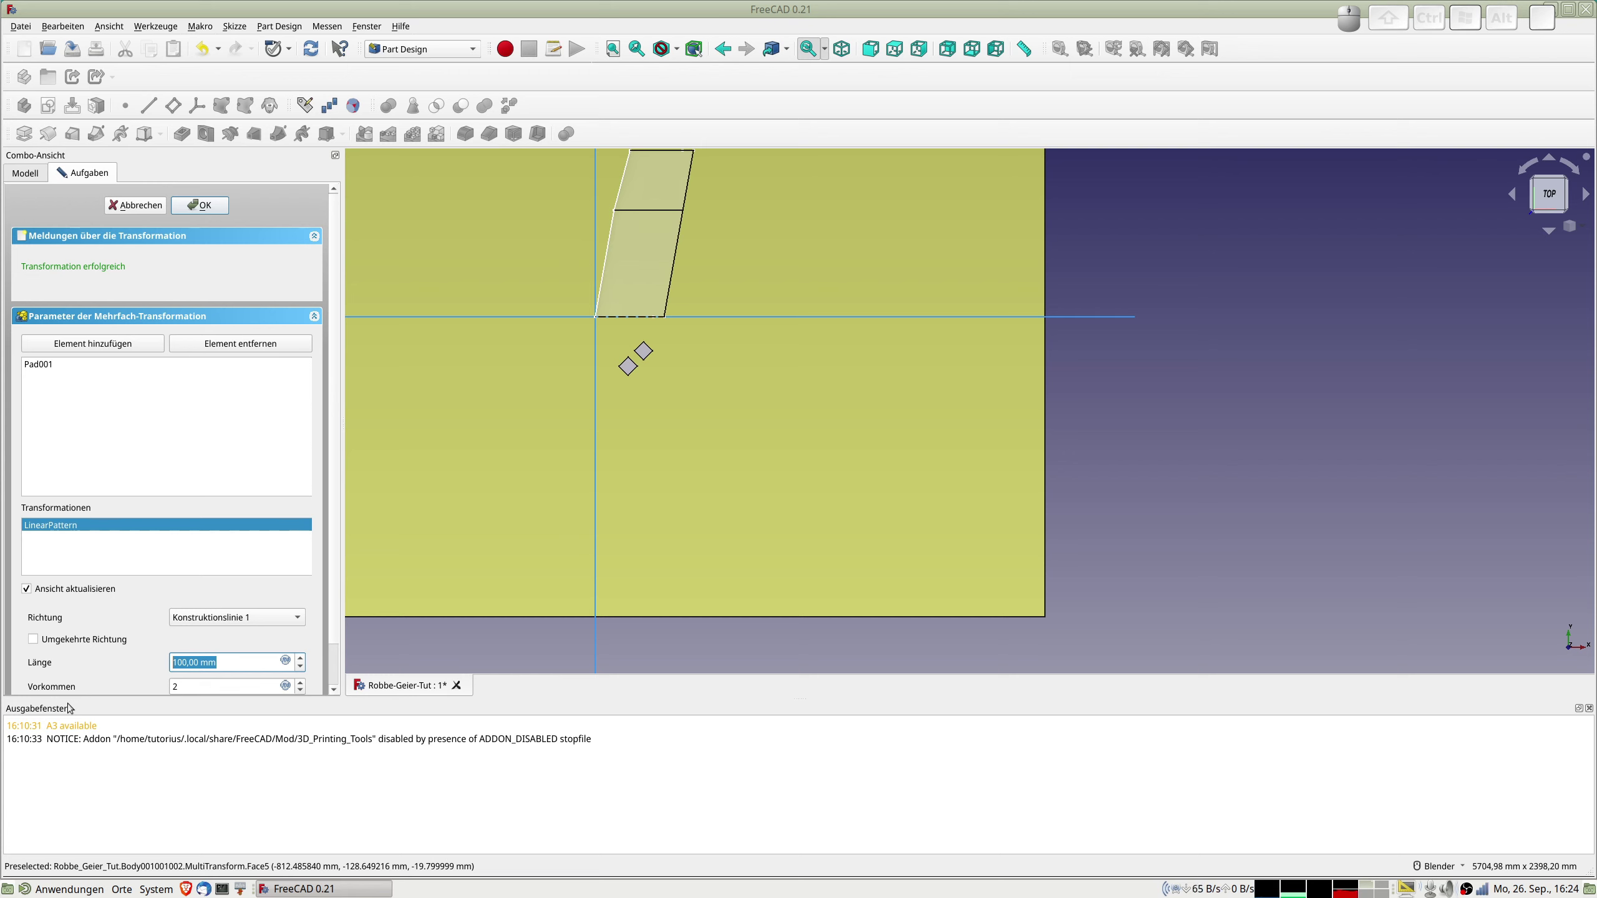
key("KP_2")
key("KP_0")
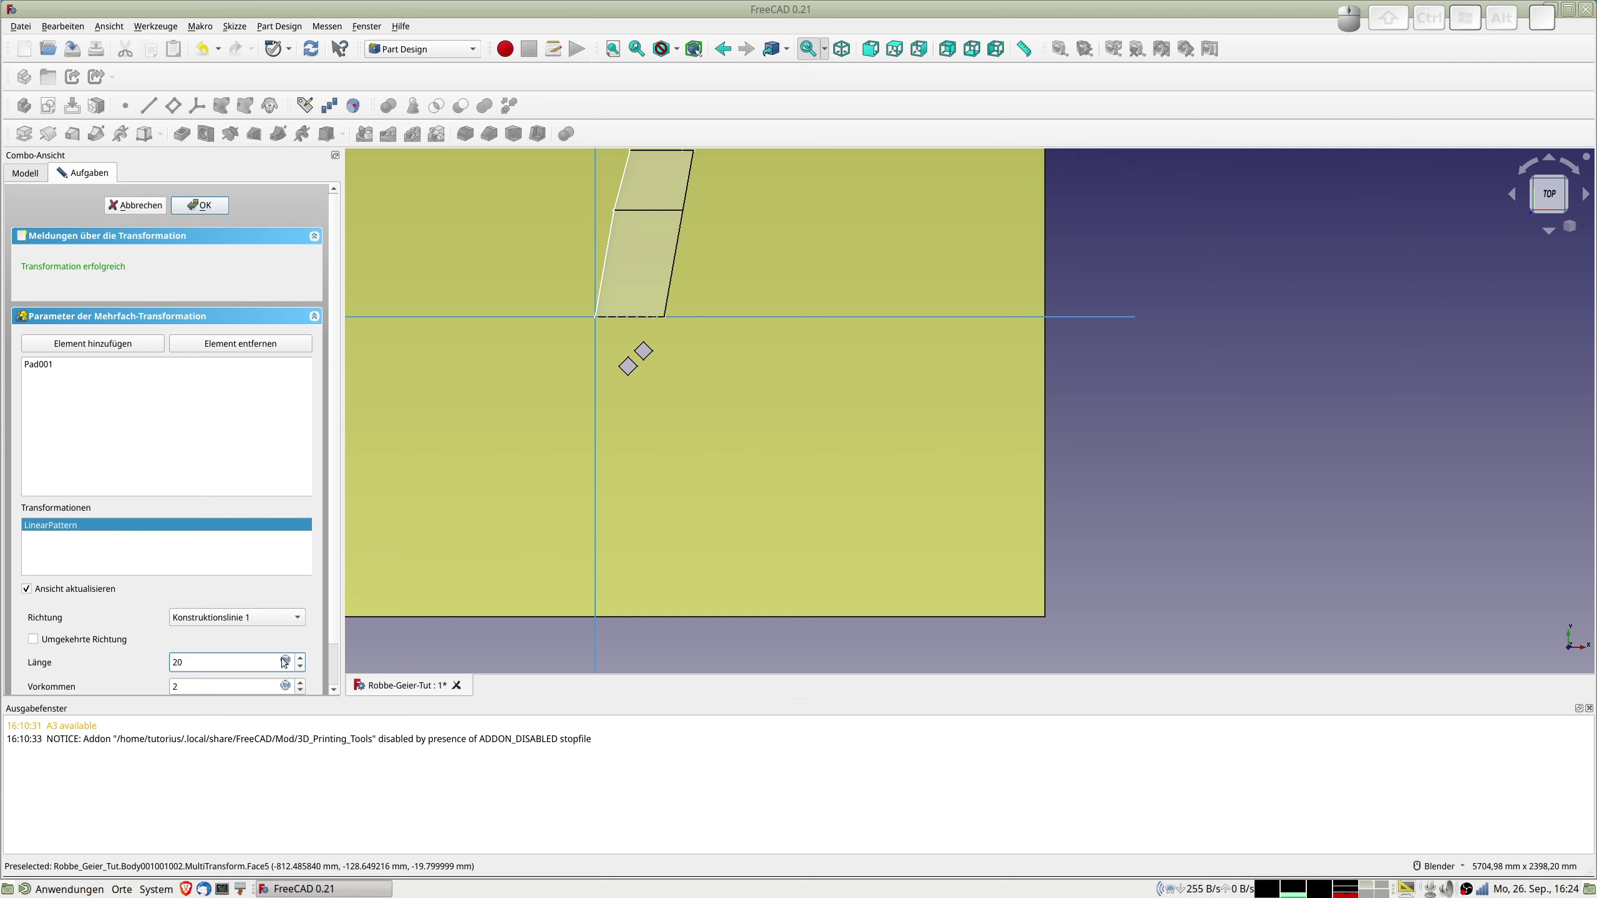
left_click(290, 660)
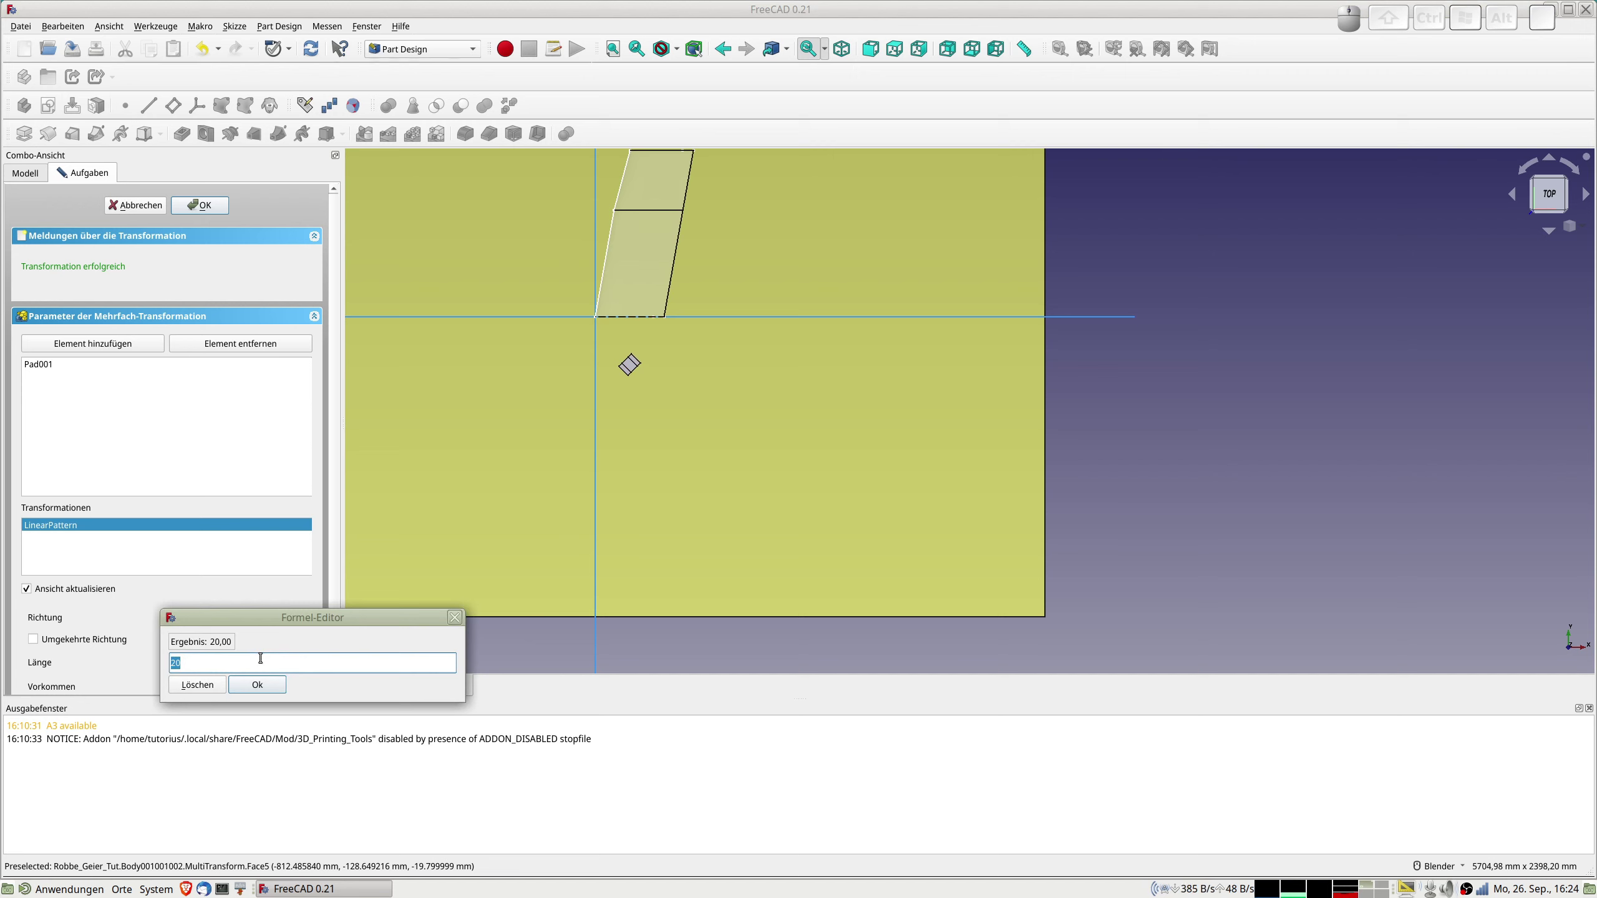
key("KP_Multiply")
key("BackSpace")
key("2")
key("KP_0")
key("KP_Multiply")
key("6")
key("KP_0")
key("KP_Decimal")
key("KP_8")
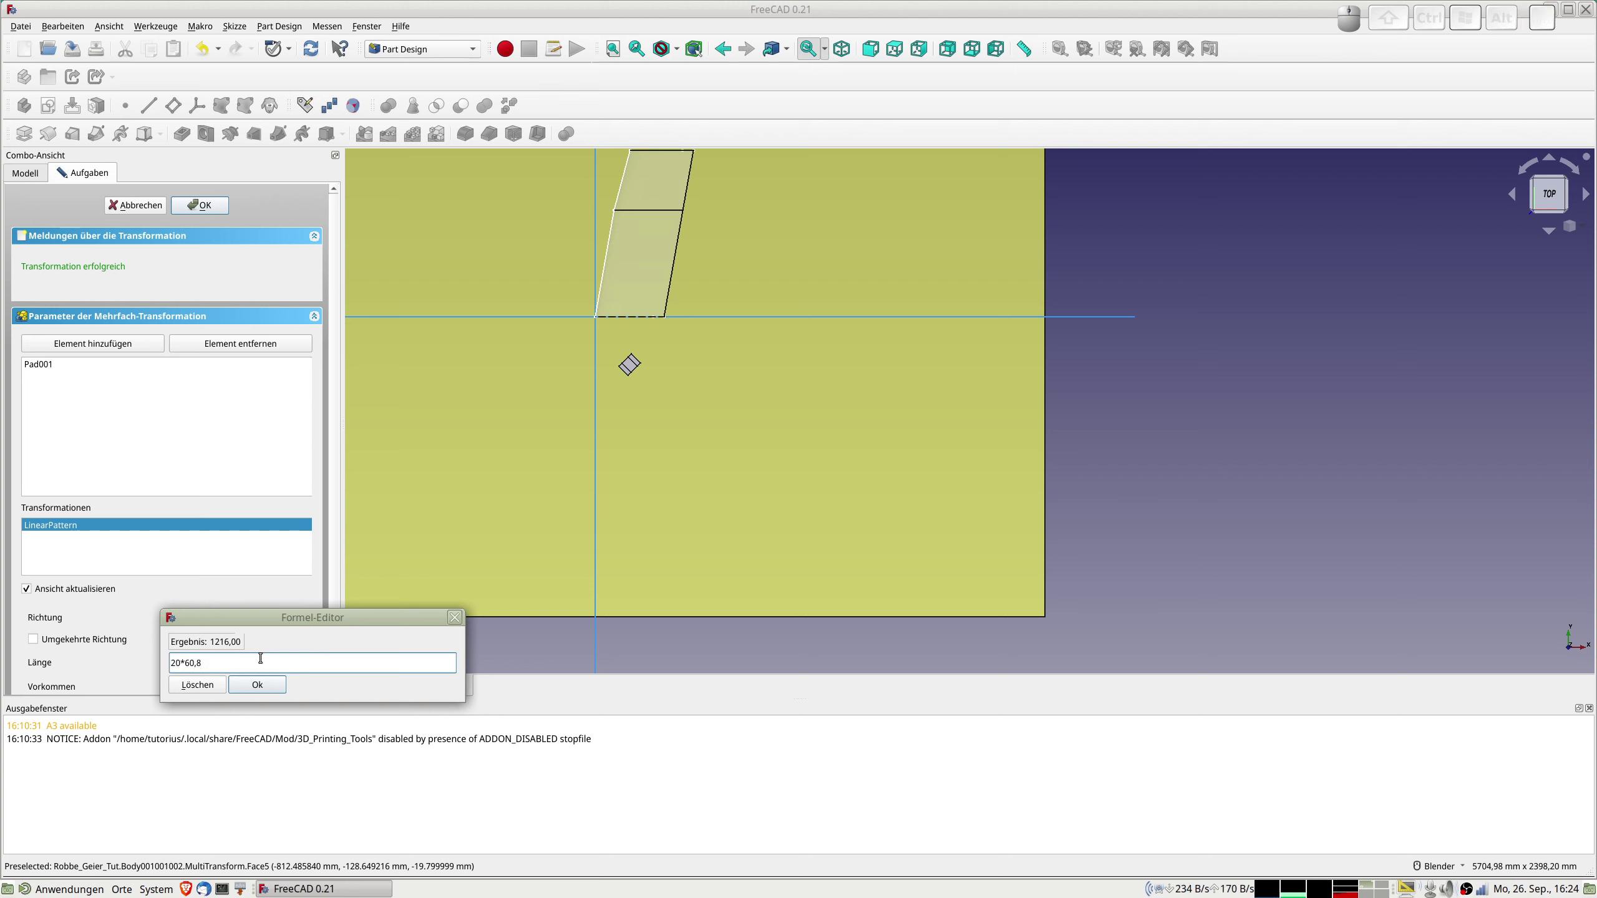
key("KP_Enter")
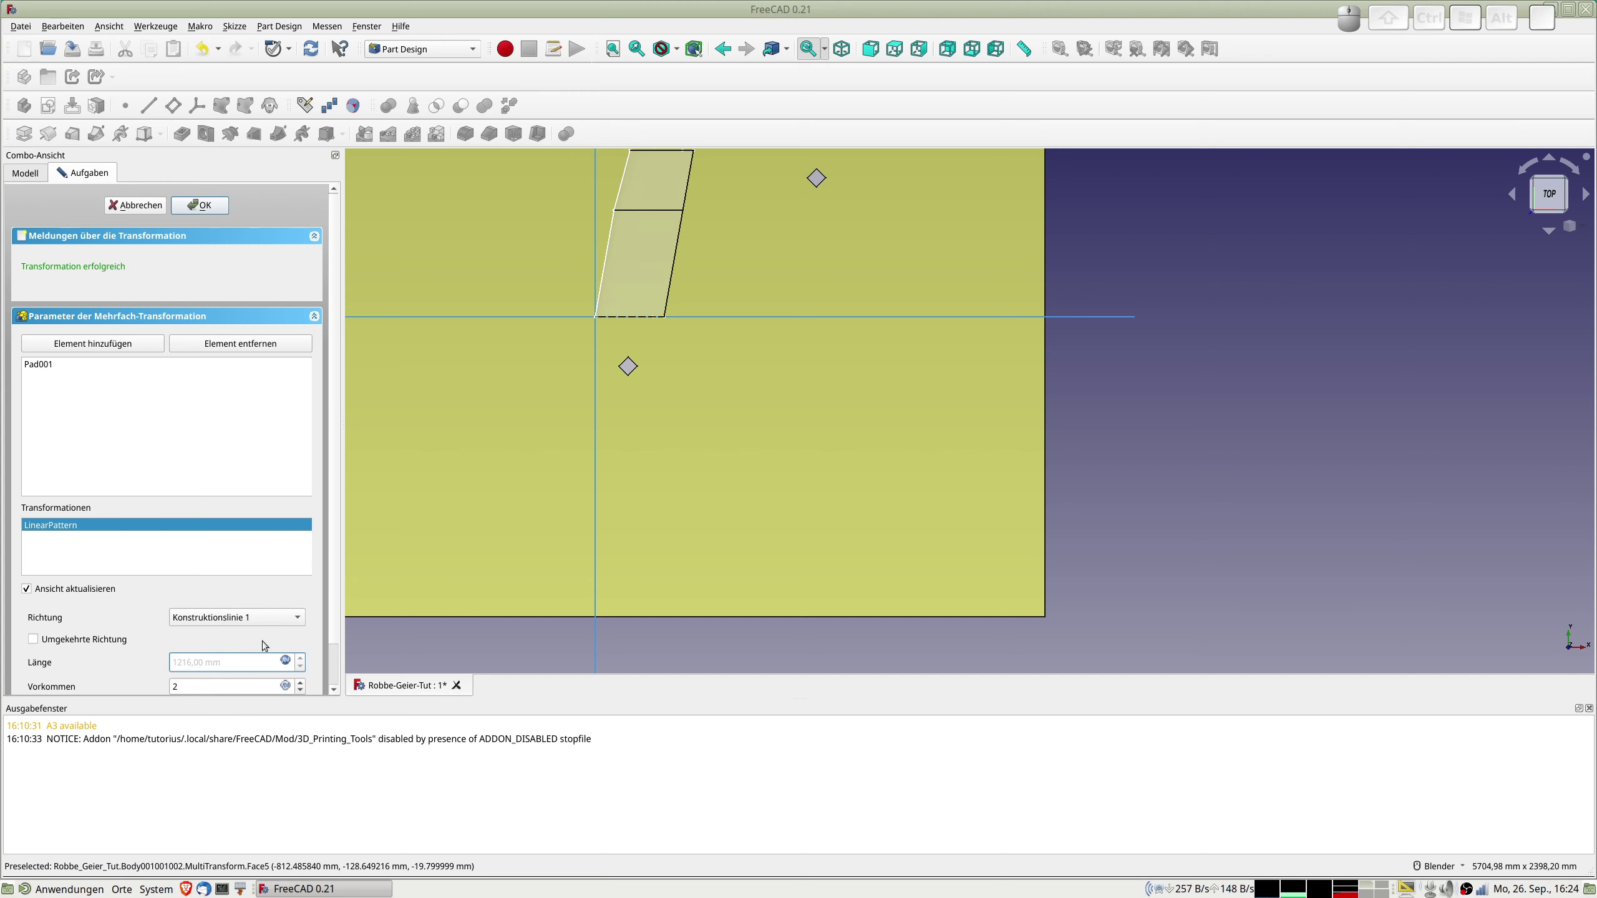
Set the linear pattern to 21 occurrences along Konstruktionslinie 1 and inspect the diagonal row.
scroll("down", 3)
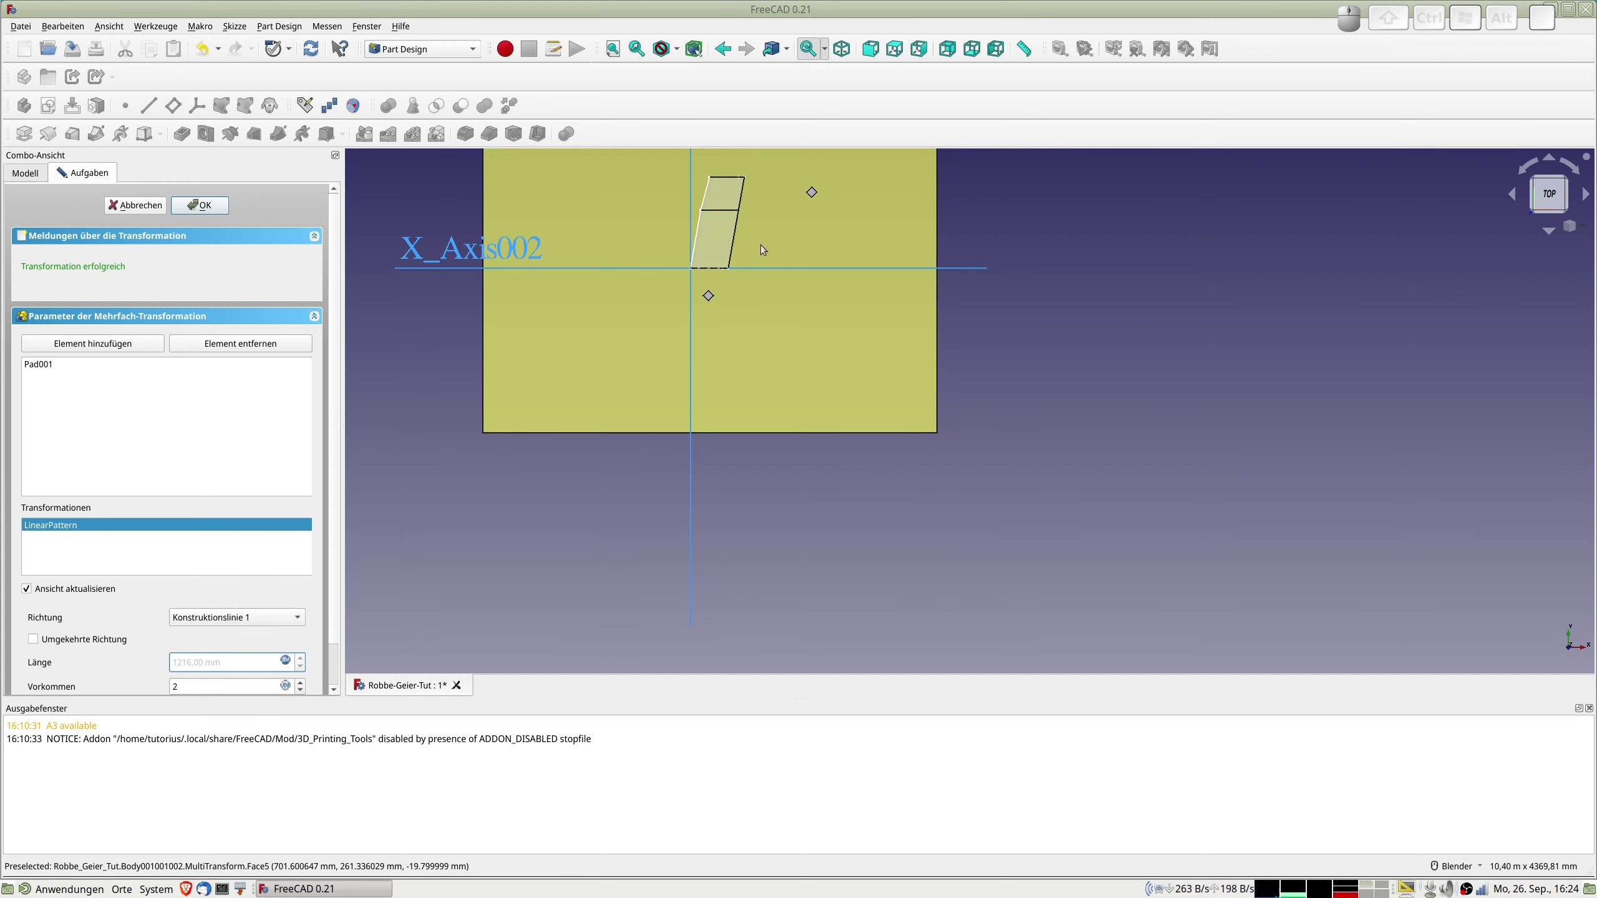
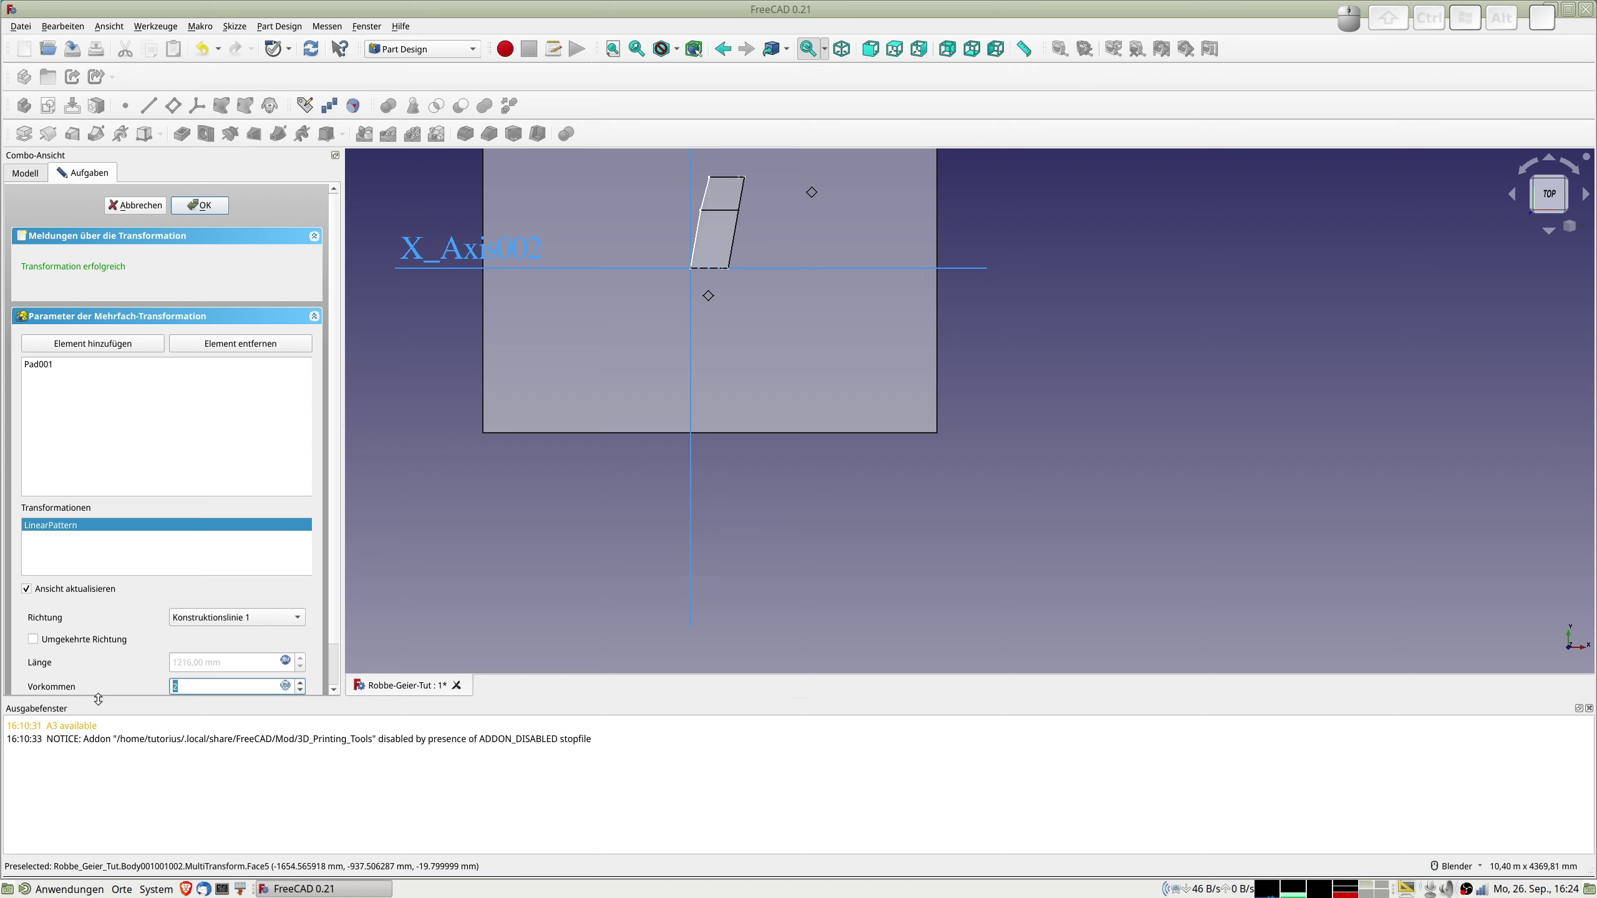
key("KP_2")
key("KP_1")
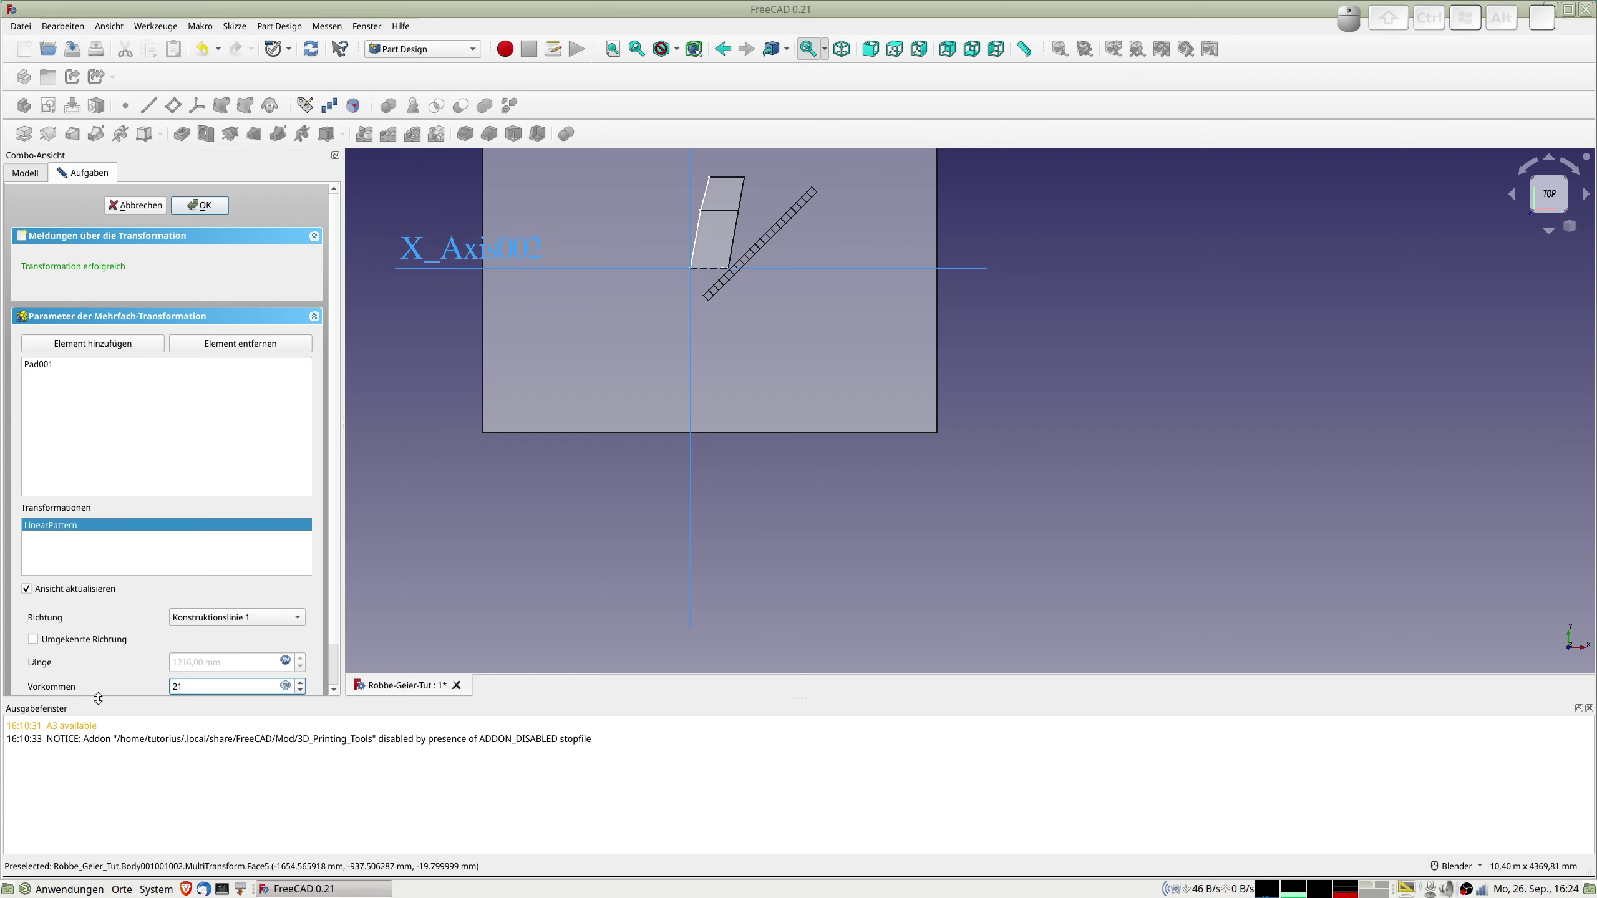
scroll("up", 3)
scroll("up", 3)
scroll("down", 3)
scroll("up", 3)
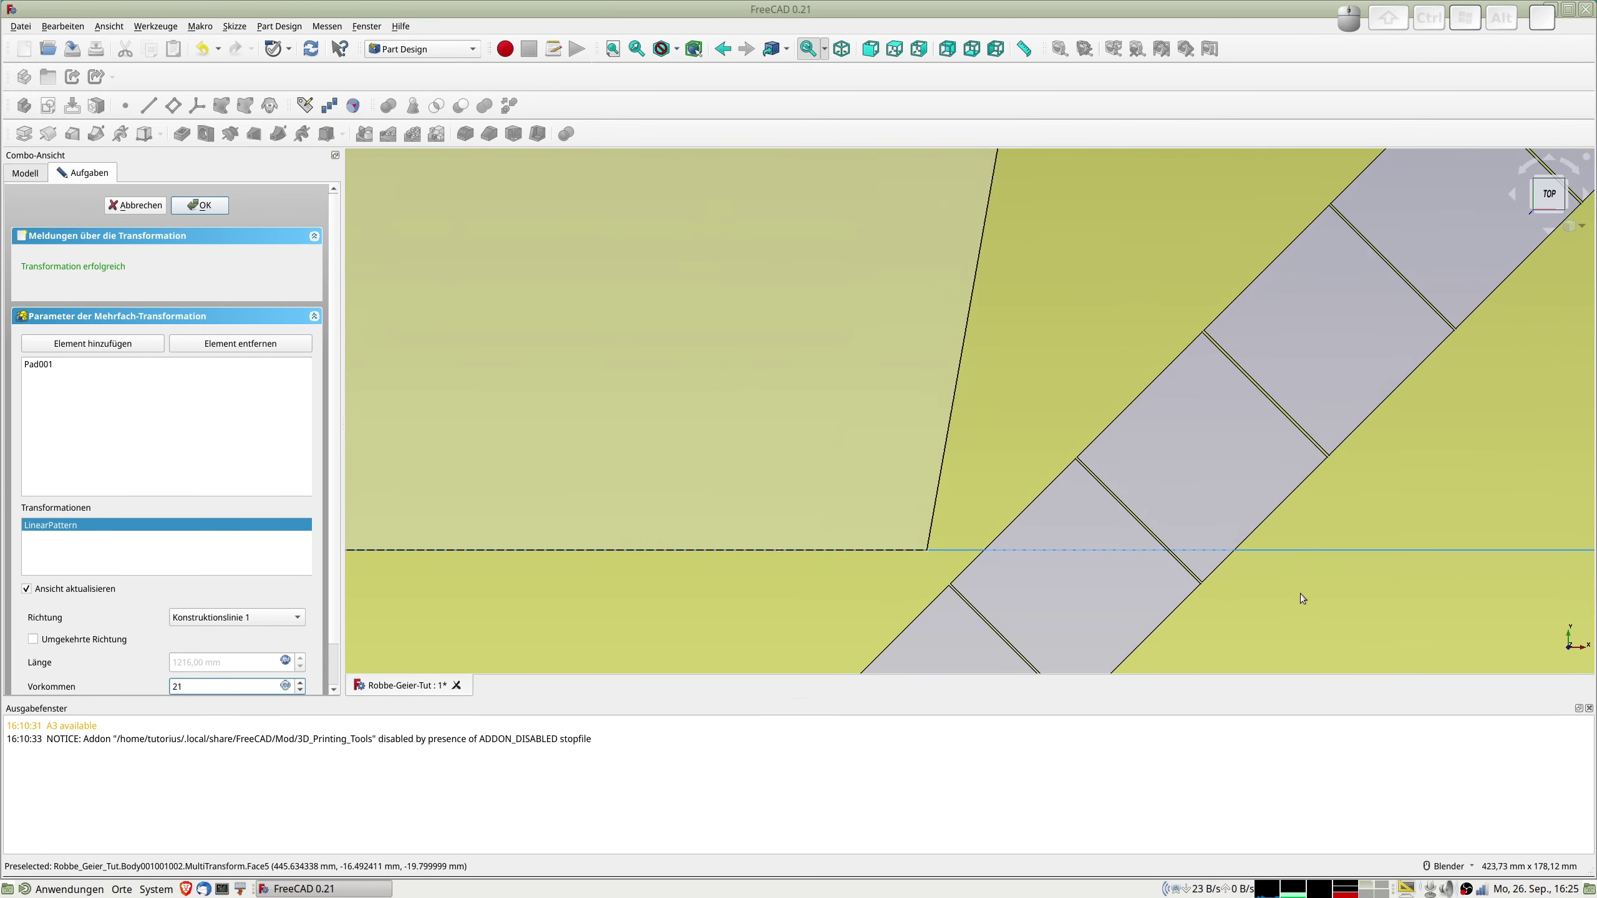
scroll("up", 3)
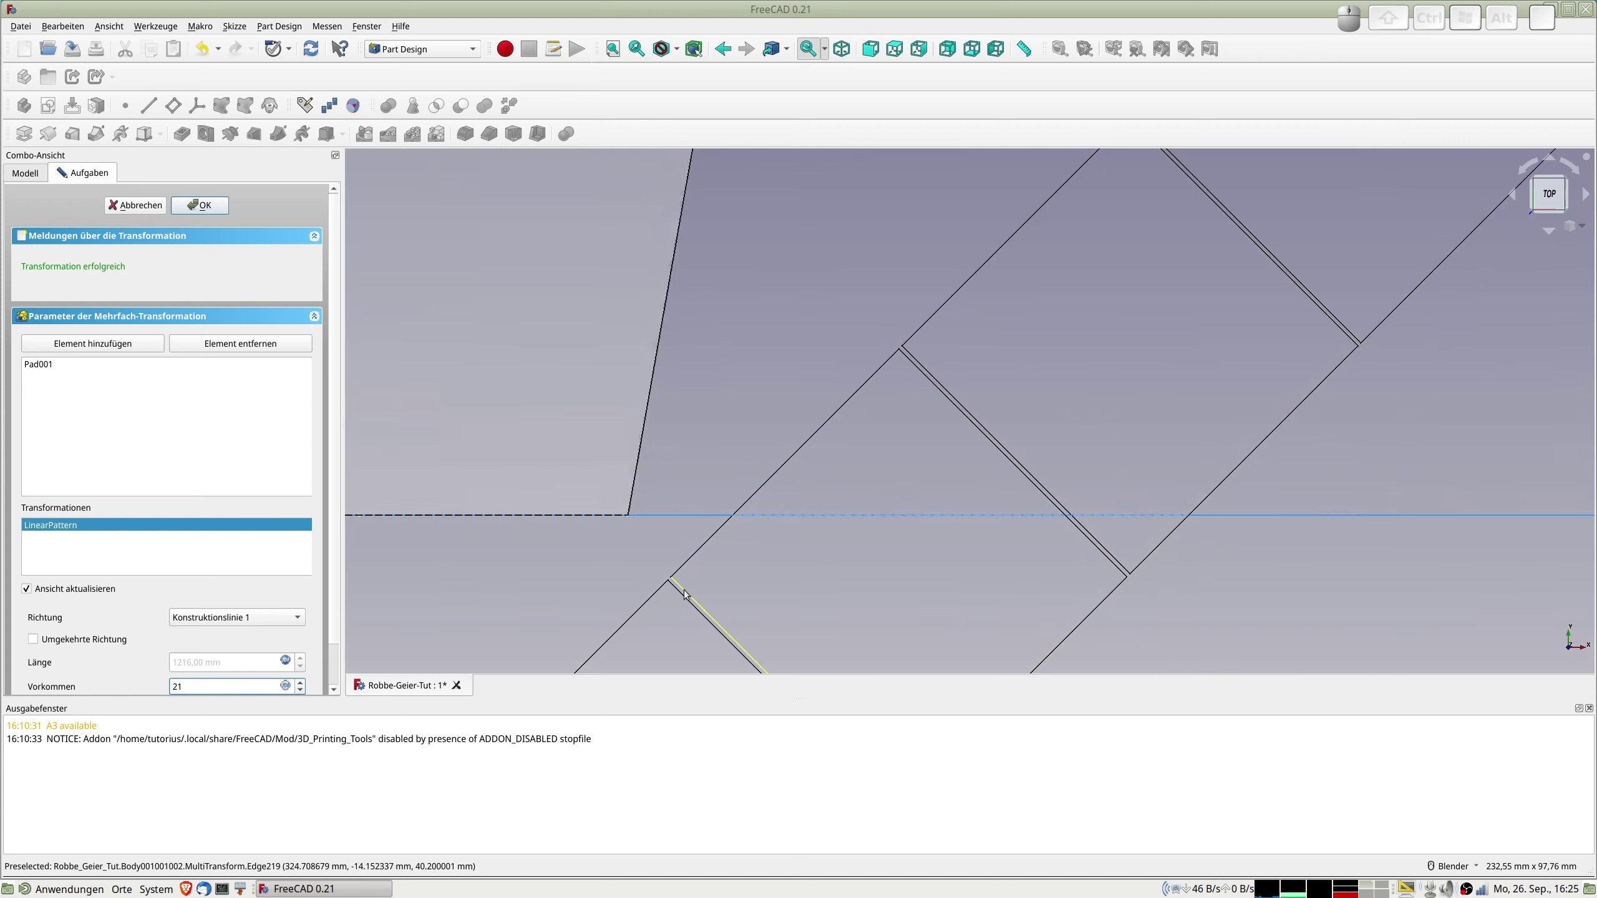
scroll("up", 3)
scroll("down", 3)
scroll("down", 3)
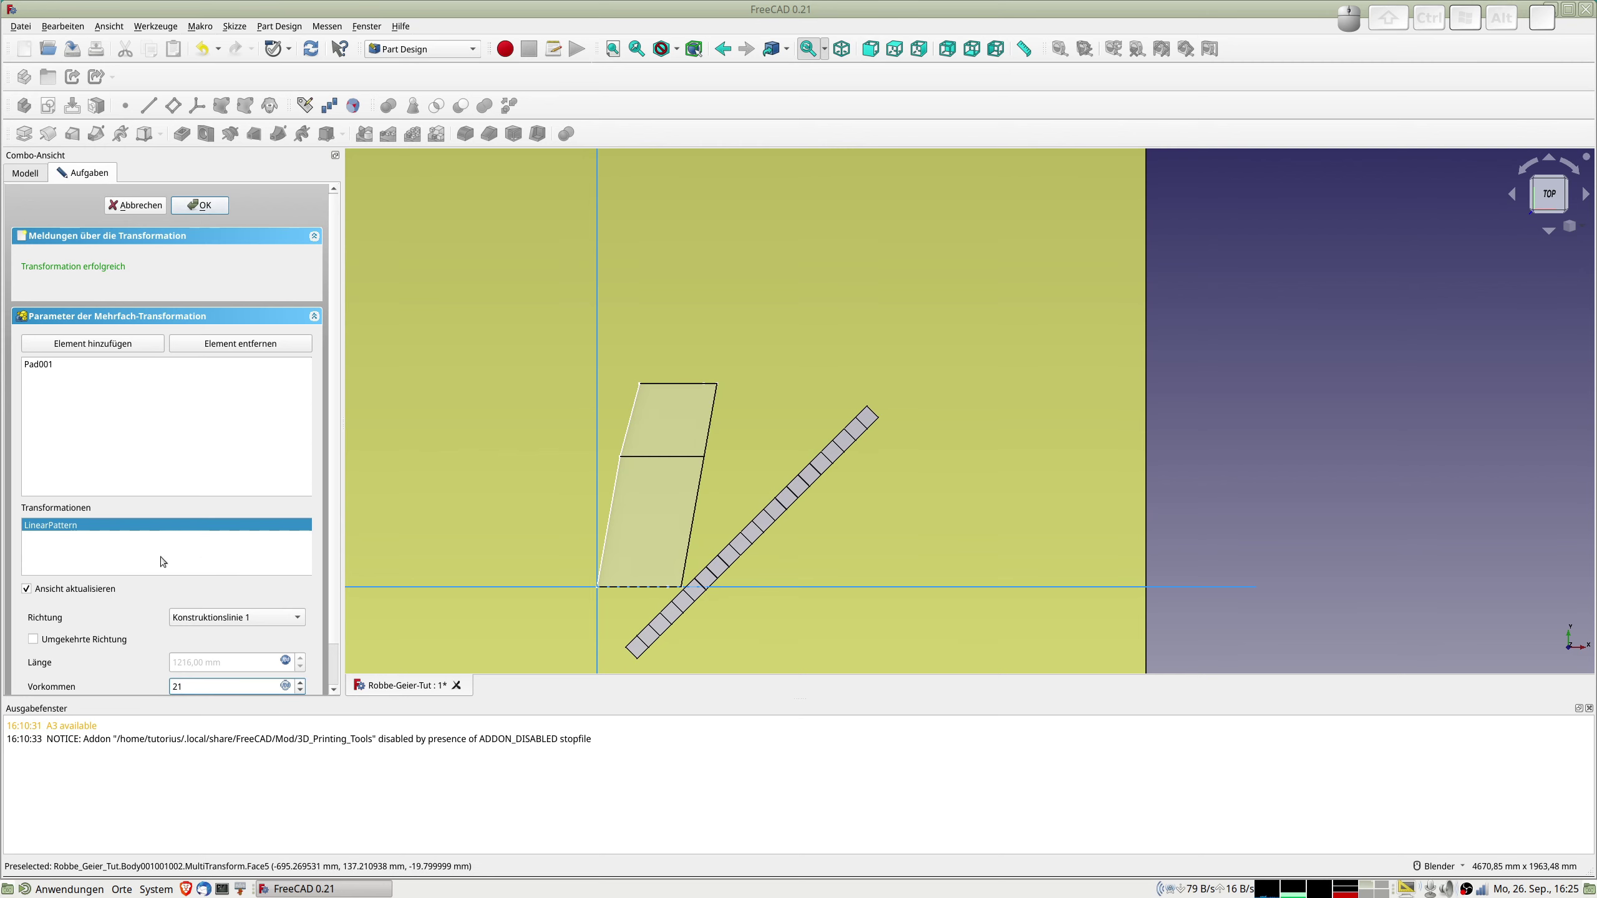
Add a second linear pattern along Konstruktionslinie 2 with 21 occurrences and confirm the MultiTransform.
right_click(101, 551)
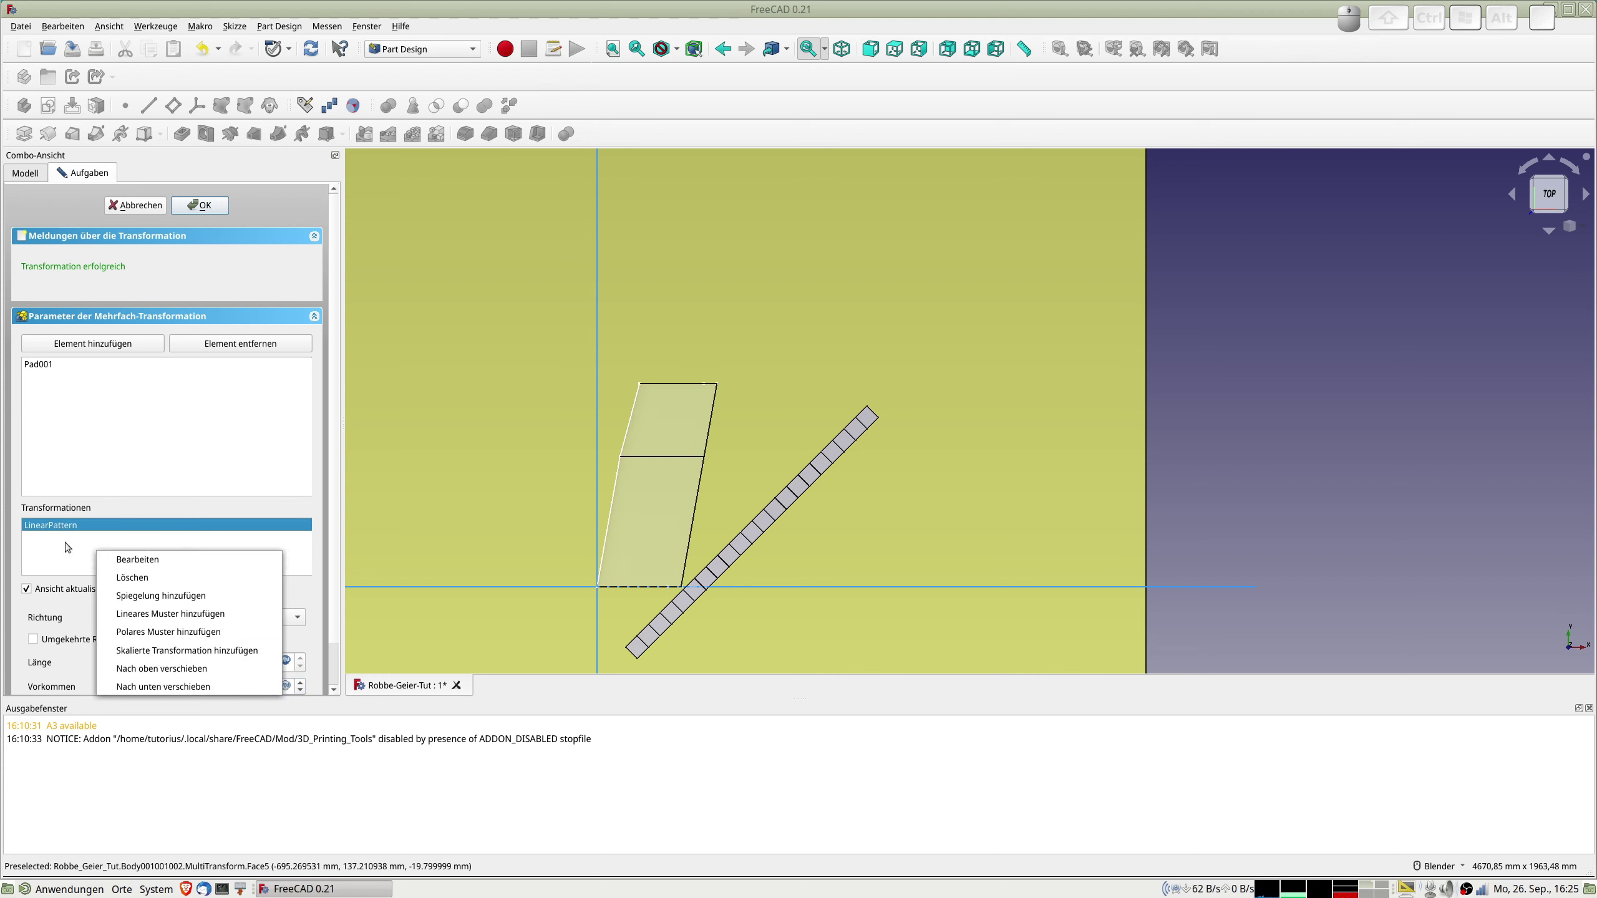
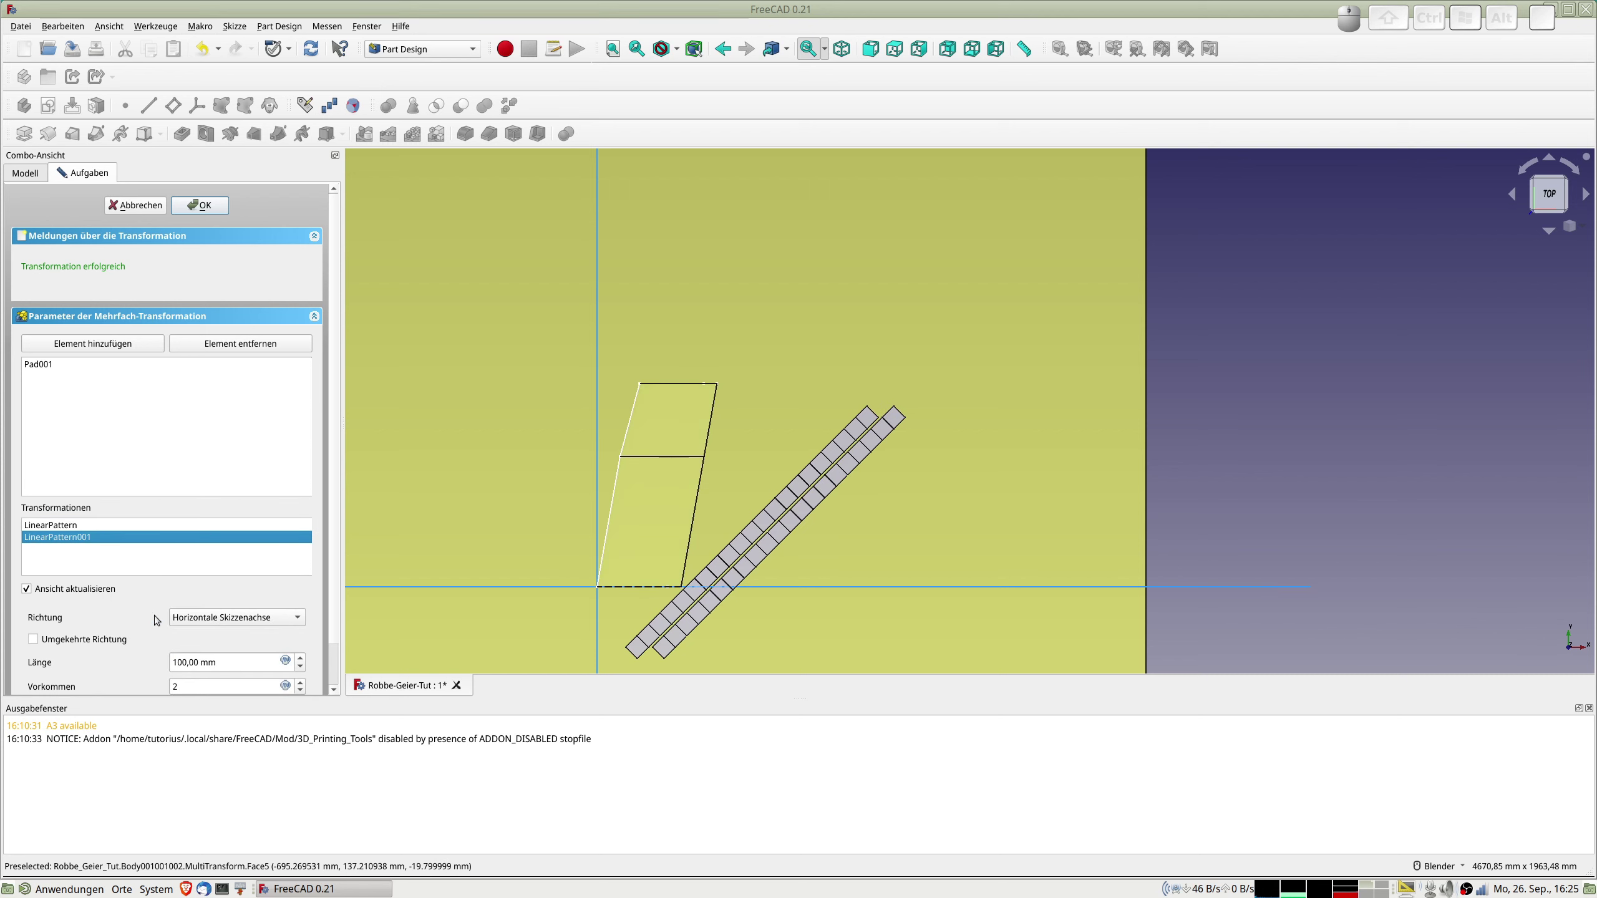
left_click(237, 622)
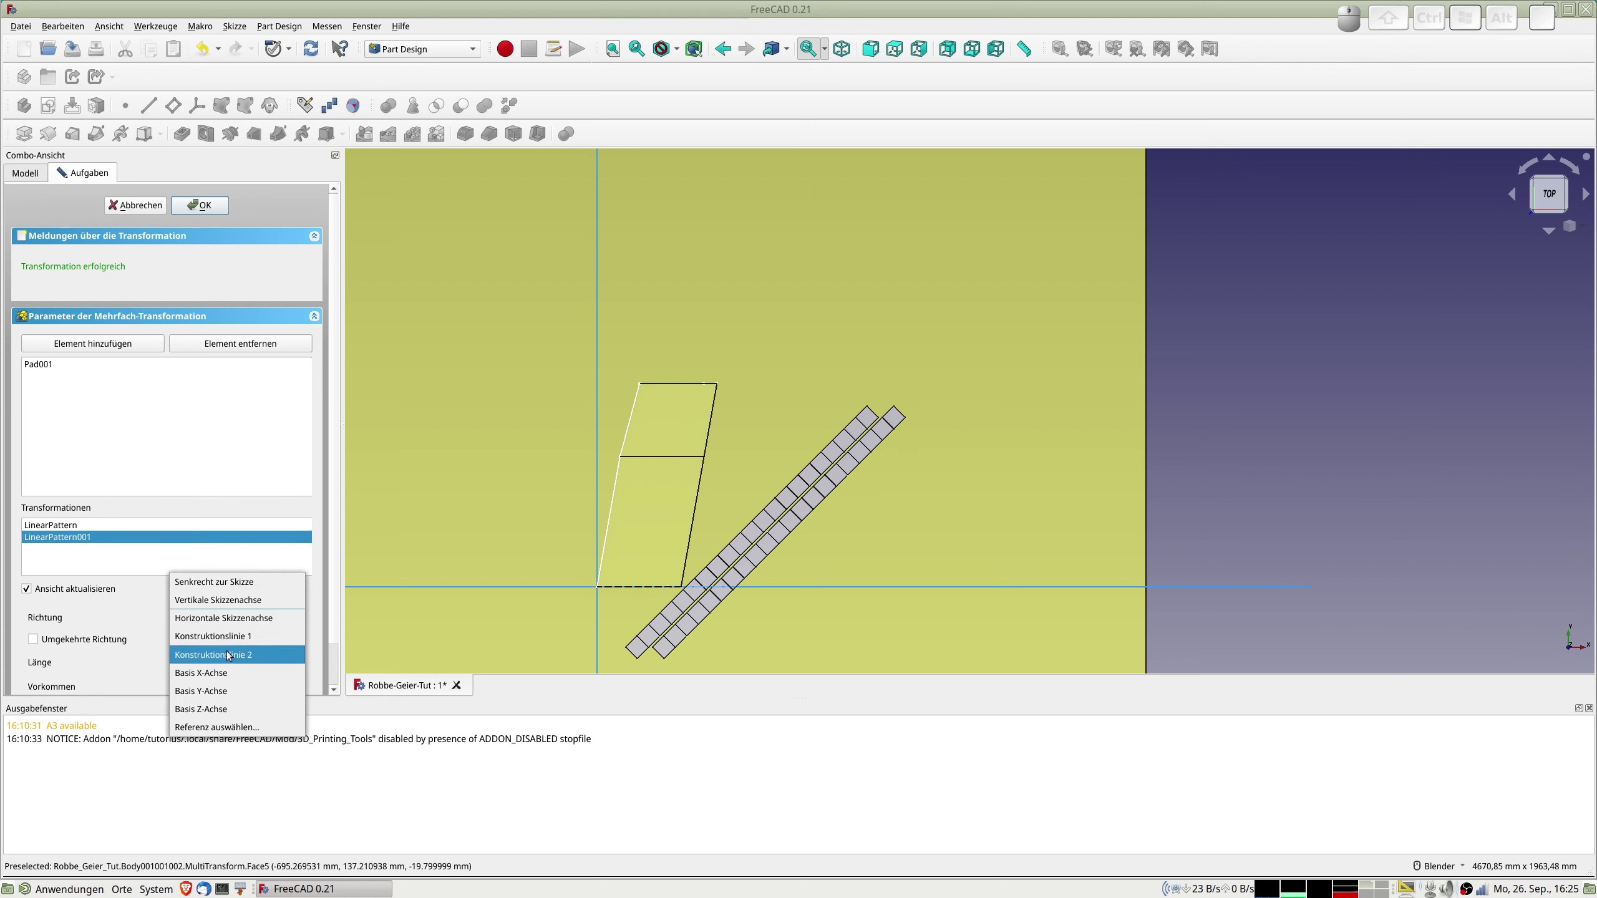
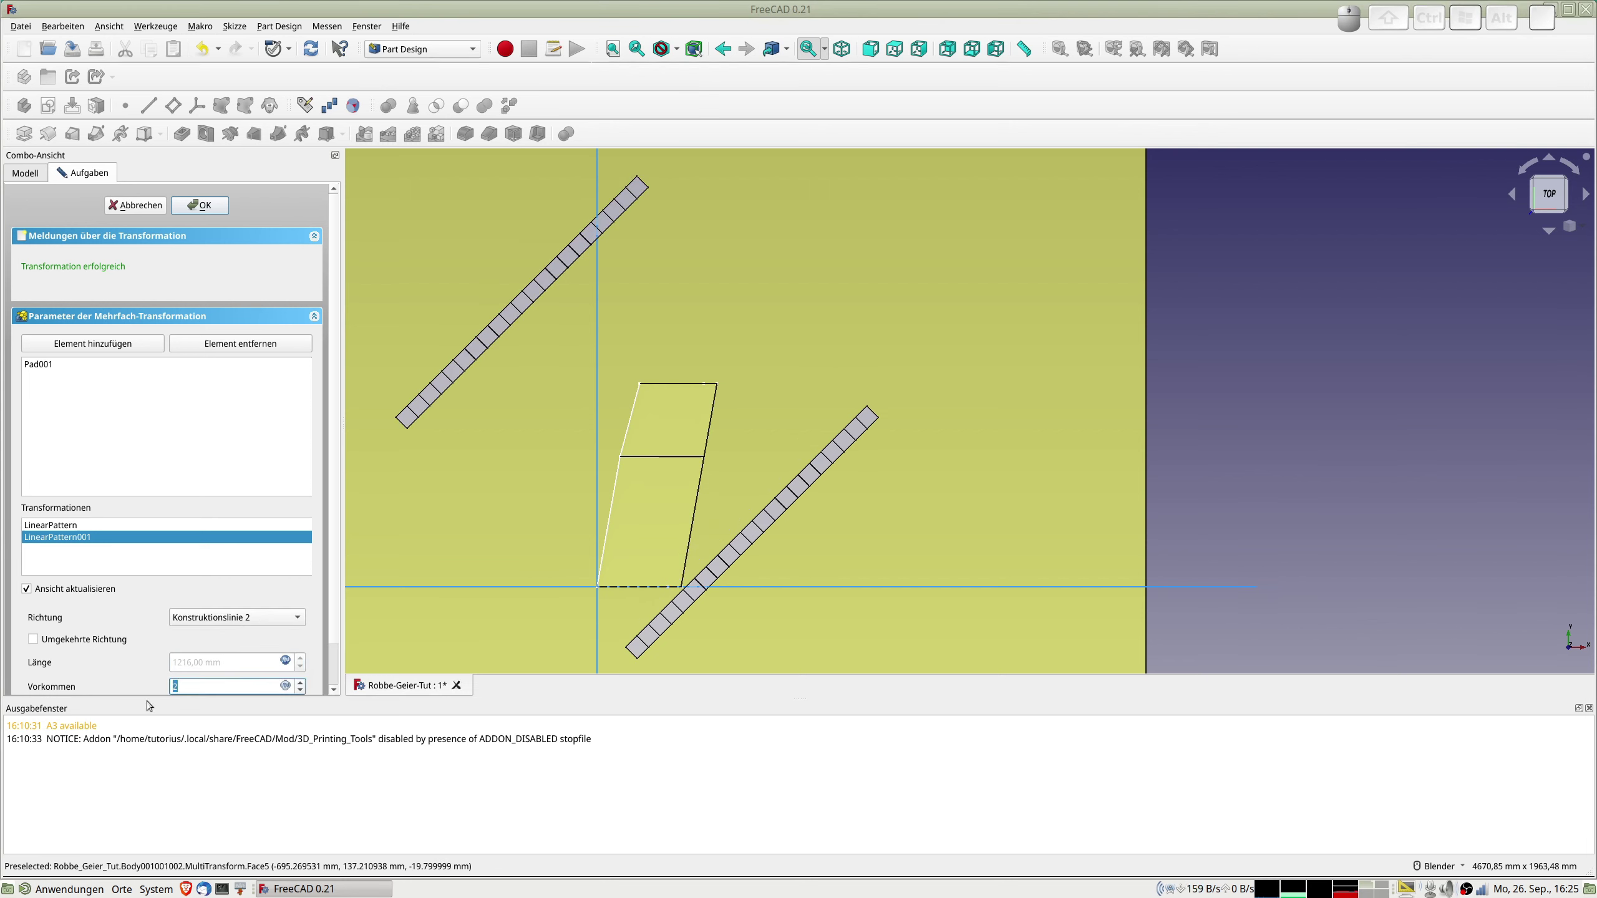
key("KP_2")
key("KP_1")
key("Return")
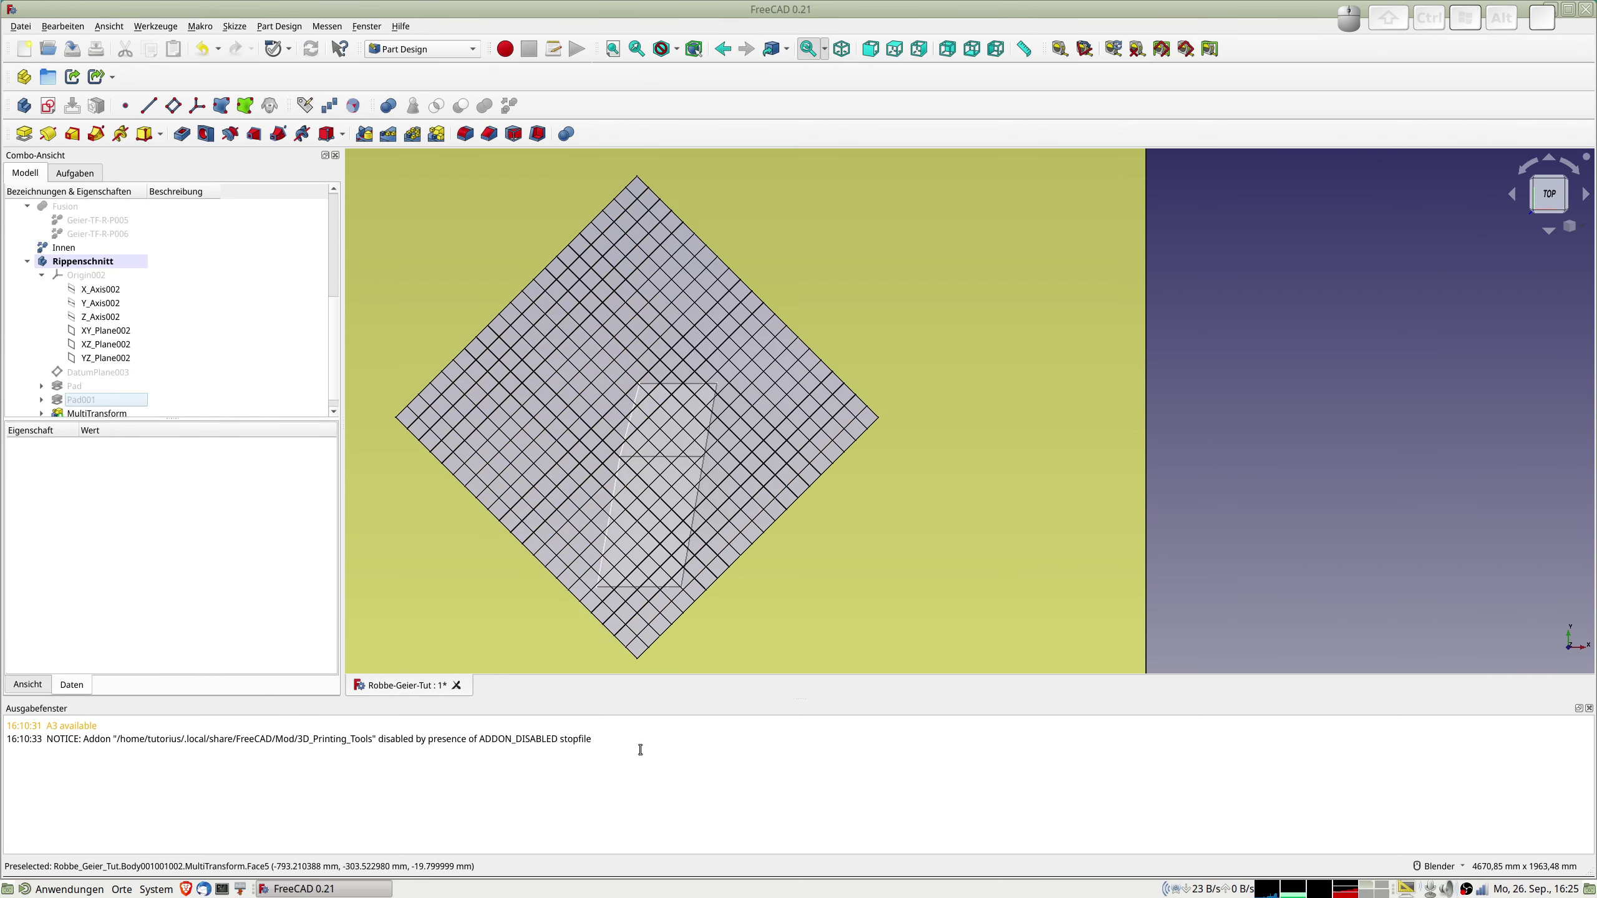
scroll("up", 3)
scroll("up", 3)
scroll("down", 3)
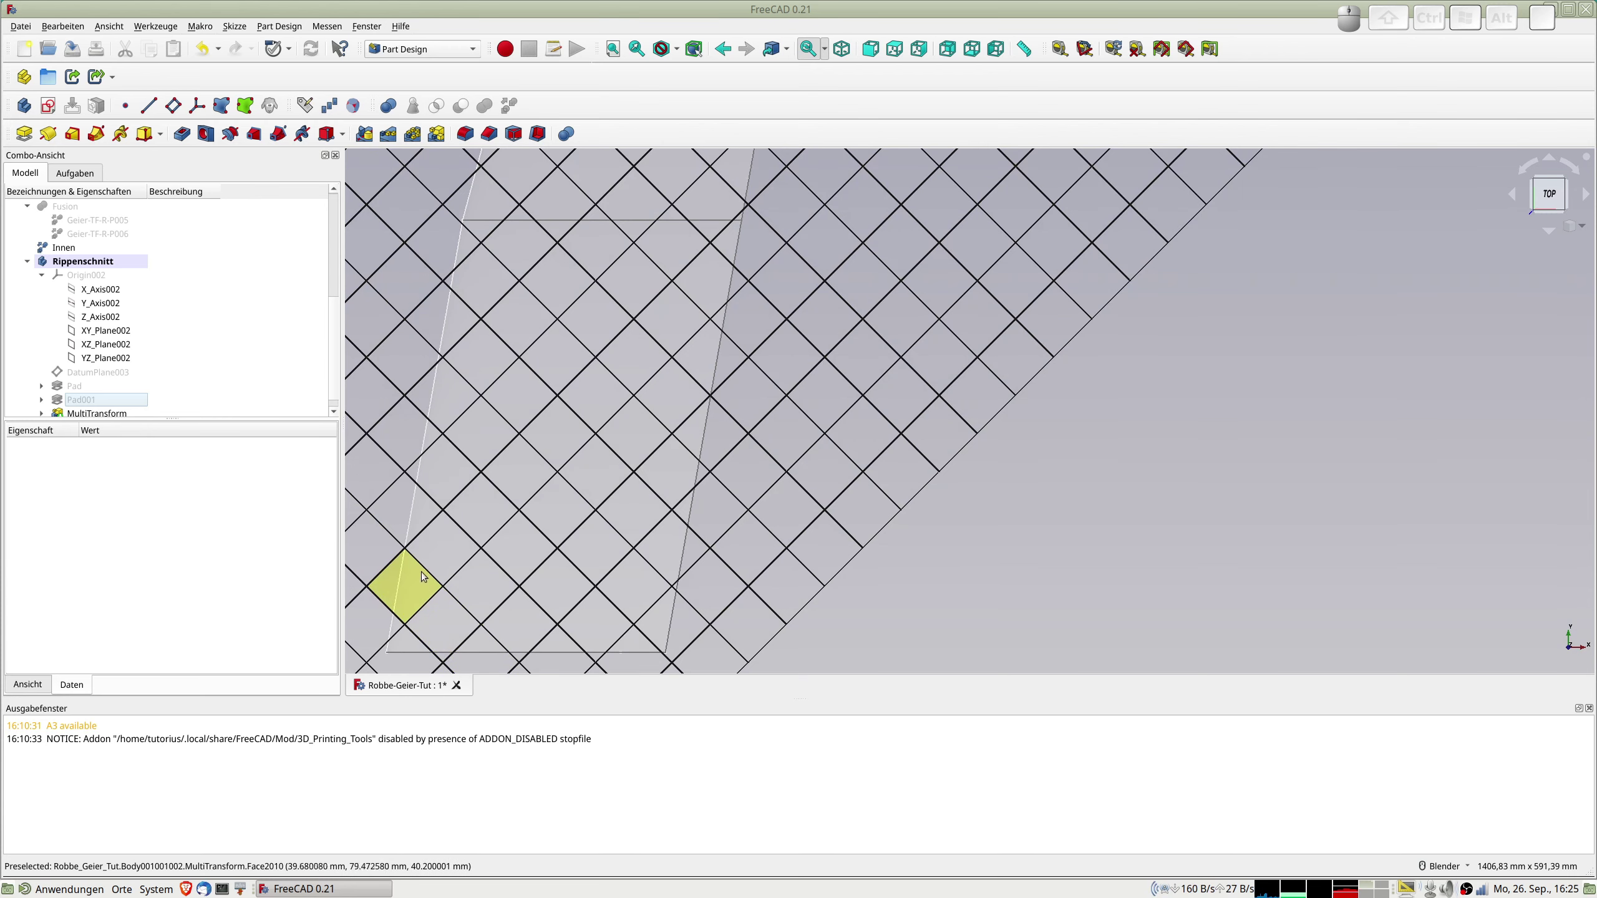
scroll("up", 3)
scroll("up", 3)
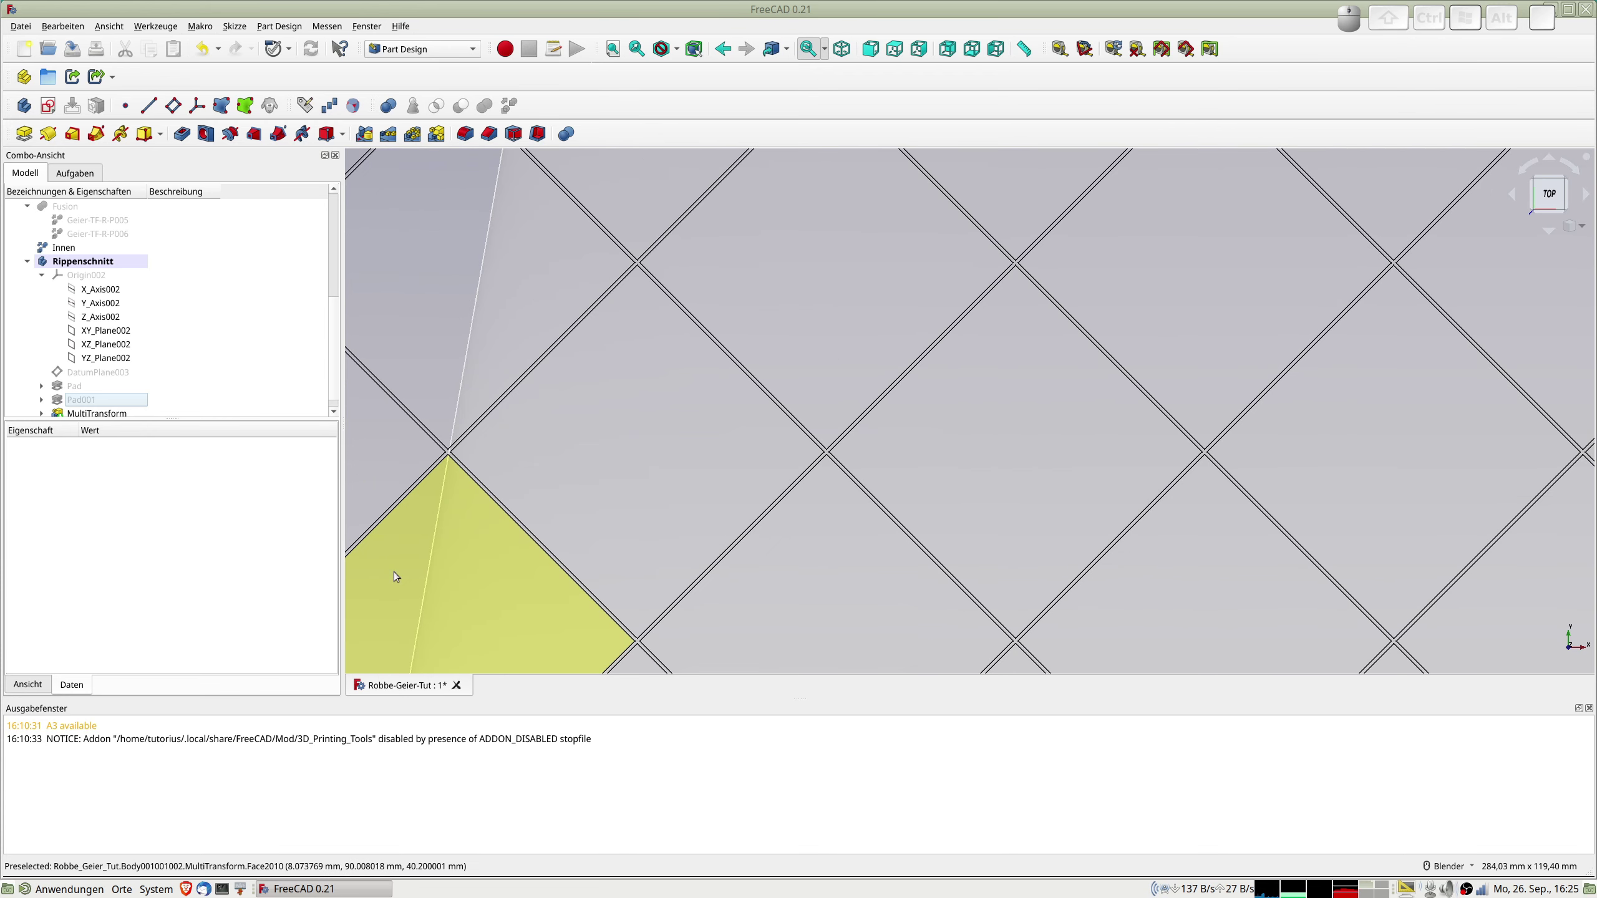
scroll("down", 3)
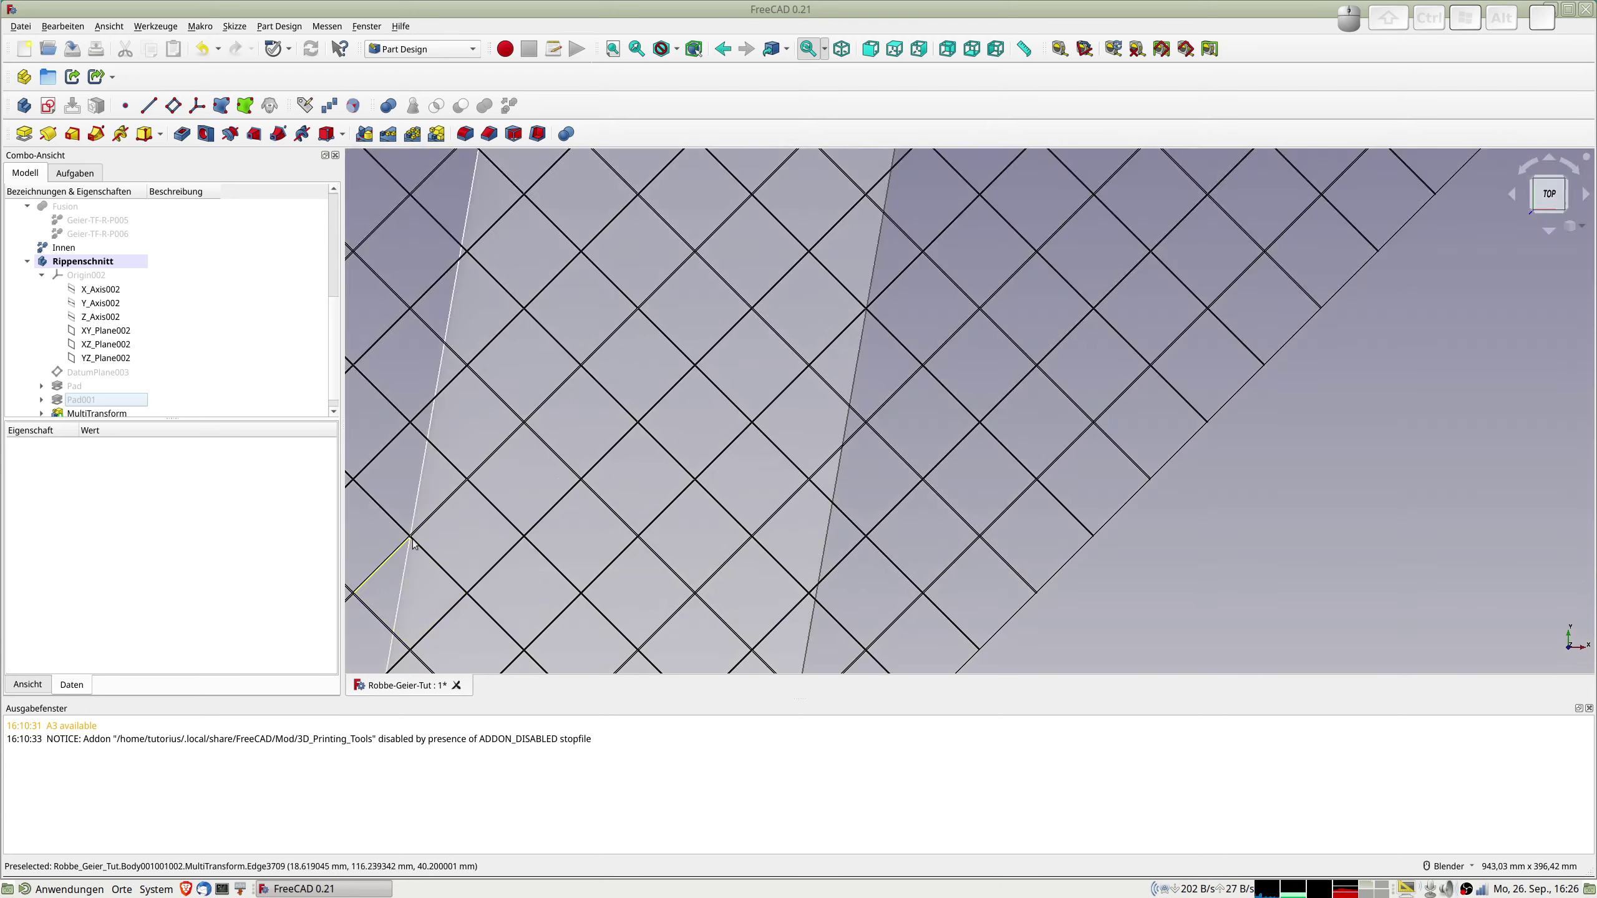
scroll("down", 3)
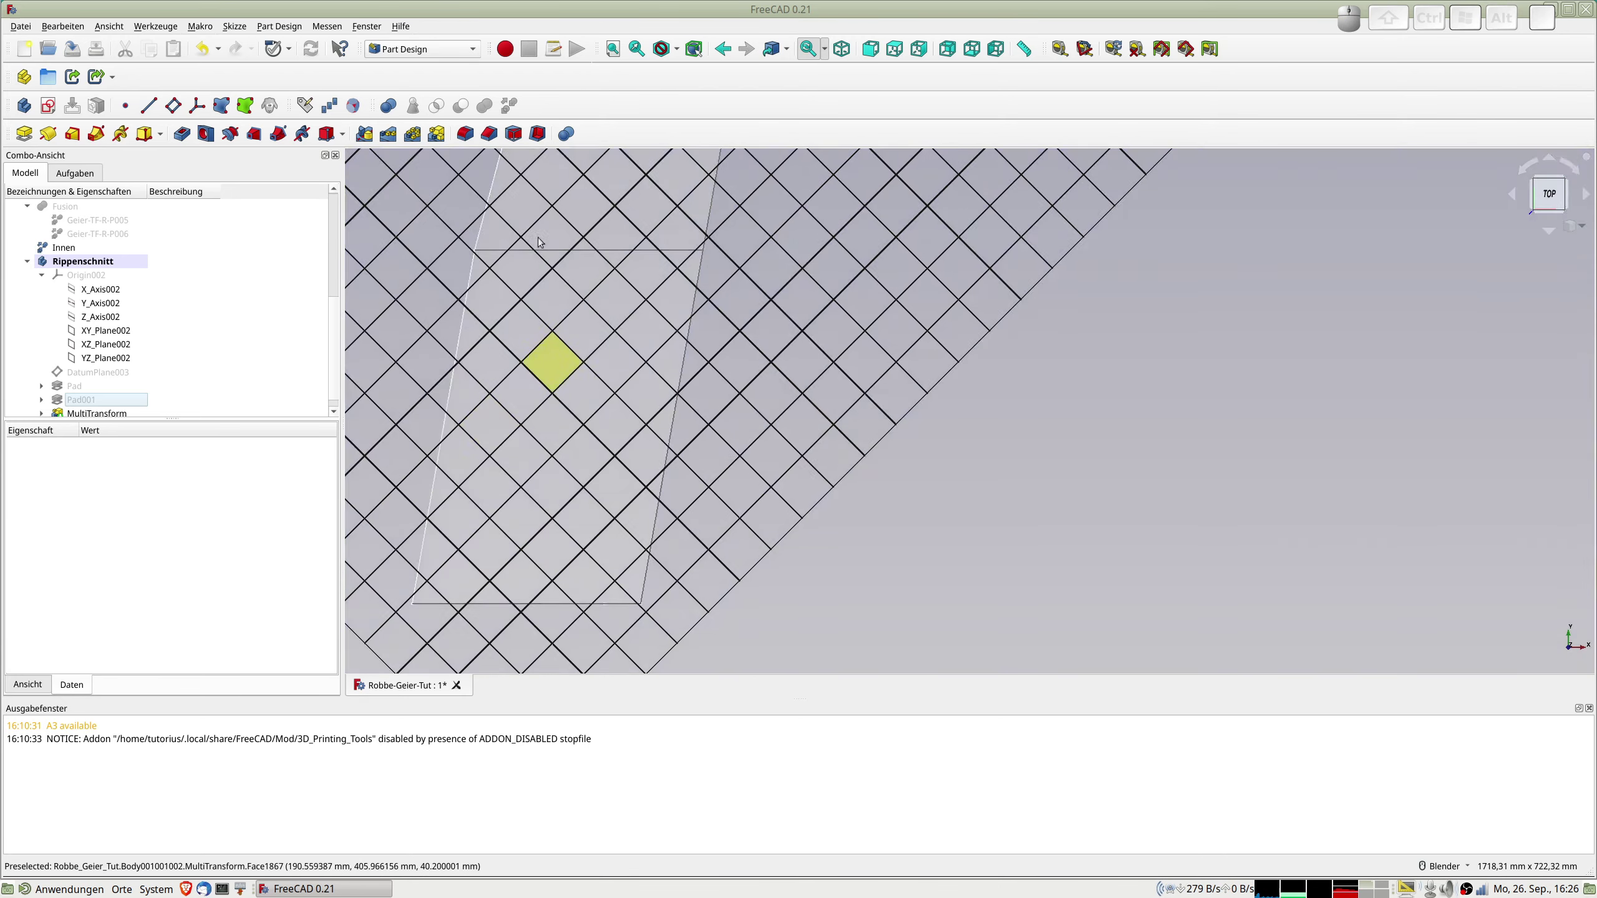
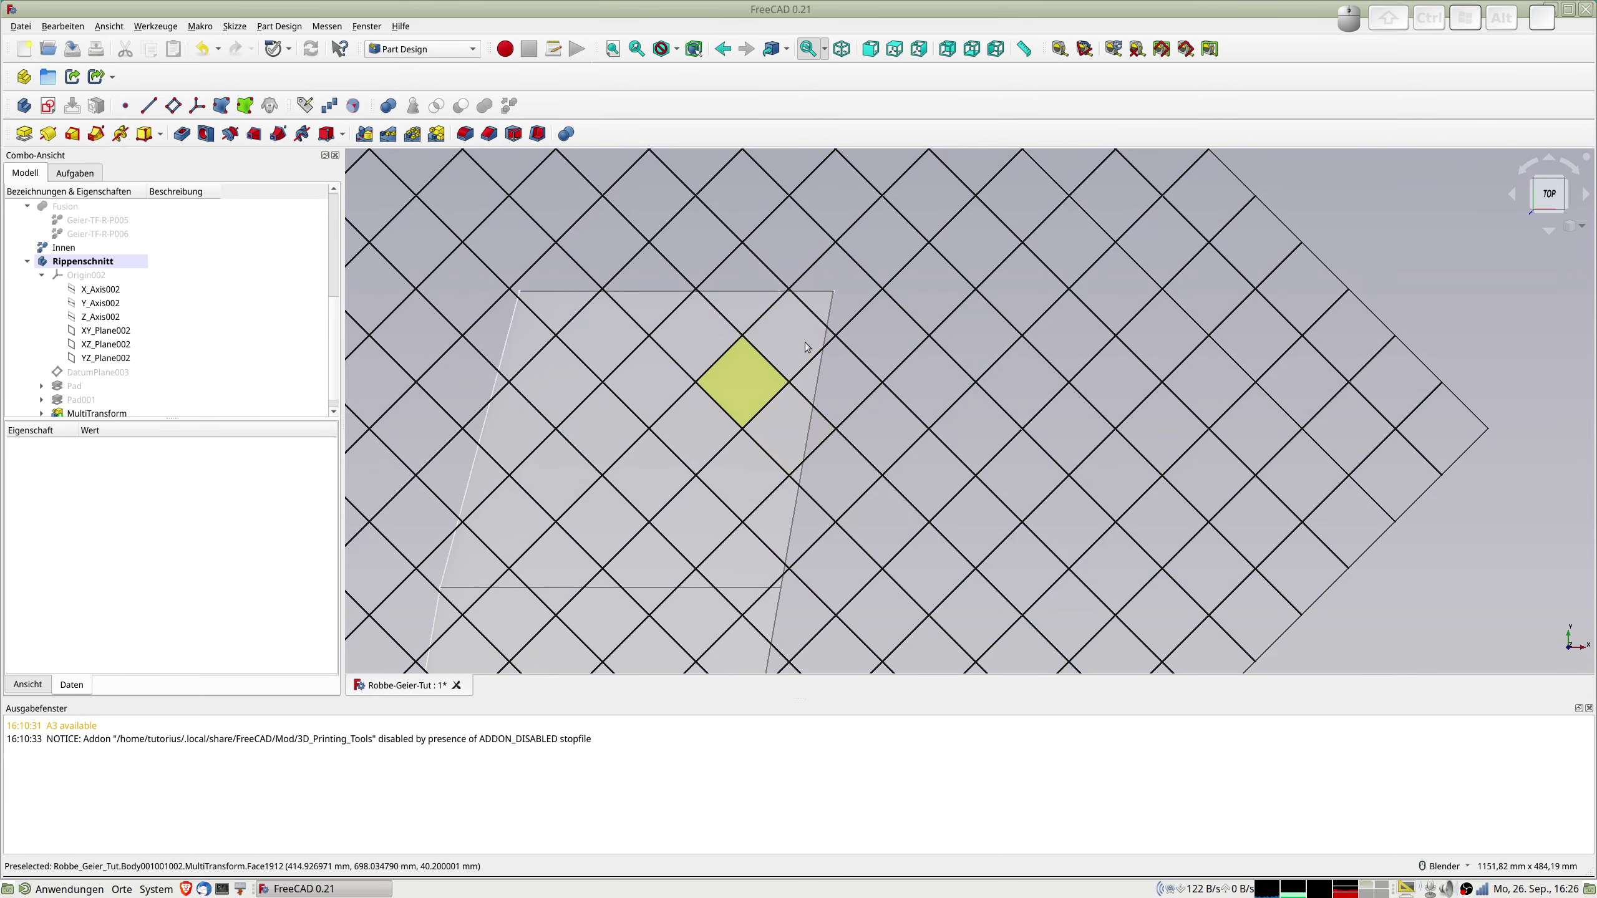
scroll("down", 3)
middle_click(743, 602)
scroll("up", 3)
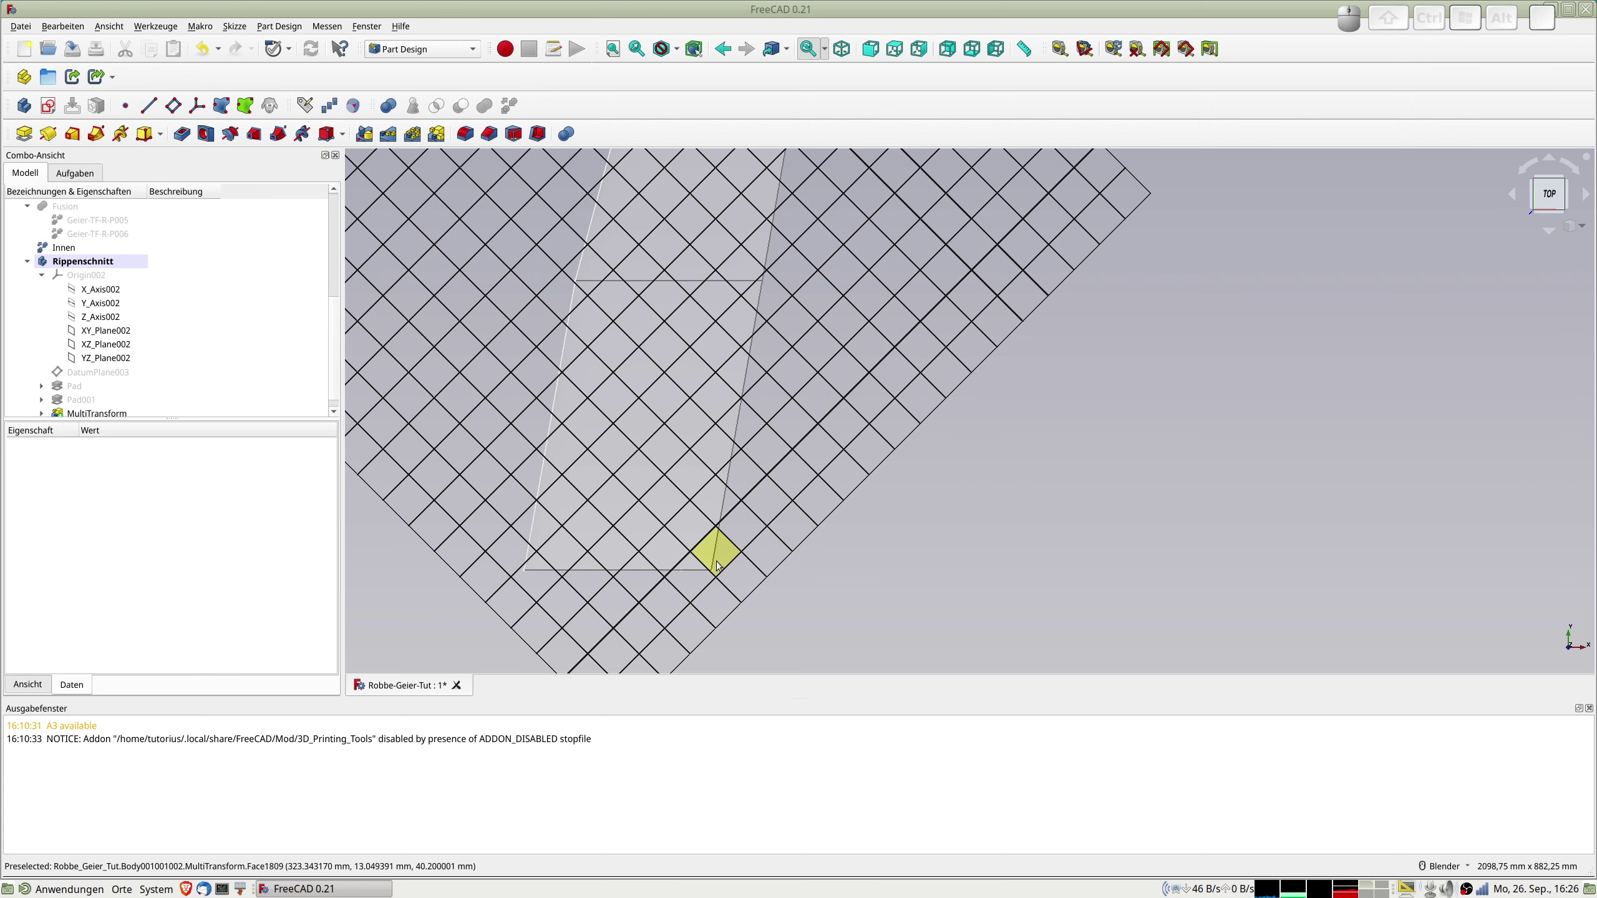
scroll("down", 3)
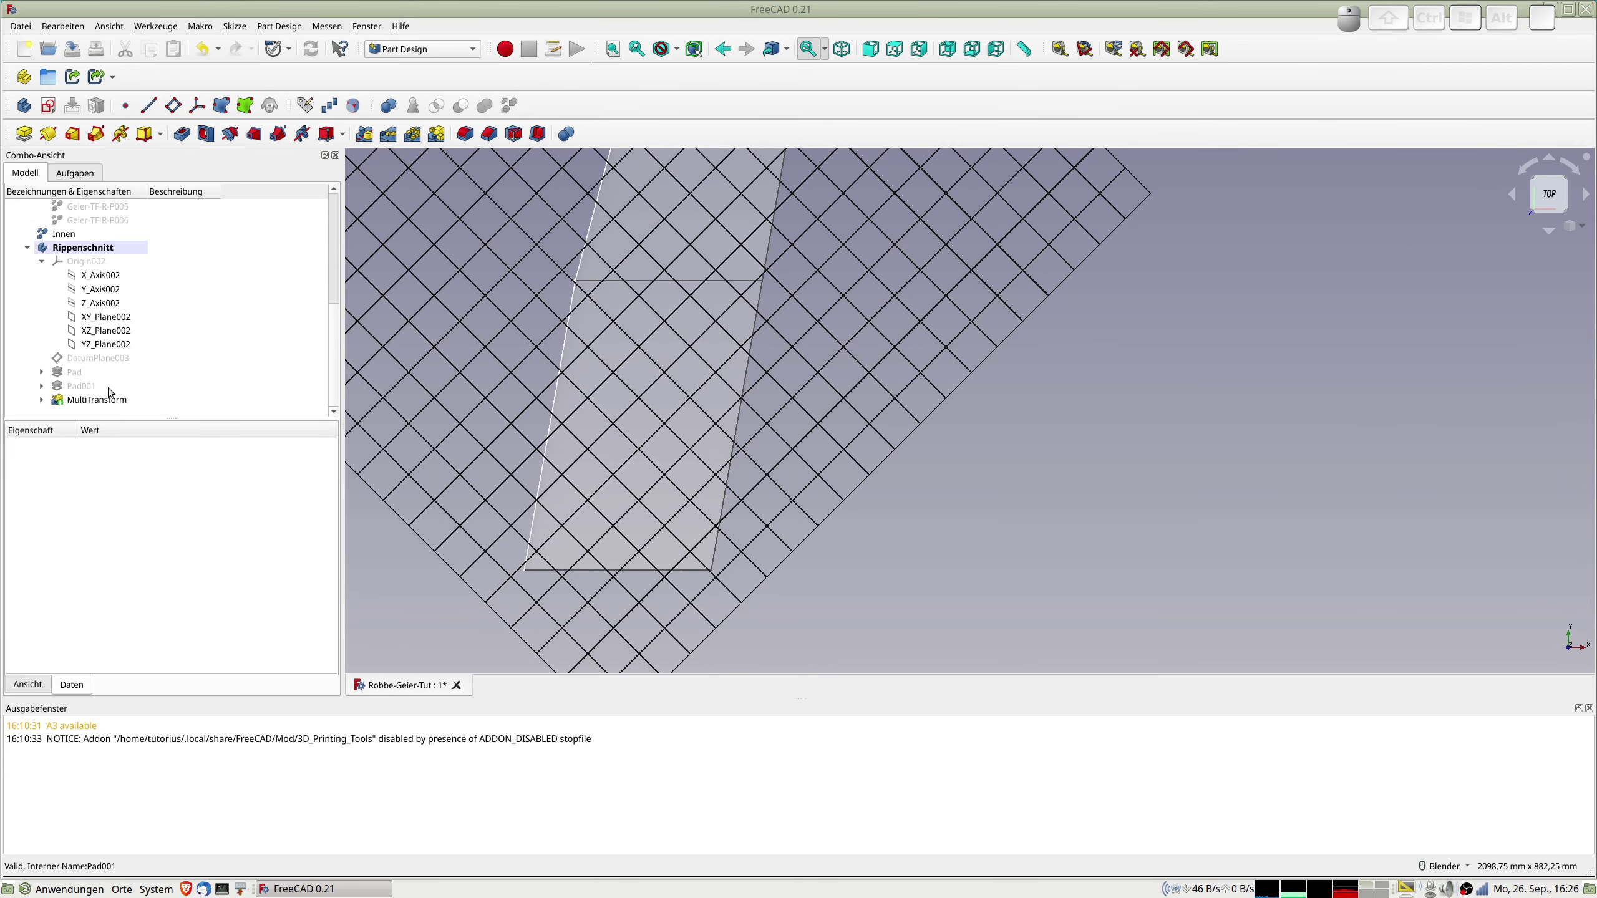
left_click(72, 249)
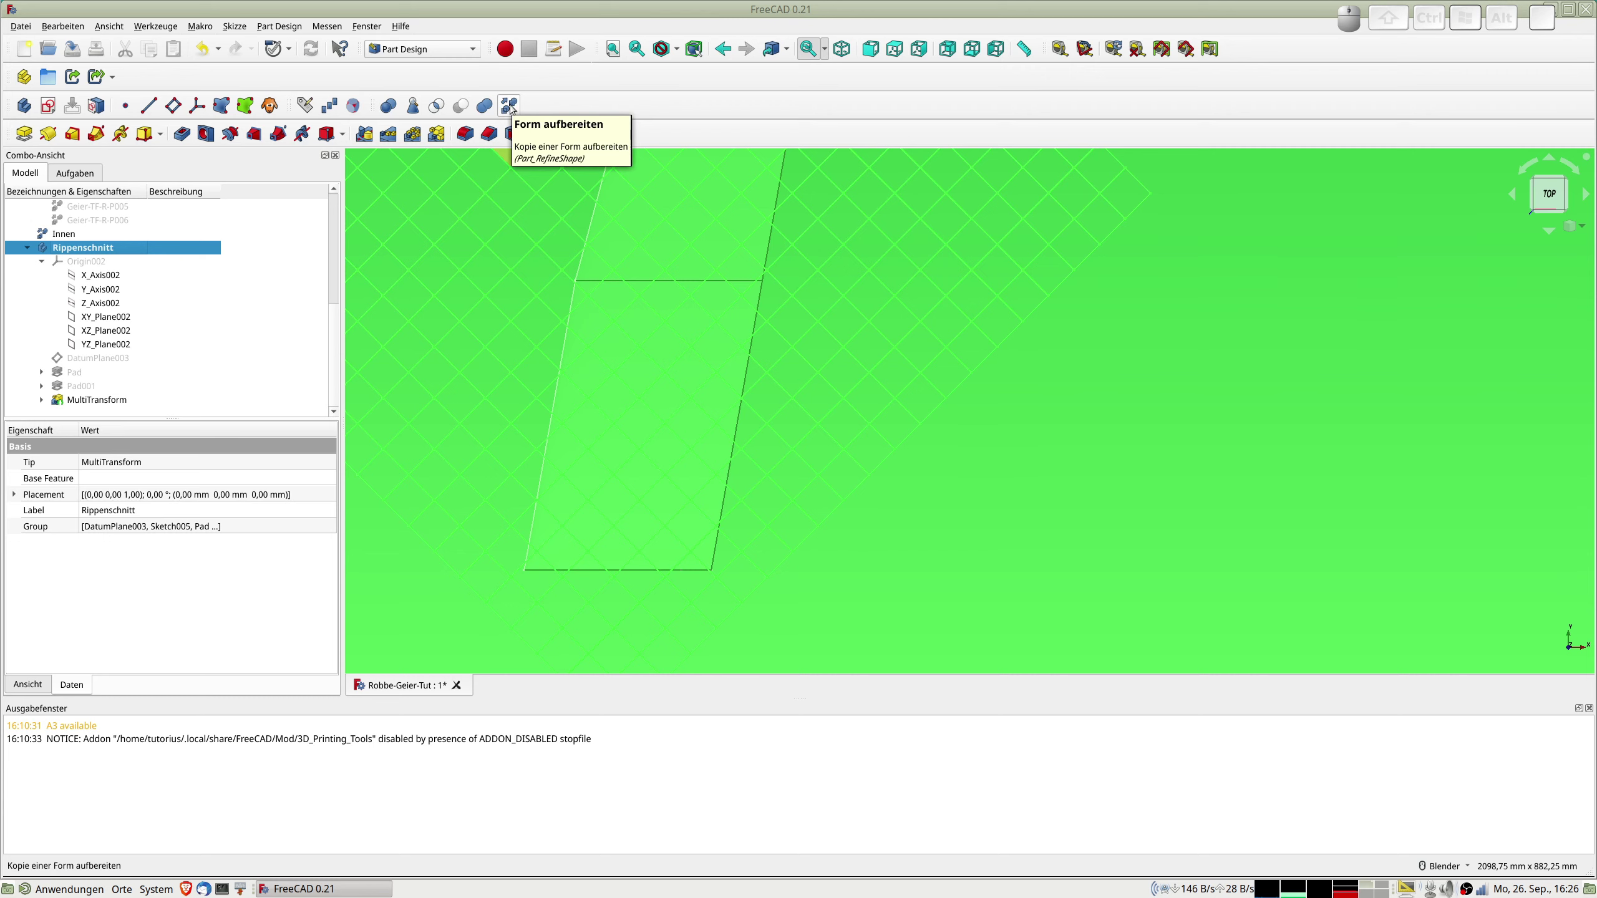
Make a refined copy Rippenschnitt001 of the Rippenschnitt rib grid body.
left_click(84, 253)
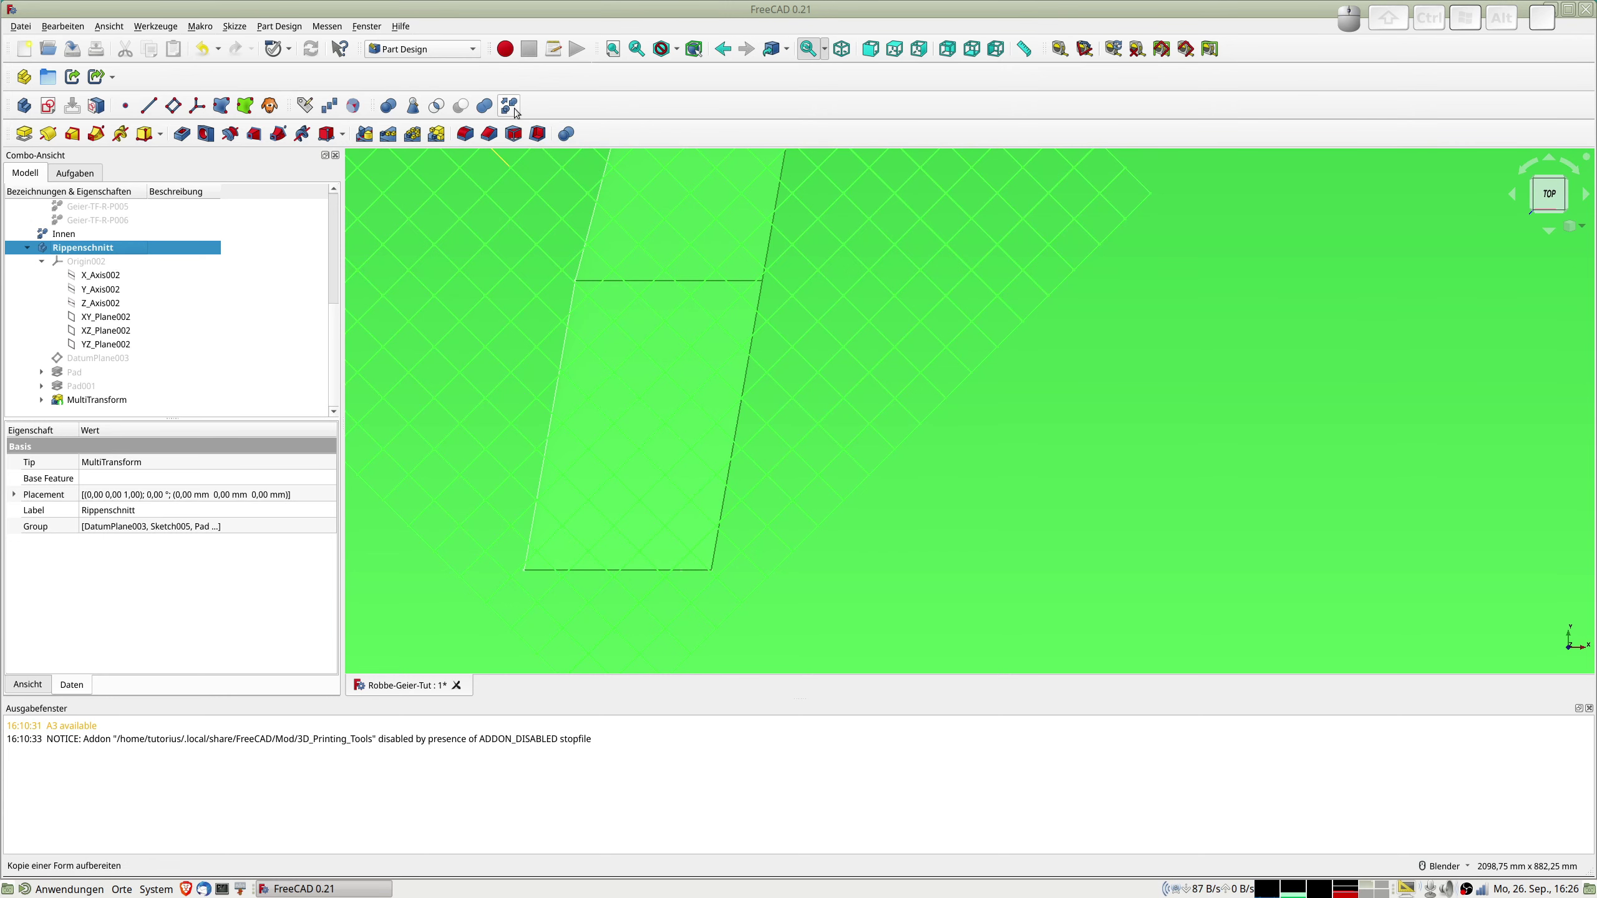
left_click(514, 108)
scroll("down", 3)
scroll("down", 3)
Set Rippenschnitt001's display transparency to about 74.
left_click(81, 399)
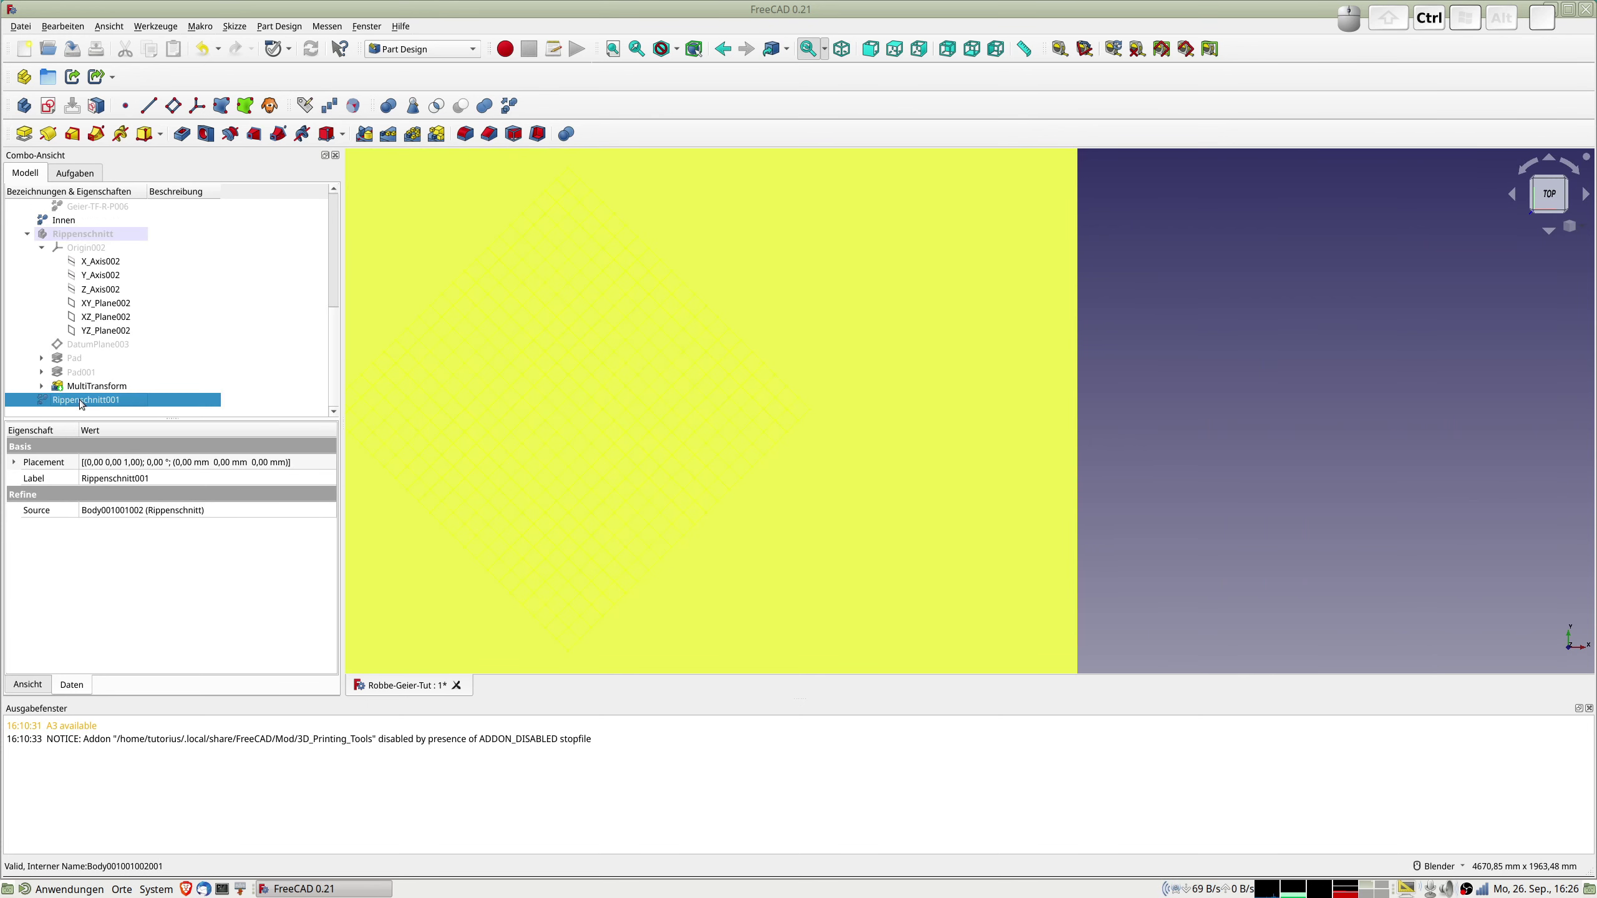
key("ctrl+d")
left_click_drag(40, 472, 231, 481)
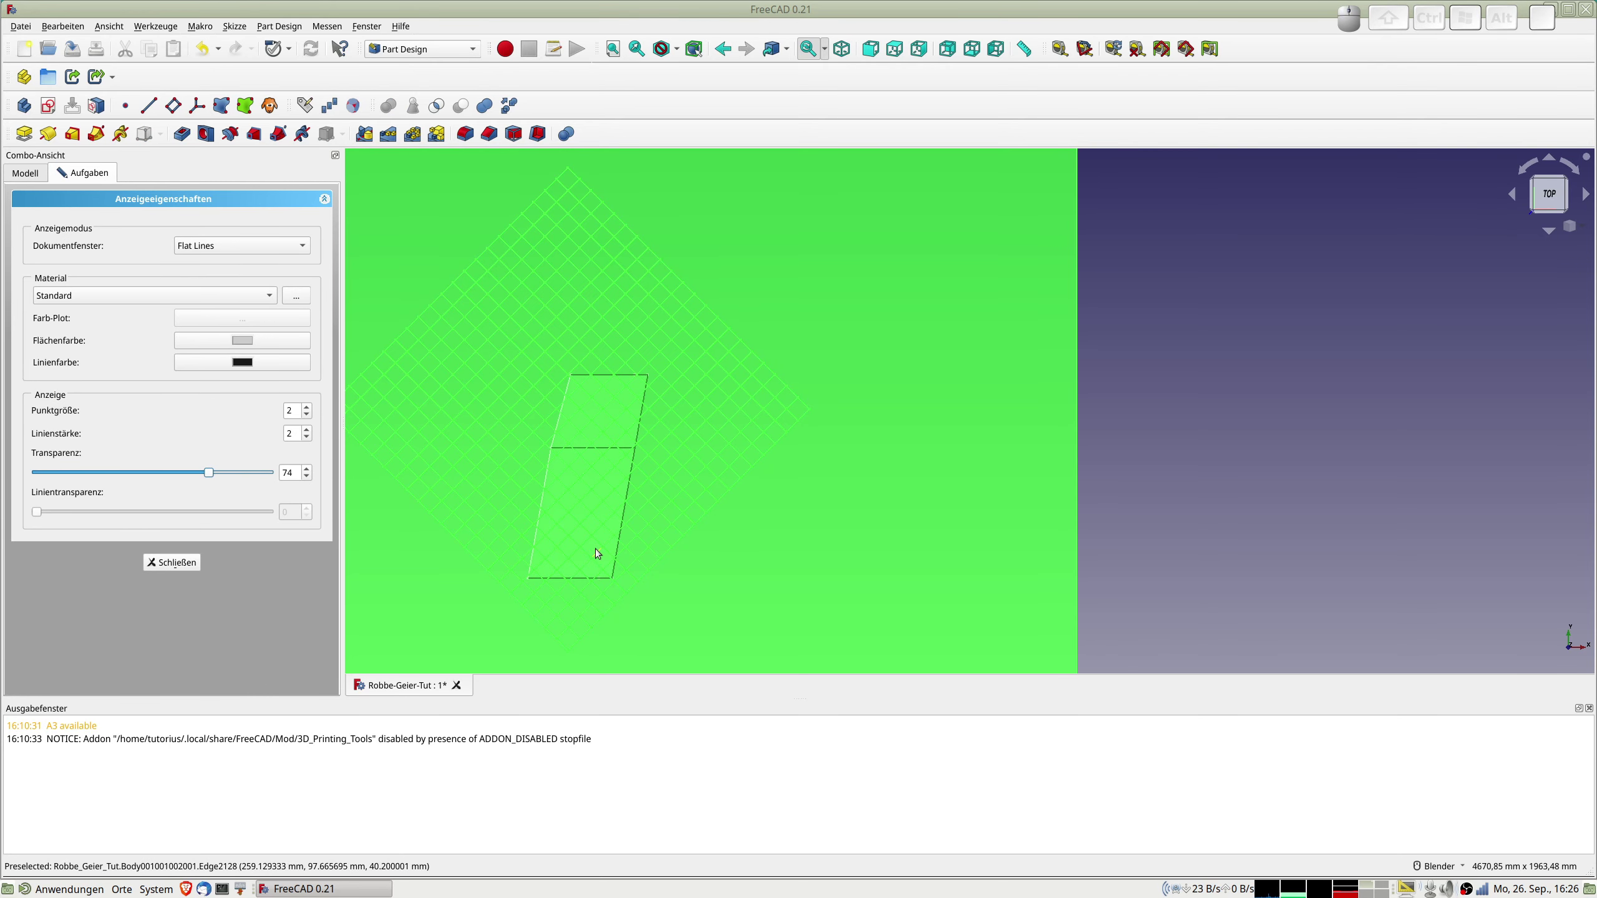
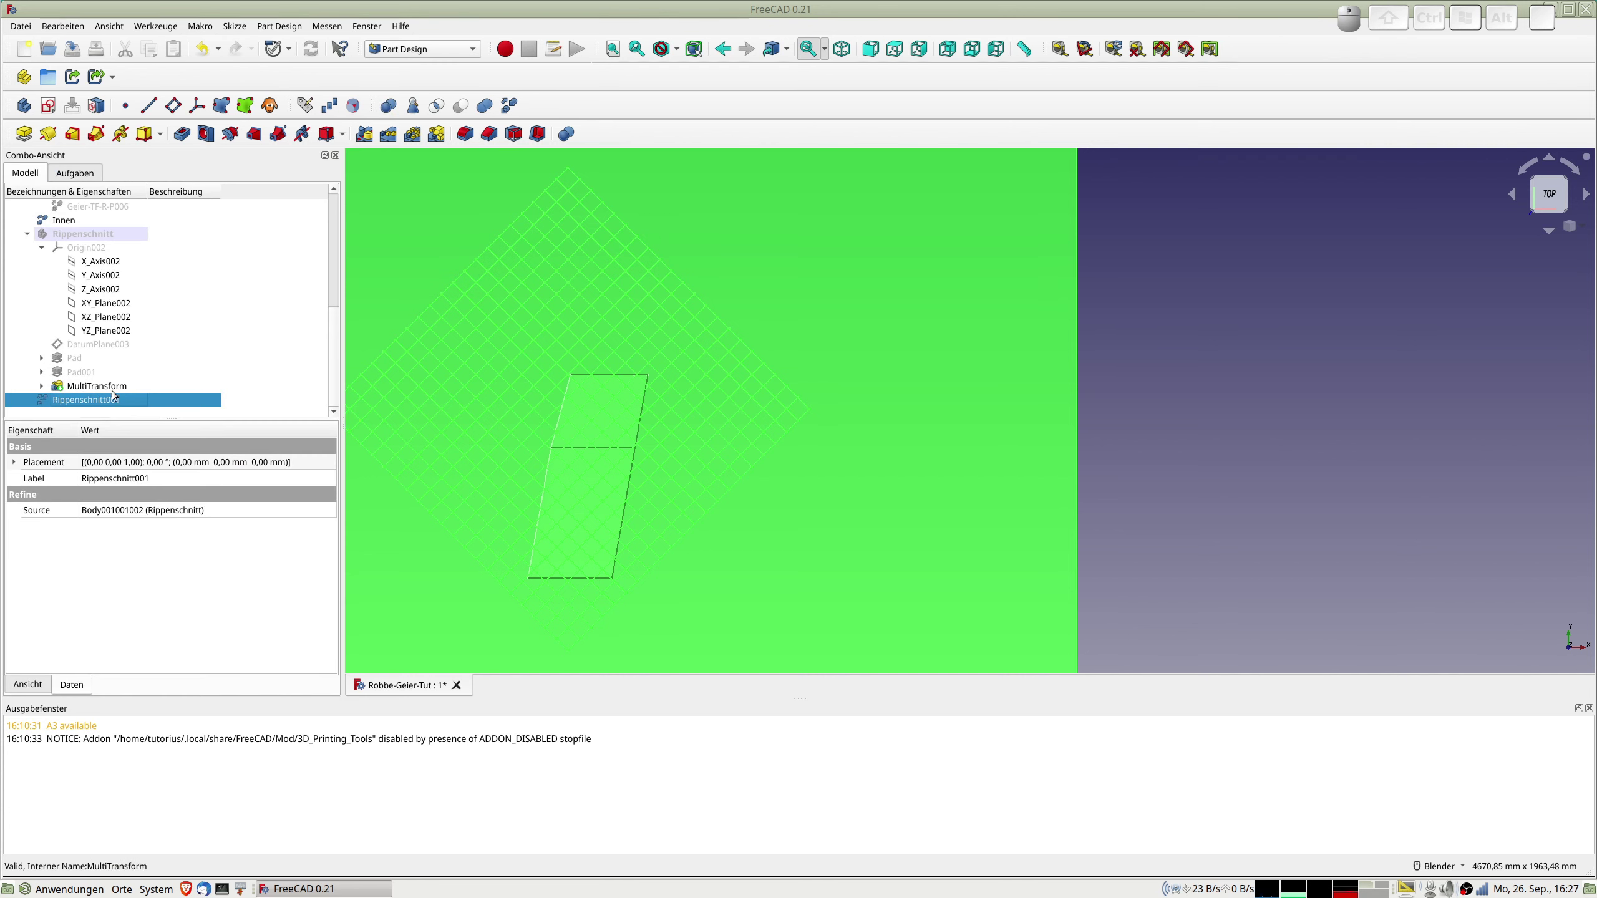
Make a refined copy Innen001 of the Innen inner wing shape.
left_click(65, 222)
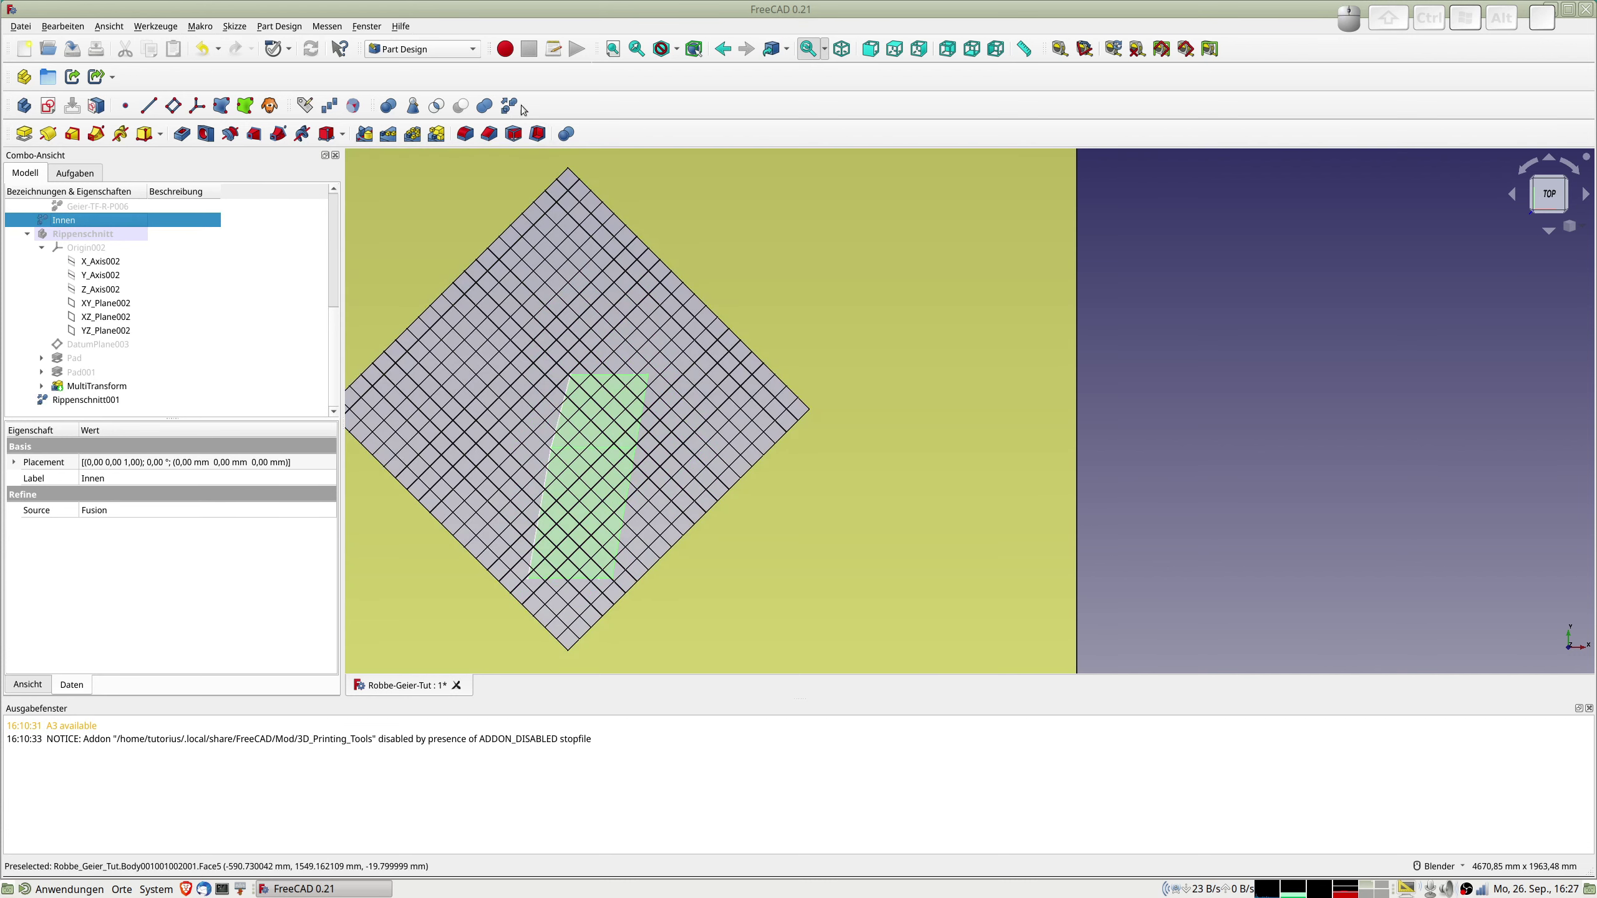
left_click(515, 103)
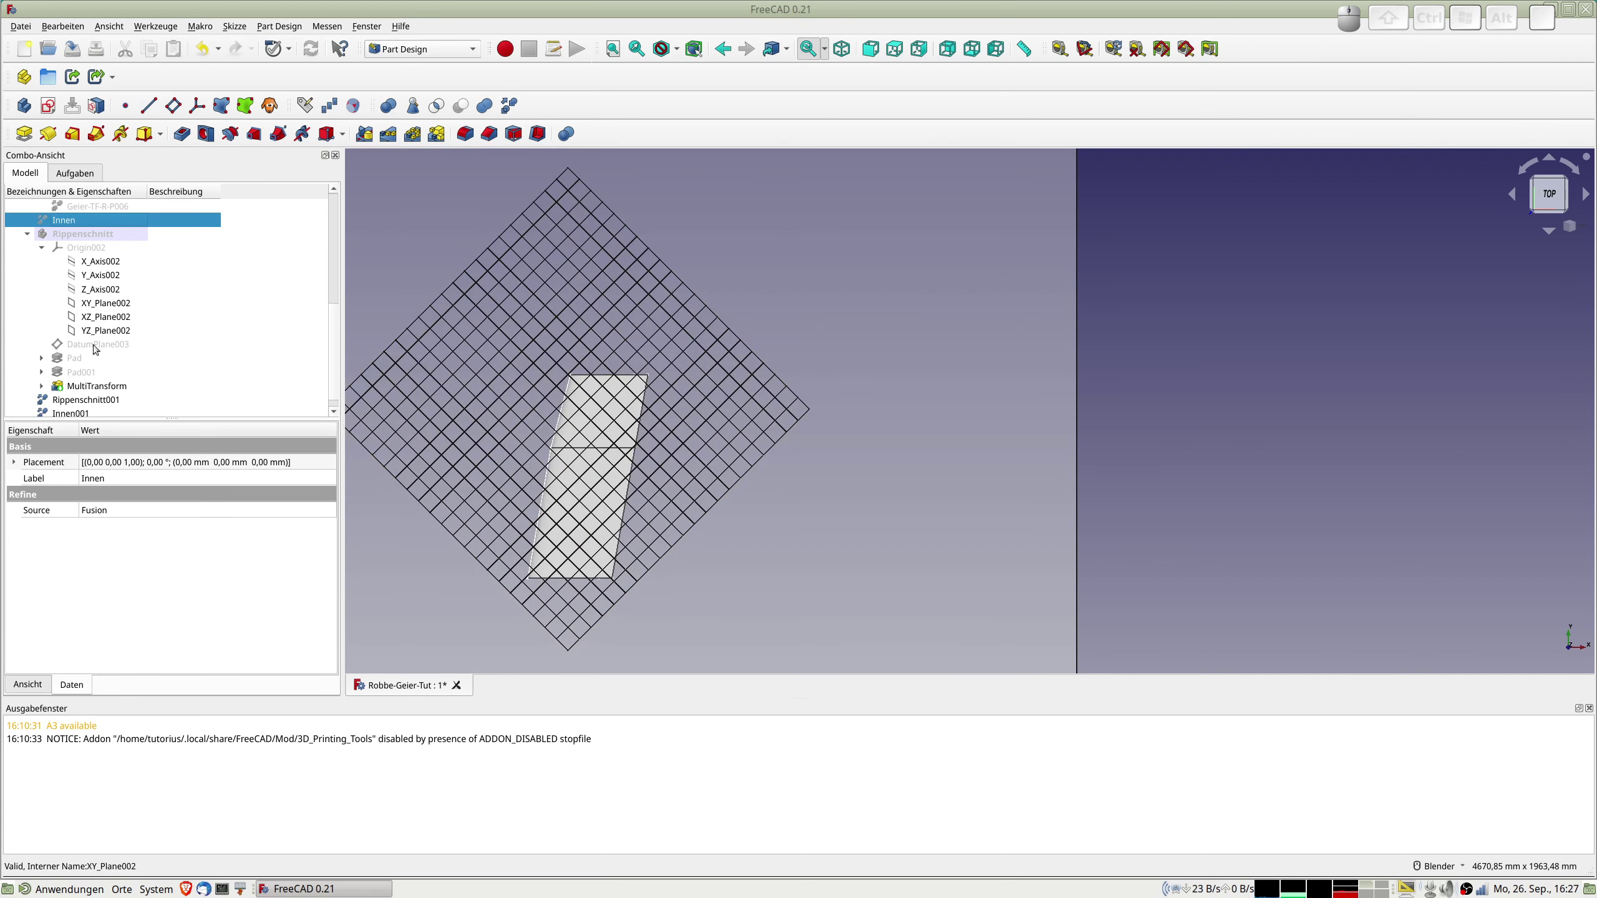
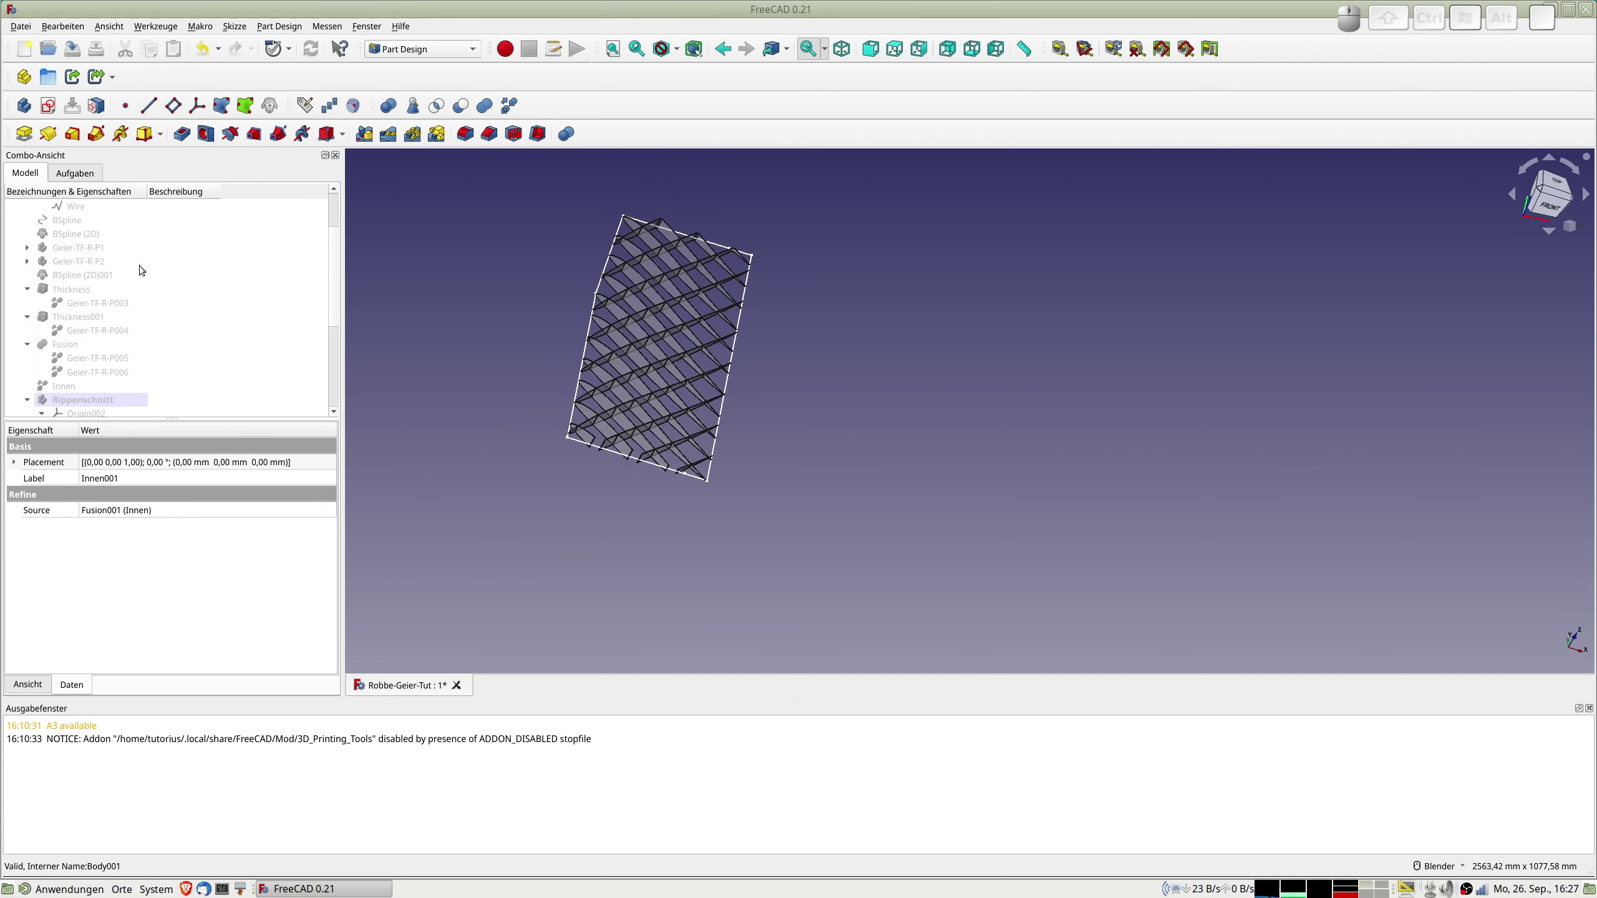
Select the first skin Thickness shell in the tree for refining.
left_click(72, 288)
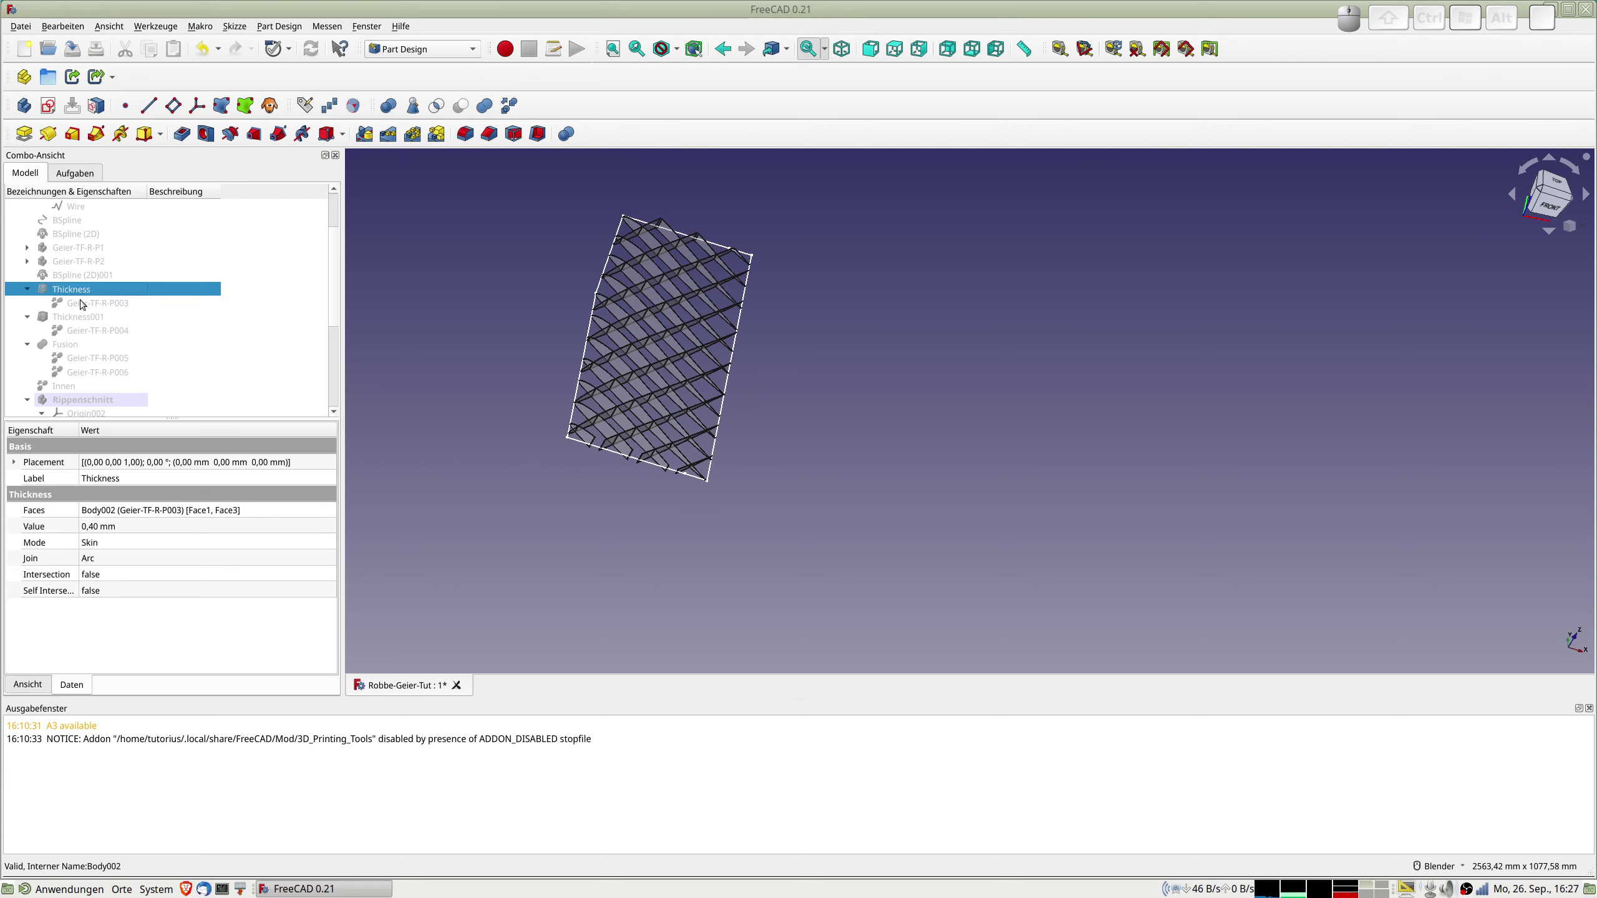
scroll("down", 3)
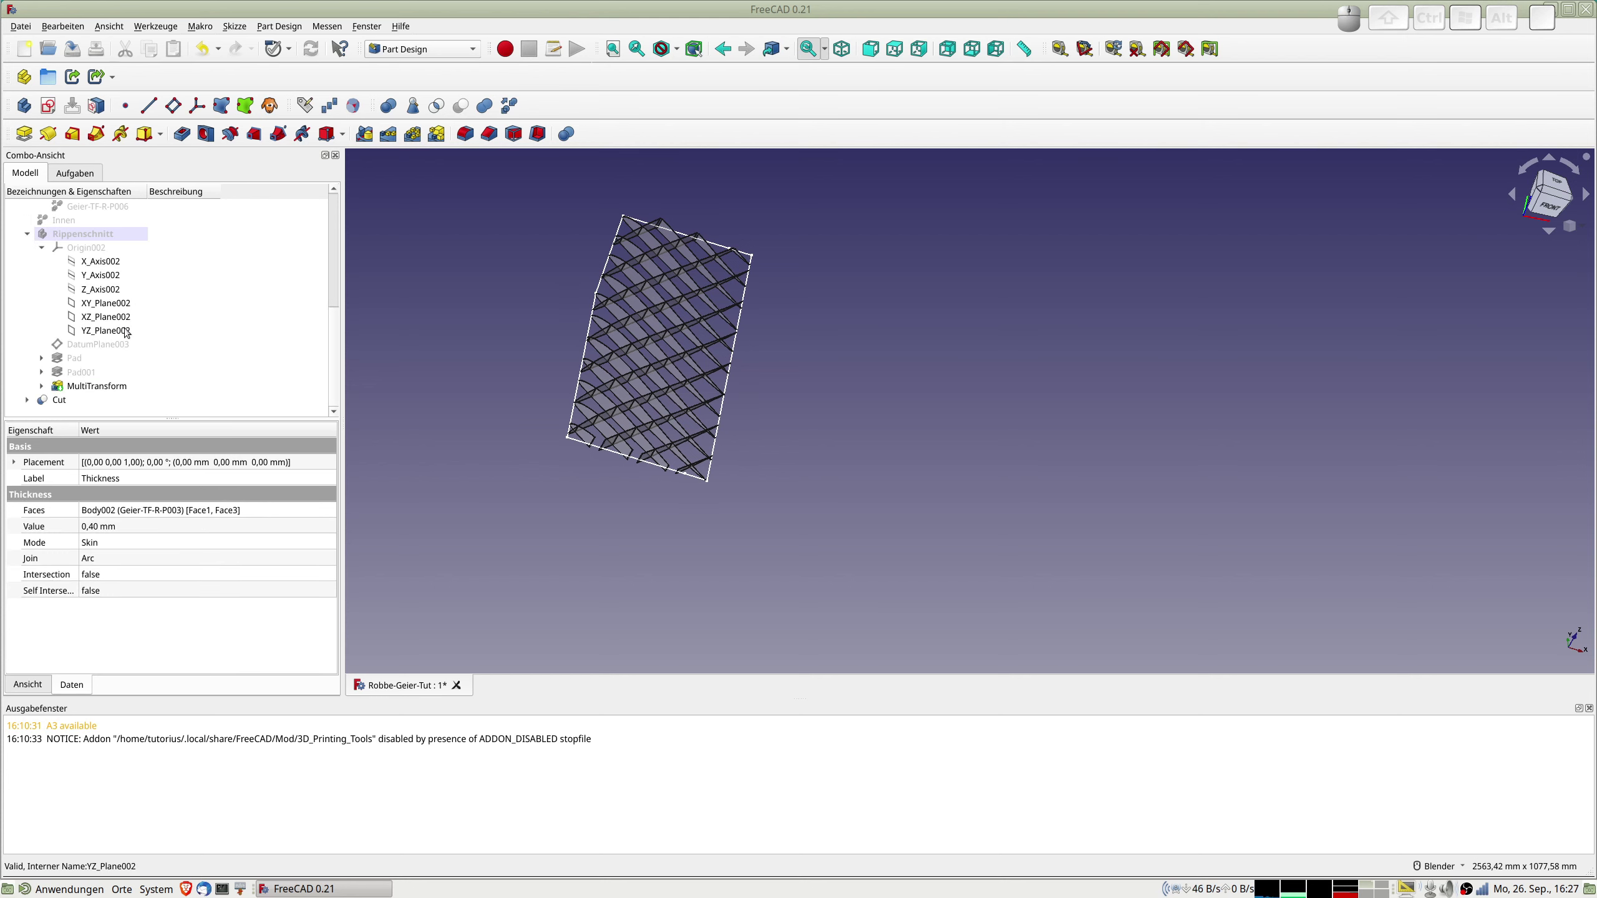
scroll("up", 3)
scroll("up", 3)
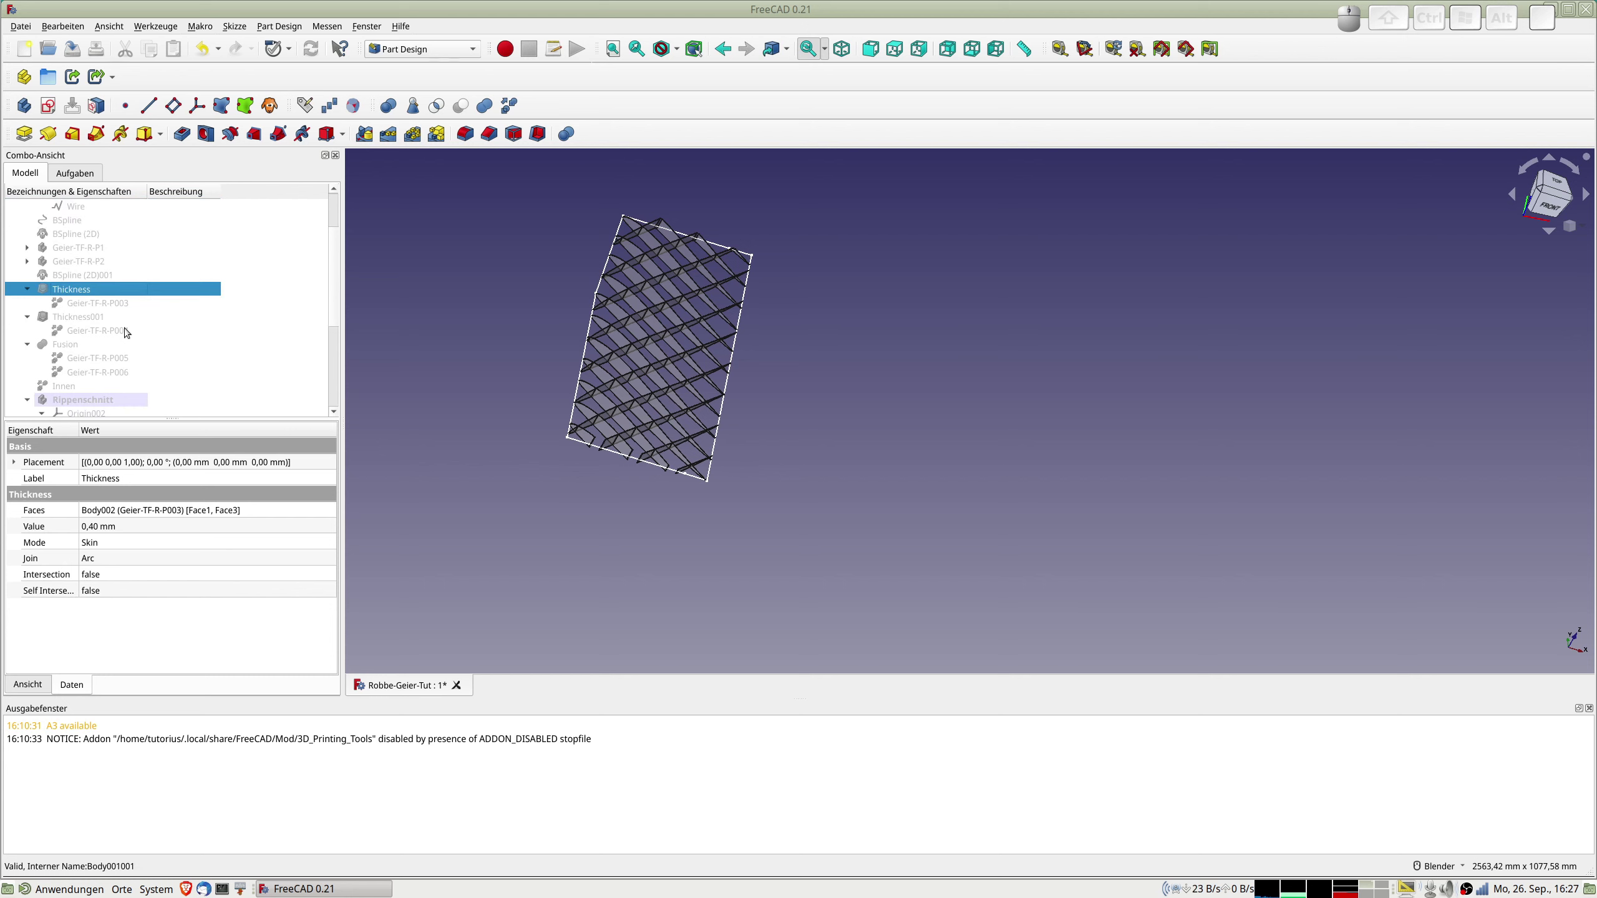
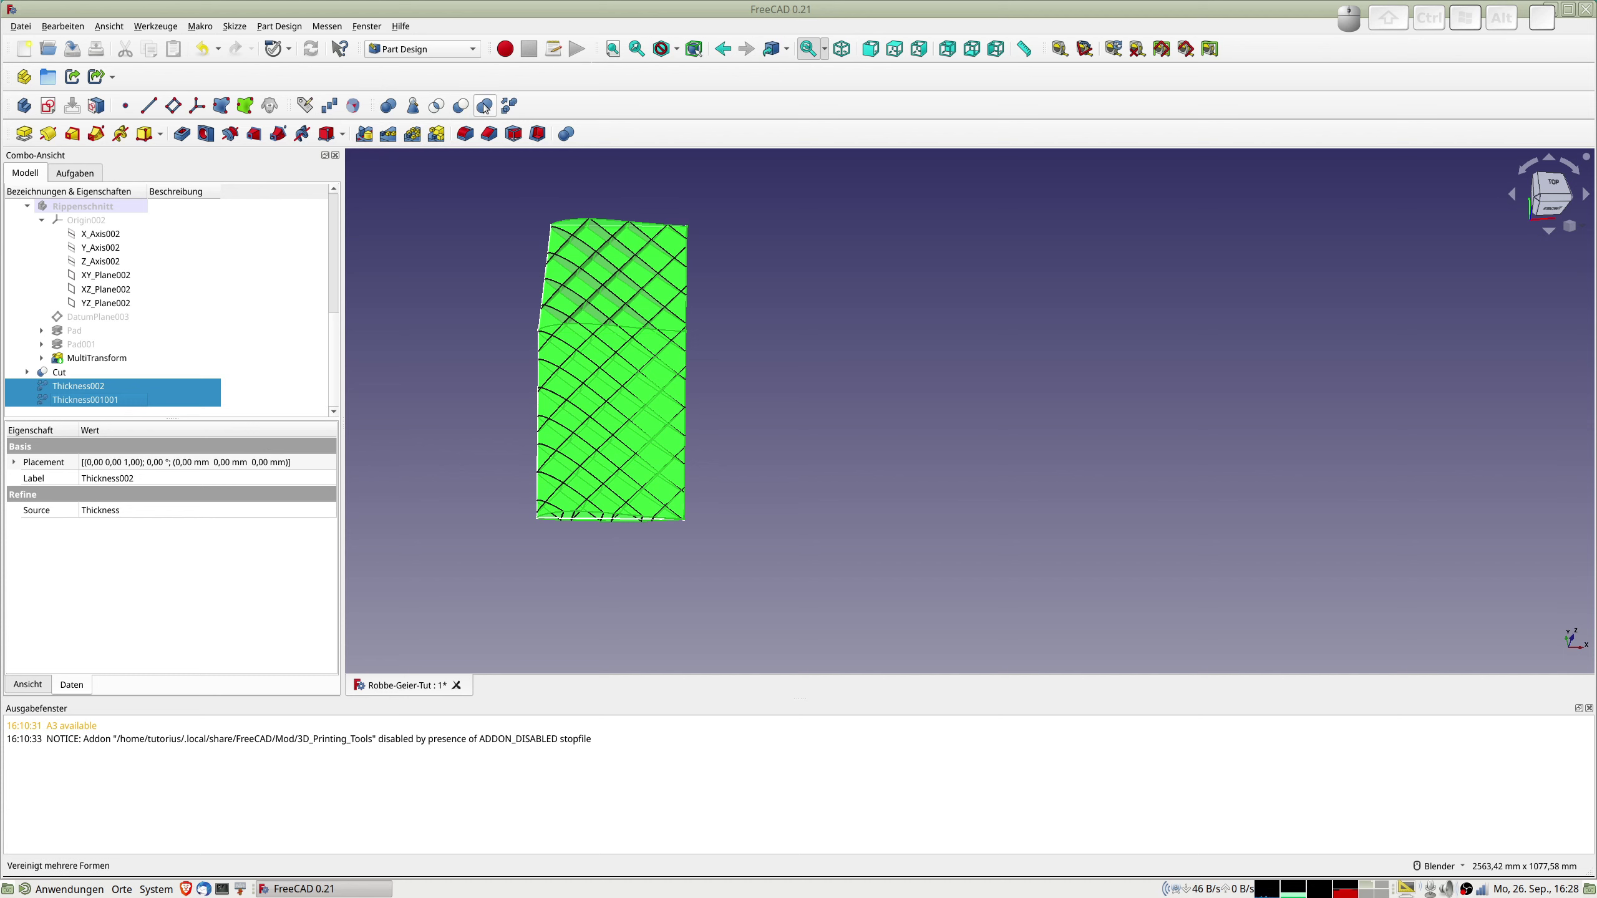
Fuse the two refined skin shells and make a refined copy of the fusion.
left_click(488, 105)
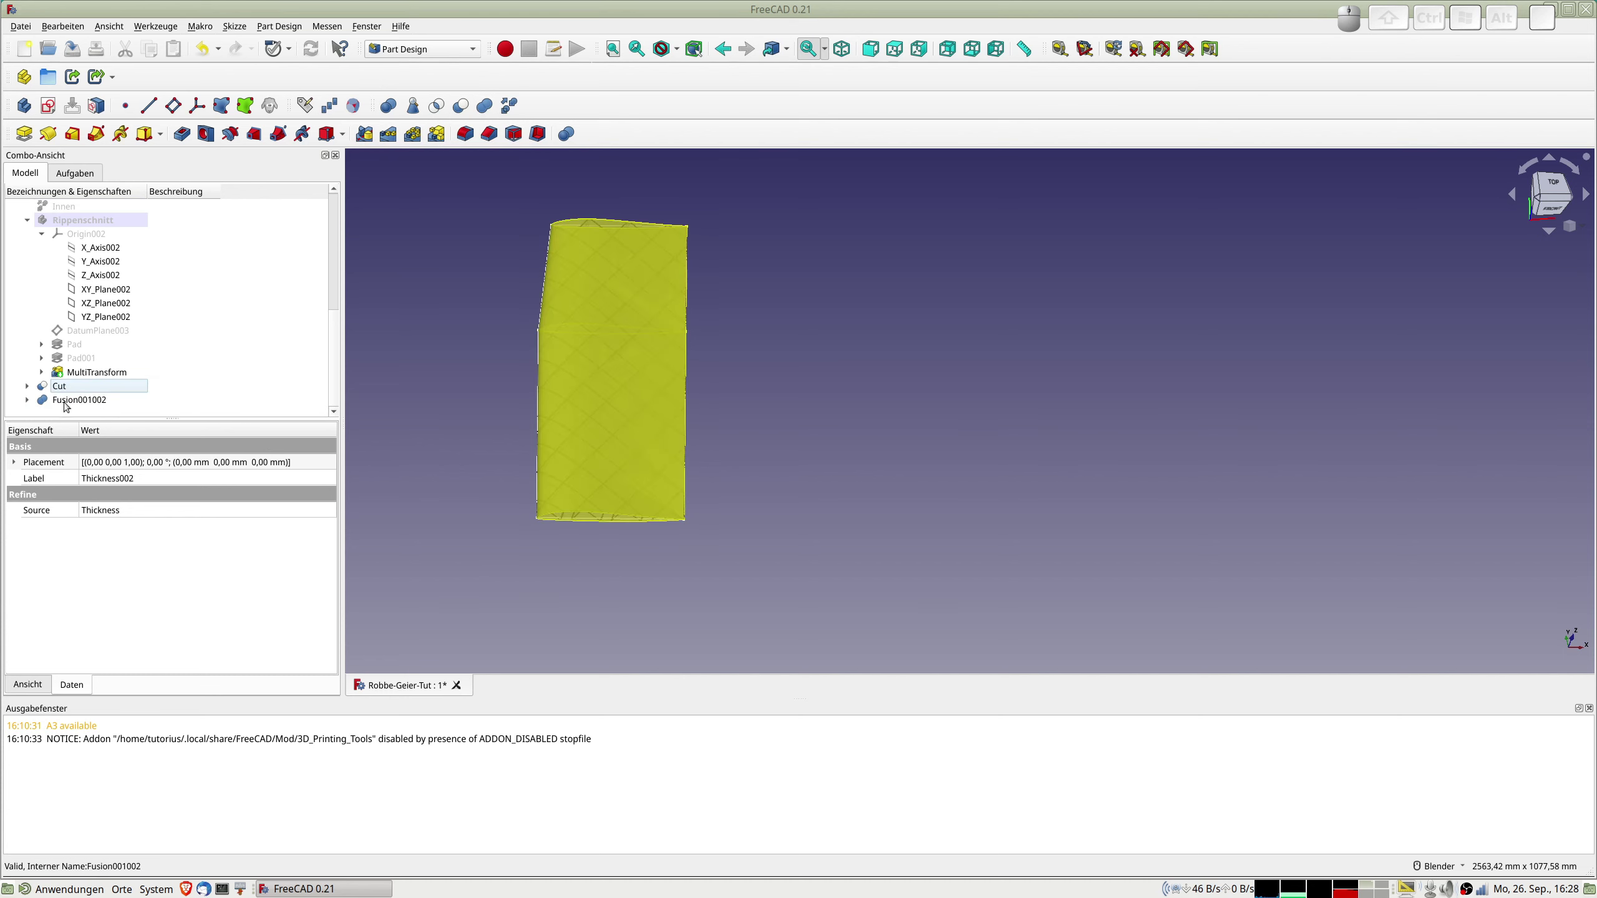
left_click(68, 402)
left_click(512, 107)
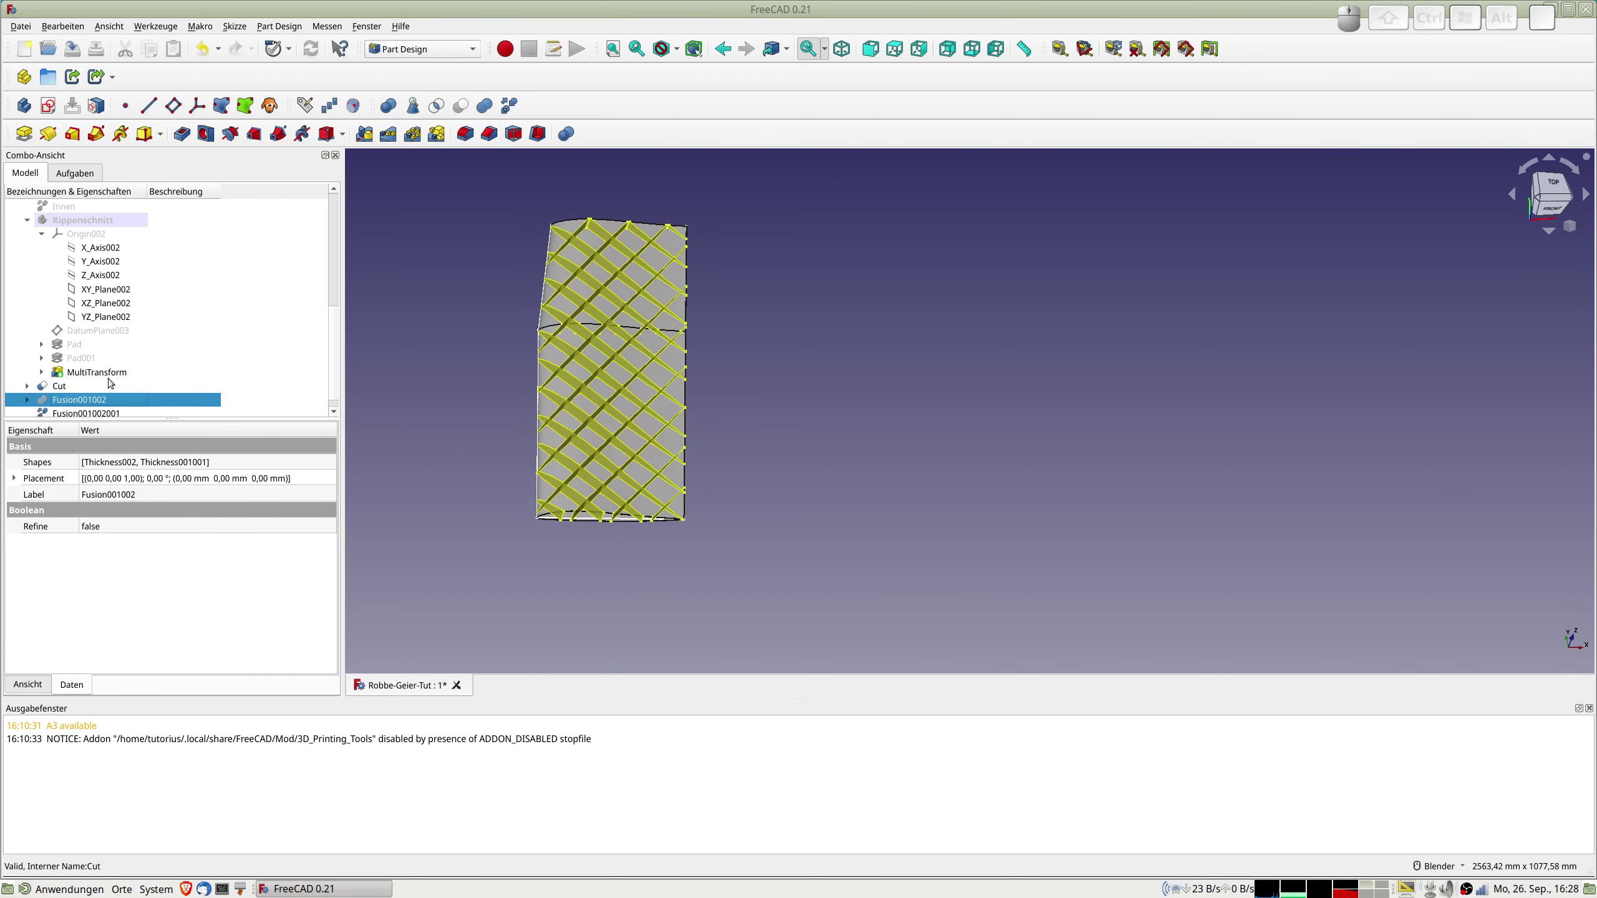
Add a refined copy of the rib Cut and rename the fused skin copy to Haut.
left_click(69, 389)
key("space")
key("space")
left_click(69, 389)
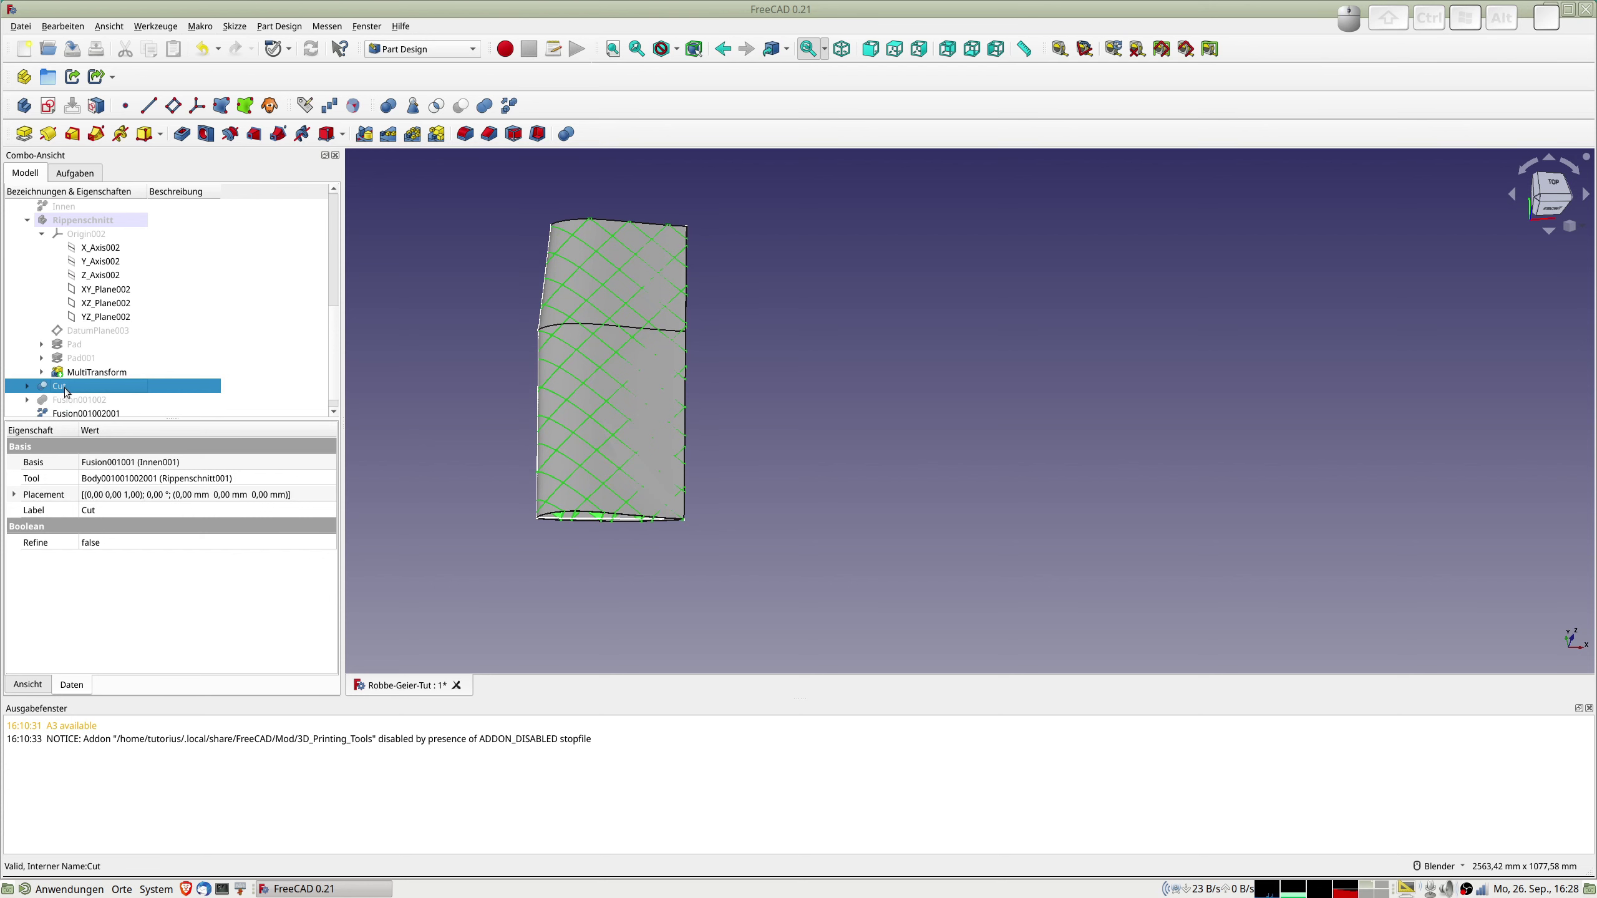
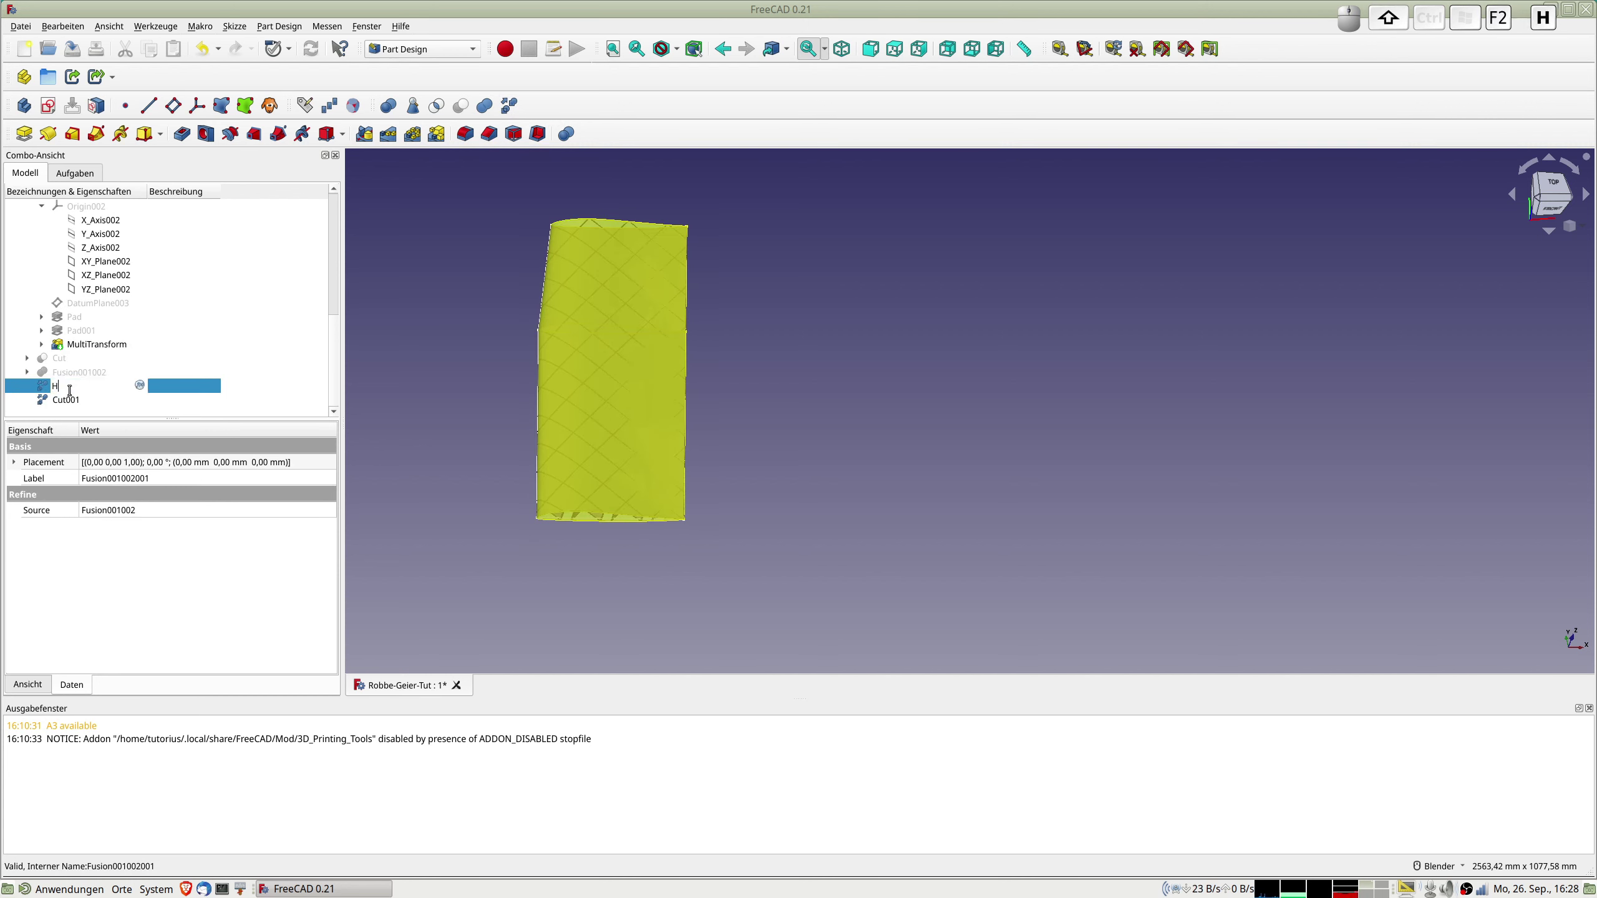
key("Return")
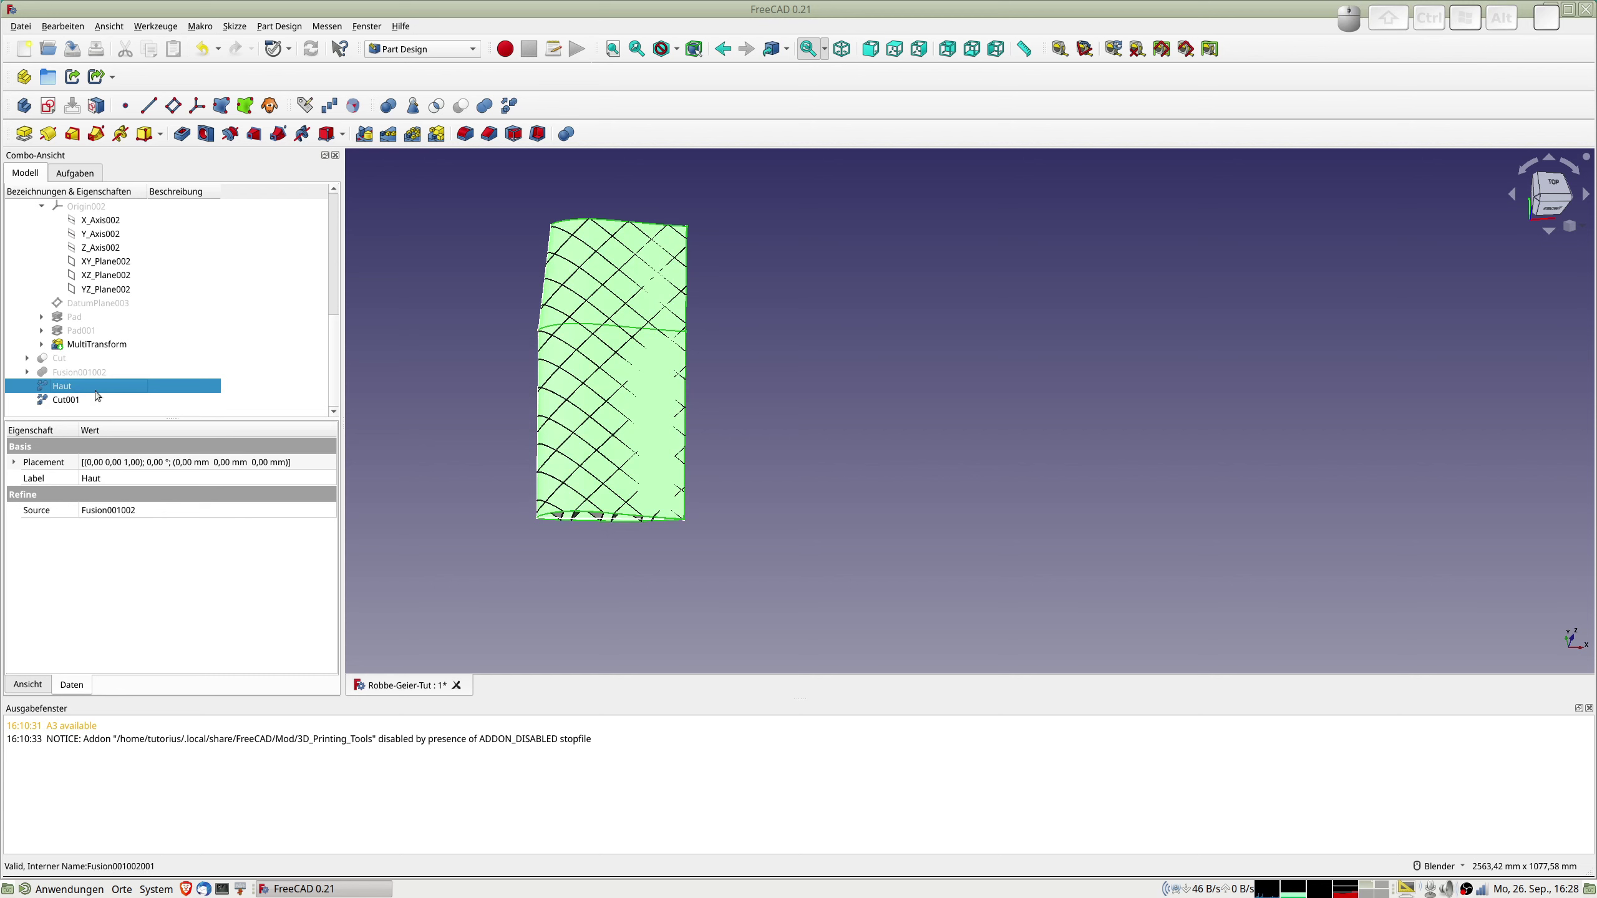
left_click(78, 401)
key("F2")
key("Return")
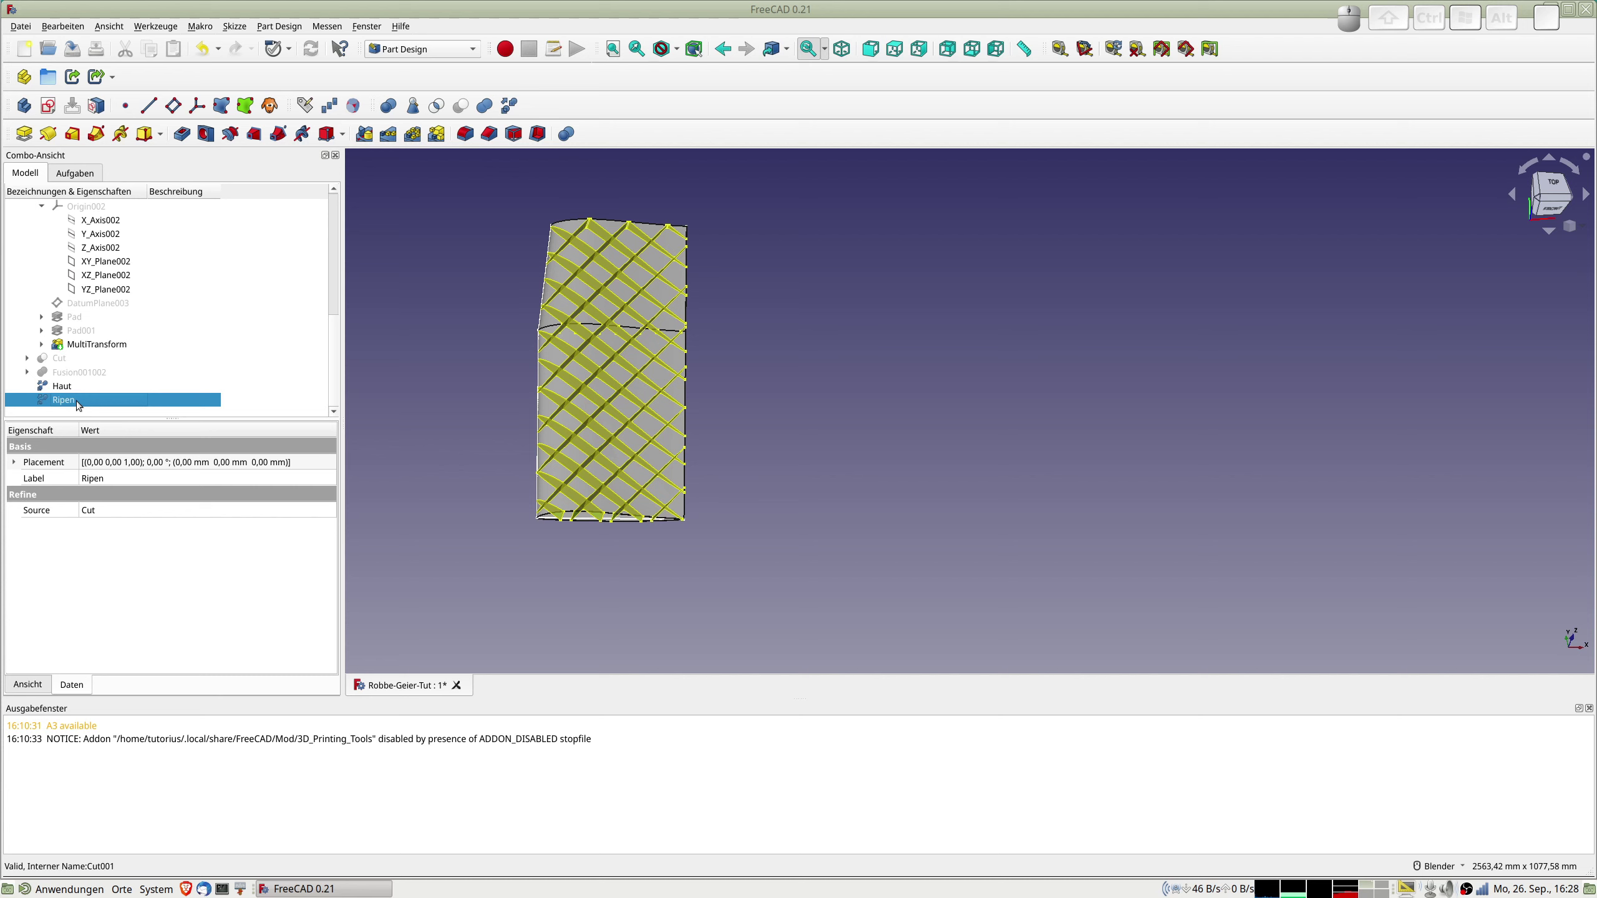
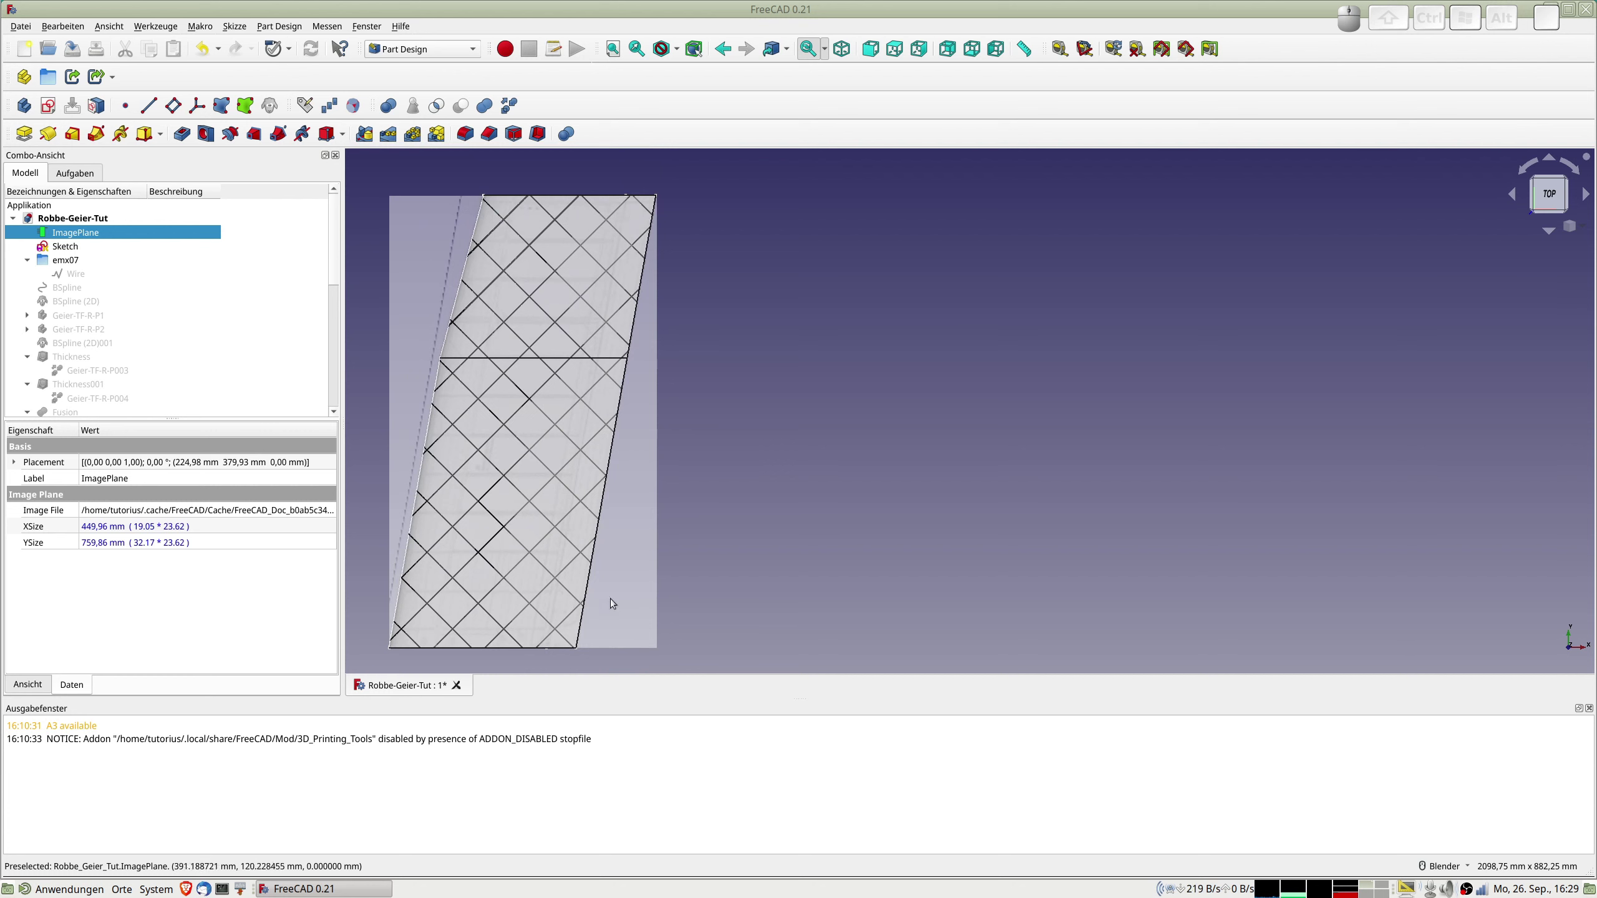
scroll("up", 3)
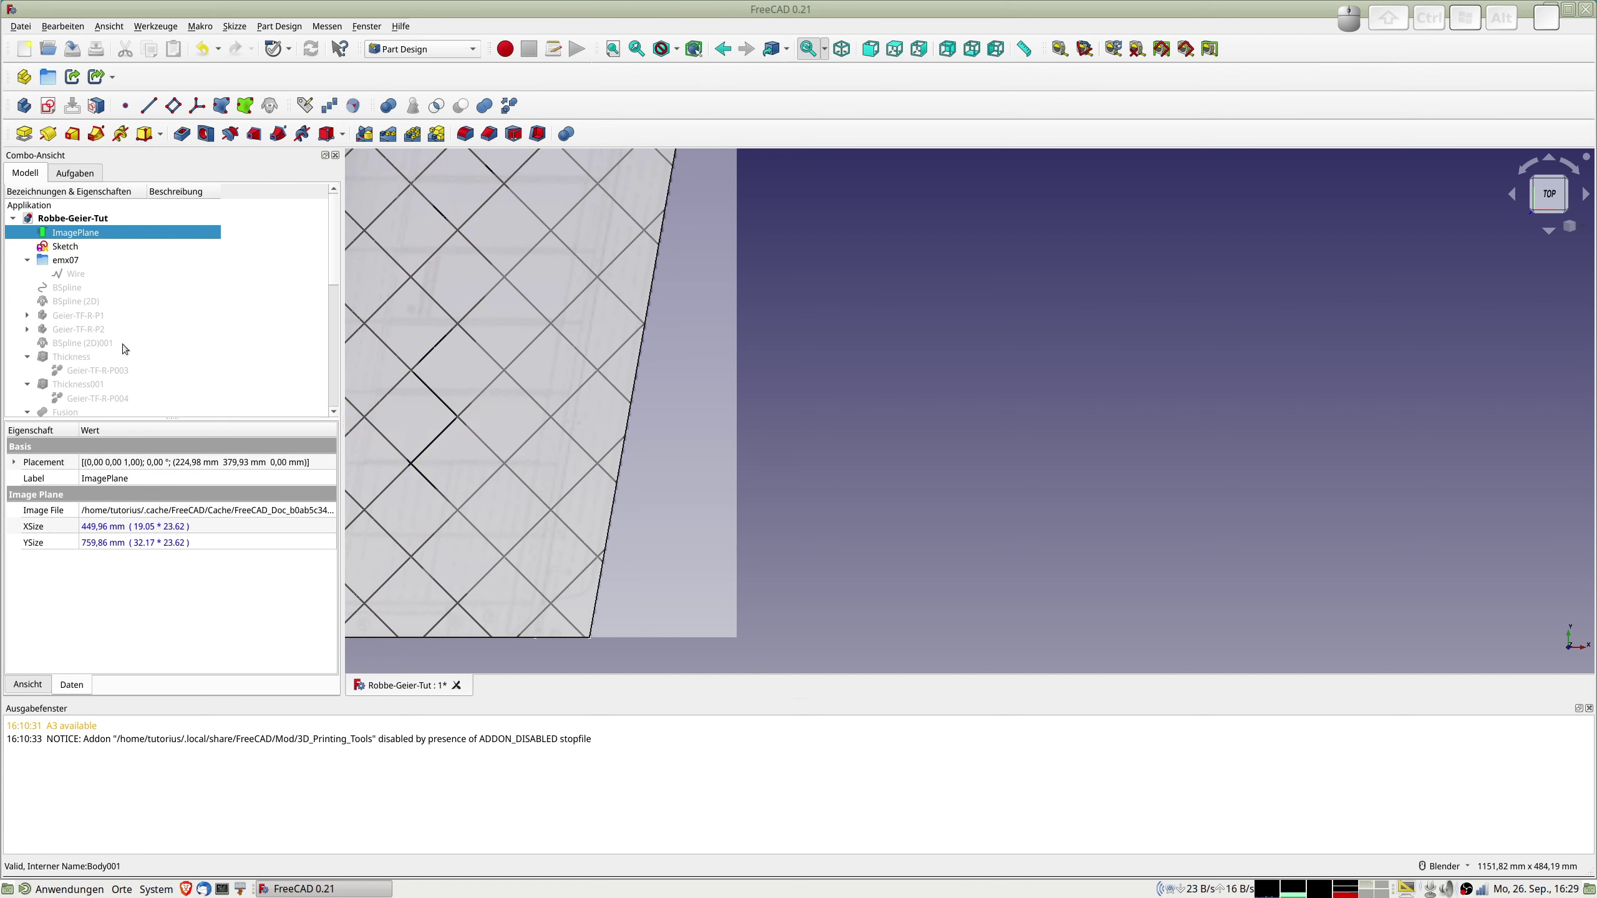
scroll("down", 3)
scroll("down", 3)
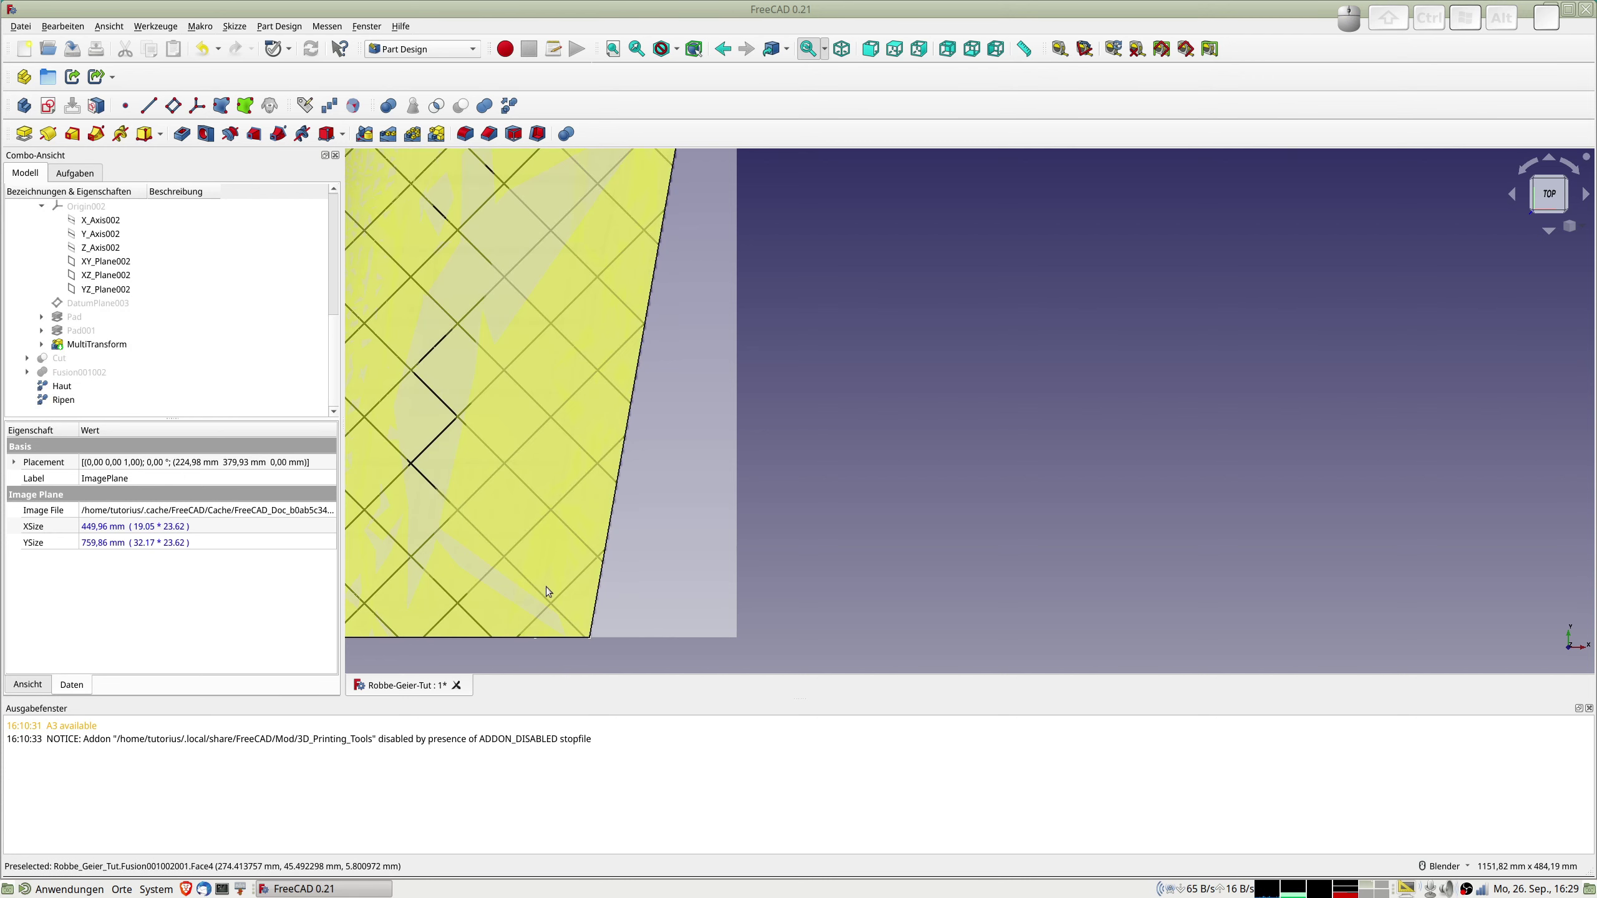
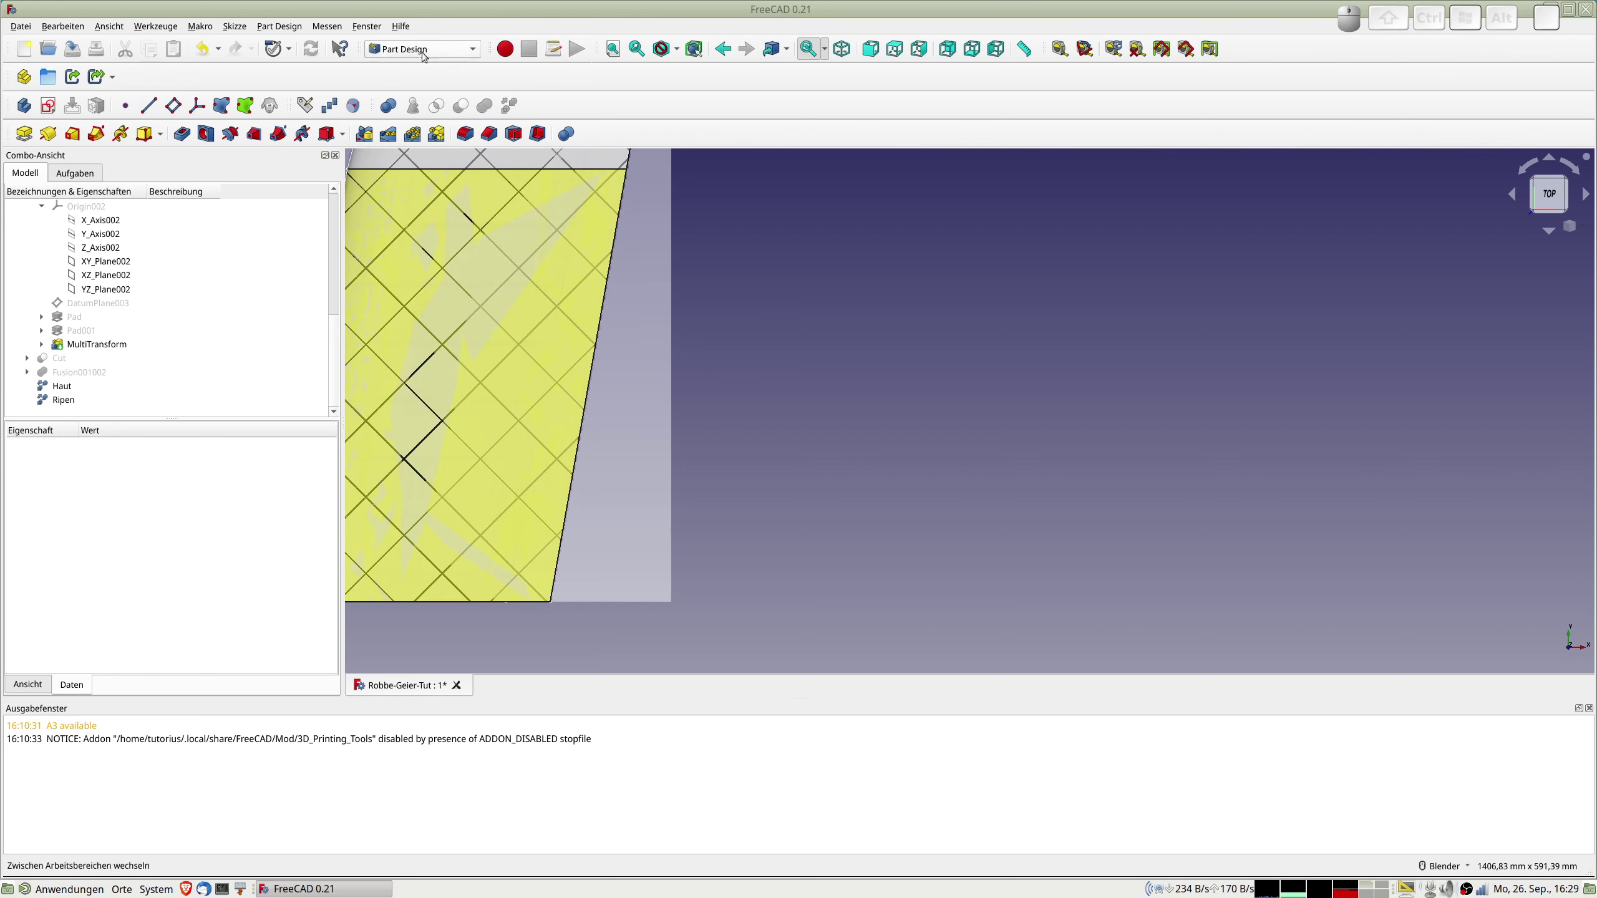
Create a new Part Design body and start a sketch on its XY_Plane003.
left_click(30, 109)
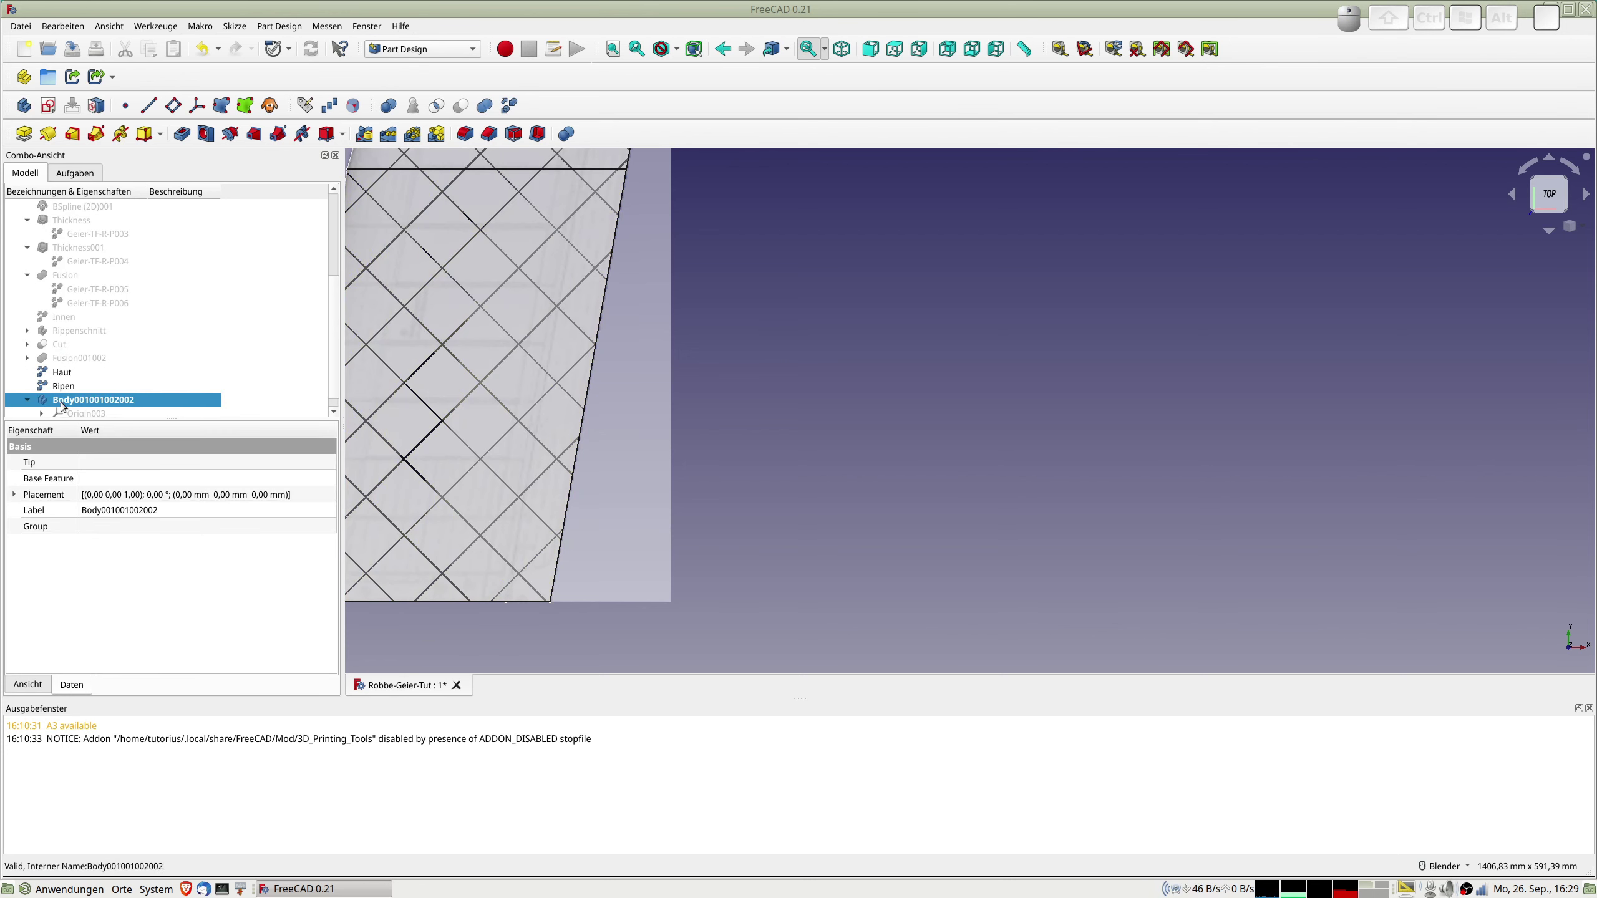
scroll("down", 3)
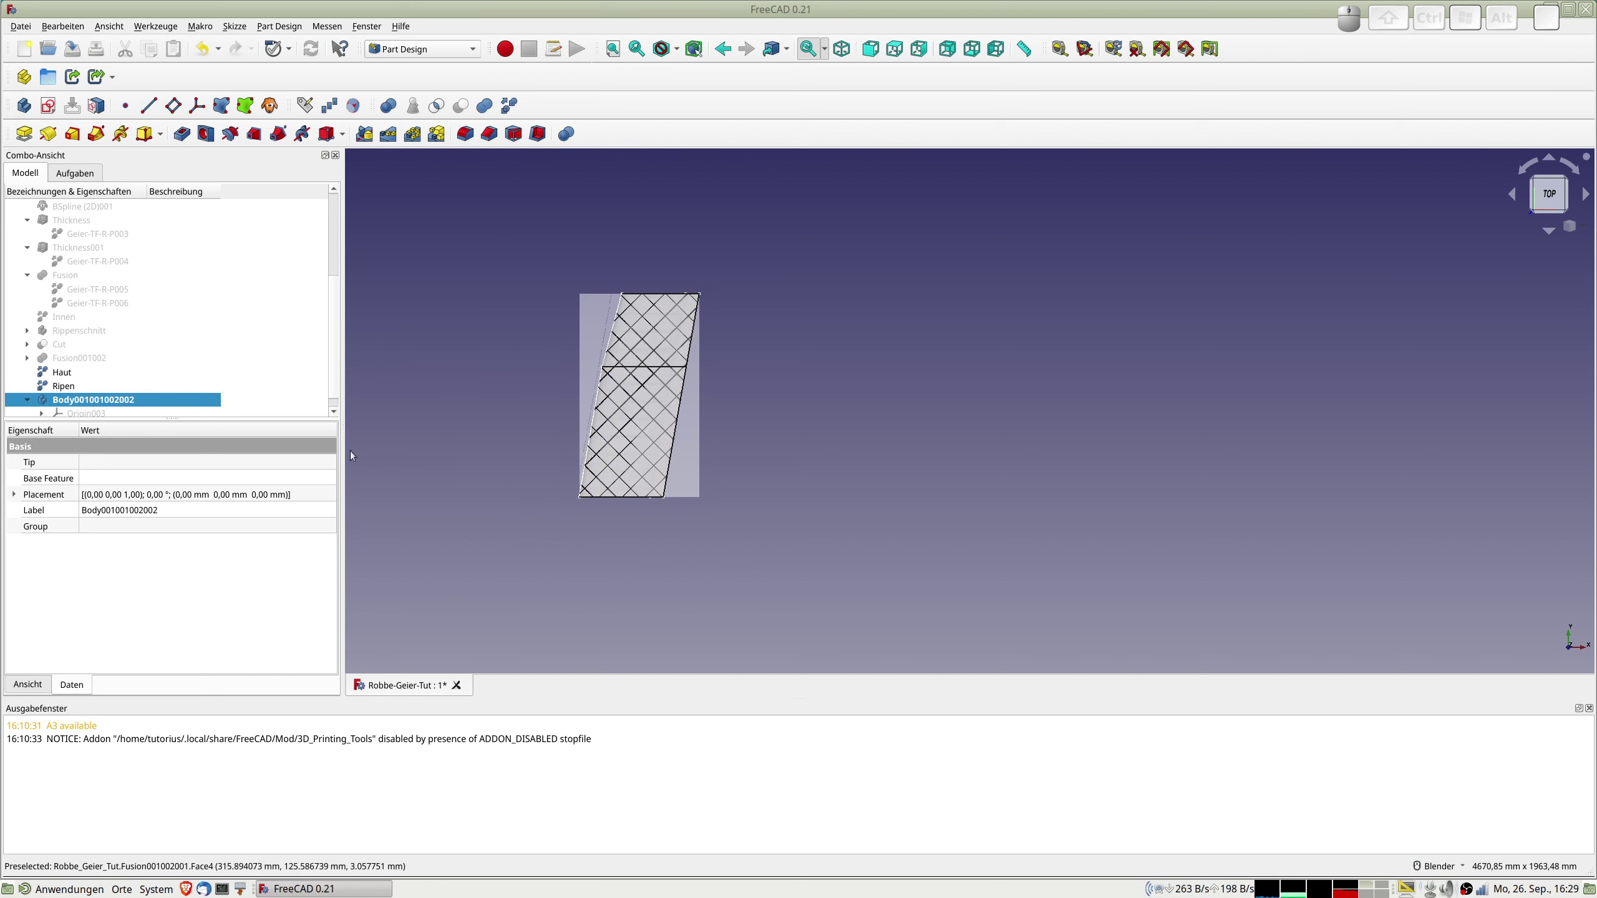
left_click(44, 414)
scroll("down", 3)
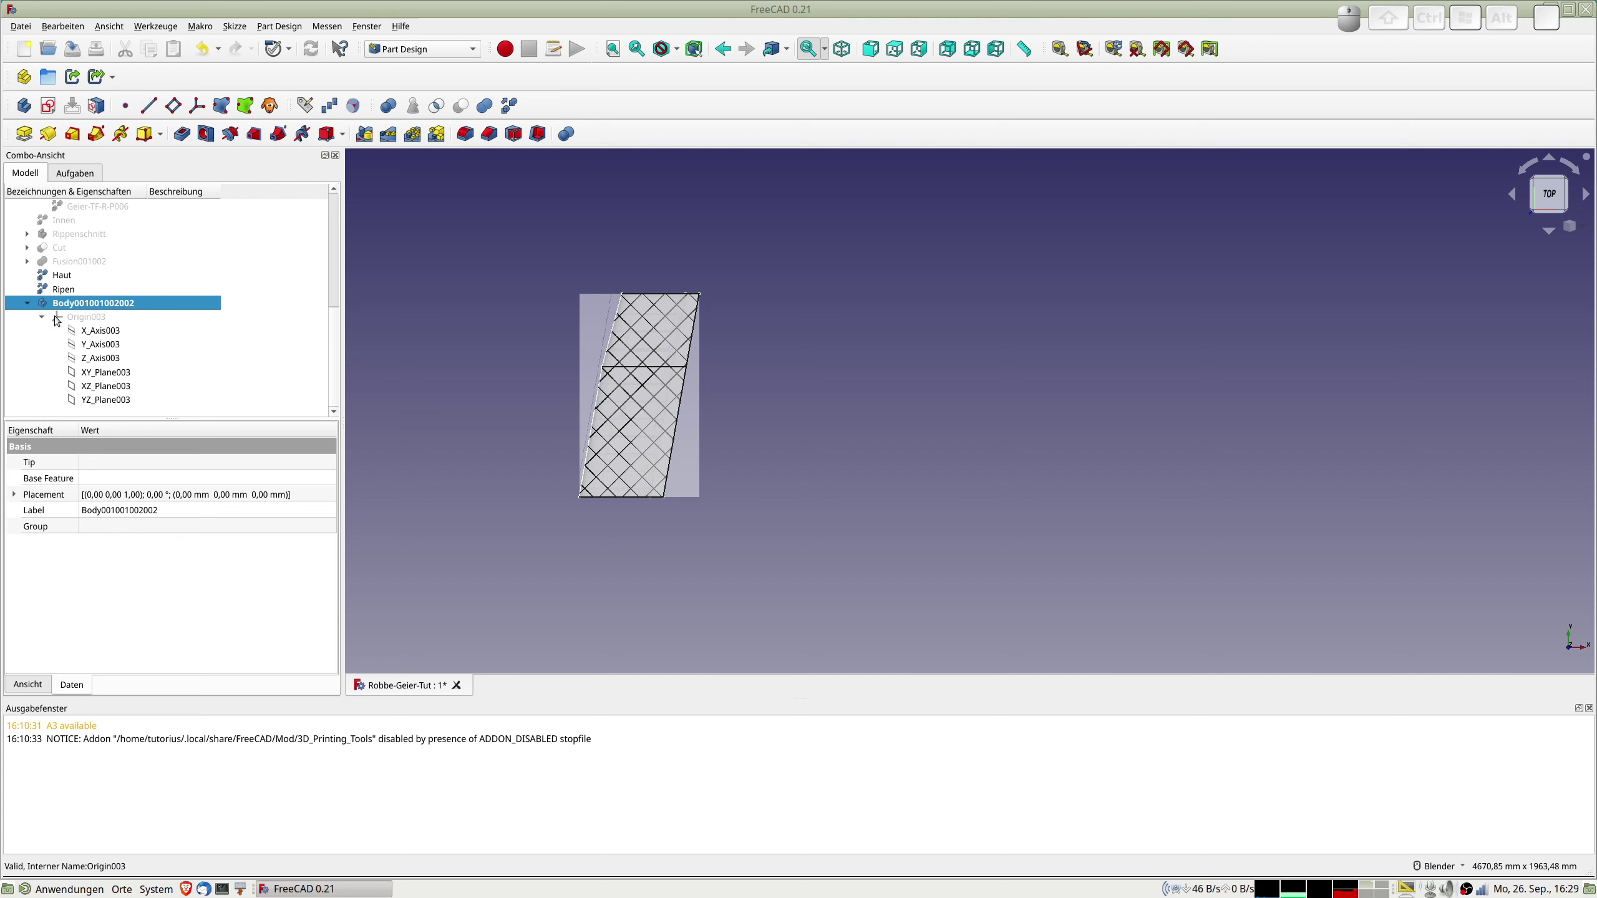
left_click(54, 104)
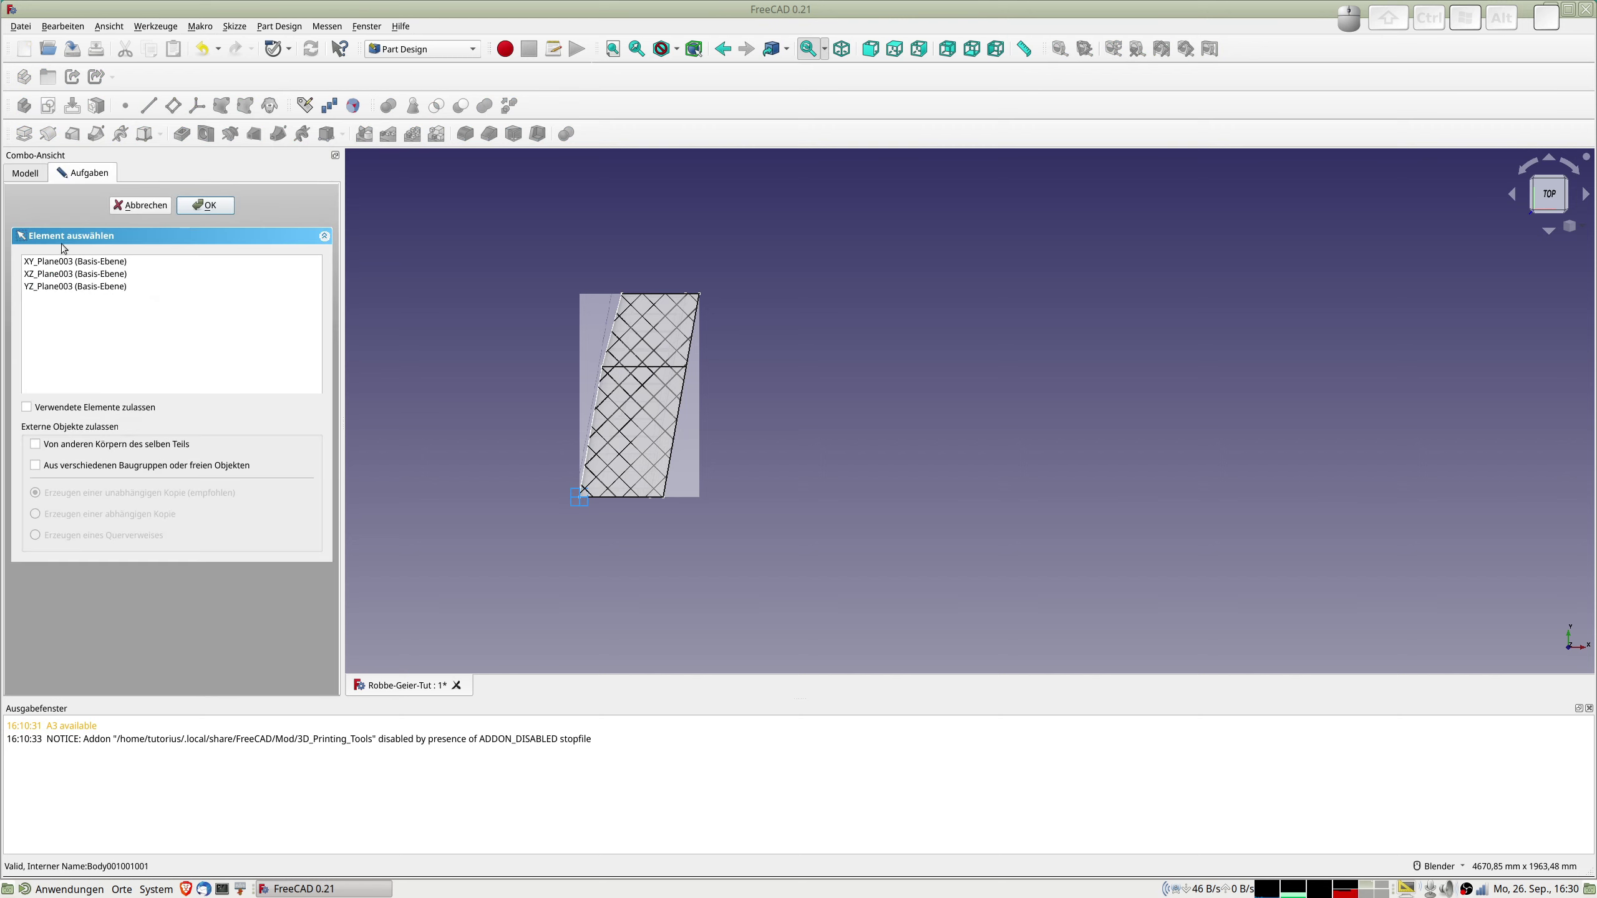
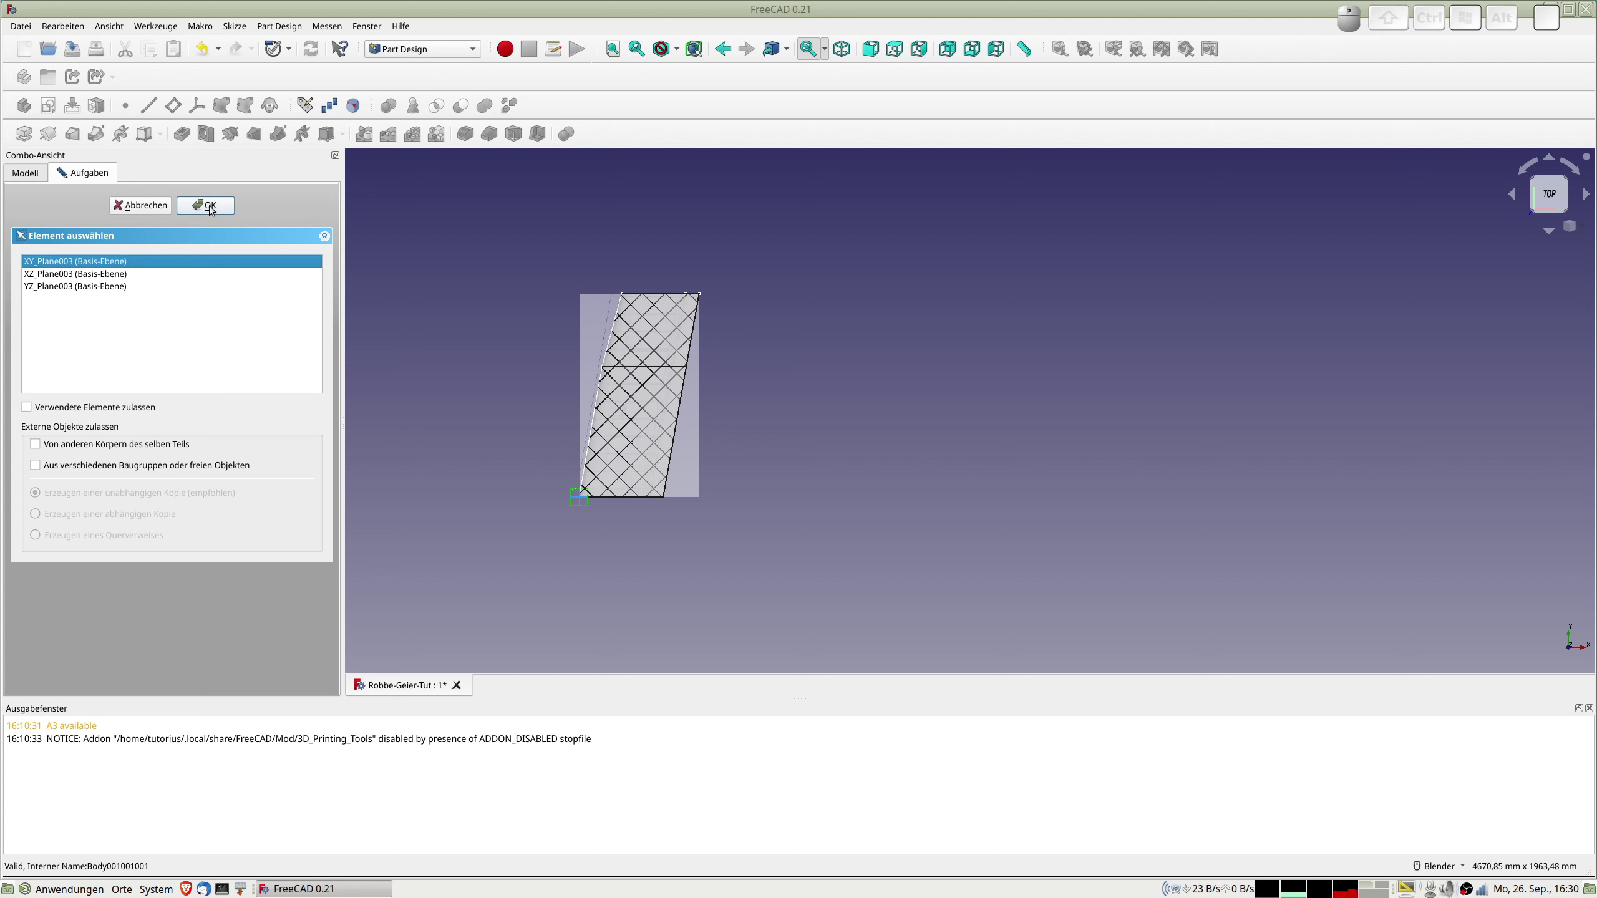
left_click(214, 207)
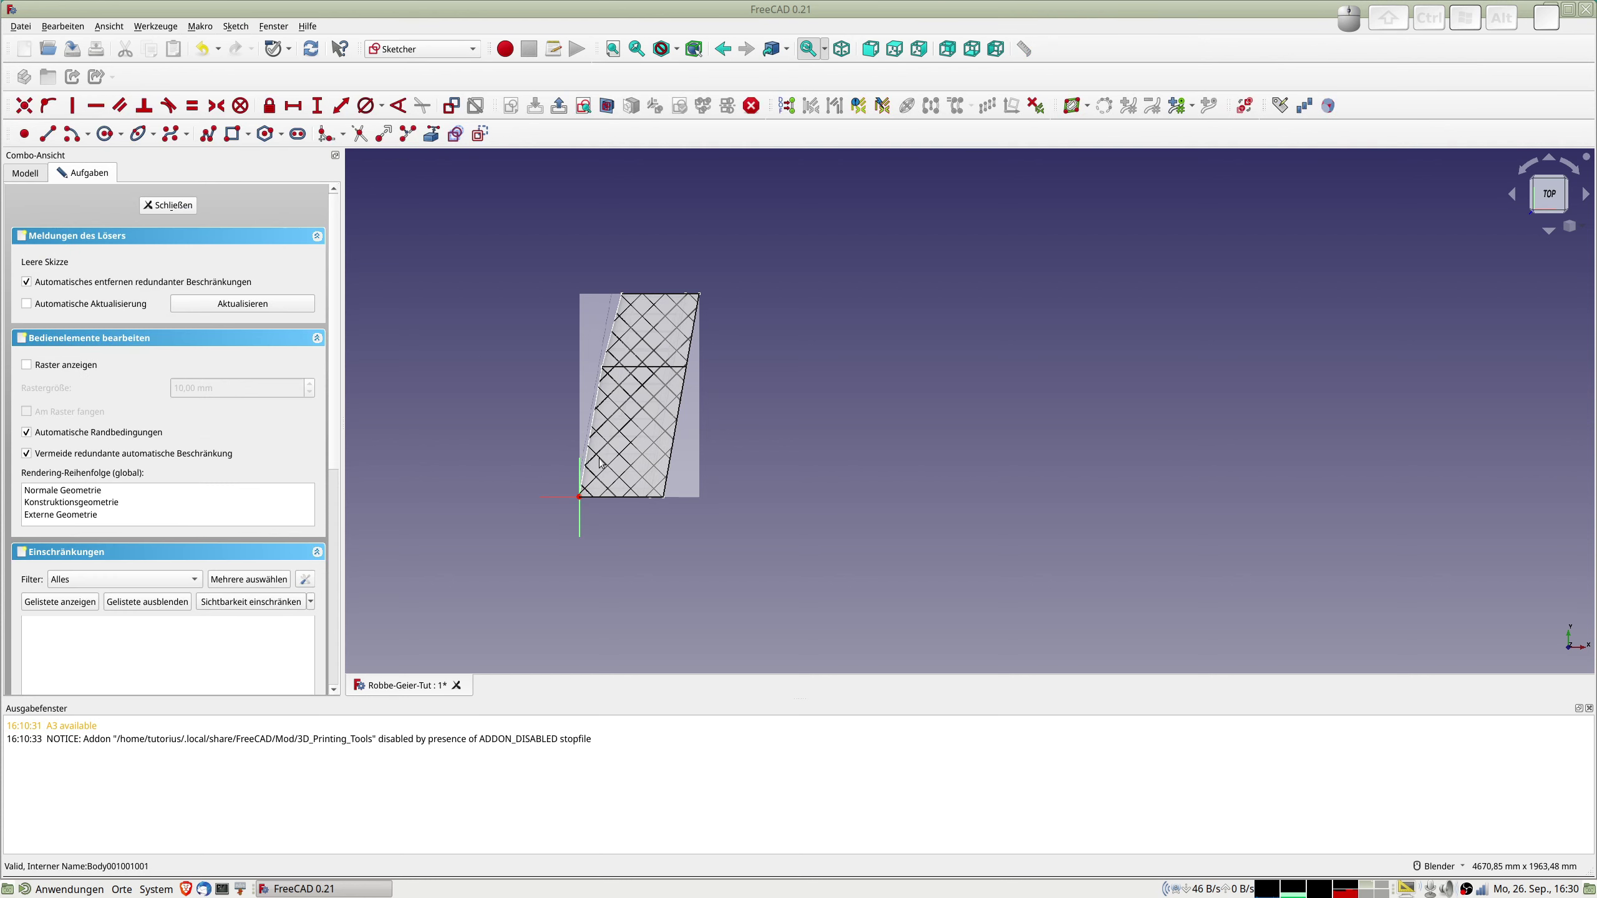
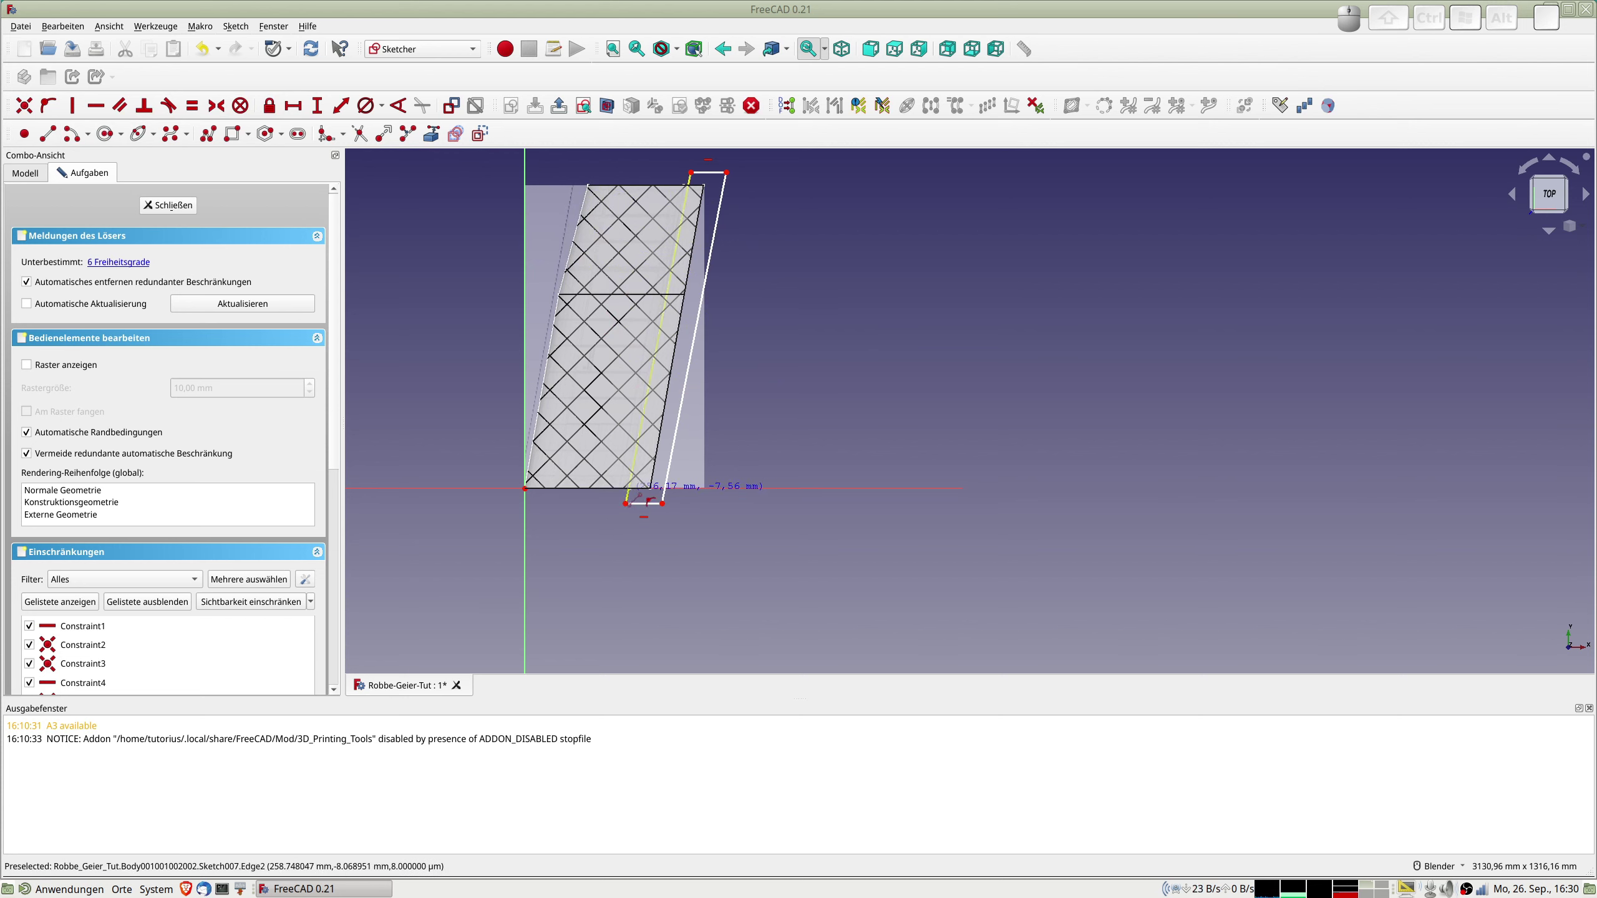
Constrain the outline's lower corner at 314-50 = 264 mm horizontal distance from the vertical axis.
scroll("up", 3)
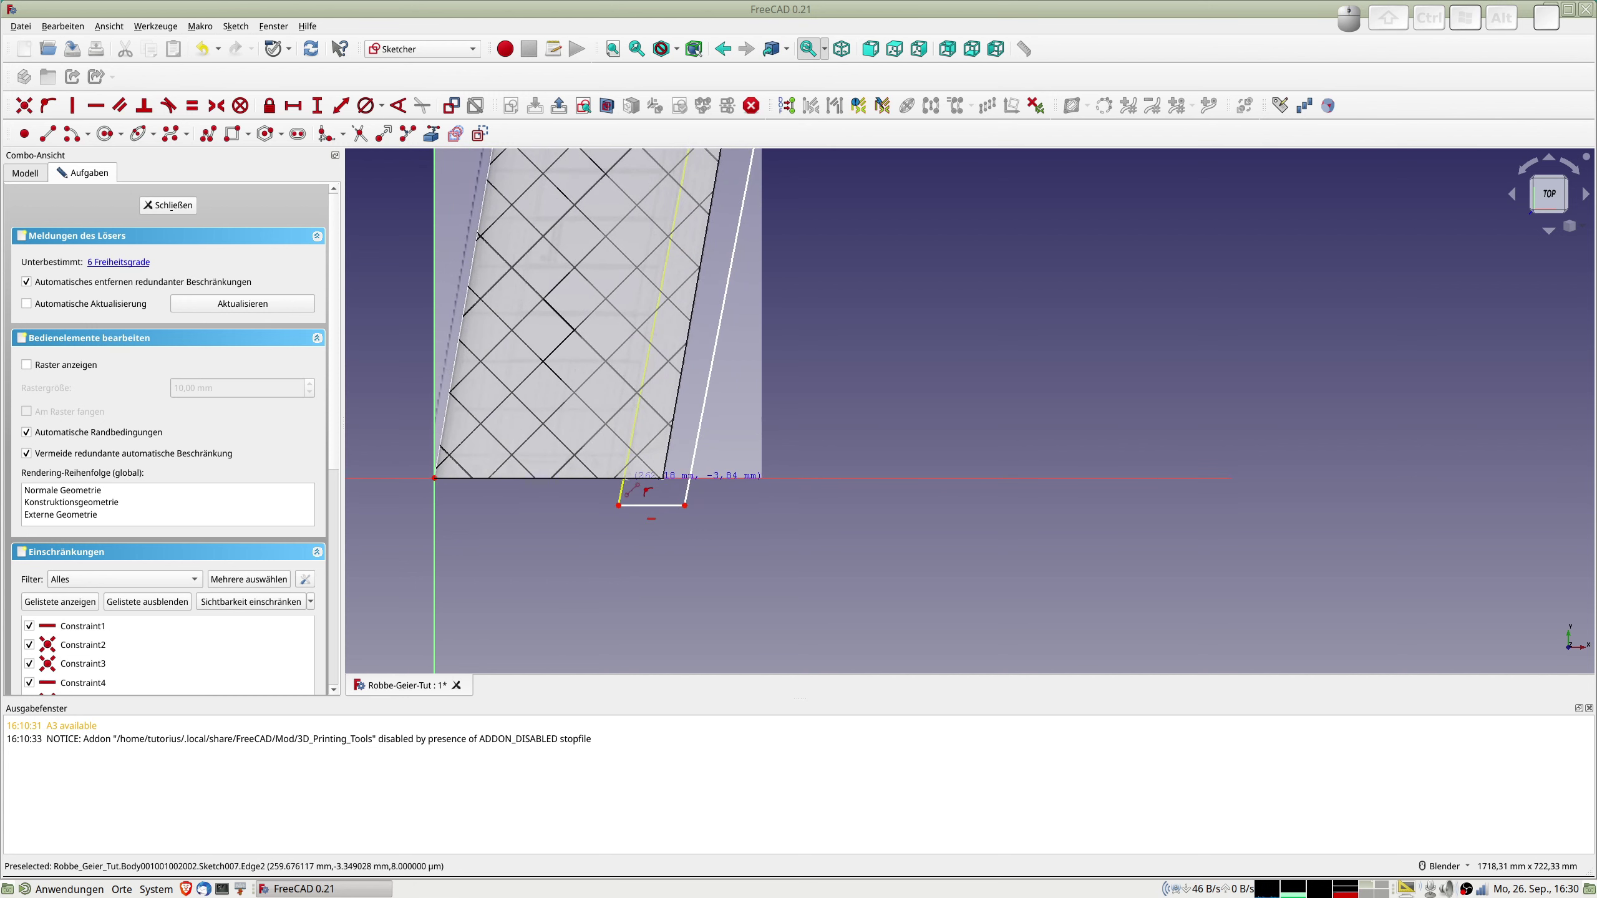
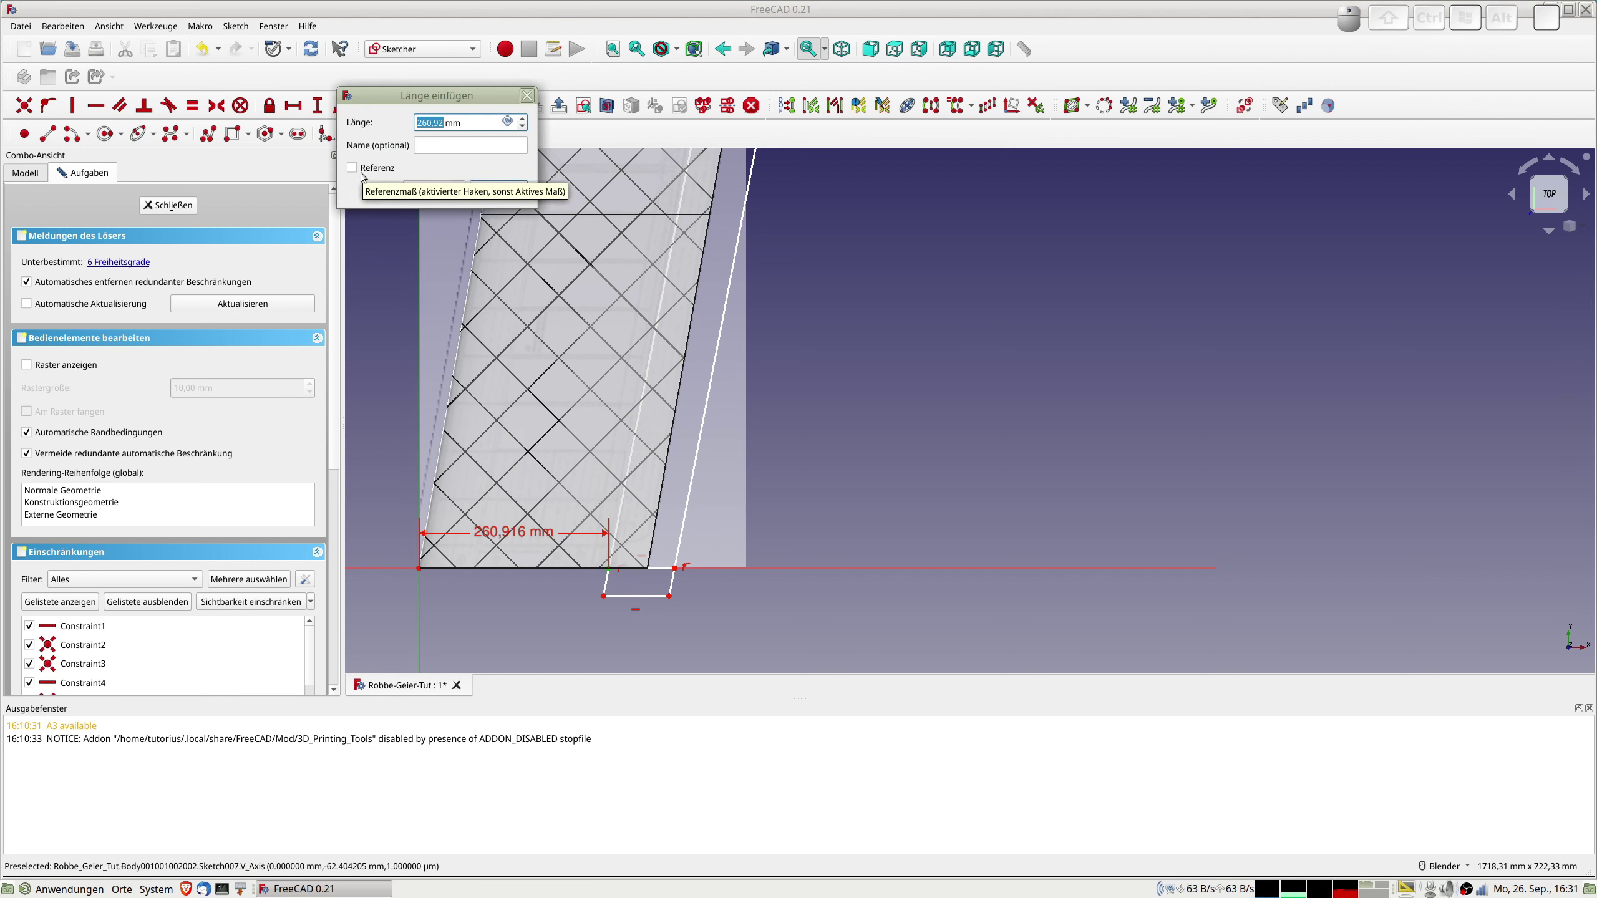
key("KP_3")
key("KP_1")
key("KP_4")
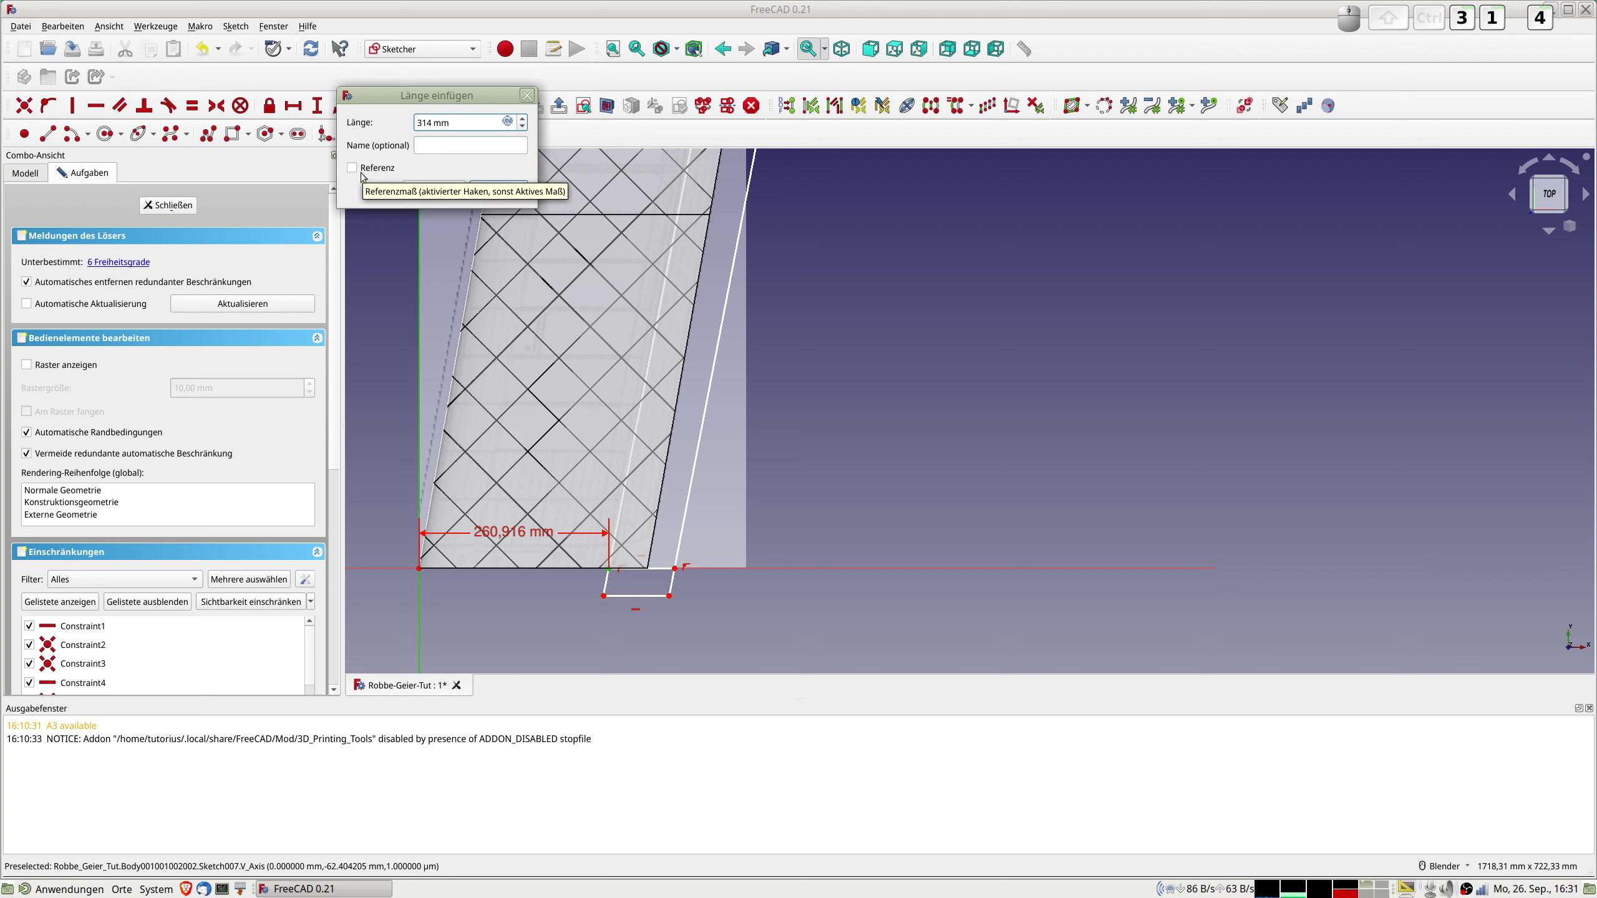
key("KP_Subtract")
key("KP_5")
key("KP_0")
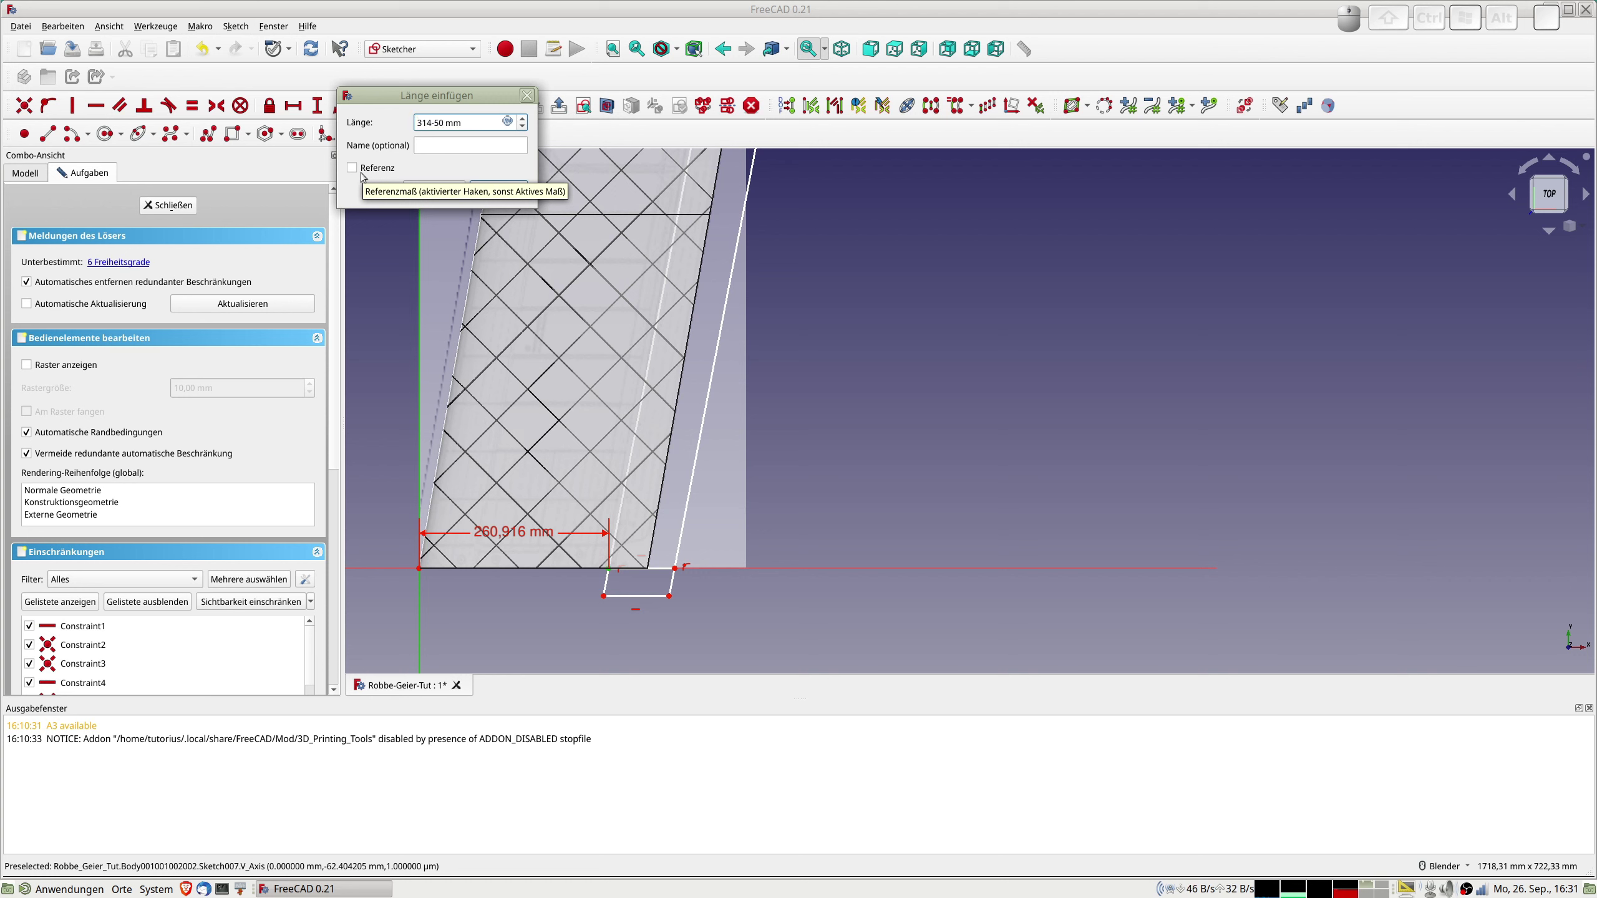
key("Delete")
key("Delete")
key("Delete")
key("Delete")
key("Return")
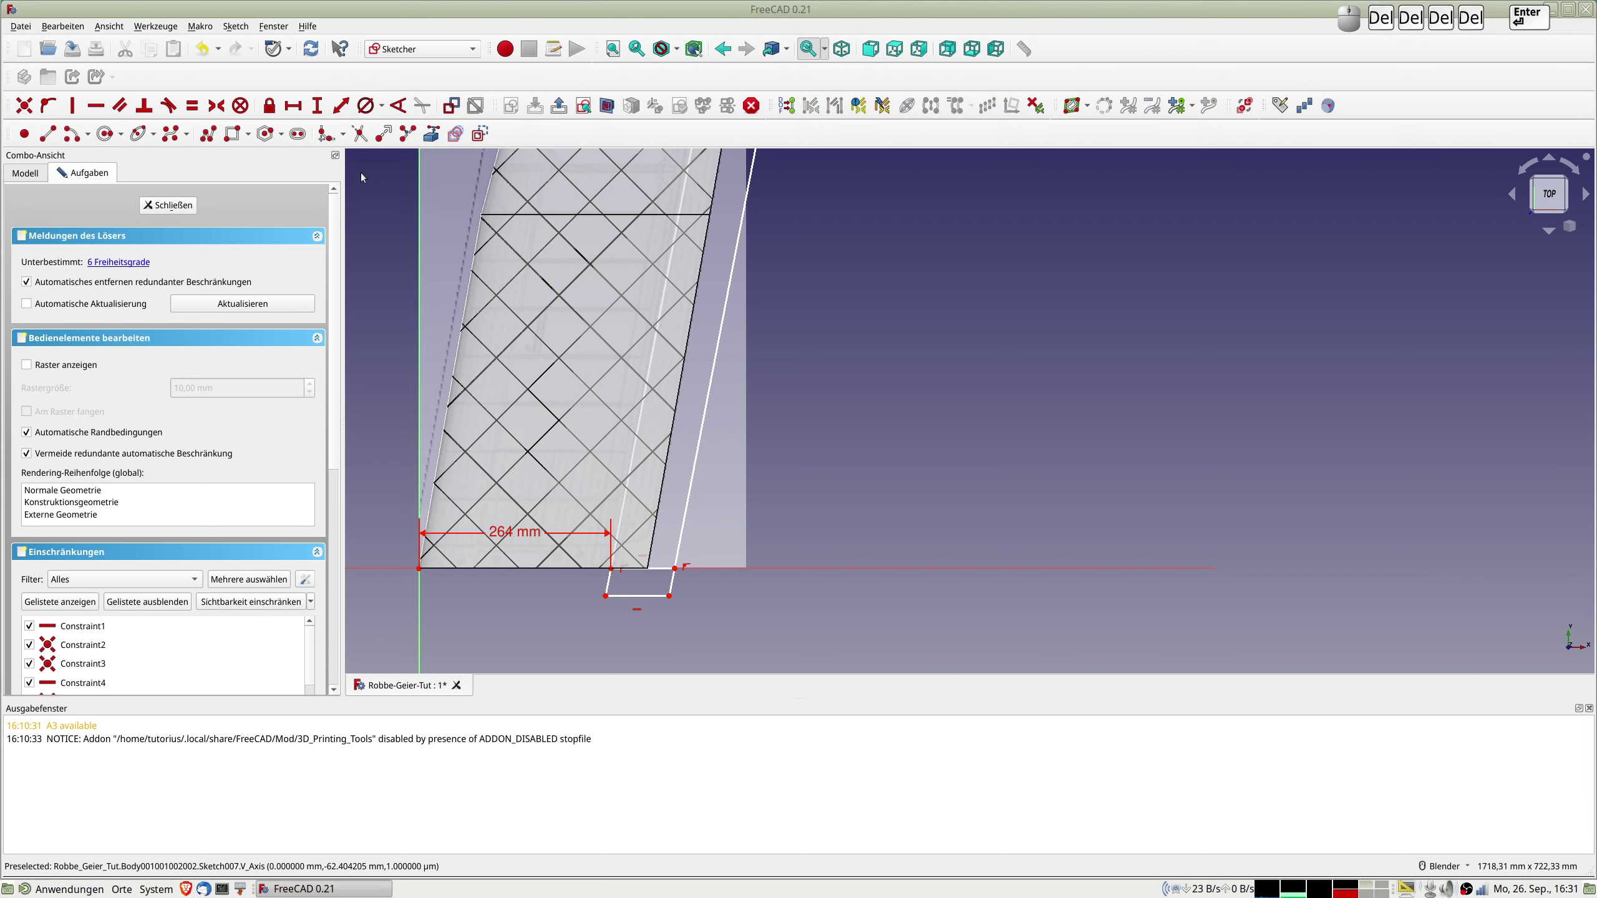
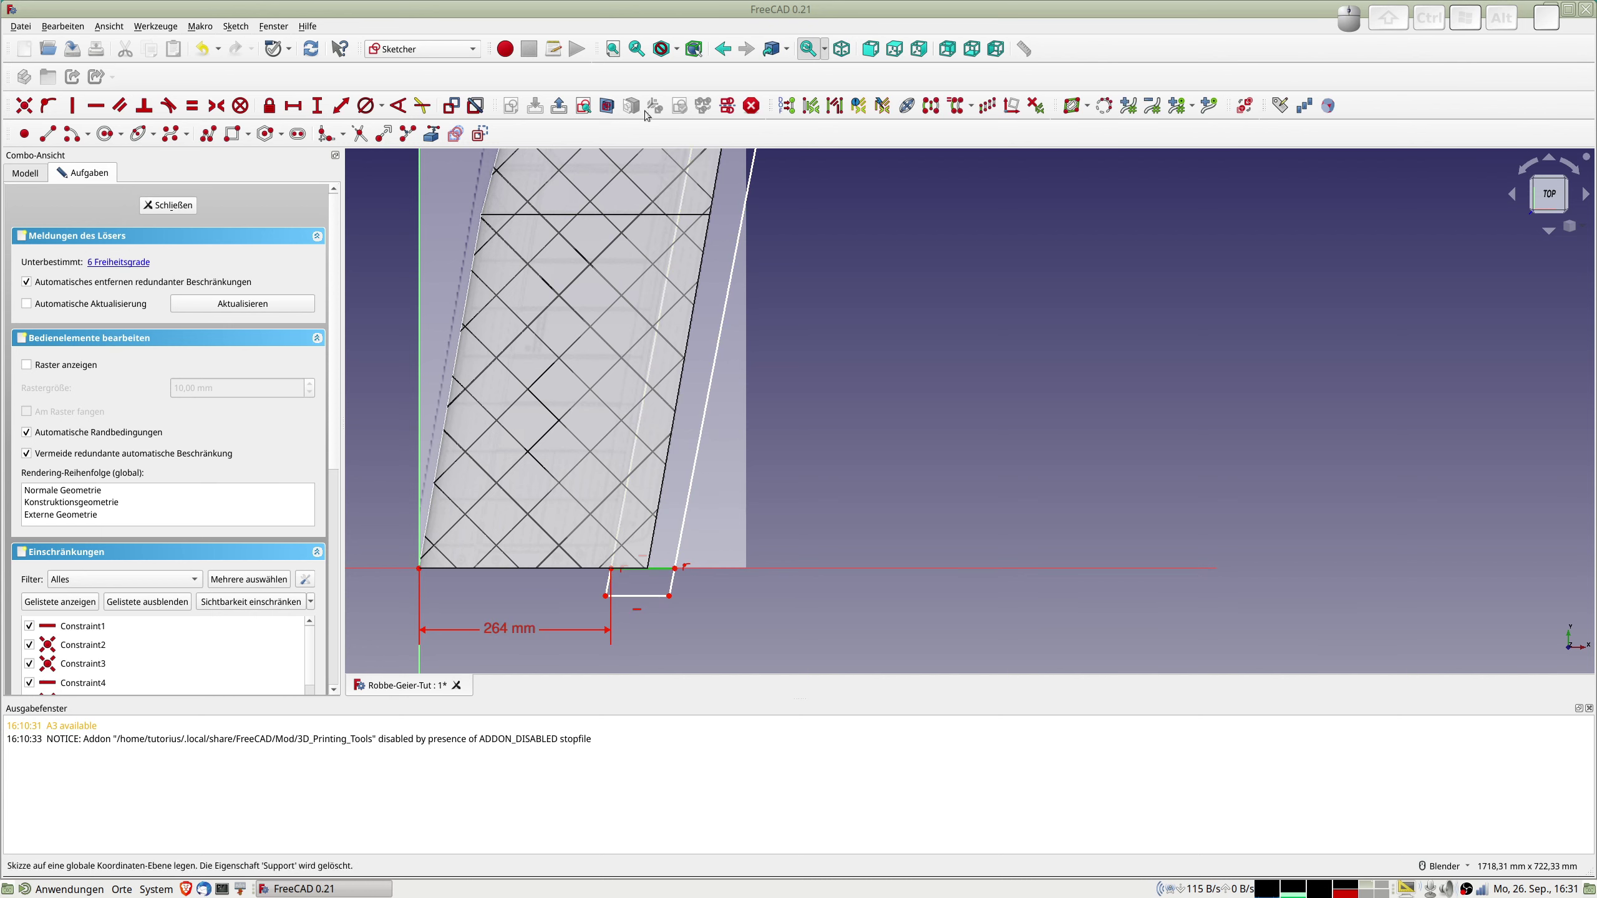
Constrain the outline's top corner 760 mm above the horizontal axis.
left_click(482, 134)
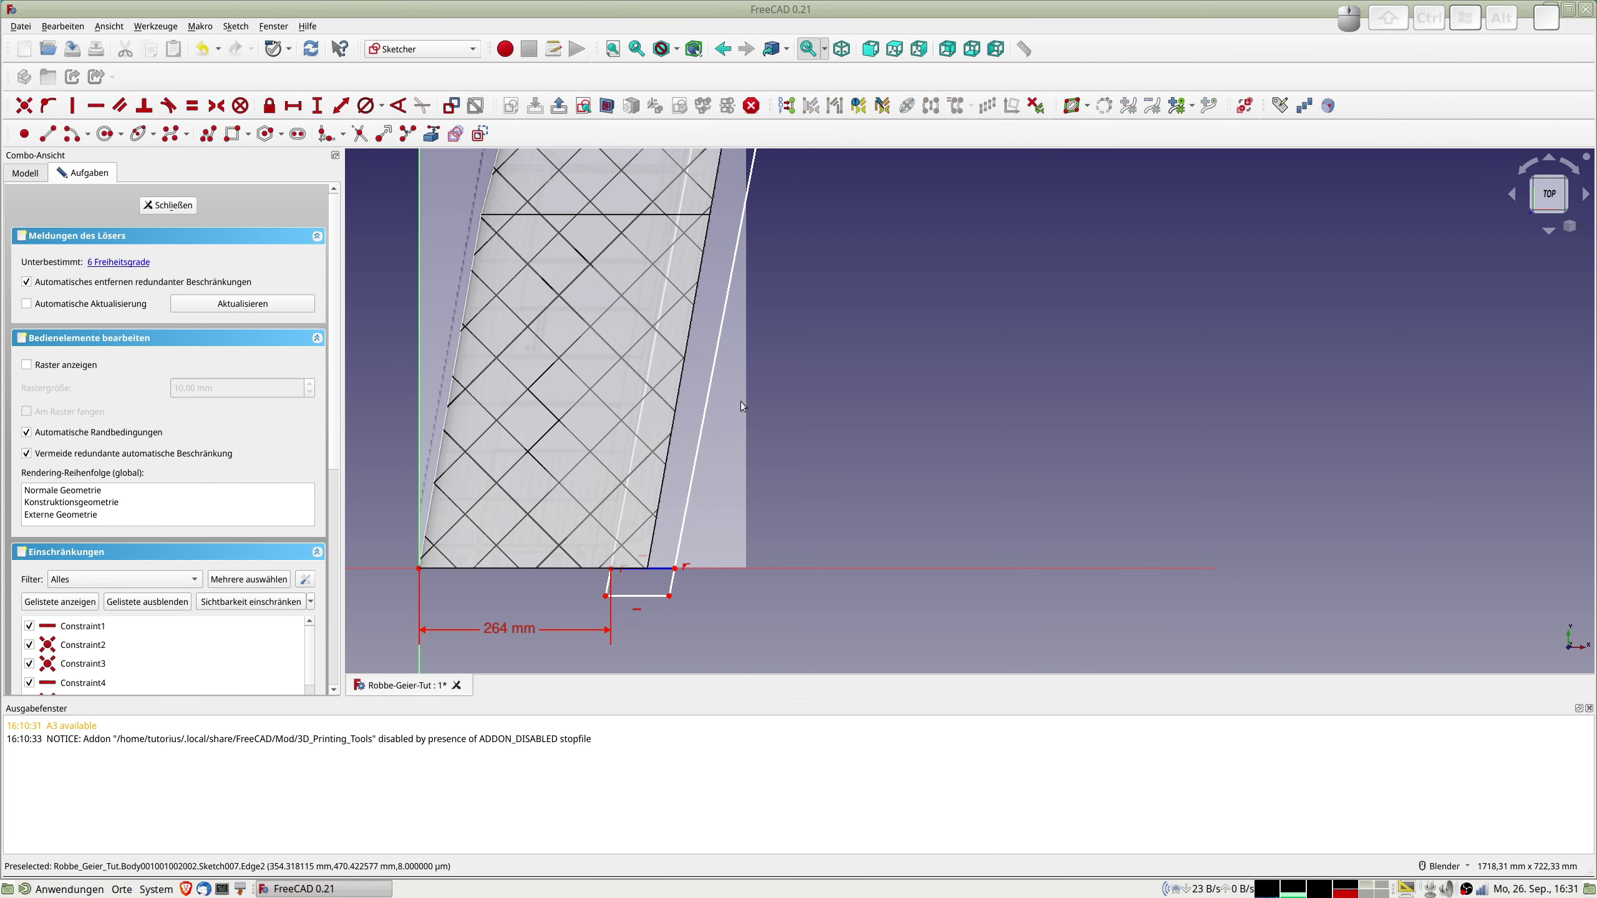
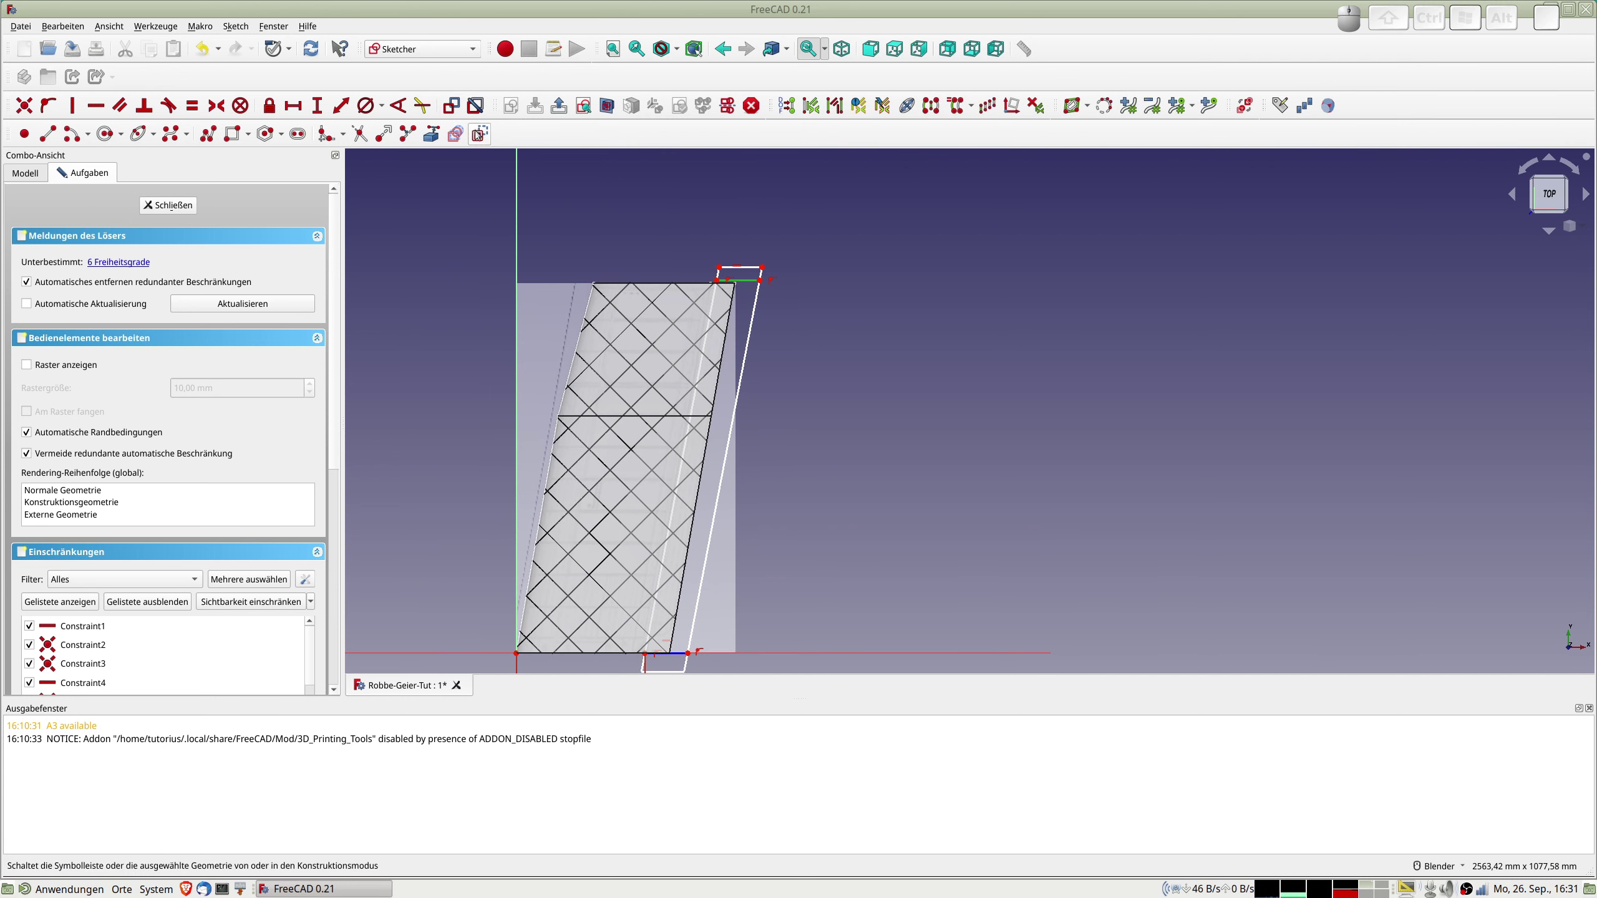
left_click(484, 133)
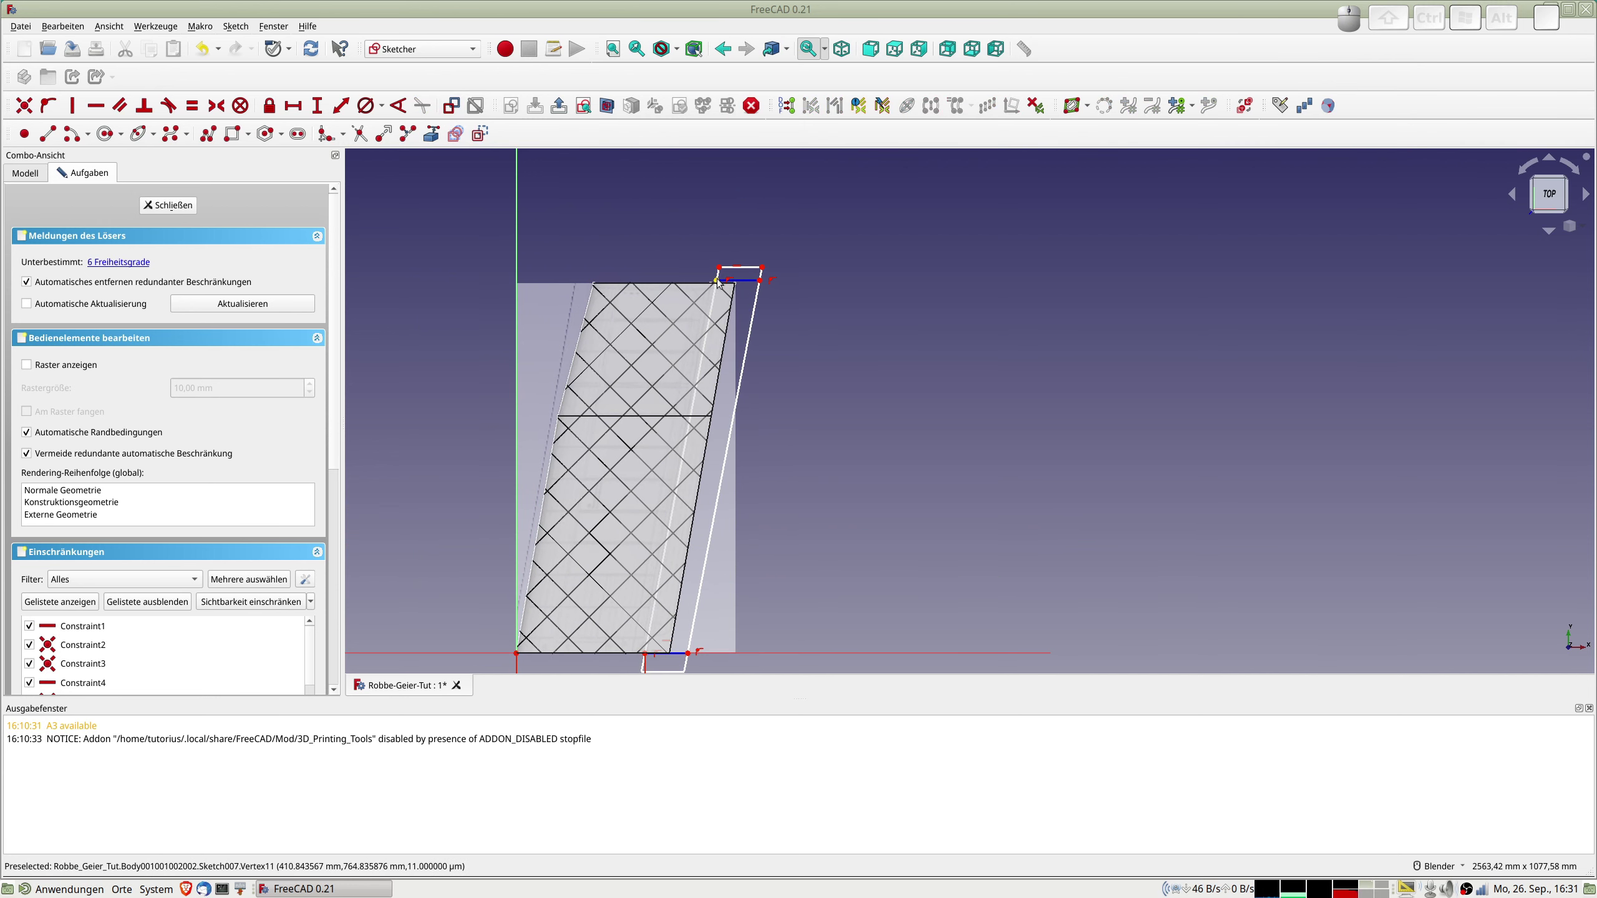
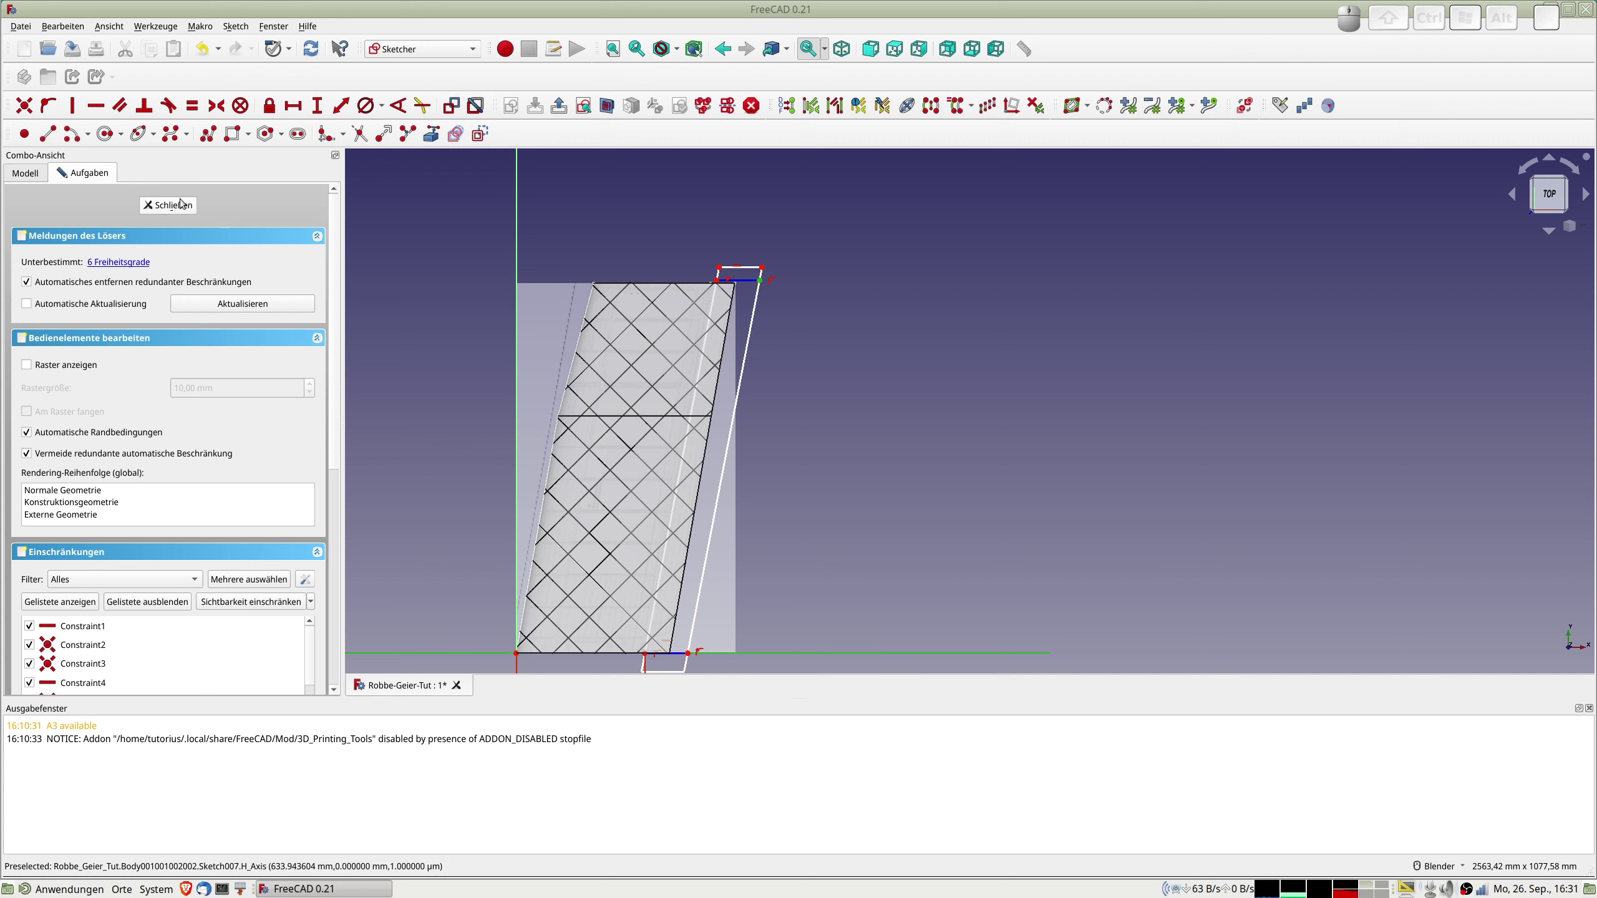
left_click(342, 105)
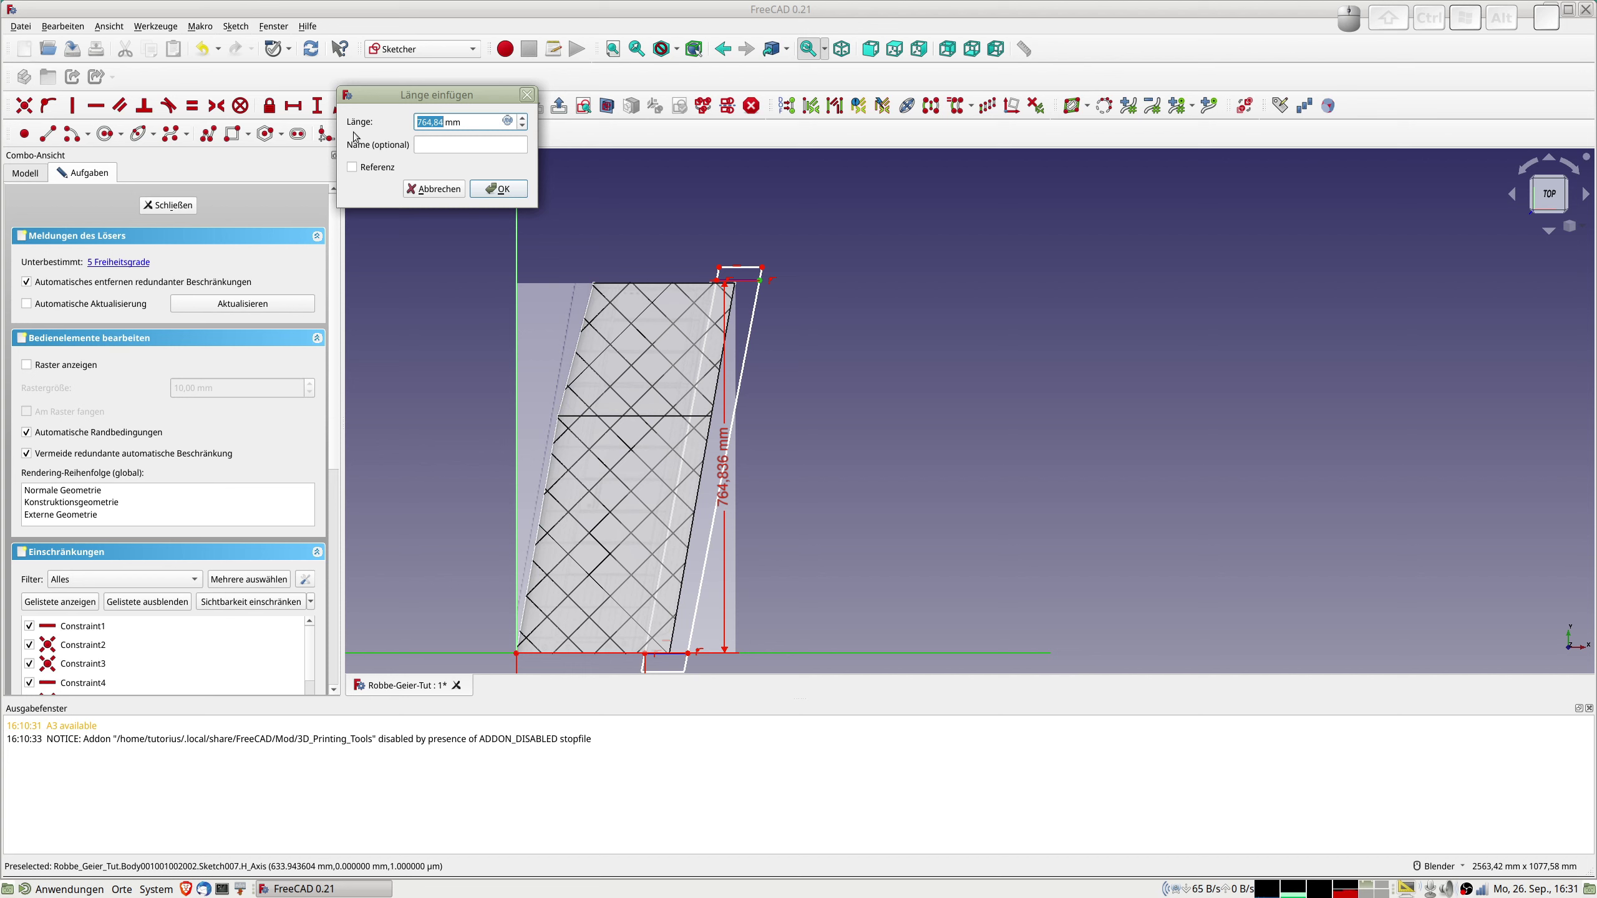
key("KP_7")
key("KP_6")
key("KP_0")
key("Return")
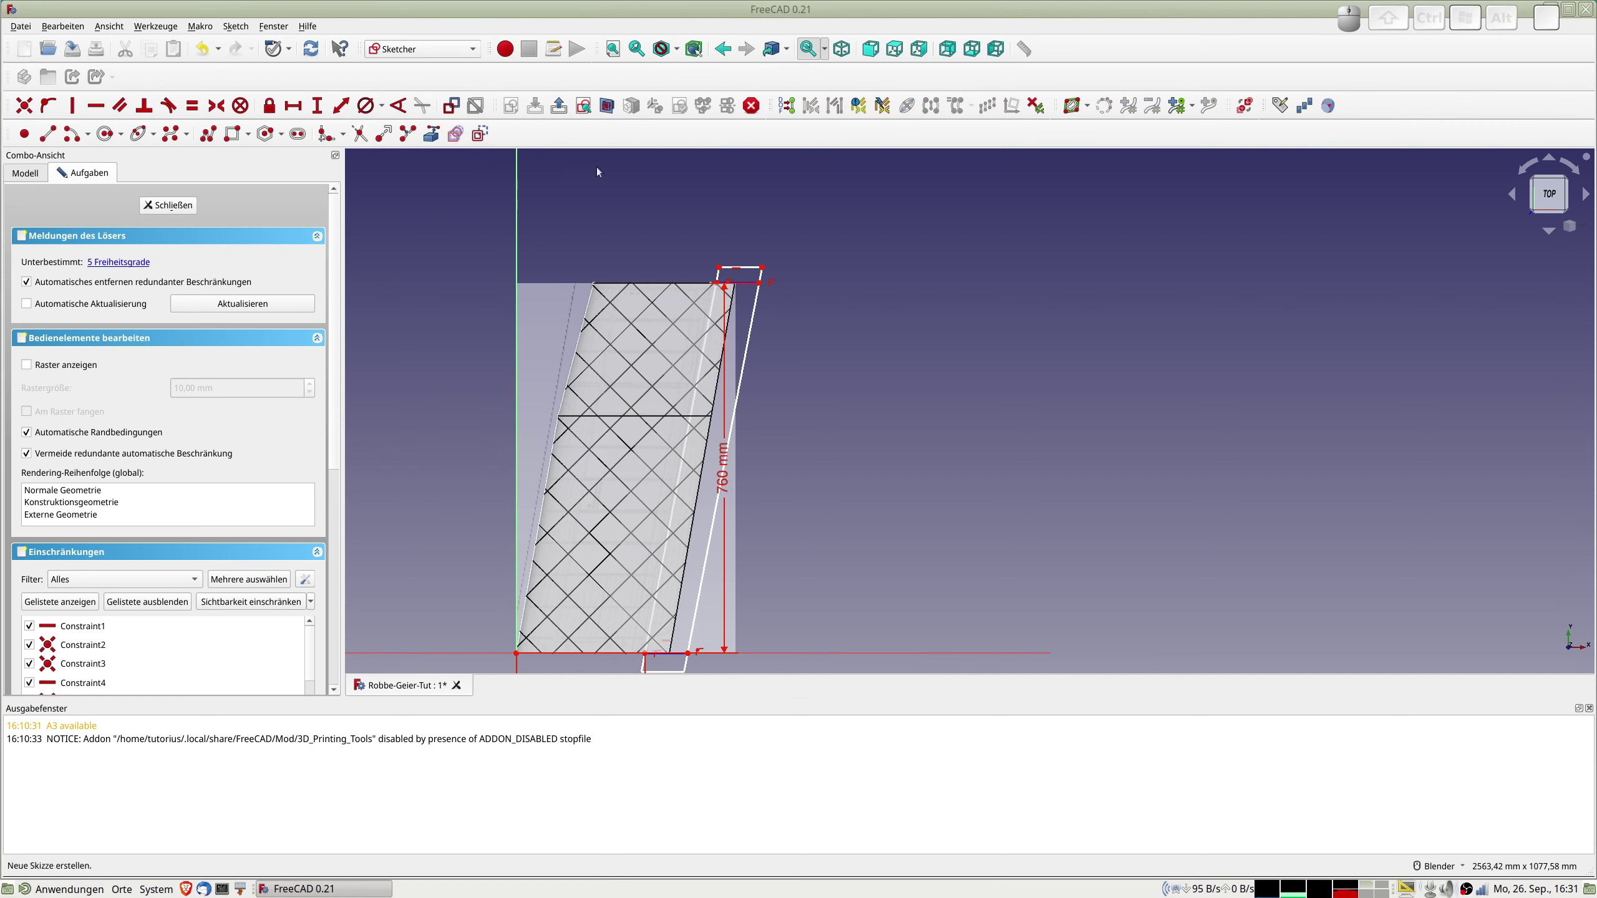
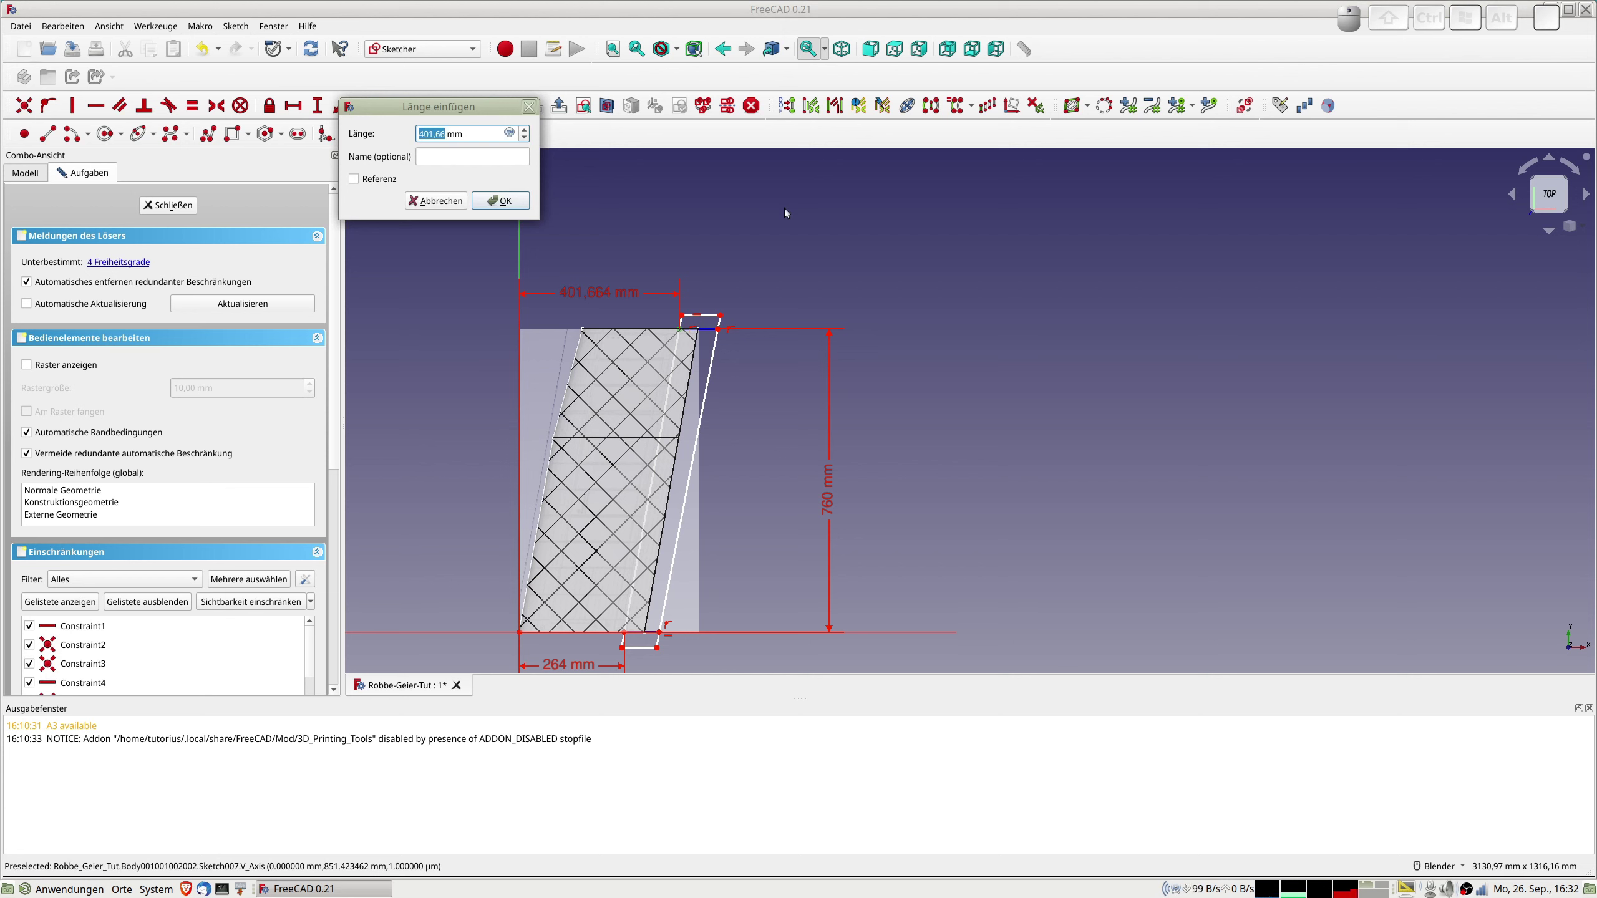
Set the top horizontal distance to 398 mm, entered as 159+289-50.
key("KP_1")
key("KP_5")
key("KP_9")
key("KP_Add")
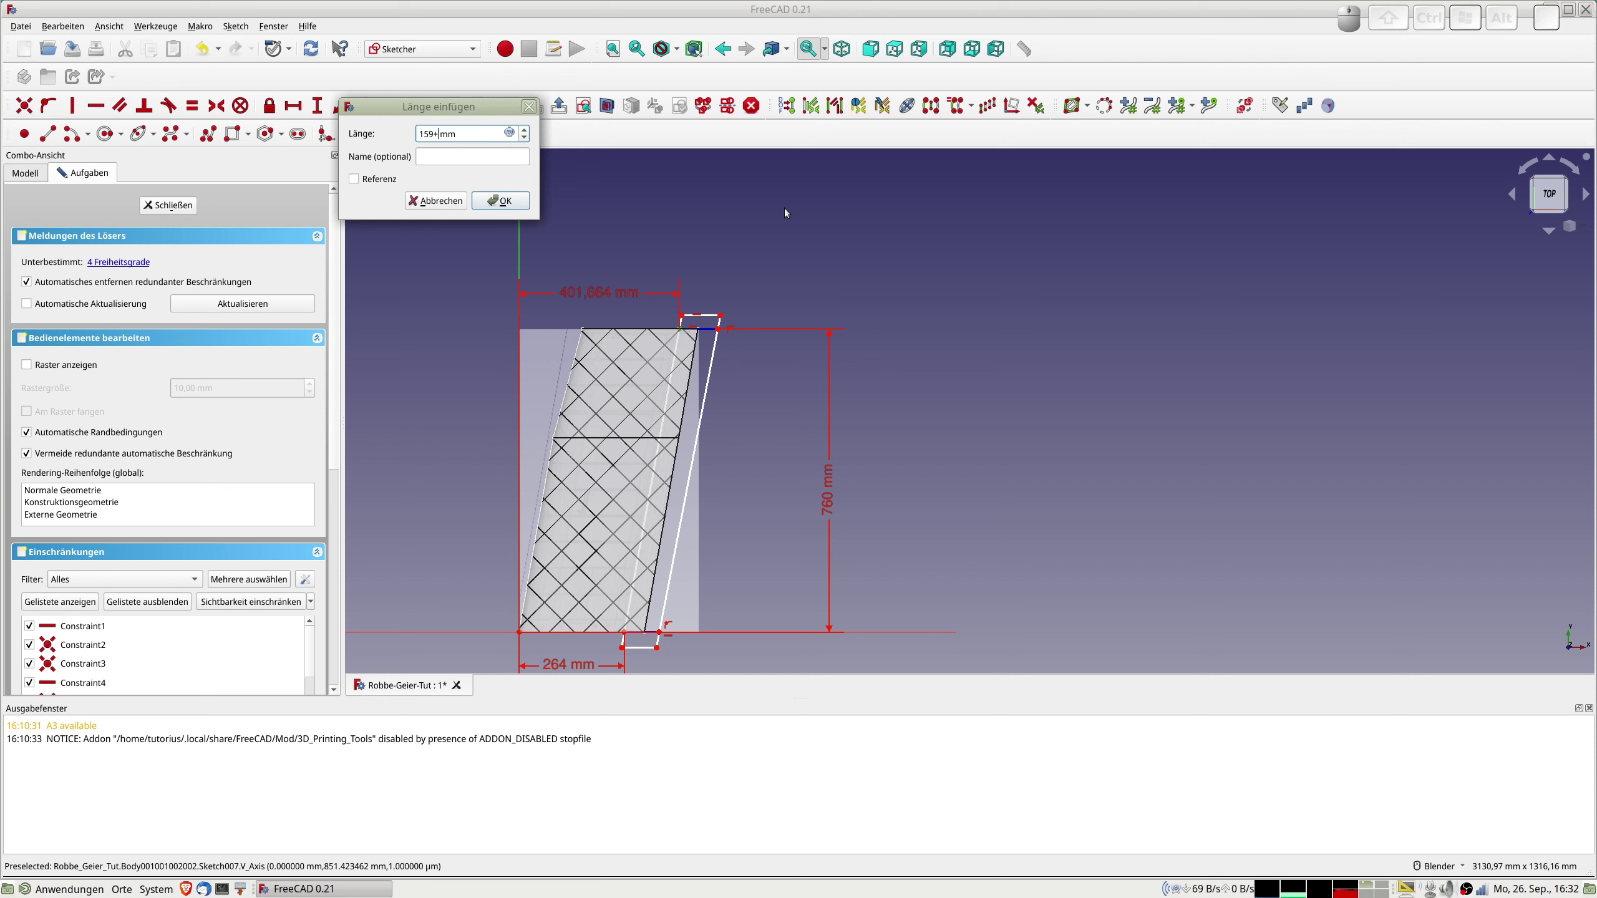
key("KP_2")
key("KP_8")
key("KP_9")
key("KP_Subtract")
key("KP_5")
key("KP_0")
key("KP_Enter")
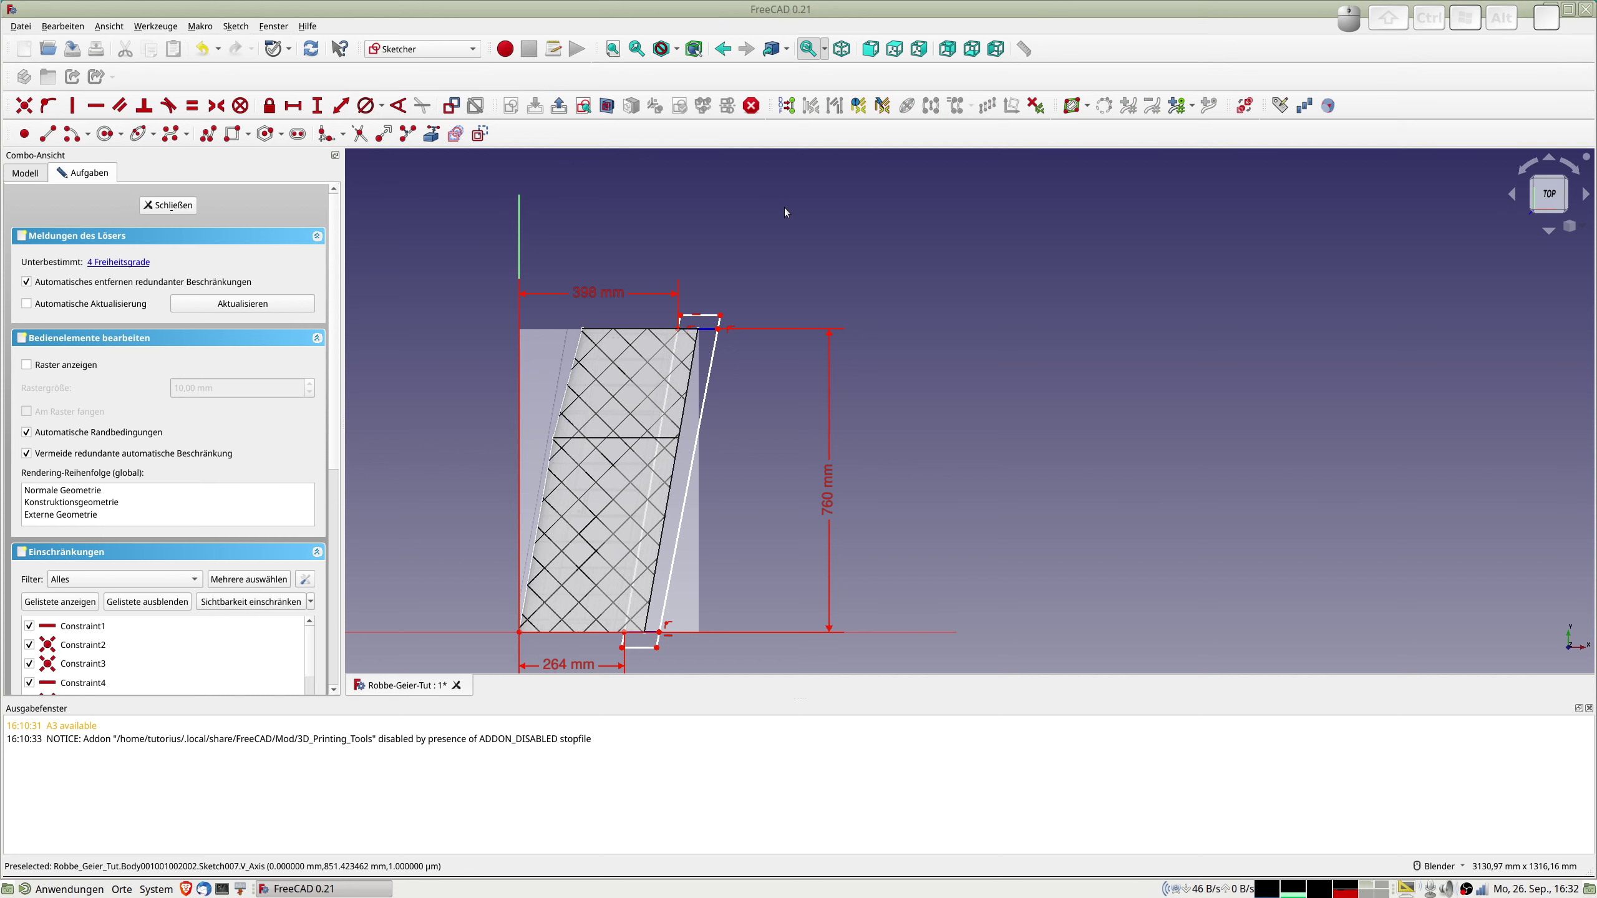
scroll("up", 3)
scroll("down", 3)
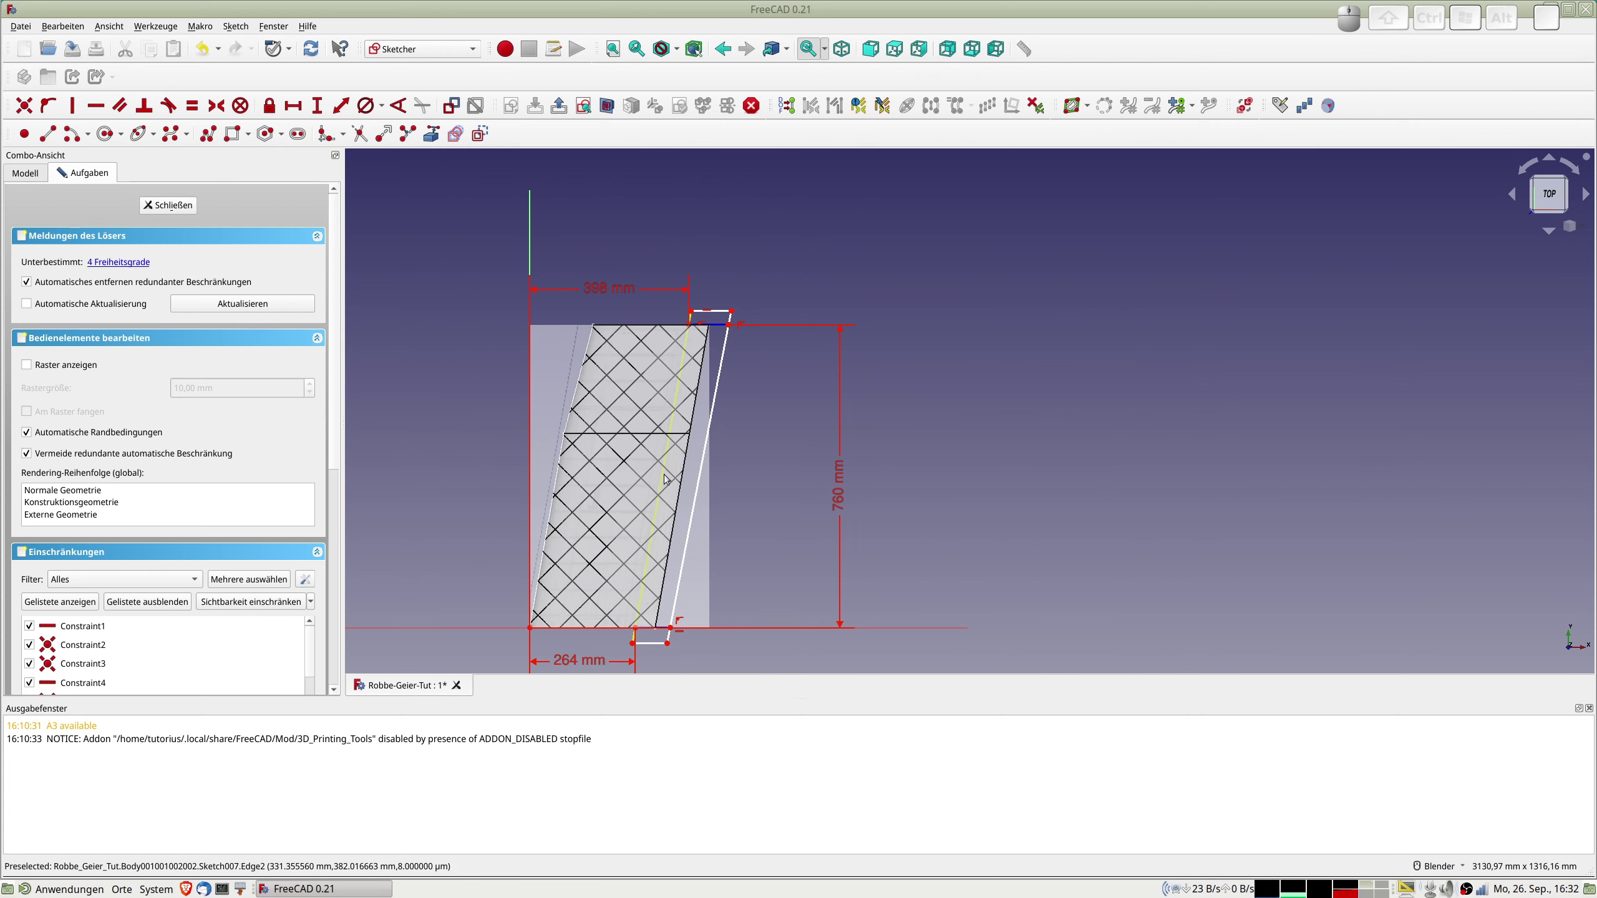
scroll("up", 3)
scroll("down", 3)
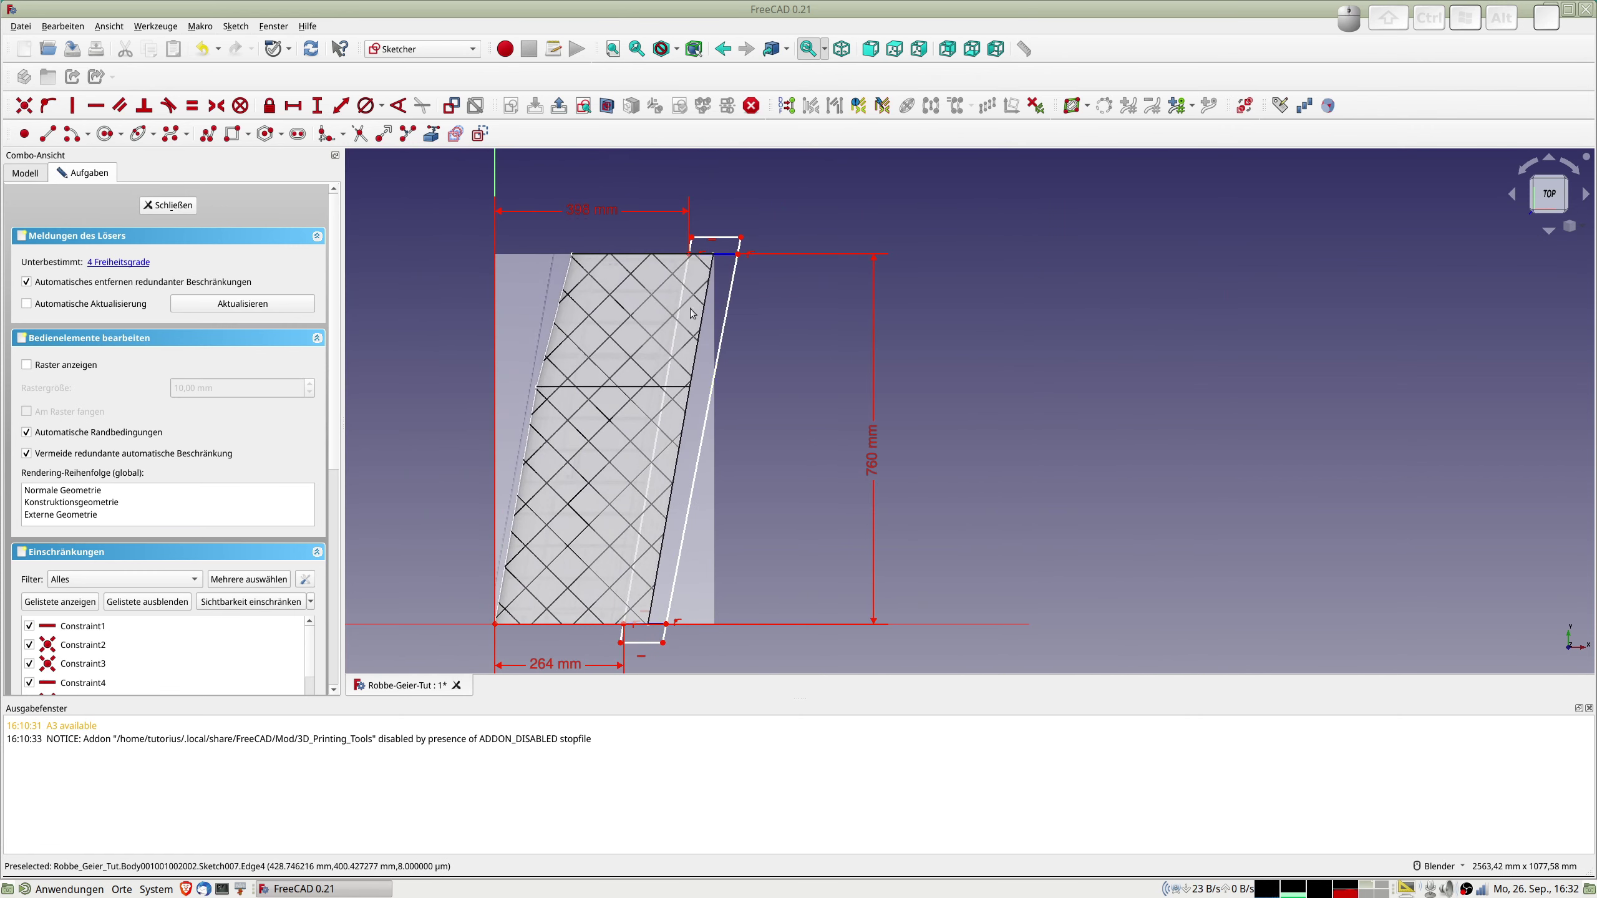
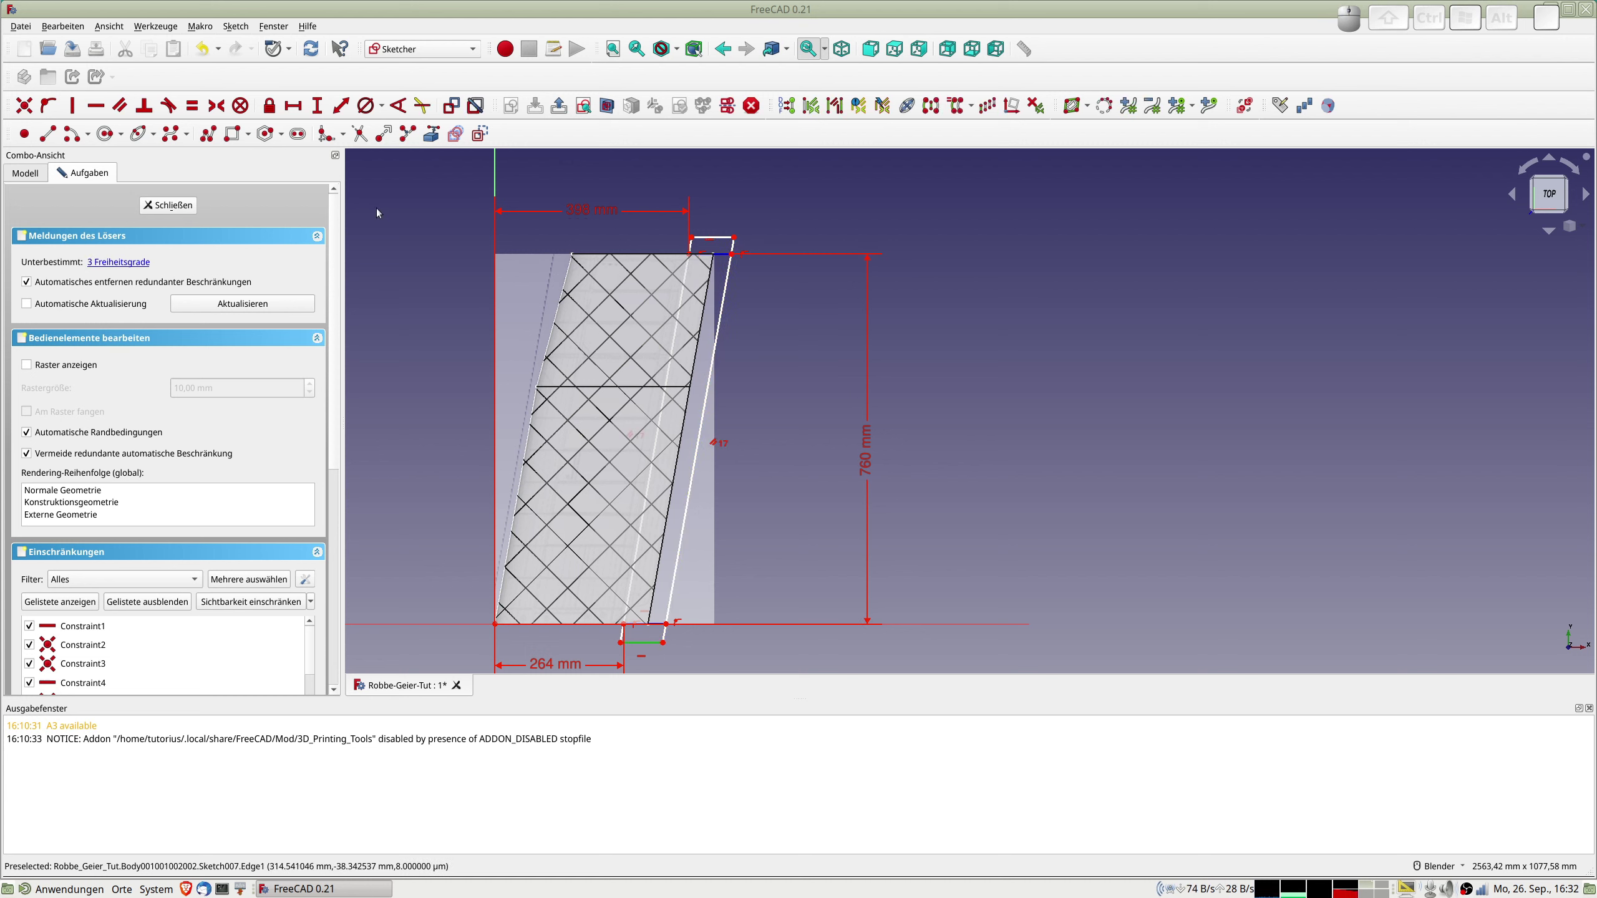
Dimension the short bottom edge 90 mm and the strip width 40 mm, then close the sketch.
left_click(344, 106)
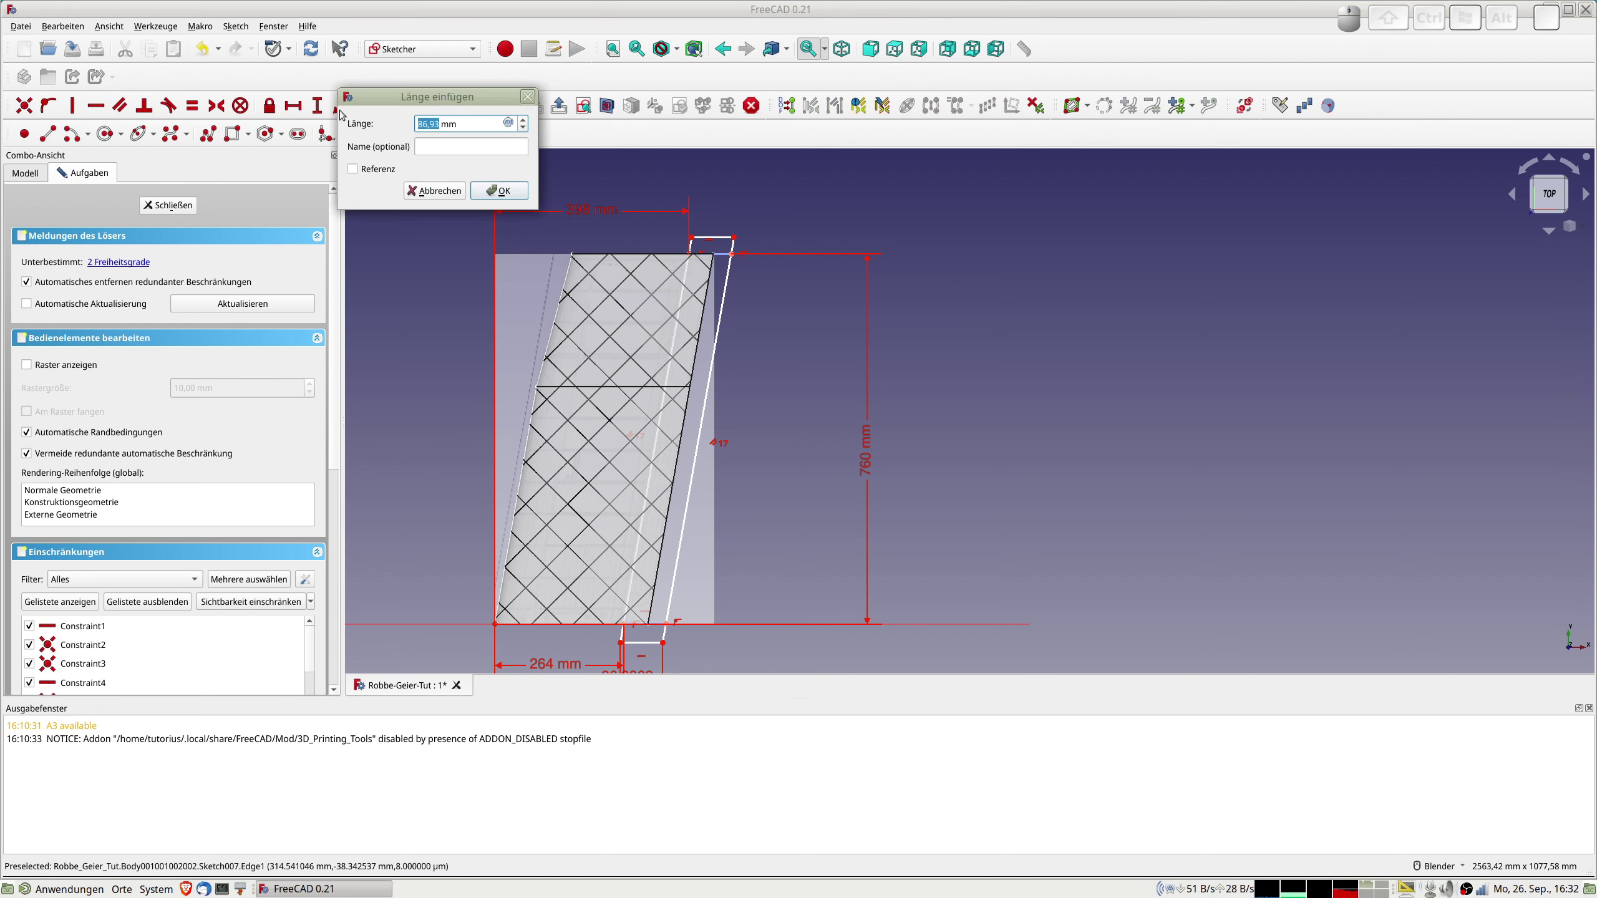
key("KP_9")
key("KP_0")
key("Return")
scroll("up", 3)
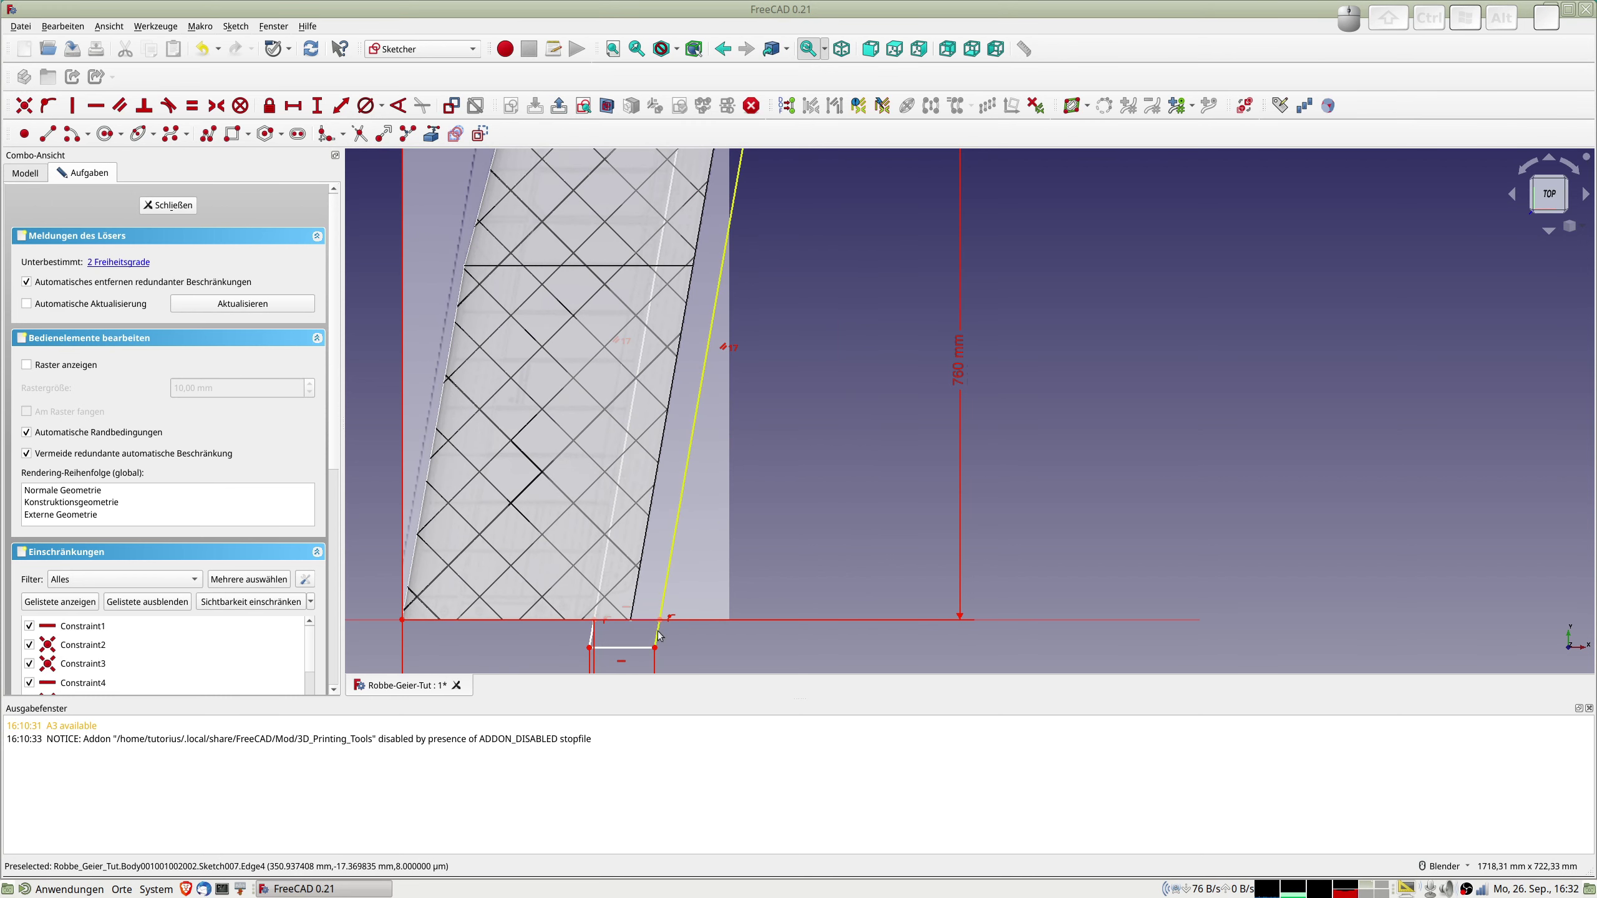
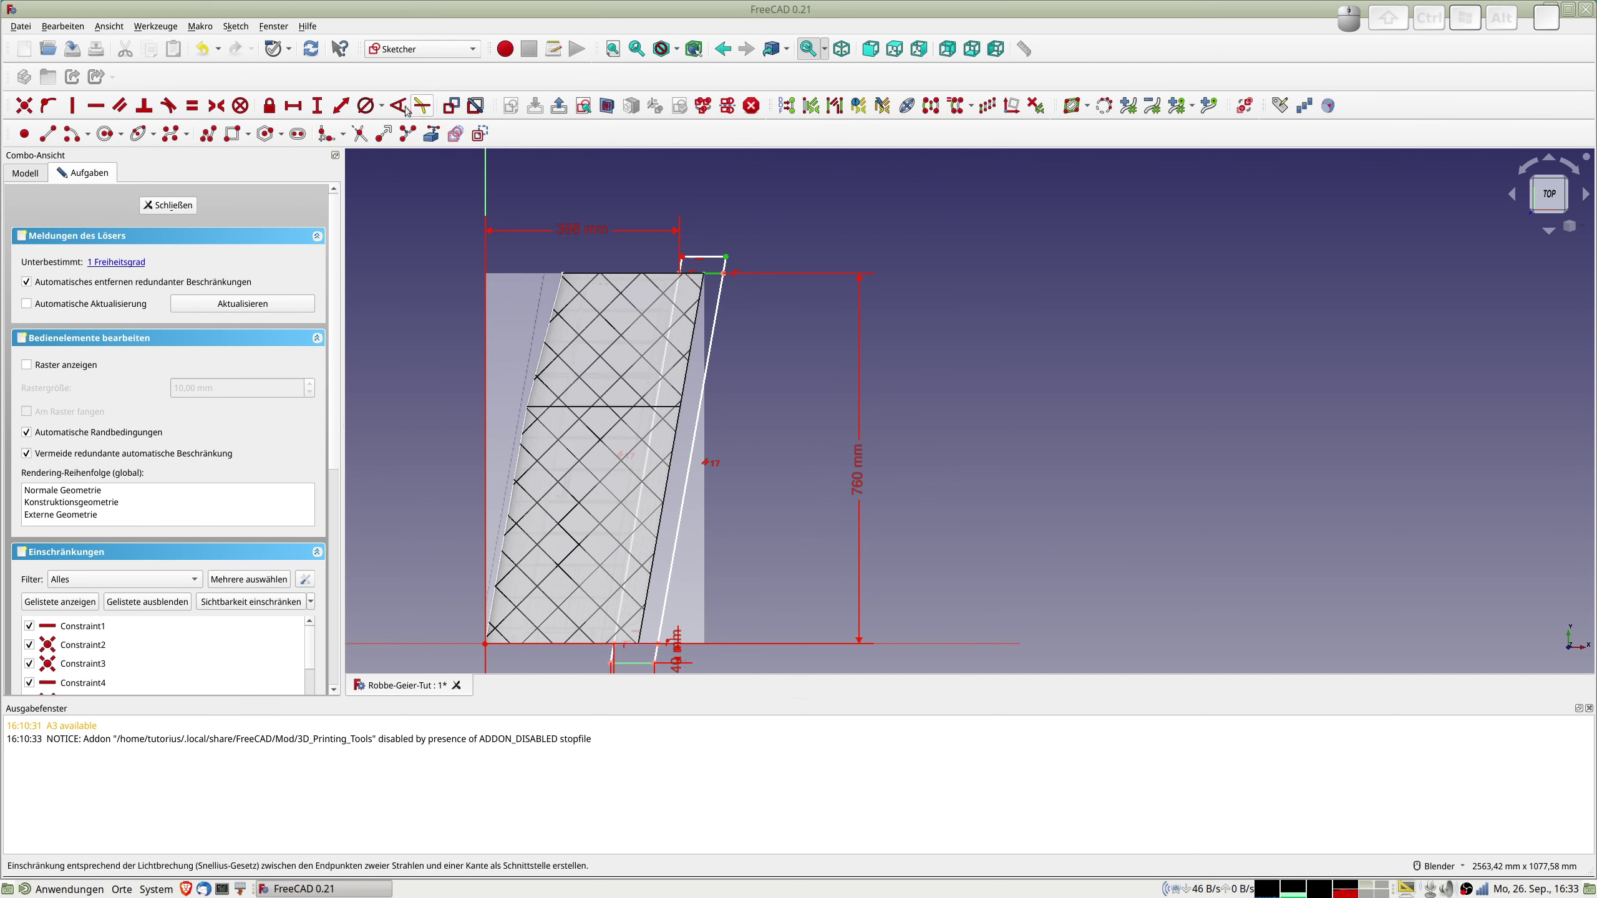
left_click(341, 104)
key("KP_4")
key("KP_0")
key("Return")
scroll("down", 3)
left_click(166, 205)
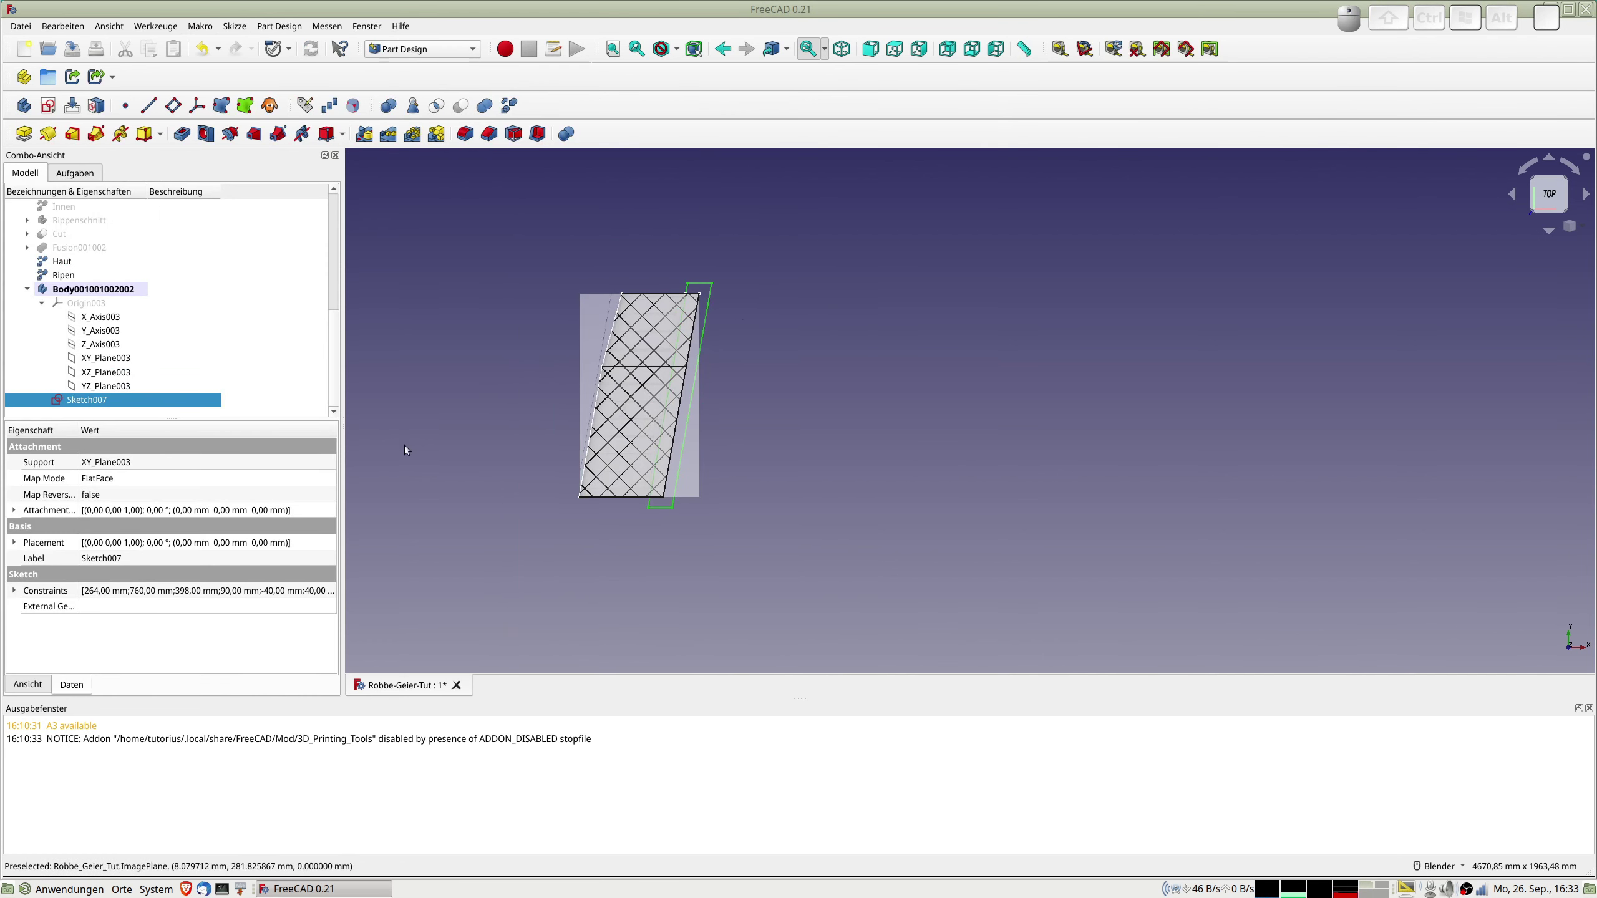
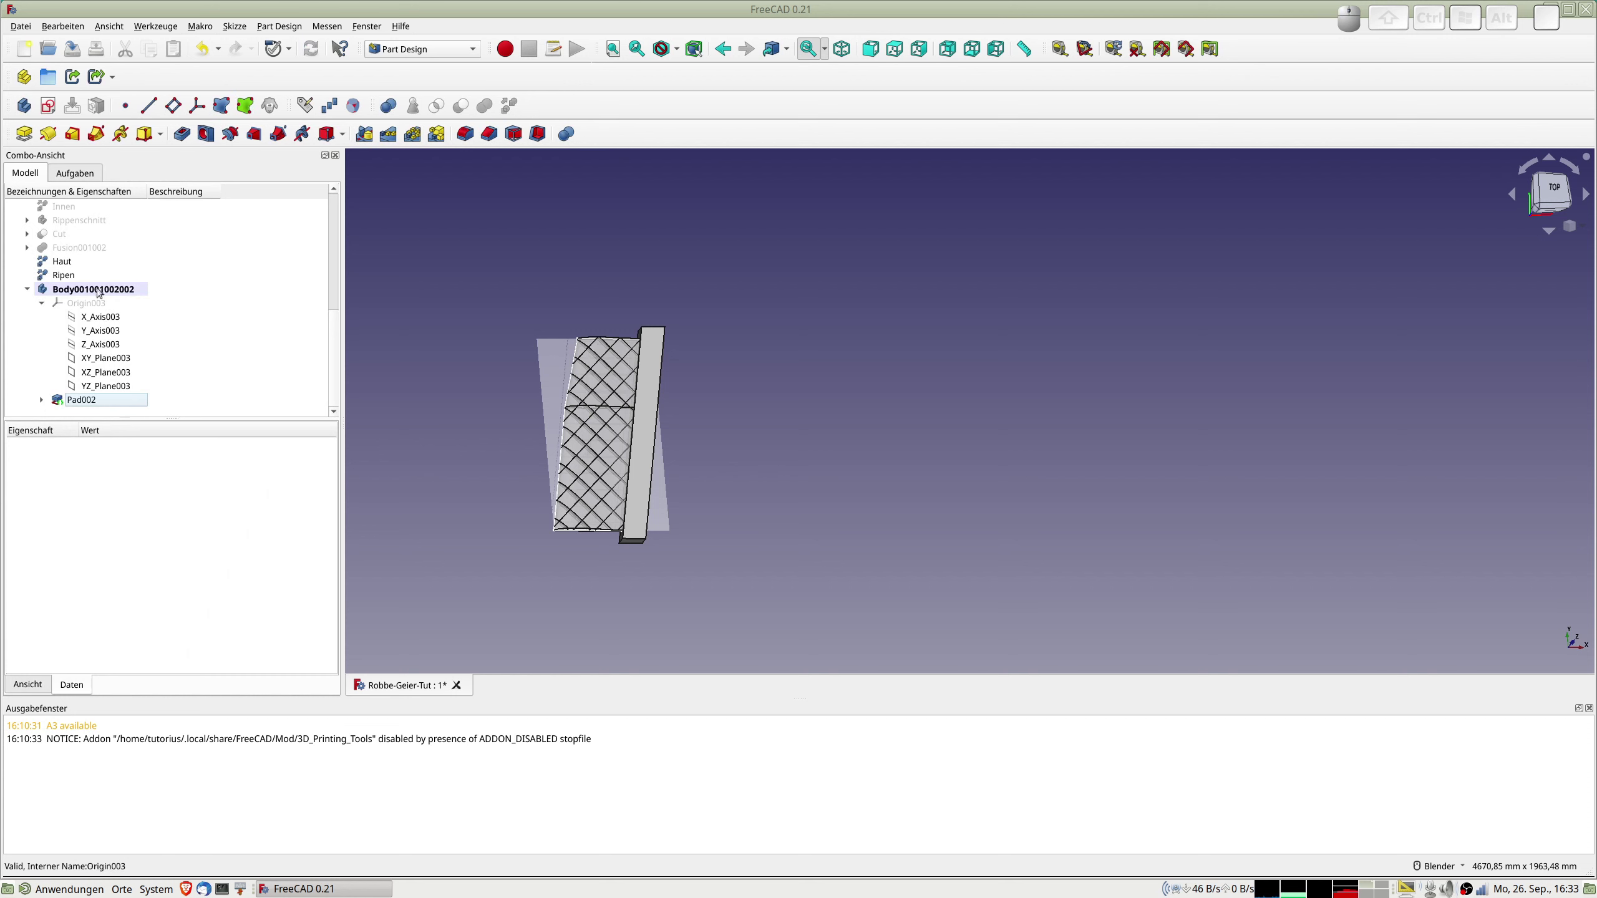
Rename the padded body to QR-Schnitt and create a simple copy of it.
left_click(70, 291)
key("F2")
key("shift+q")
key("shift+r")
key("Return")
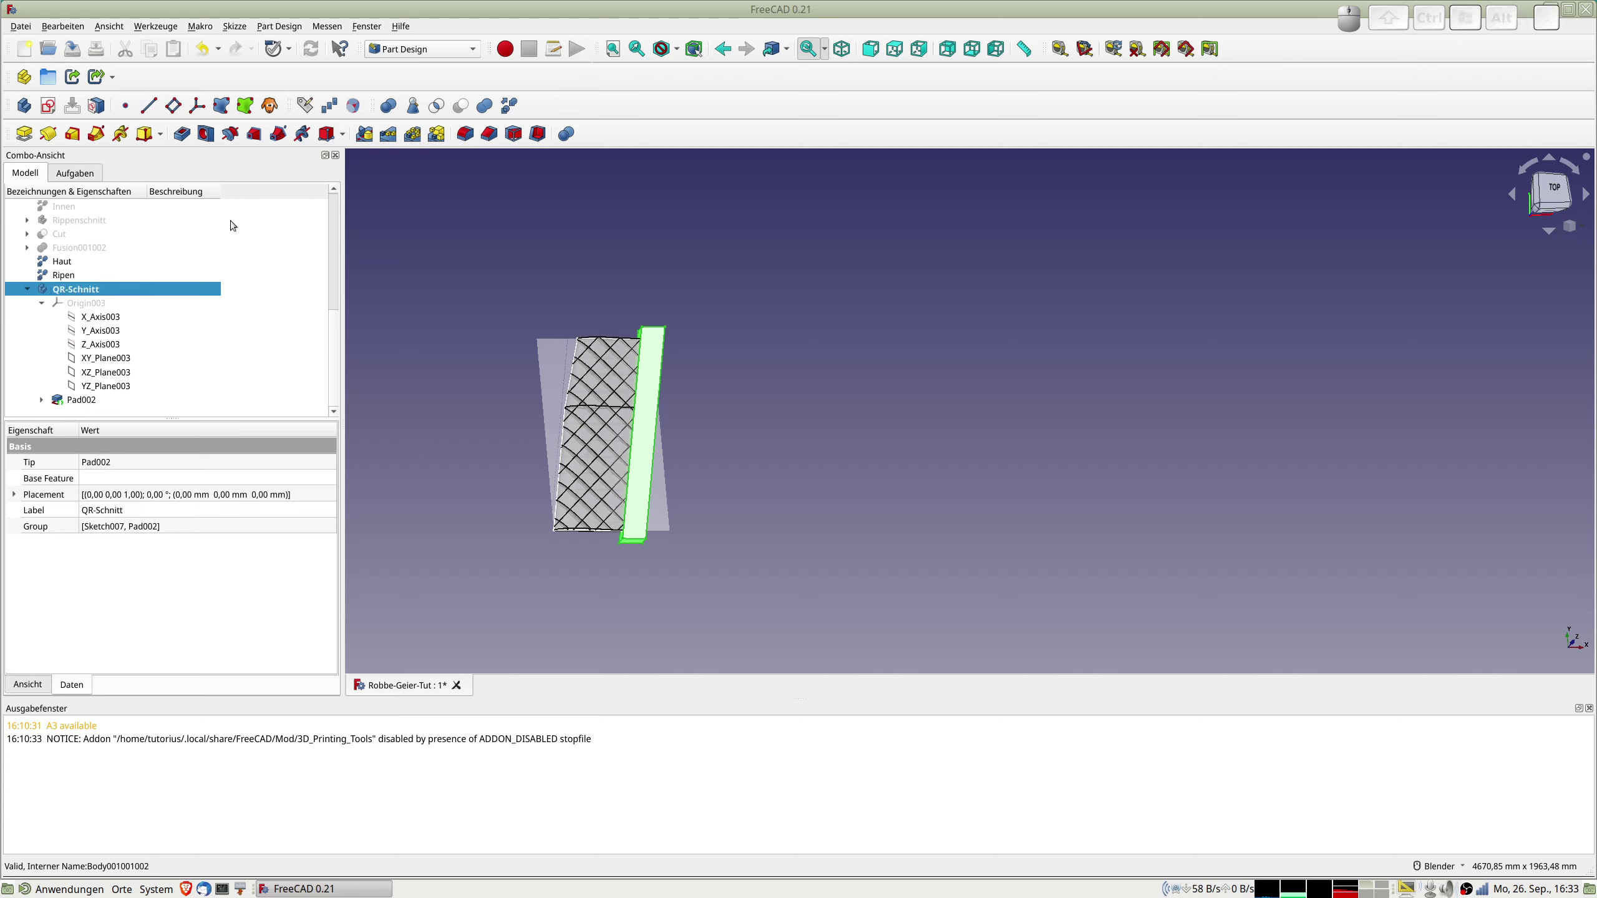
left_click(512, 108)
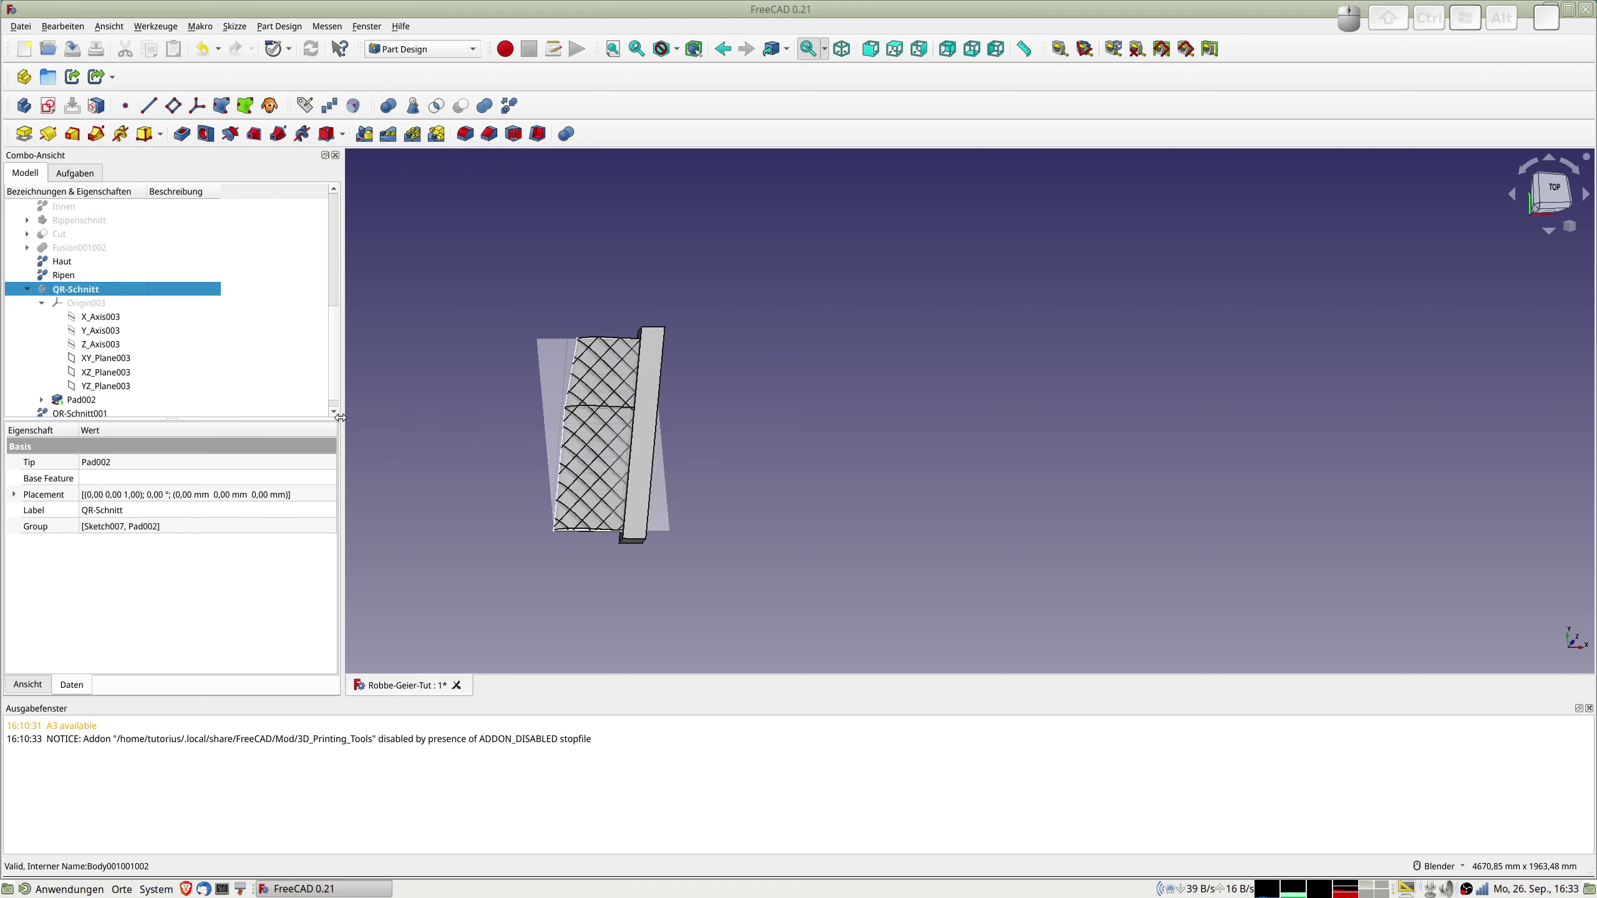
scroll("down", 3)
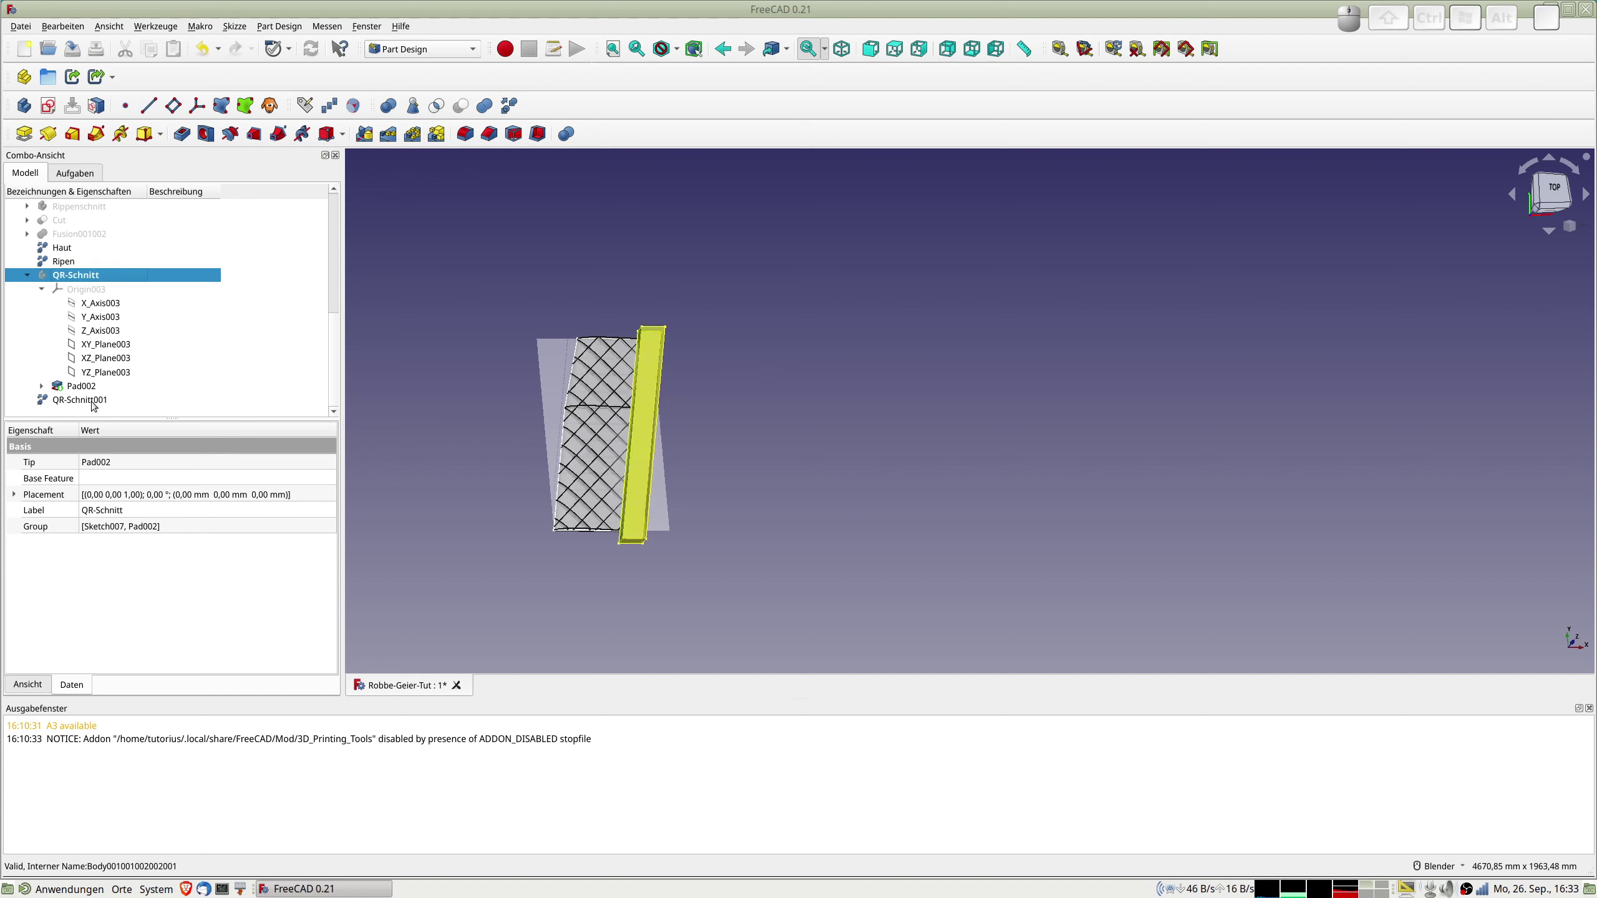
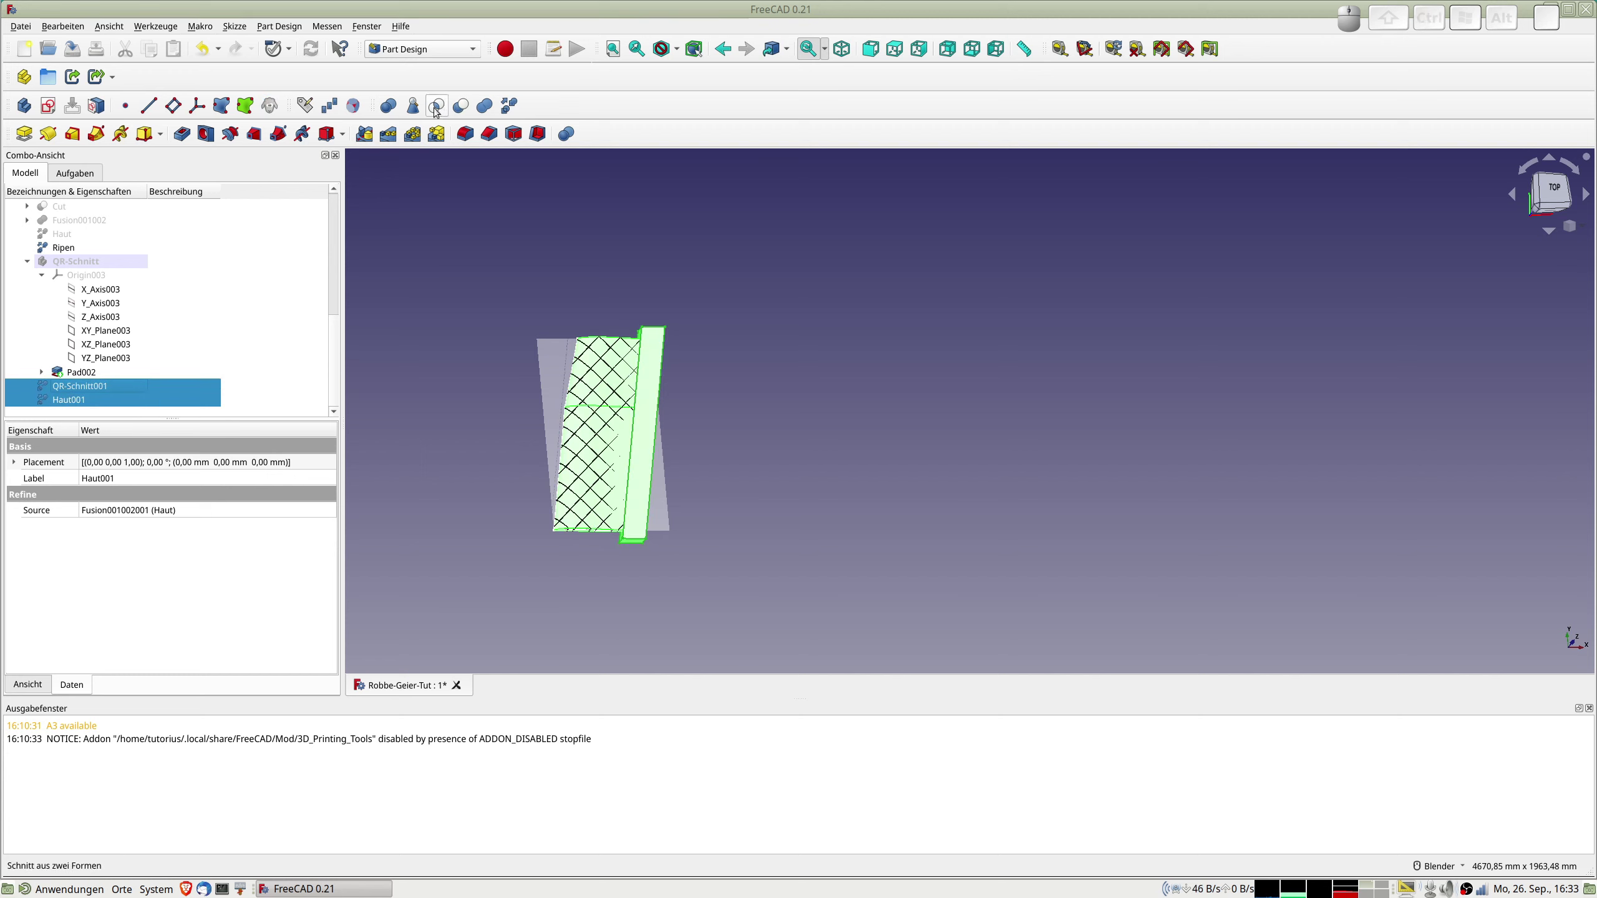
Cut QR-Schnitt001 from Haut001, correct the ribs name to Rippen, and cut the bar from the ribs copy.
left_click(465, 106)
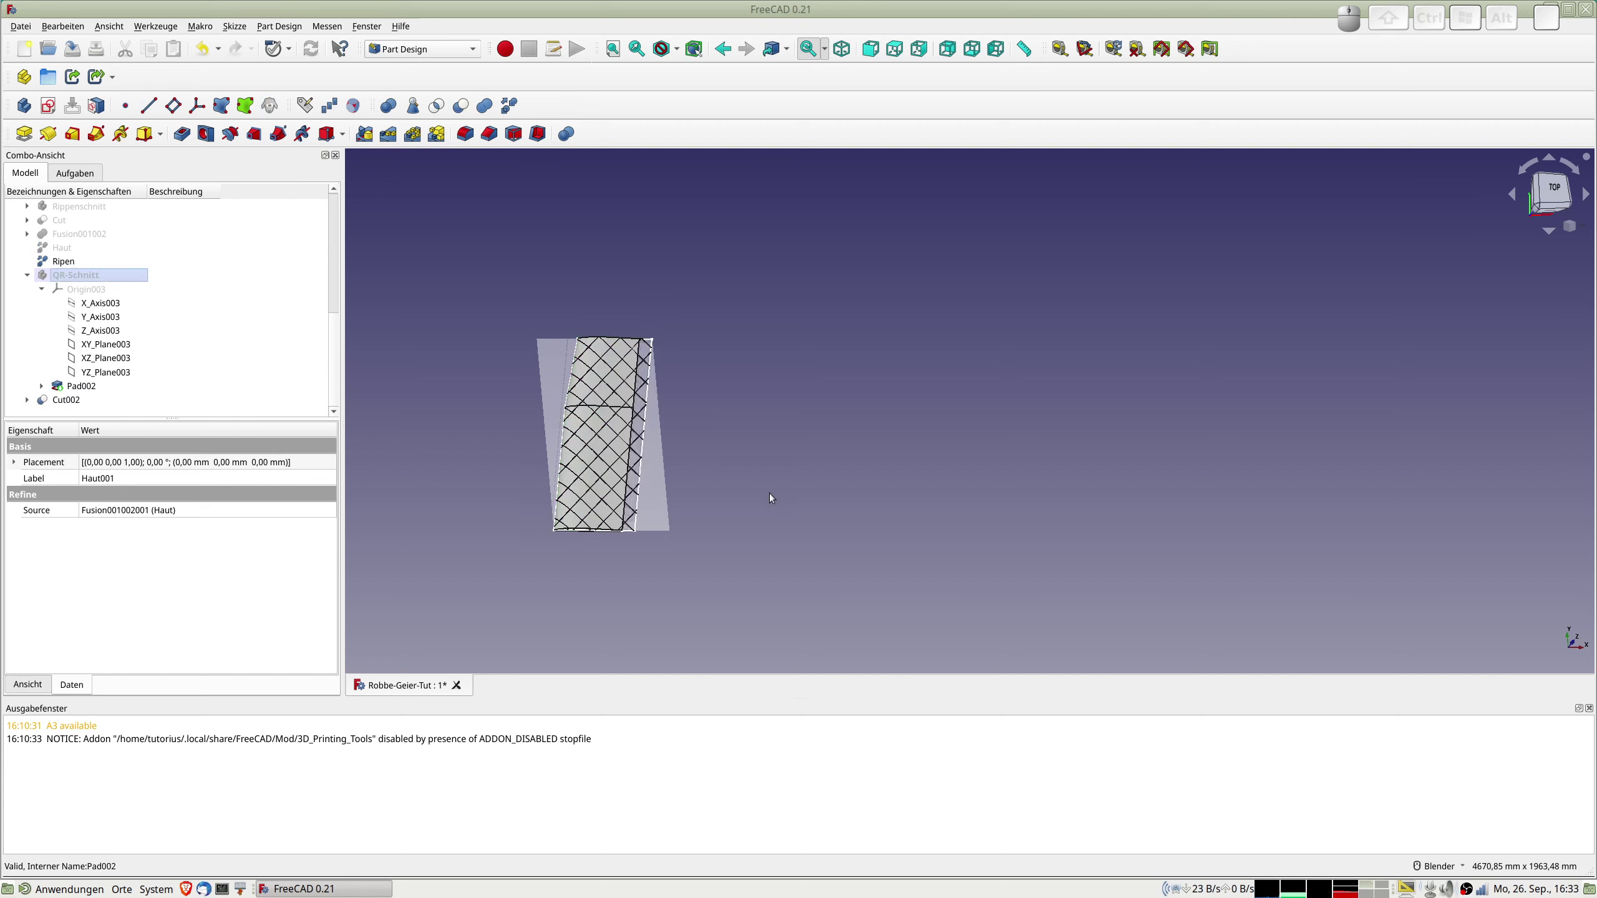
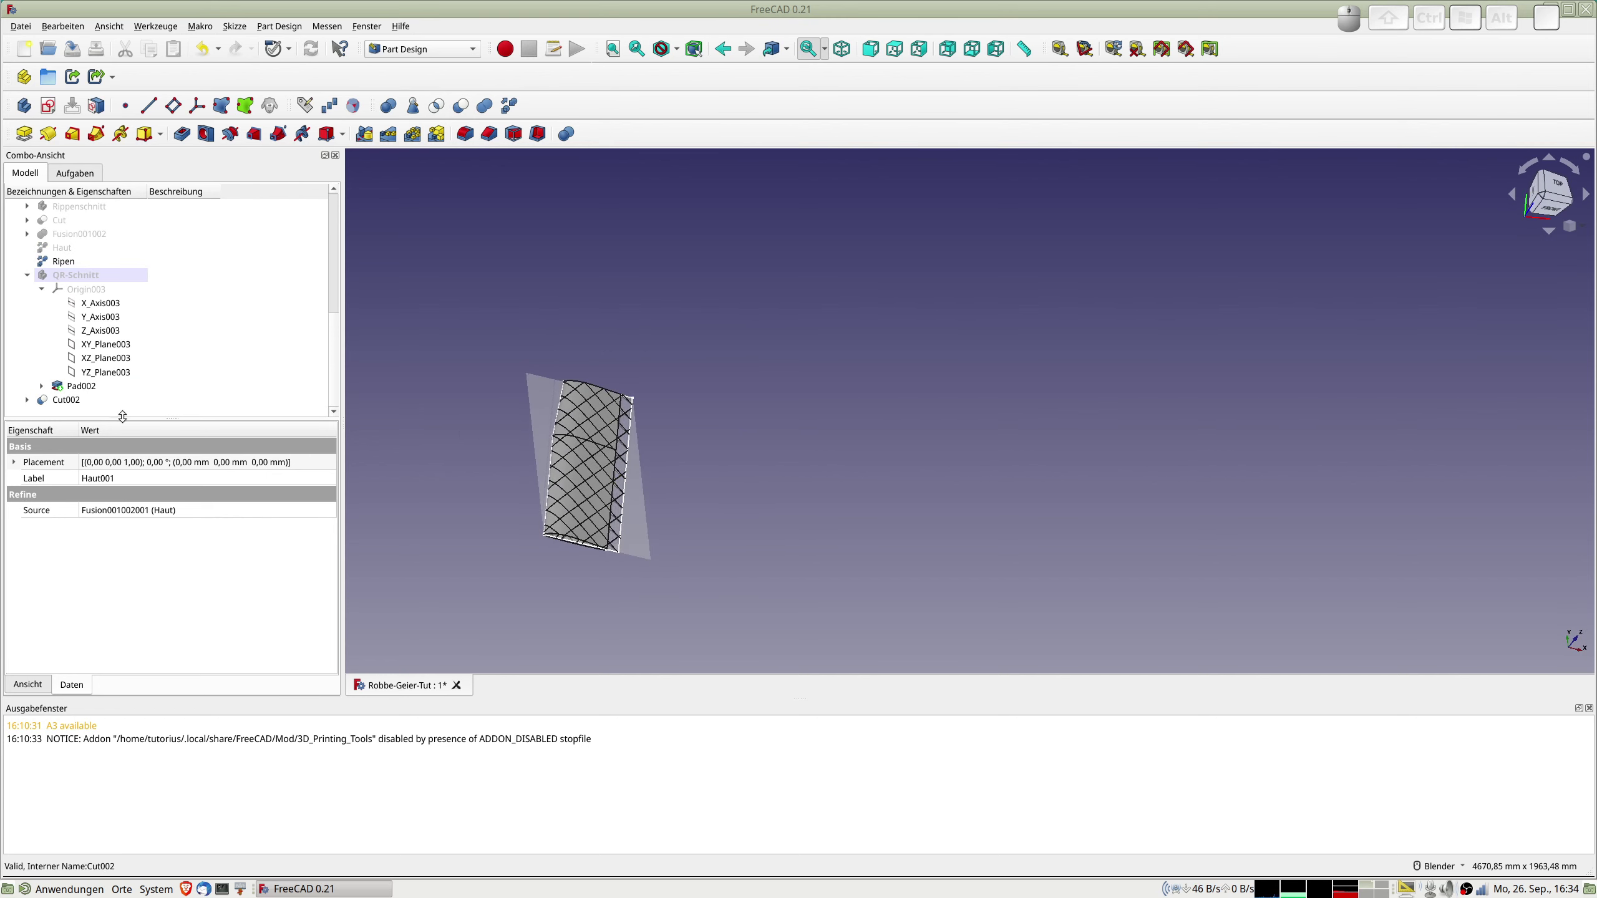
left_click(63, 266)
key("F2")
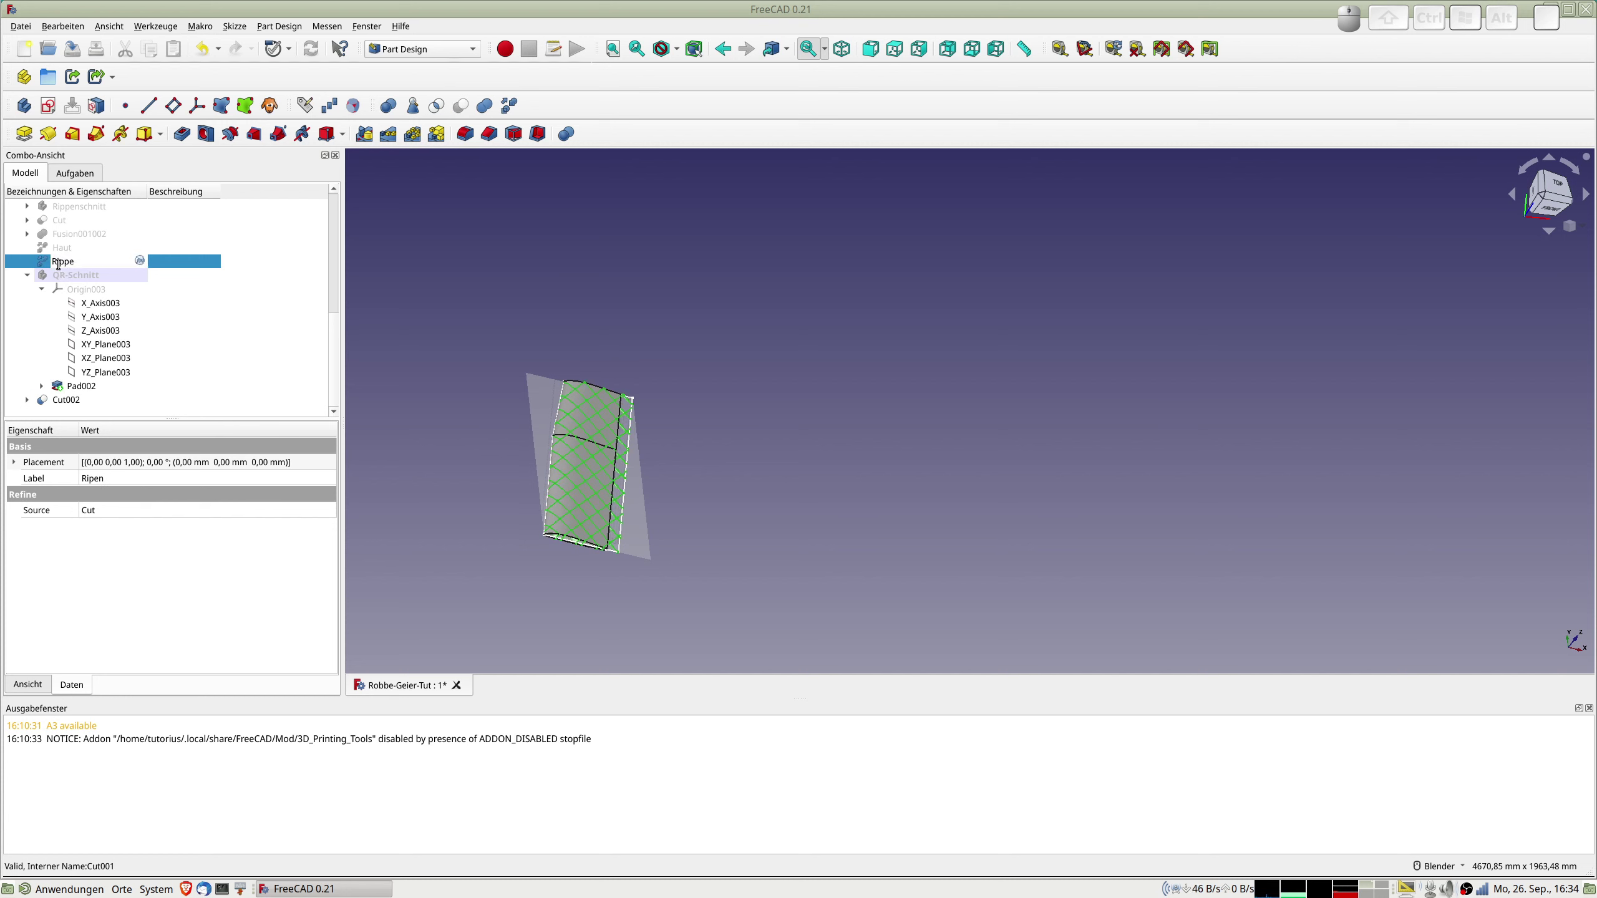
key("n")
key("Return")
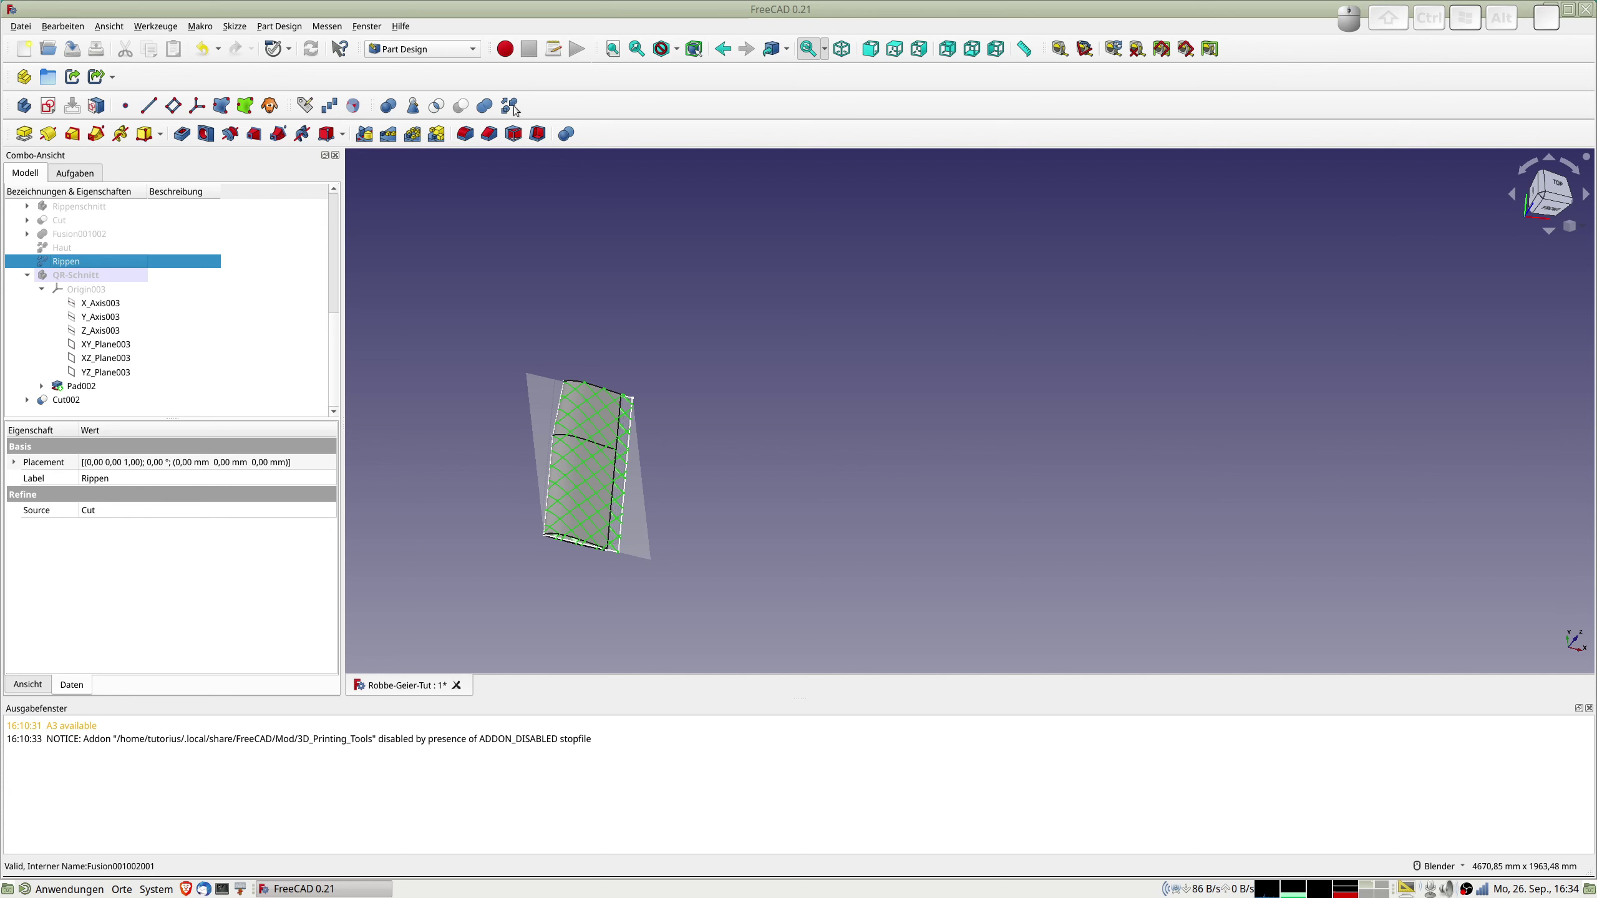
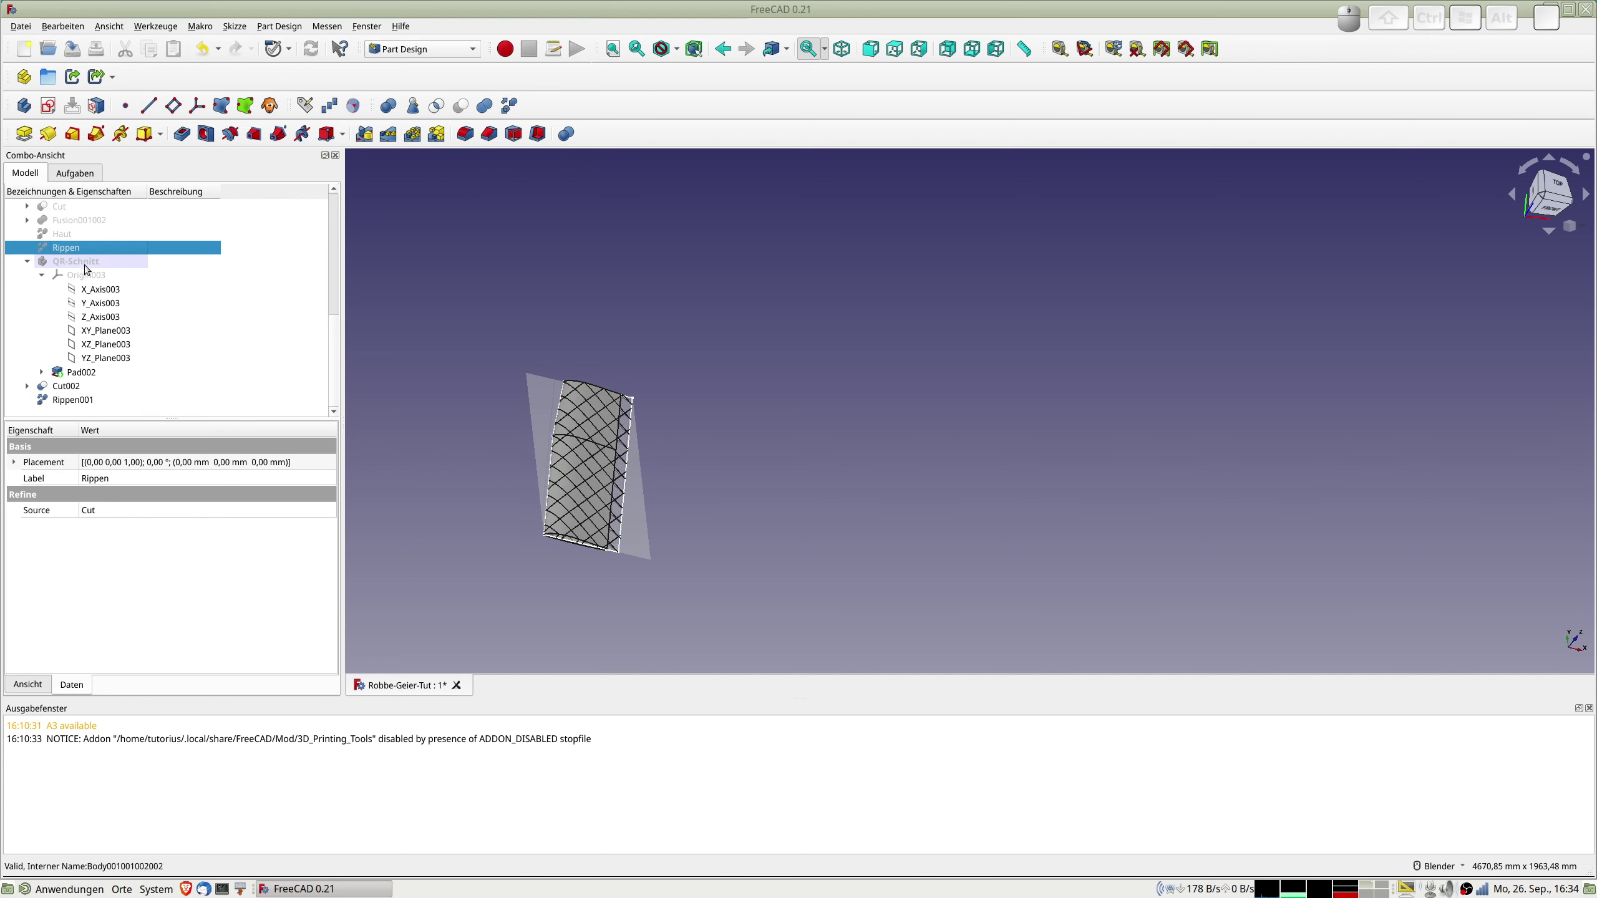
left_click(81, 262)
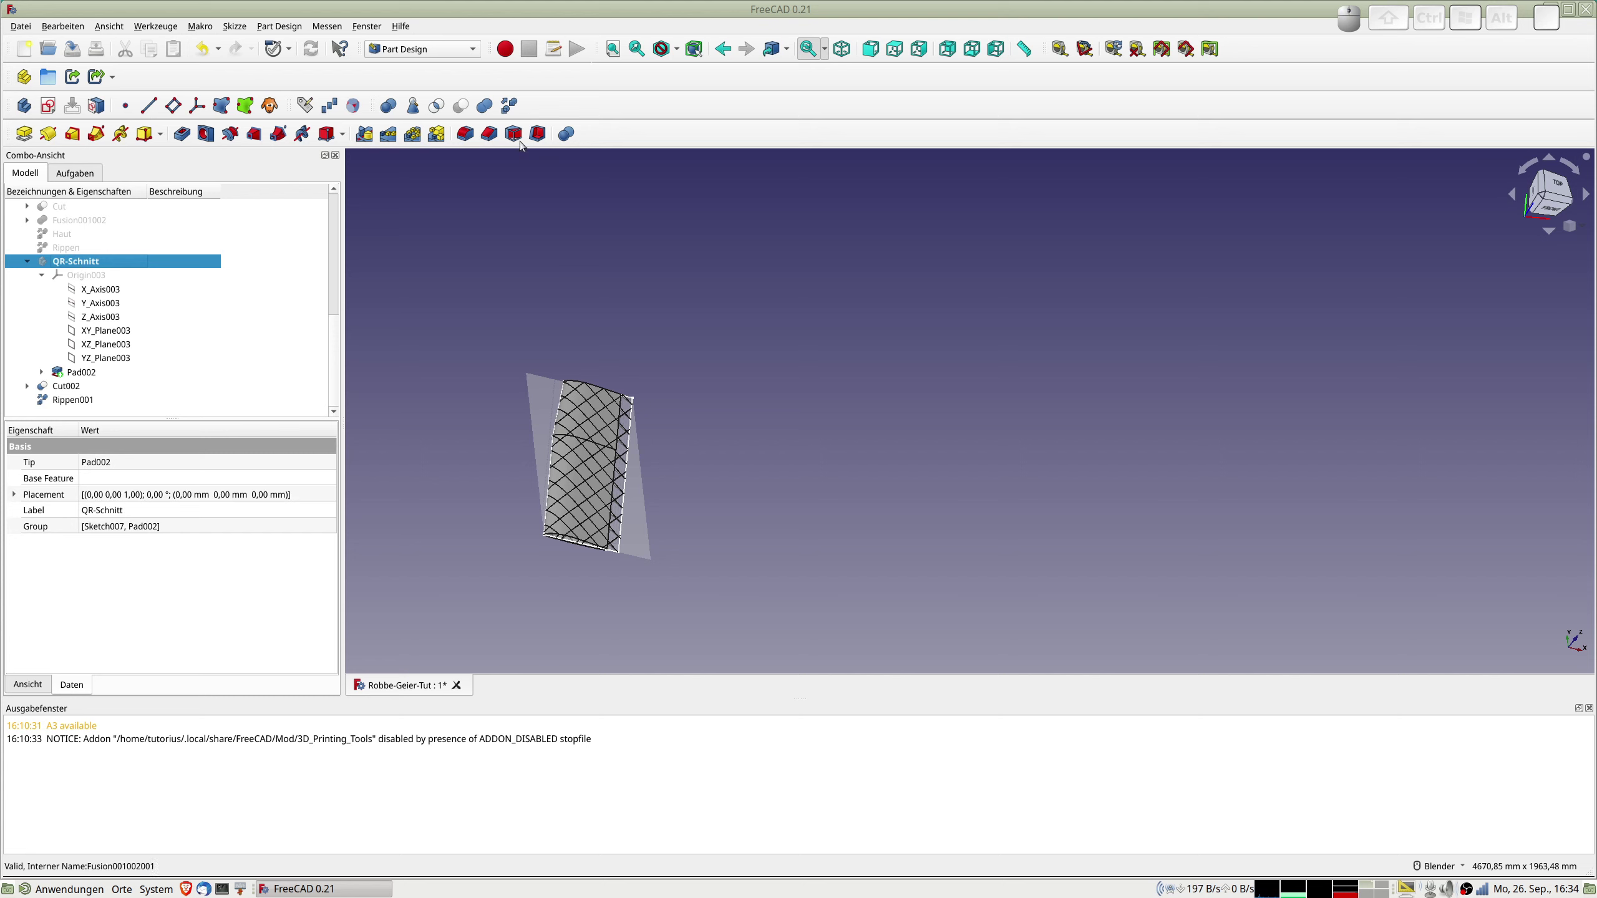
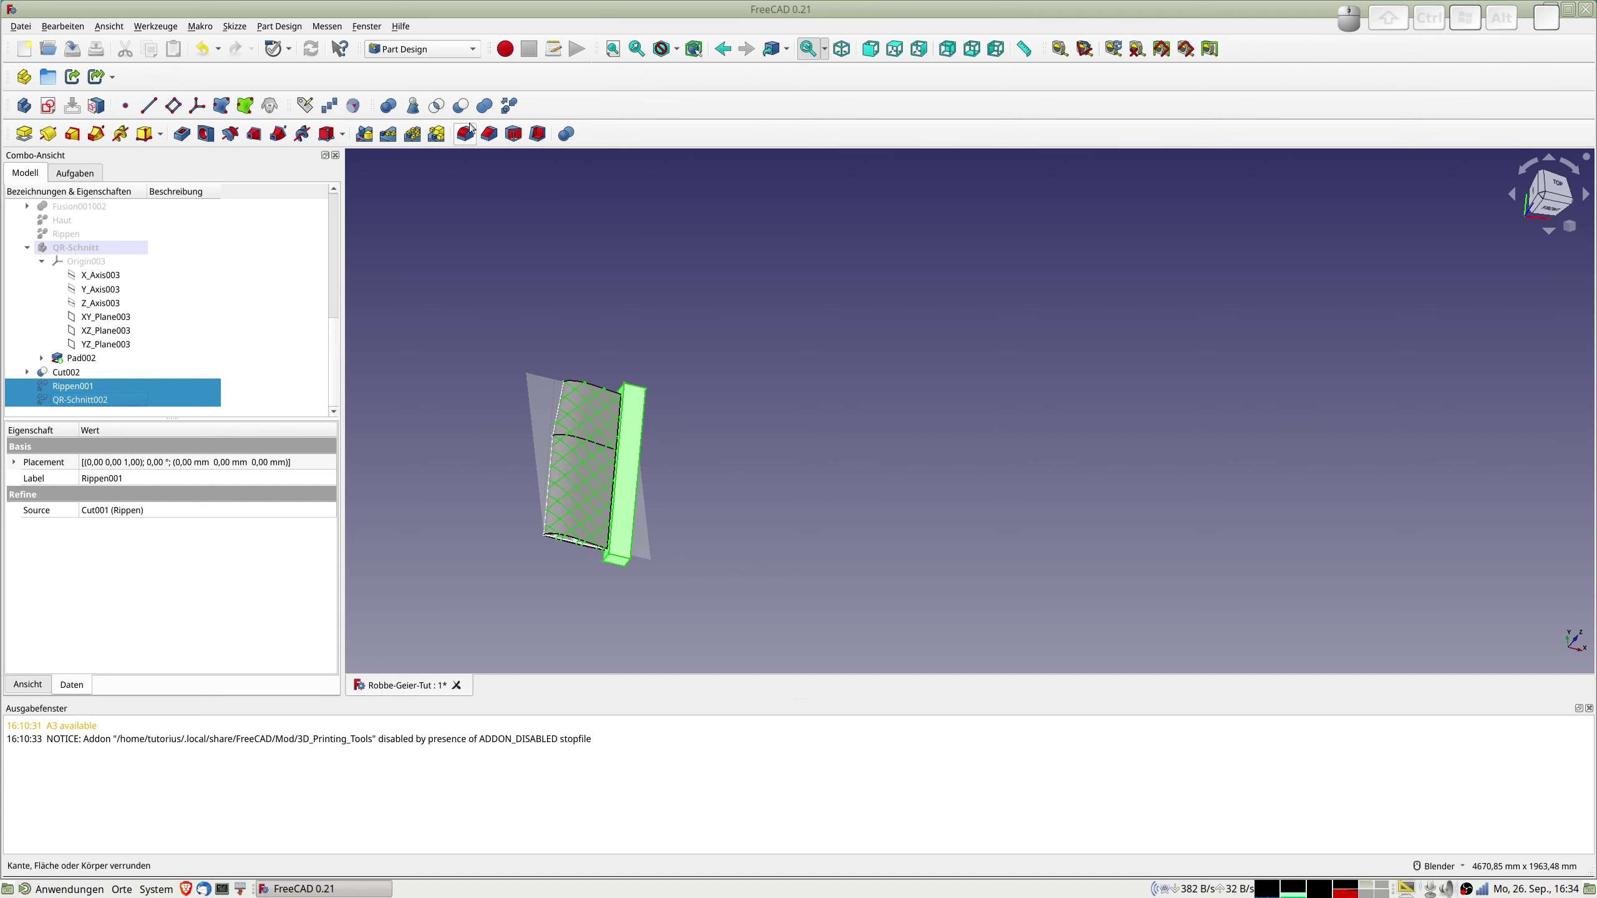
left_click(465, 104)
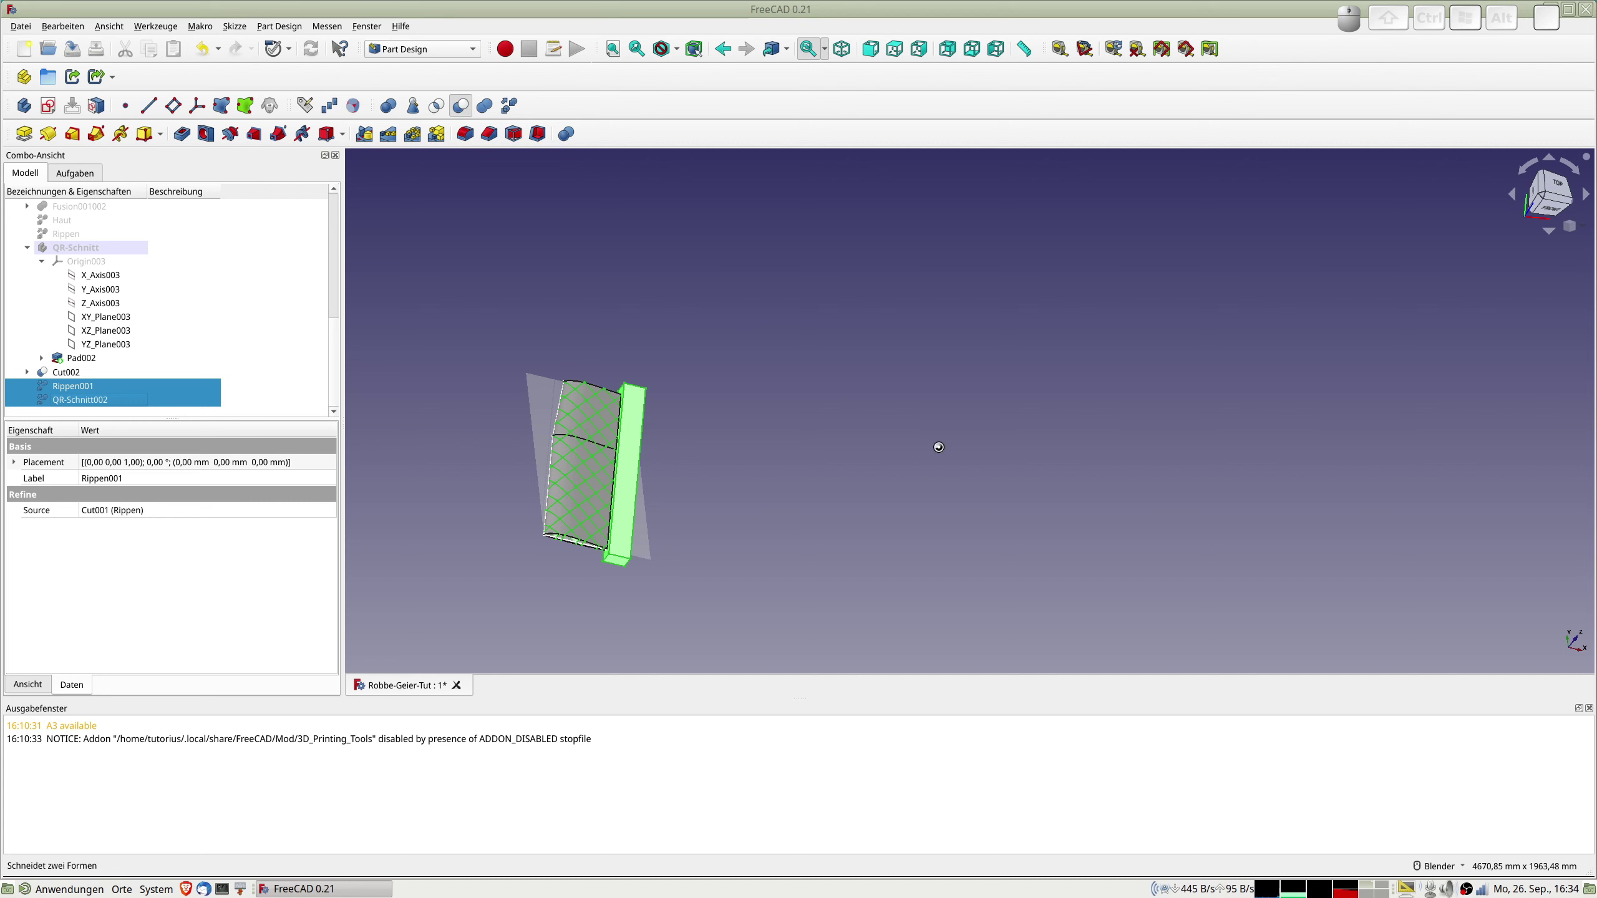
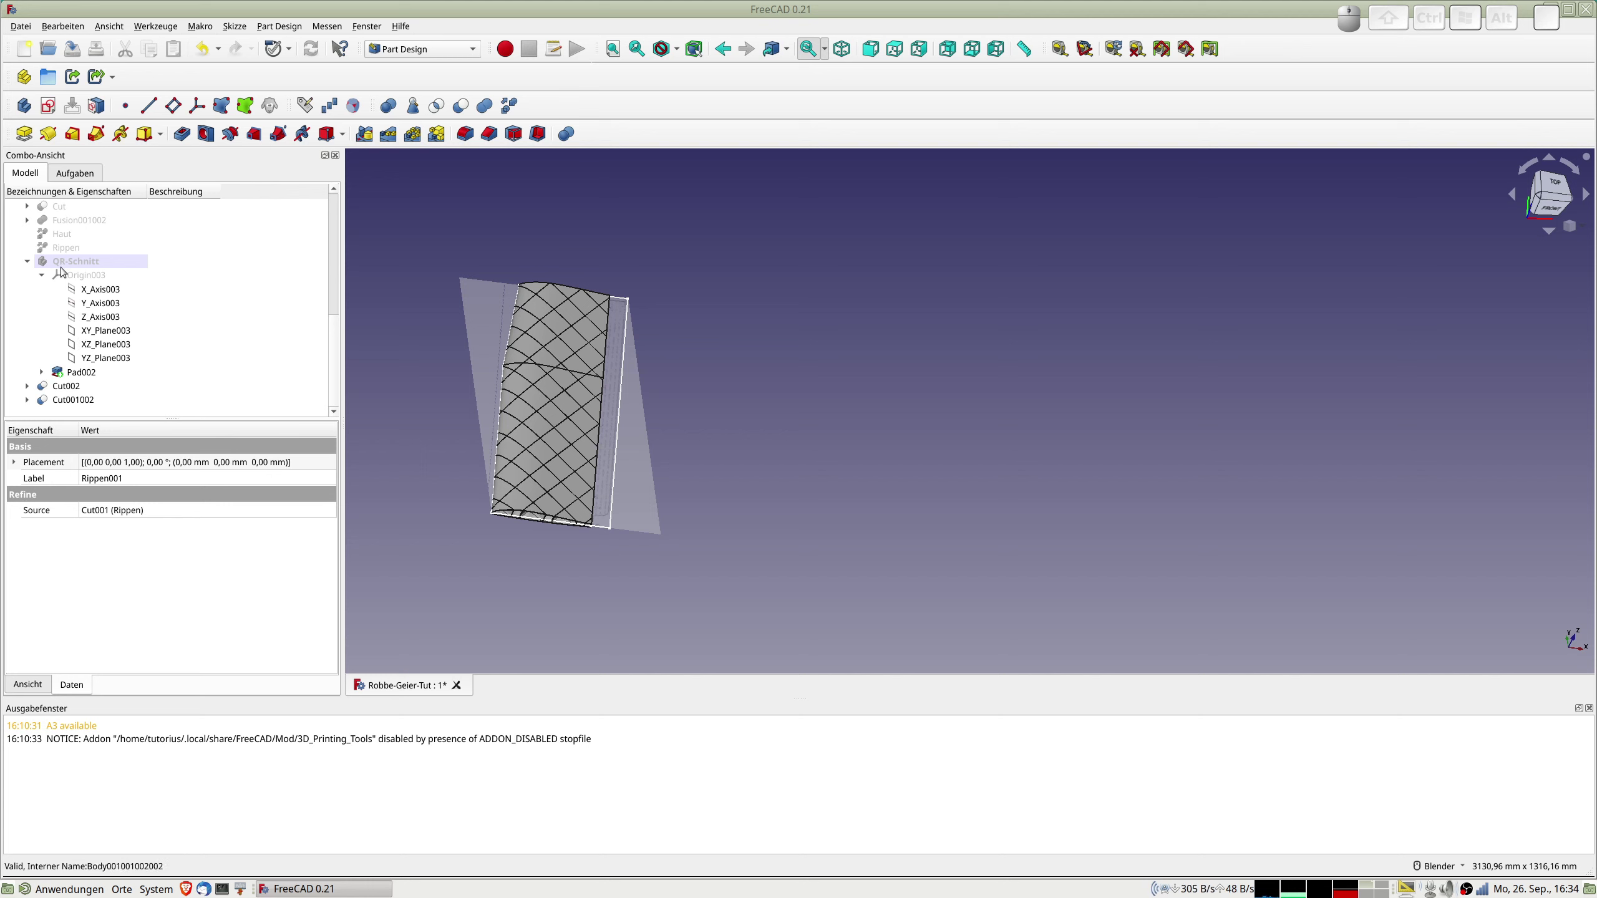
Select Haut, Rippen and QR-Schnitt for simple copies to intersect with the bar.
left_click(70, 237)
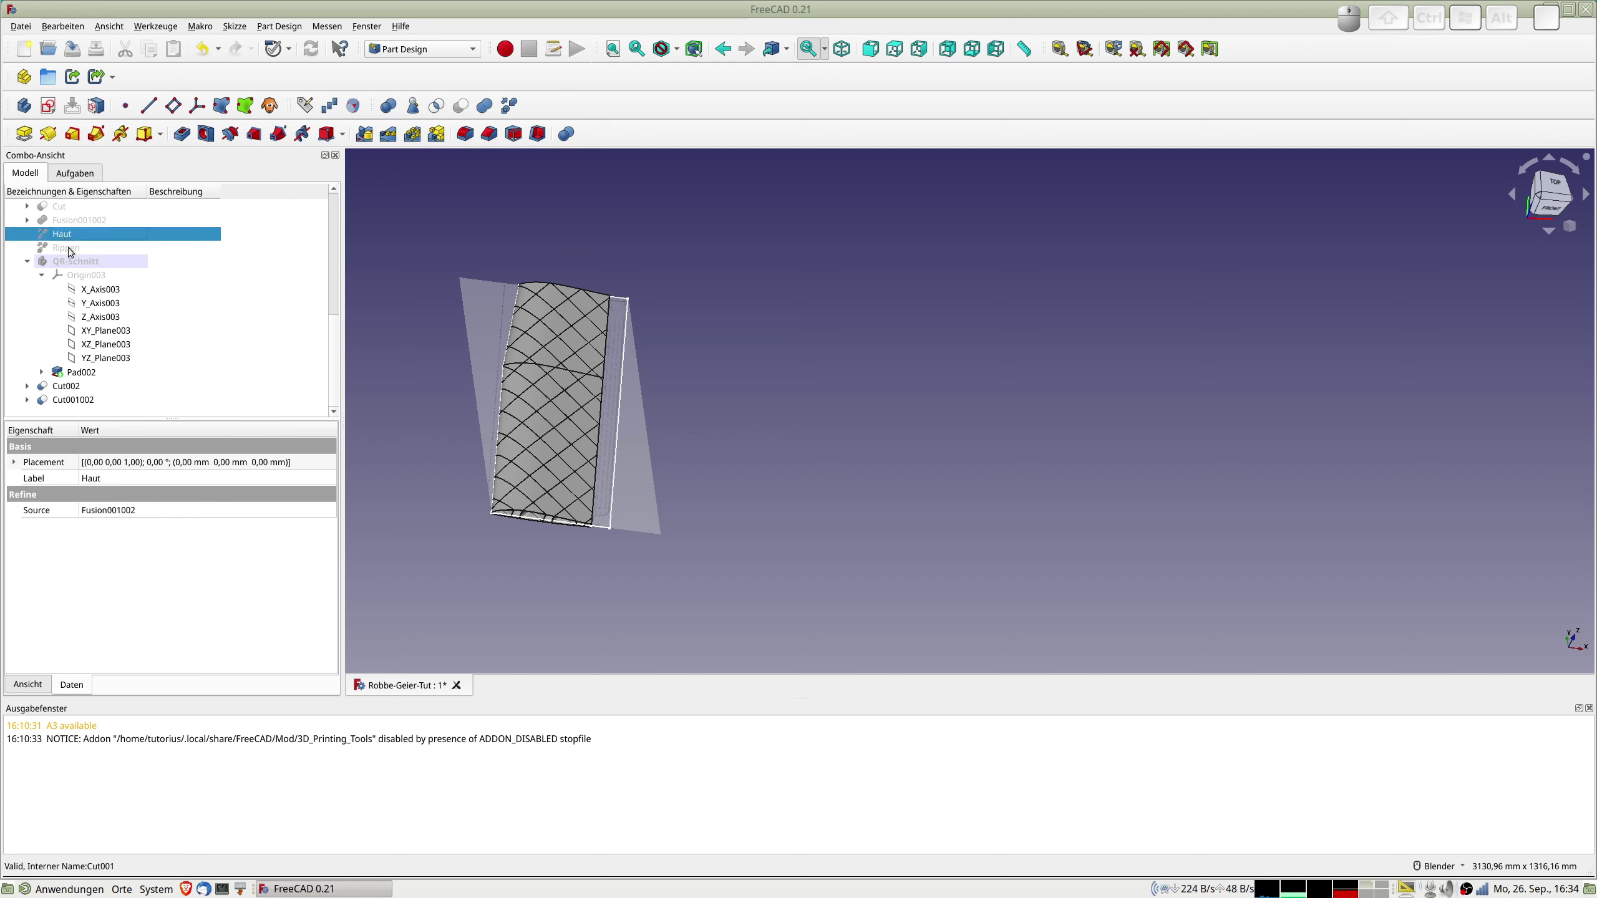
left_click(72, 247)
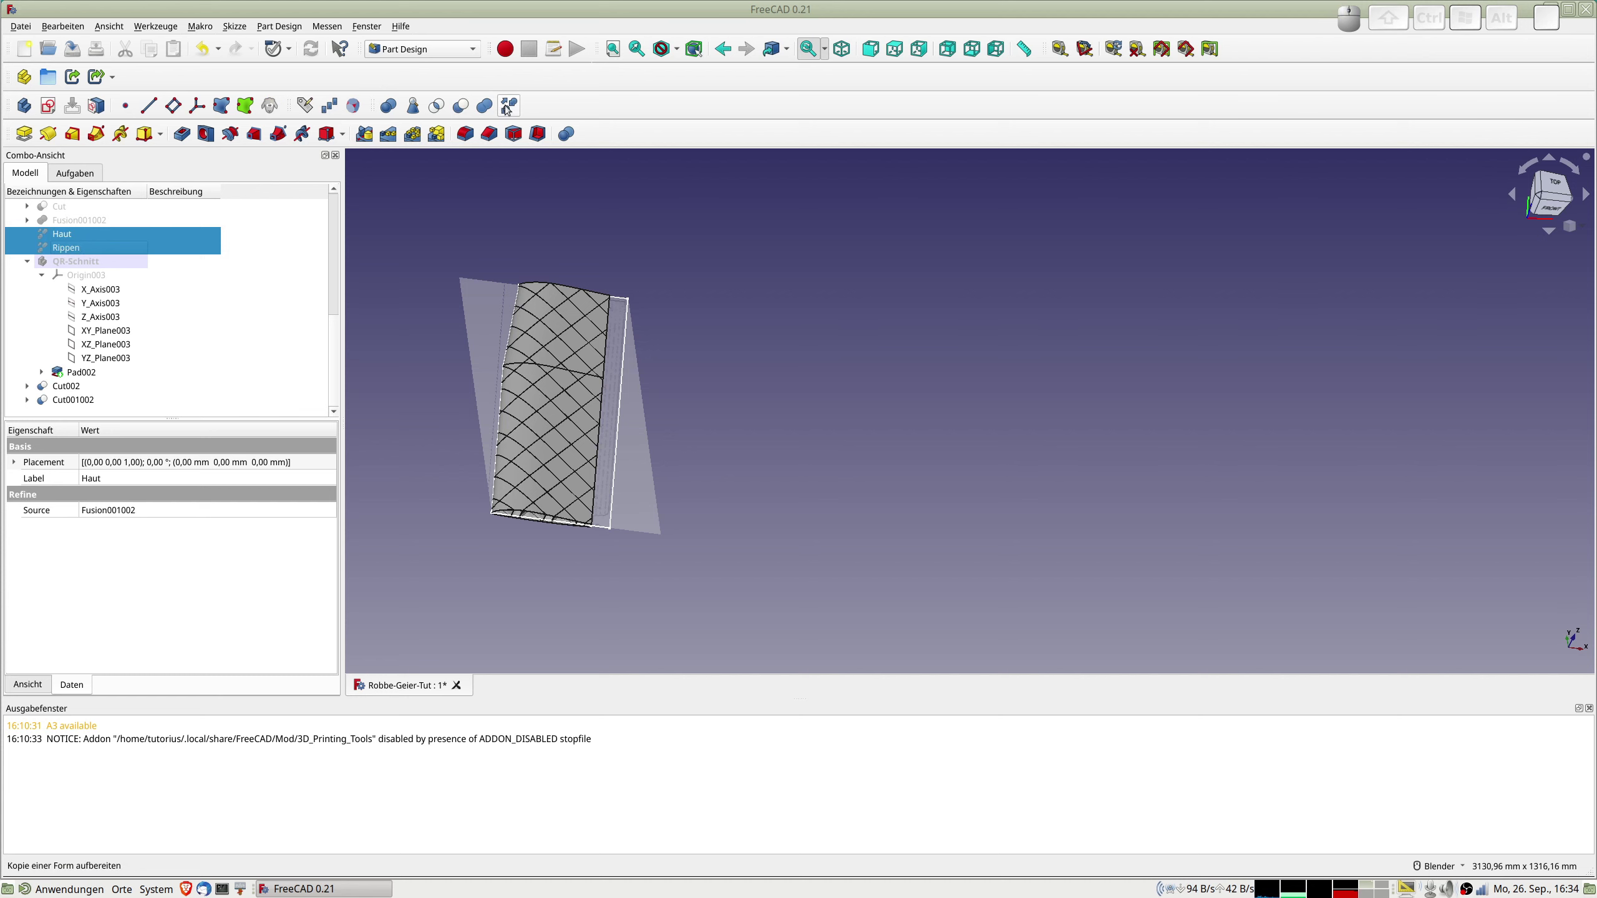
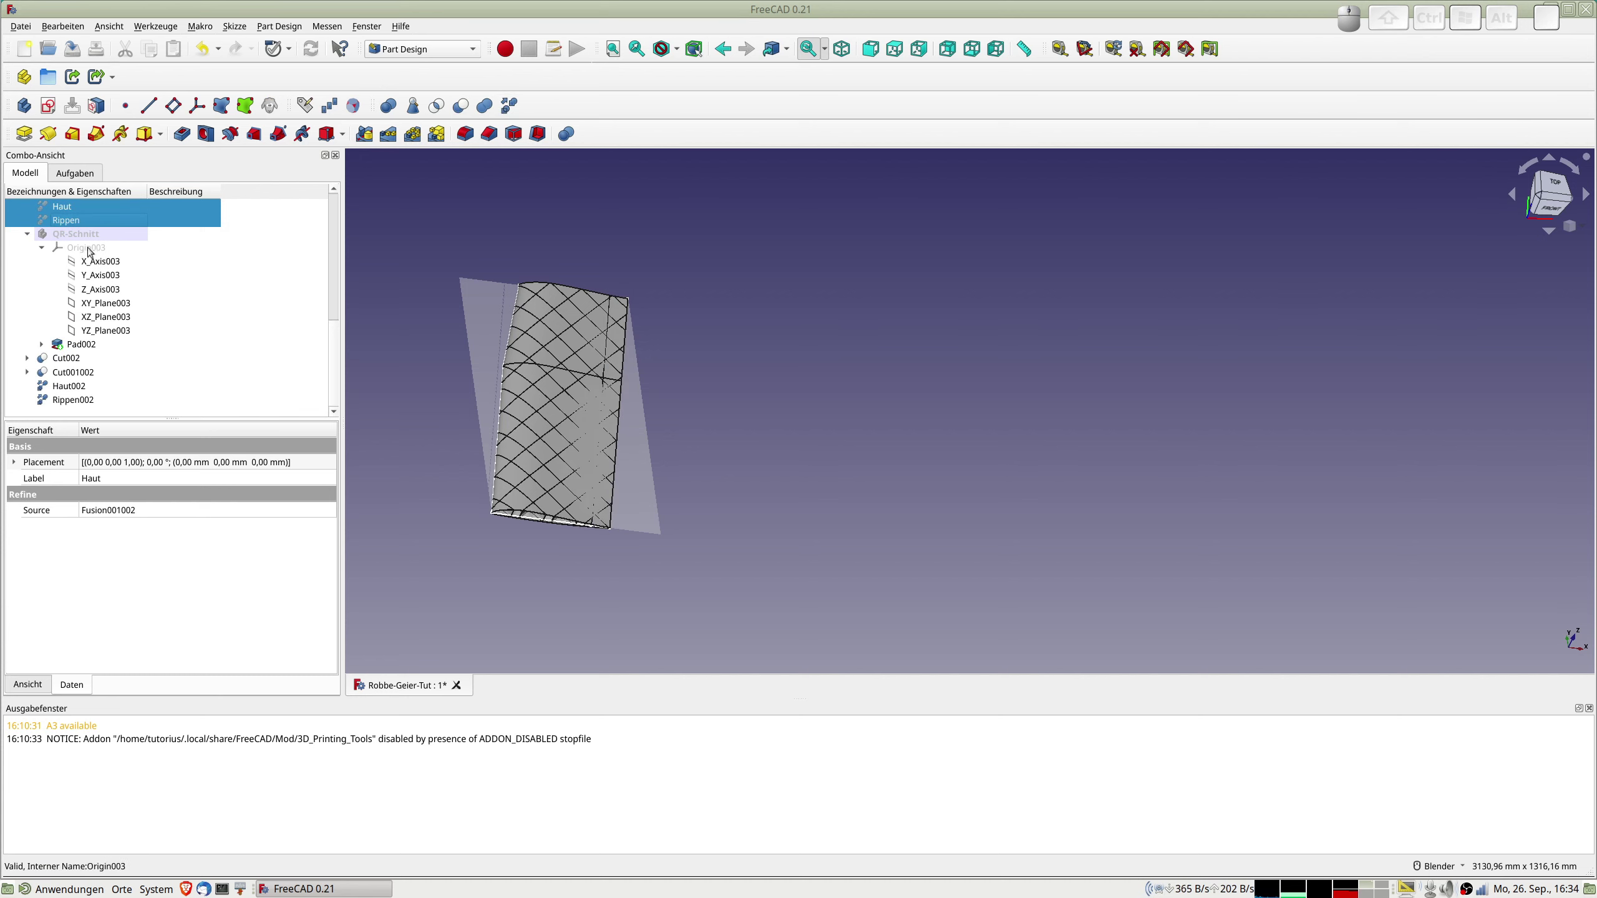
left_click(83, 237)
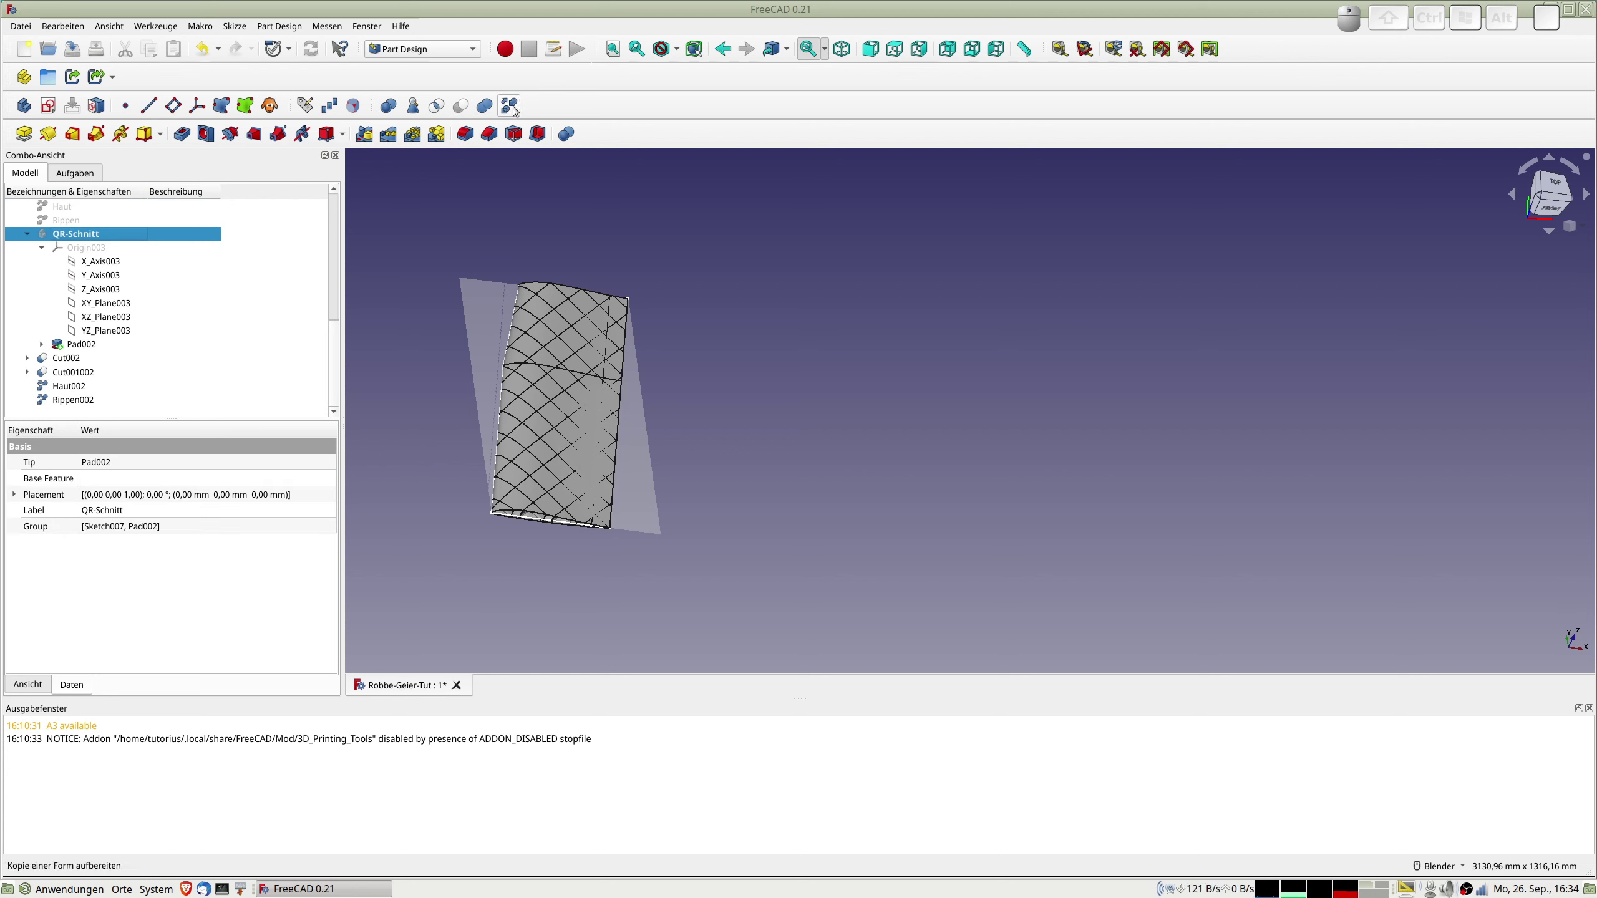
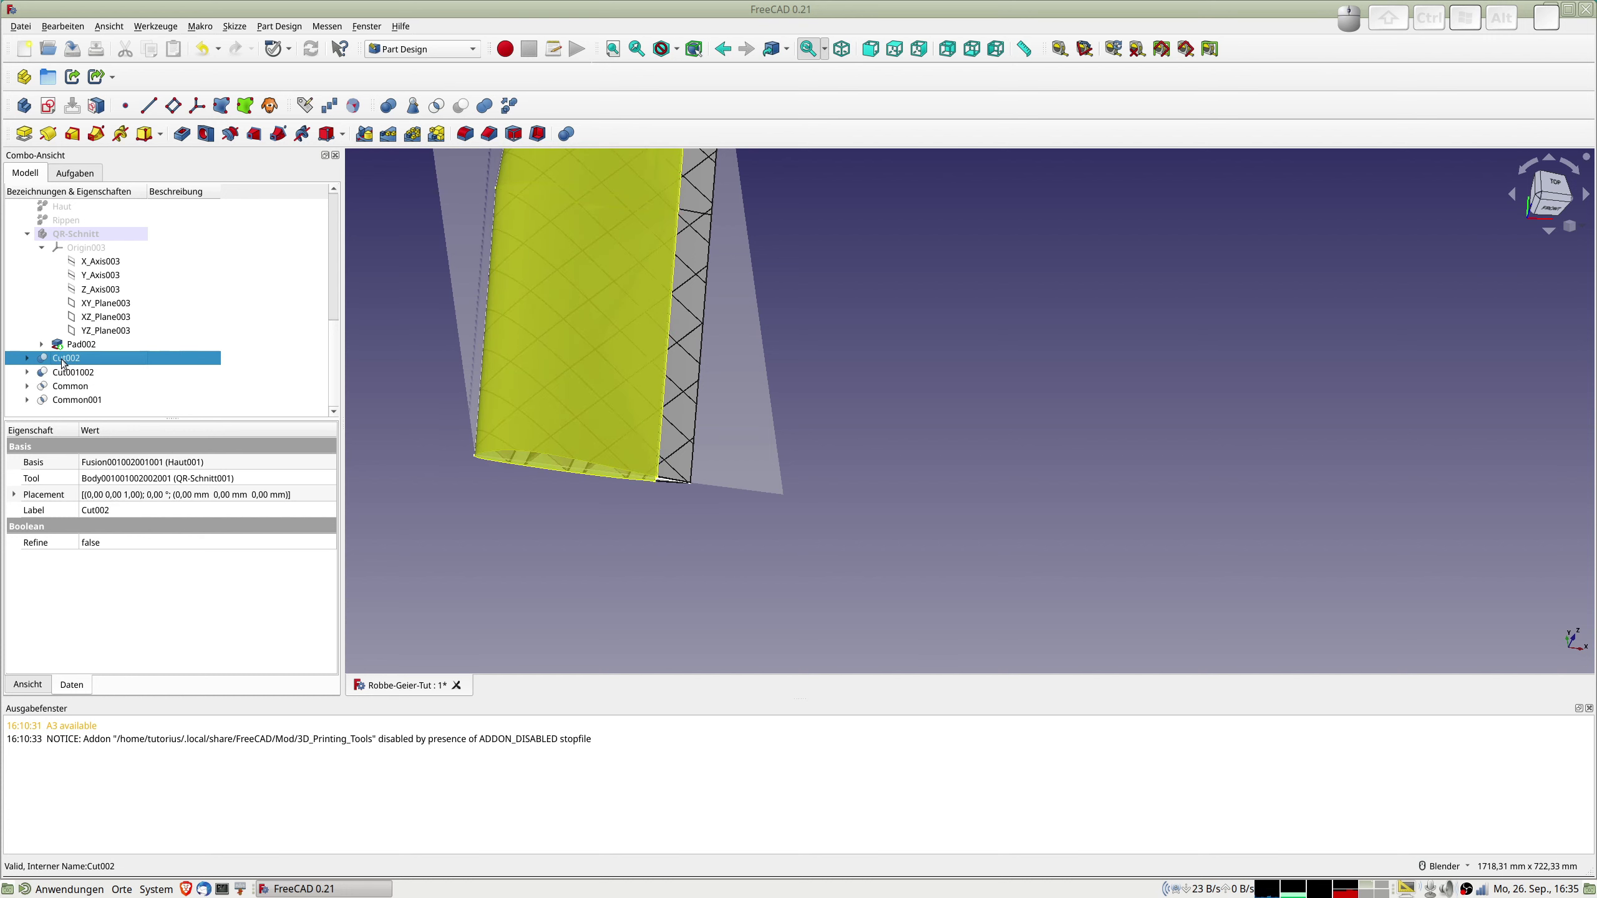
left_click(76, 384)
left_click(78, 400)
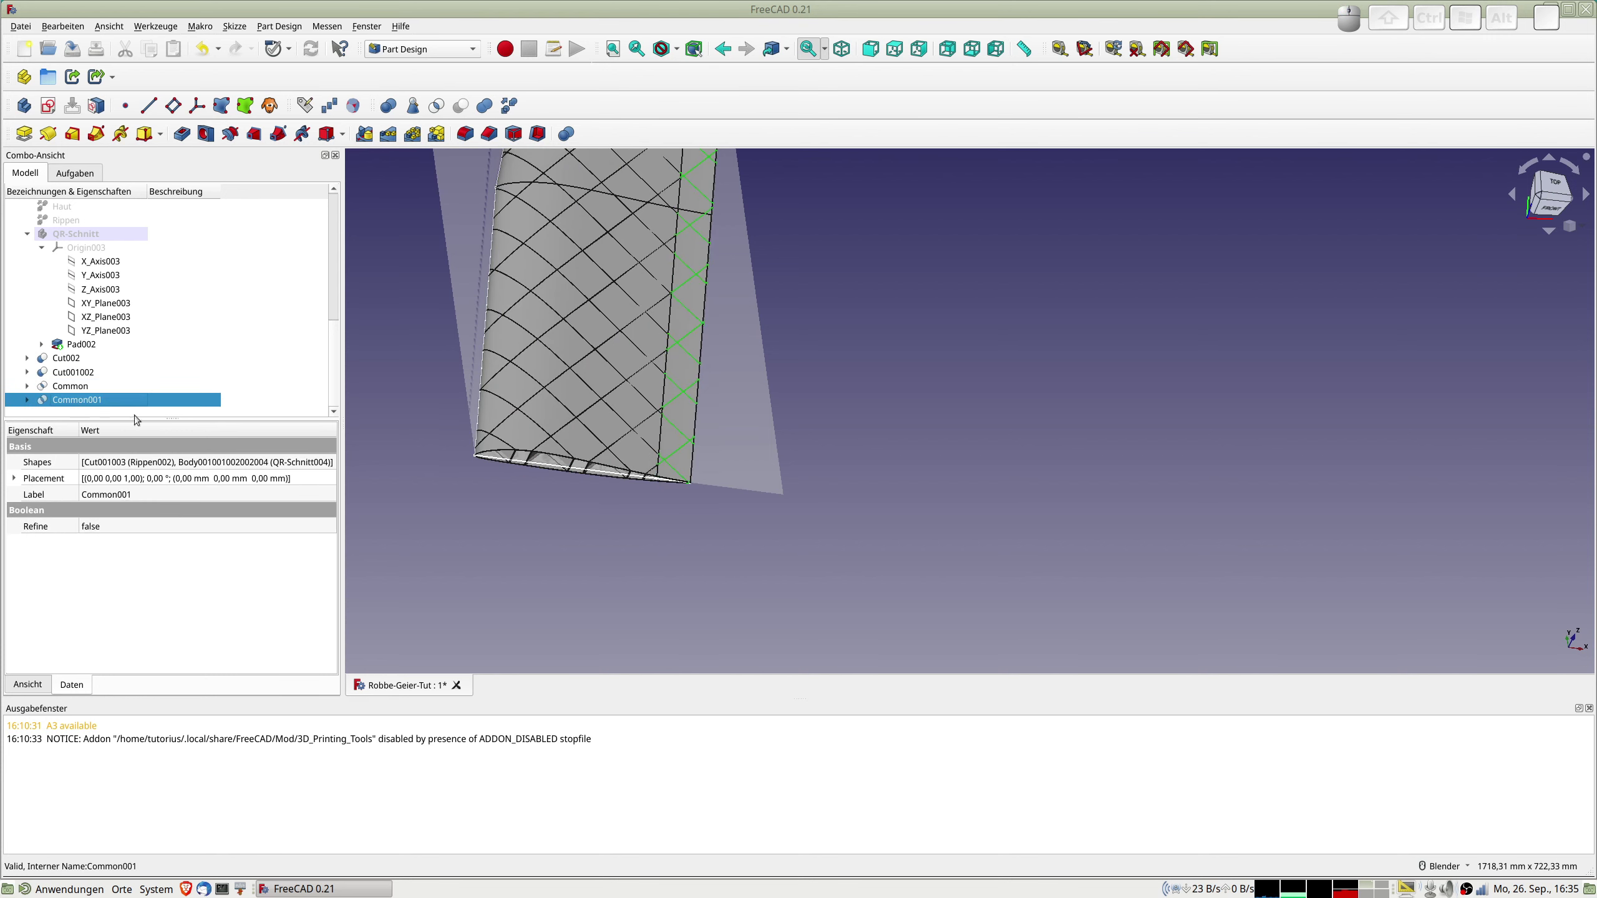
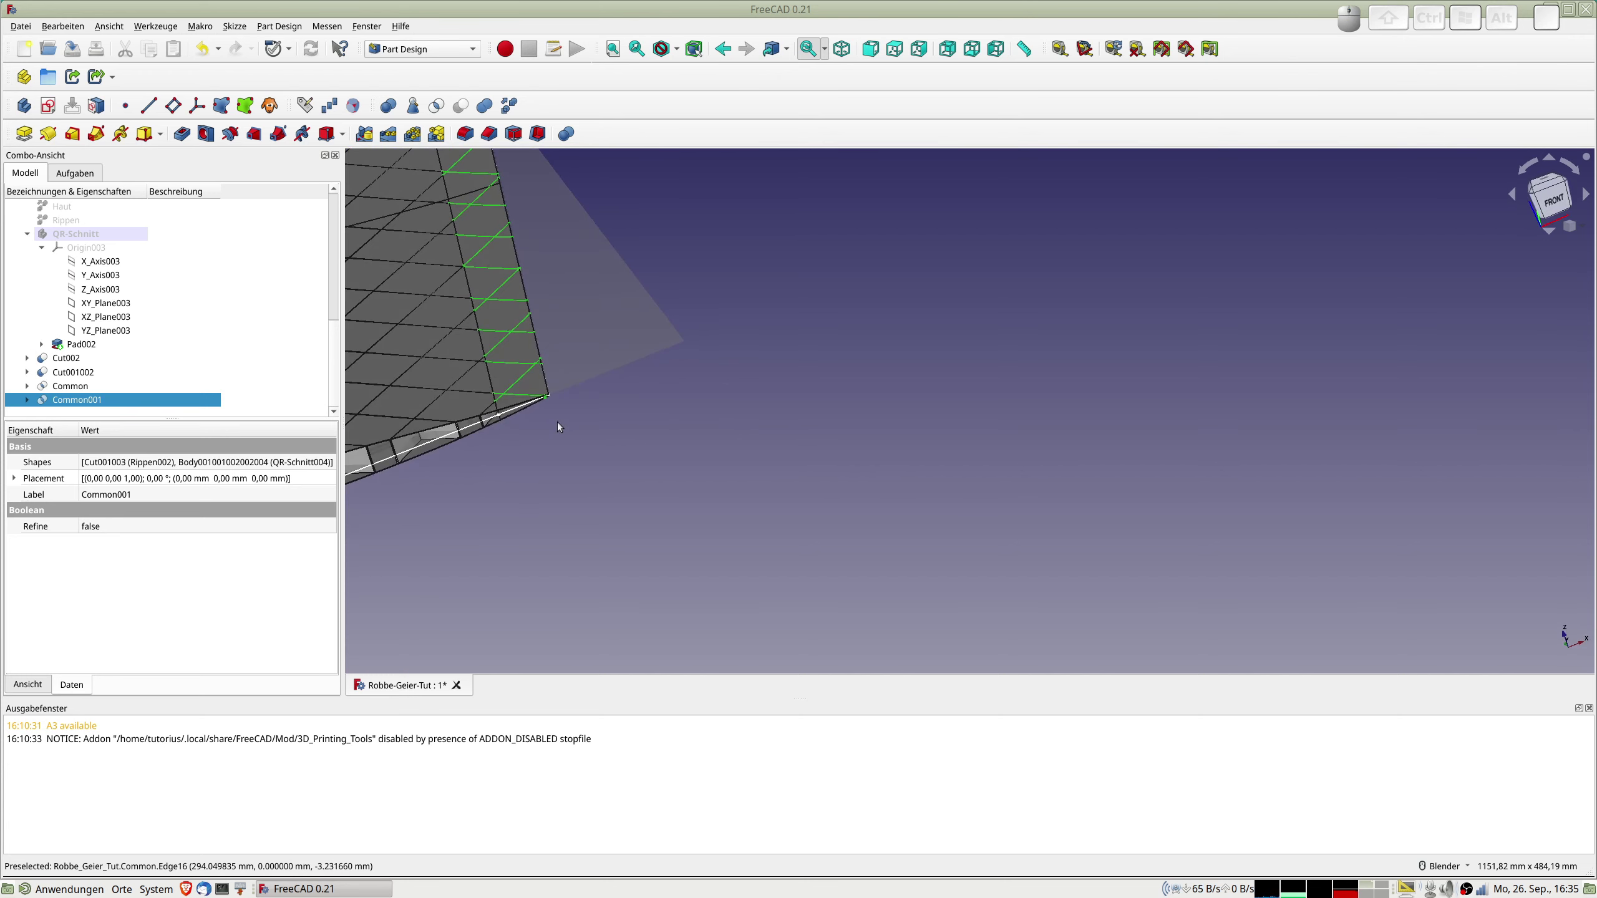
key("KP_1")
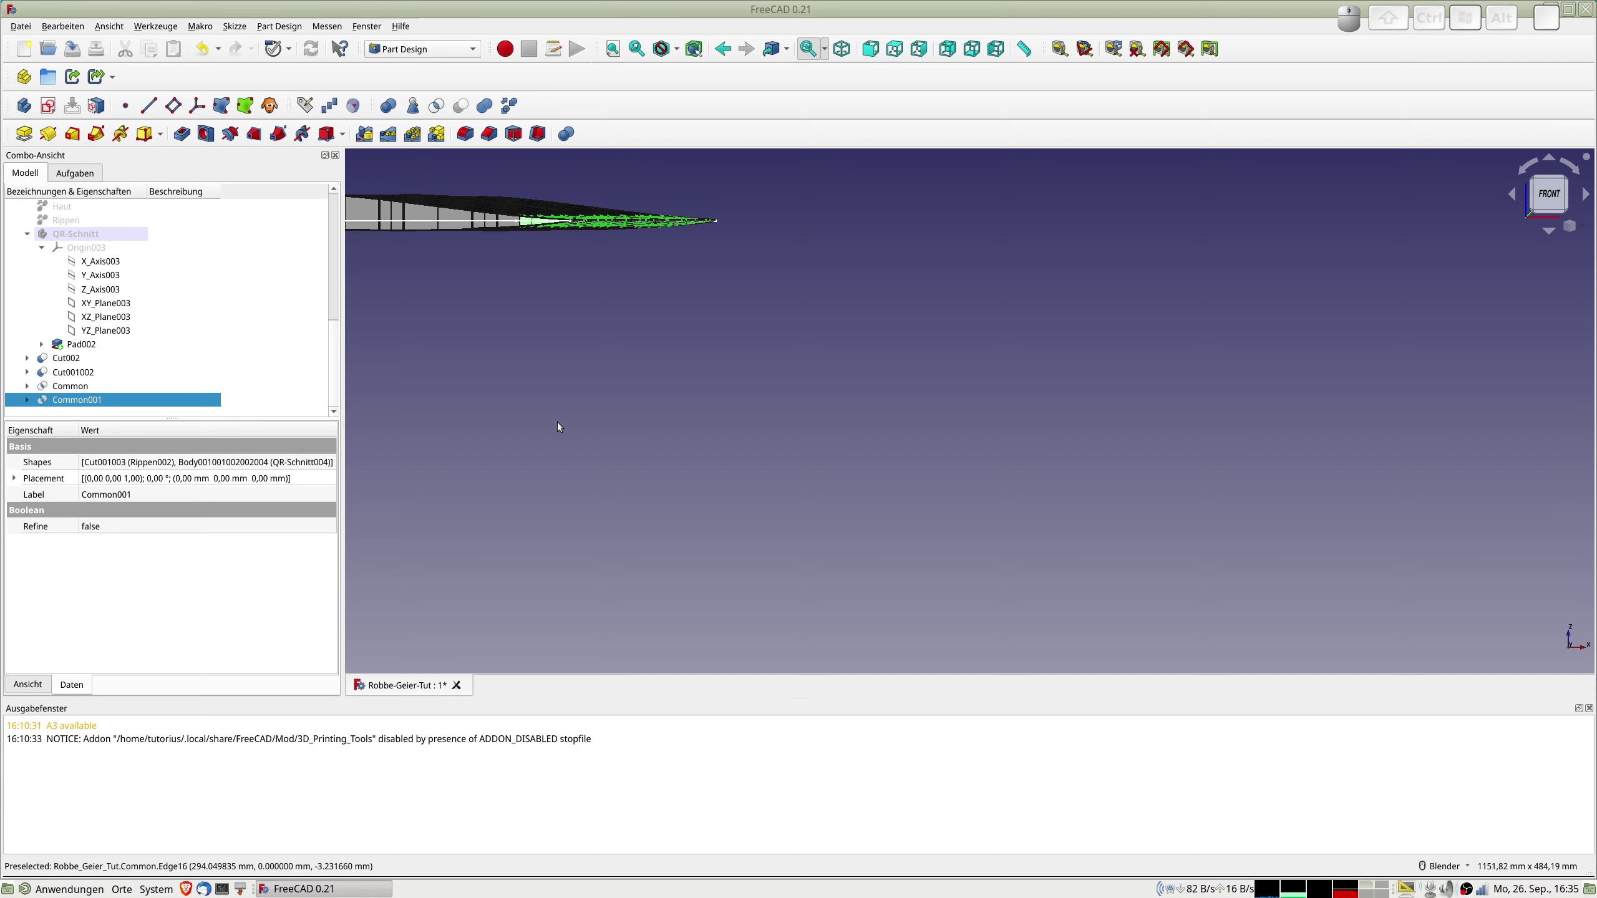
key("KP_2")
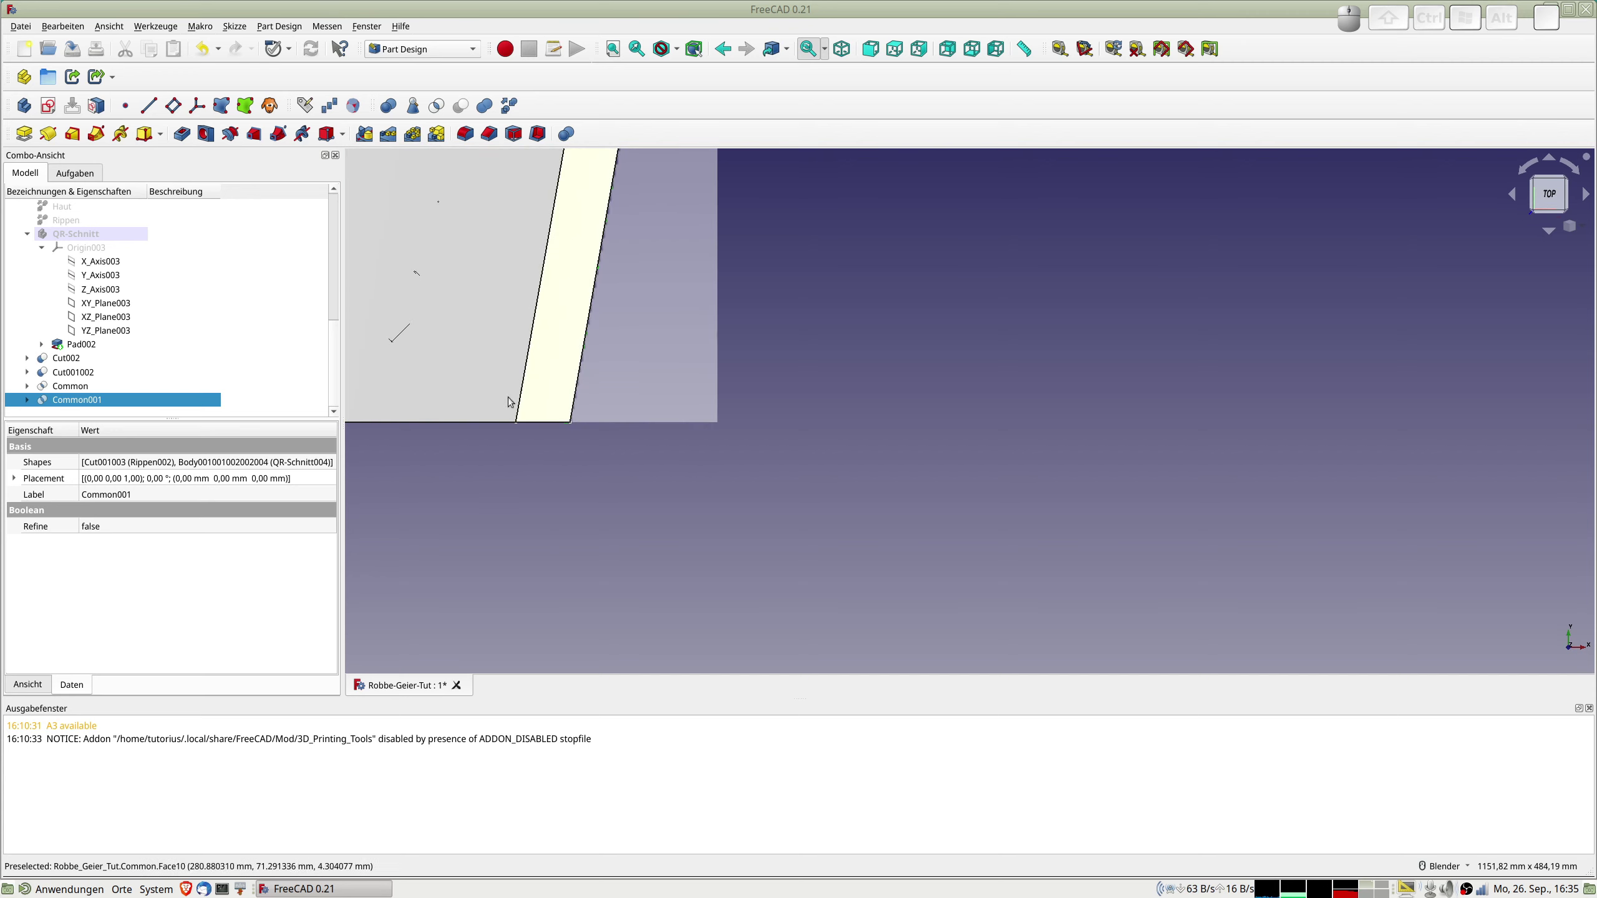
scroll("down", 3)
left_click_drag(584, 381, 685, 565)
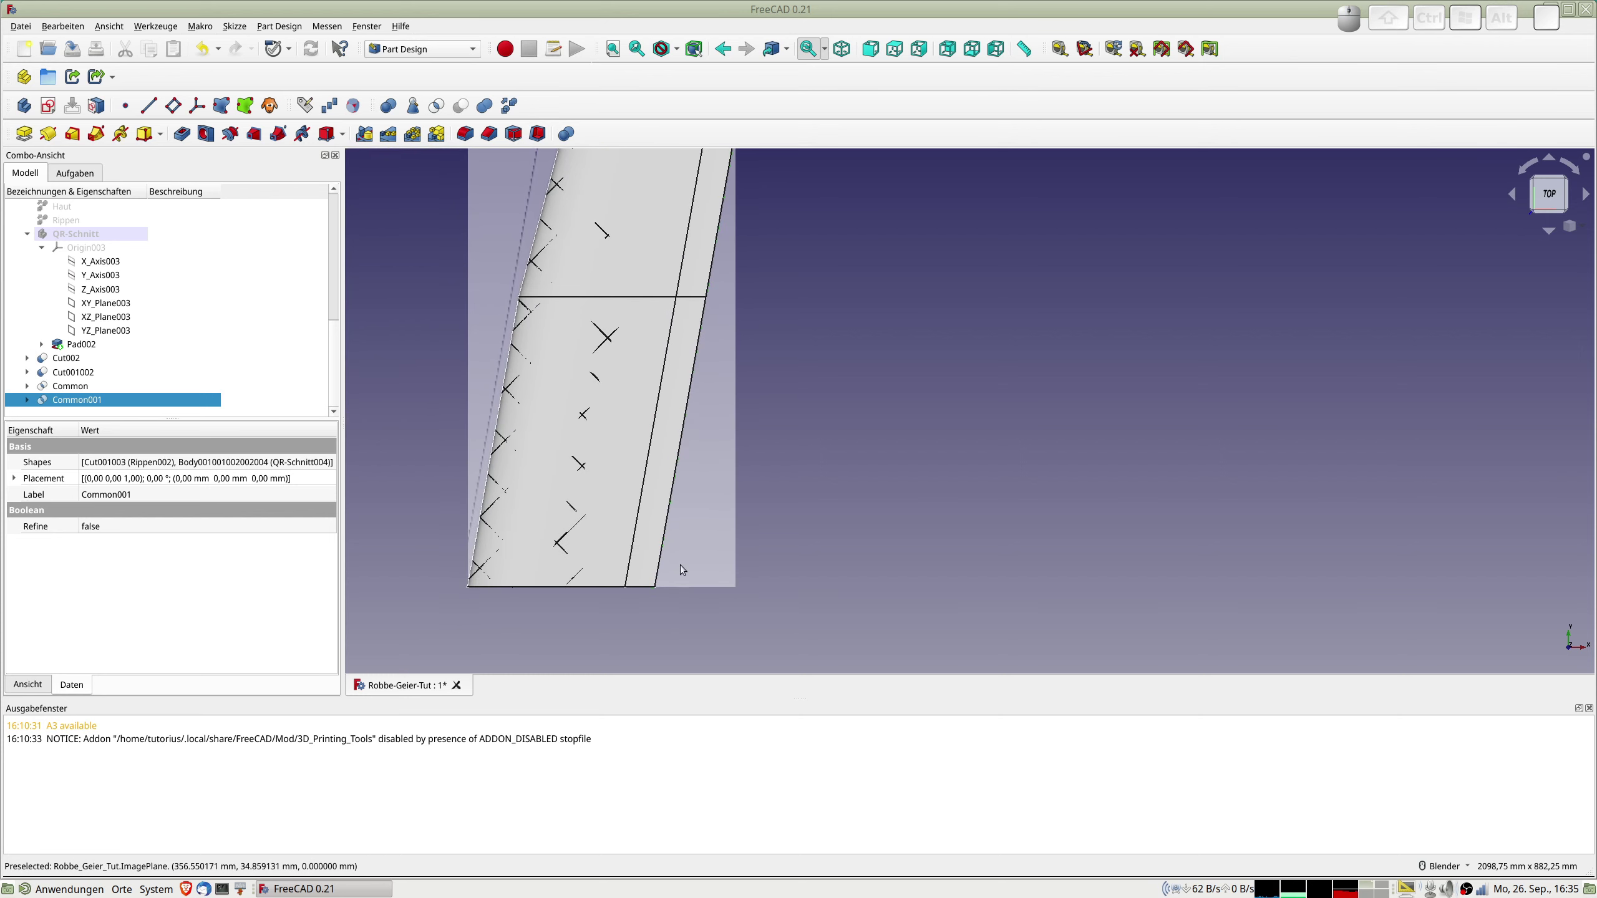
scroll("down", 3)
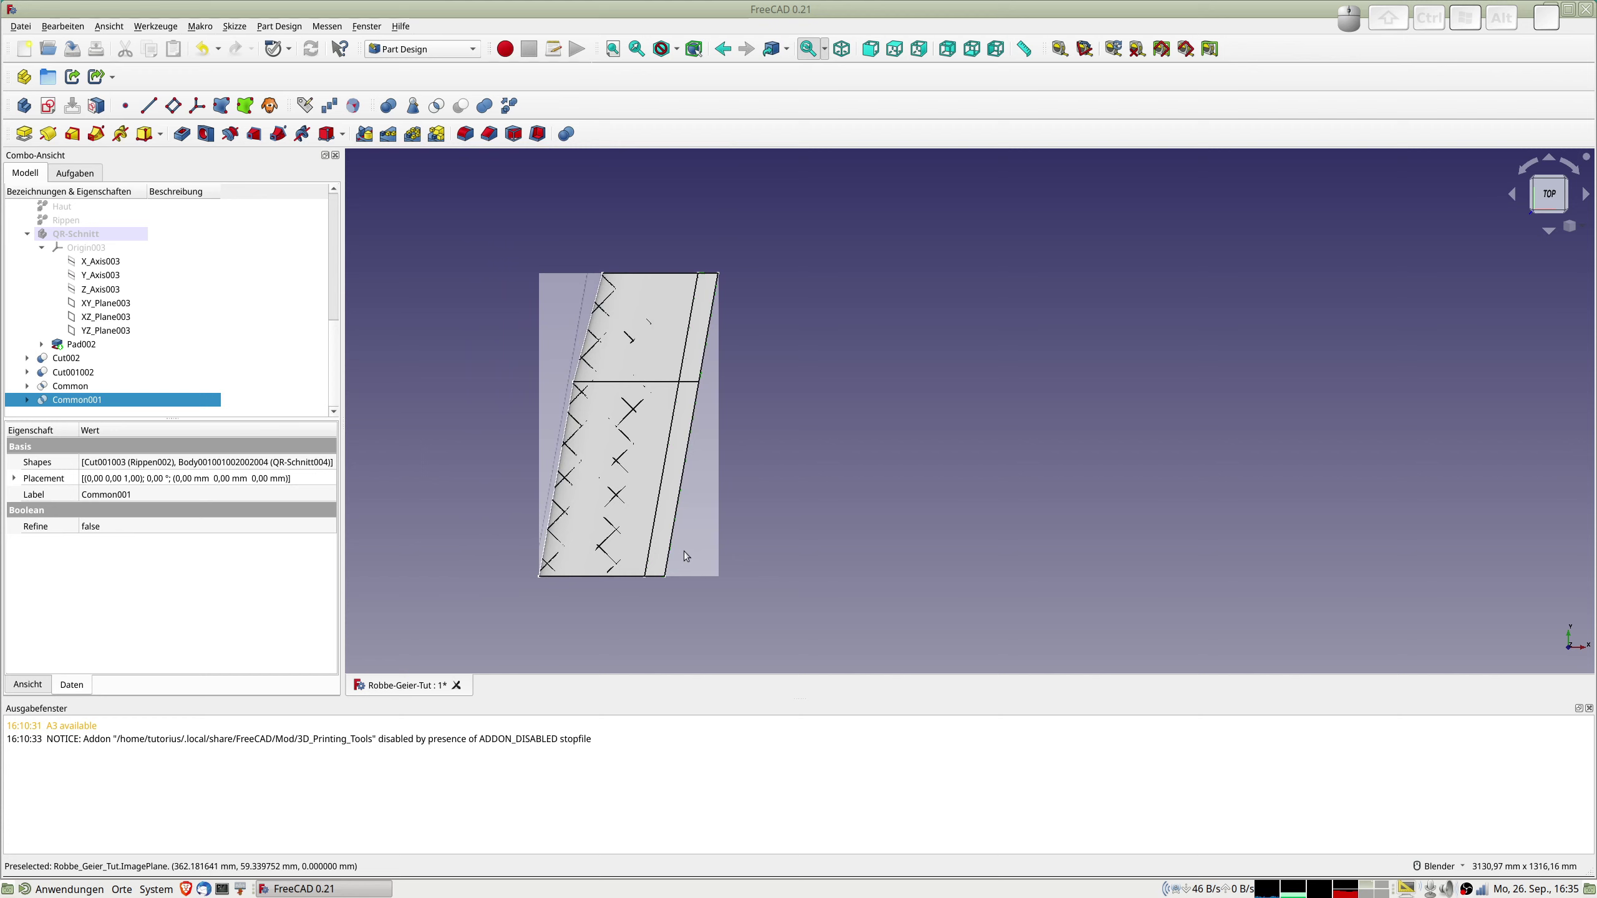
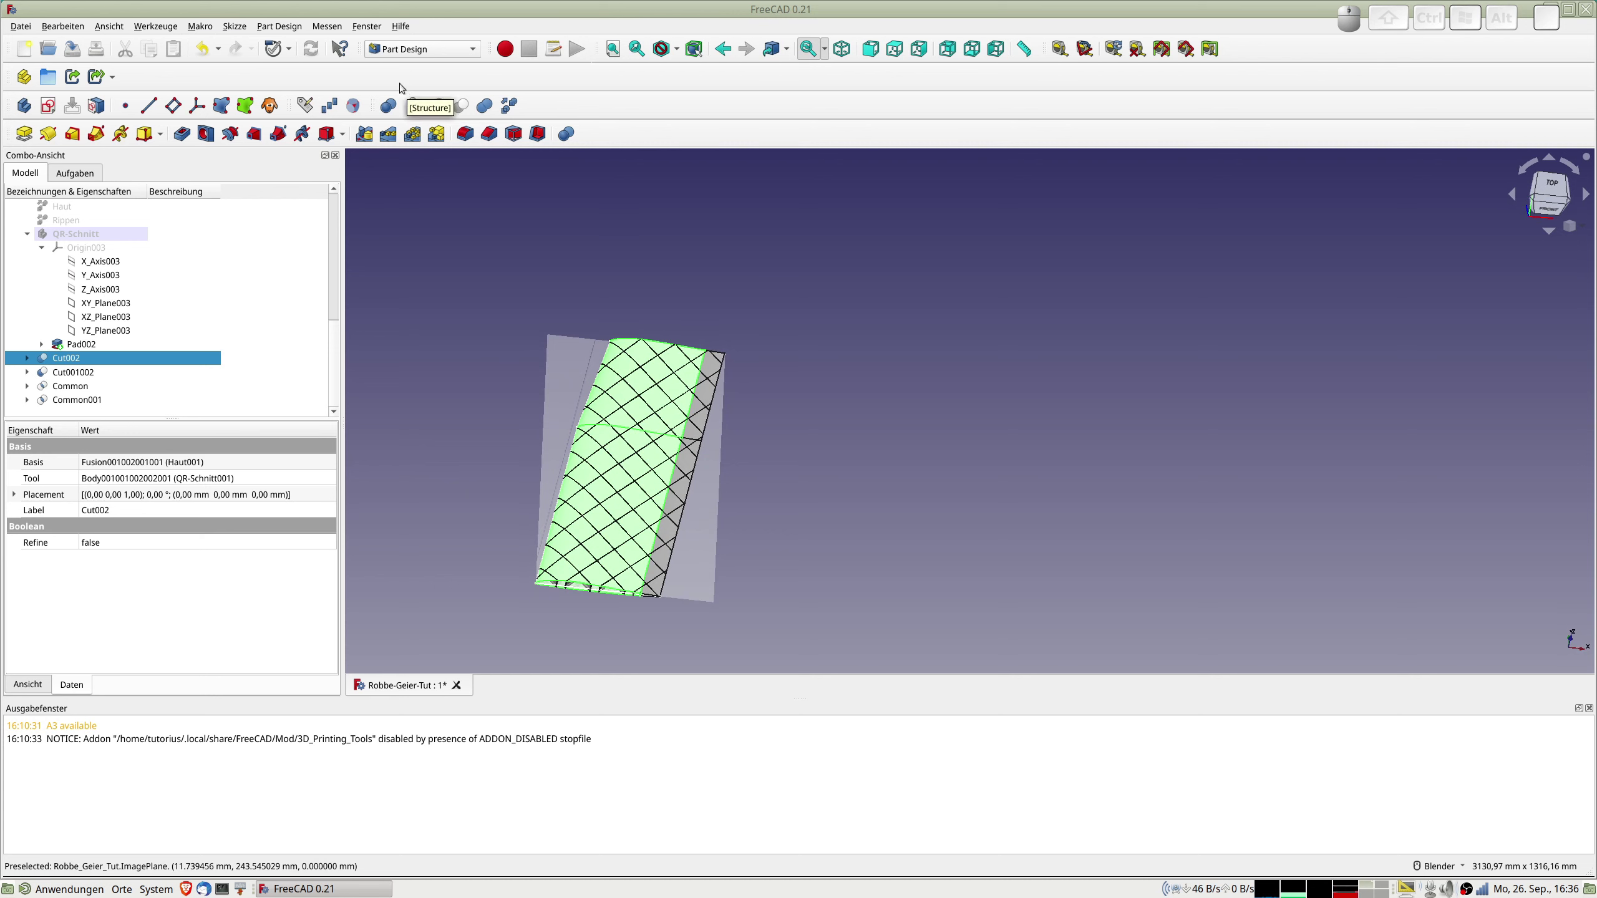
Switch to the Part workbench and bring up the Create primitives dialog.
left_click(409, 50)
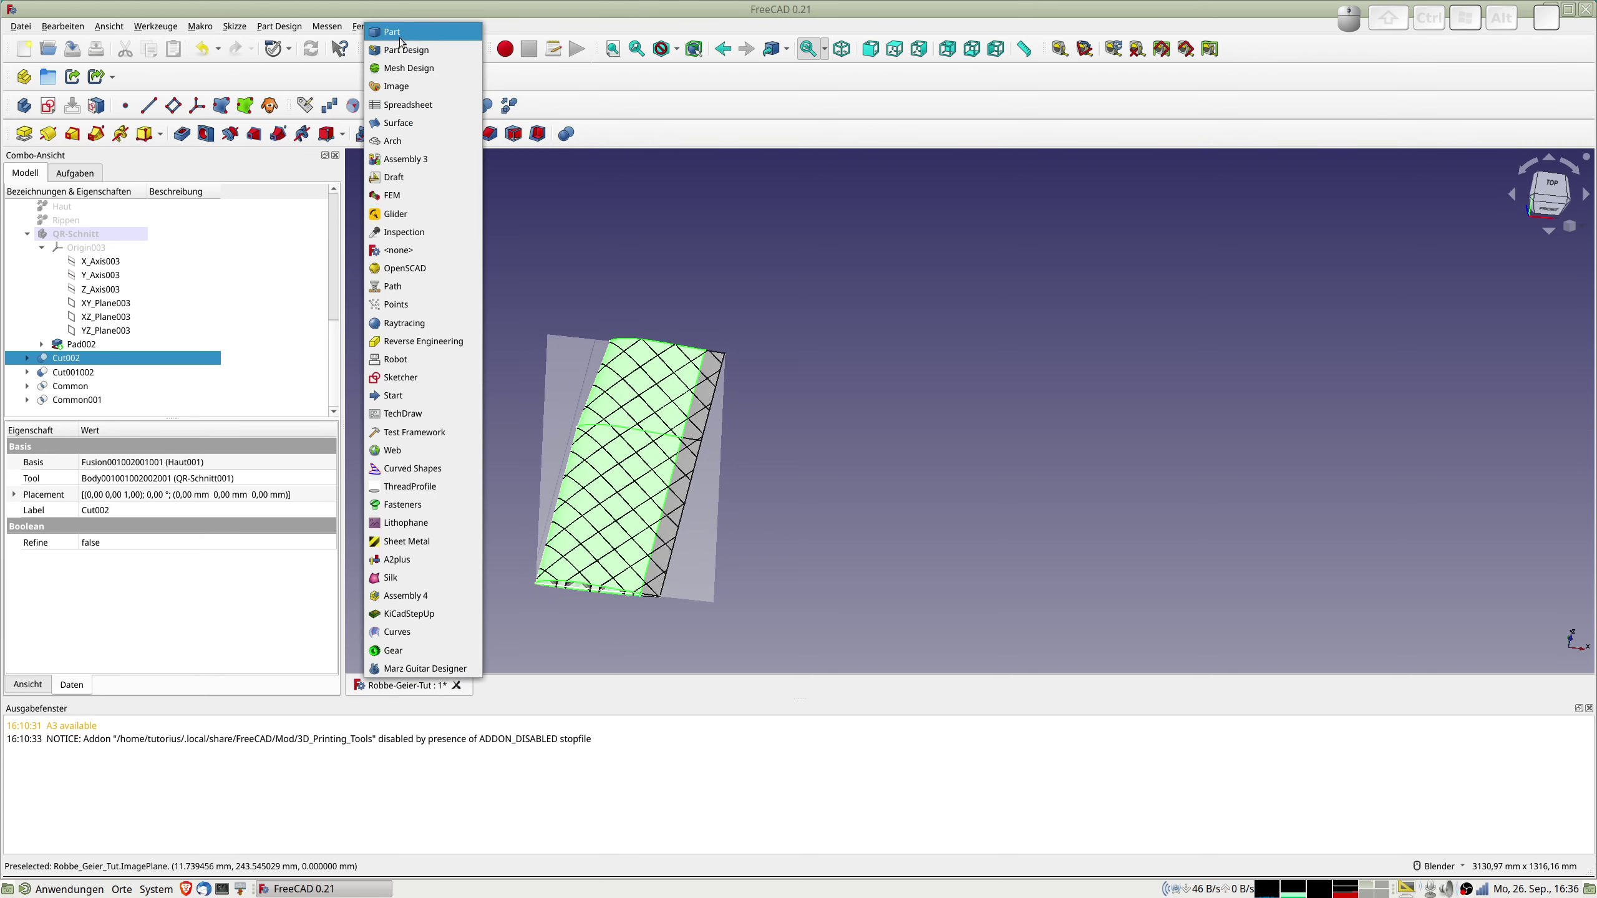
left_click(402, 35)
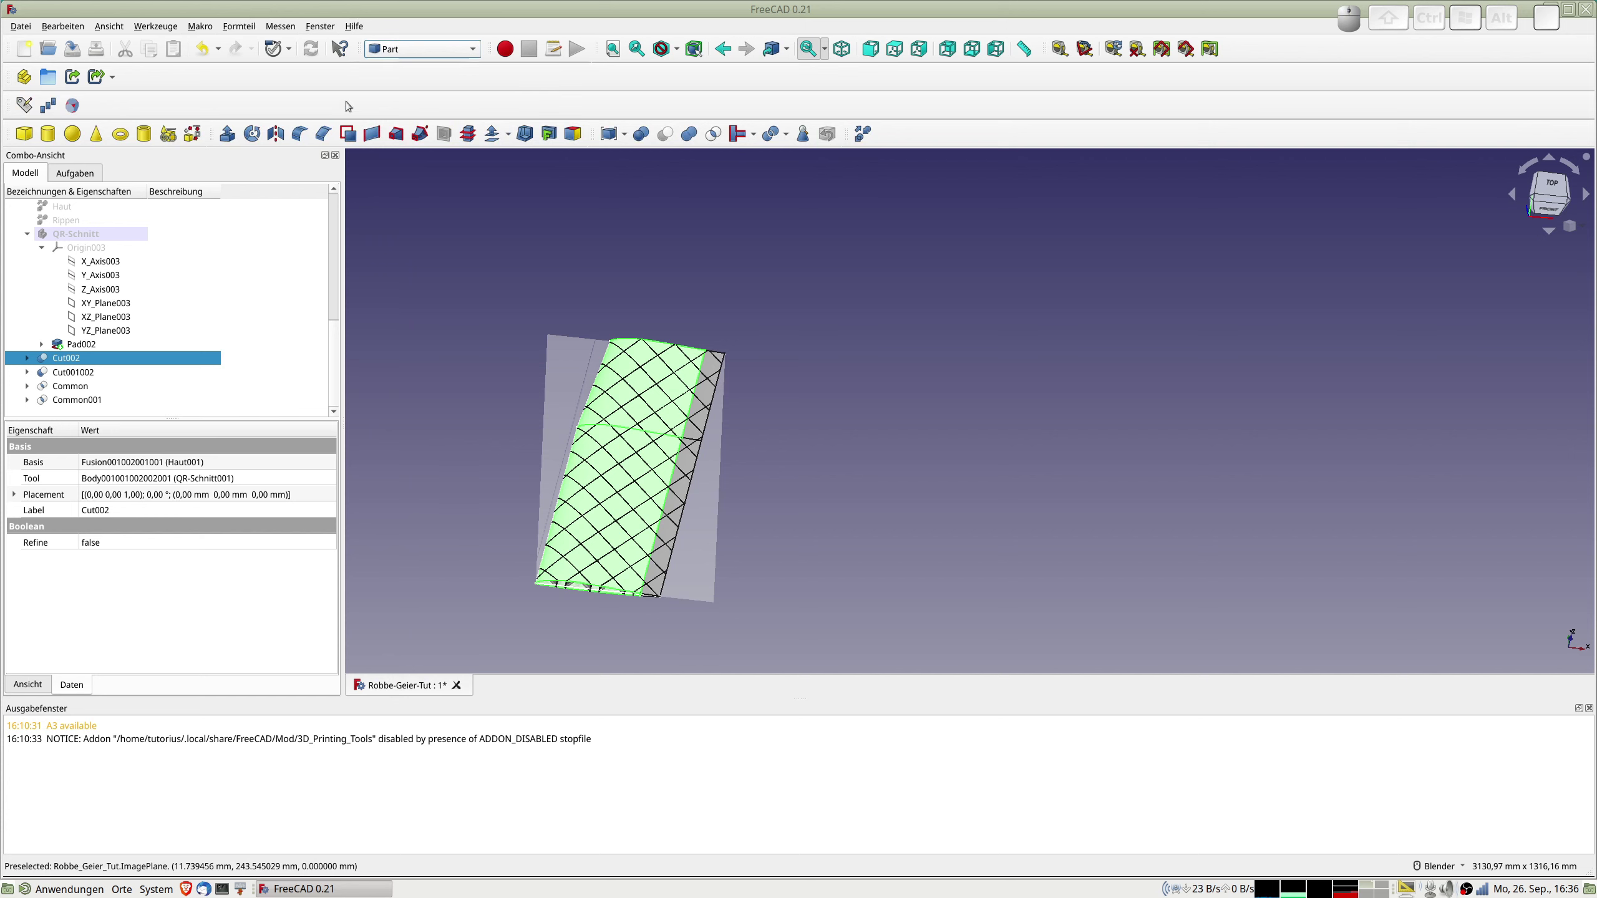
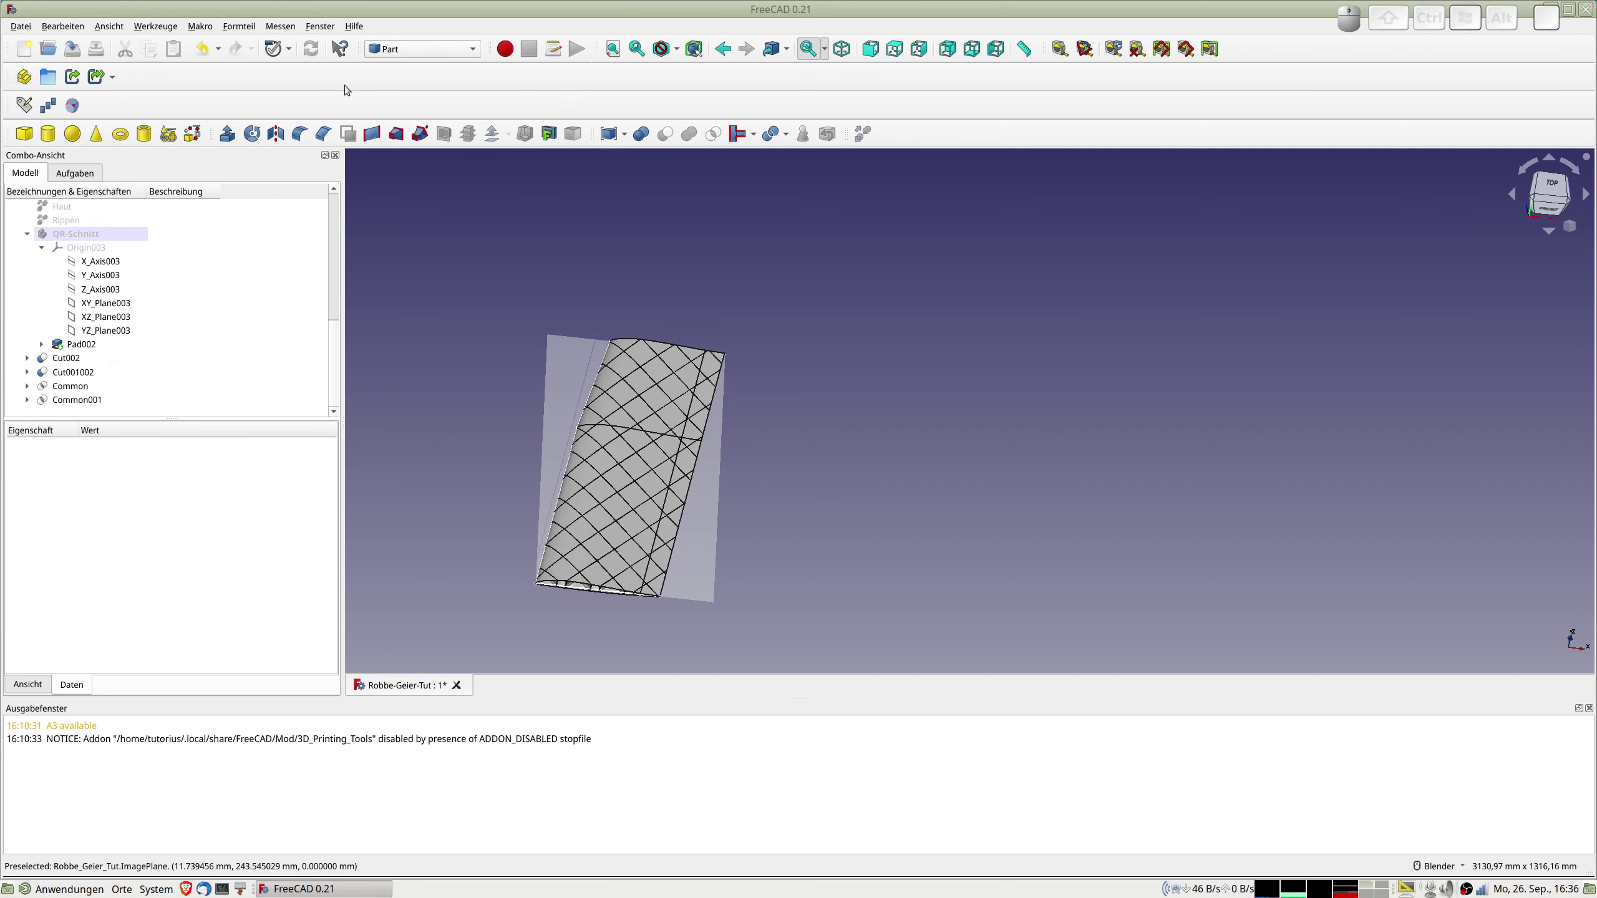
left_click(243, 30)
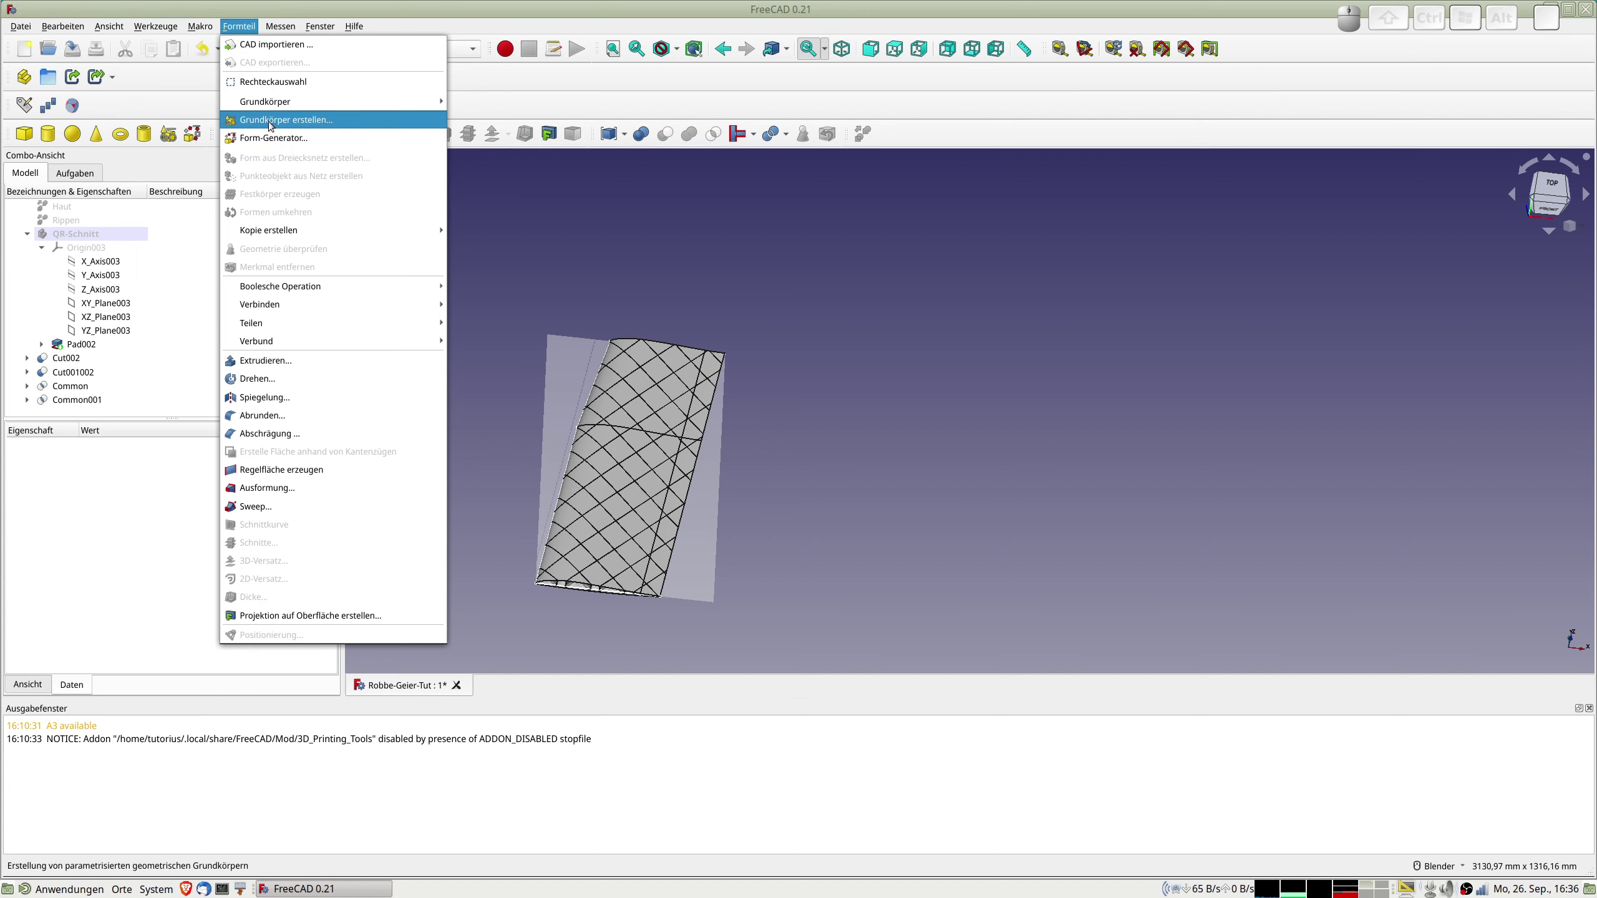
left_click(271, 122)
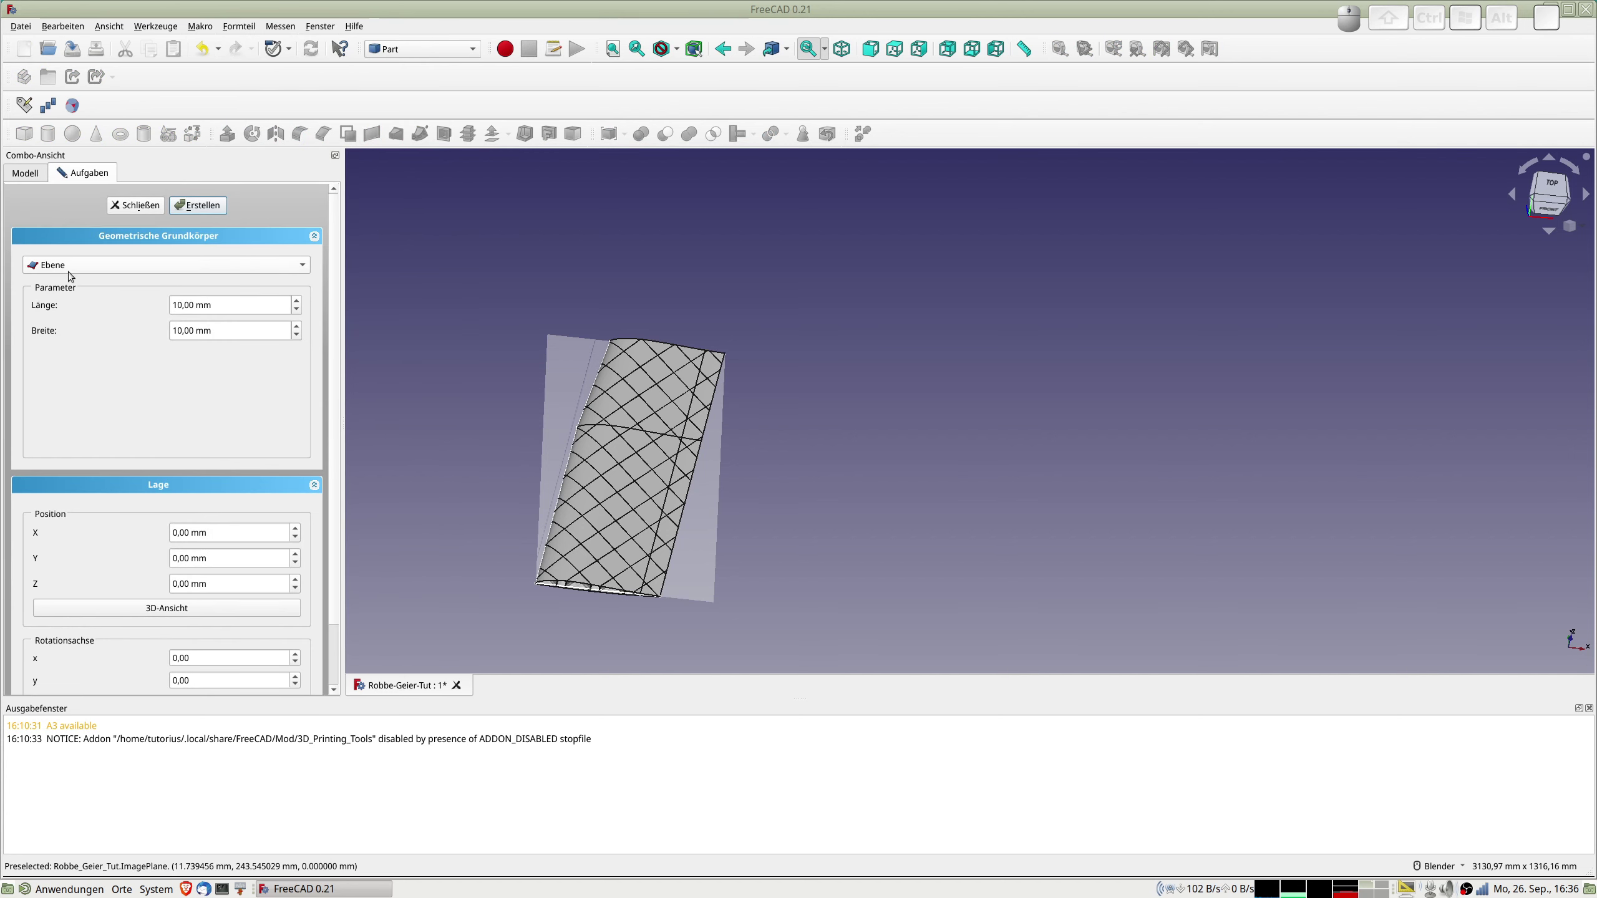
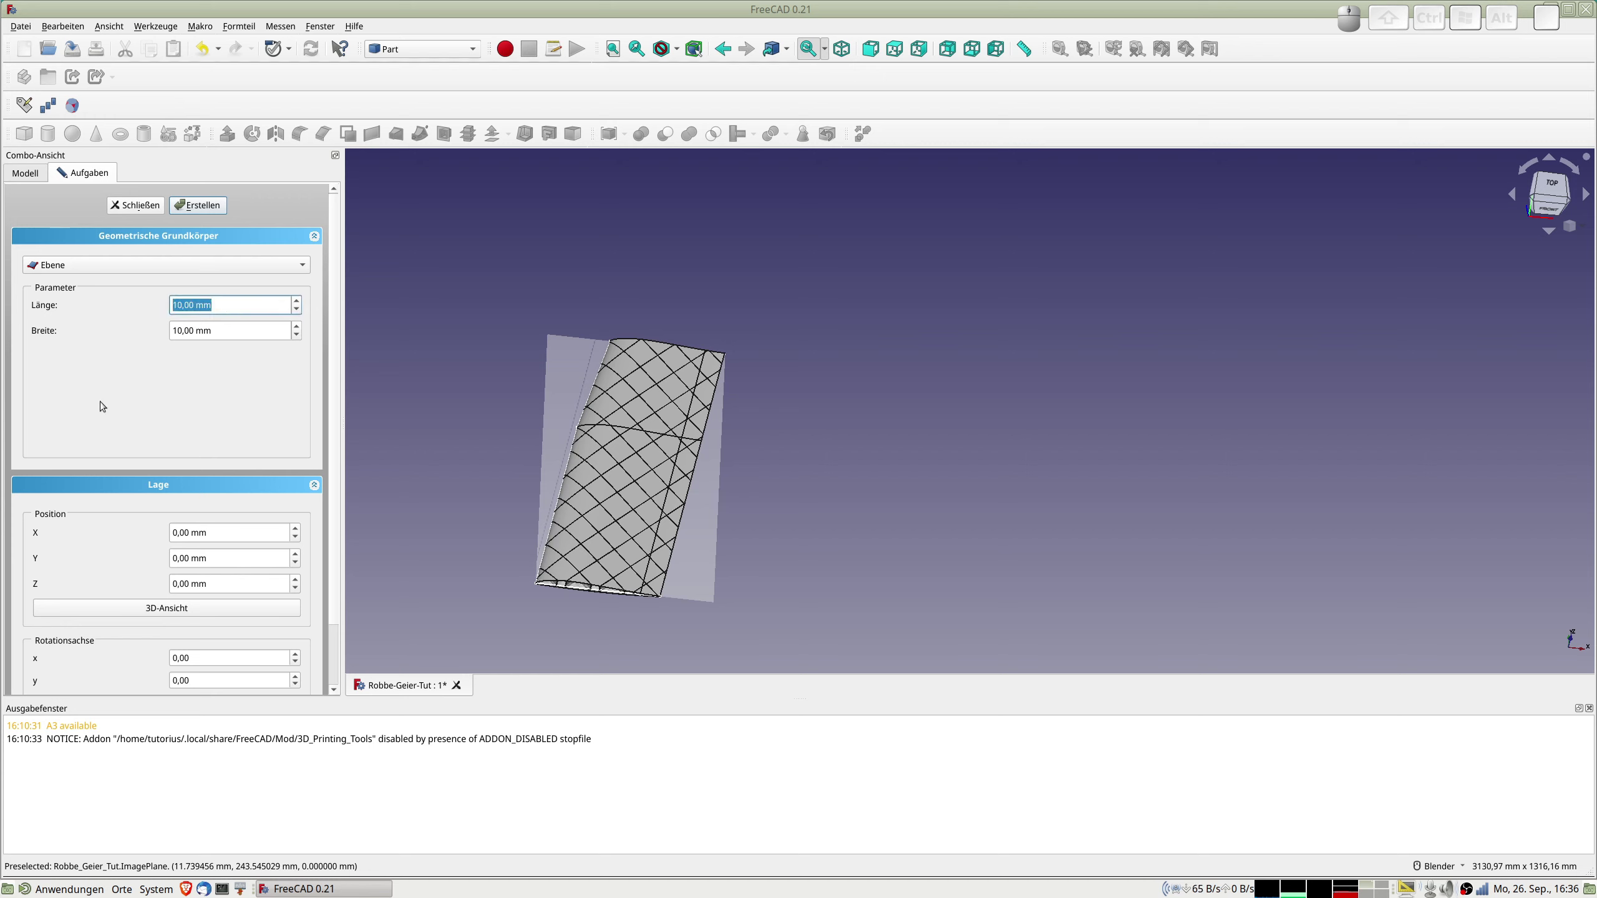
Create a plane primitive Ebene with length 400 mm and width 400 mm.
key("2")
key("BackSpace")
key("4")
key("KP_0")
key("KP_0")
key("Tab")
key("KP_4")
key("KP_0")
key("KP_0")
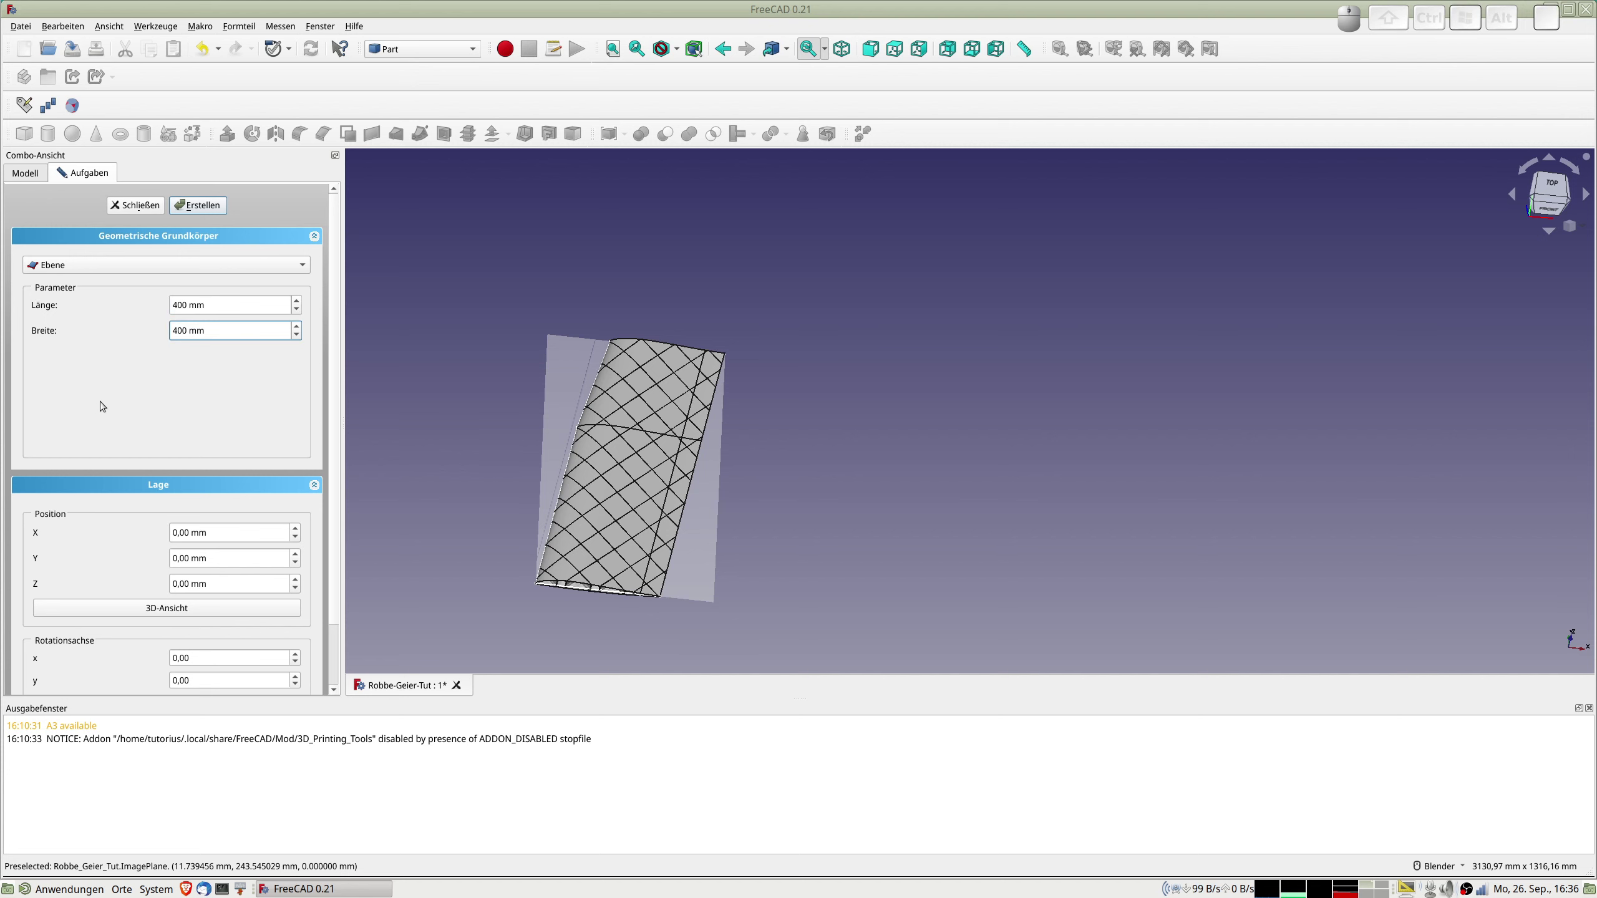
key("KP_Enter")
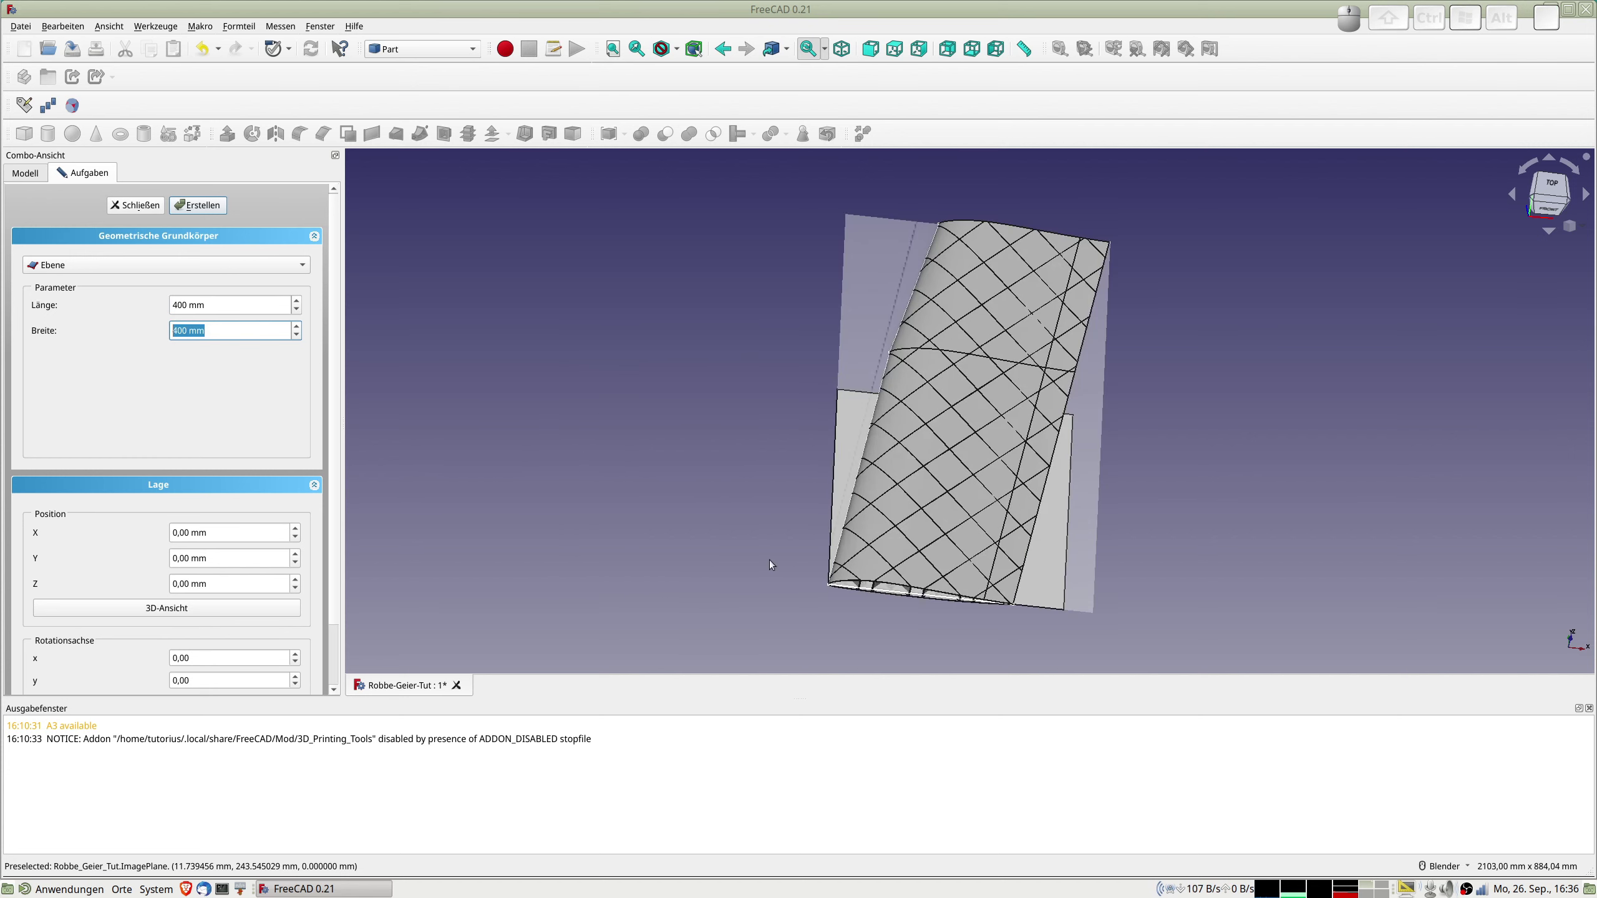
scroll("down", 3)
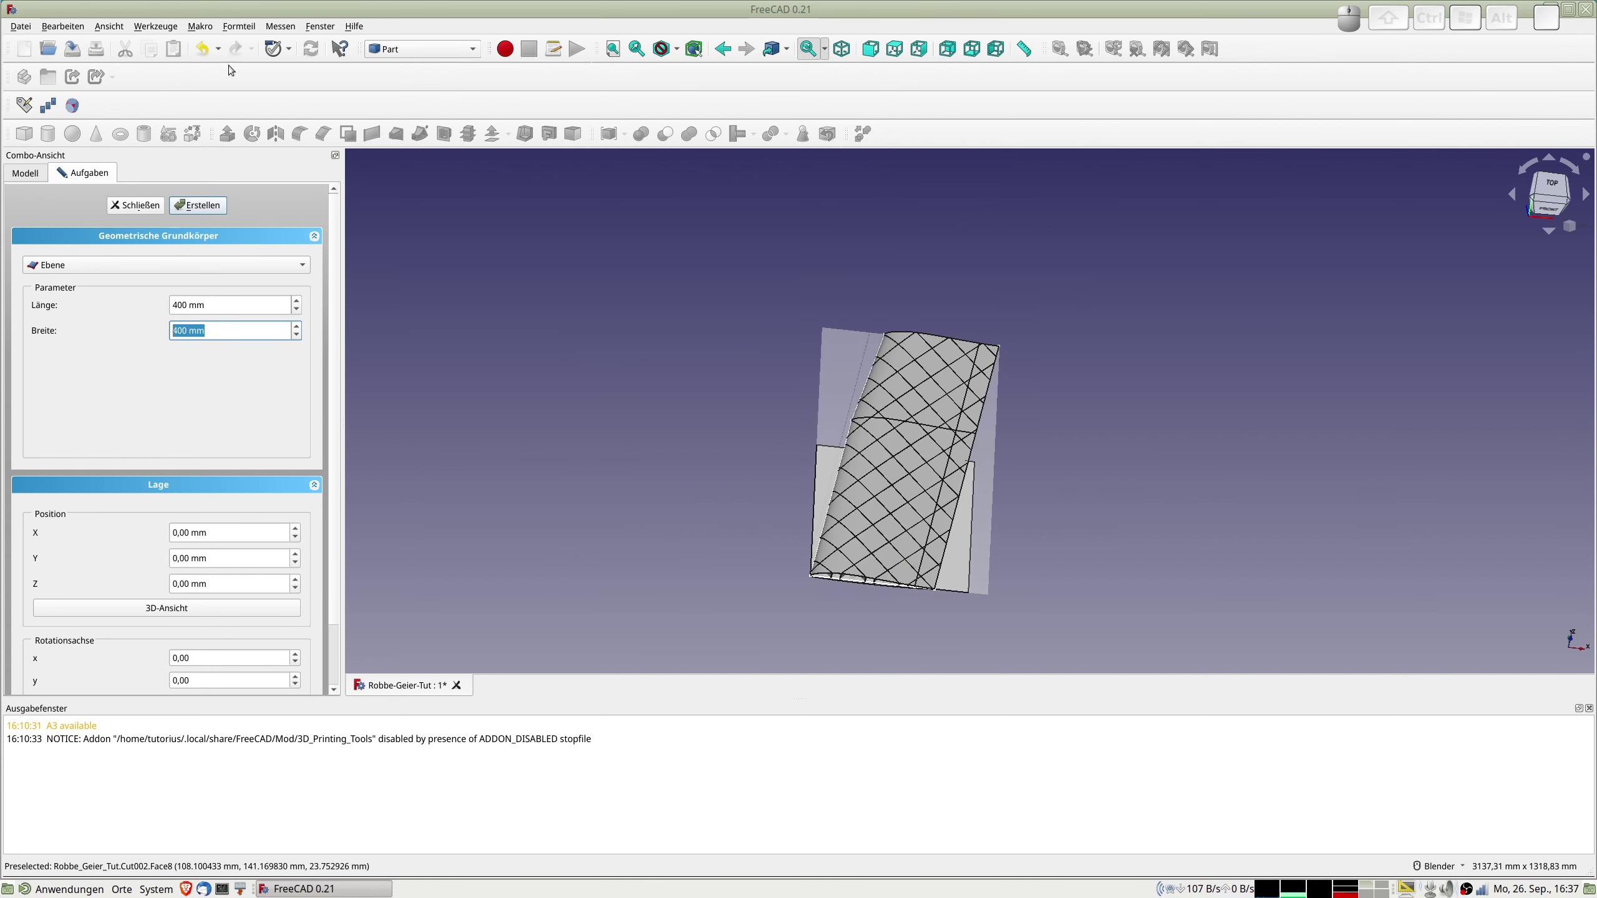
left_click(148, 207)
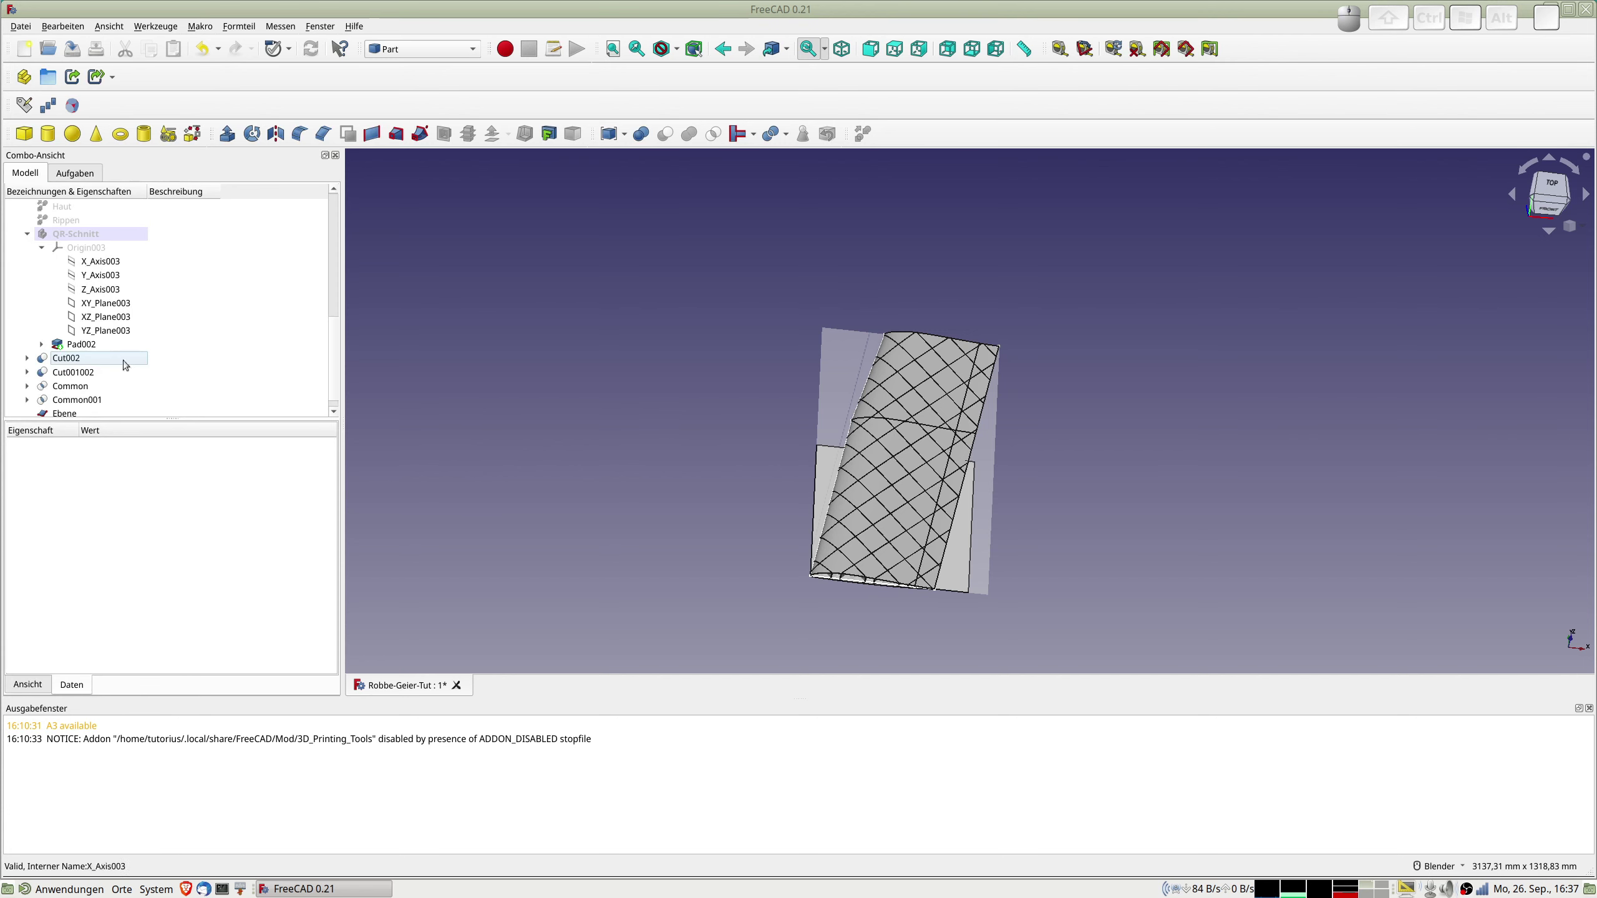
scroll("down", 3)
Select Ebene and check its upright 90° rotation from the left, right and front views.
left_click(75, 401)
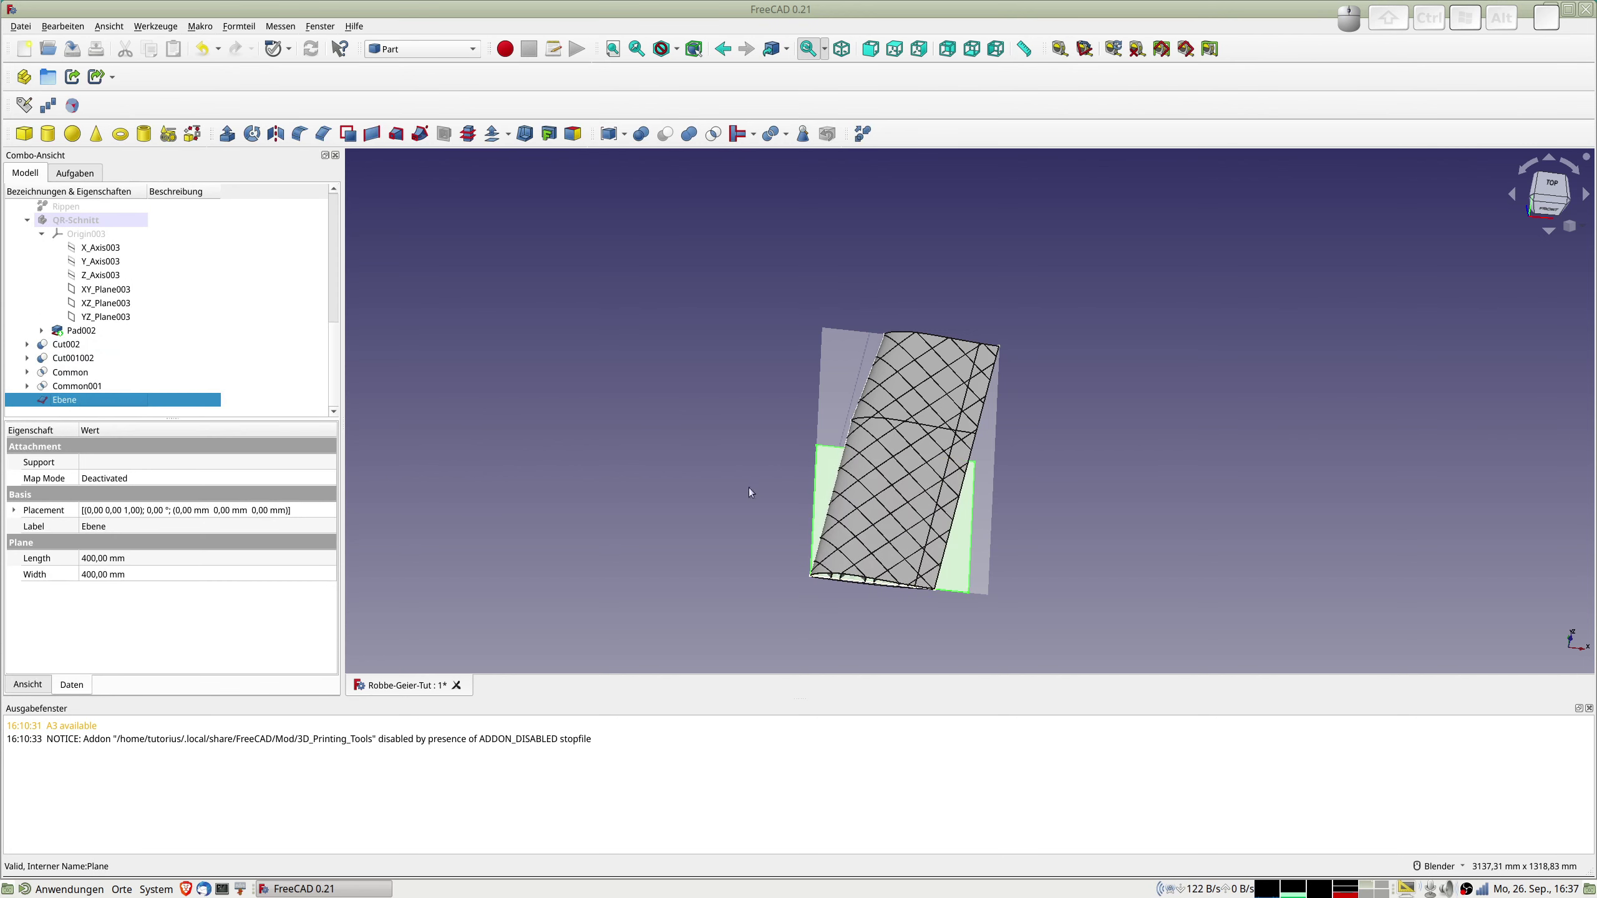
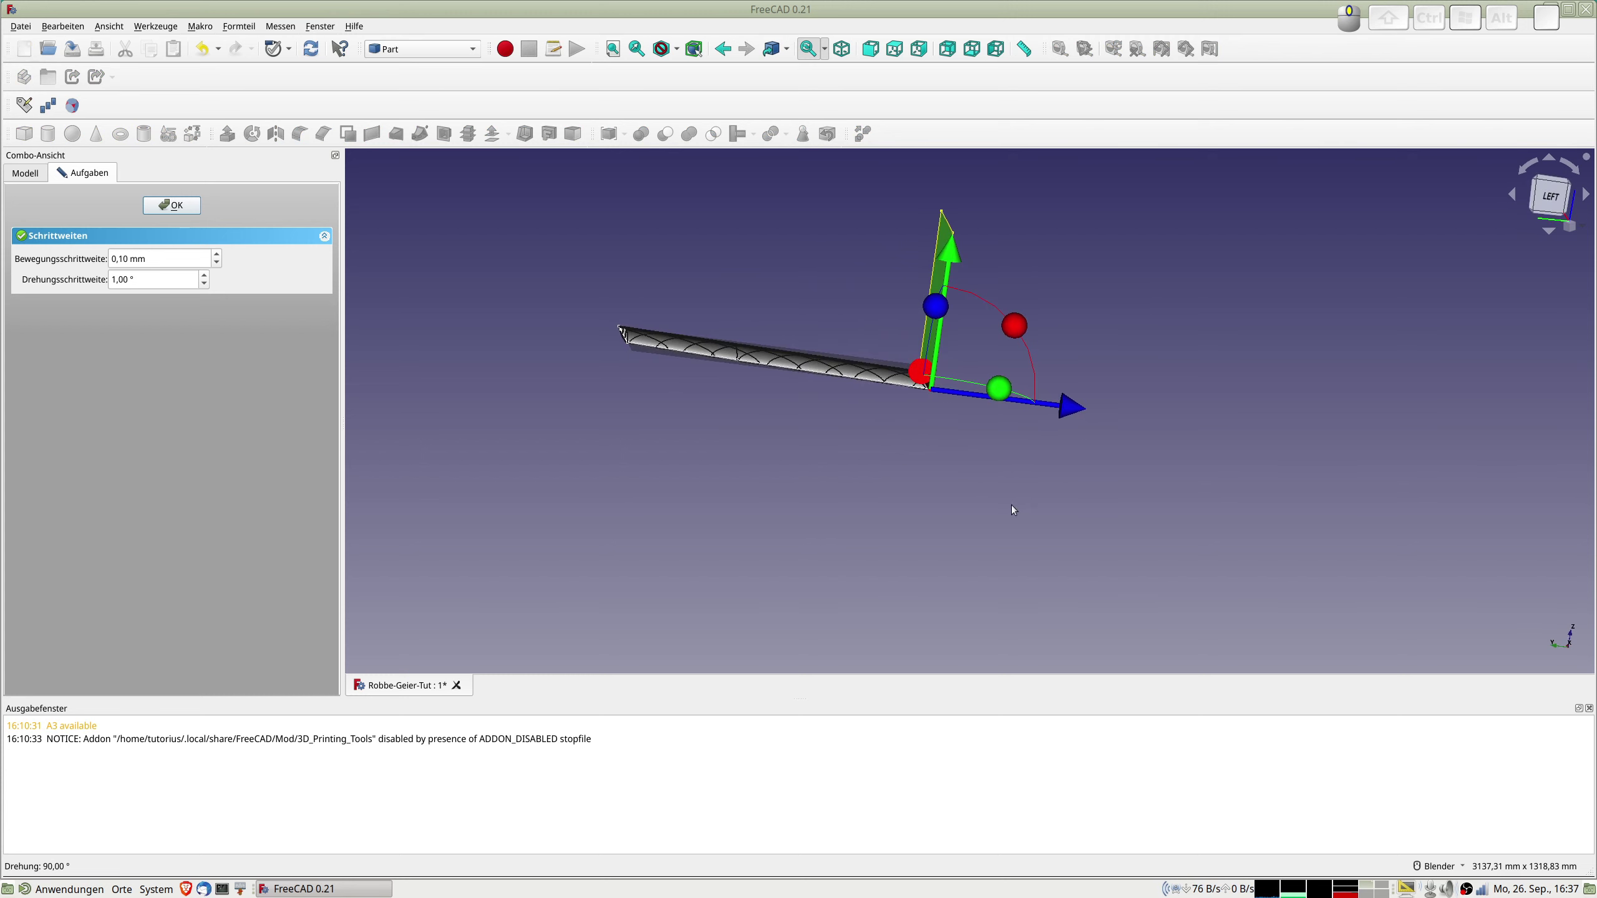
key("KP_1")
key("KP_3")
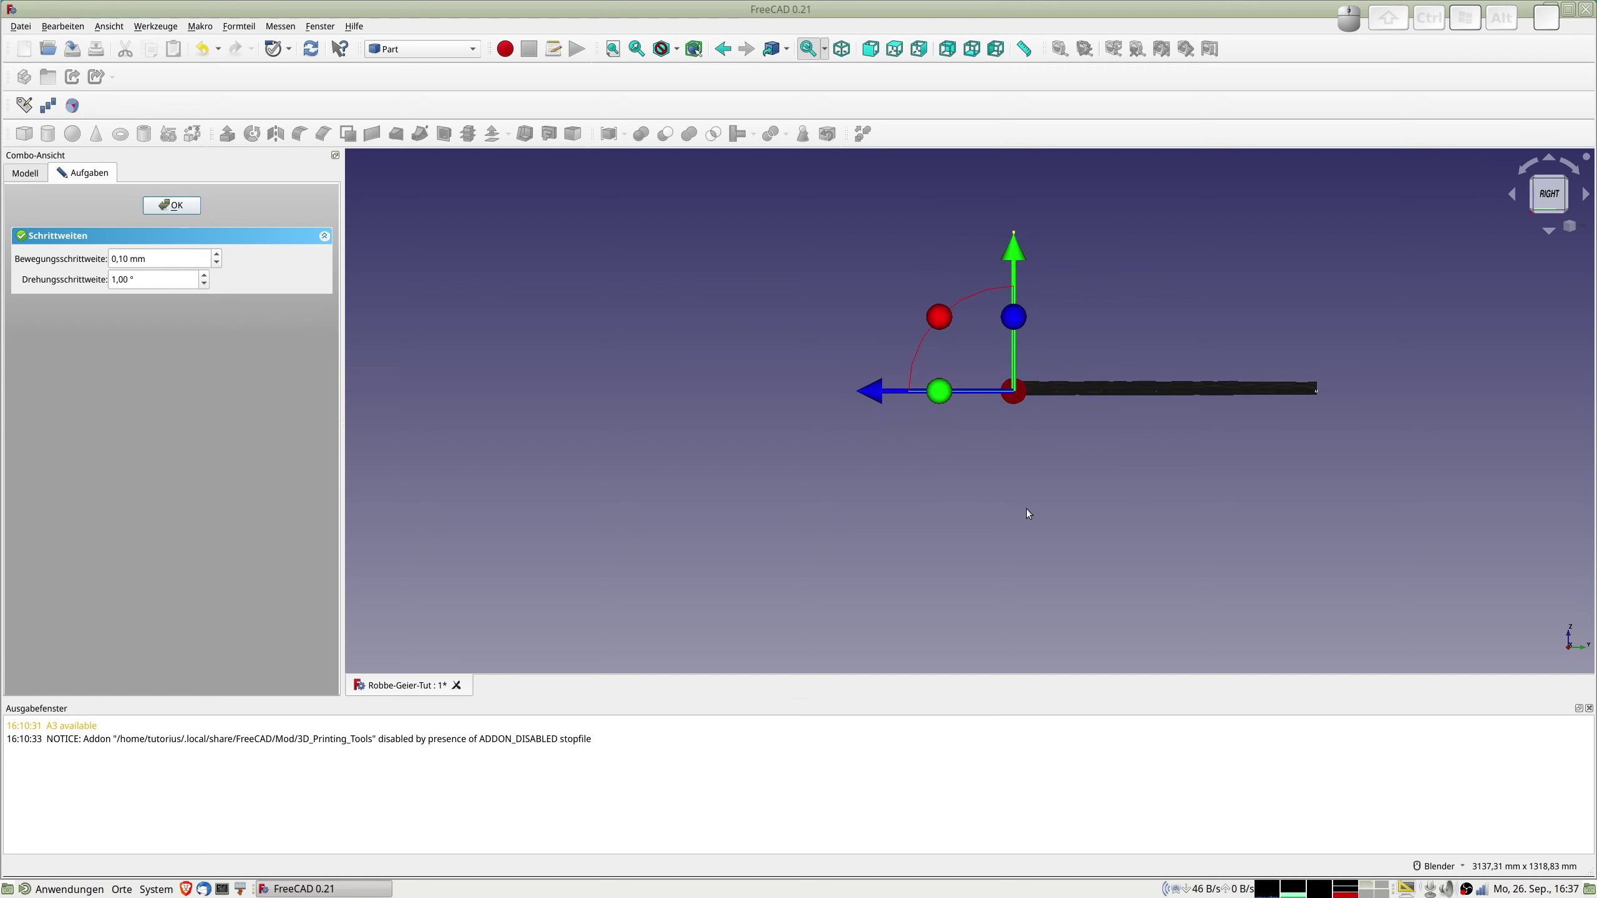
key("KP_1")
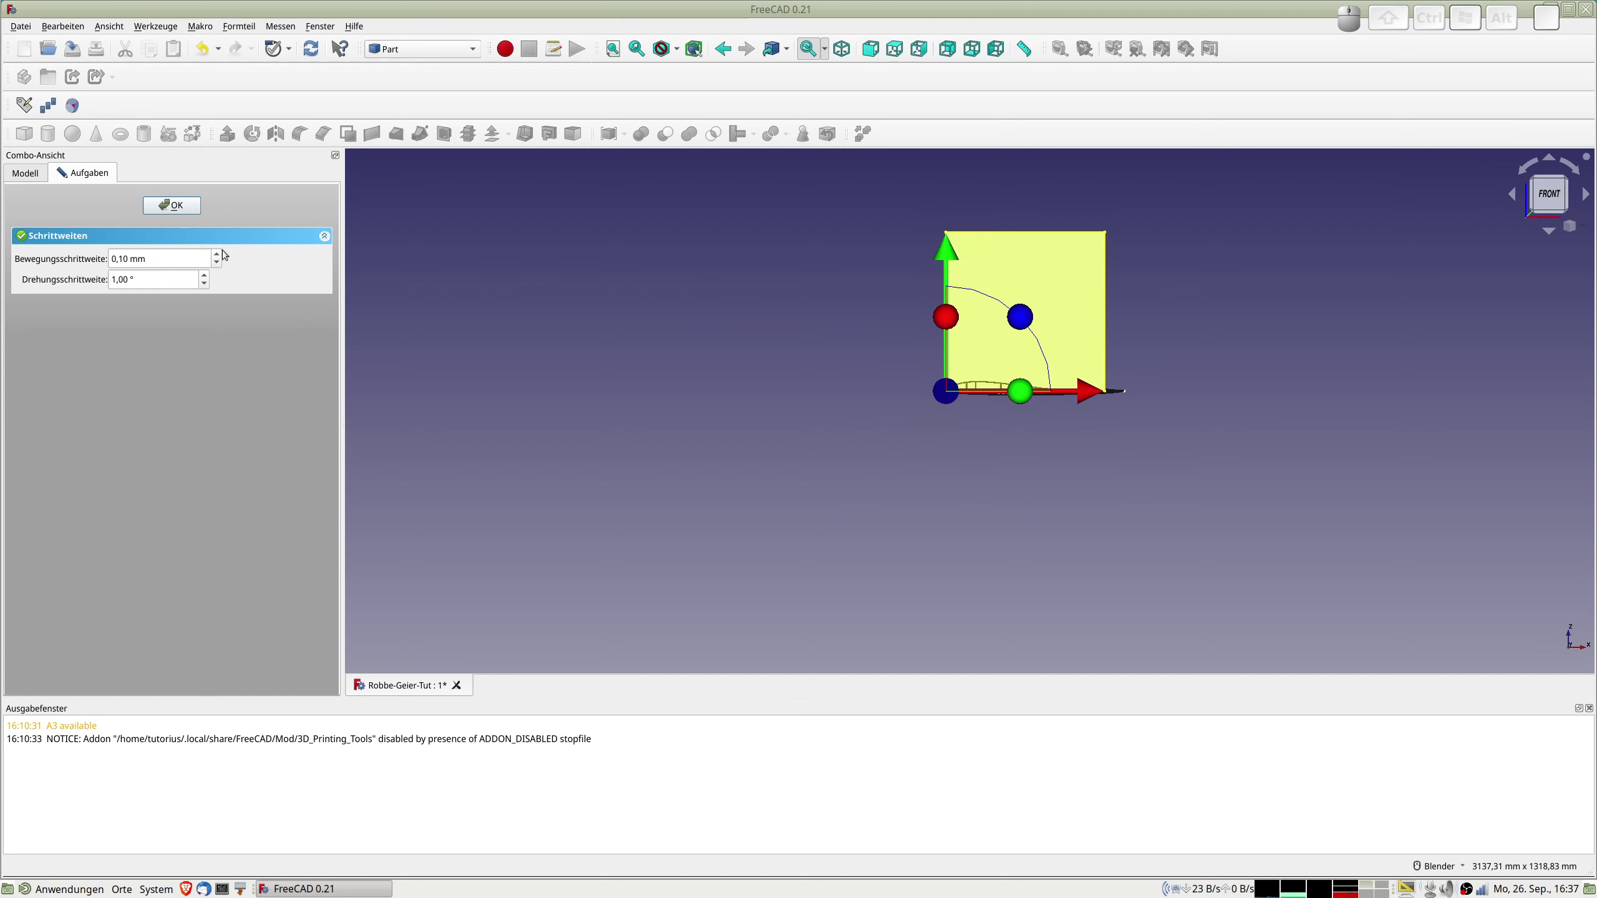
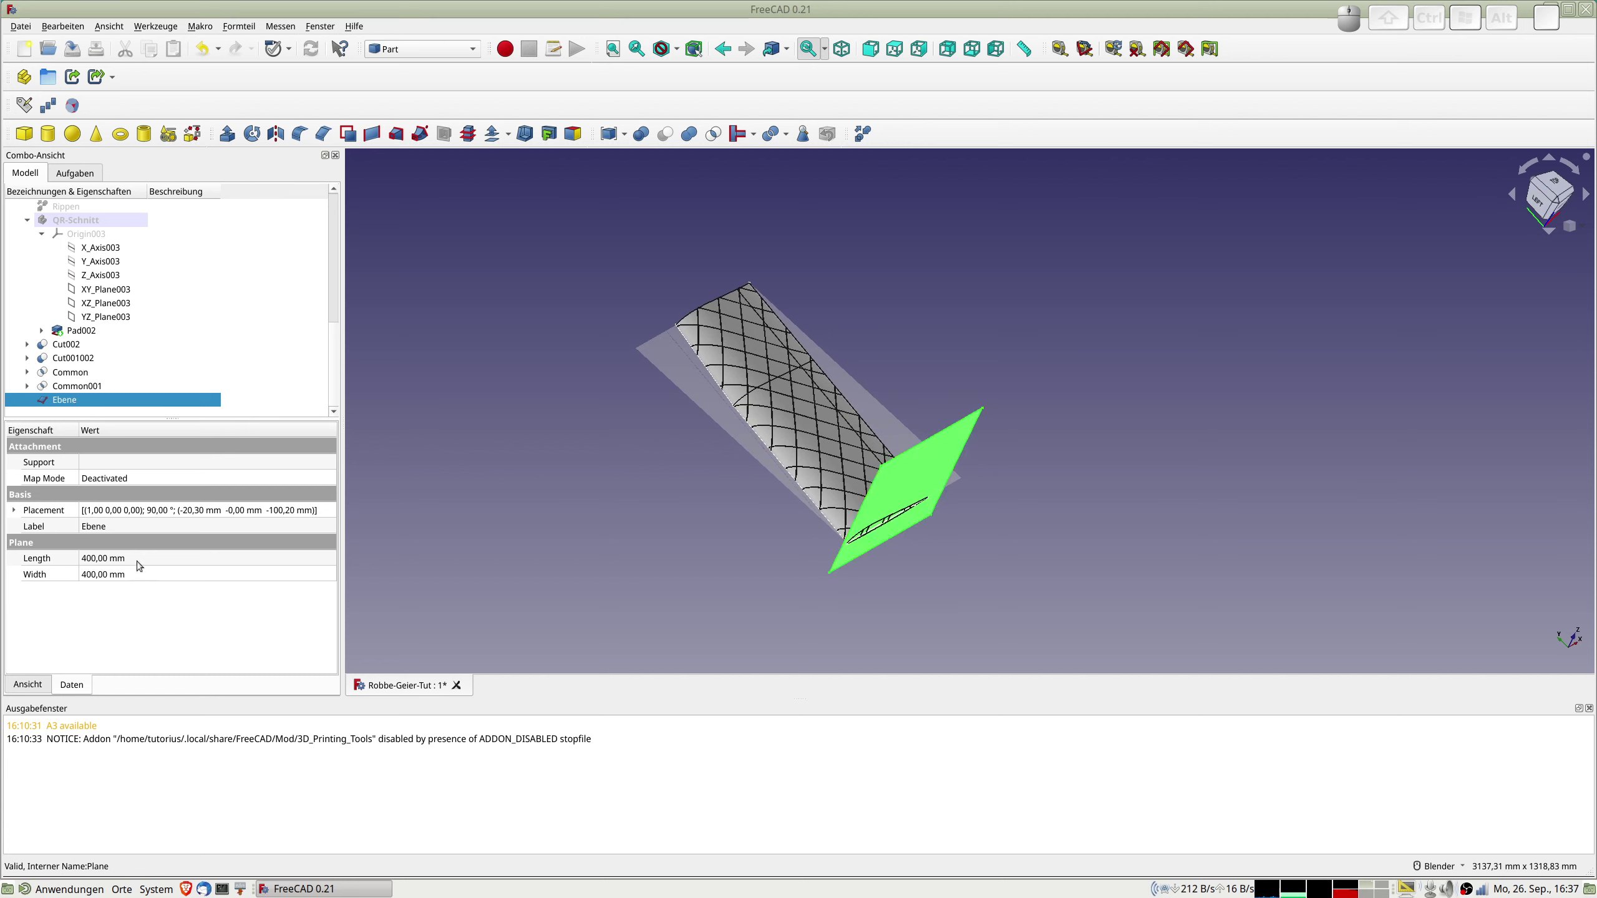
Expand Ebene's Placement > Position and edit its Y position.
left_click(20, 509)
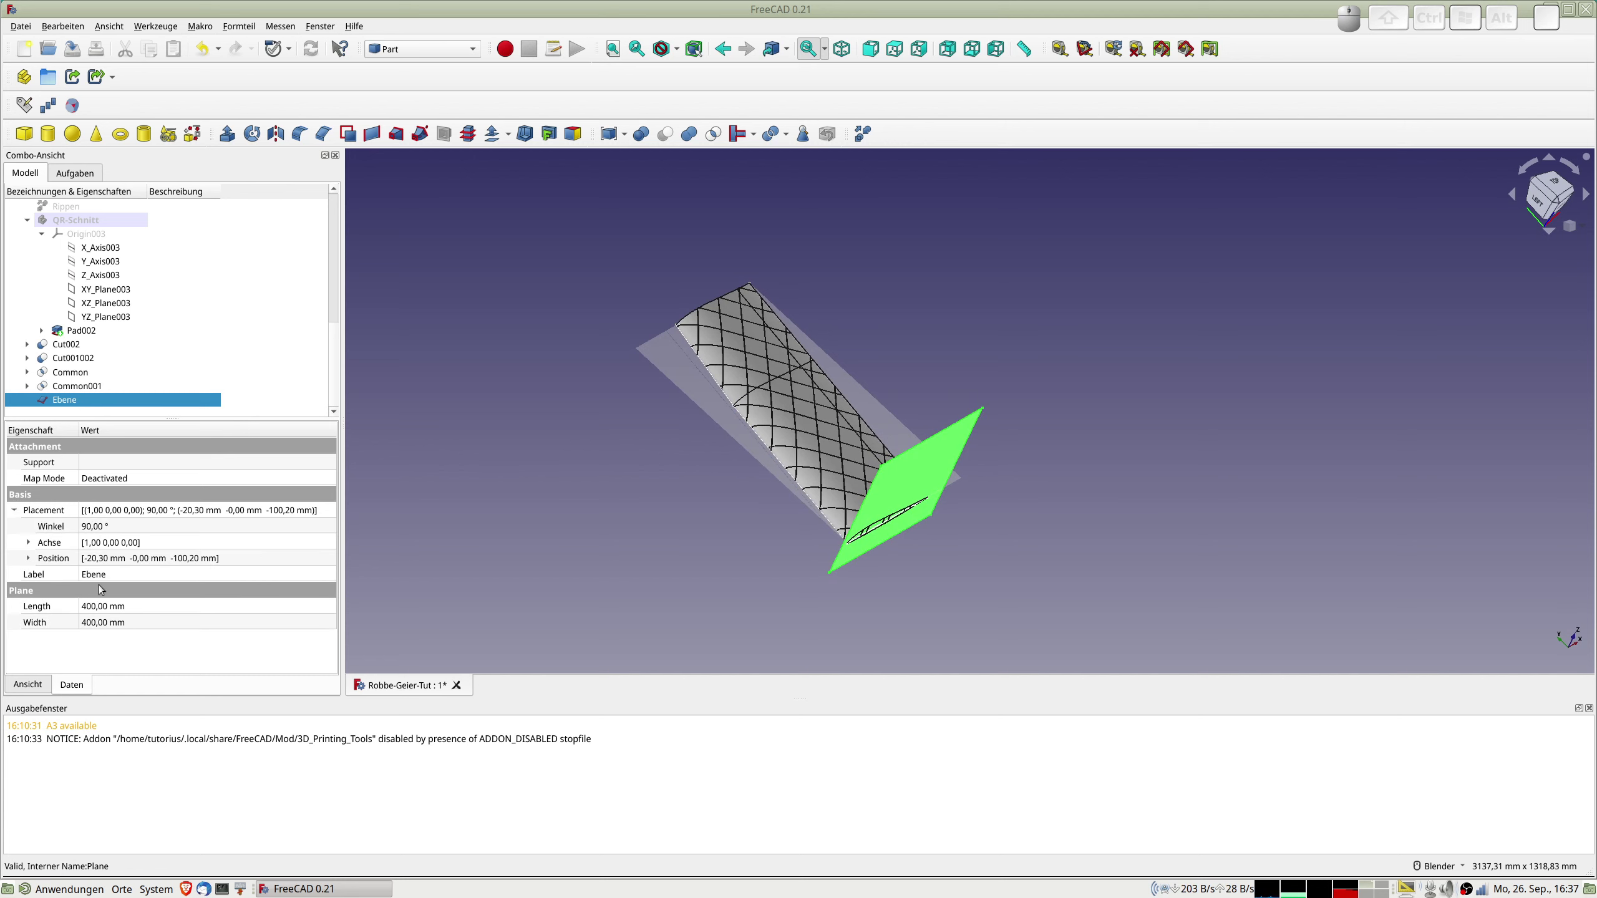
left_click(32, 558)
left_click(93, 593)
scroll("down", 3)
scroll("up", 3)
scroll("down", 3)
scroll("up", 3)
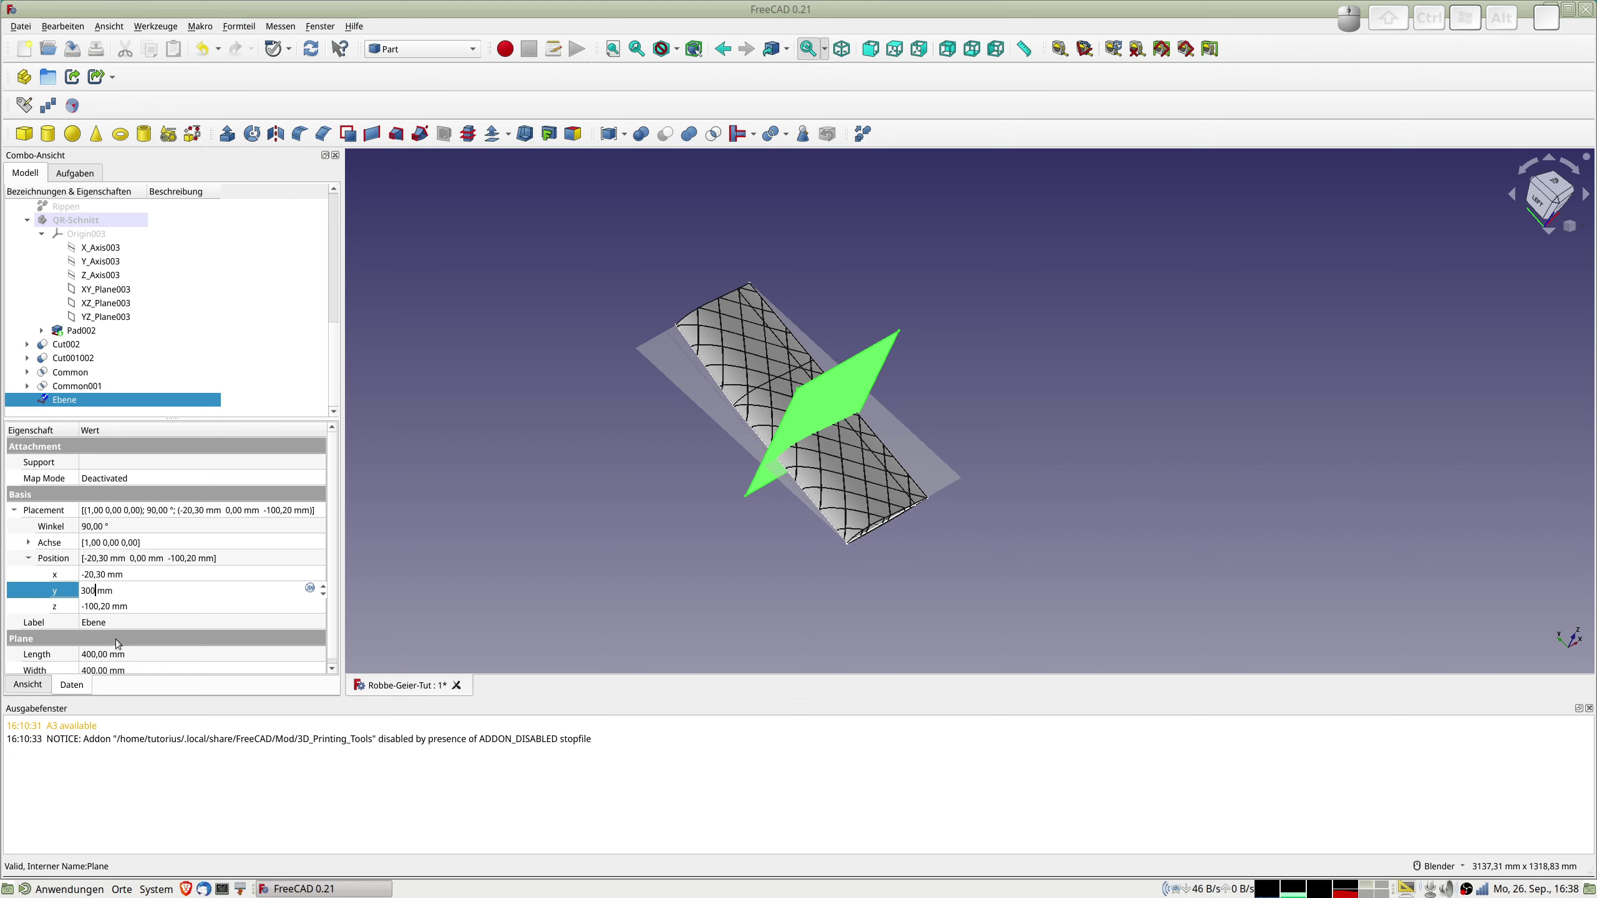
Duplicate the plane as Ebene001 and move the copy to Y 600 mm.
left_click(82, 401)
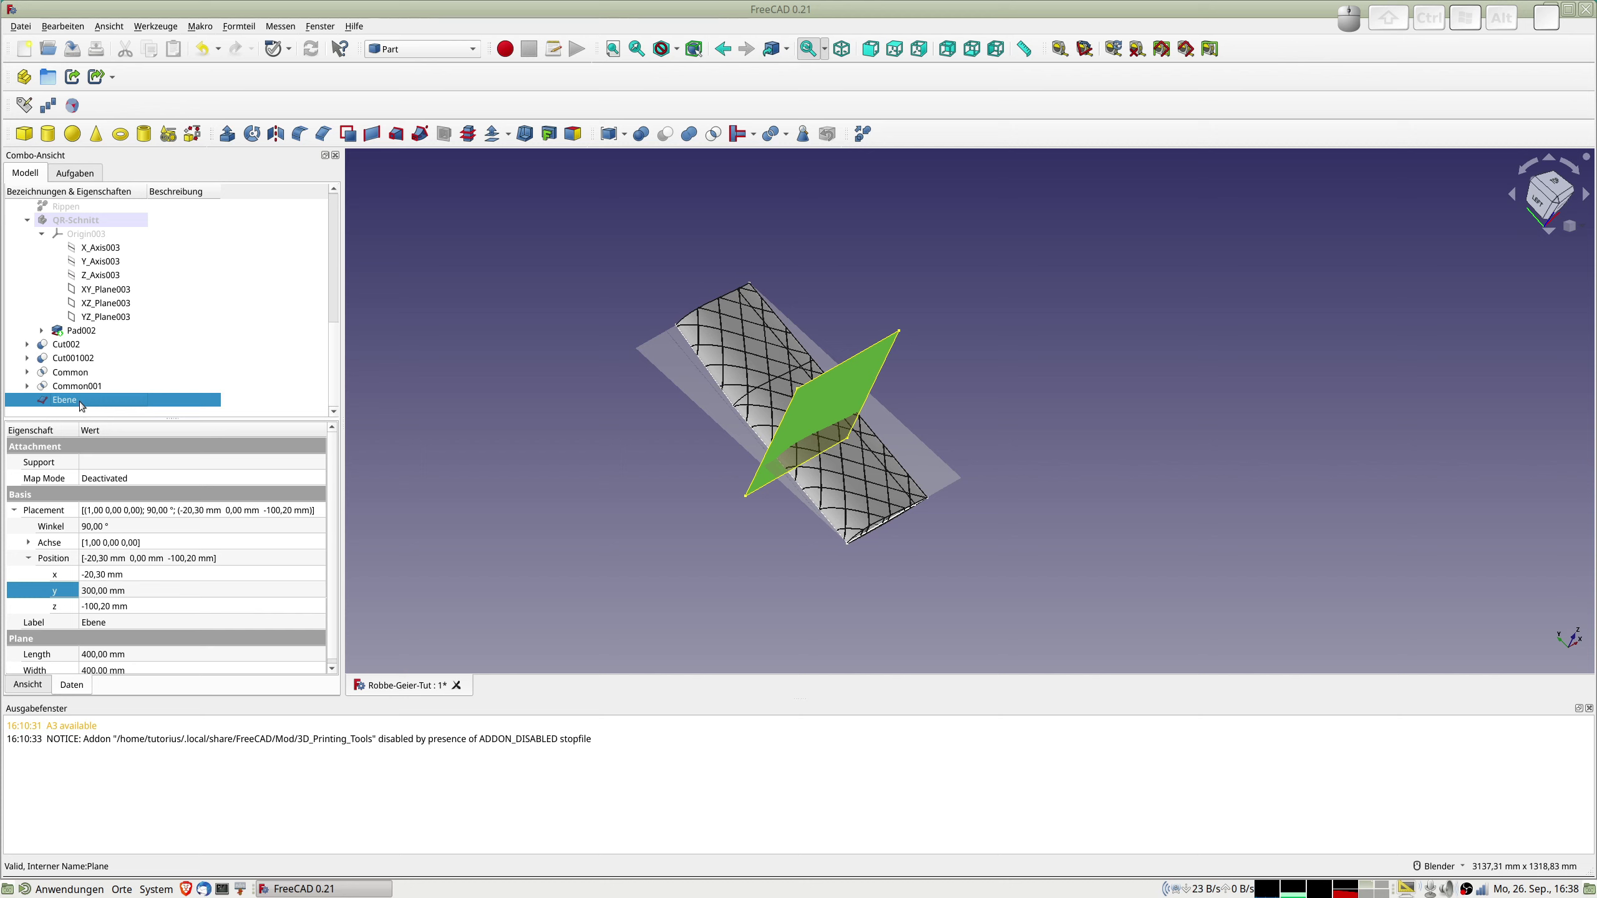
key("ctrl+c")
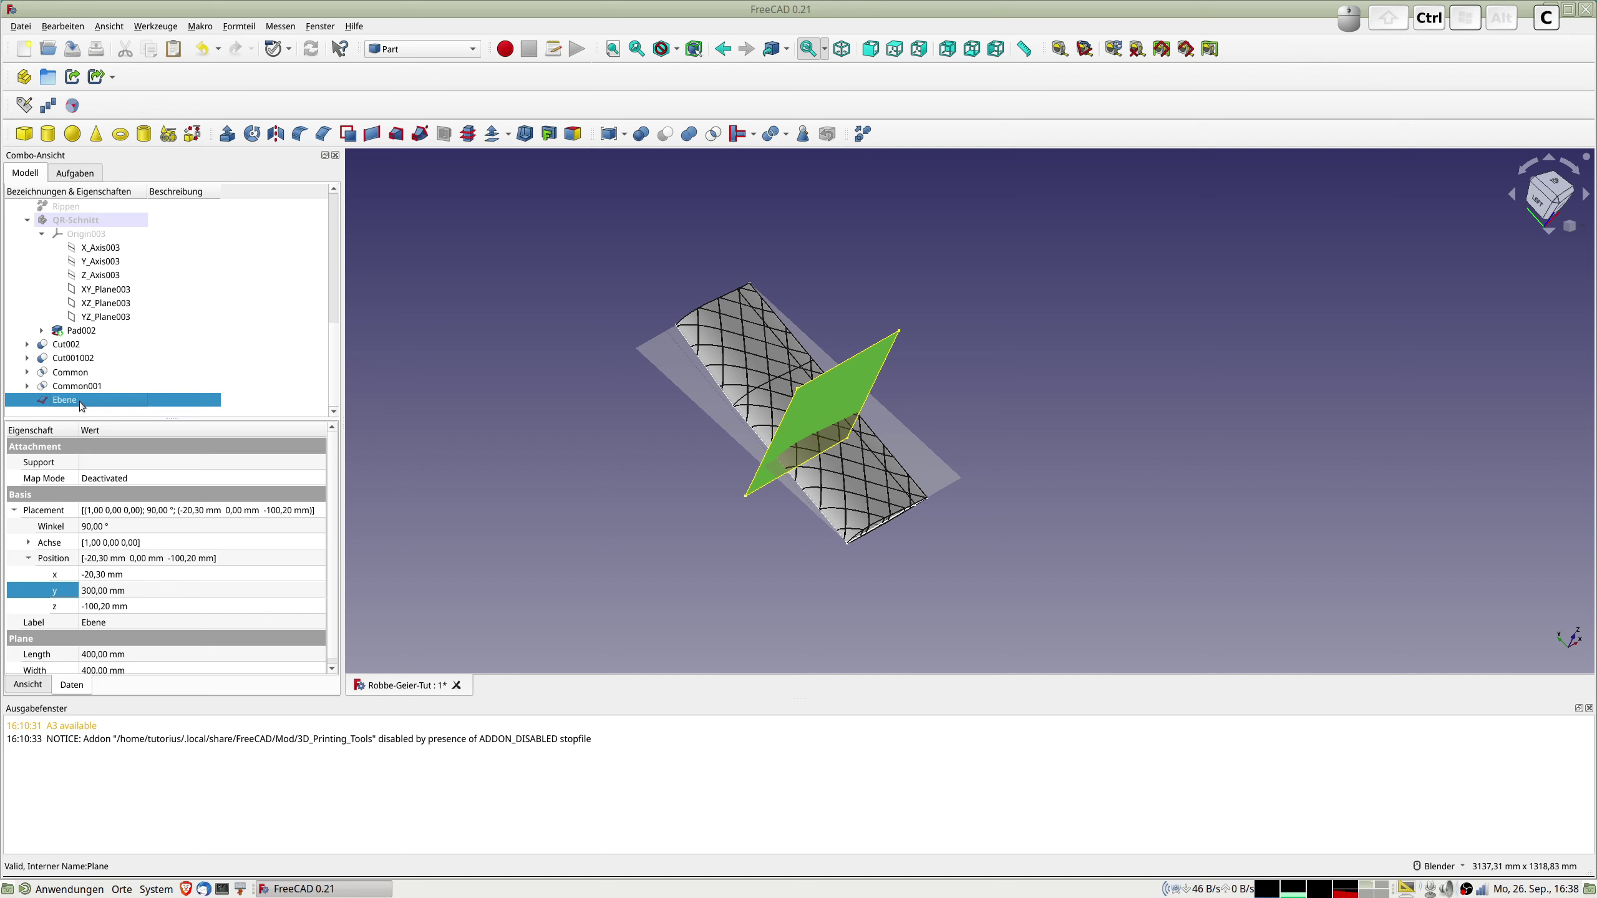
key("ctrl+v")
left_click(90, 414)
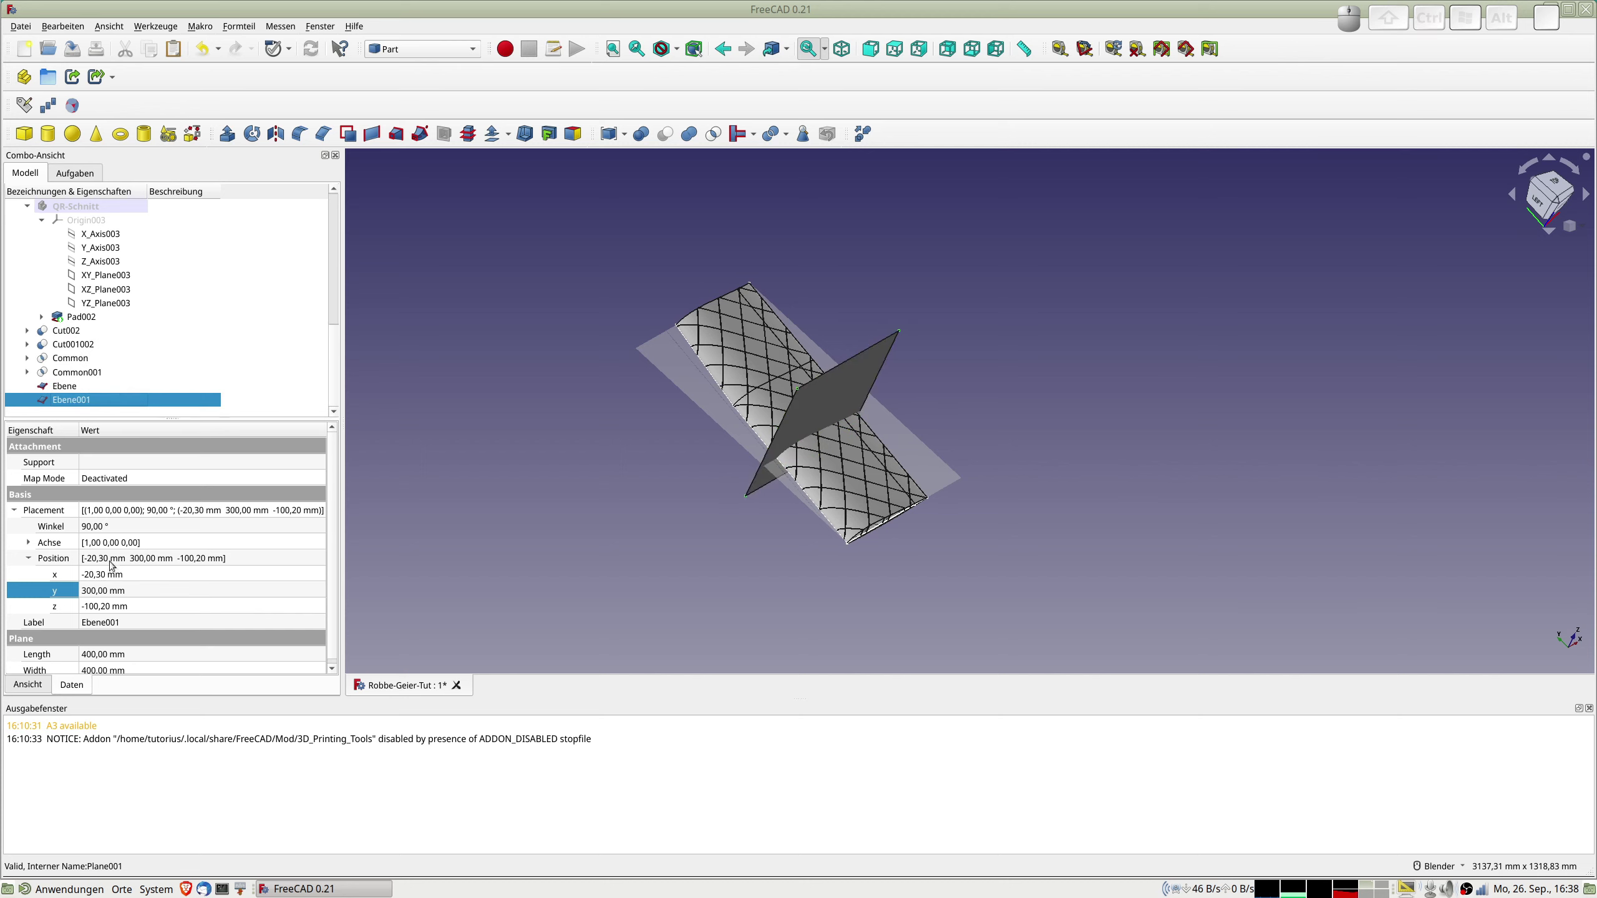
left_click(107, 589)
key("KP_6")
key("KP_0")
key("KP_0")
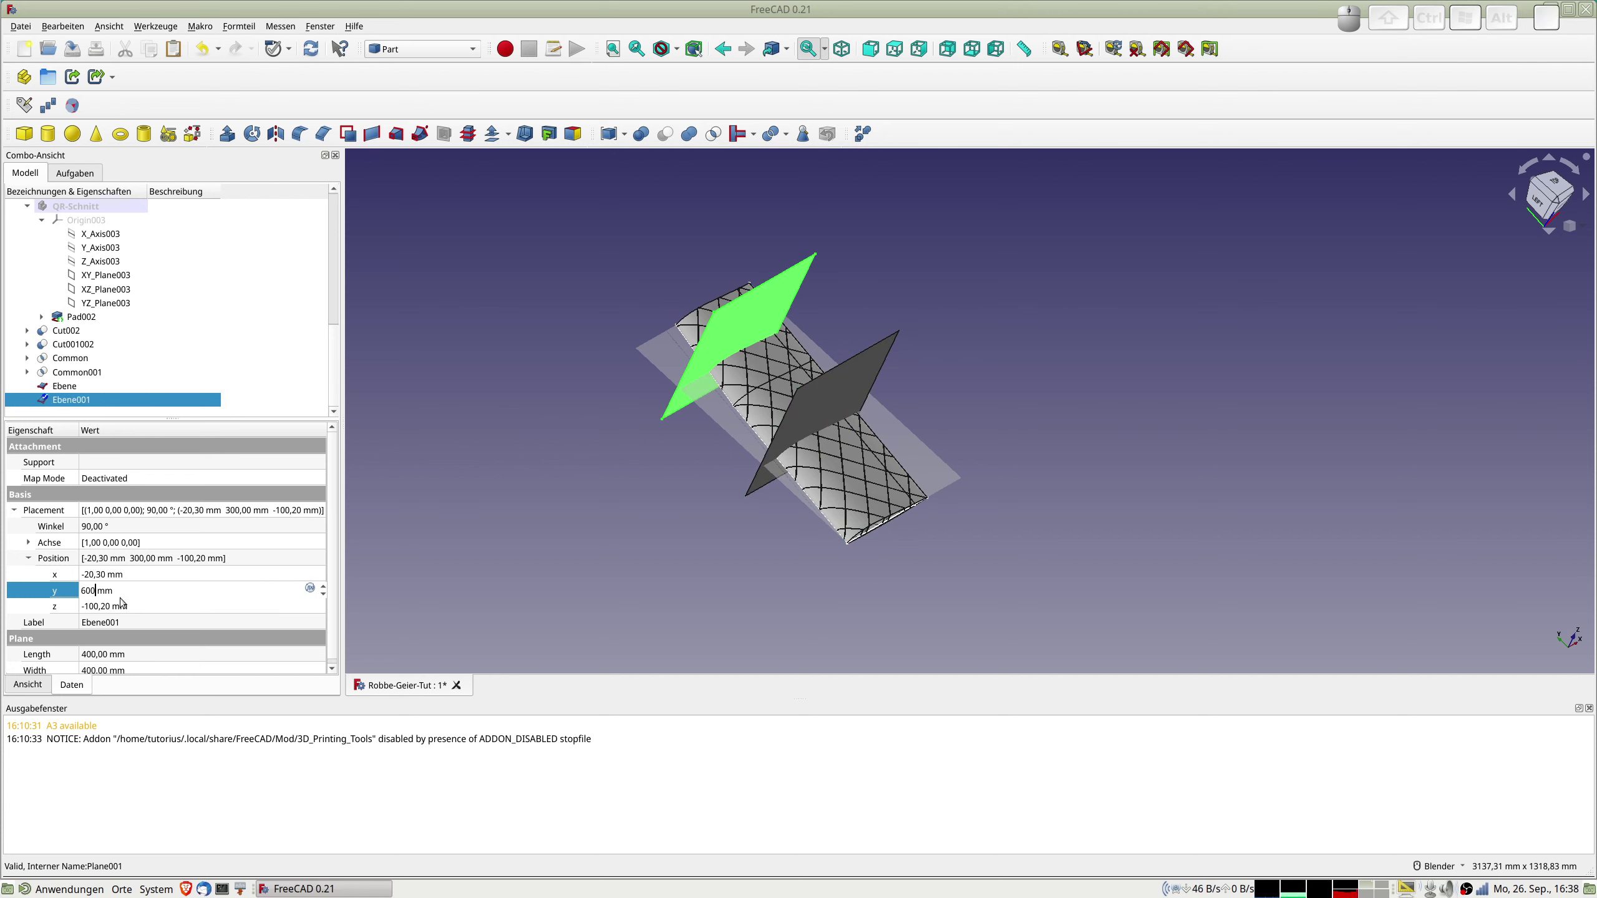
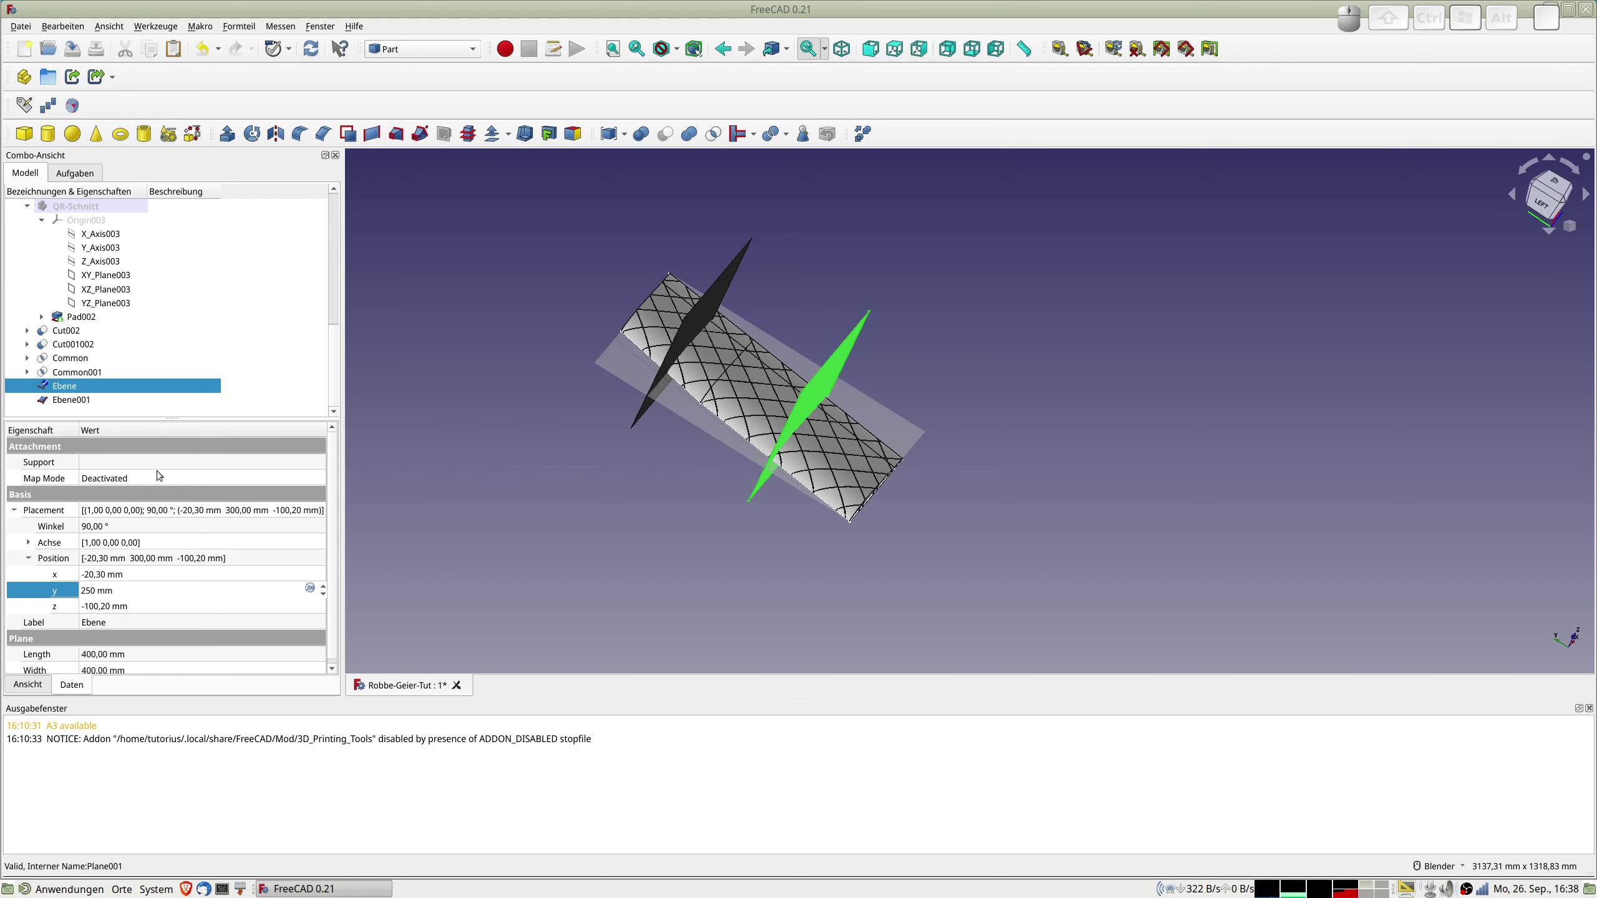
Correct Ebene001's Y position to 500 mm.
left_click(77, 399)
left_click(103, 589)
key("KP_5")
key("KP_0")
key("KP_0")
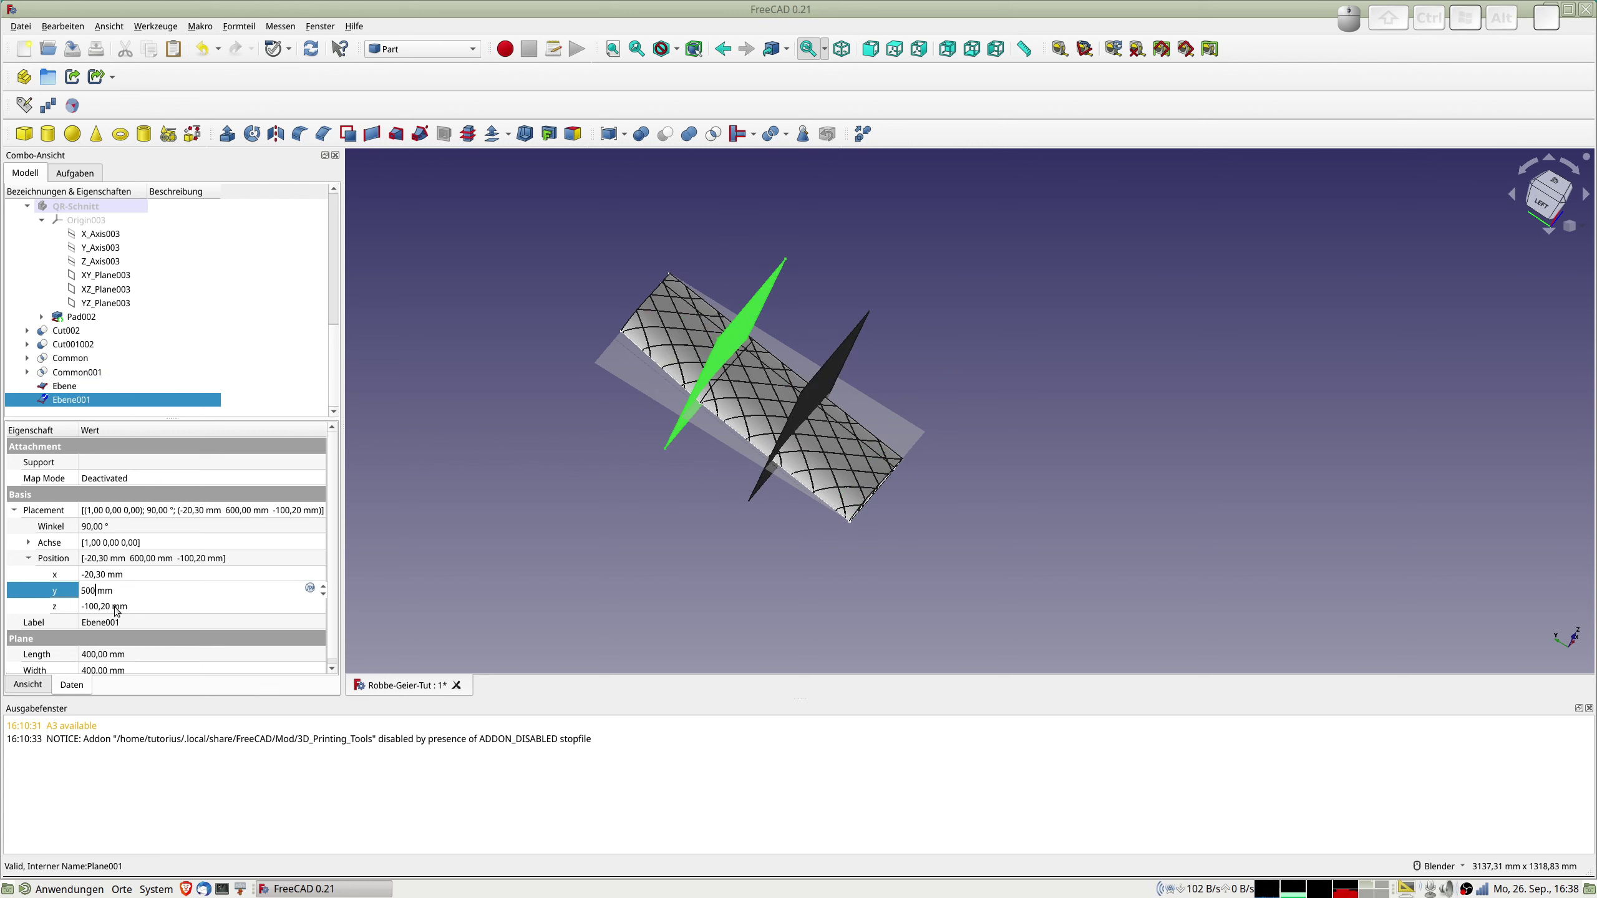
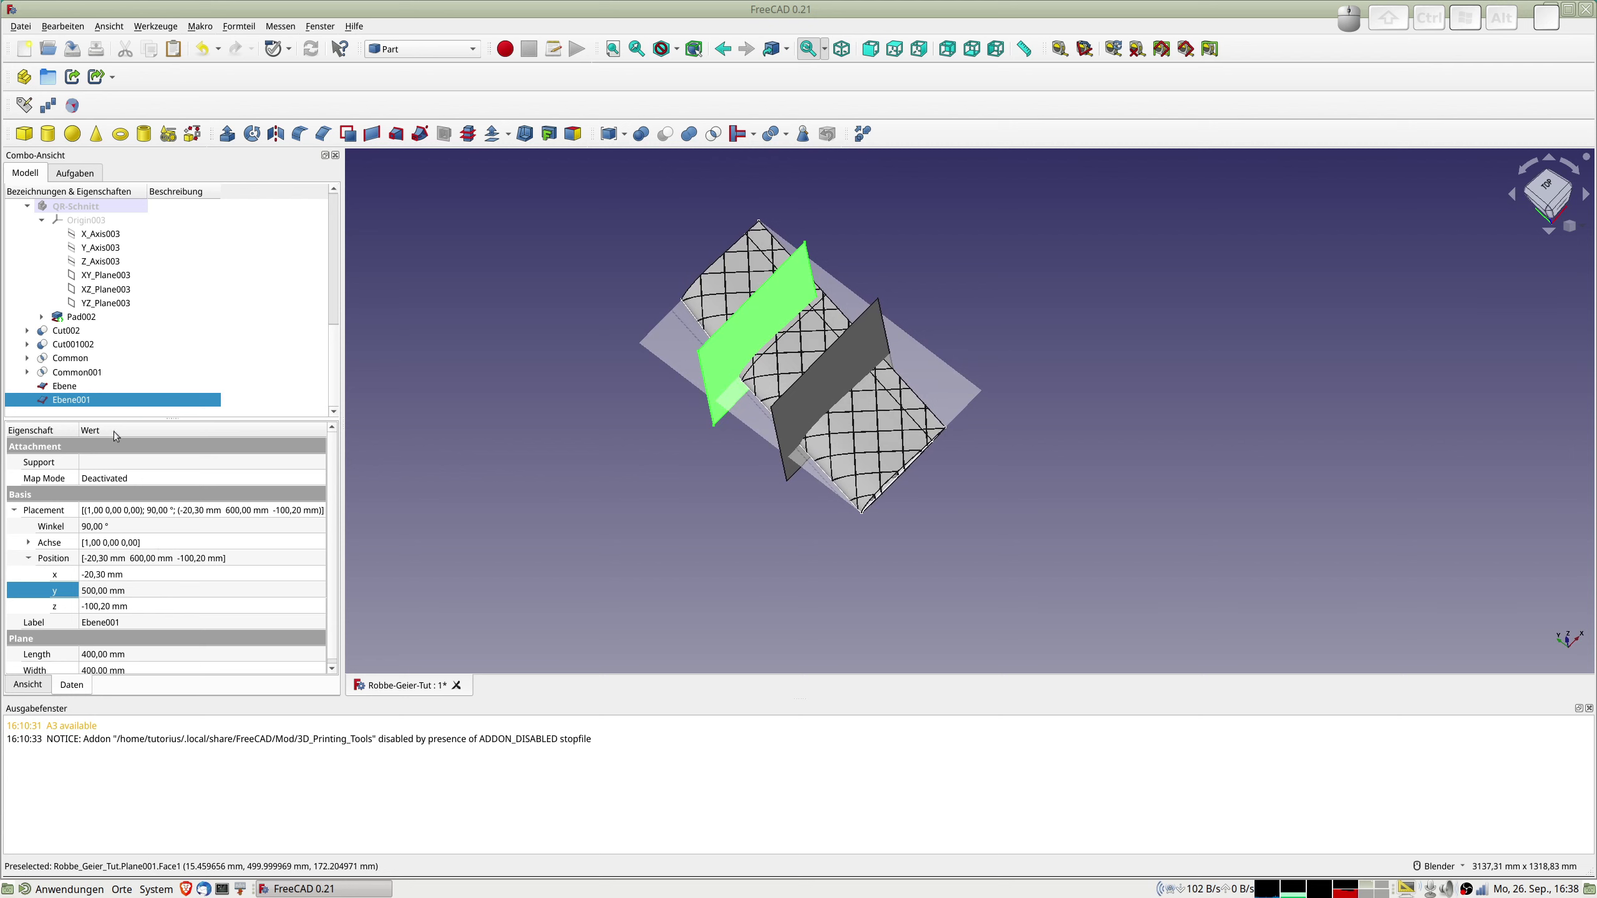
Start the interactive Transform on Ebene001 to shift it sideways to X 54.6 mm.
left_click(93, 402)
right_click(94, 401)
left_click(139, 208)
right_click(81, 403)
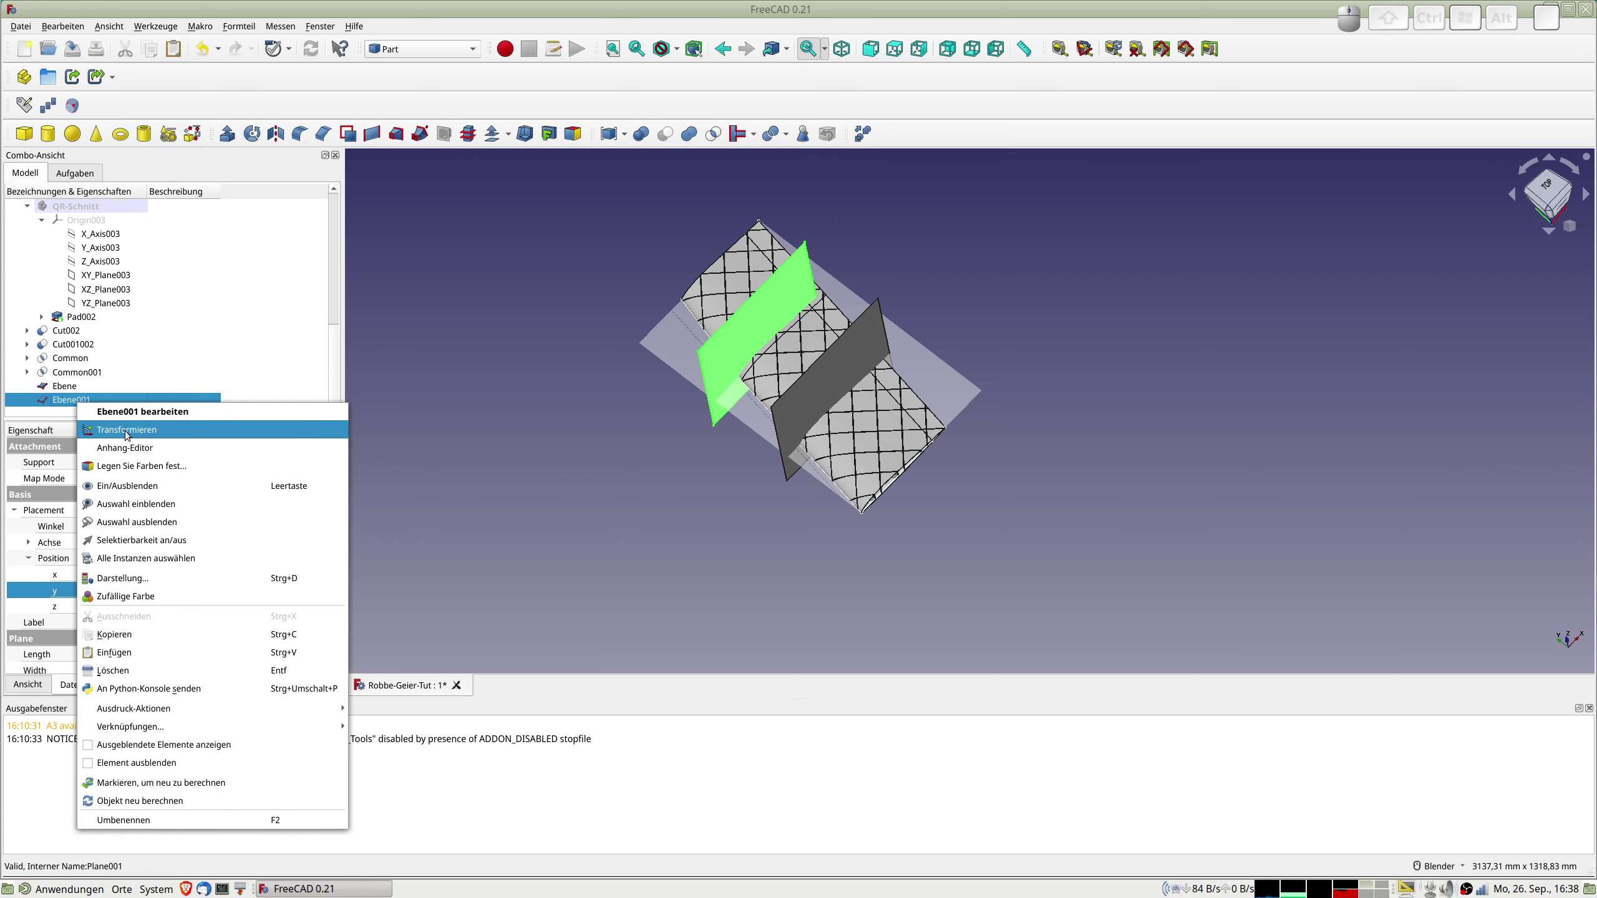
left_click(130, 431)
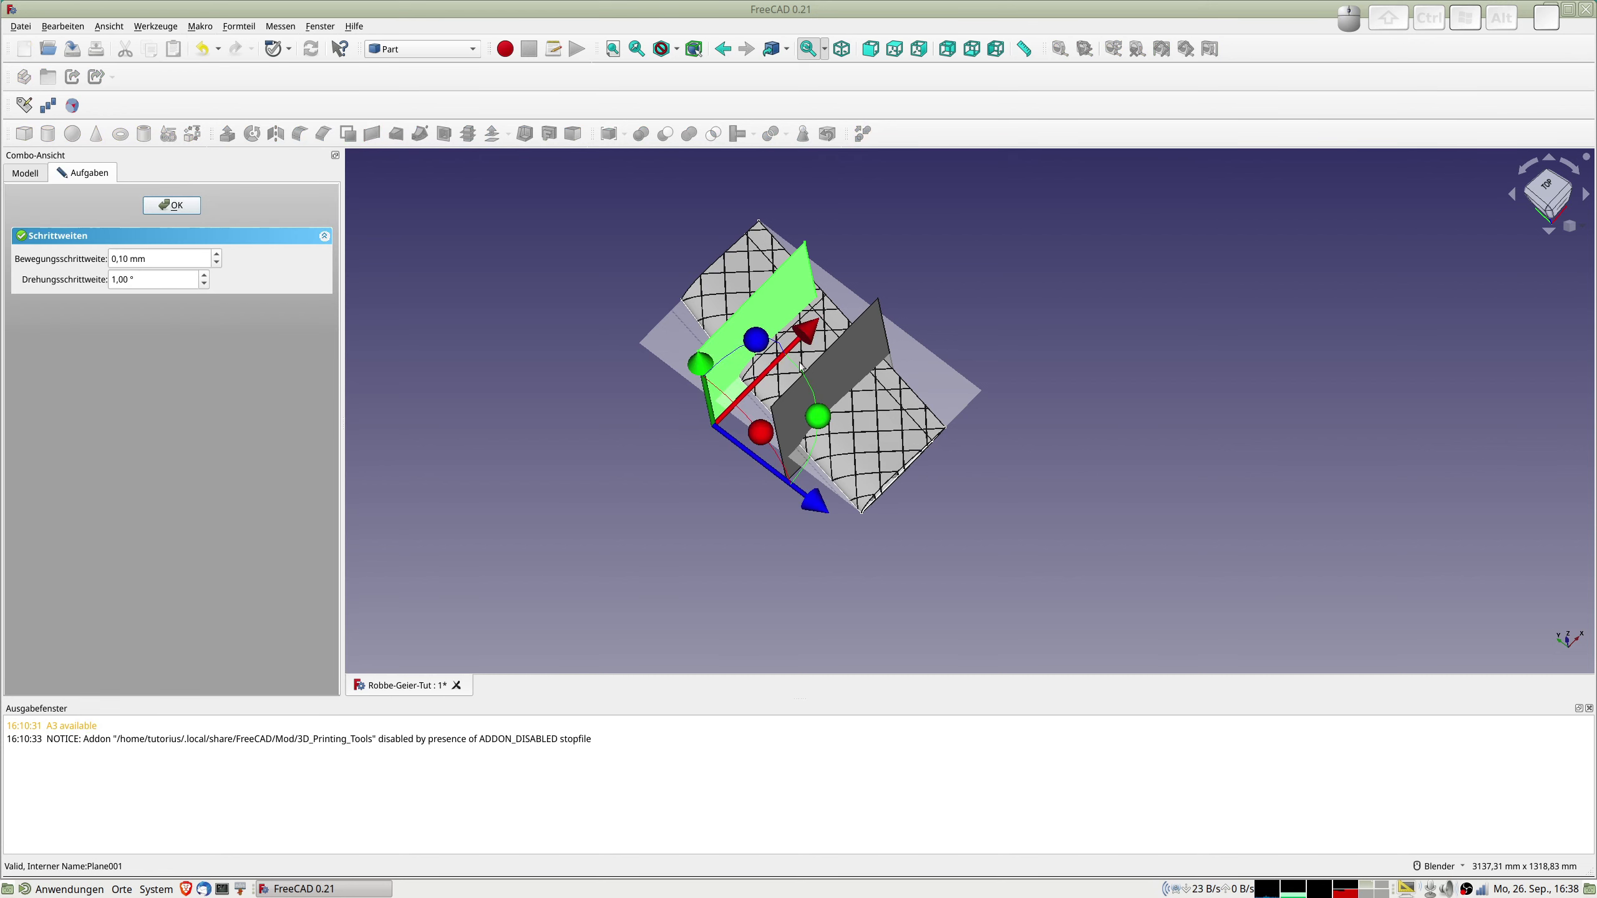
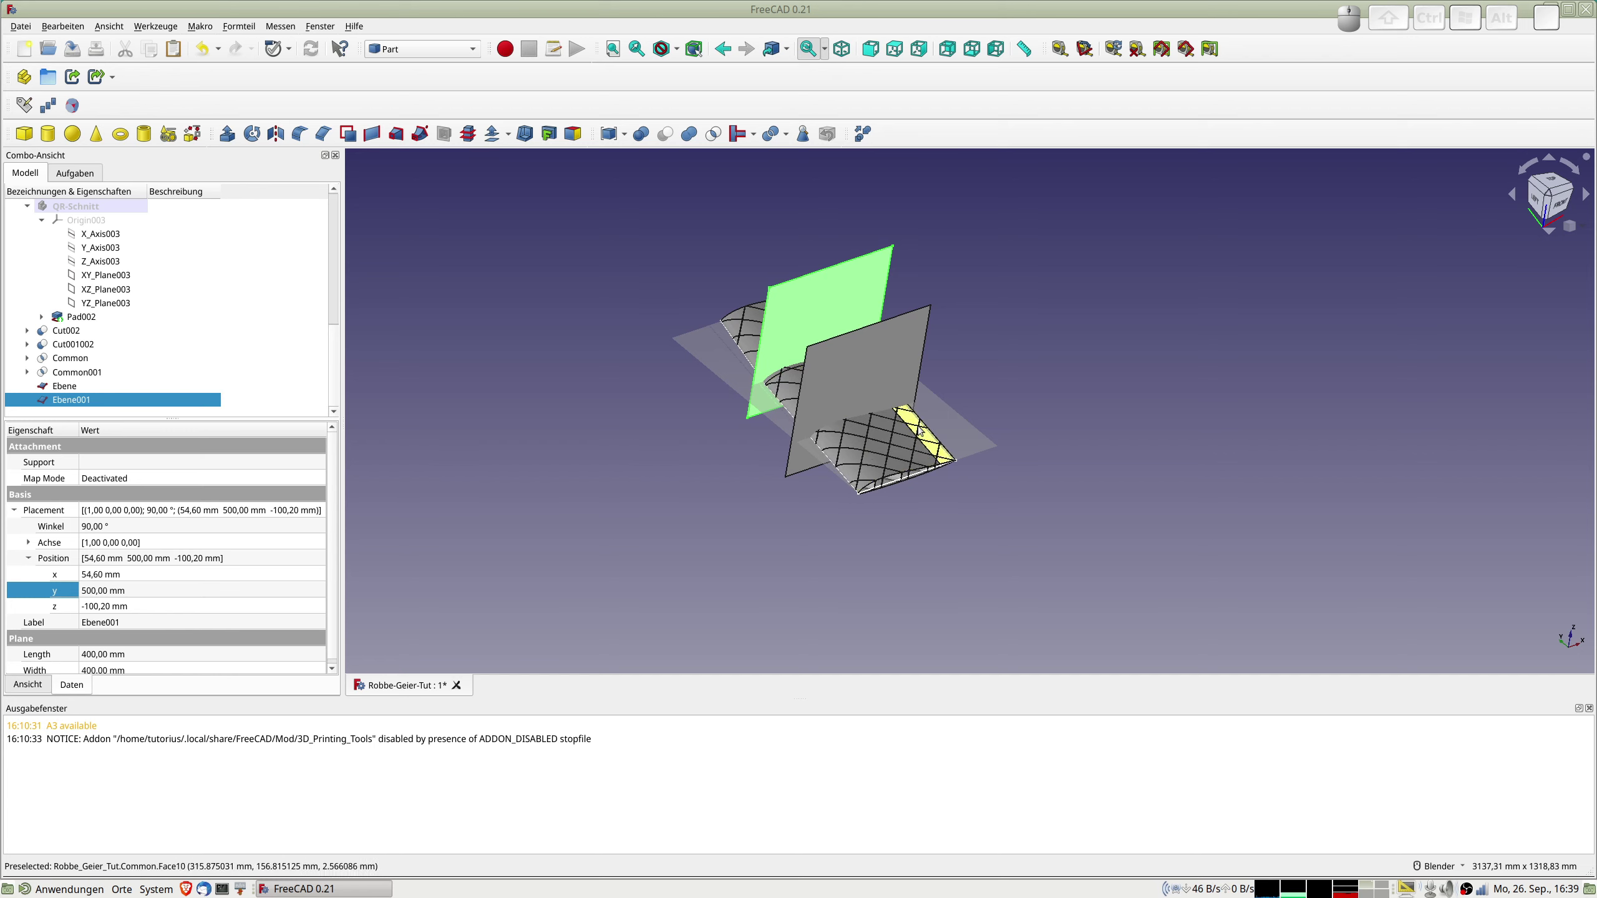
Duplicate Ebene twice to add planes Ebene002 and Ebene003.
left_click(63, 388)
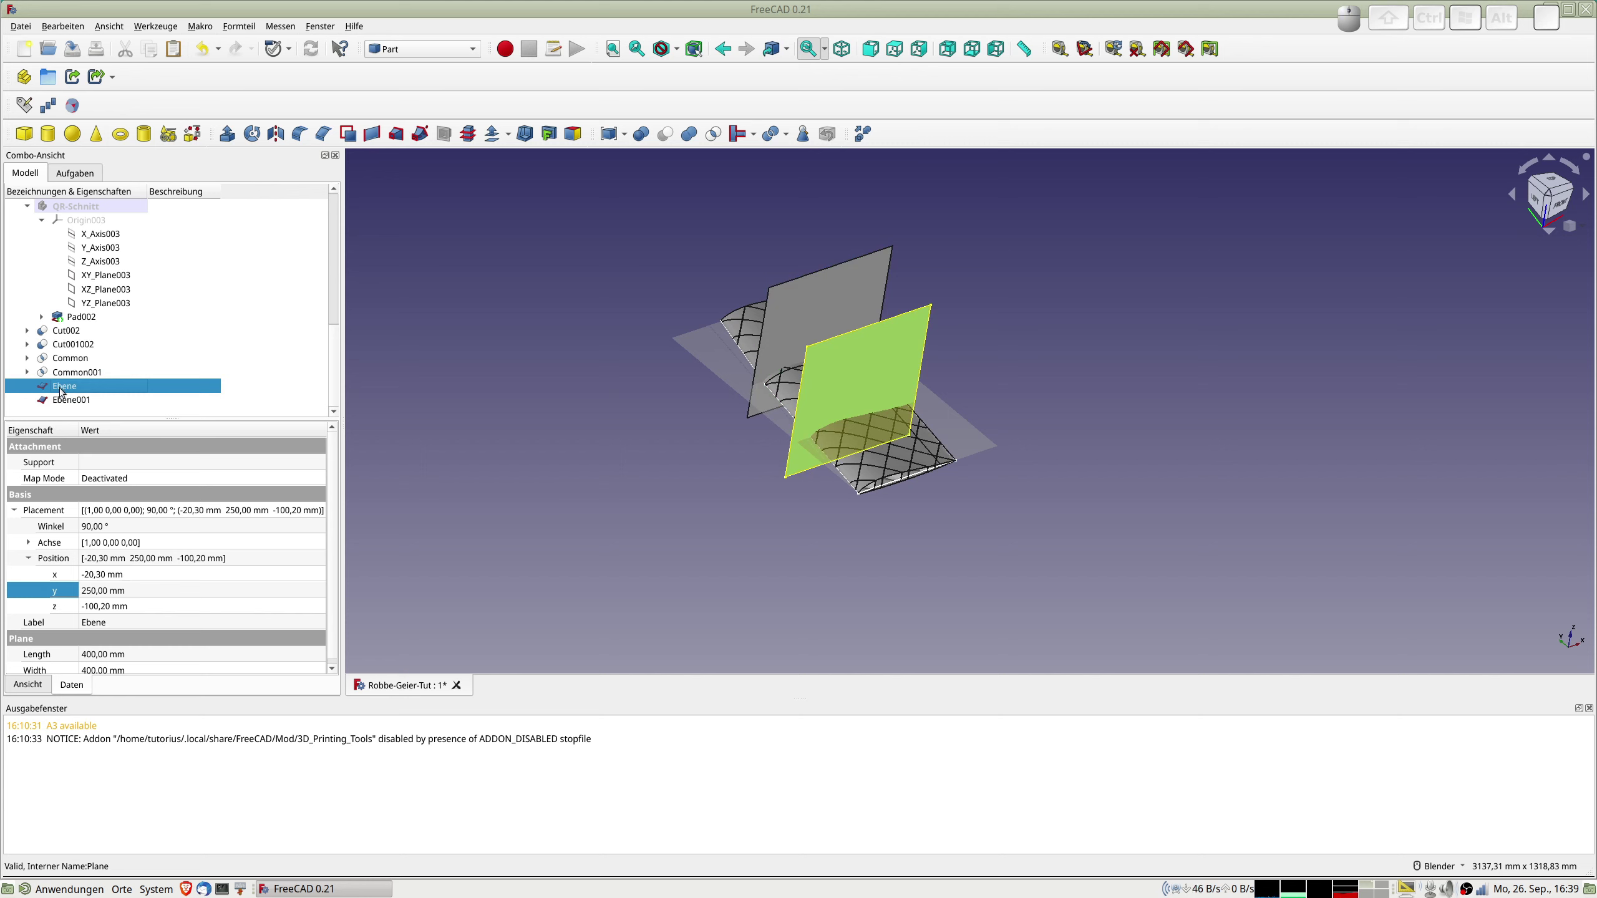
key("ctrl+c")
key("ctrl+v")
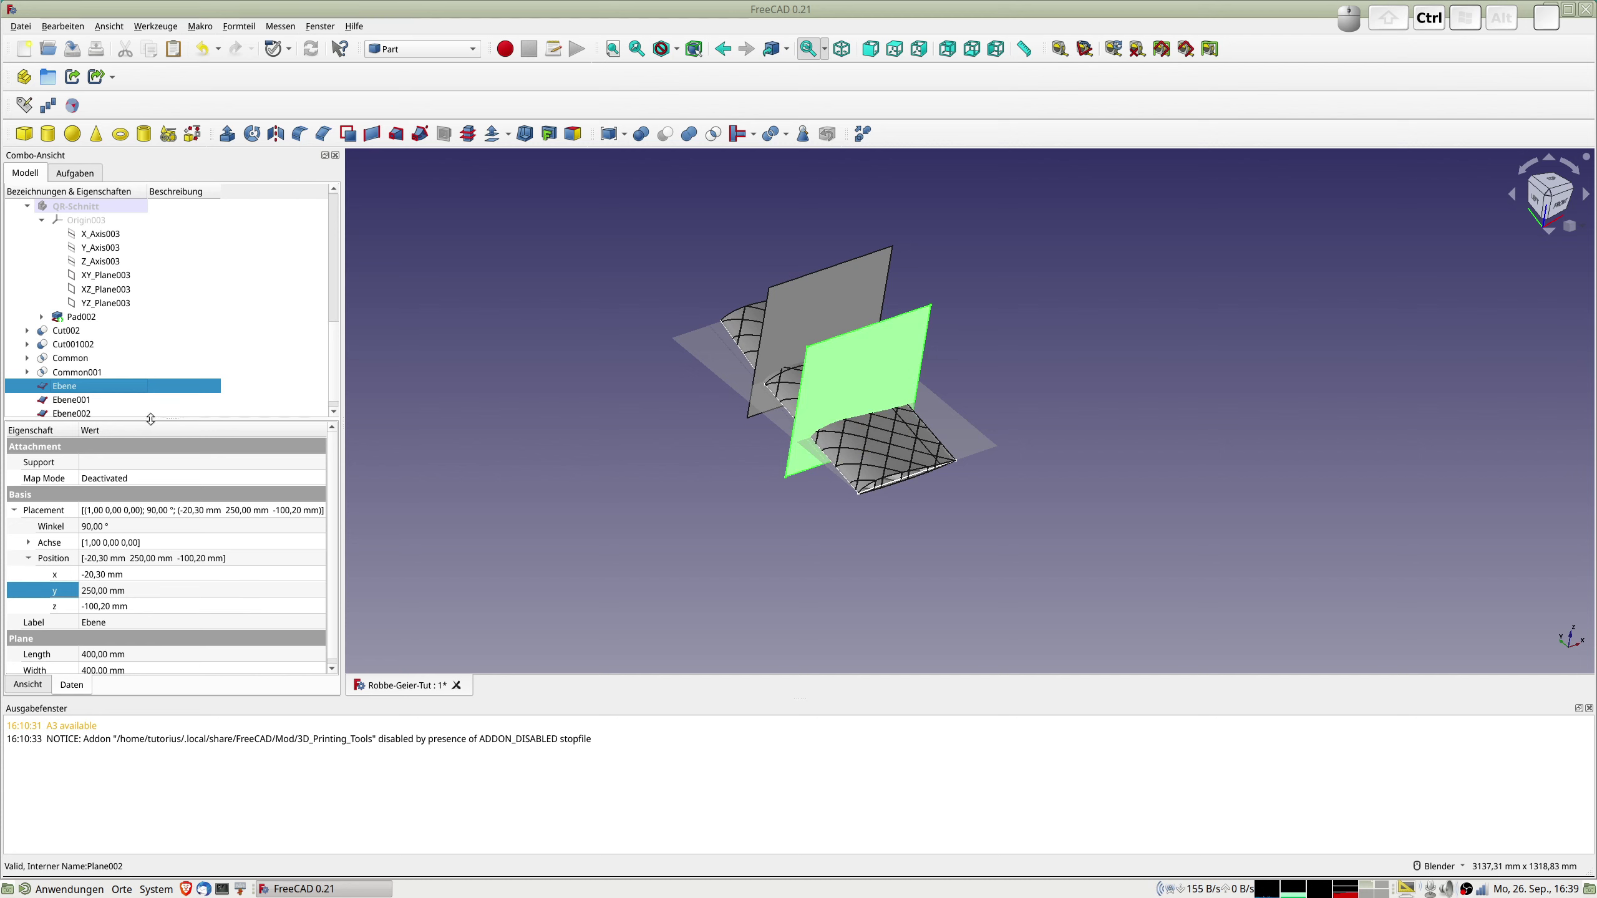
scroll("down", 3)
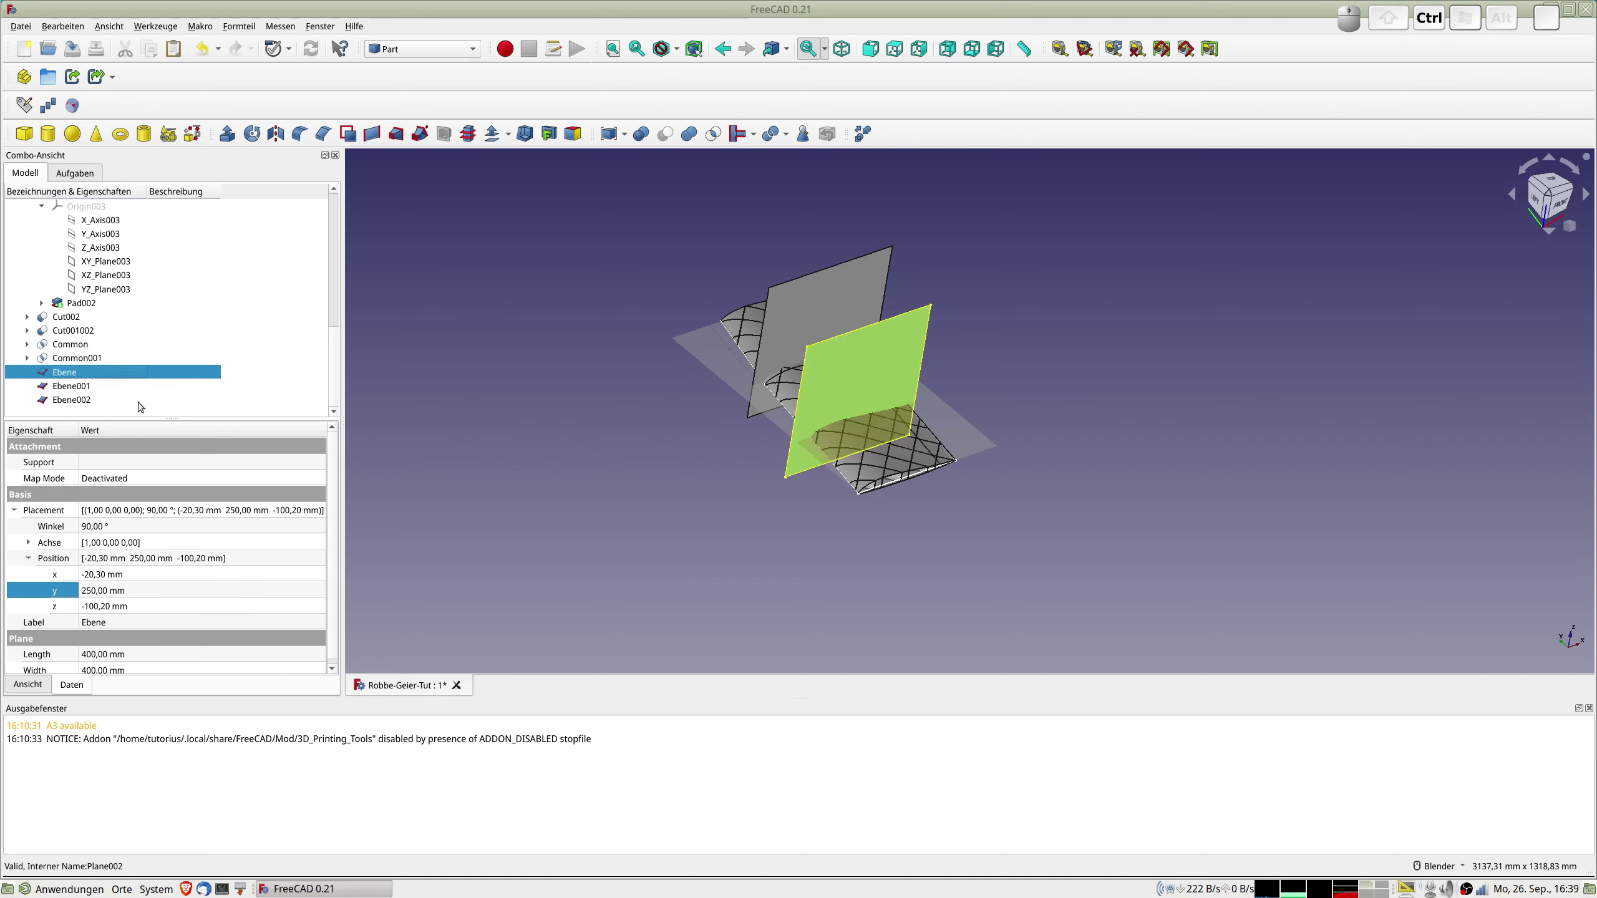
key("ctrl+v")
key("ctrl+v")
Hide Ebene001 and select the Cut002 wing part.
left_click(96, 390)
key("space")
left_click(72, 375)
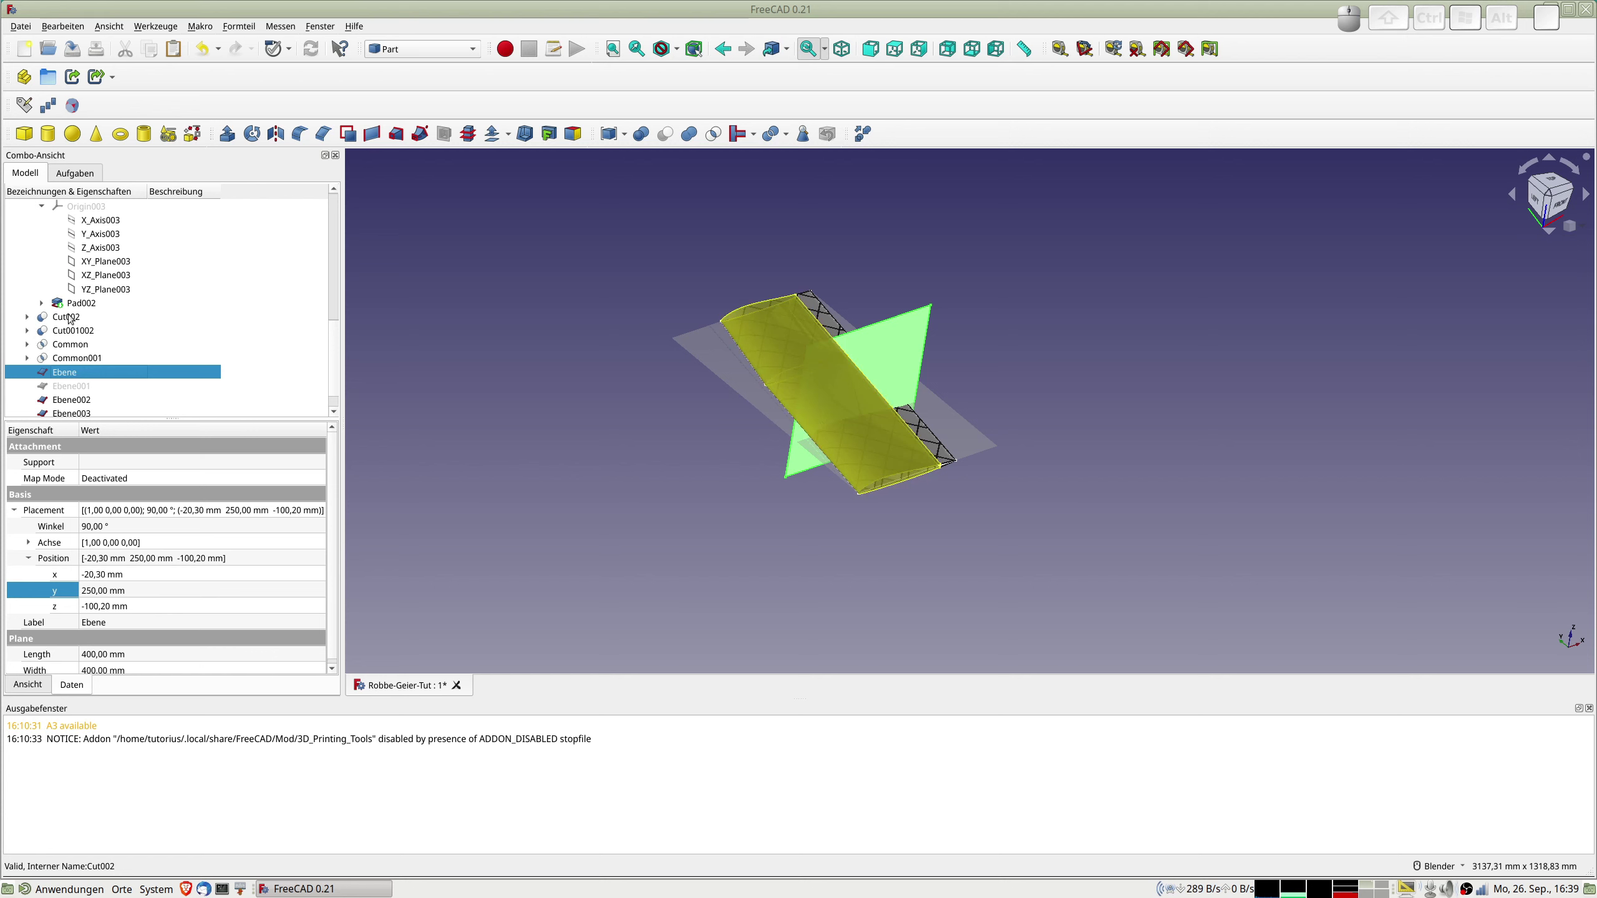
left_click(73, 315)
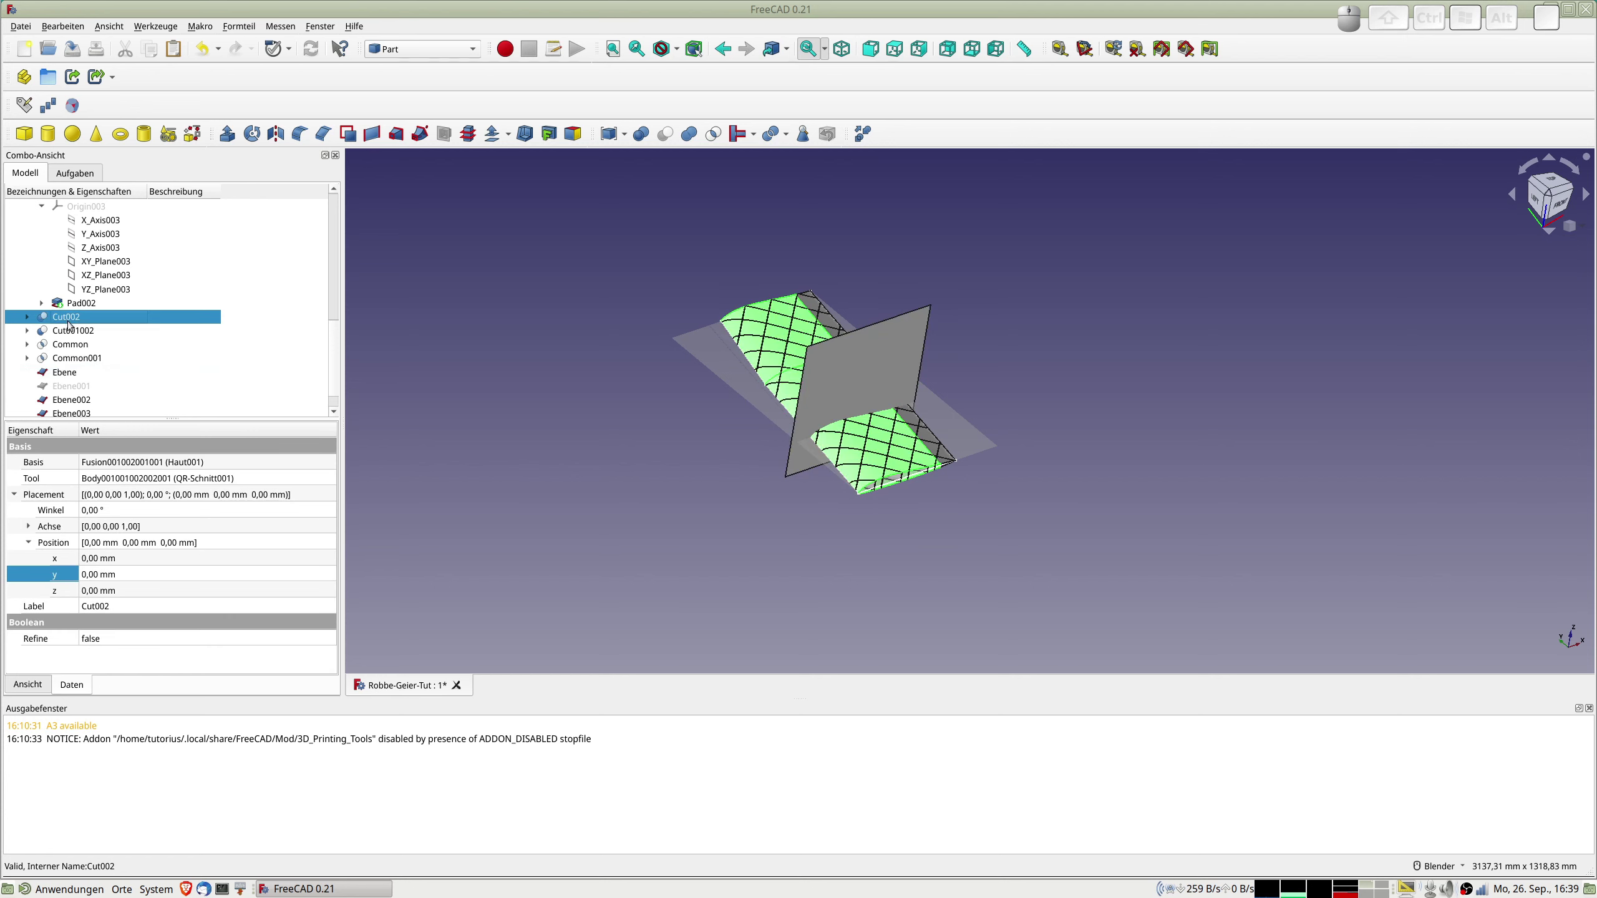
Hide the original Common001 and select the refined section Cut002001.
left_click(867, 137)
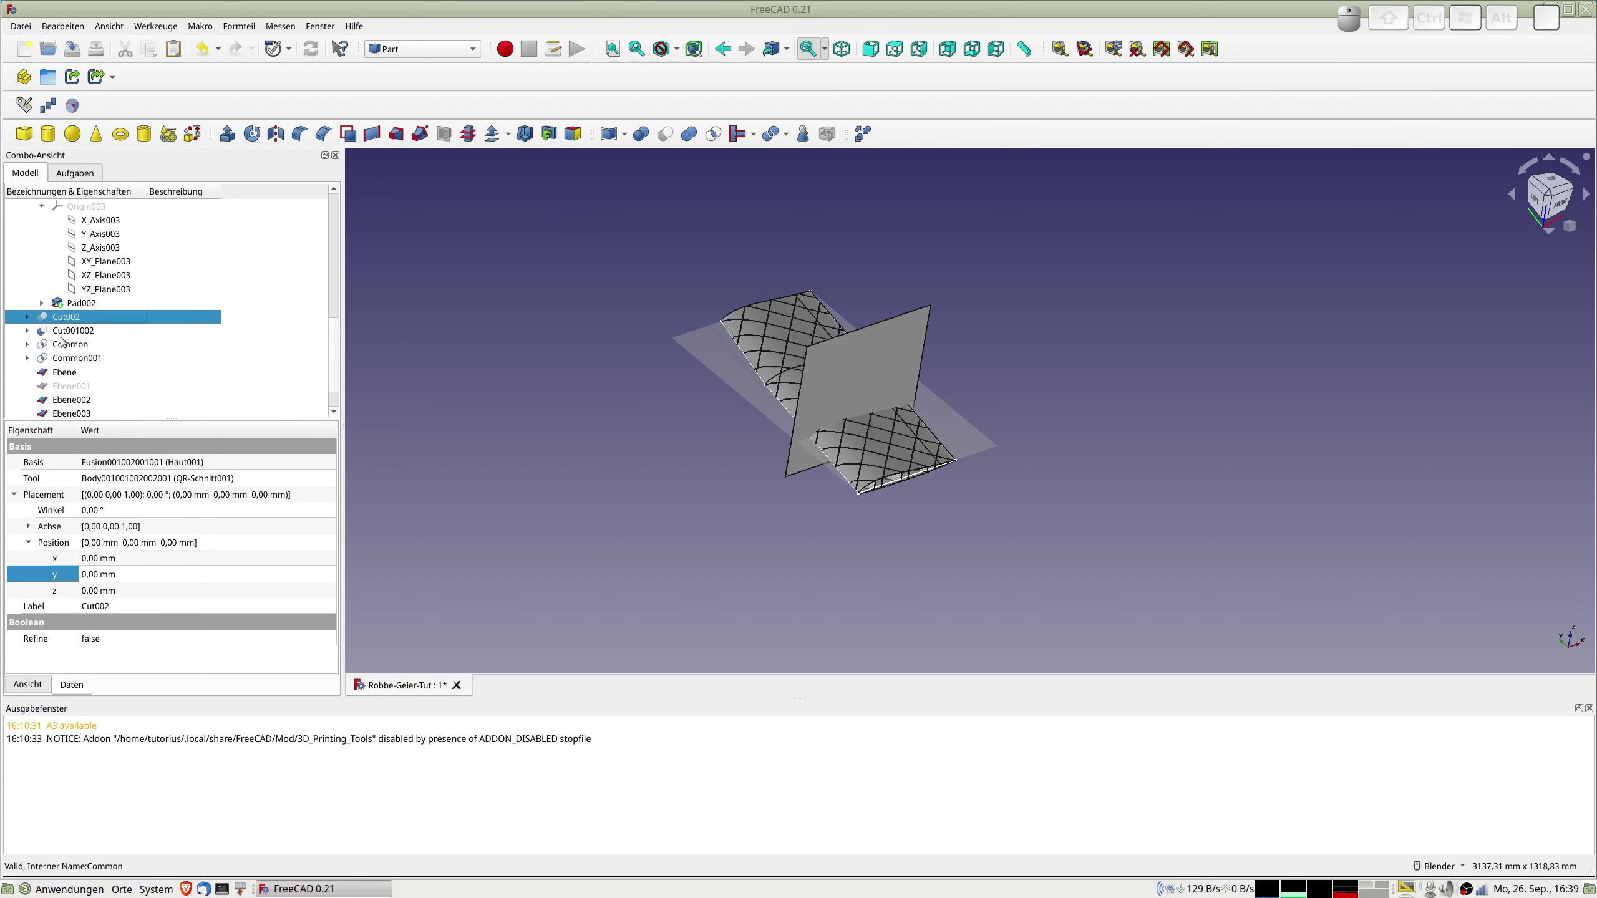
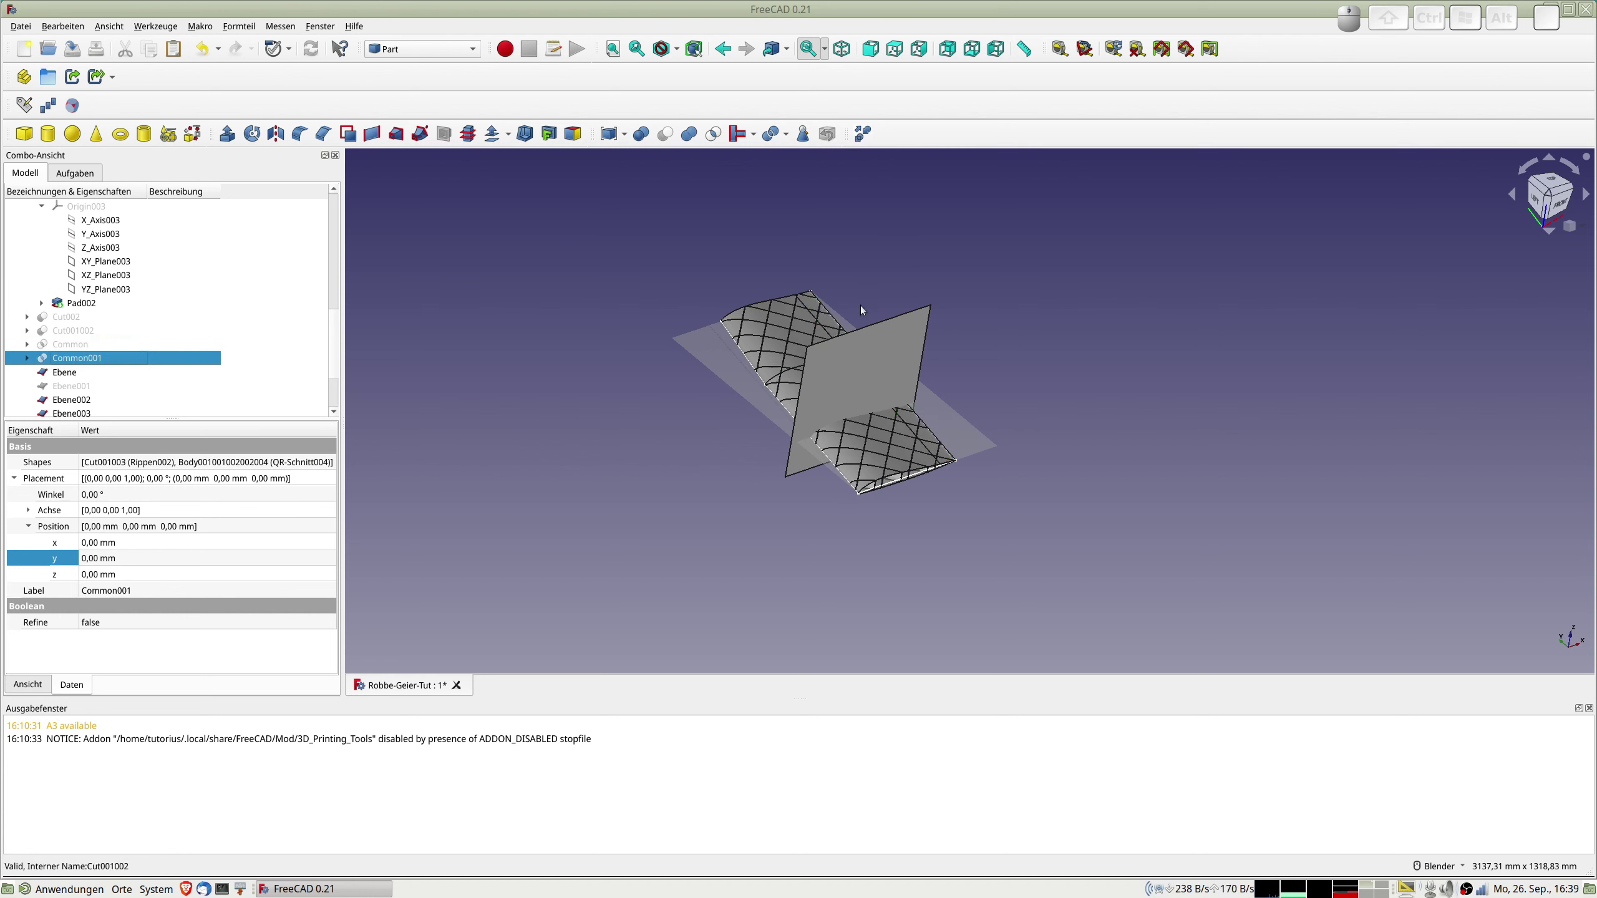
scroll("down", 3)
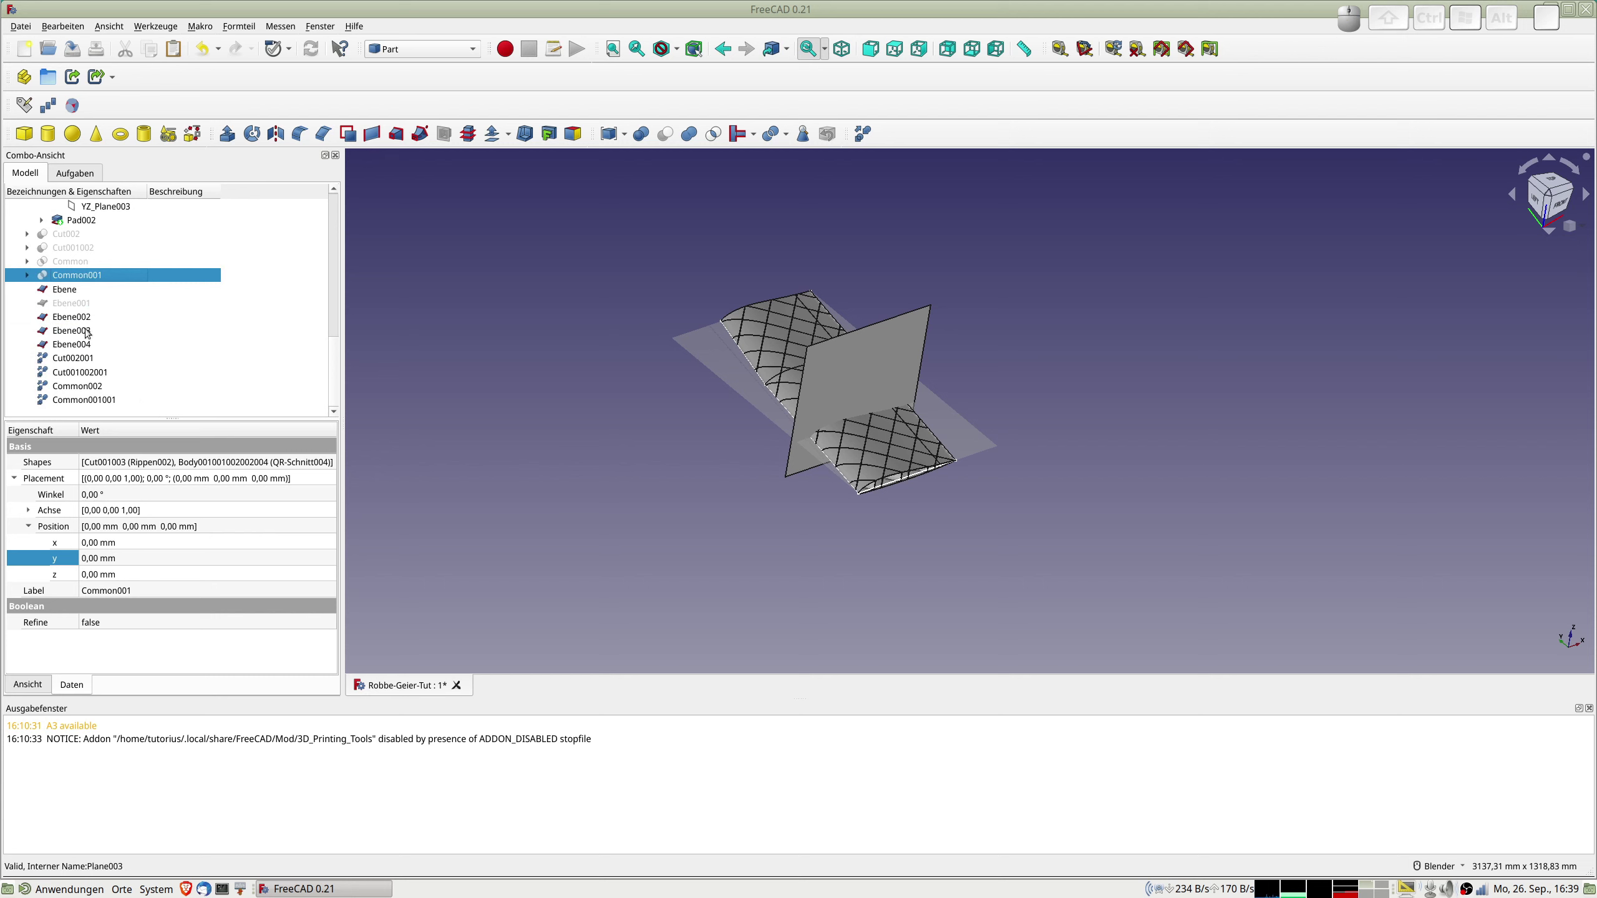
left_click(71, 359)
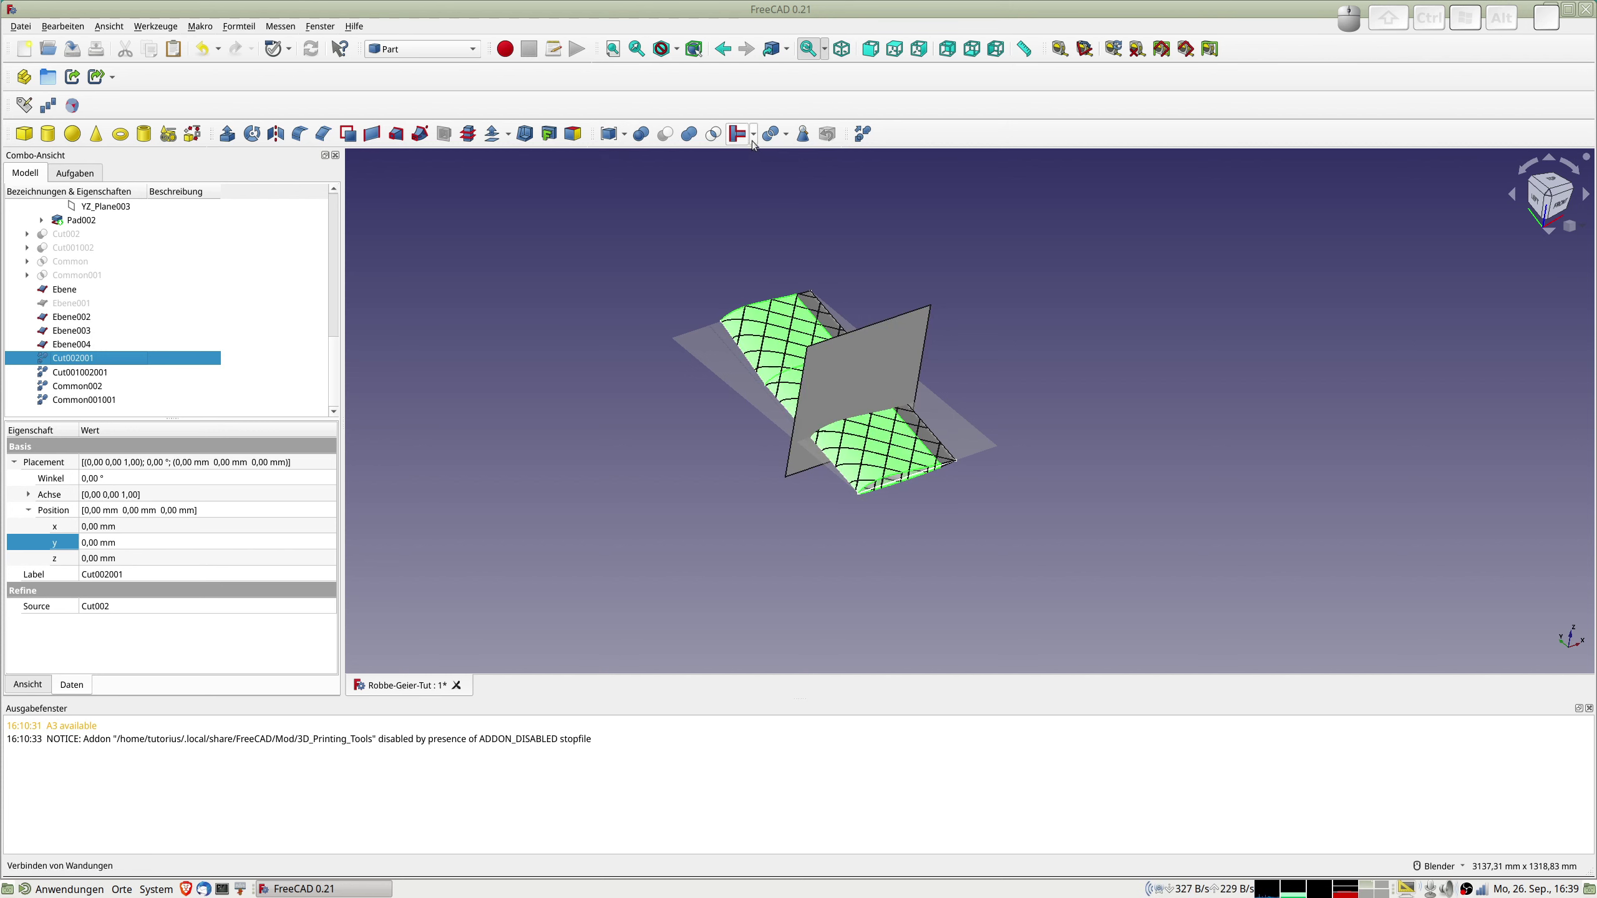
Select Cut002001 together with plane Ebene for a Slice apart split from the Part split tools.
left_click(759, 140)
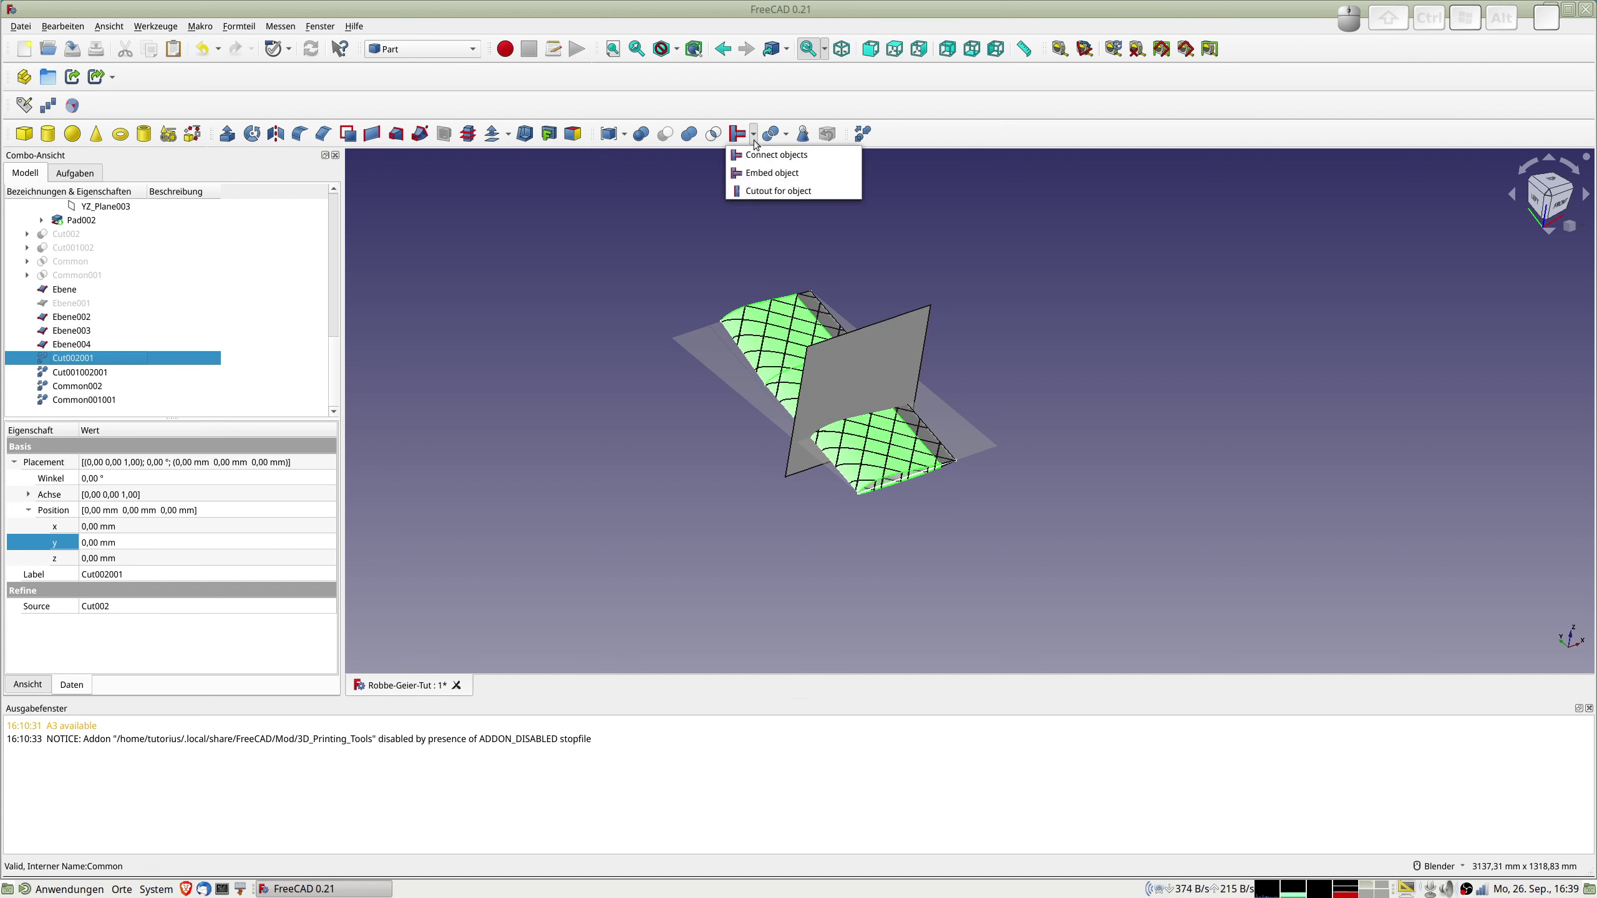
left_click(791, 137)
left_click(791, 138)
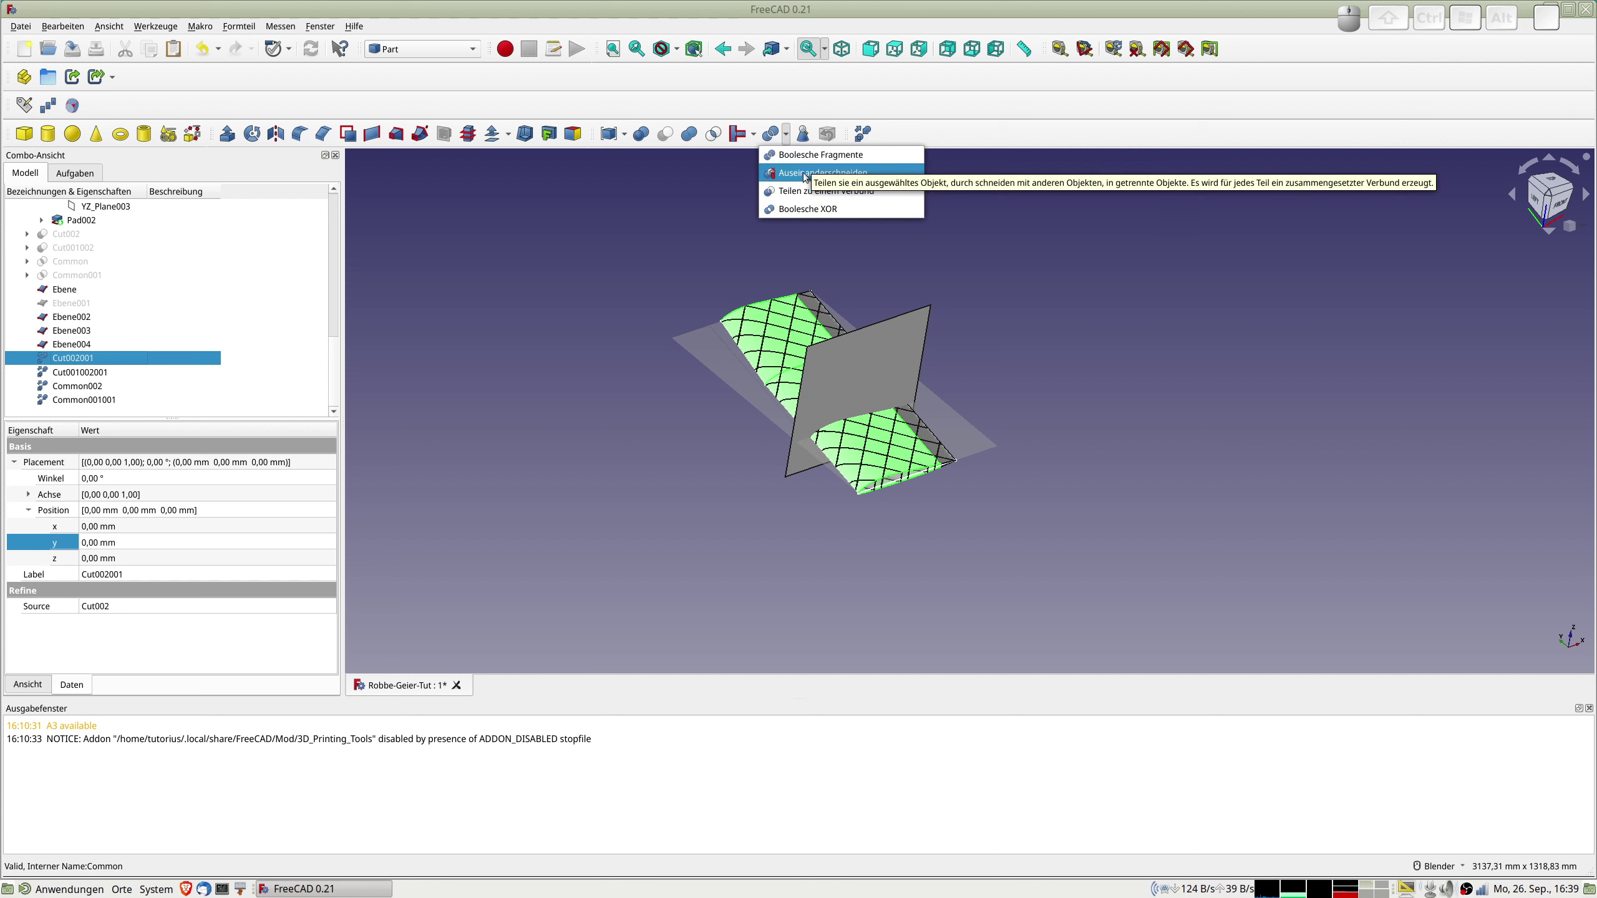
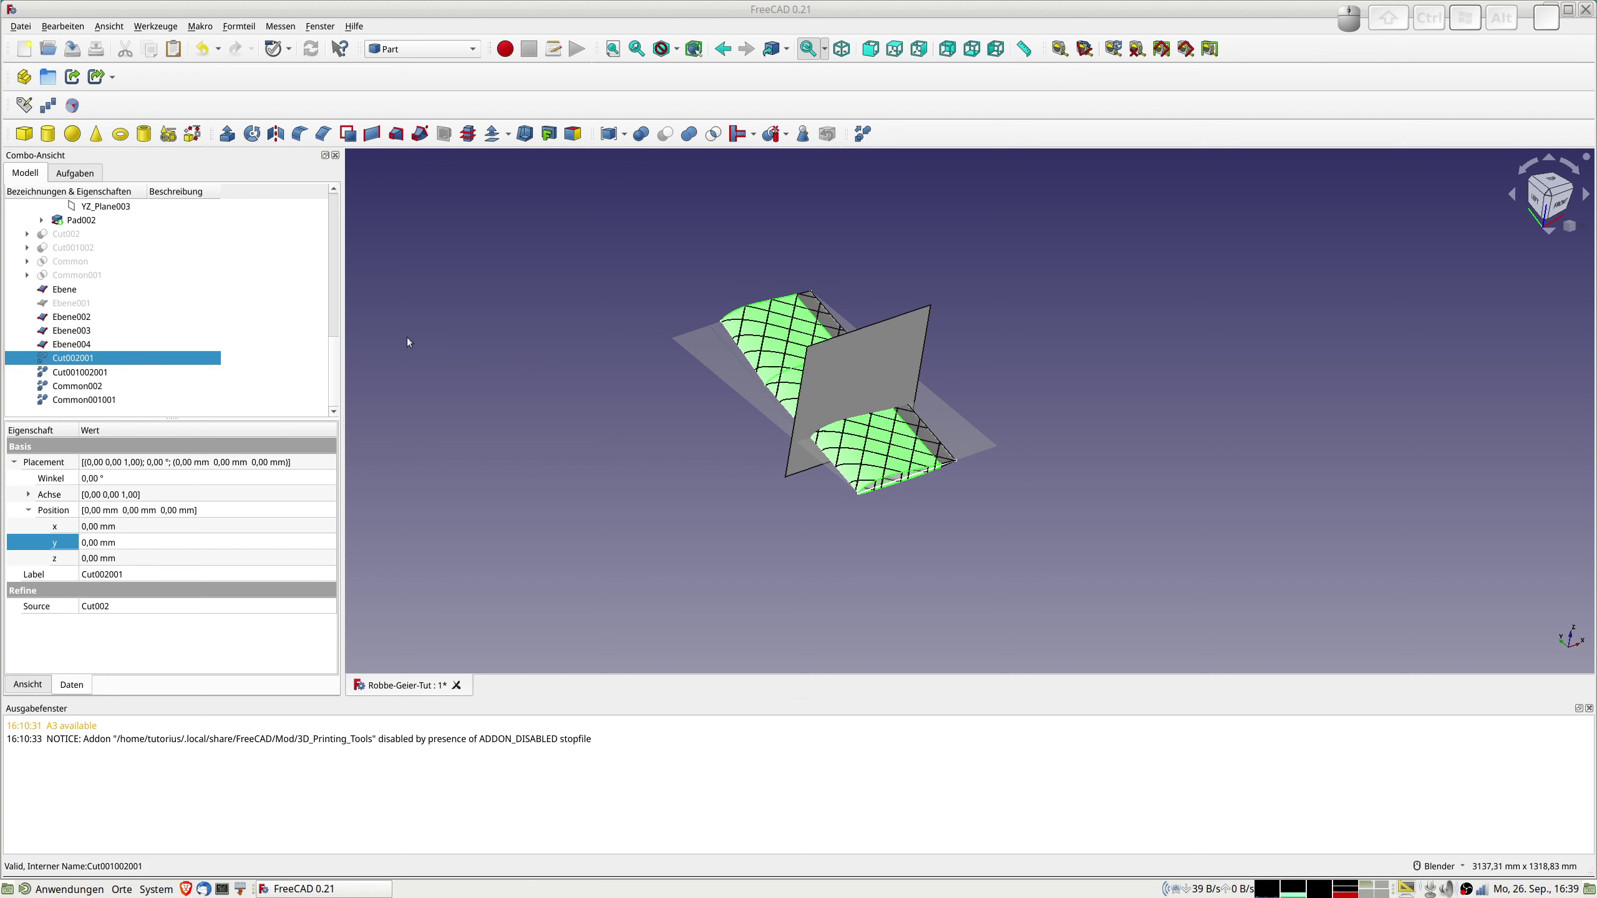
left_click(76, 357)
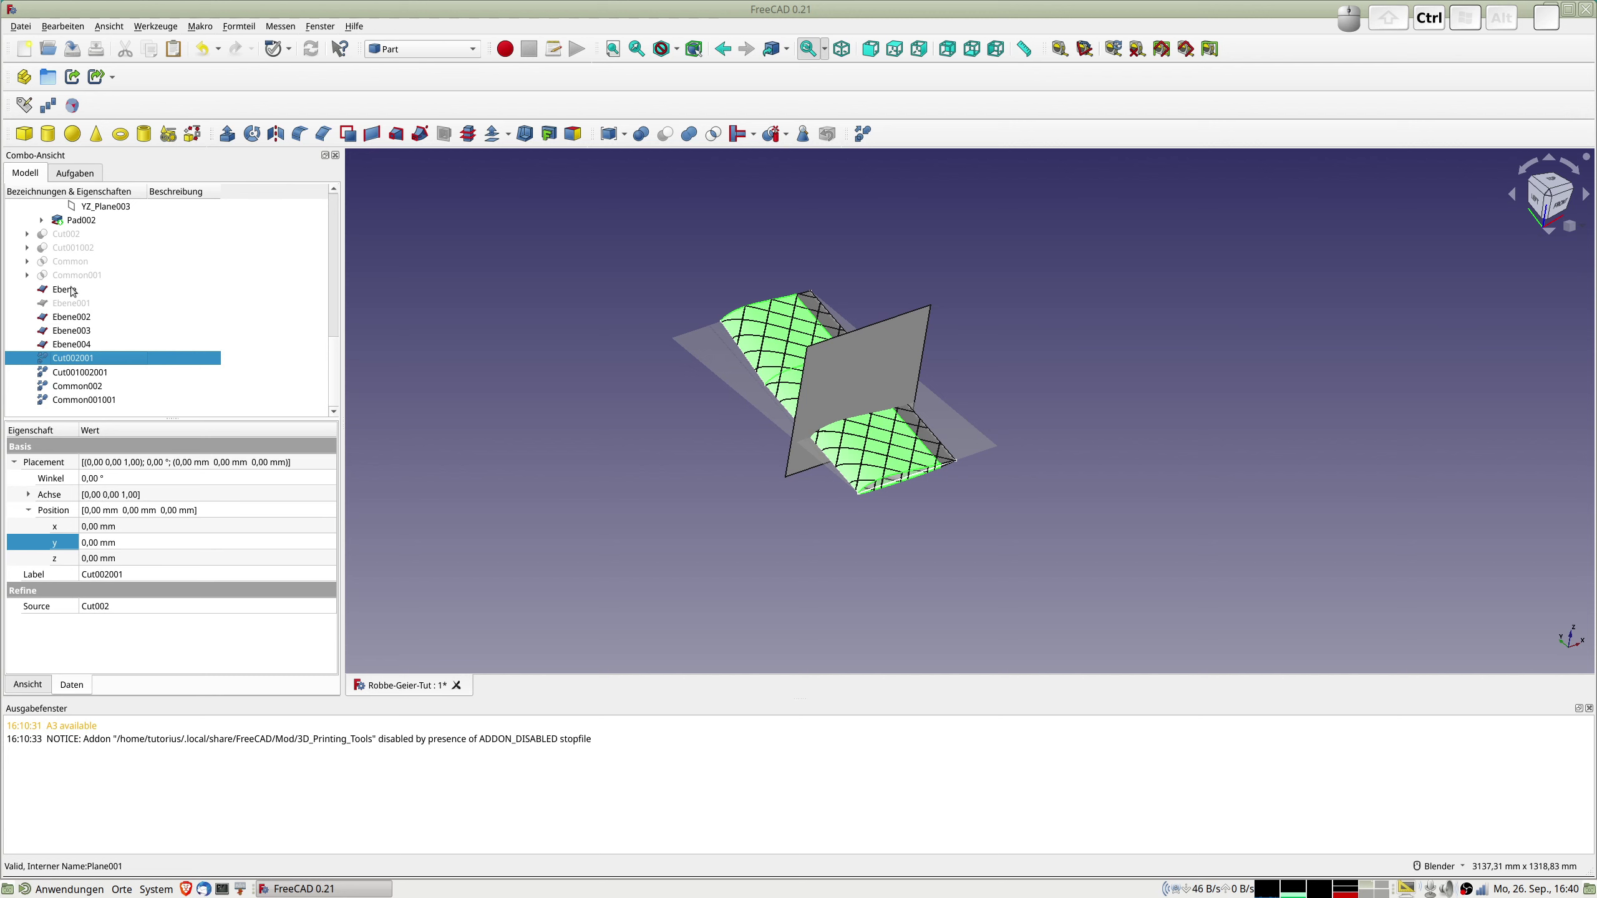
left_click(71, 290)
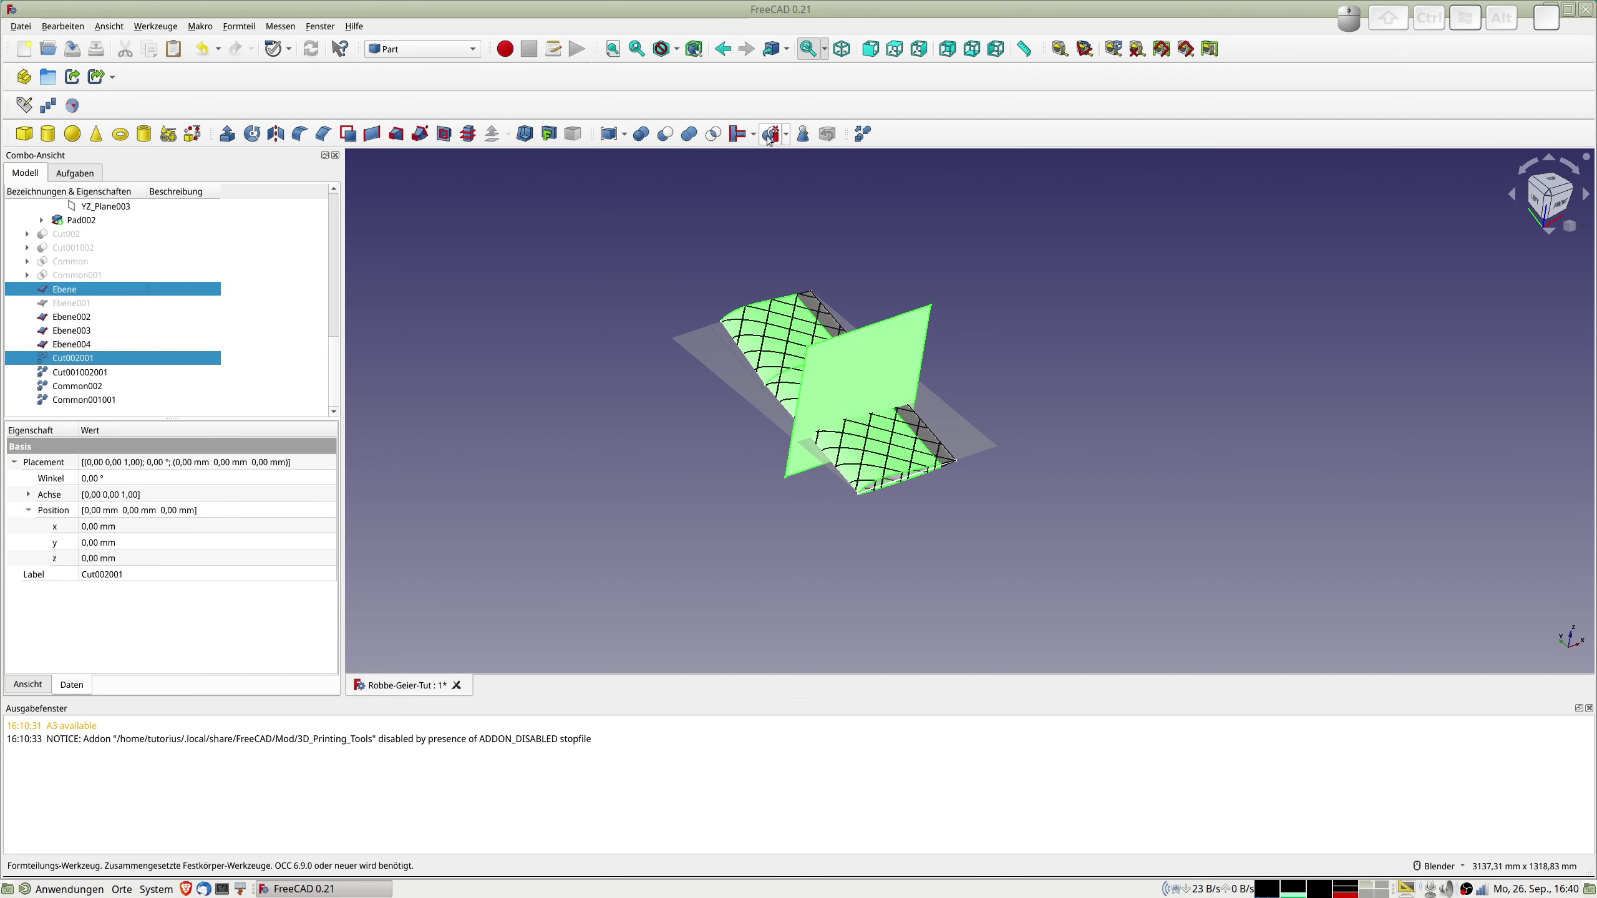
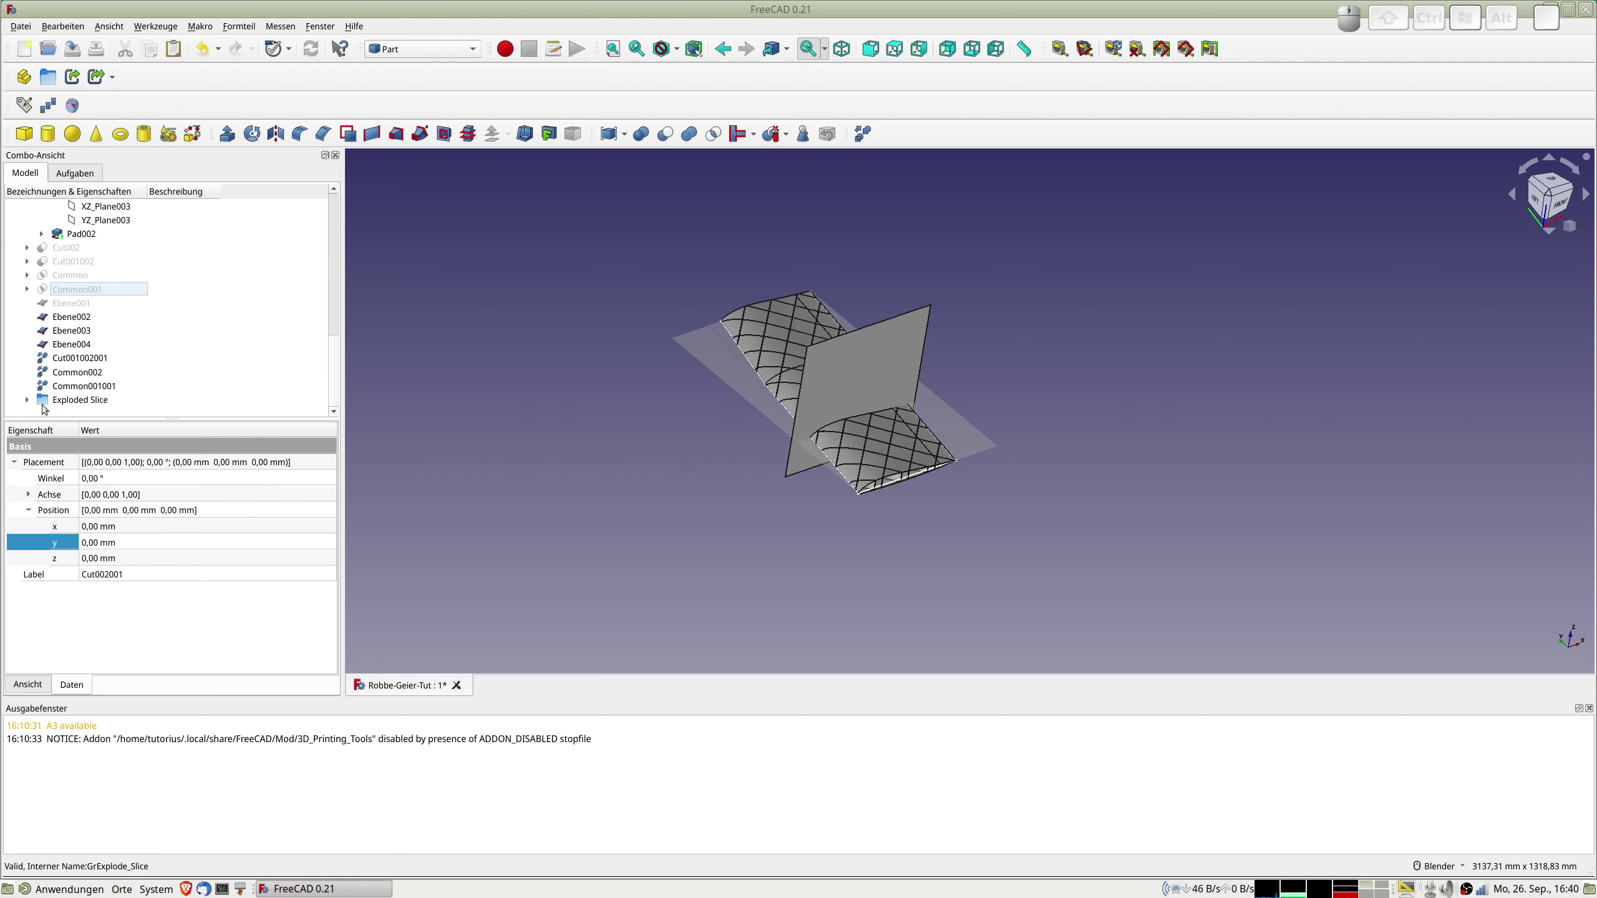
Review the Exploded Slice pieces and their refined copies Slice.002 and Slice.003.
left_click(32, 400)
scroll("down", 3)
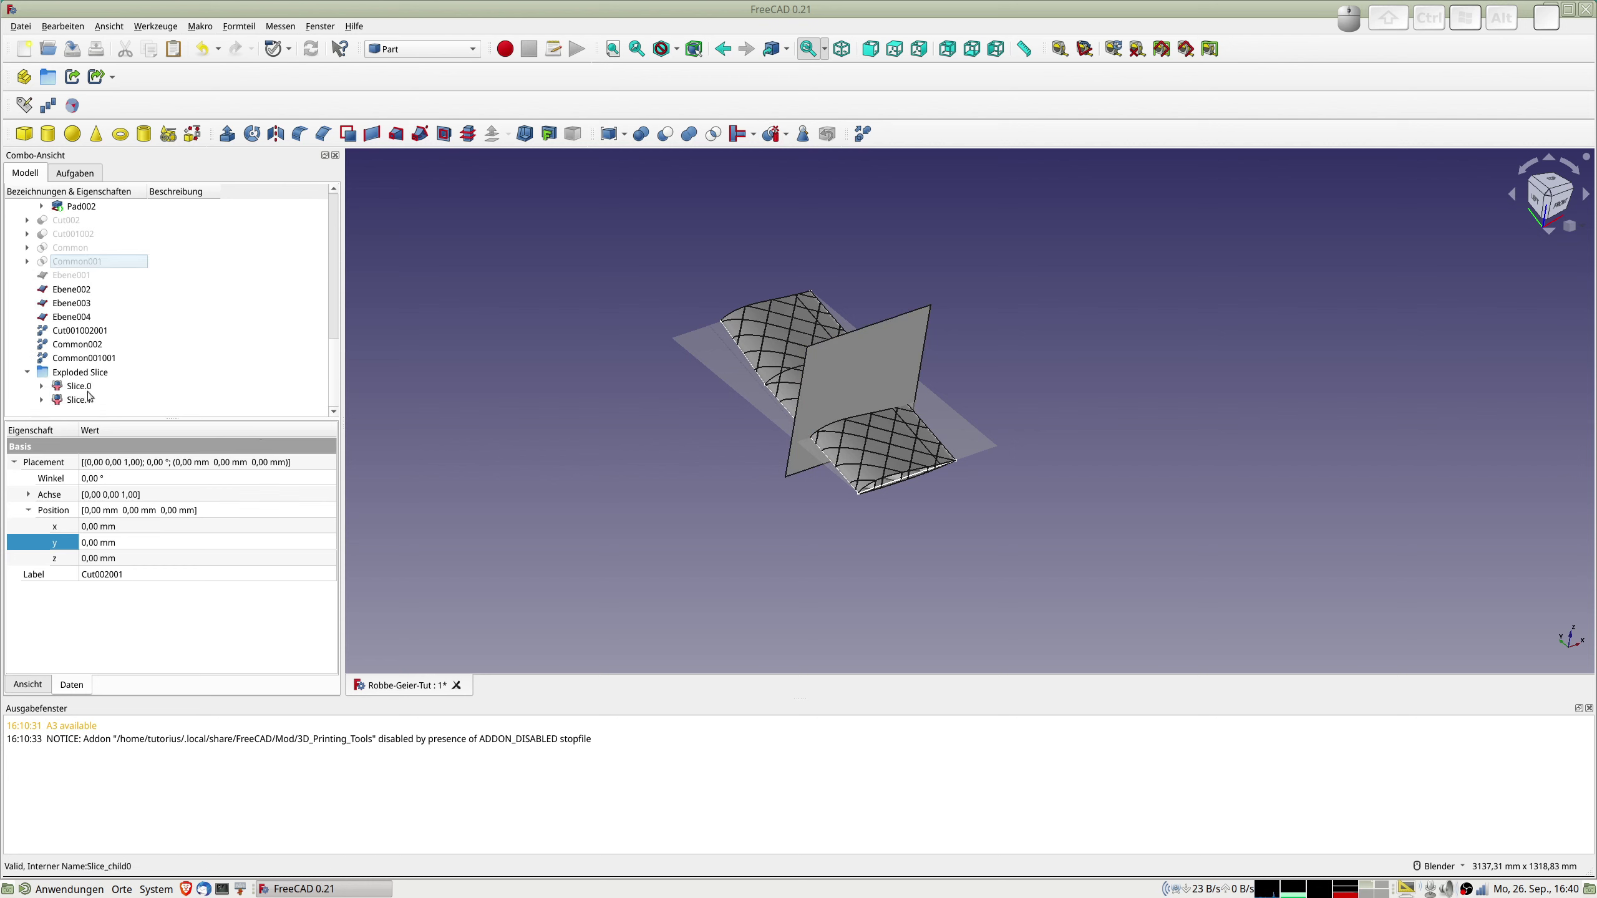
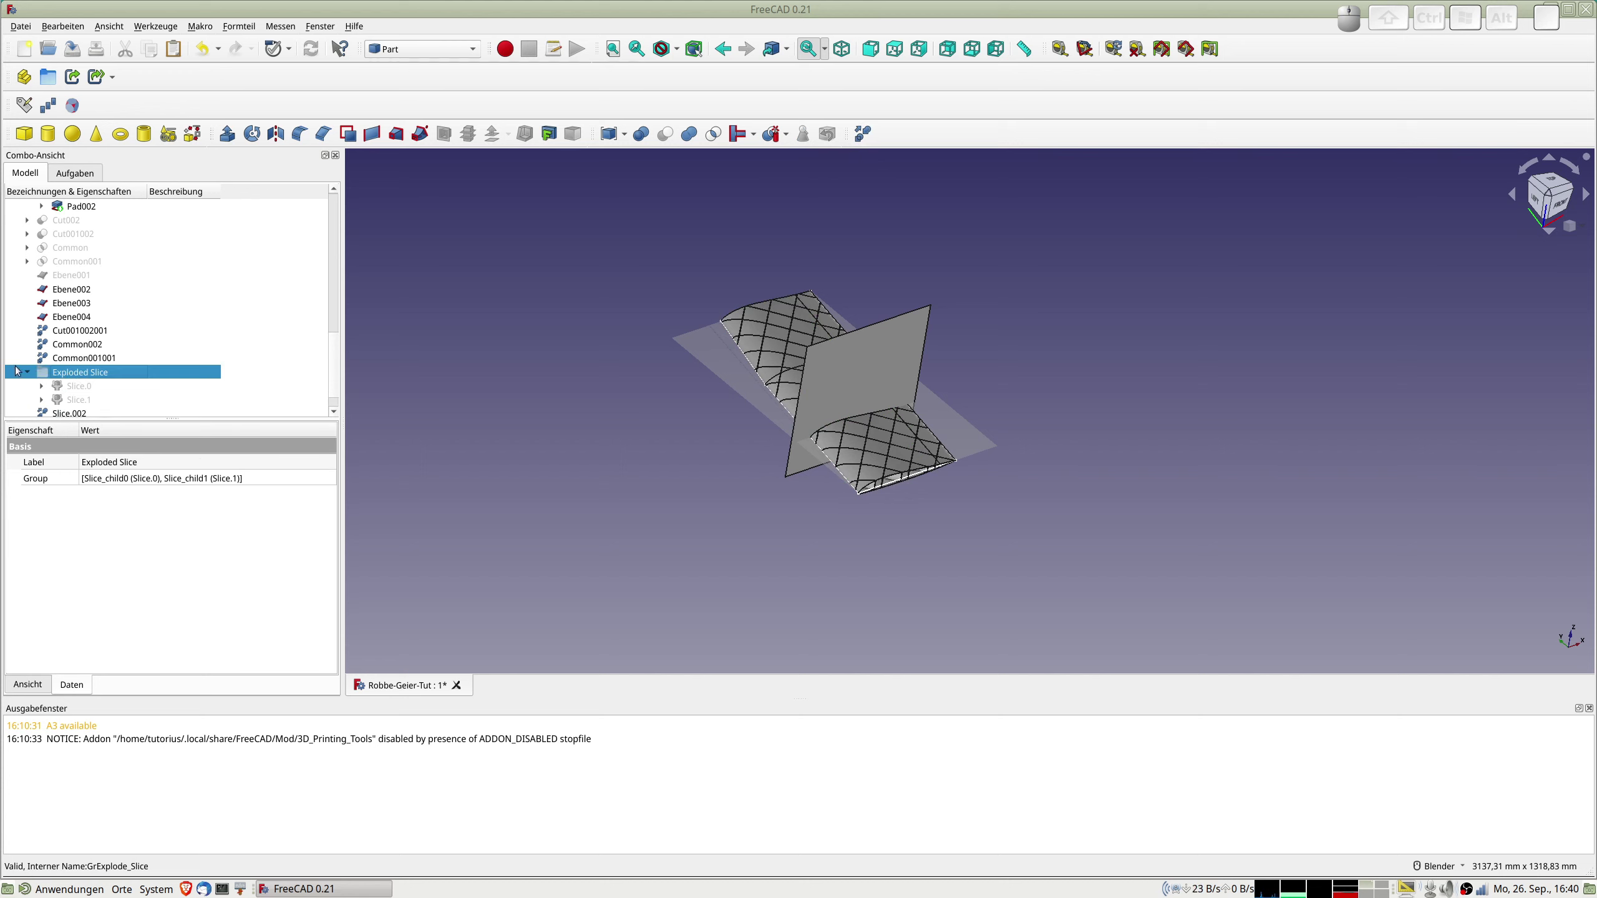
scroll("down", 3)
scroll("down", 3)
left_click(68, 389)
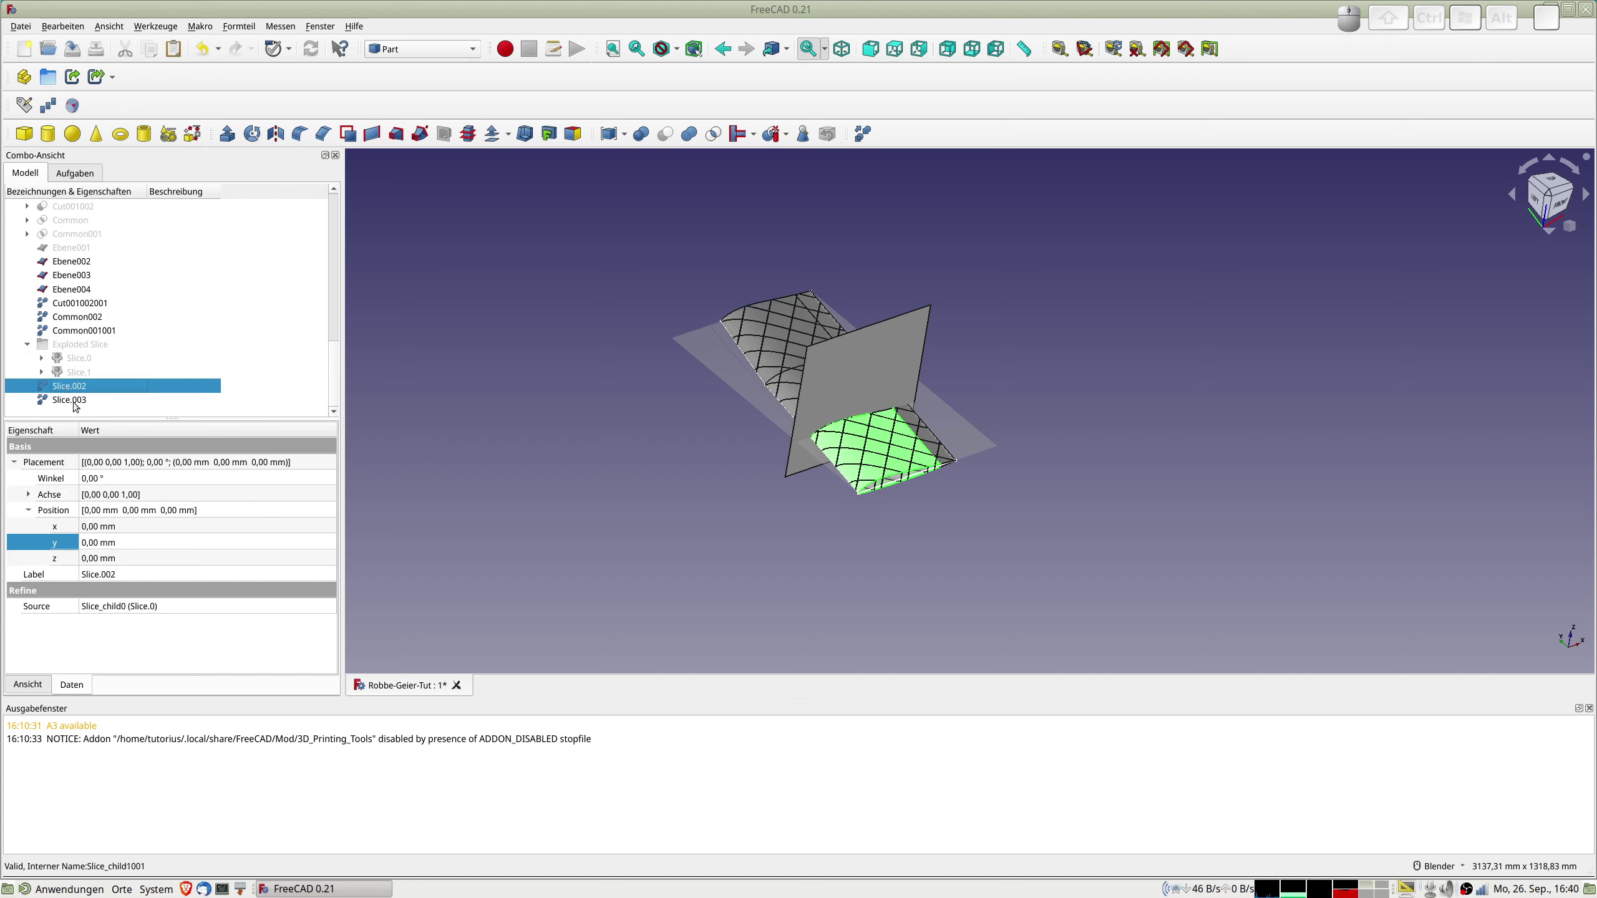
left_click(73, 402)
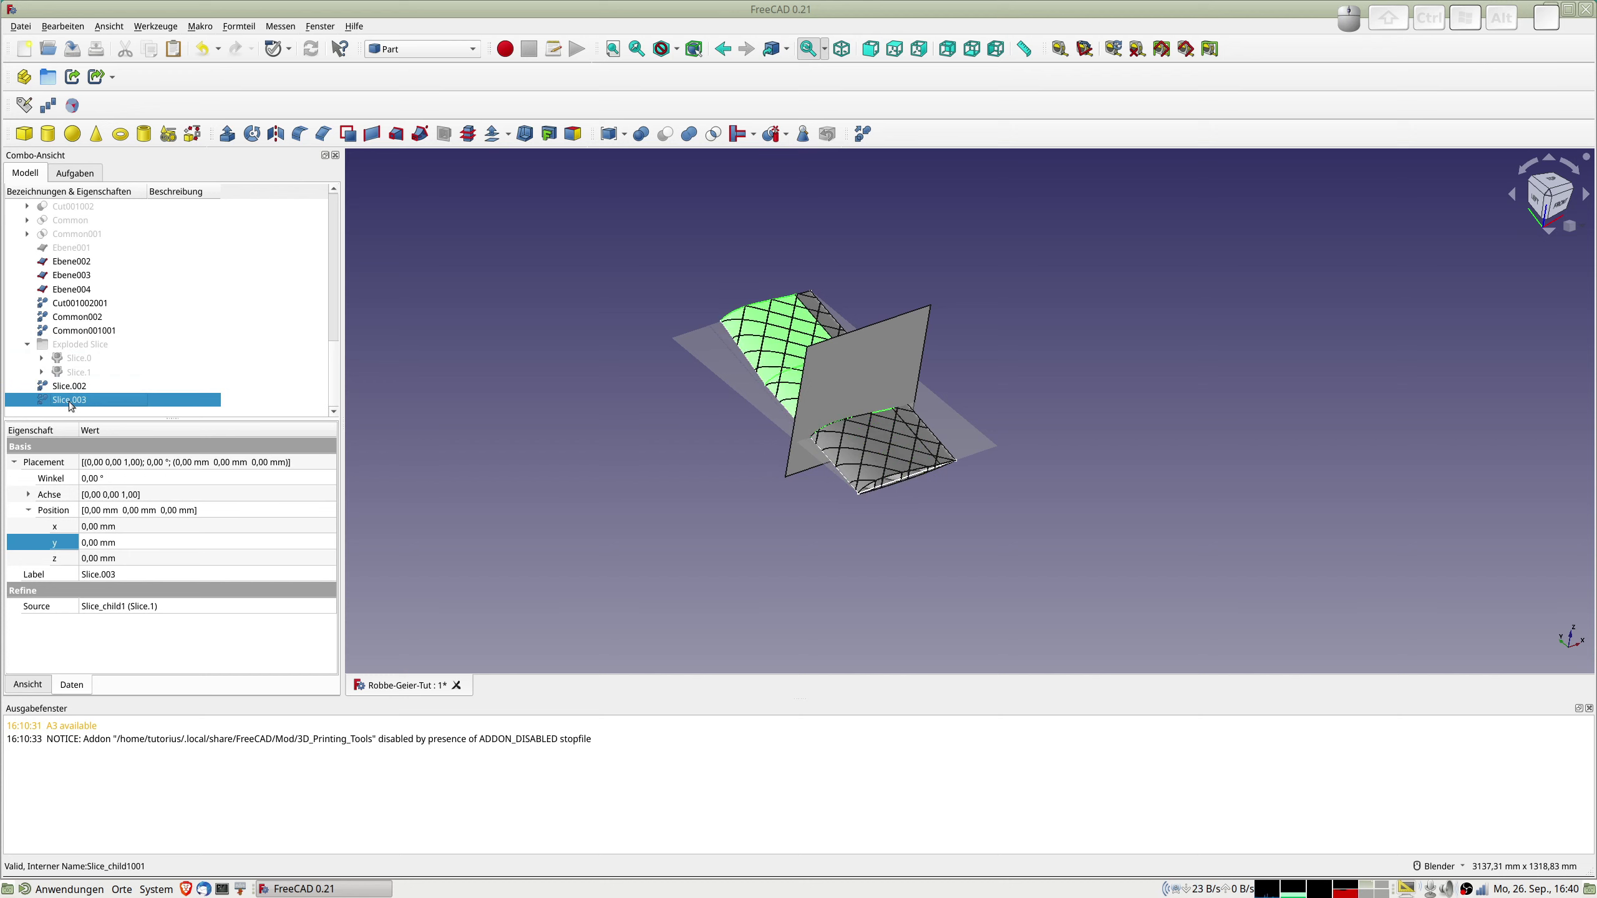
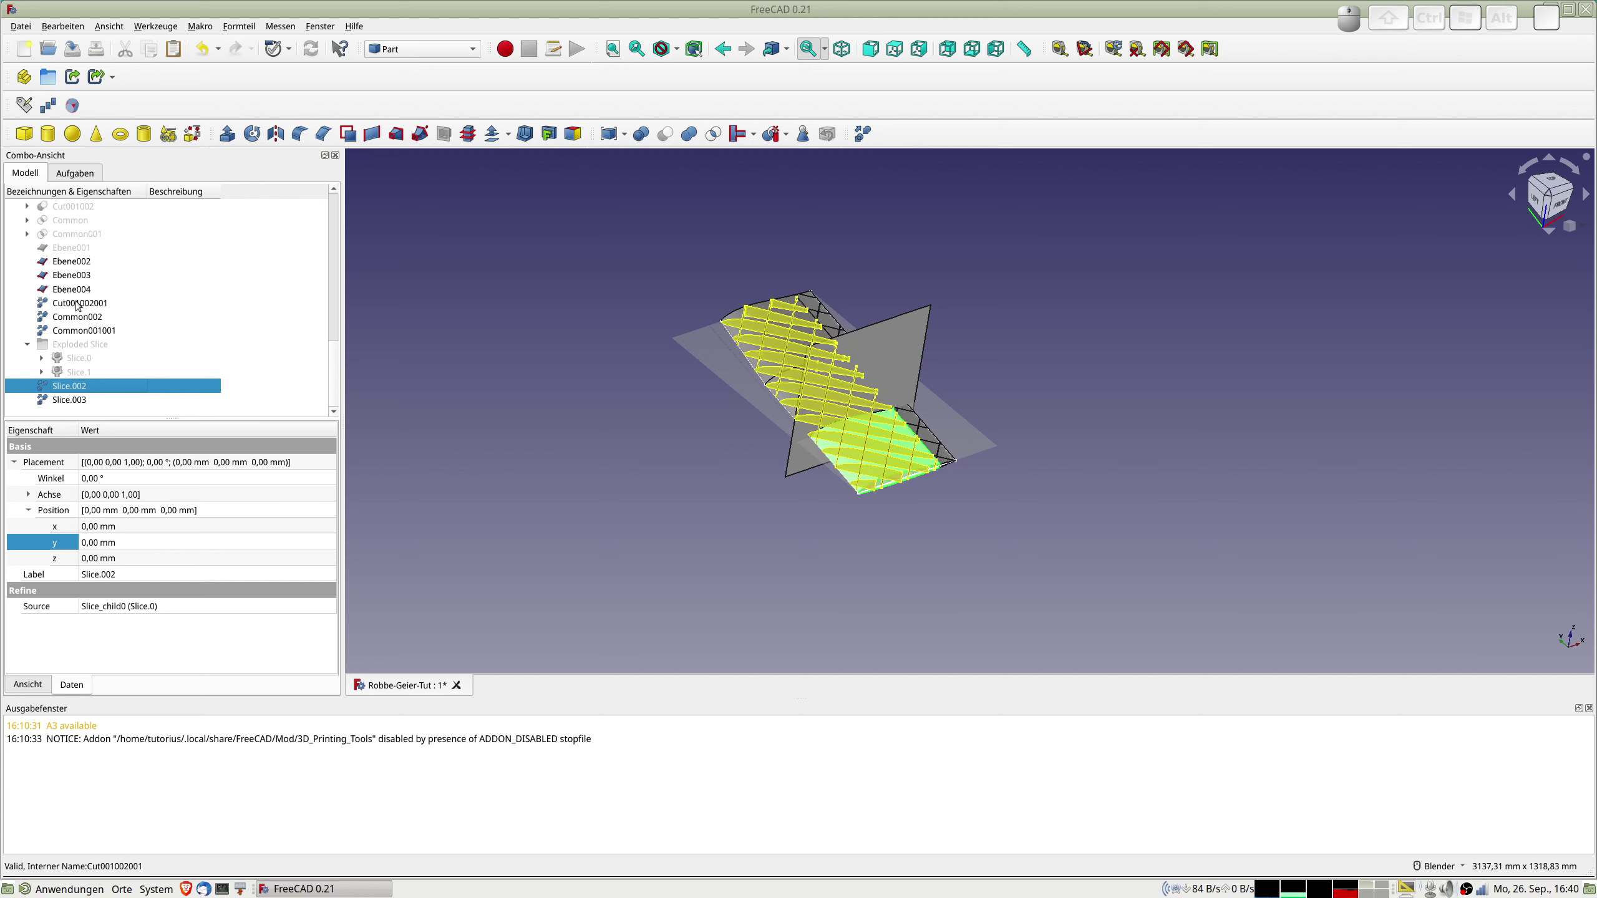
Select Cut001002001 as the next section to split into Exploded Slice001.
left_click(79, 304)
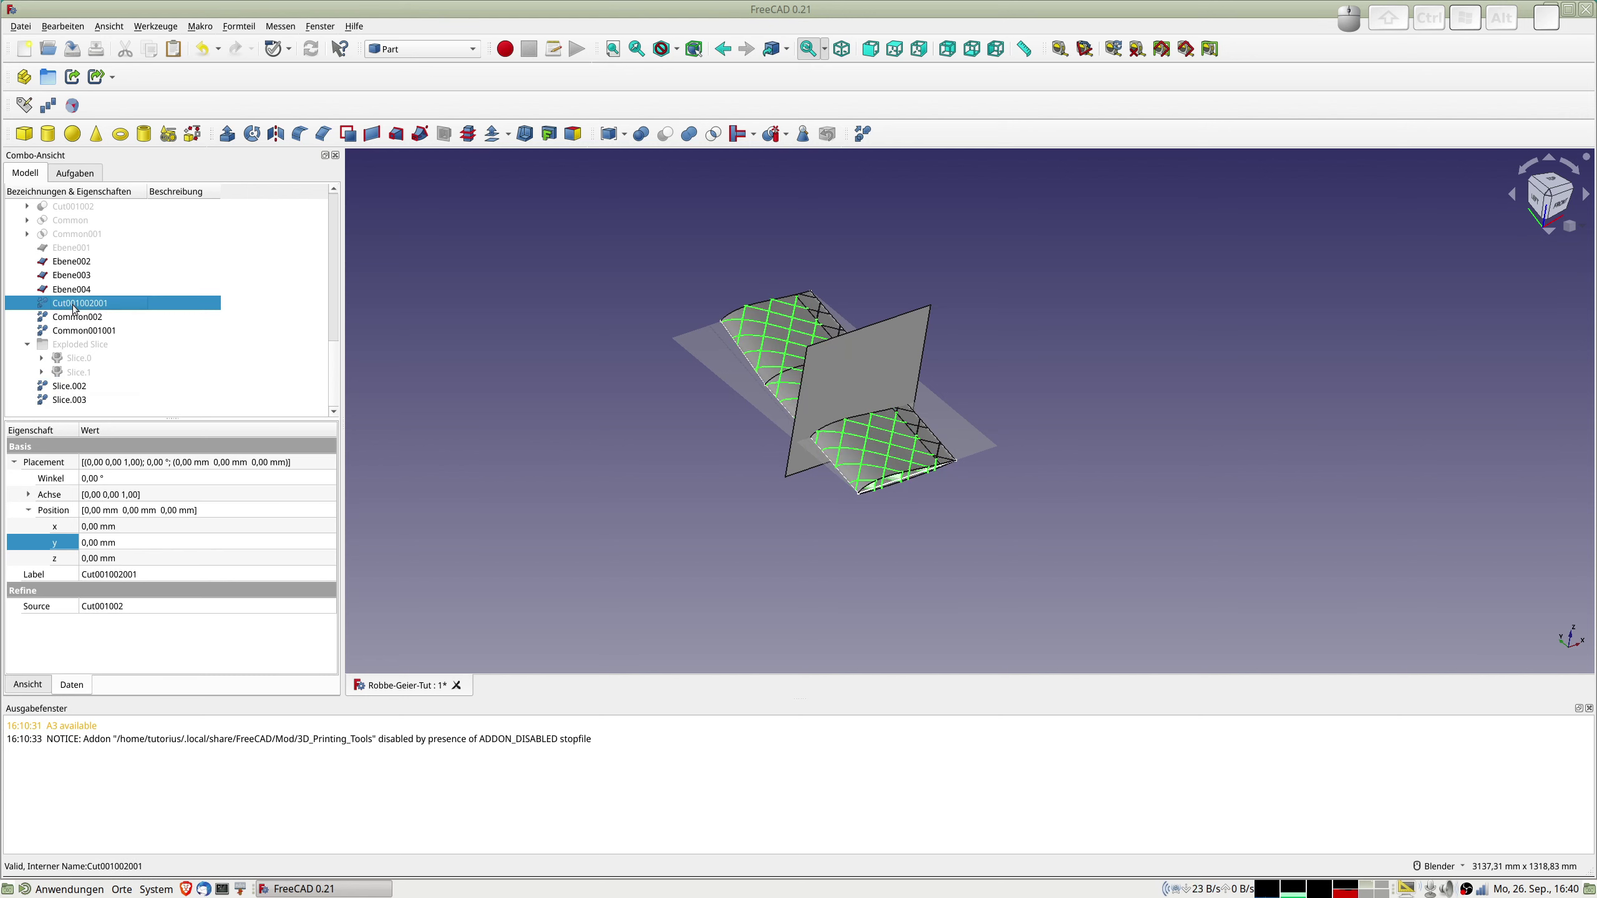
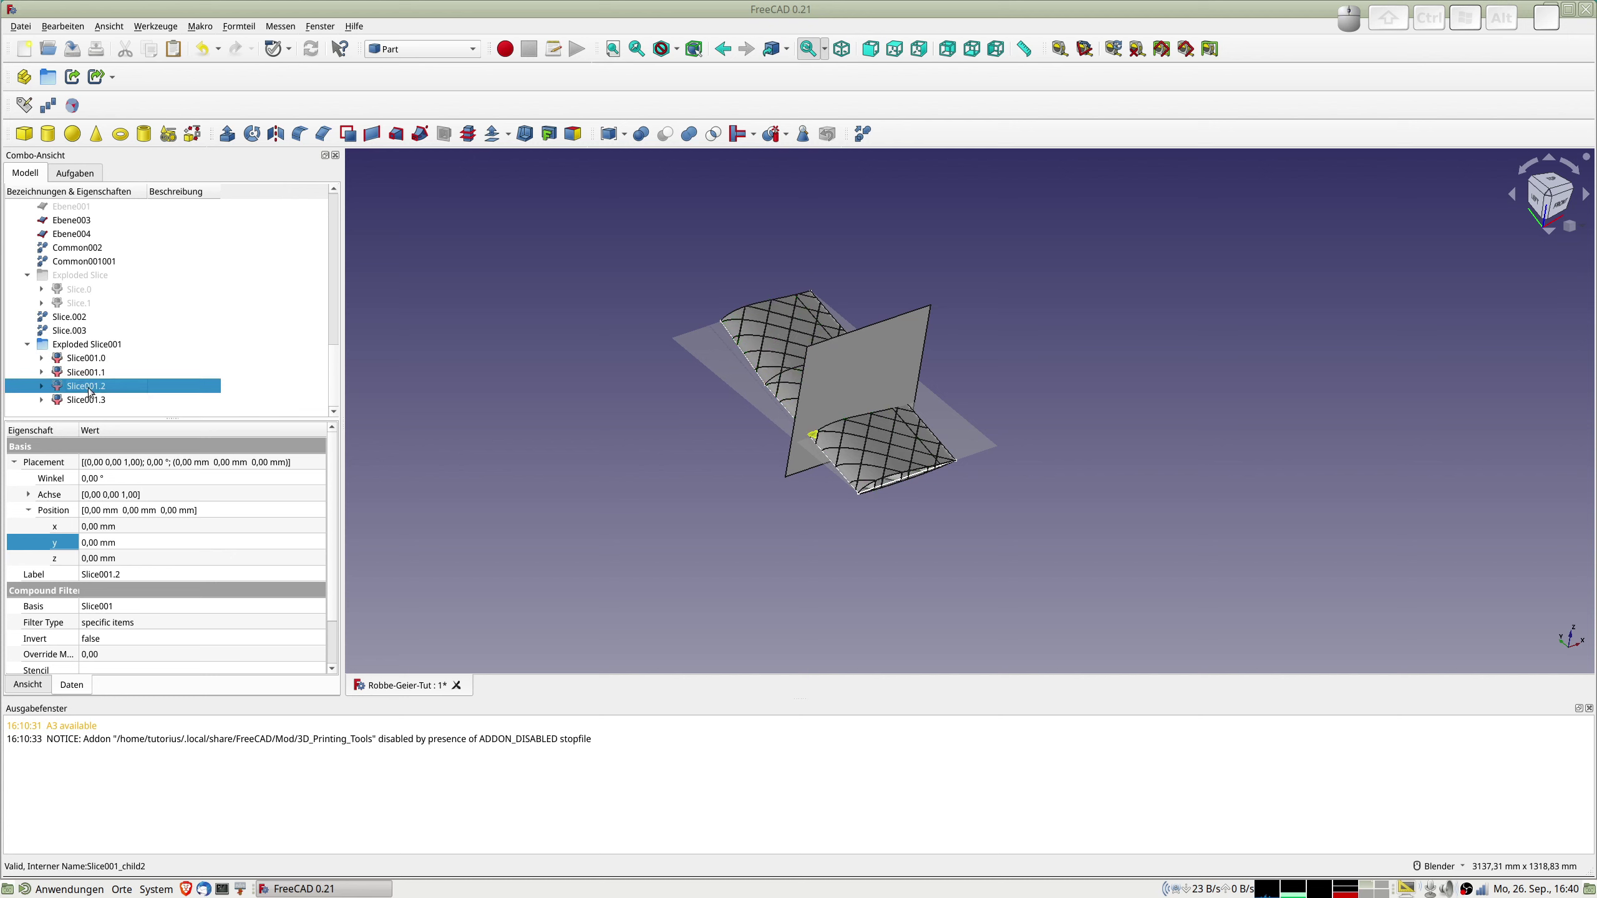
Inspect pieces Slice001.2 and Slice001.3 highlighted on the wing before refining them.
scroll("up", 3)
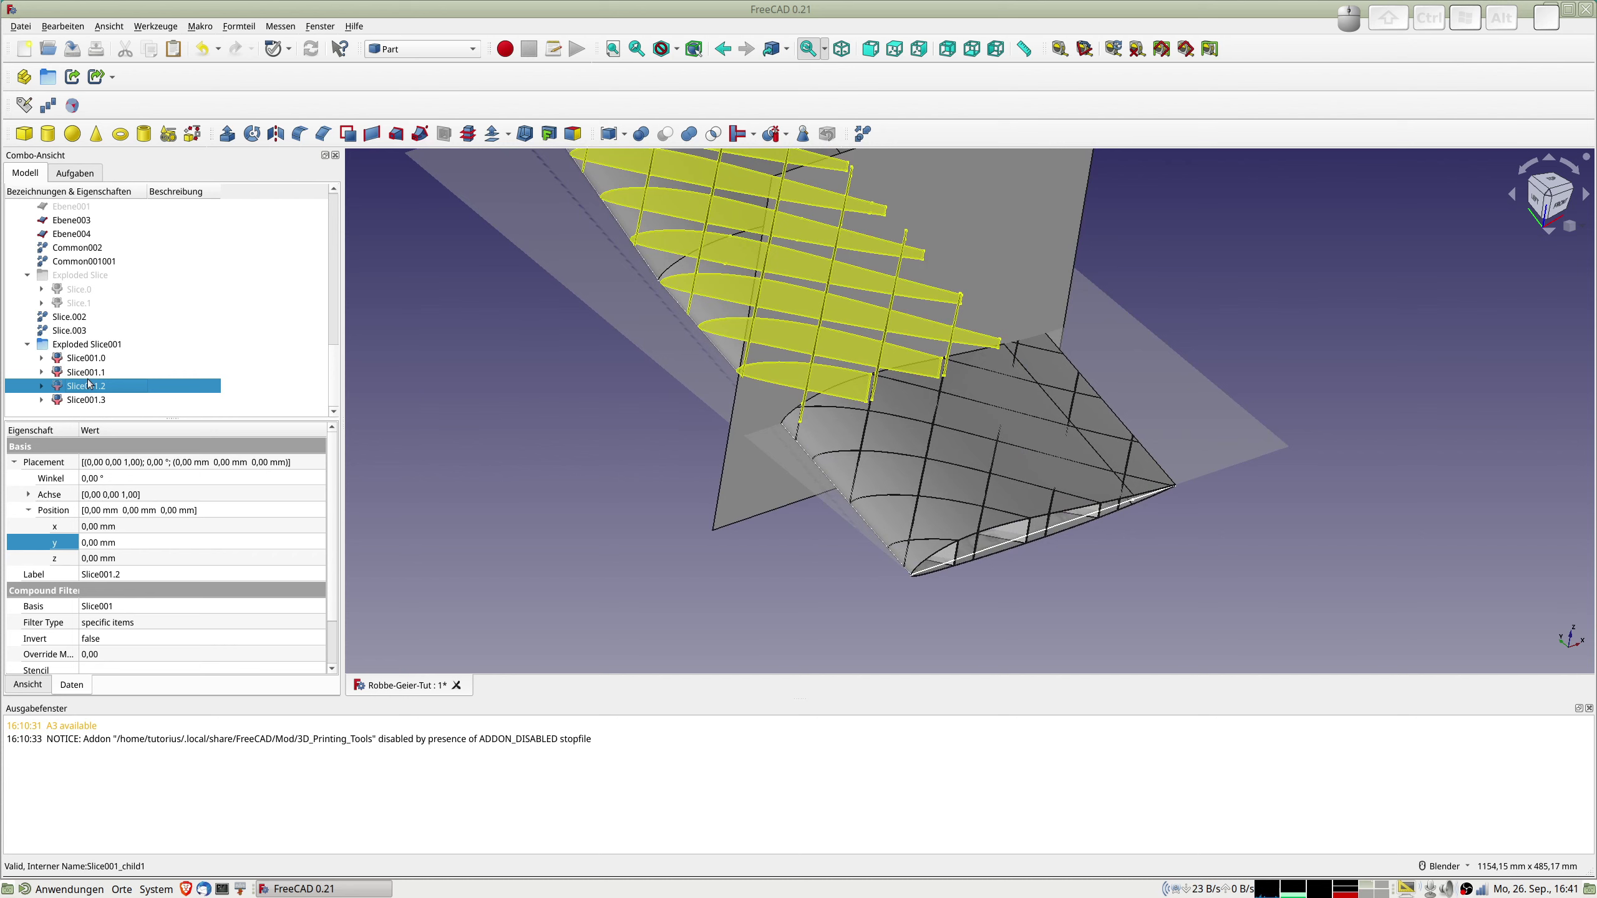
left_click(91, 385)
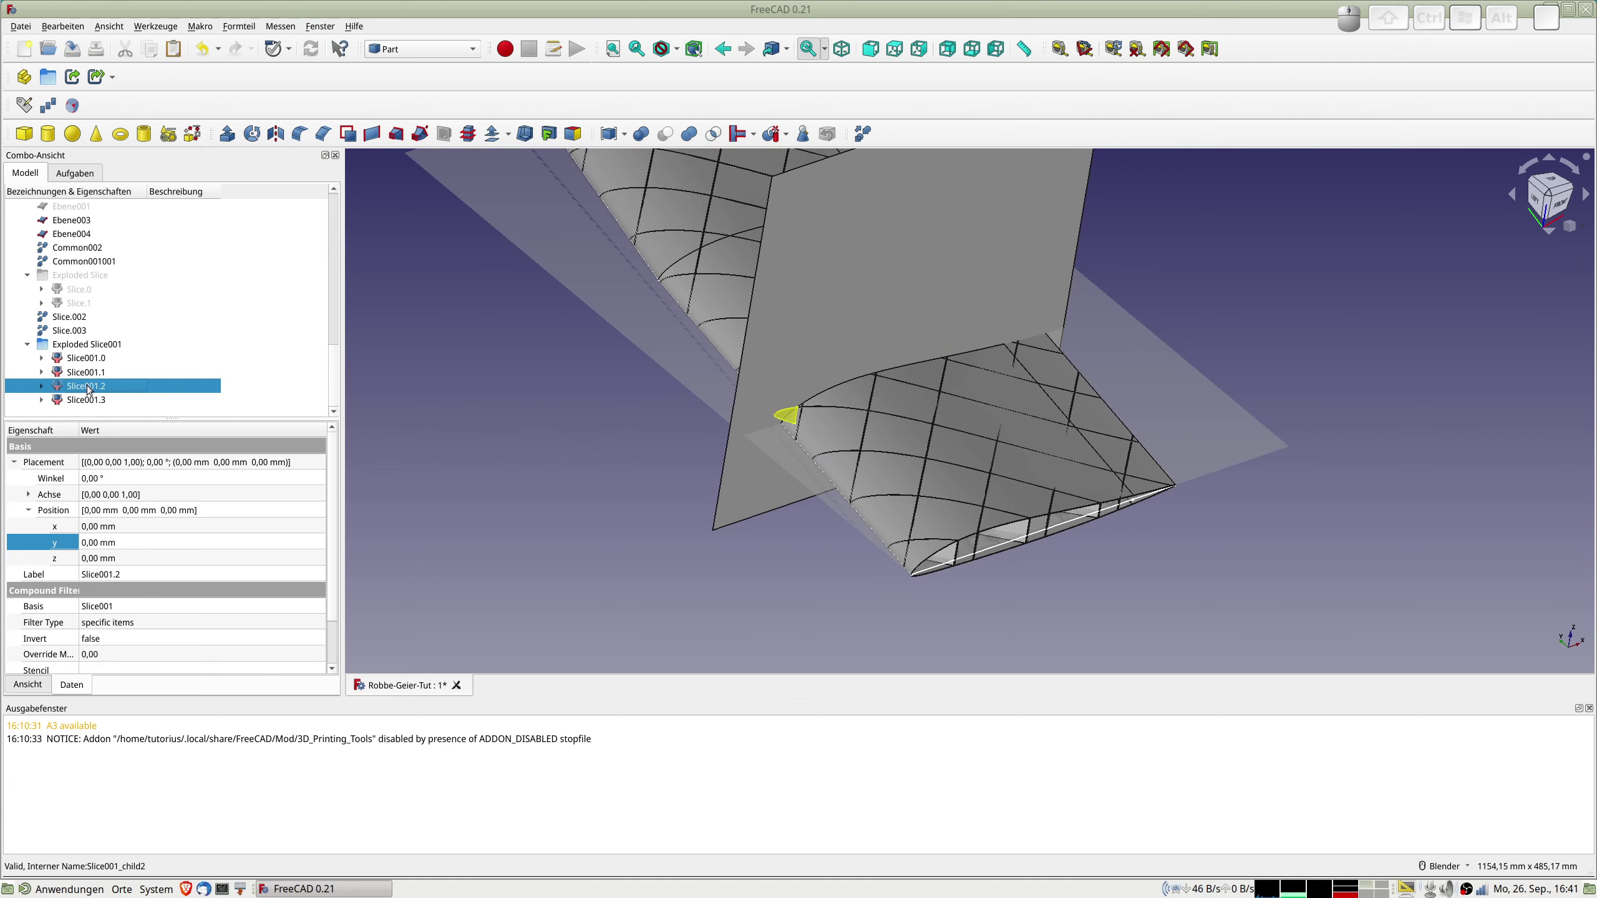
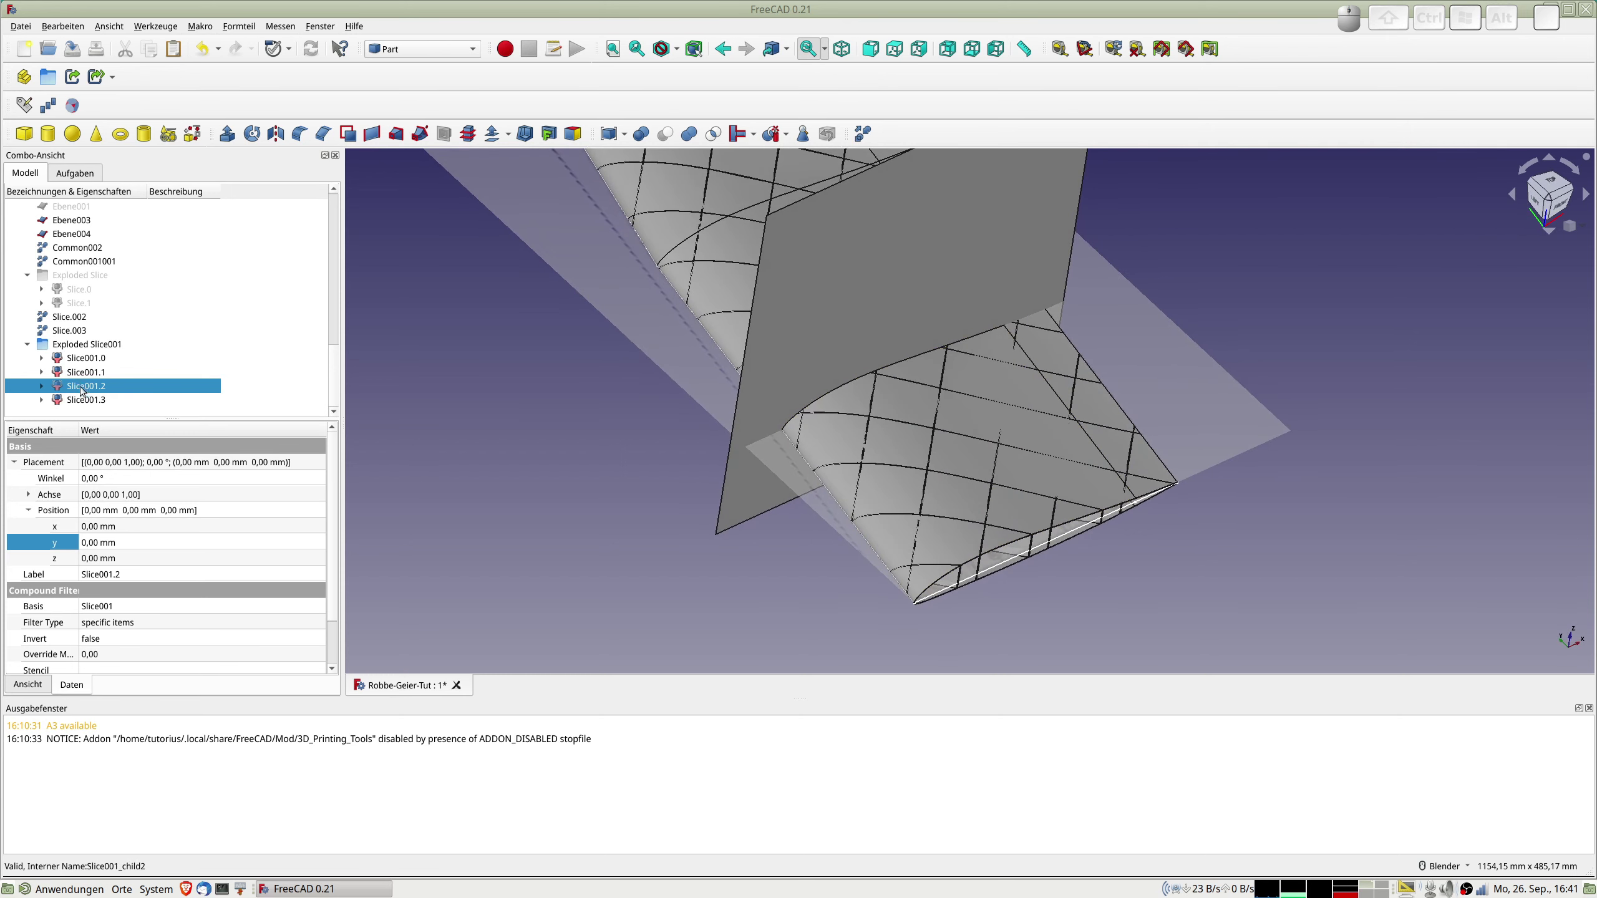
left_click(87, 400)
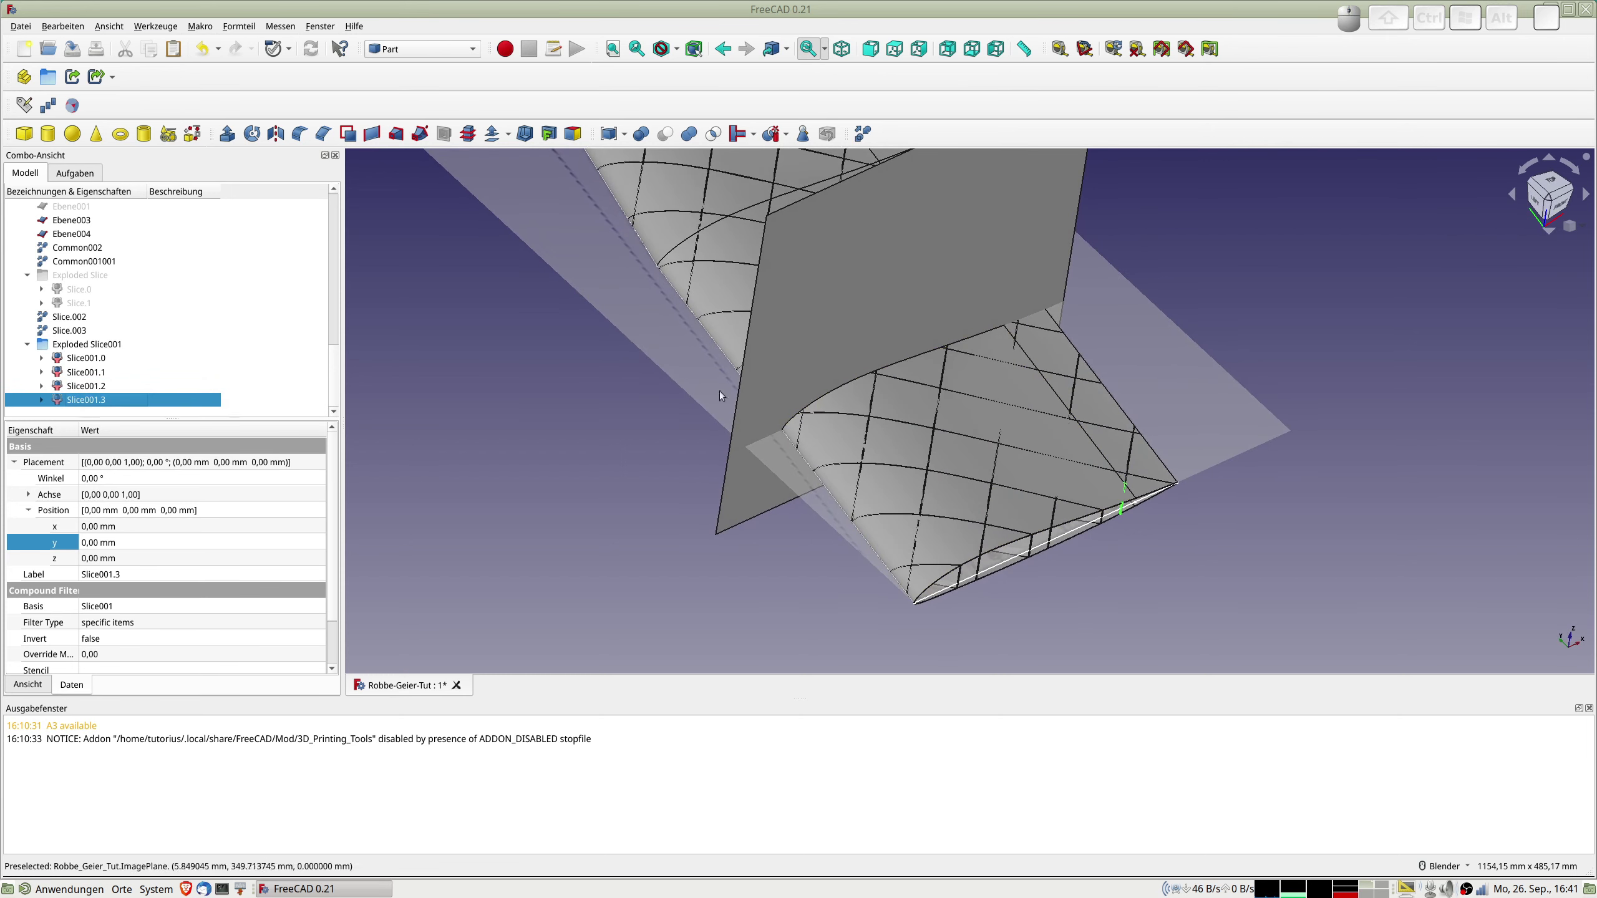
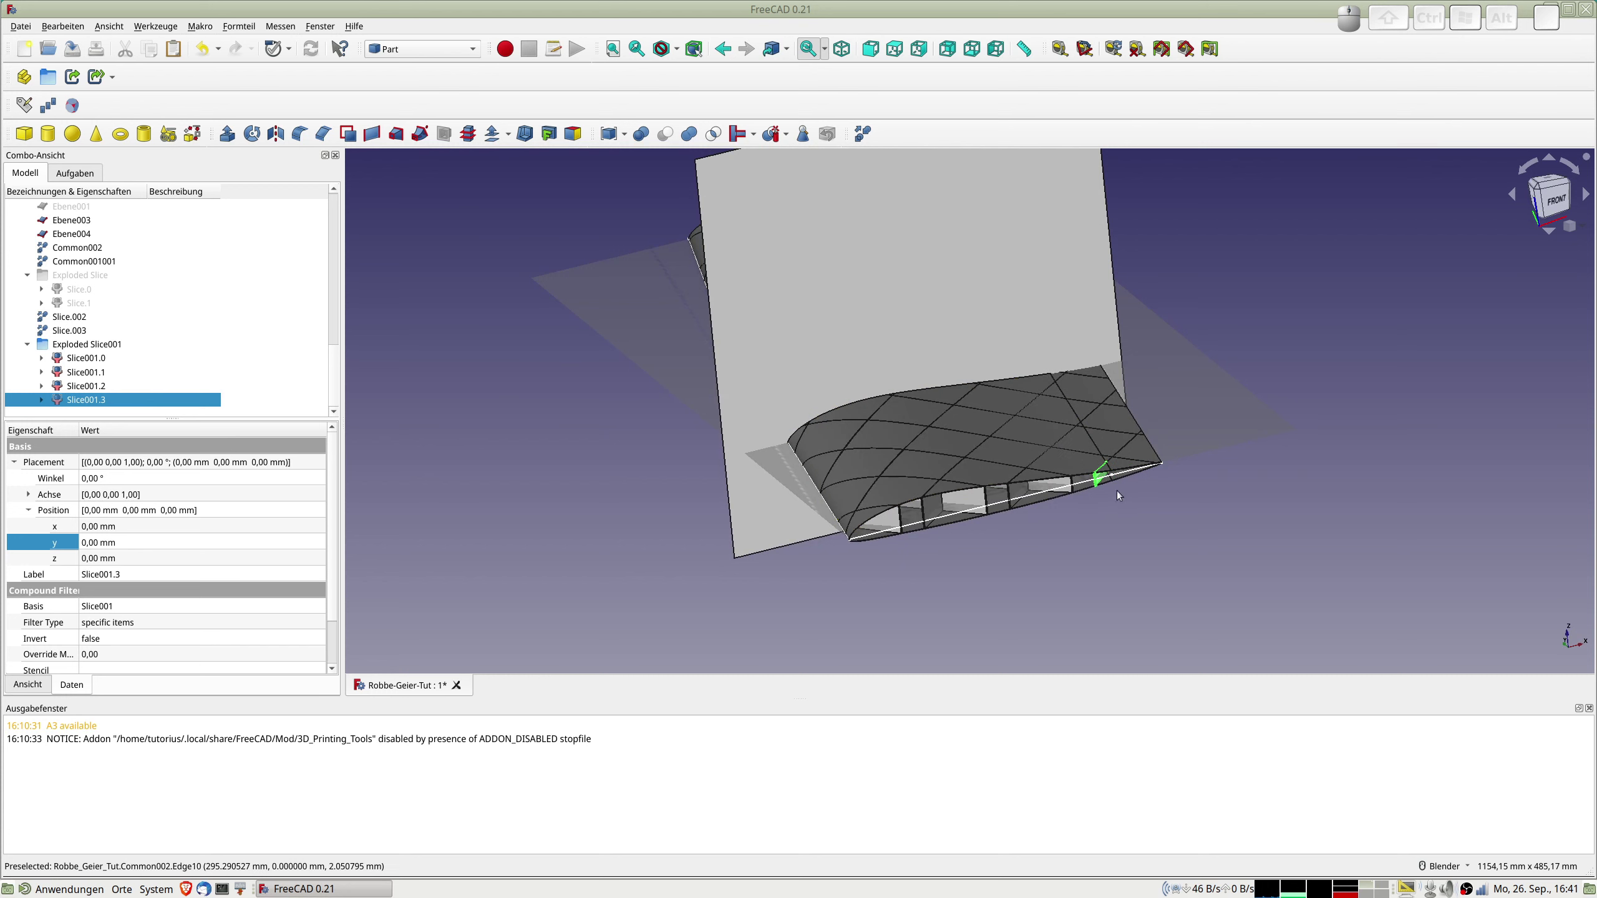
scroll("up", 3)
scroll("down", 3)
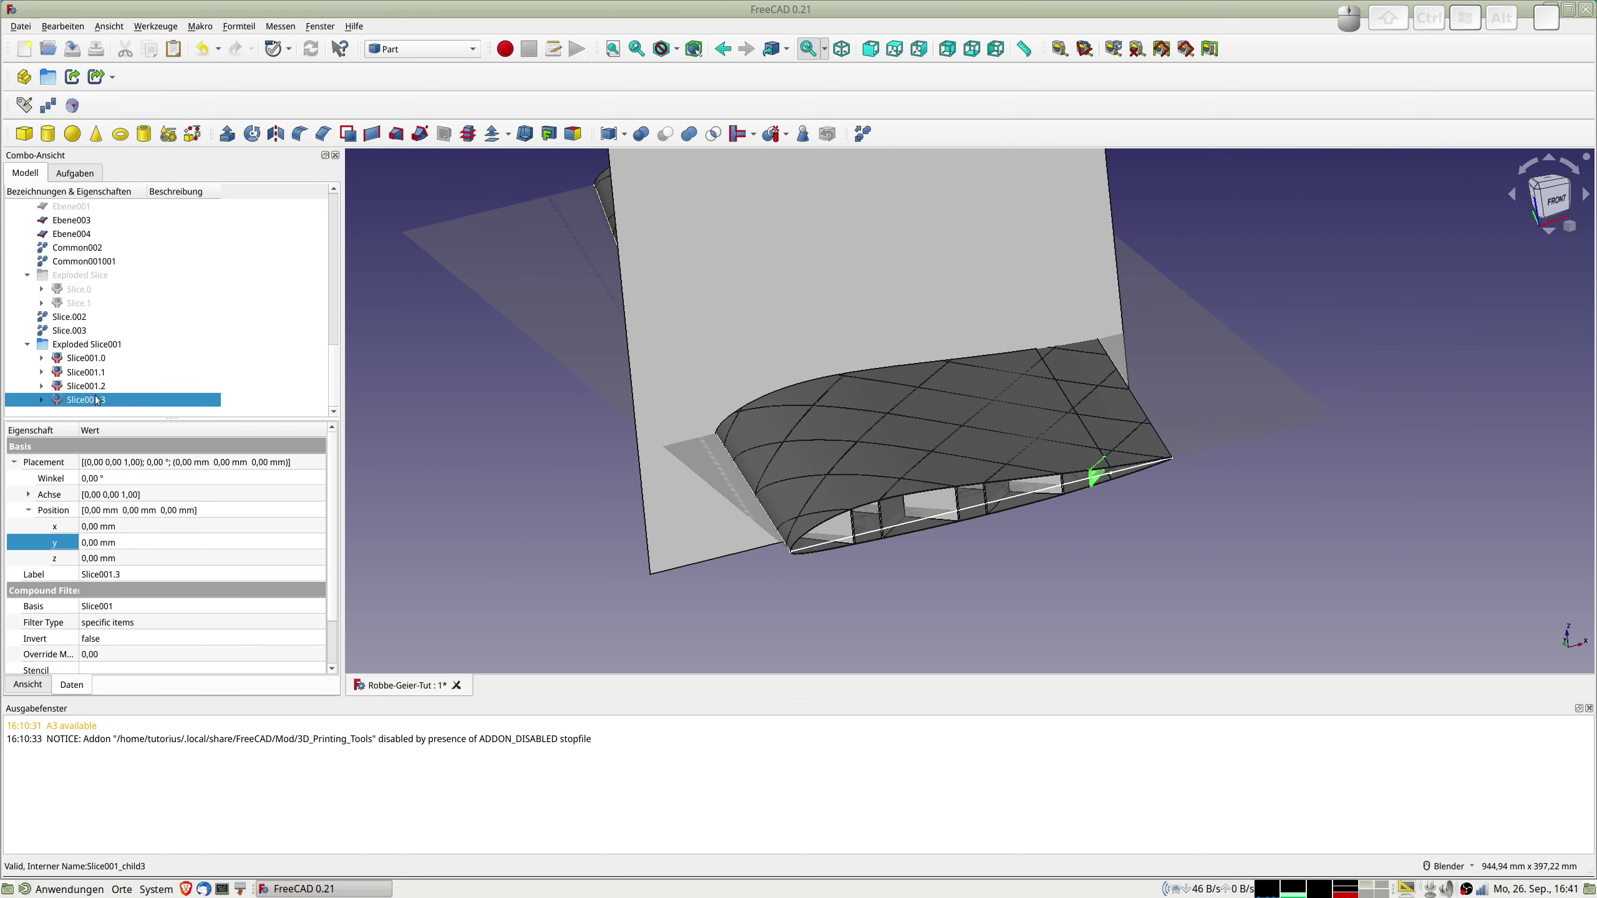
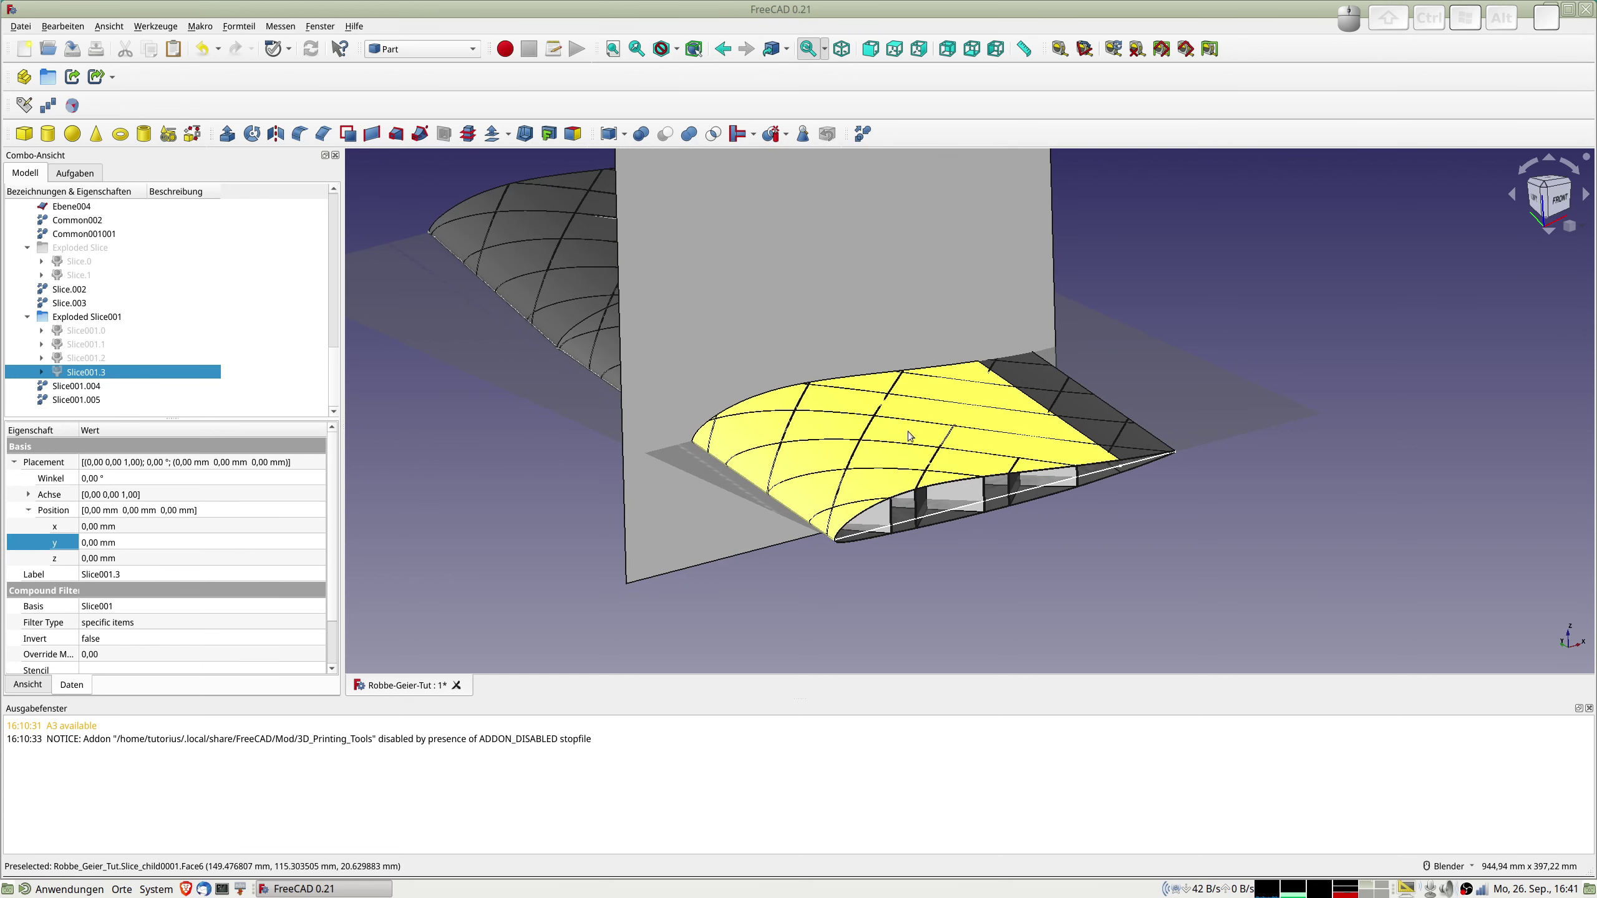
scroll("up", 3)
scroll("up", 3)
scroll("down", 3)
scroll("down", 3)
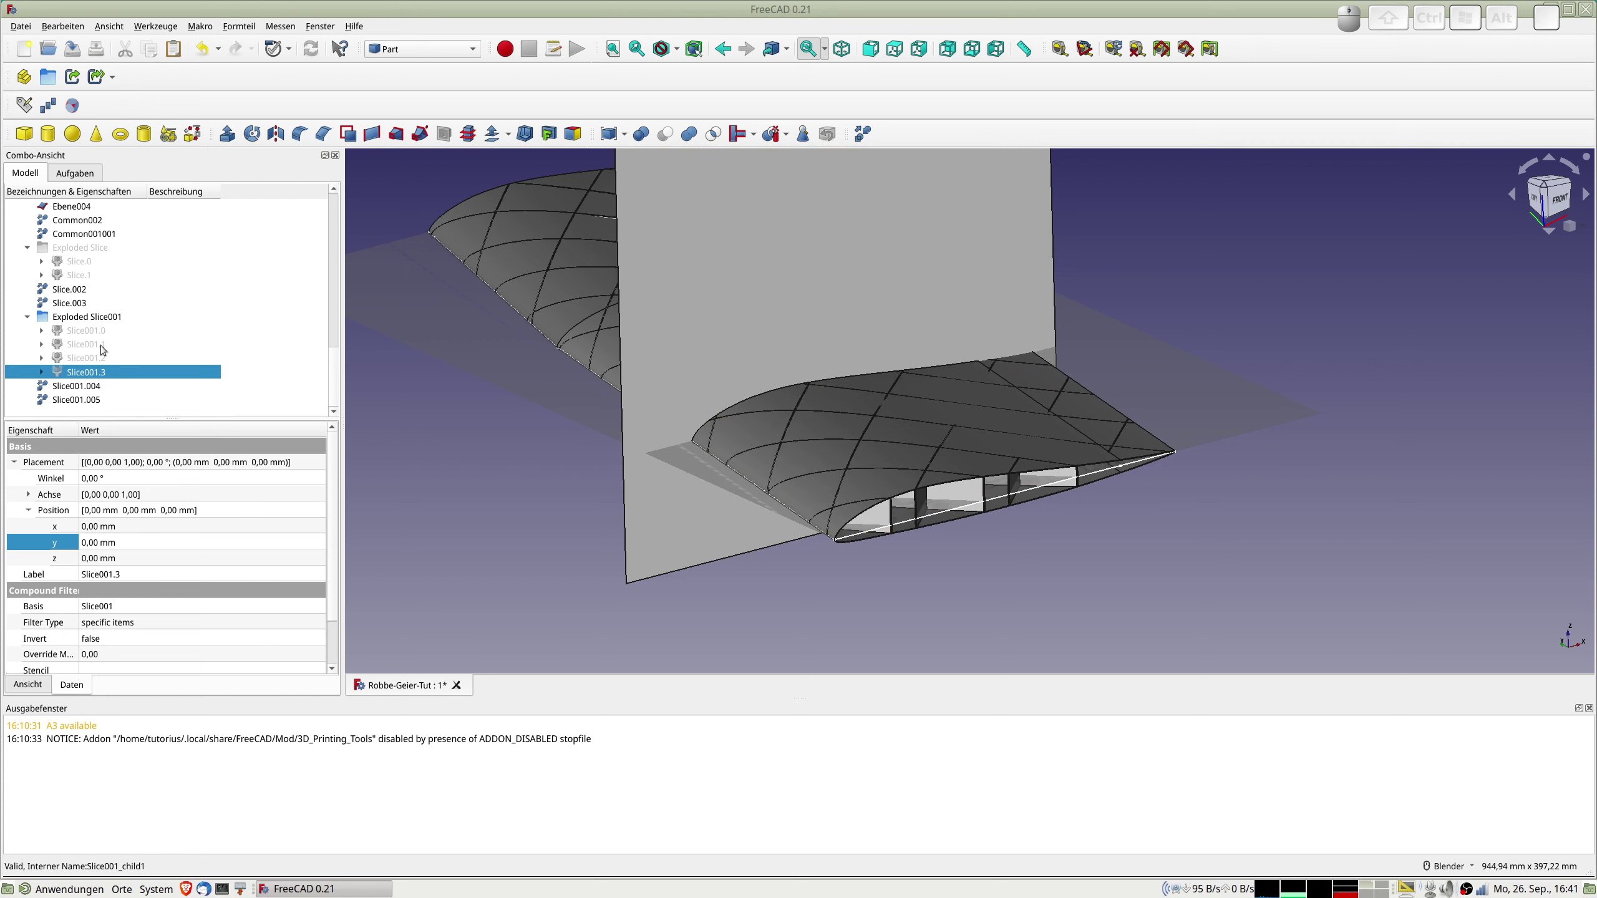
scroll("up", 3)
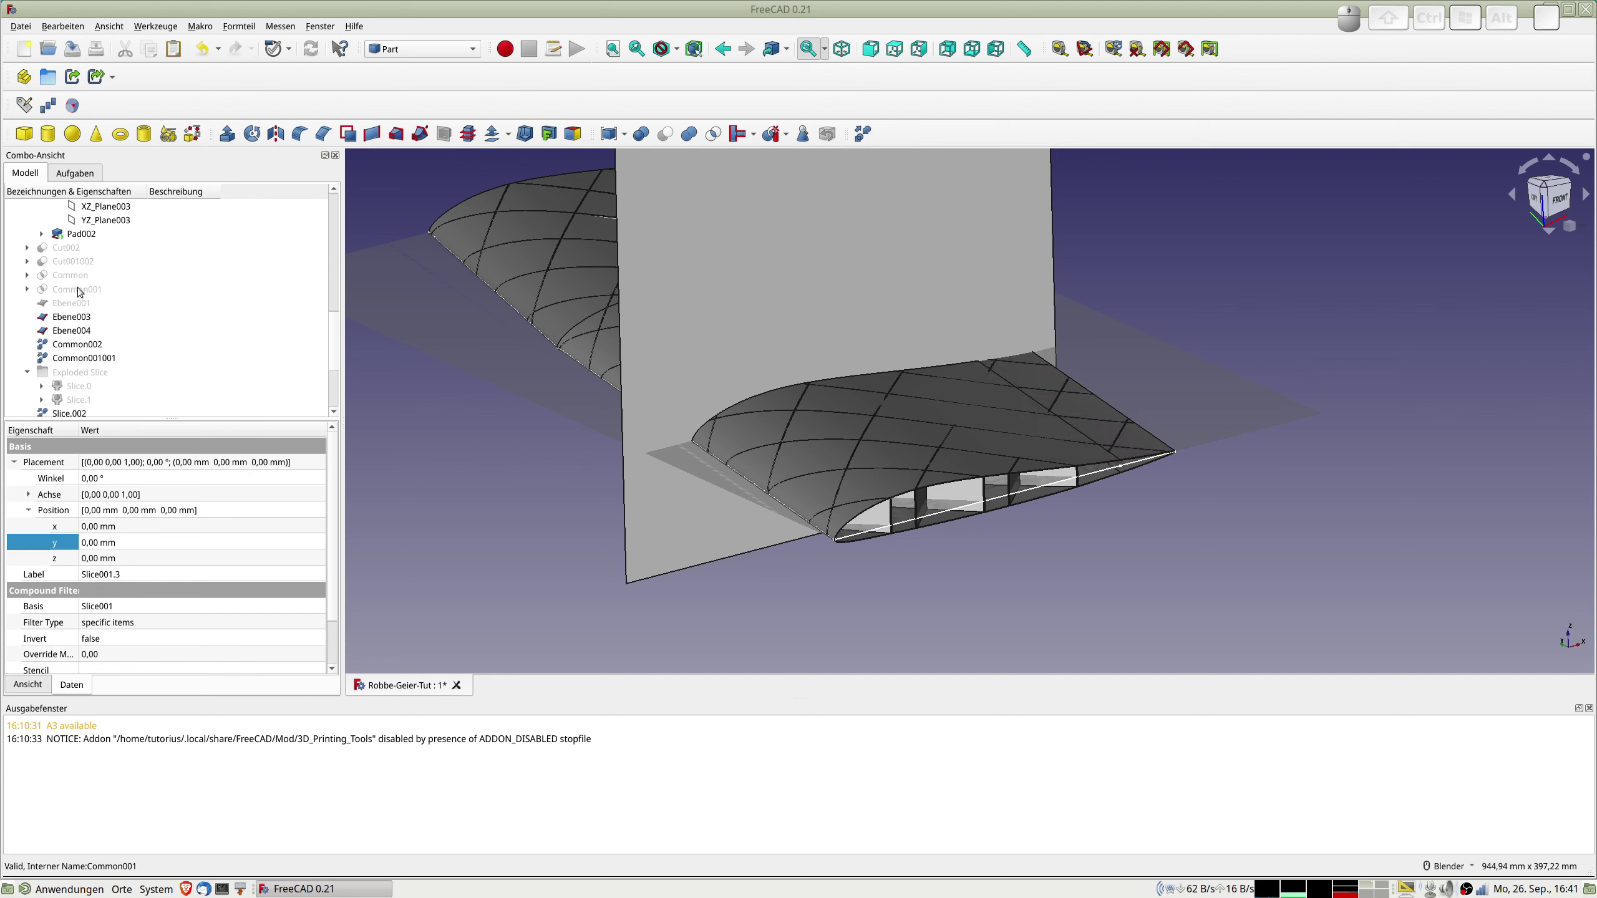
Split the refined section Common002 at plane Ebene003 into the Exploded Slice002 group.
left_click(77, 347)
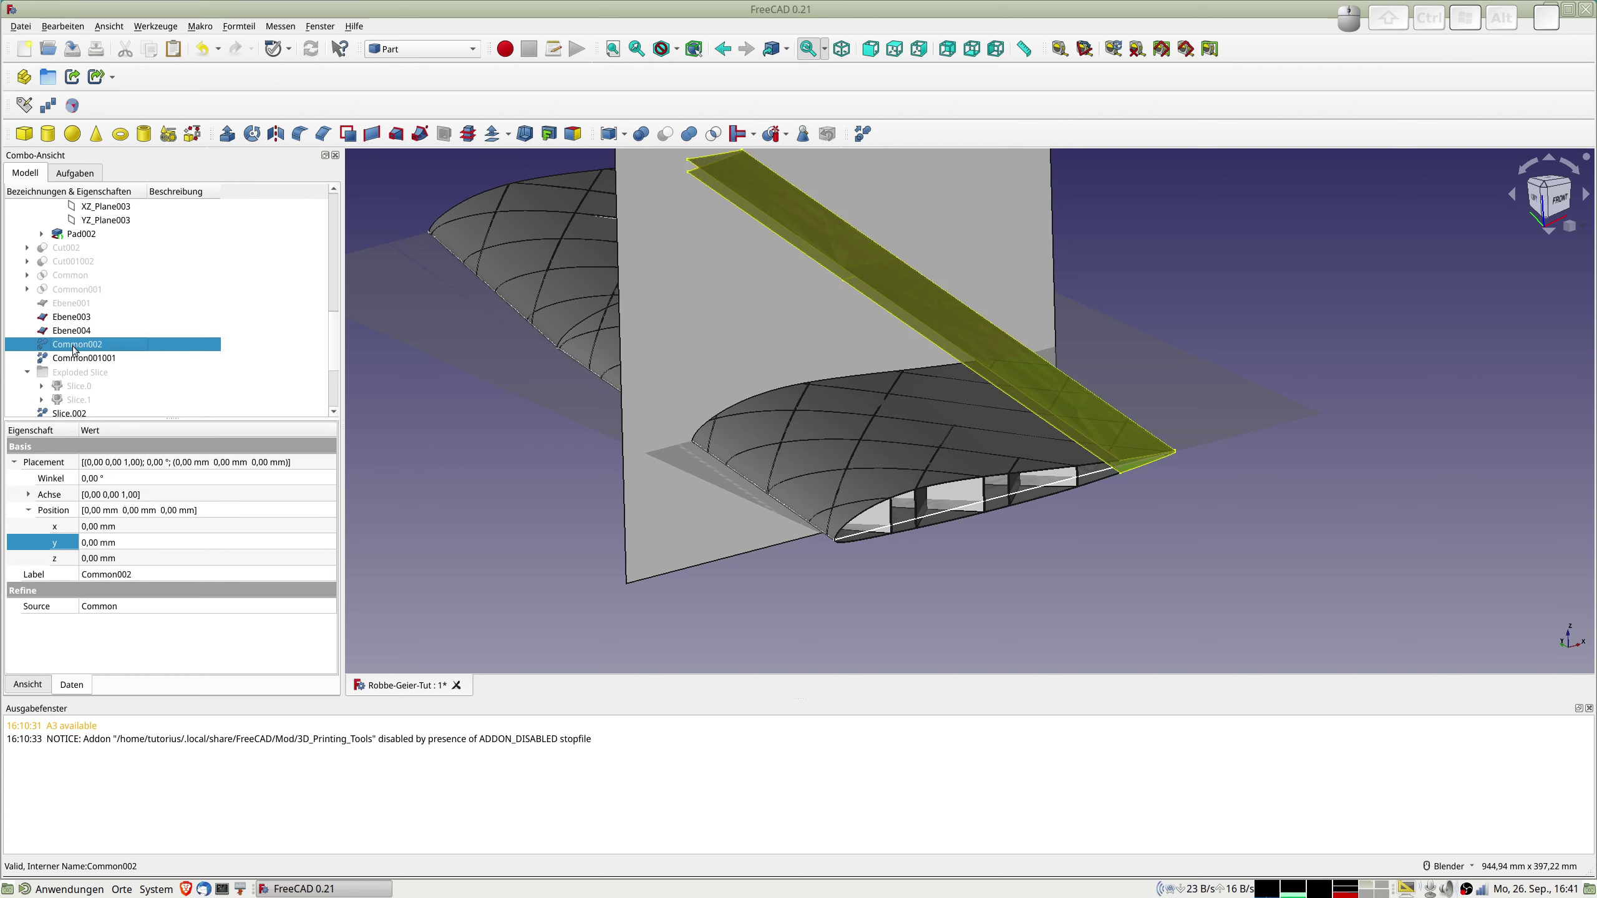
scroll("down", 3)
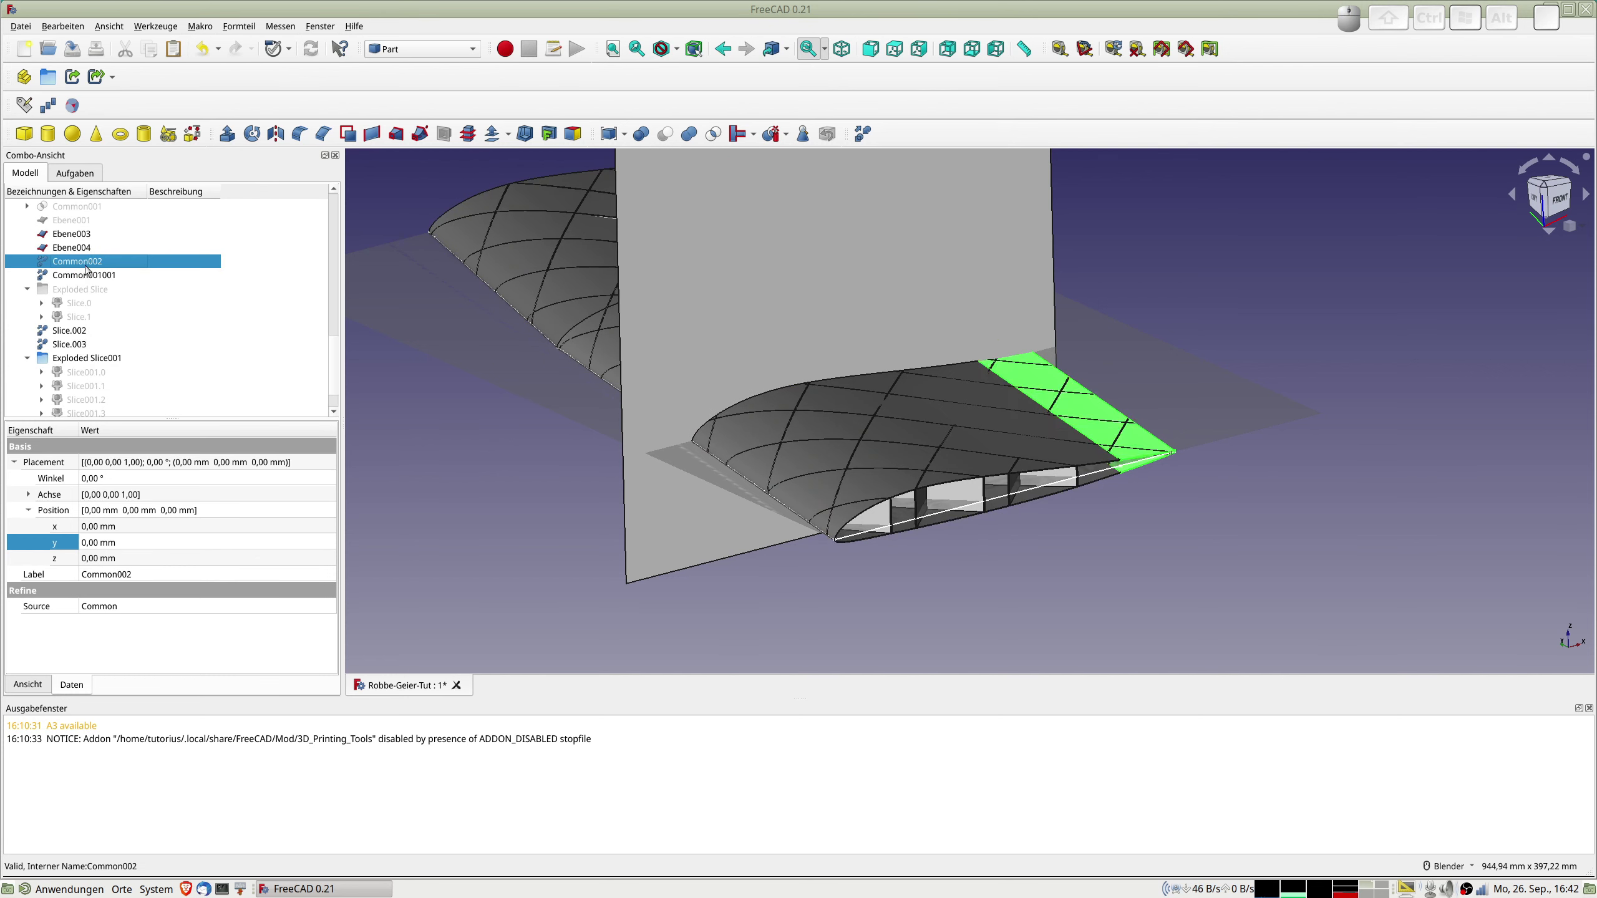
scroll("down", 3)
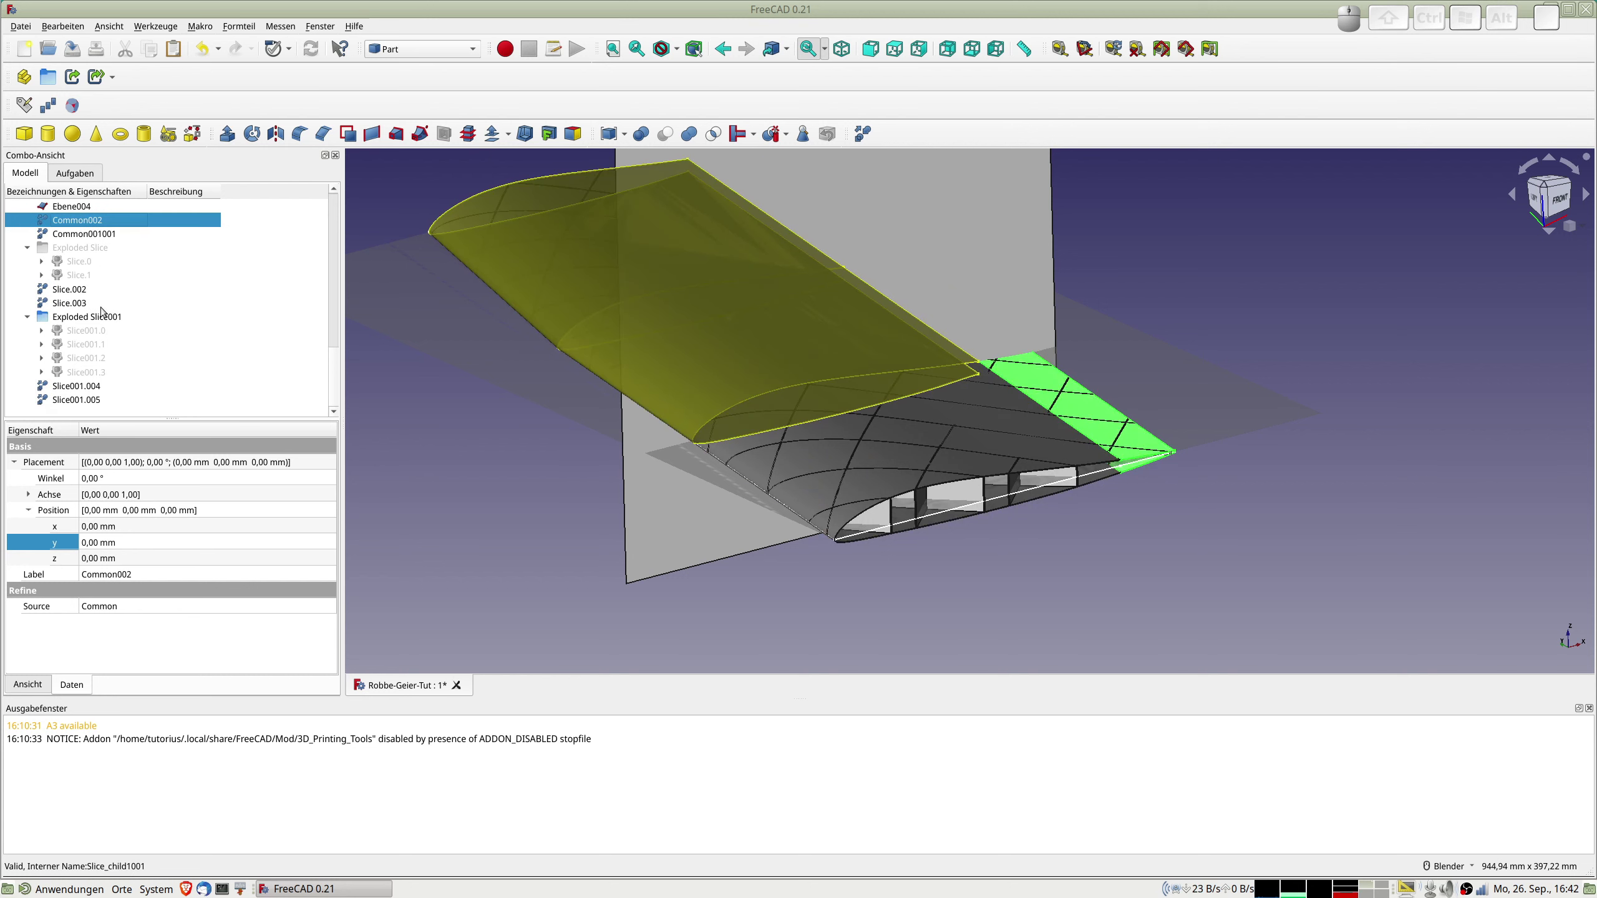
scroll("up", 3)
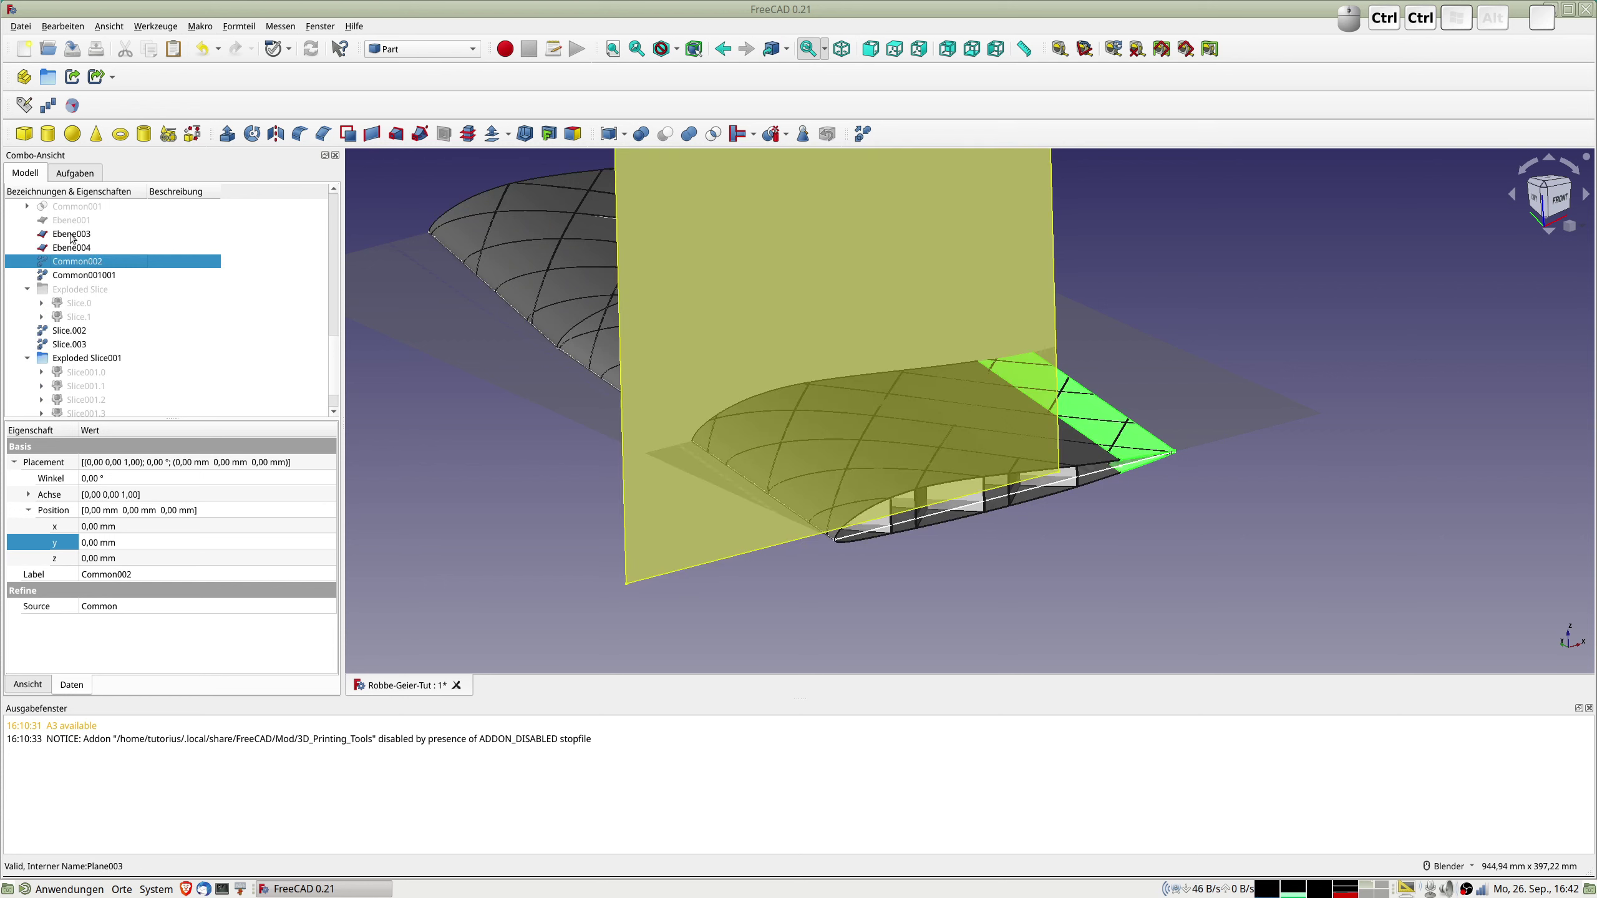
left_click(75, 235)
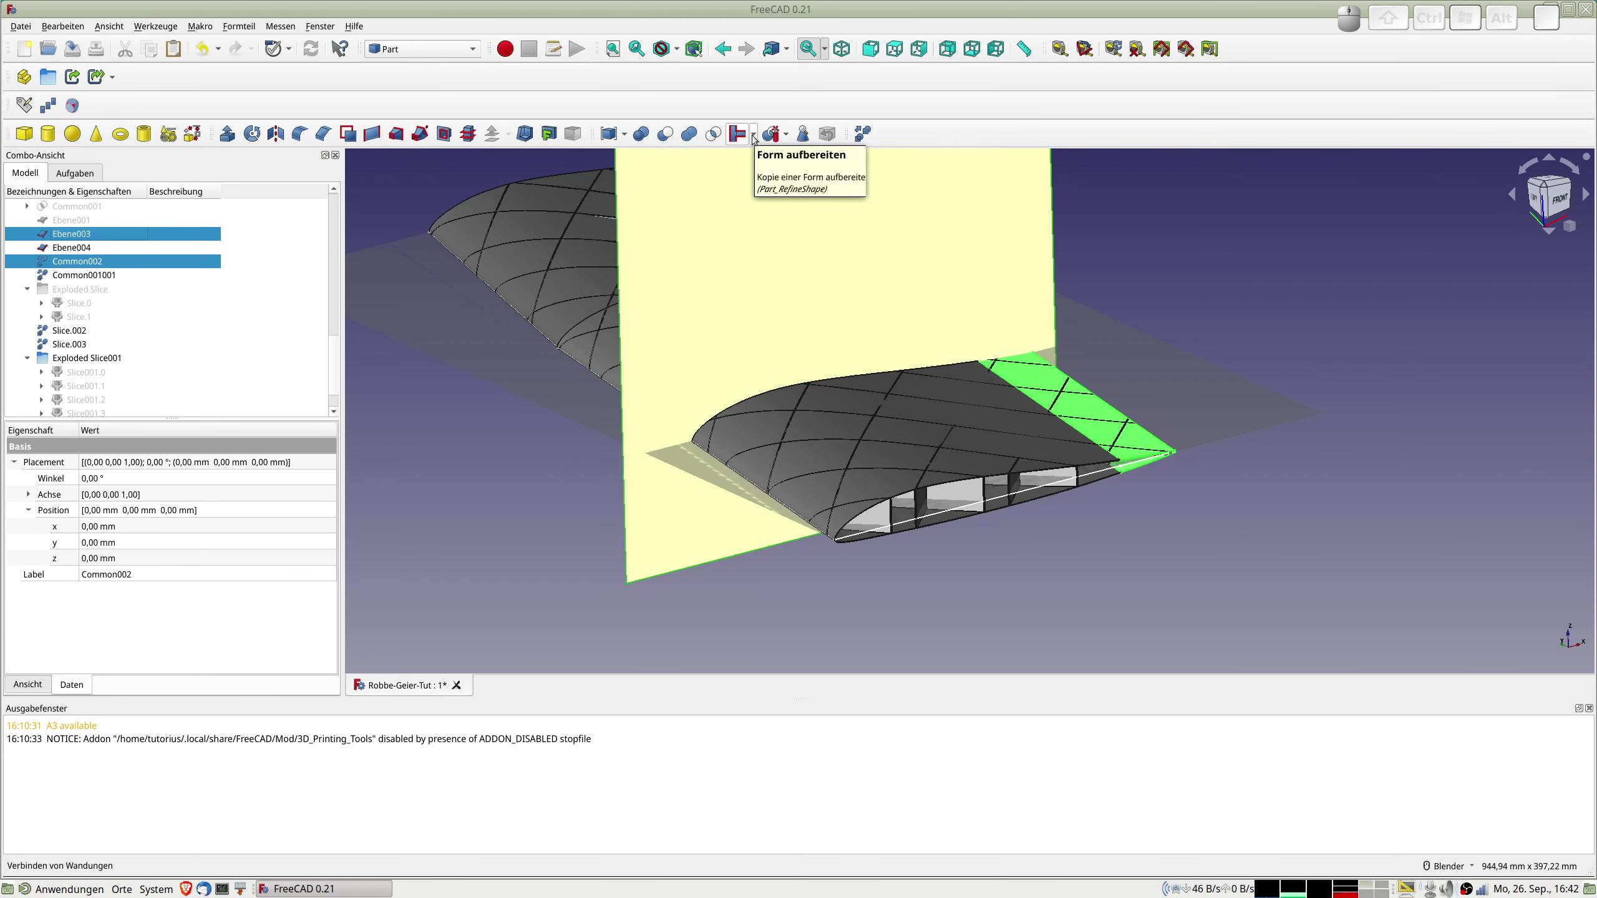
left_click(777, 137)
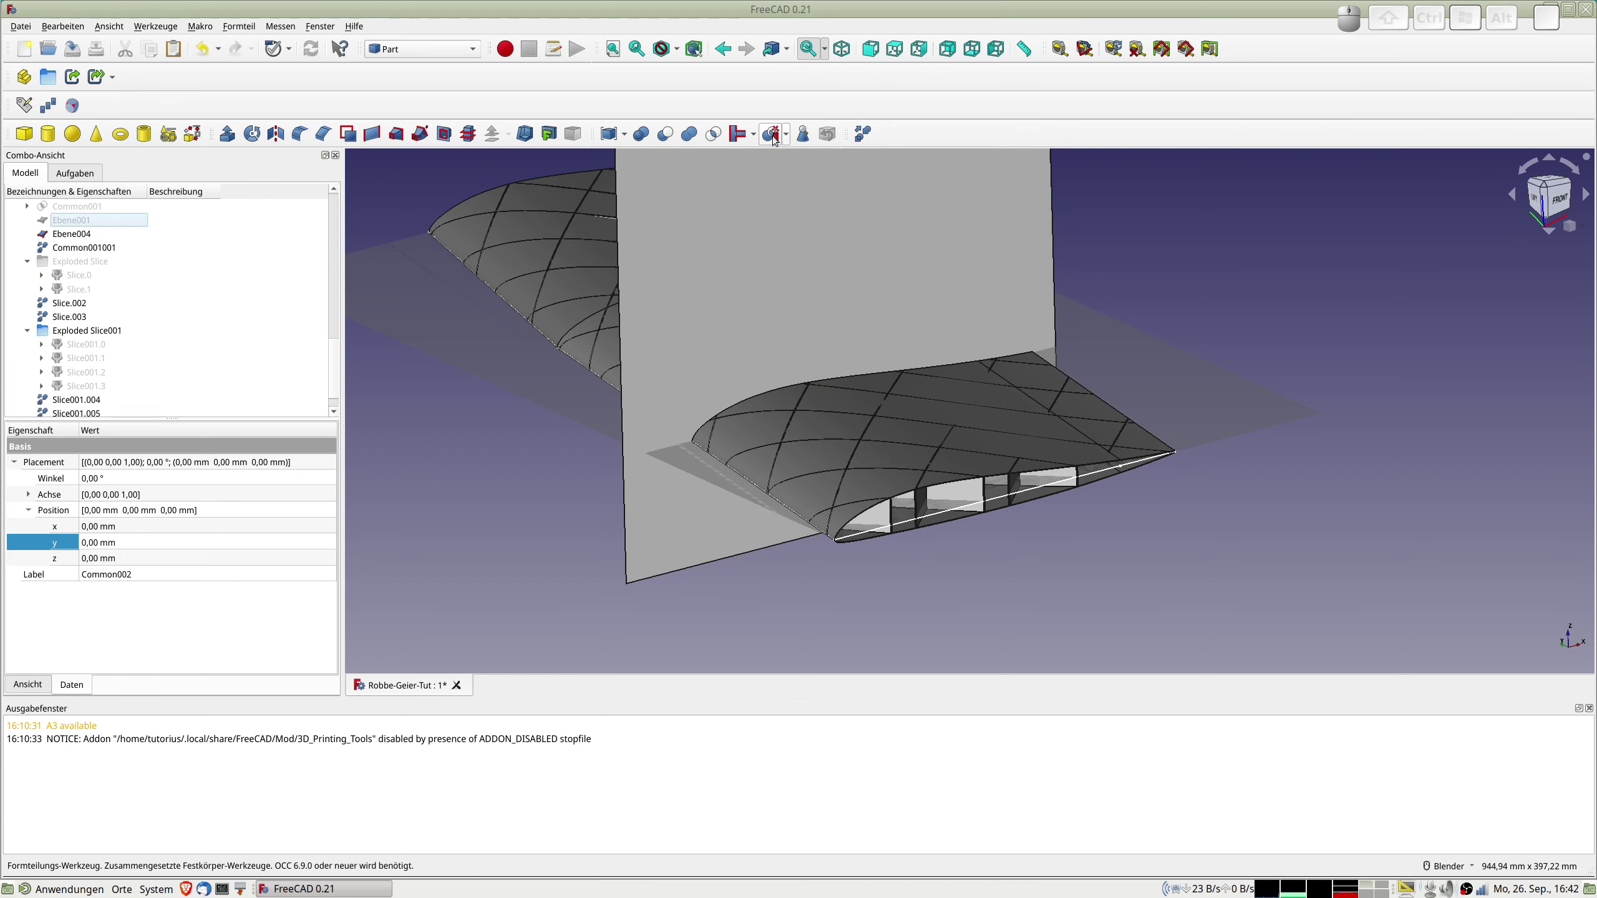
scroll("down", 3)
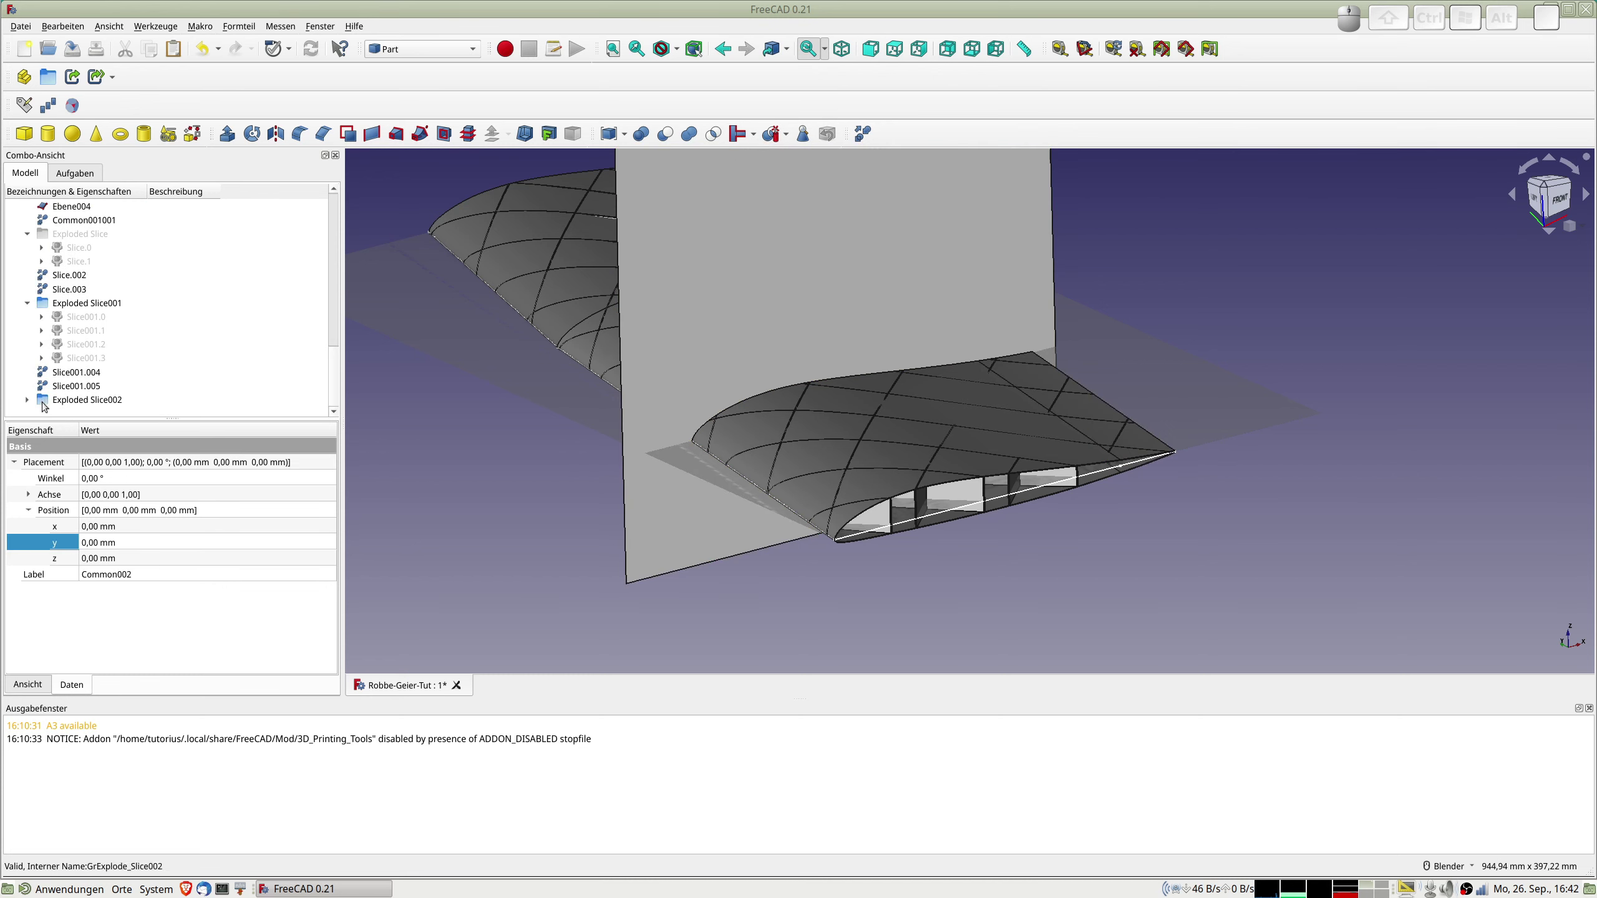
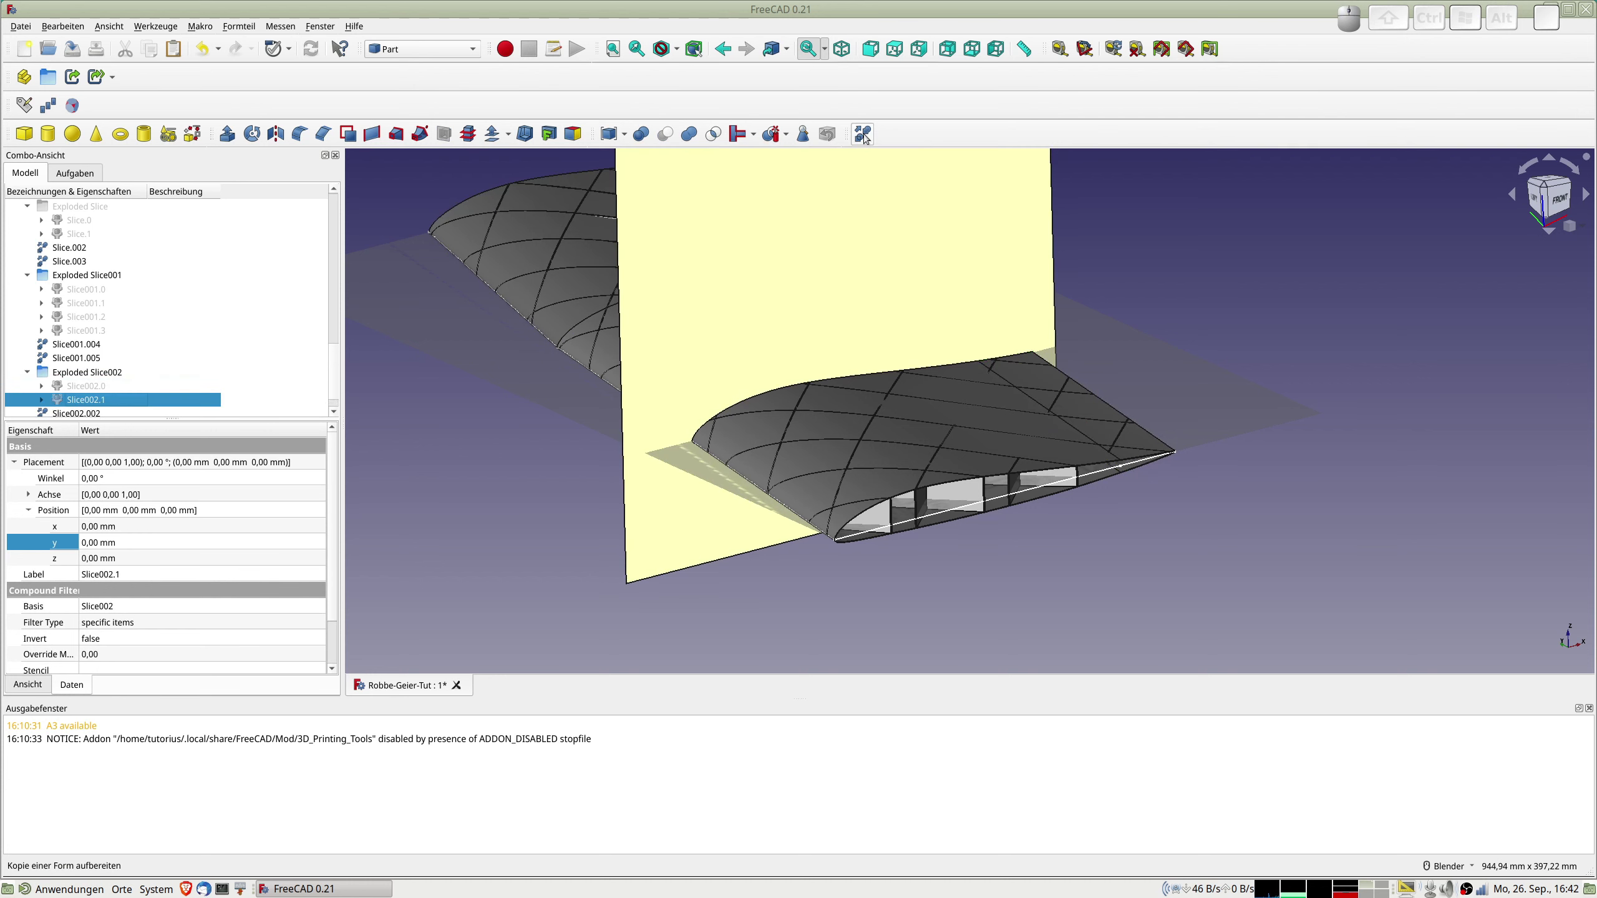
scroll("up", 3)
scroll("up", 3)
scroll("up", 3)
scroll("down", 3)
Delete the Exploded Slice003 group along with all its contained slice pieces.
left_click(85, 319)
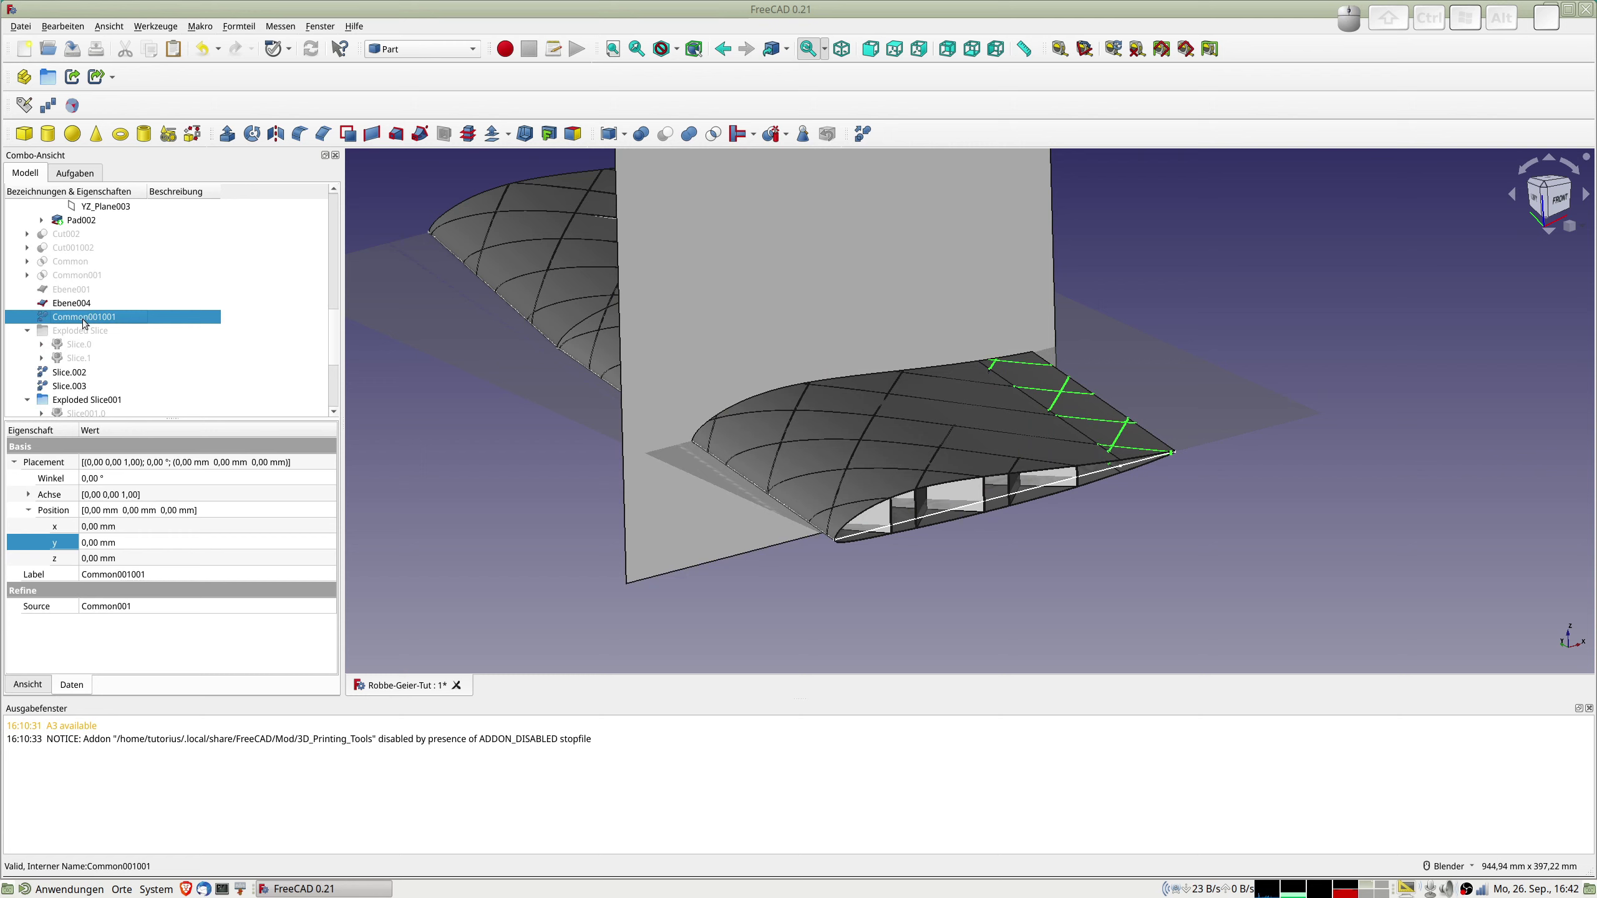
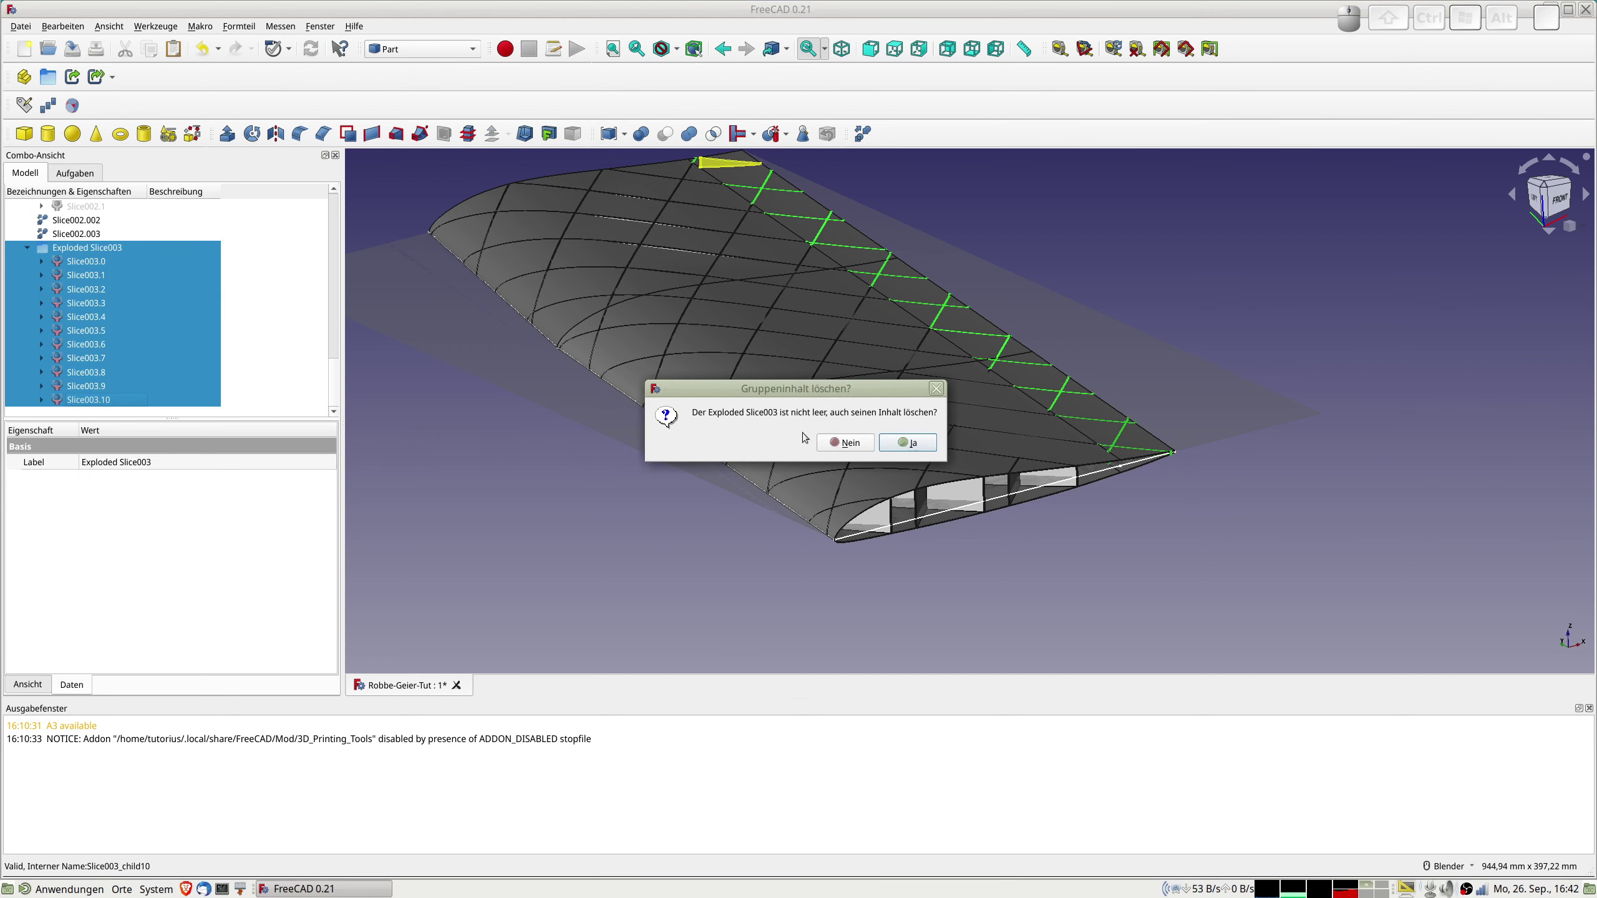
left_click(915, 450)
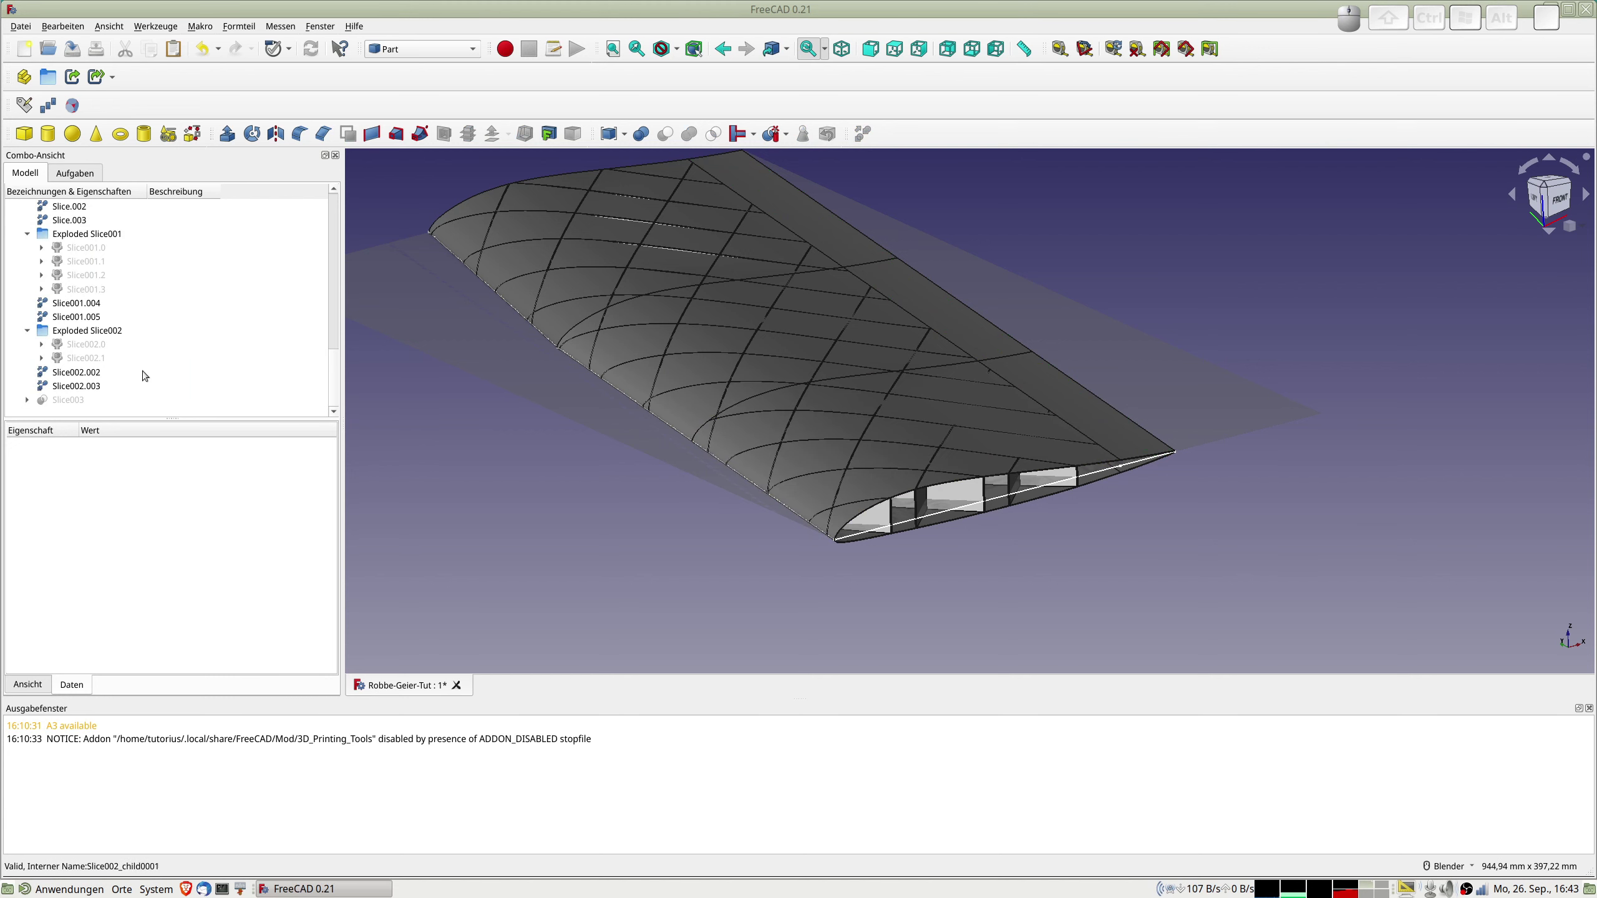
left_click(69, 372)
left_click(75, 385)
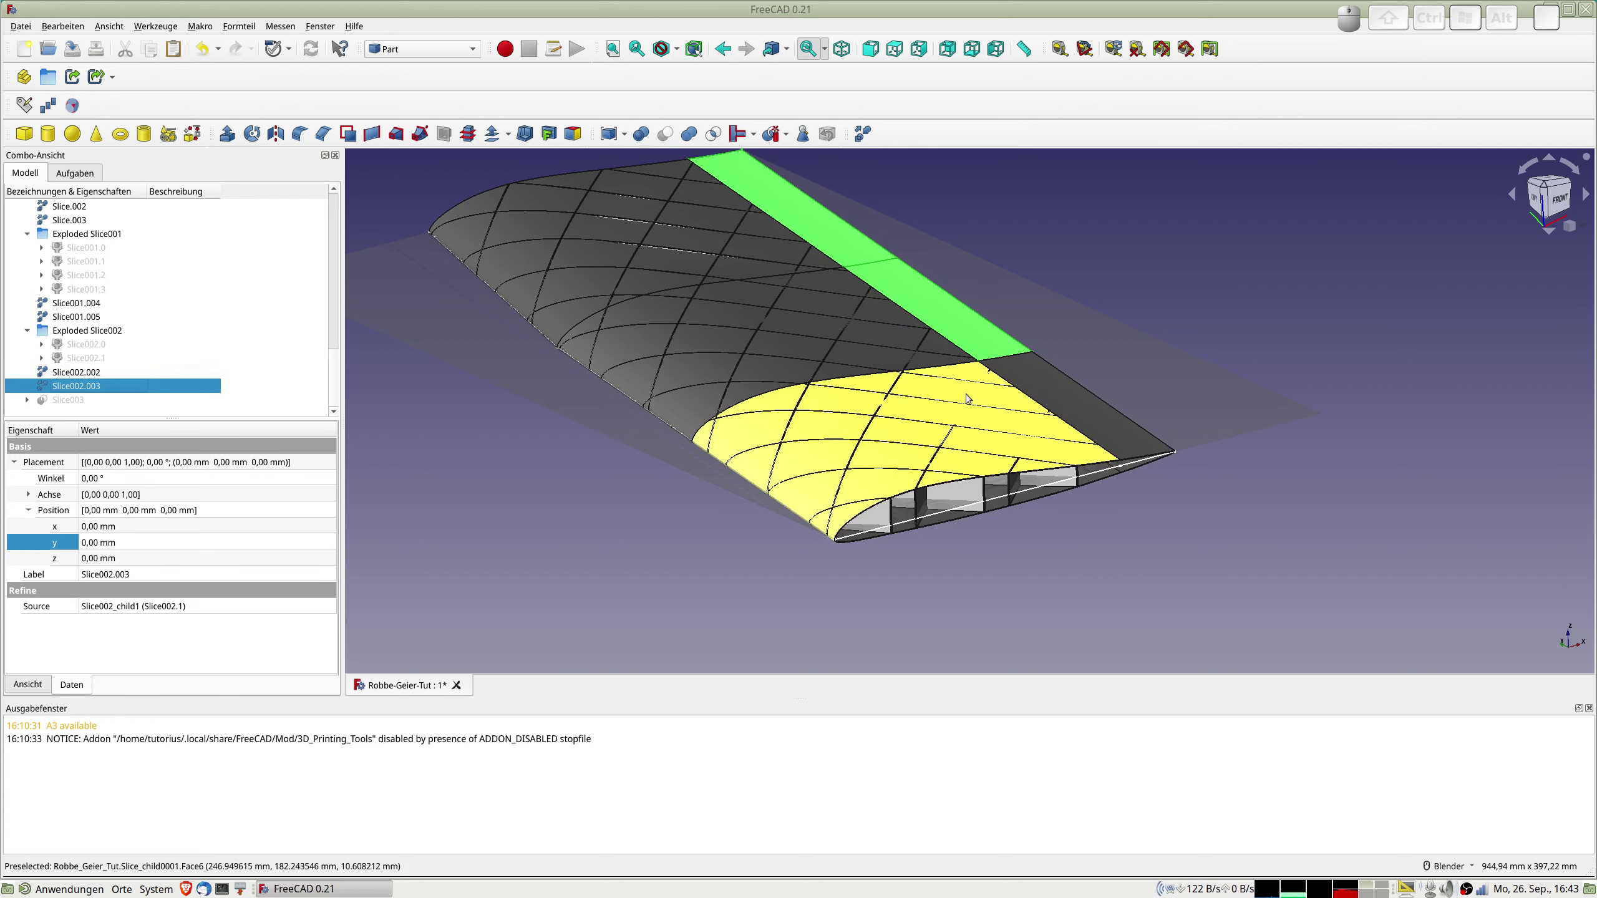
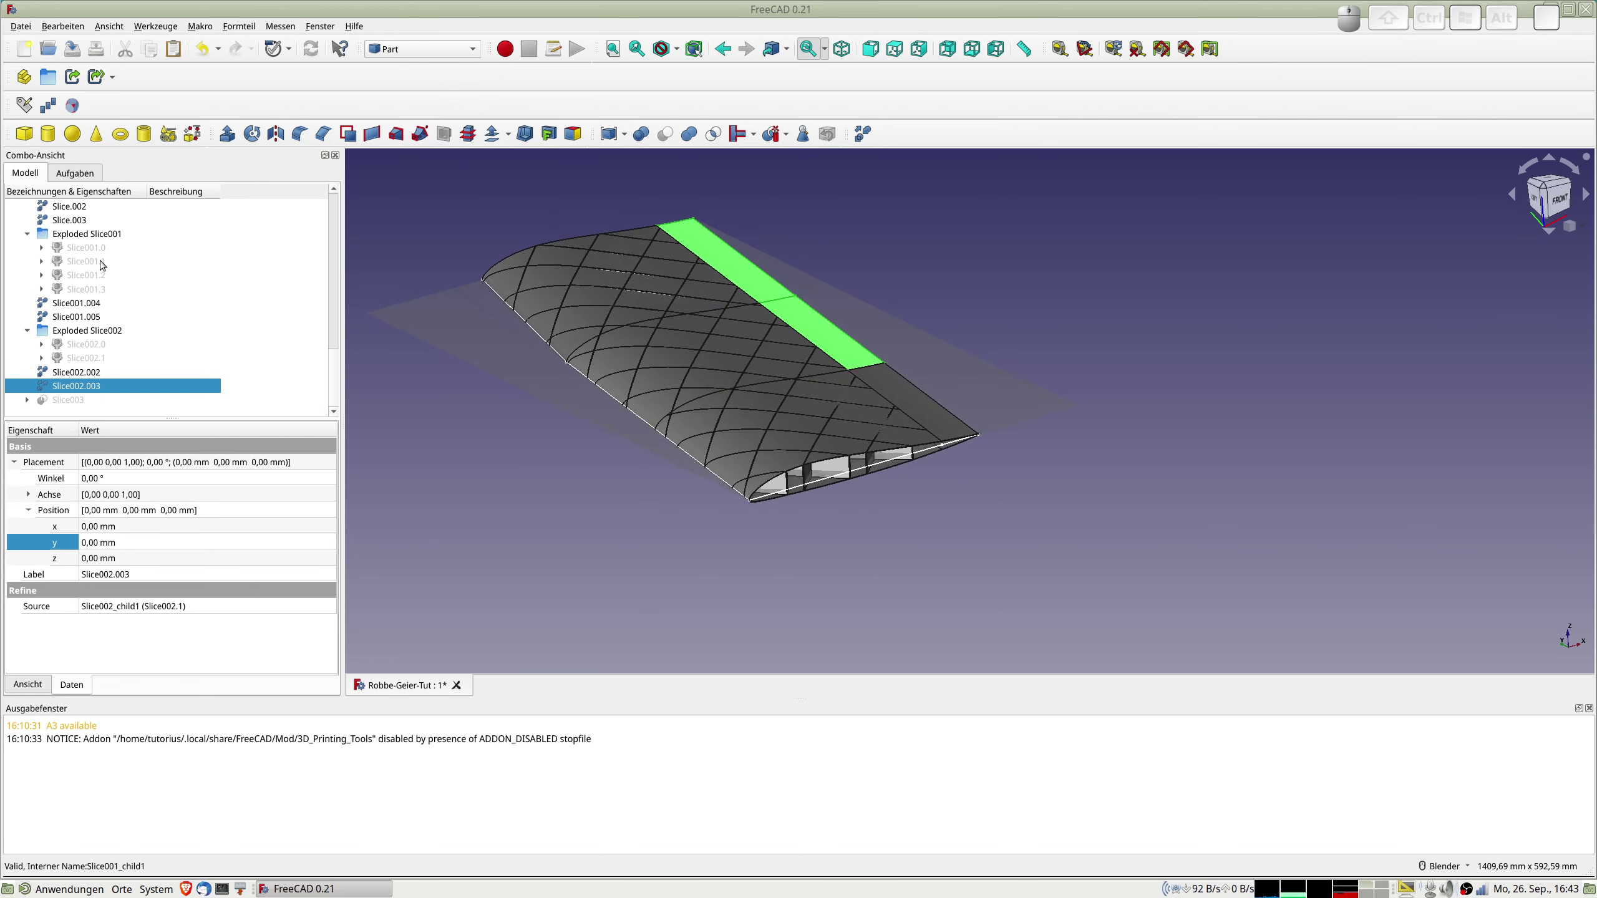
scroll("up", 3)
scroll("up", 3)
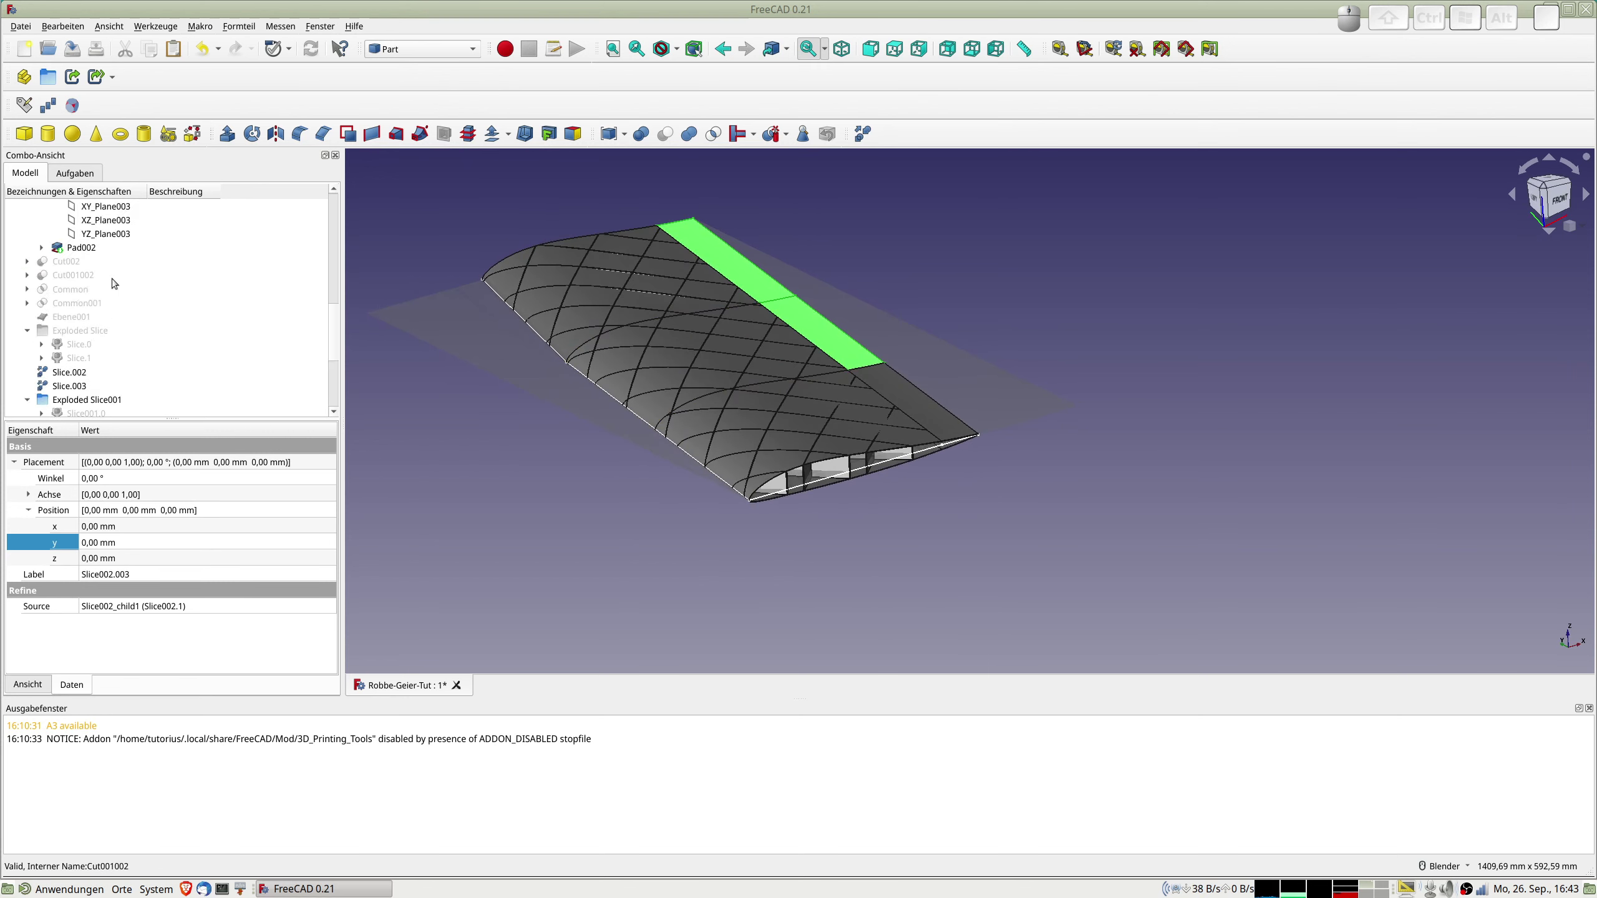
Show plane Ebene001 again and create refined copies of the Cut002, Cut001002, Common and Common001 solids.
left_click(83, 321)
key("space")
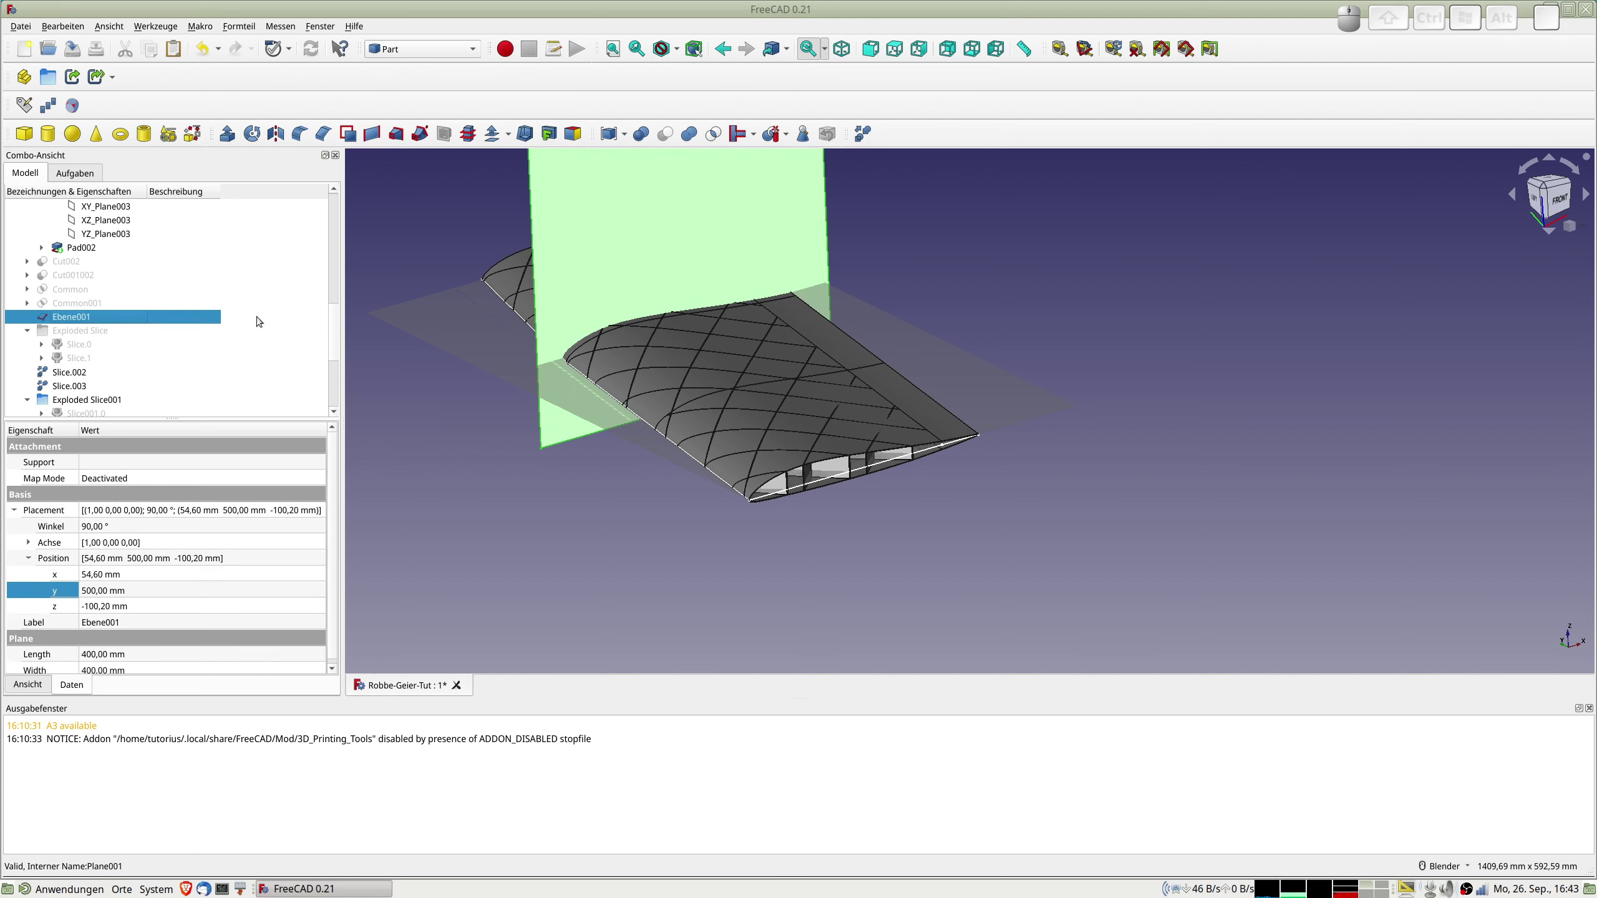
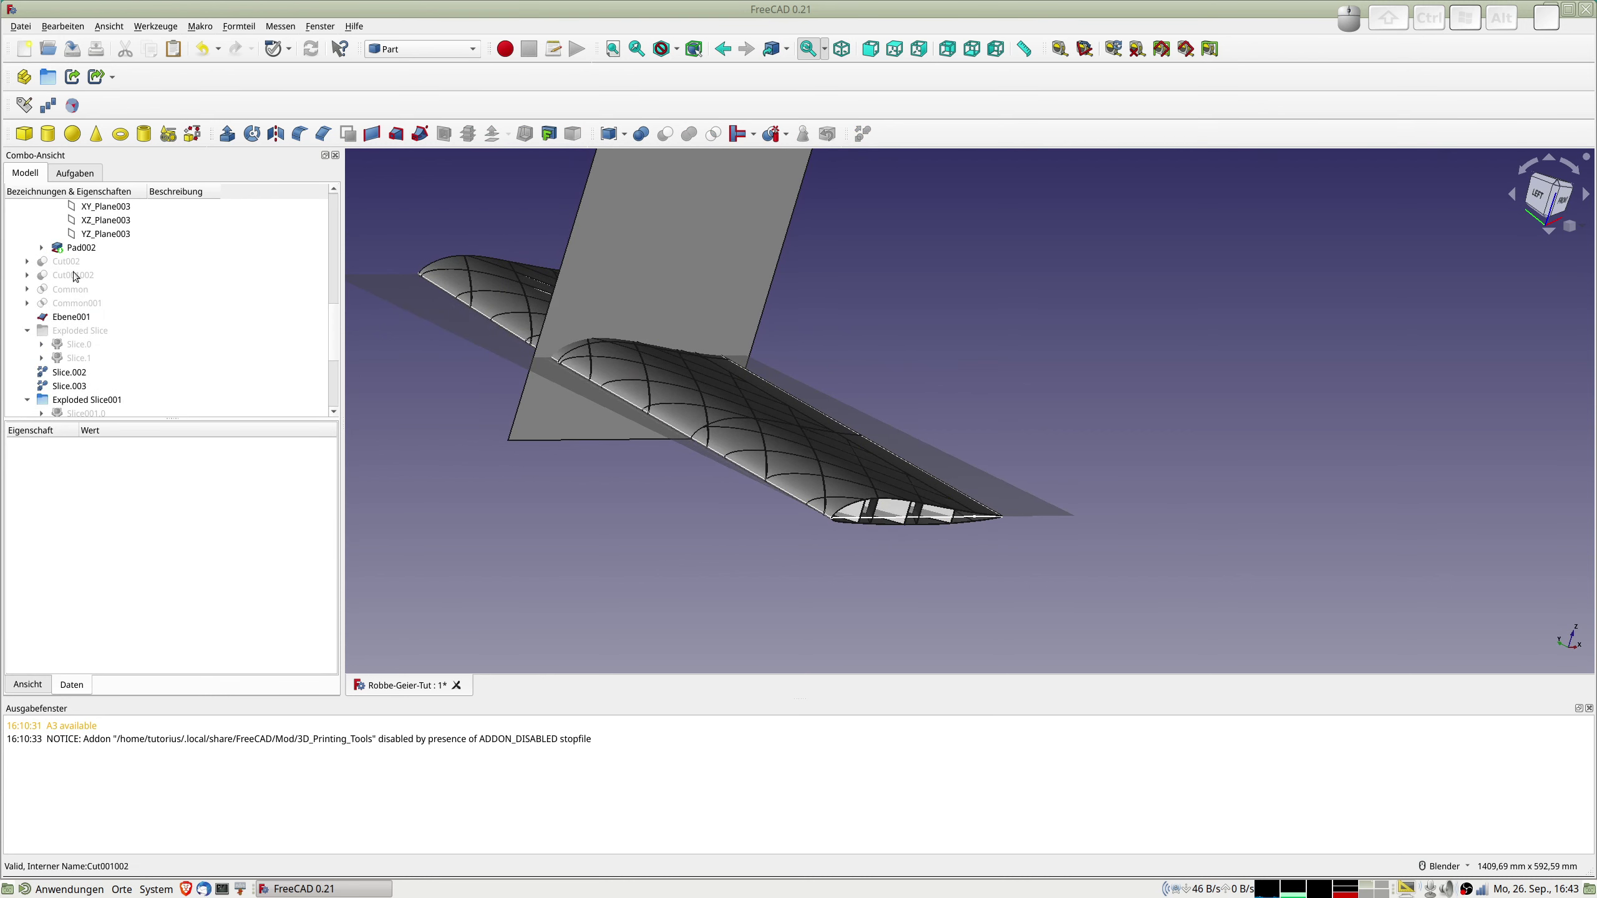
left_click(68, 265)
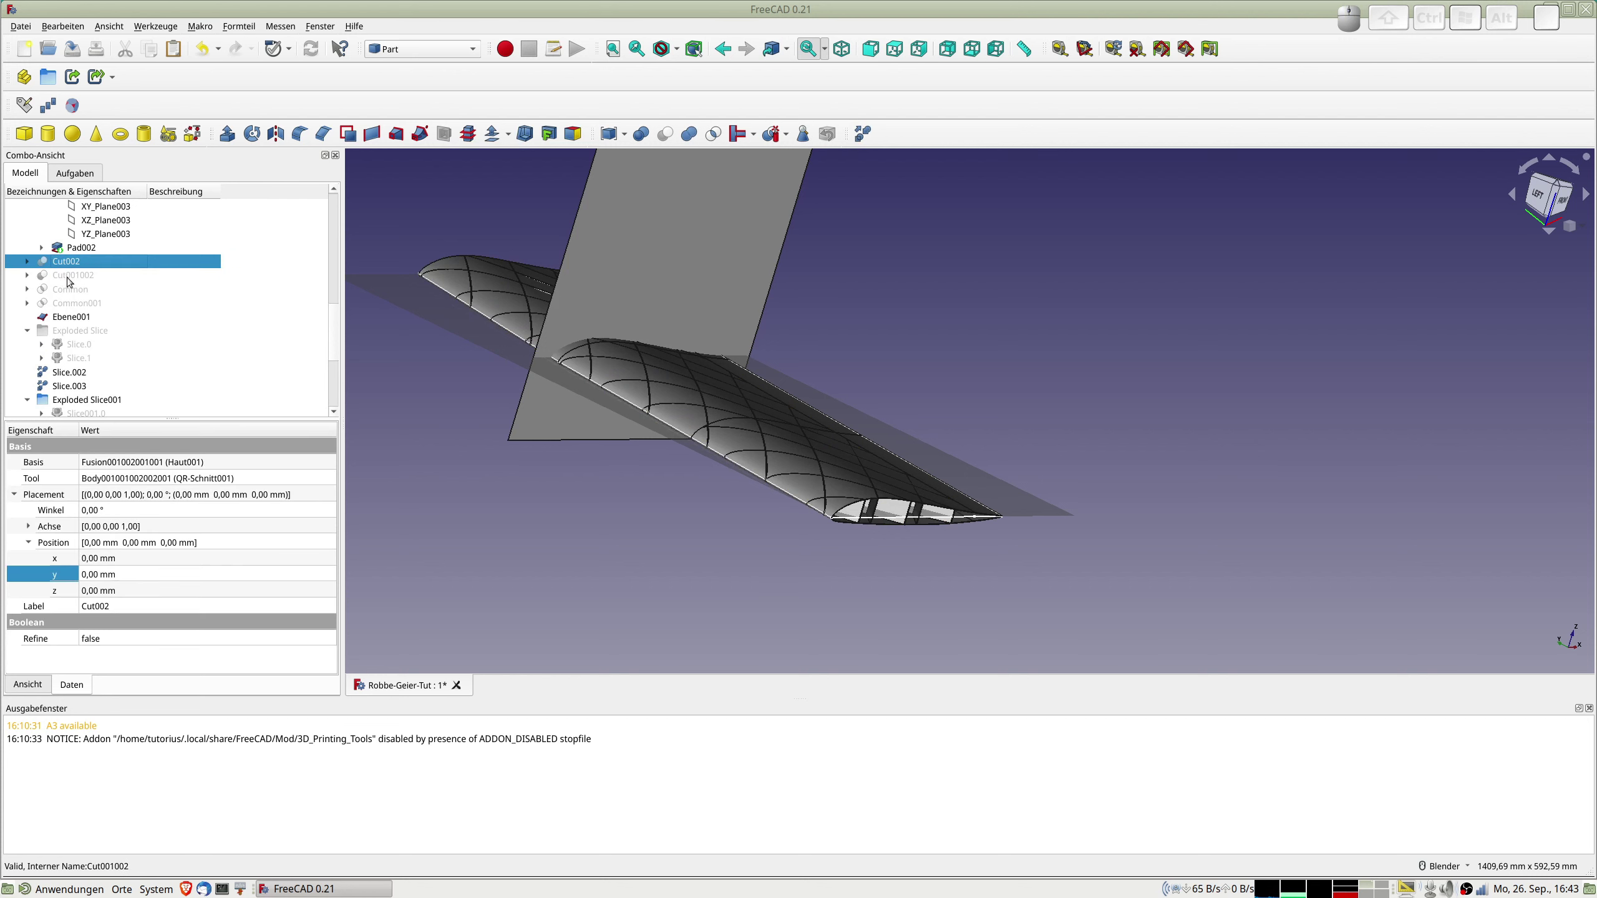
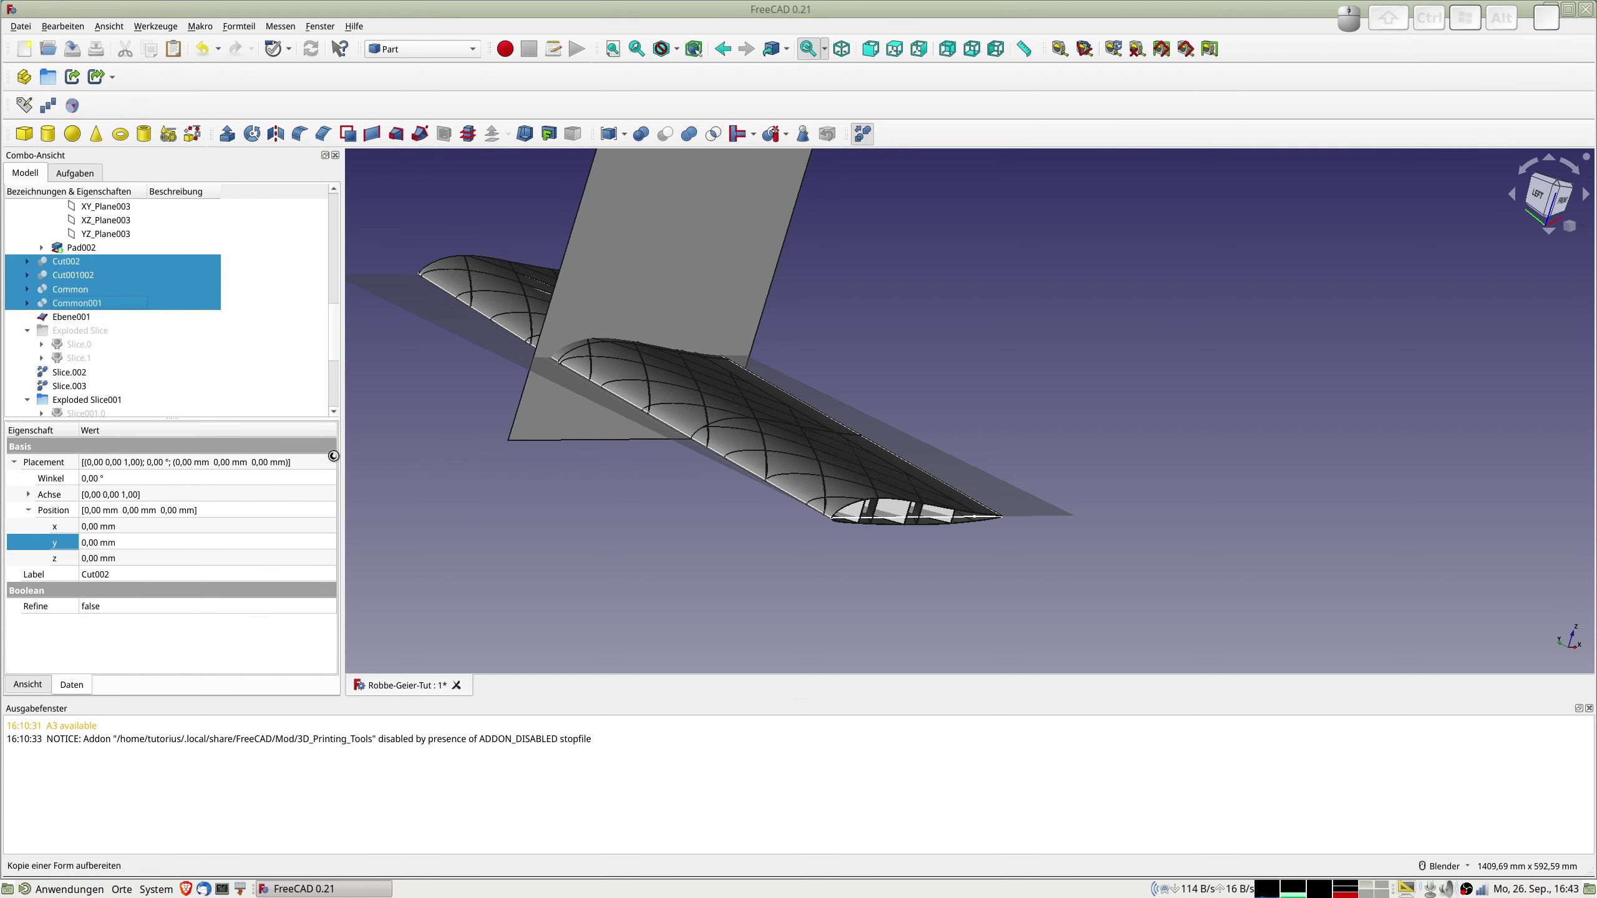
scroll("down", 3)
left_click(73, 358)
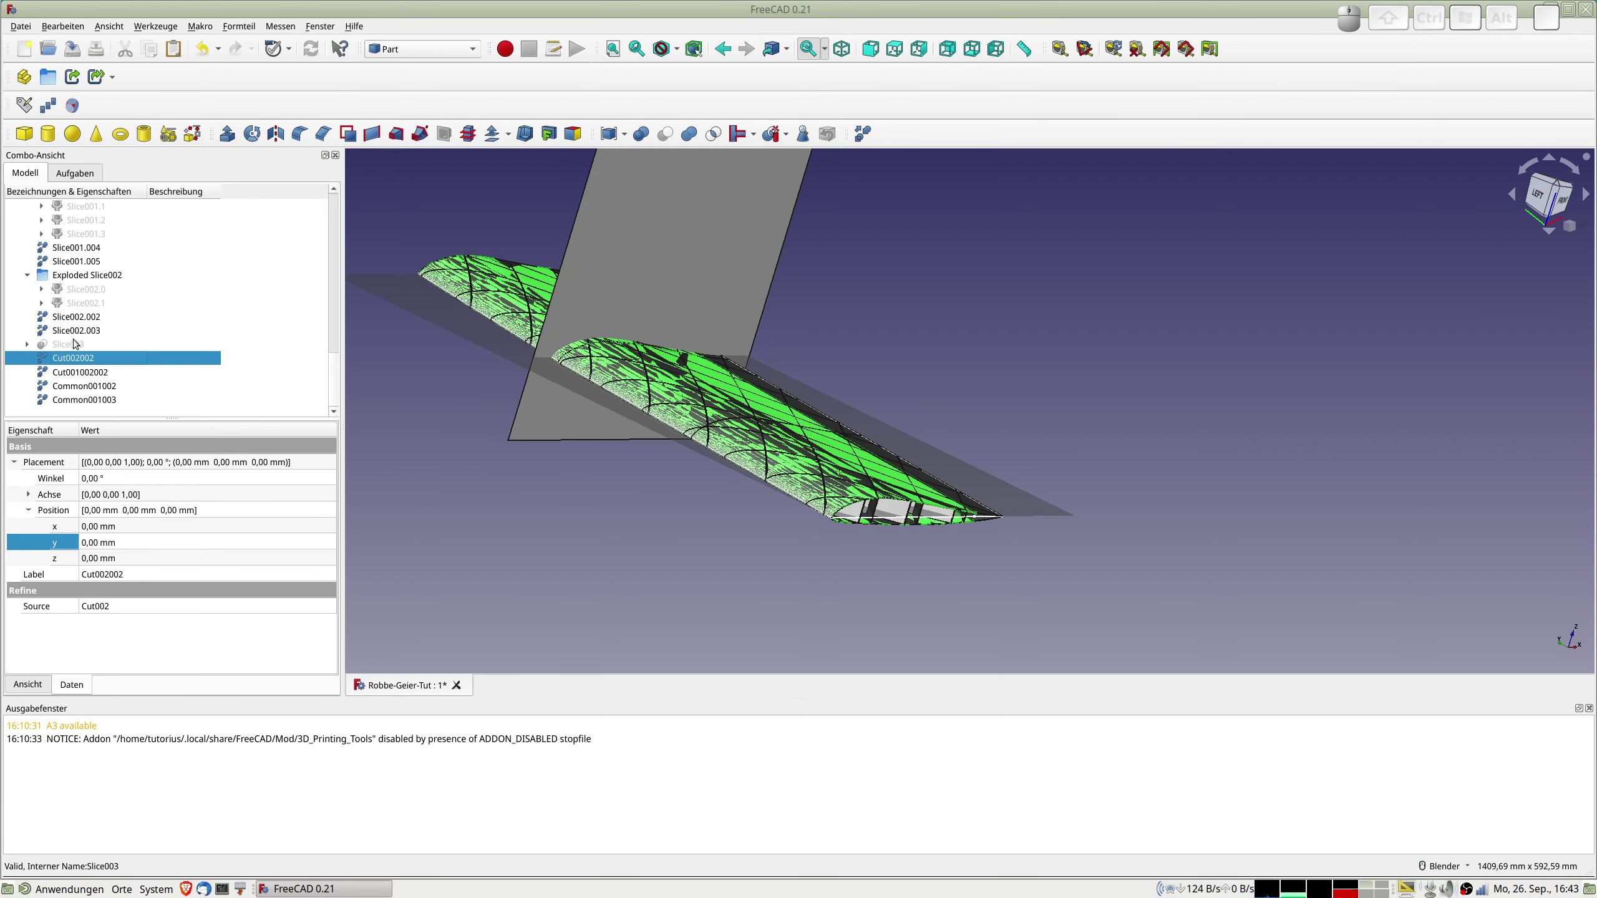
Delete the leftover pieces Slice002.003, Slice001.005 and Slice.003.
left_click(76, 335)
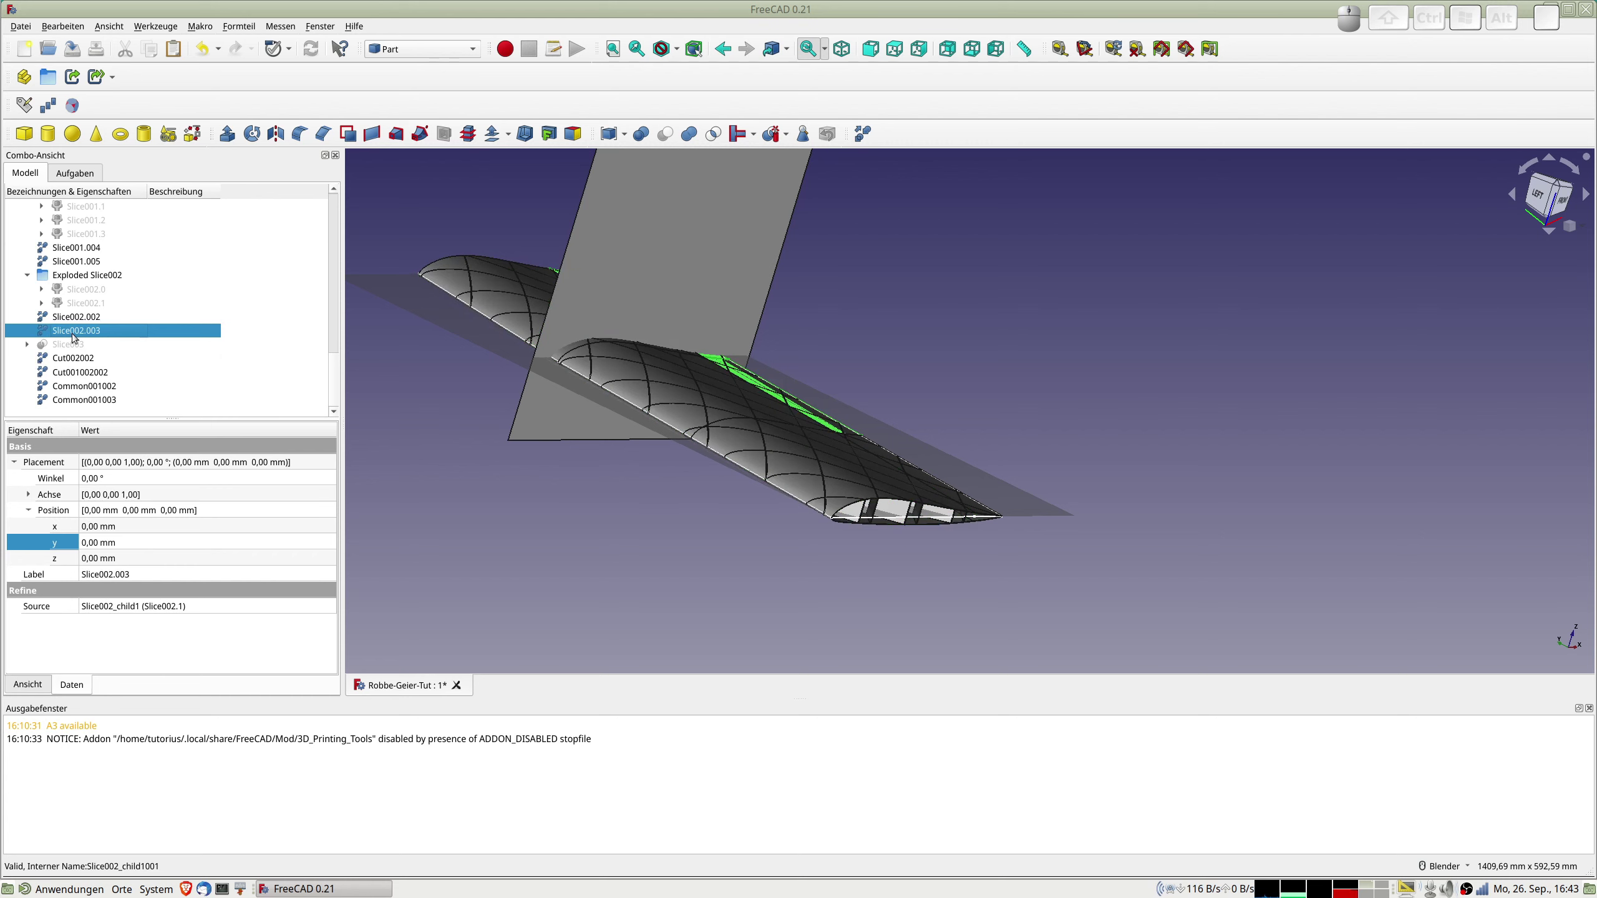
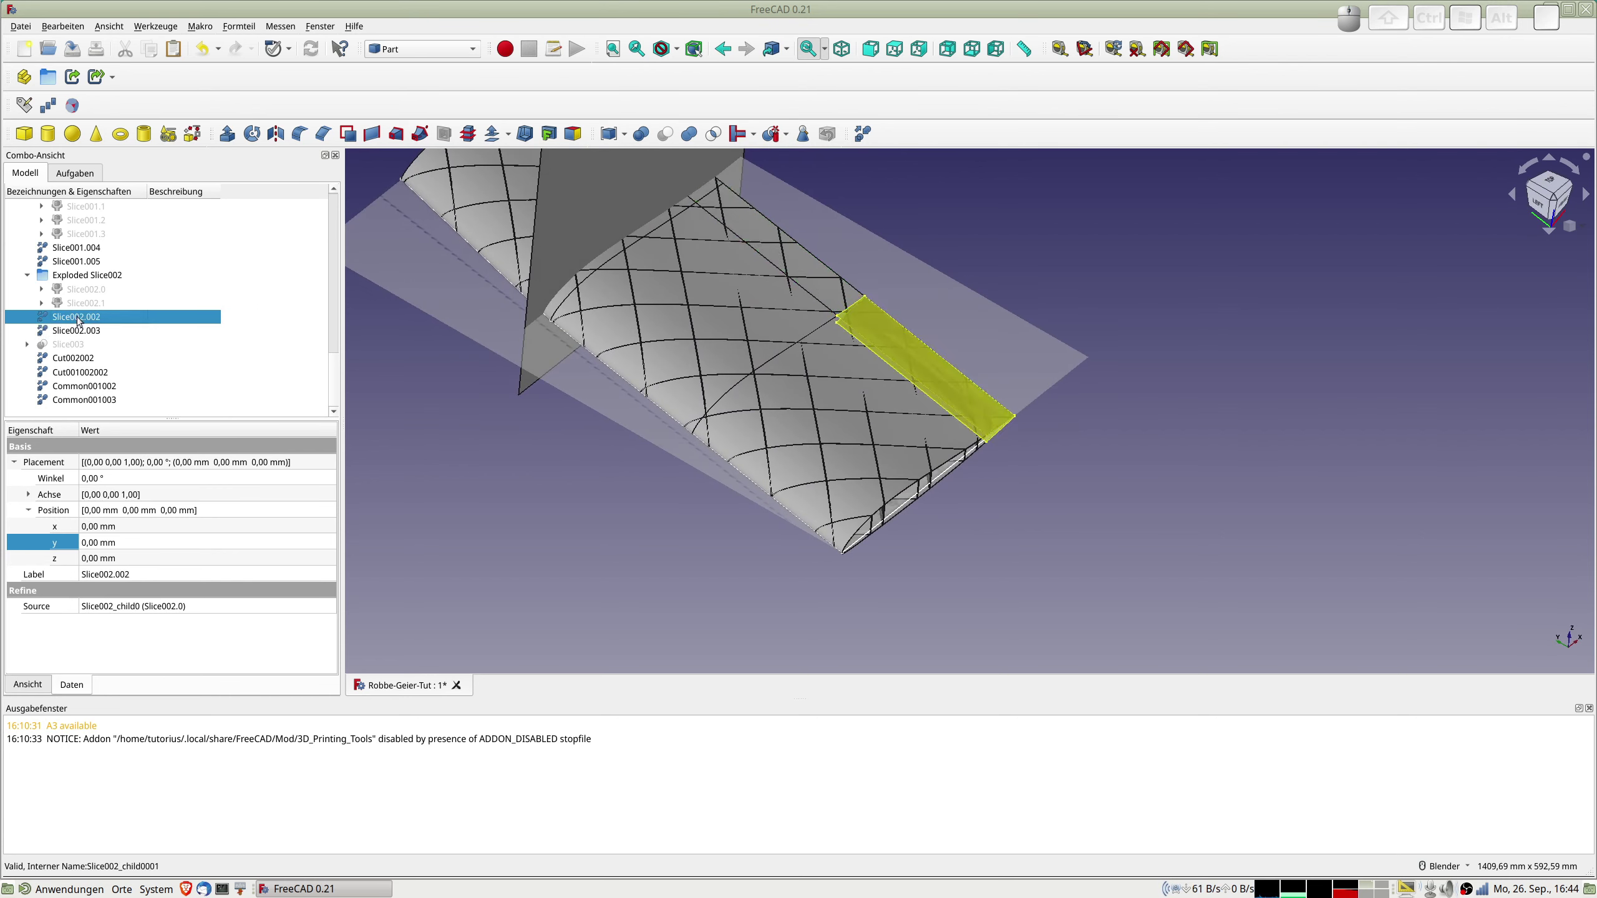
left_click(79, 331)
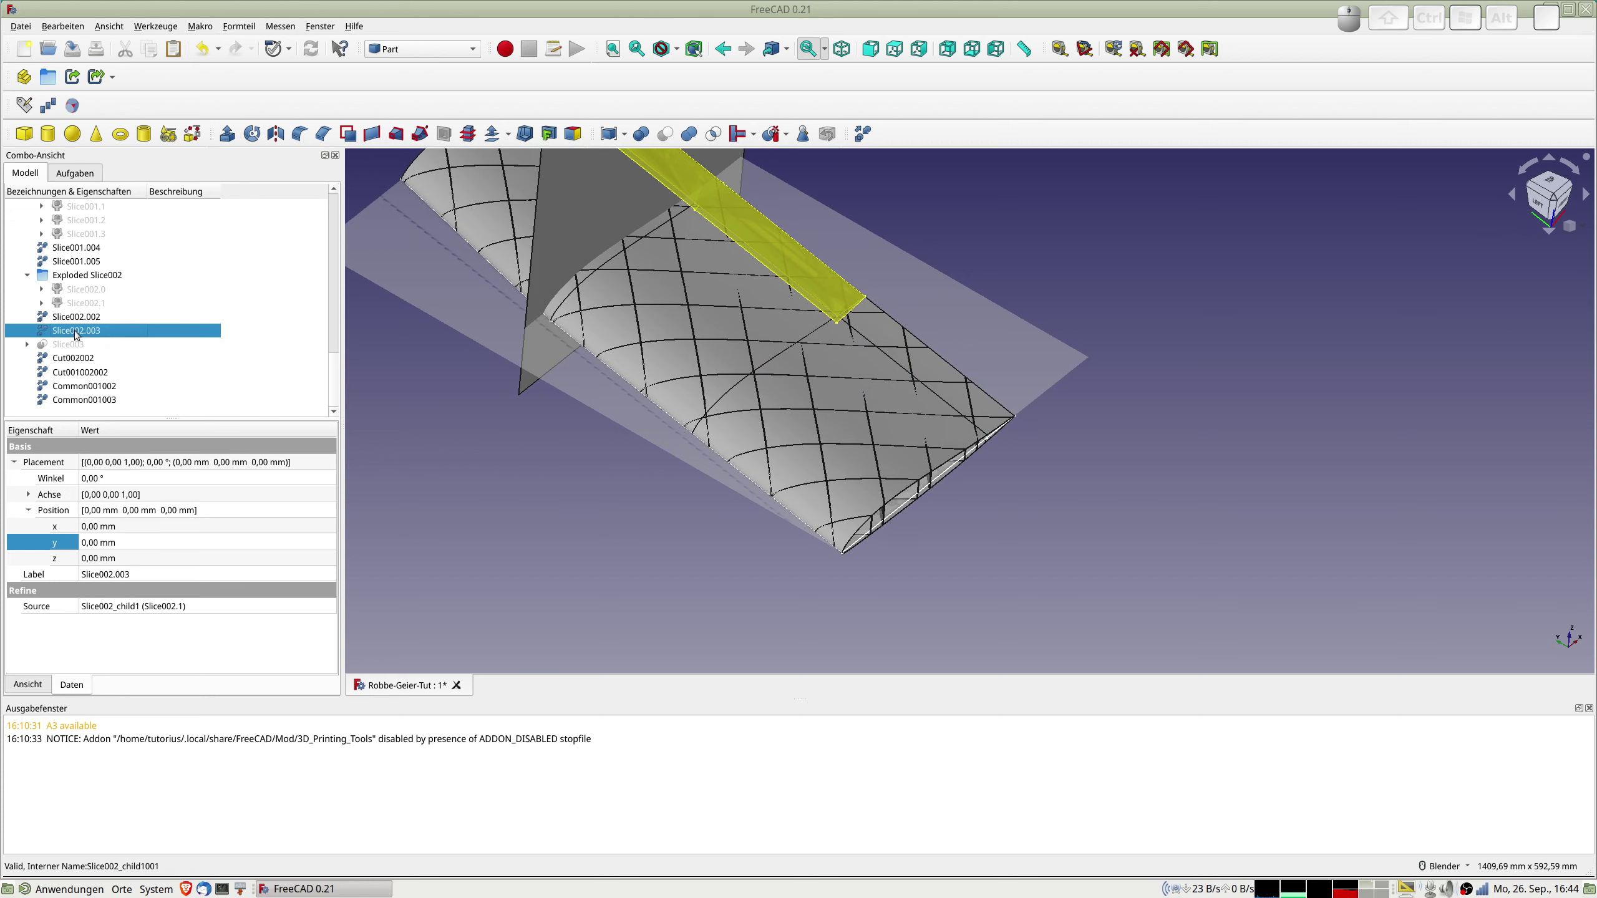
key("Delete")
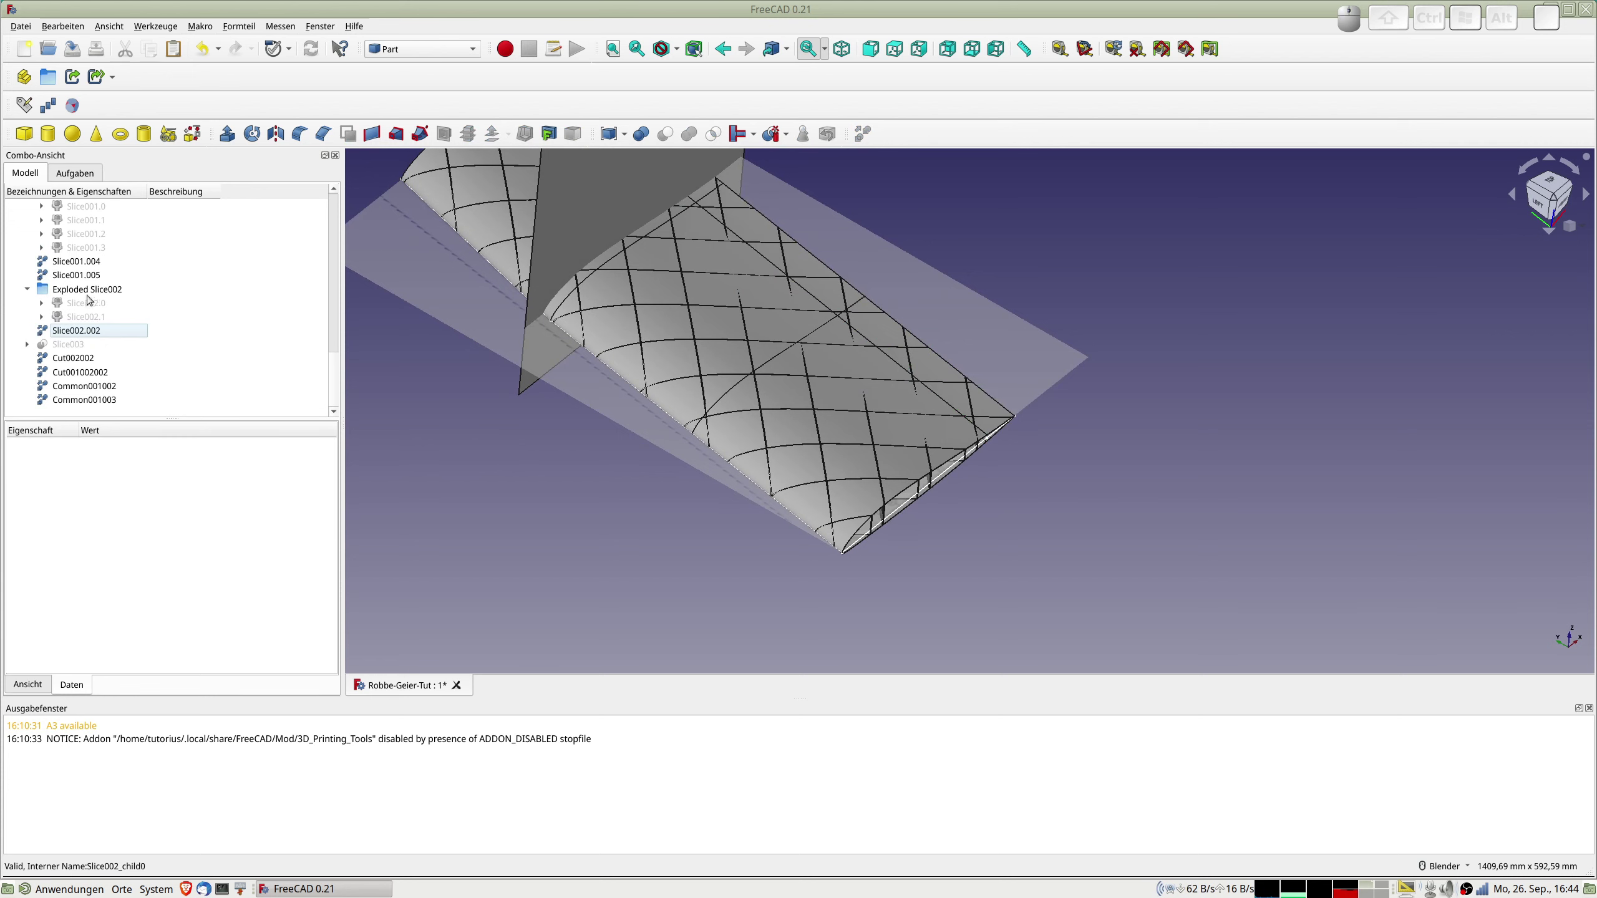
left_click(81, 275)
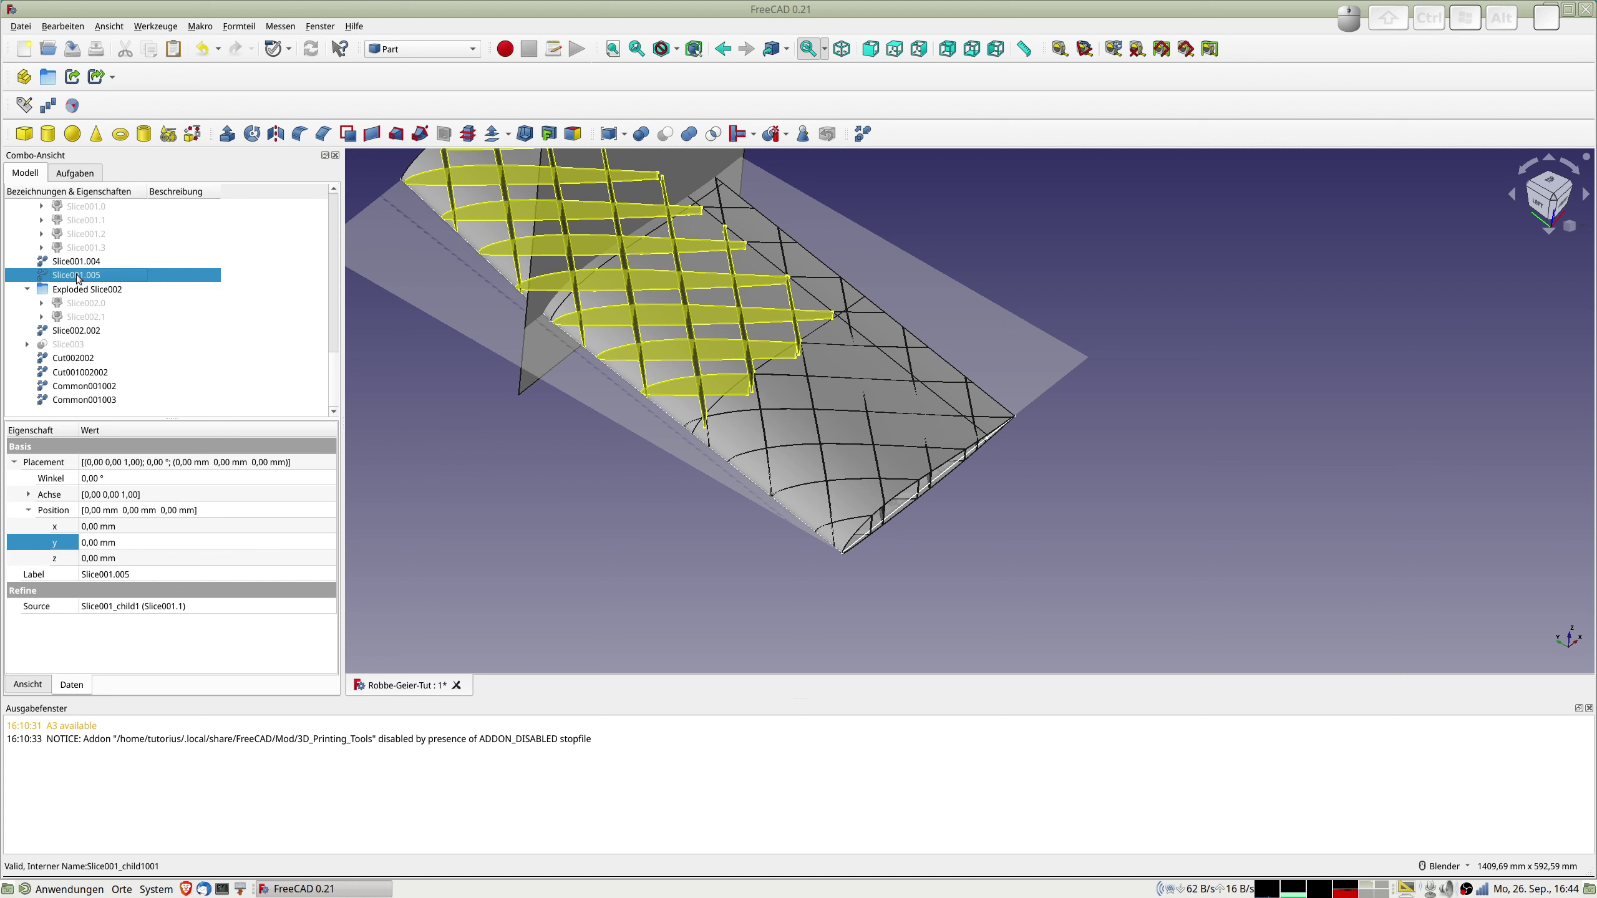
key("Delete")
scroll("up", 3)
left_click(77, 275)
key("Delete")
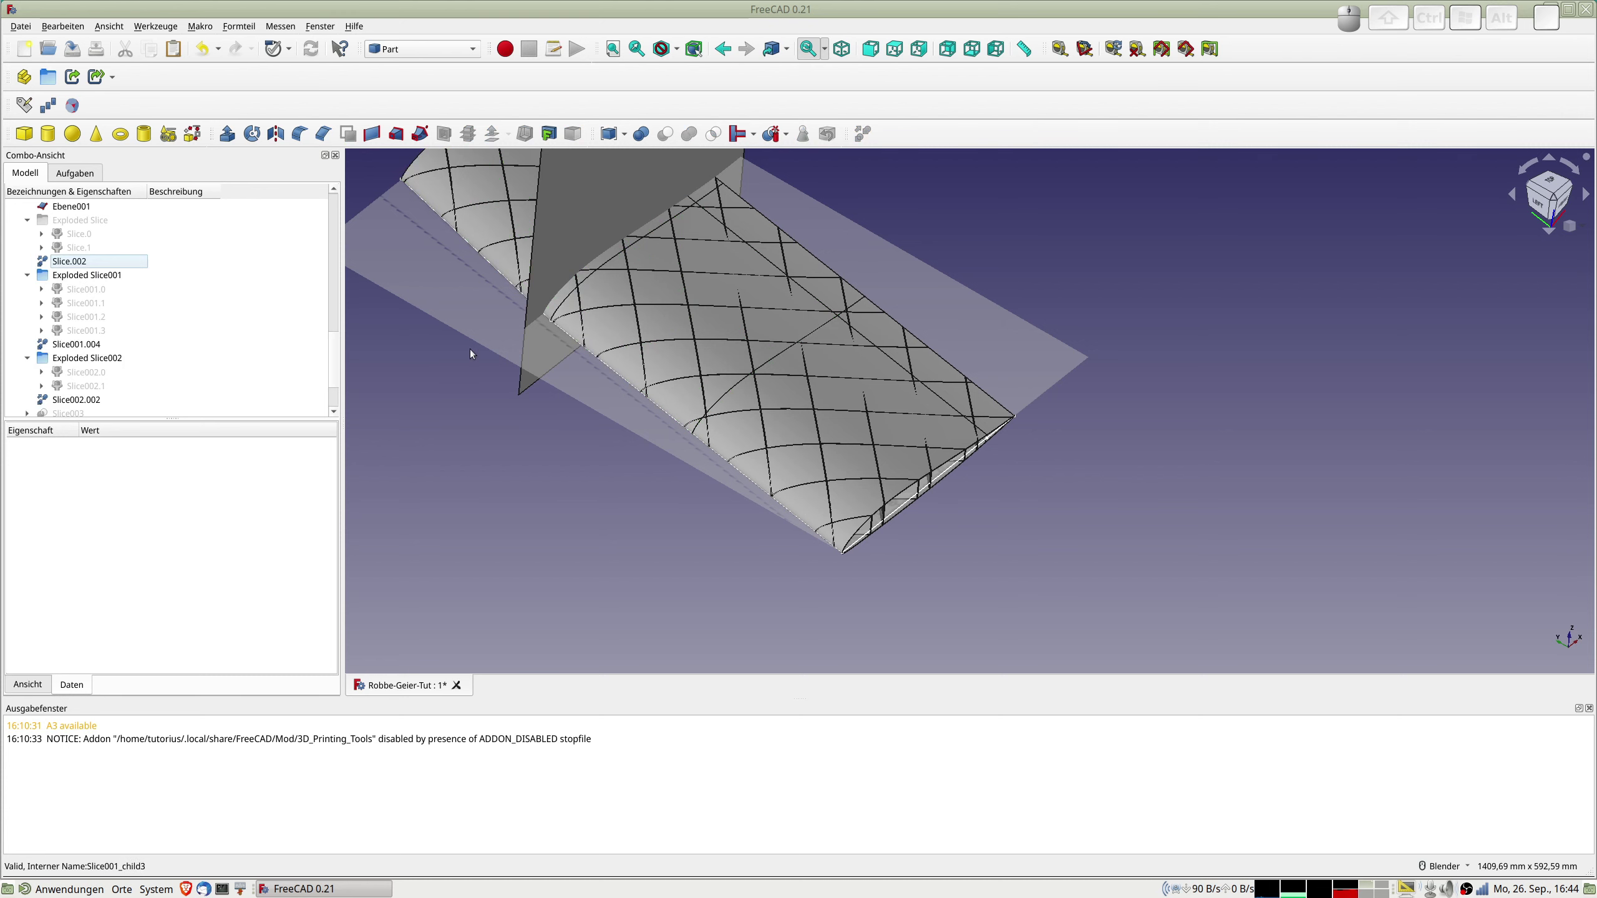
scroll("down", 3)
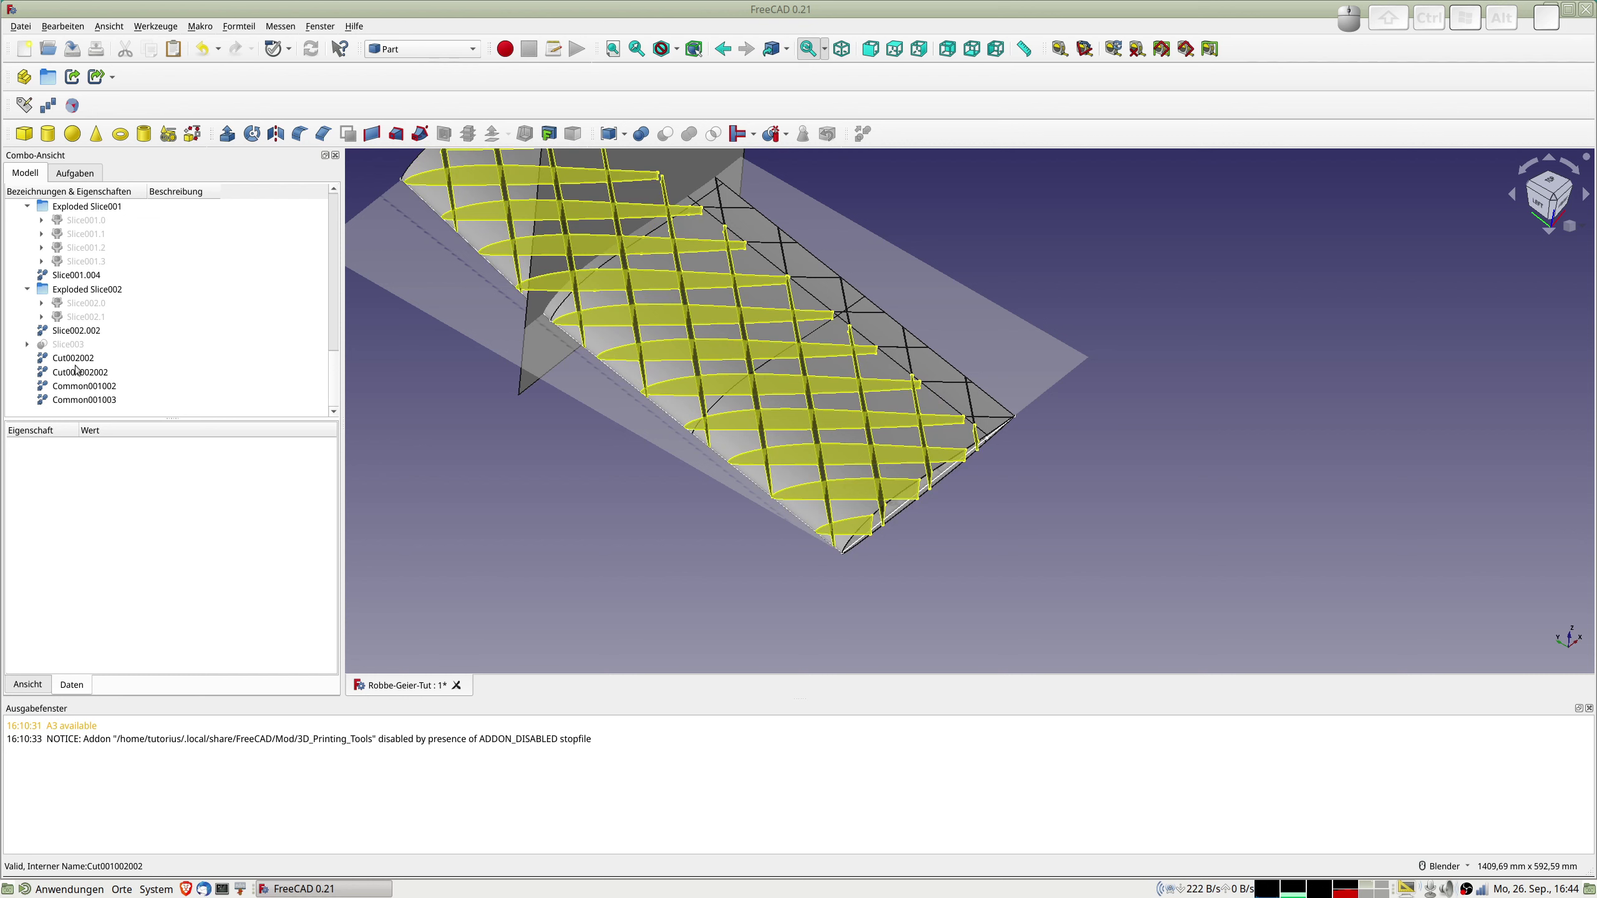
scroll("up", 3)
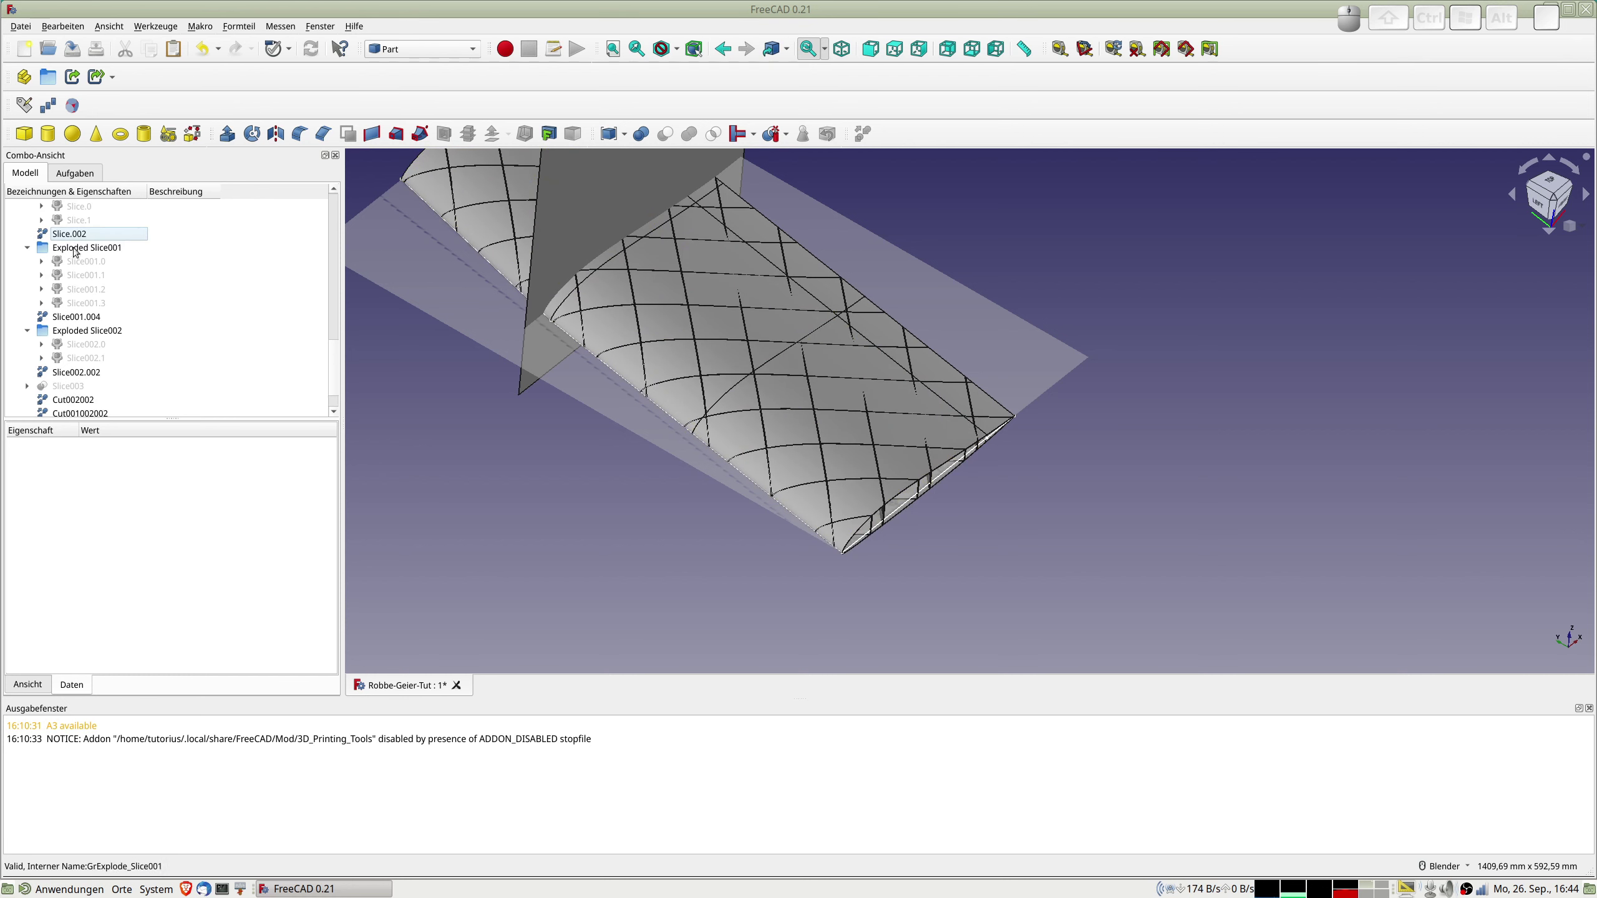
scroll("up", 3)
Duplicate the slicing plane Ebene001 three times by copy and paste.
left_click(72, 261)
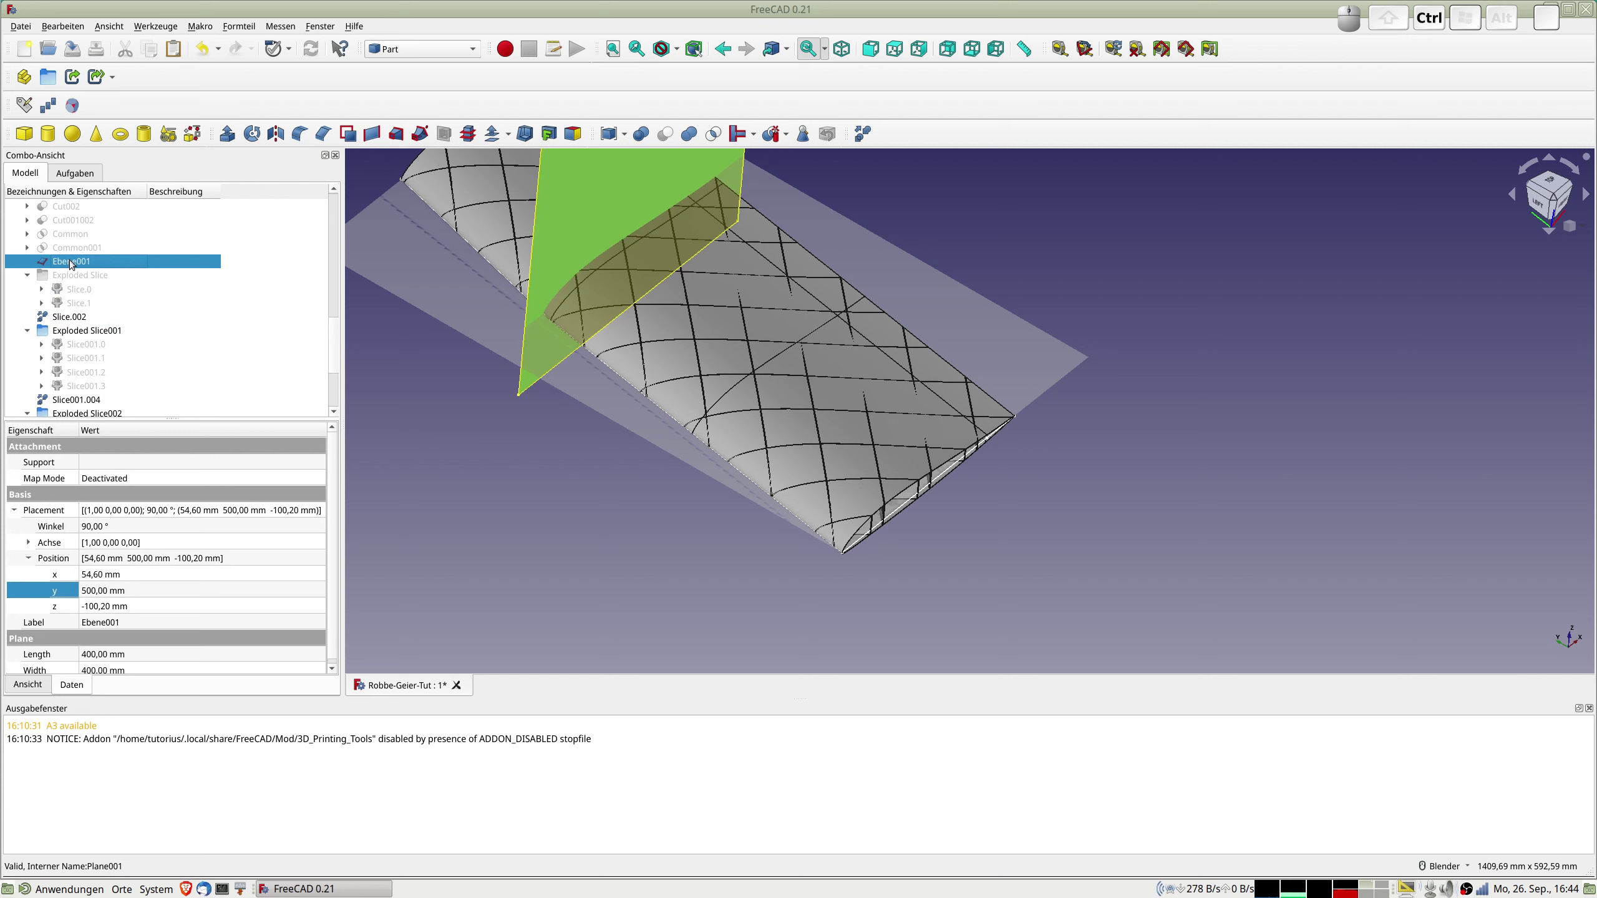
key("ctrl+c")
key("ctrl+v")
key("ctrl+v")
key("ctrl+v")
Split the refined wing skin Cut002002 at plane Ebene001 into the Exploded Slice004 group.
scroll("down", 3)
scroll("down", 3)
scroll("up", 3)
left_click(73, 359)
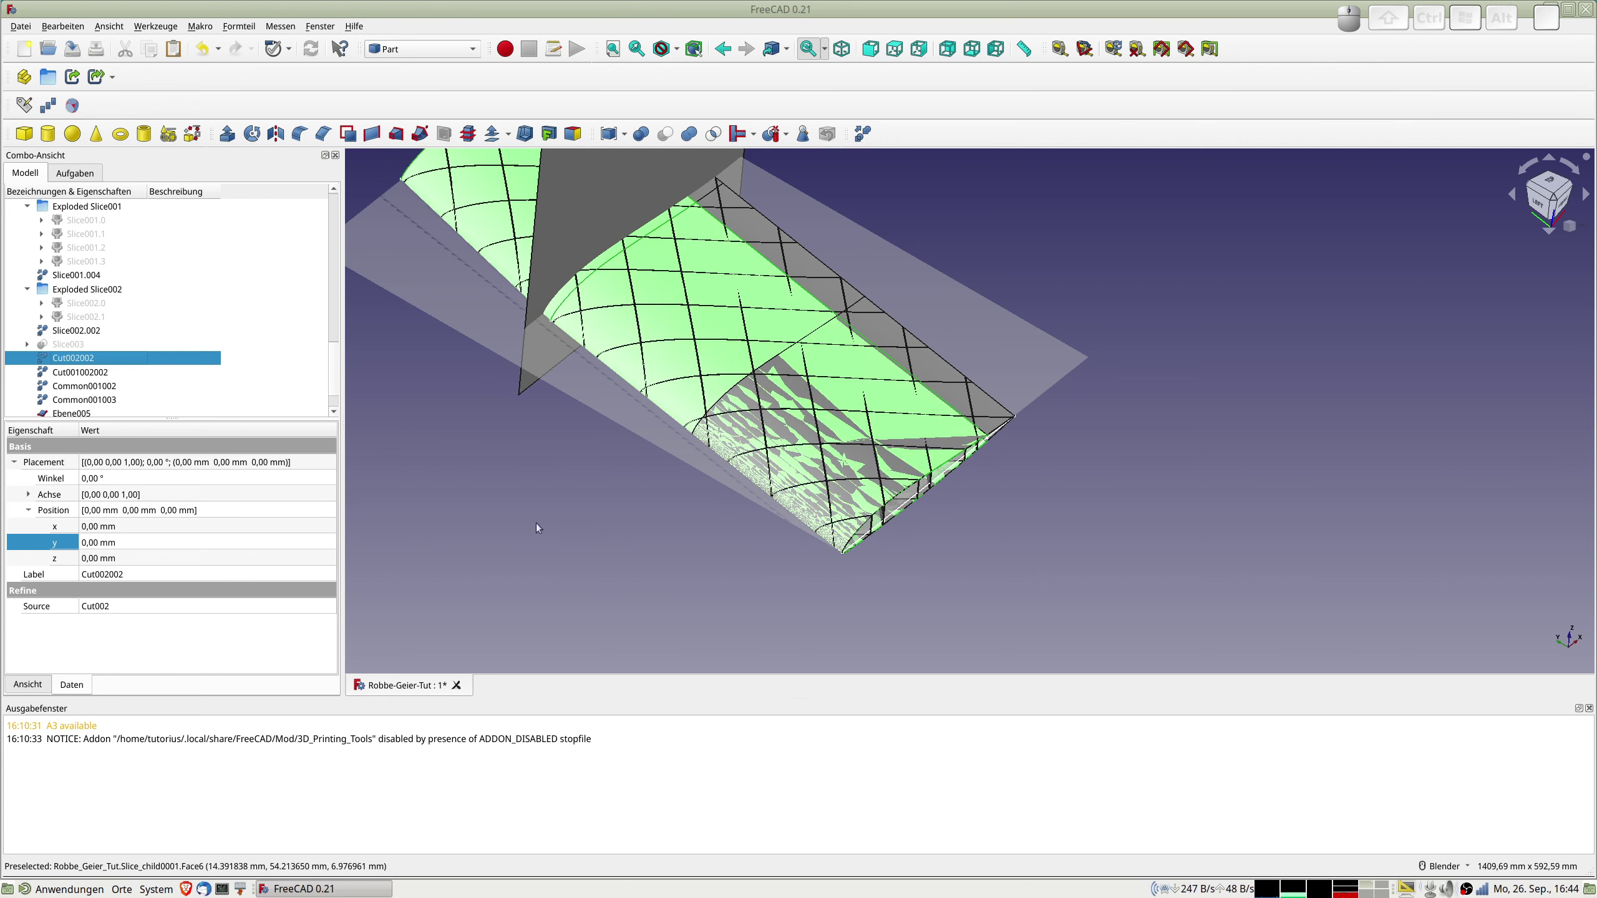
scroll("up", 3)
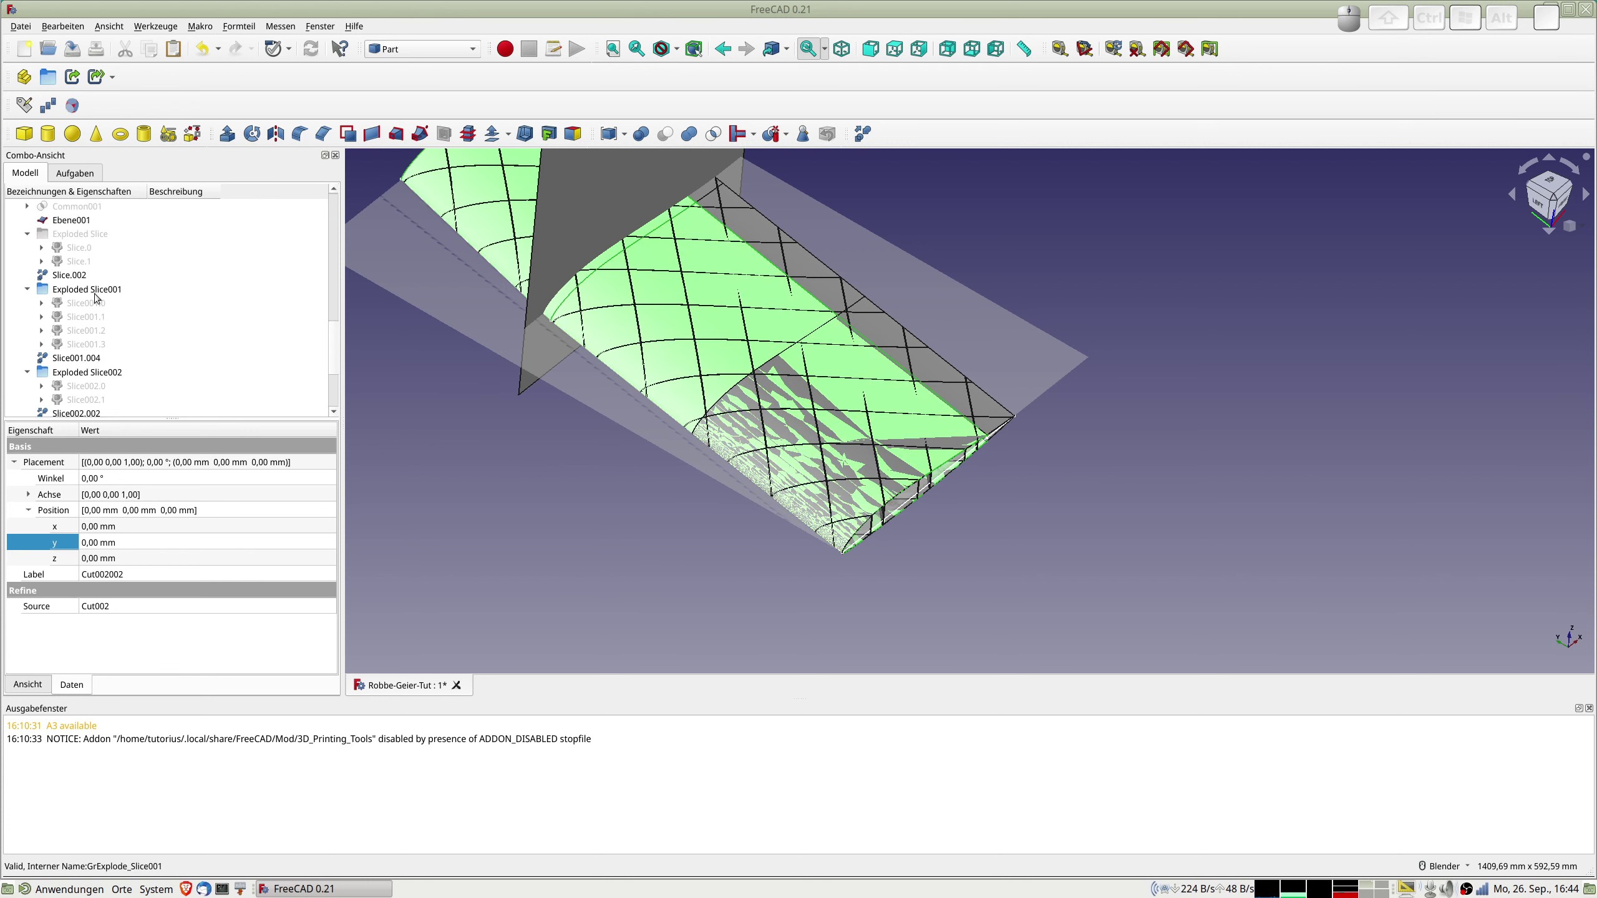
left_click(73, 220)
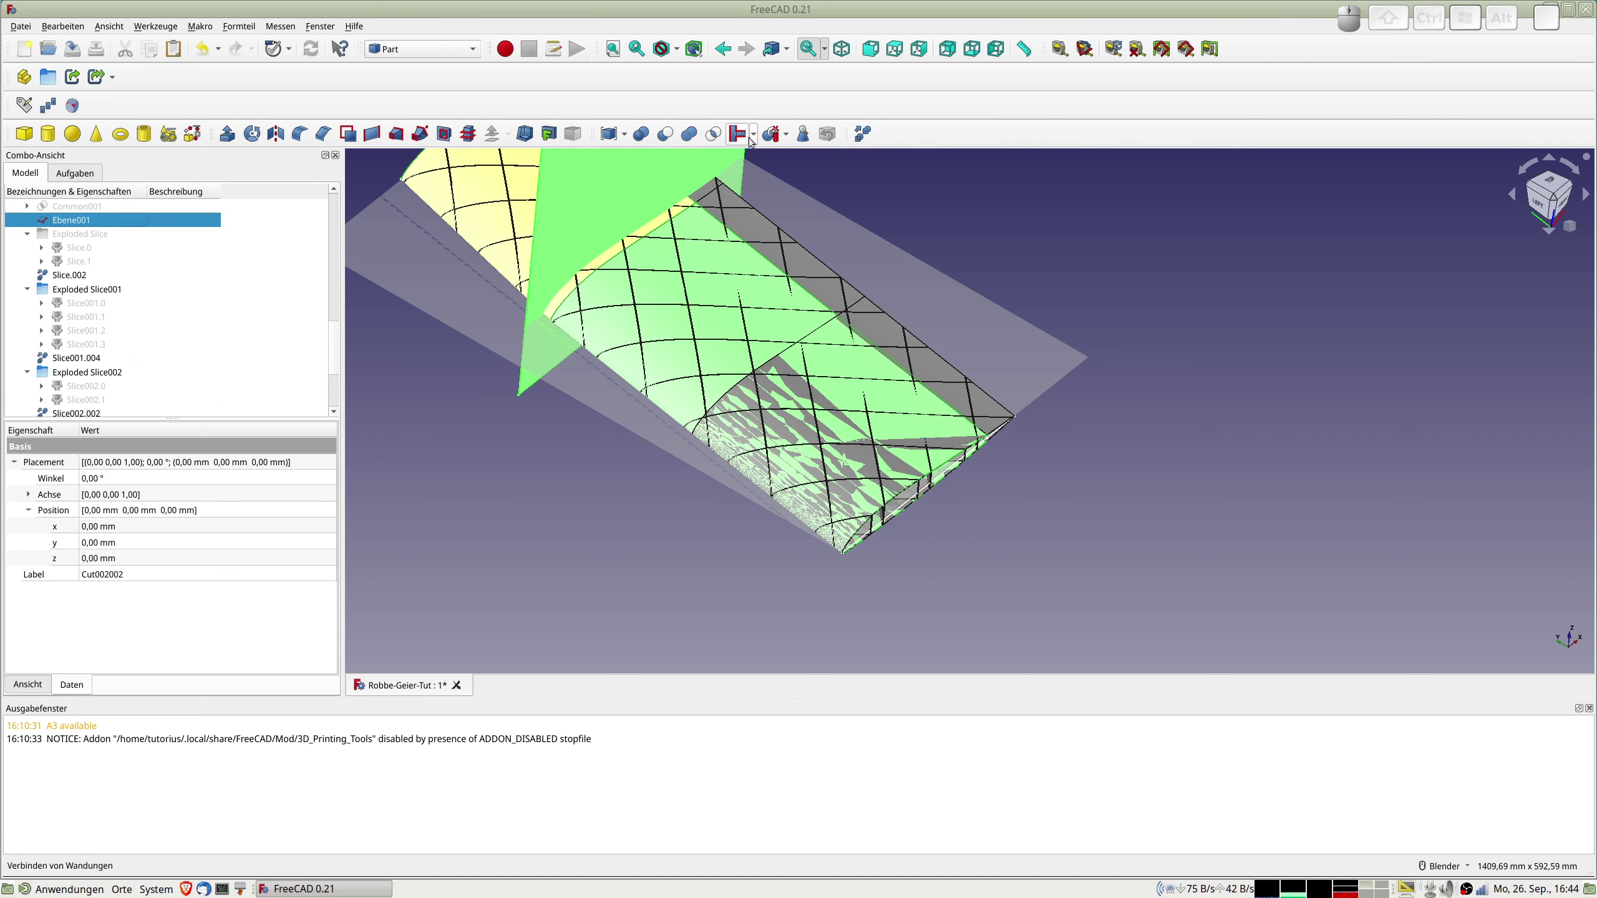
left_click(778, 135)
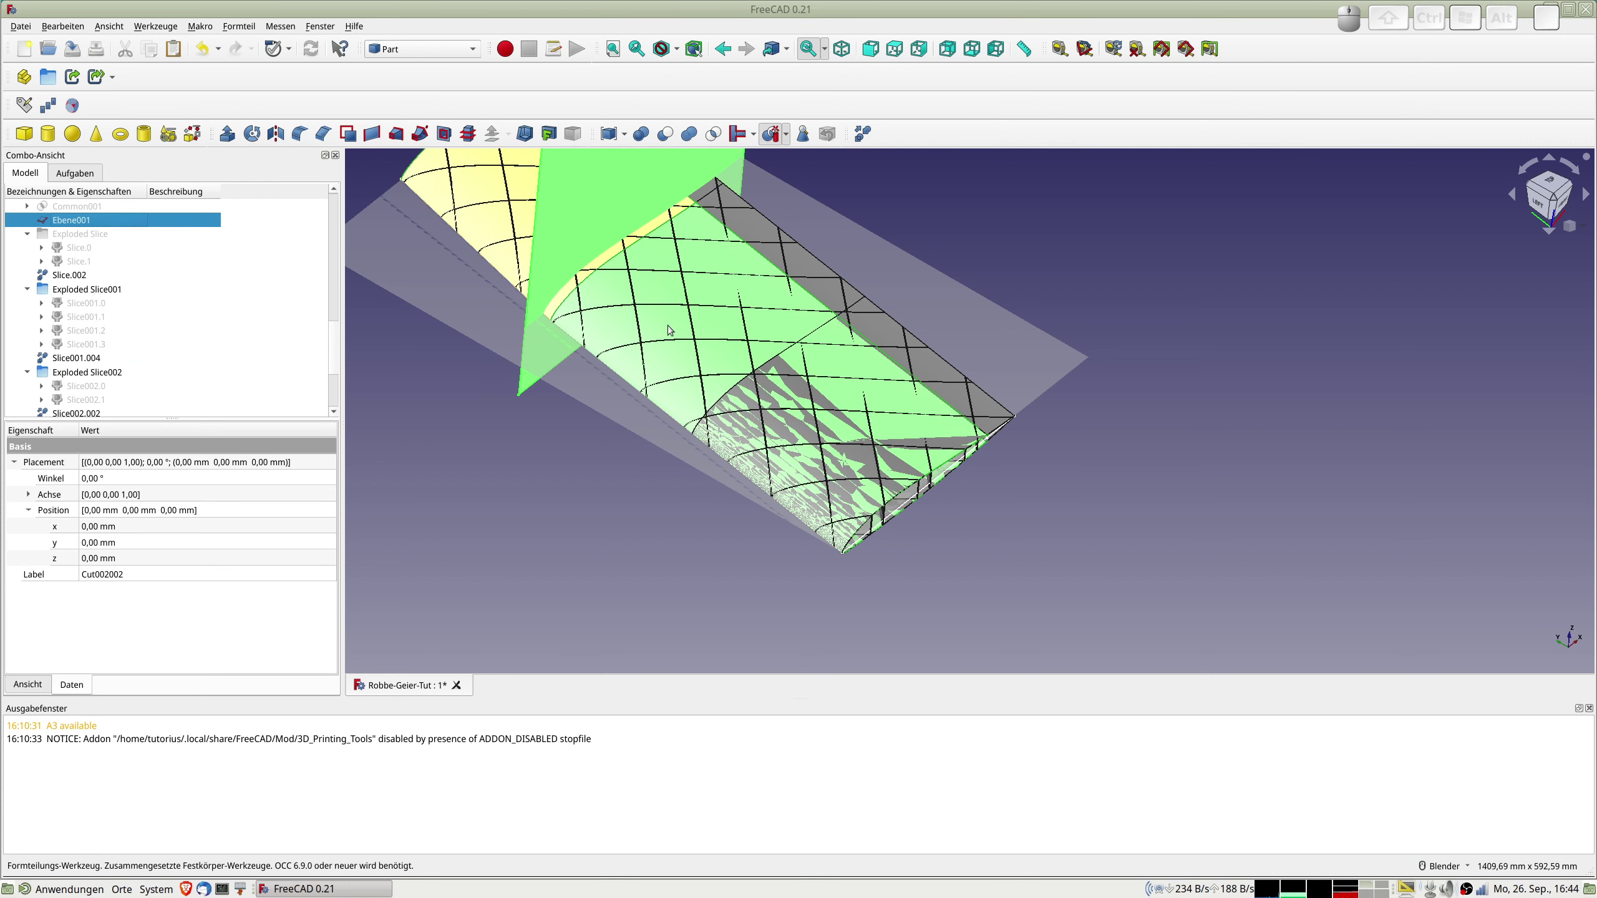
scroll("down", 3)
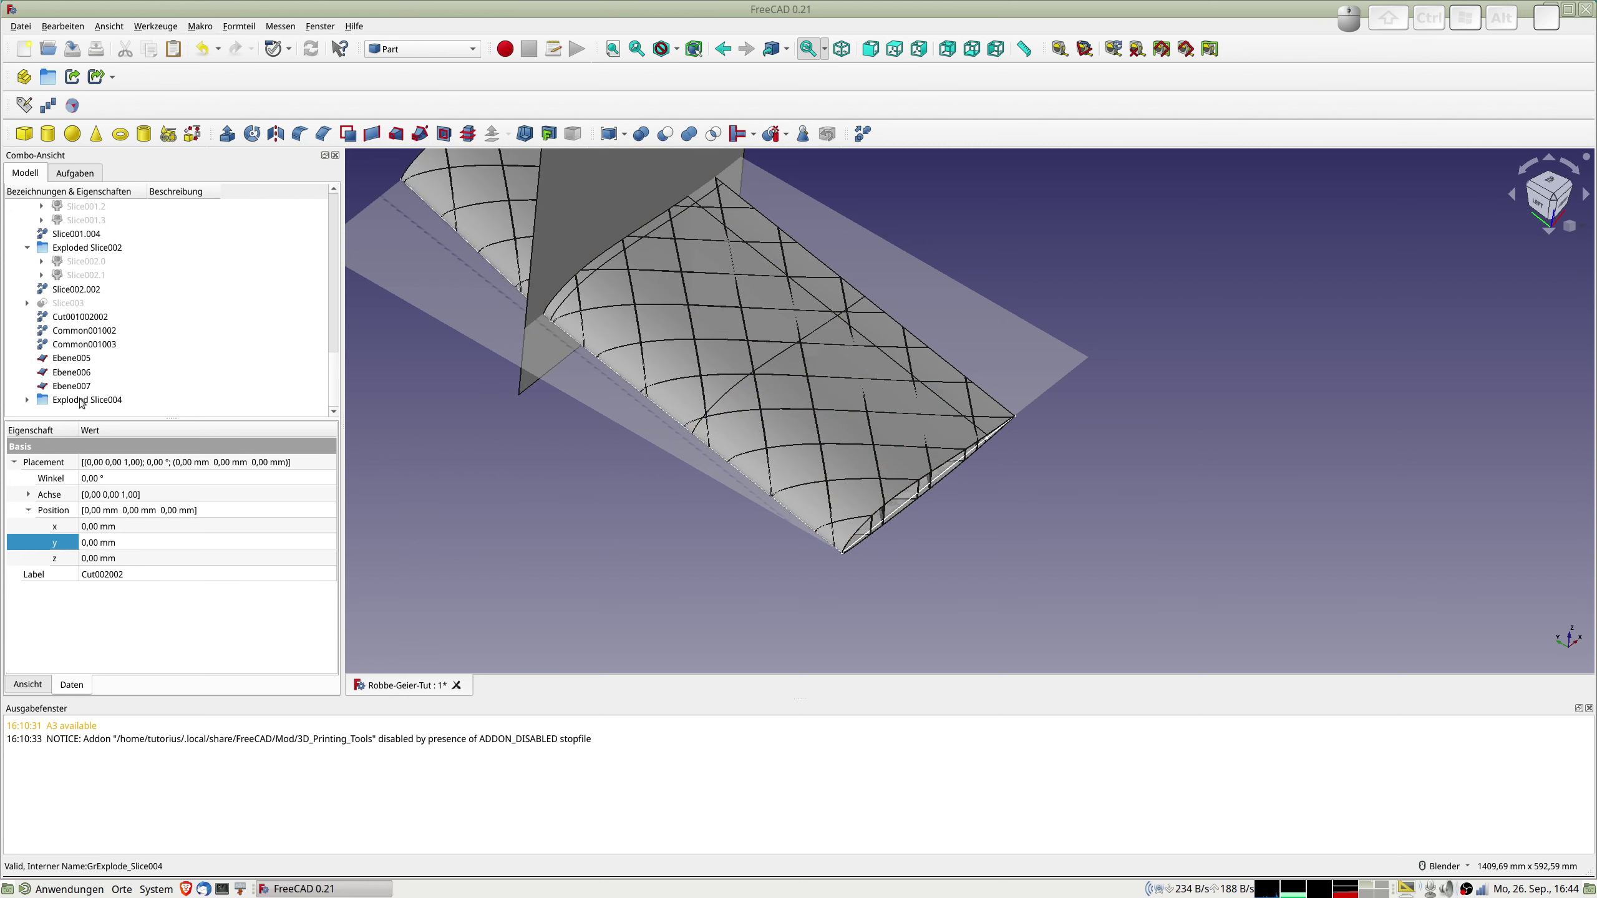
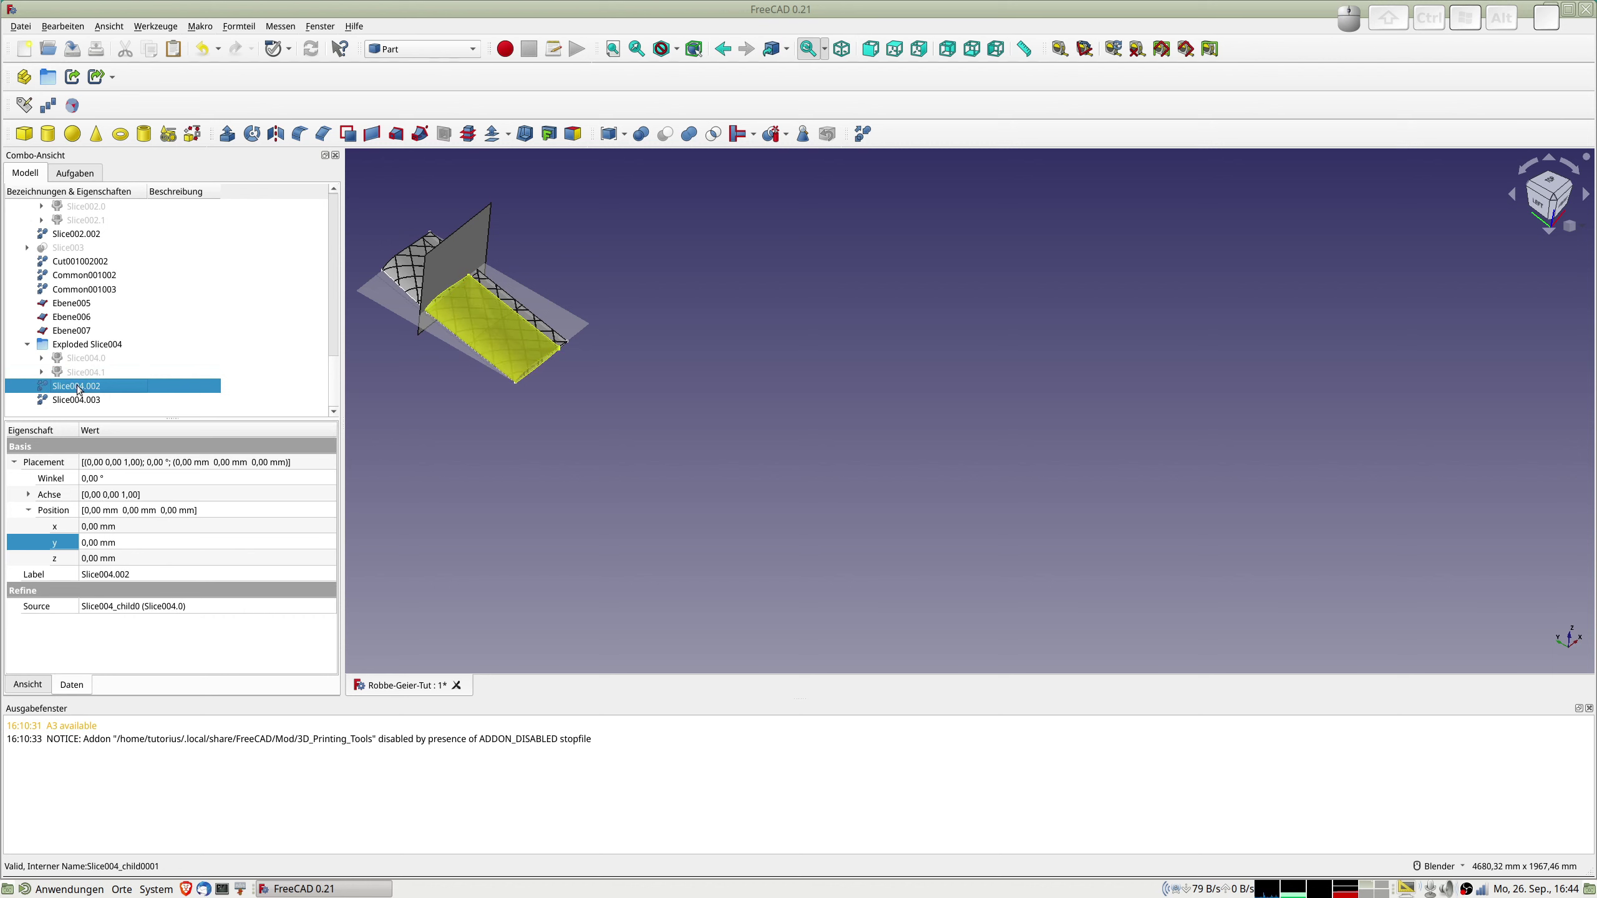
Remove the extra Slice004.003 copy from Exploded Slice004, undoing as needed.
key("Delete")
left_click(82, 402)
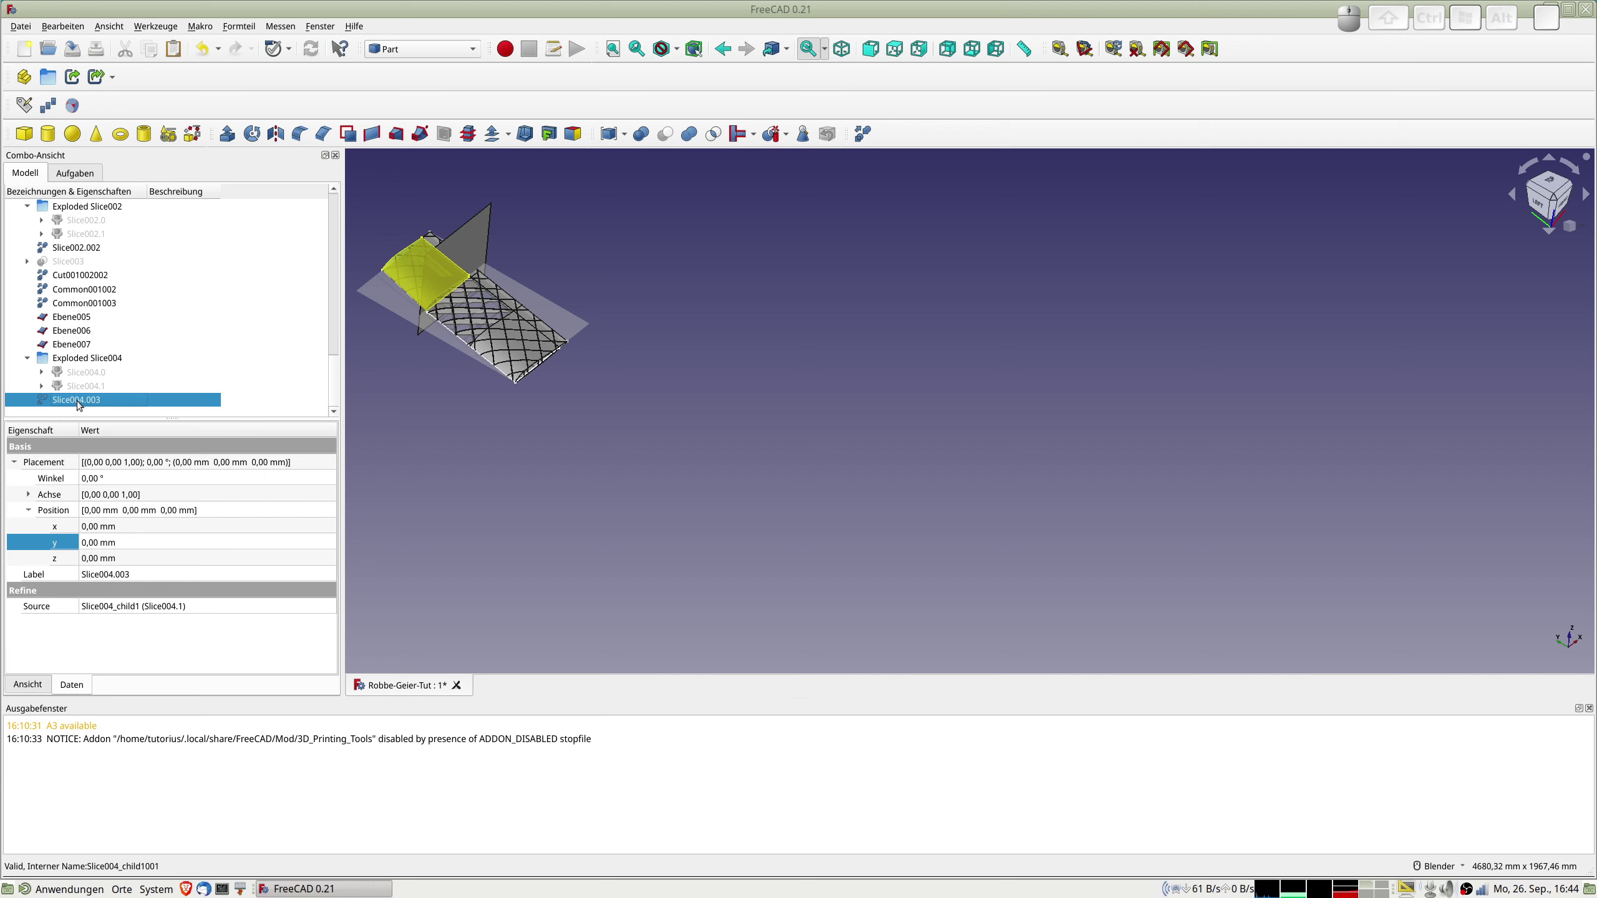
key("ctrl+z")
scroll("down", 3)
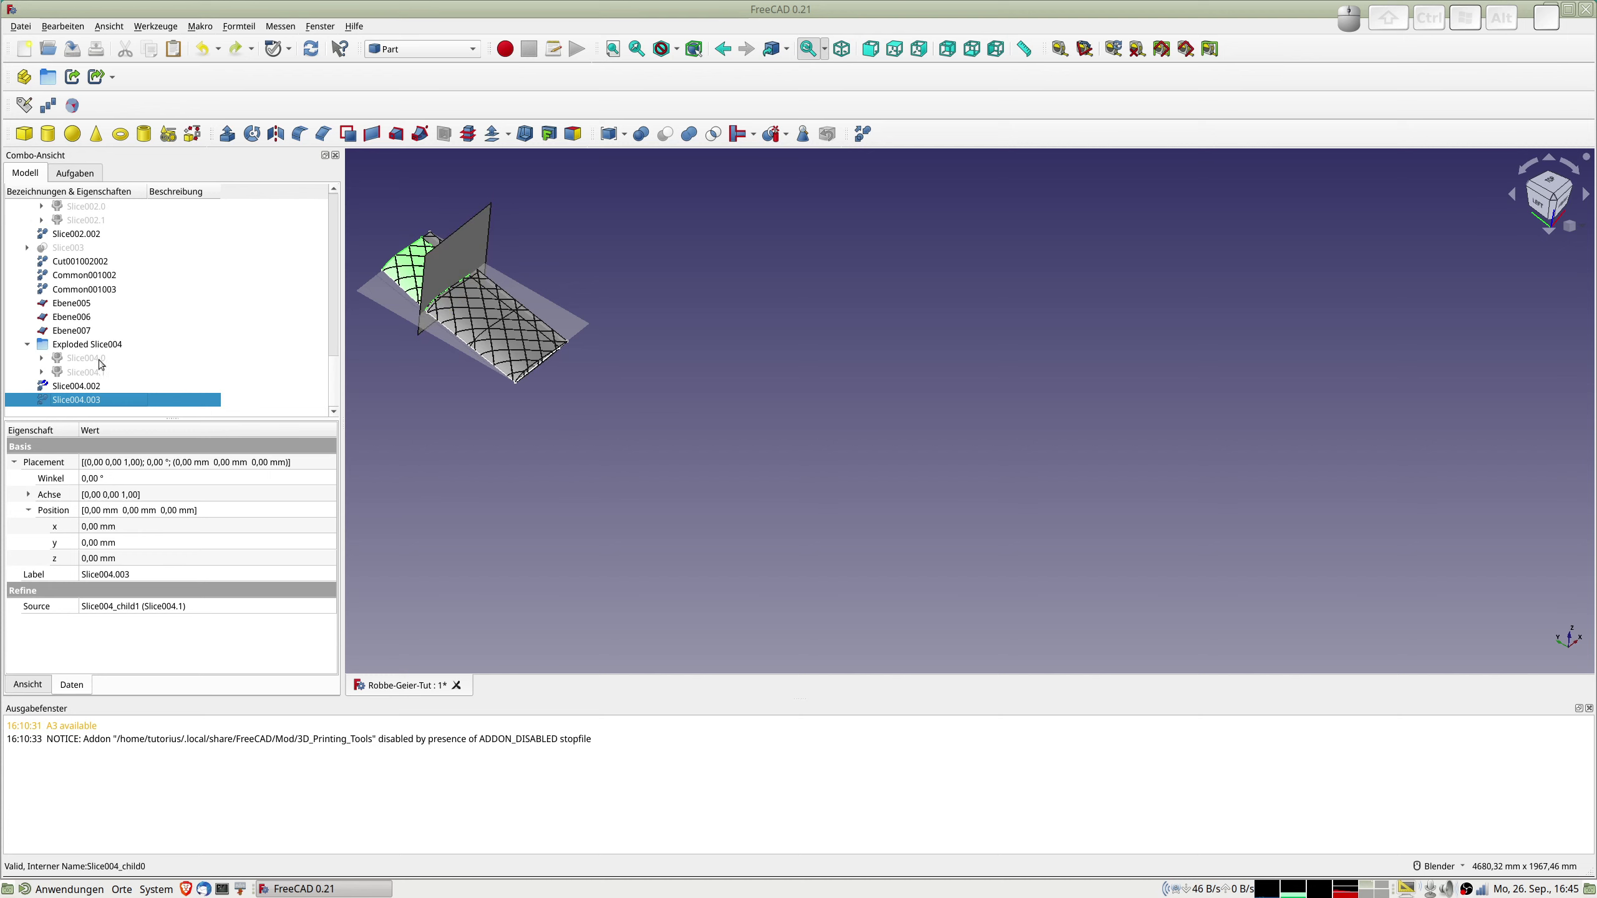
scroll("down", 3)
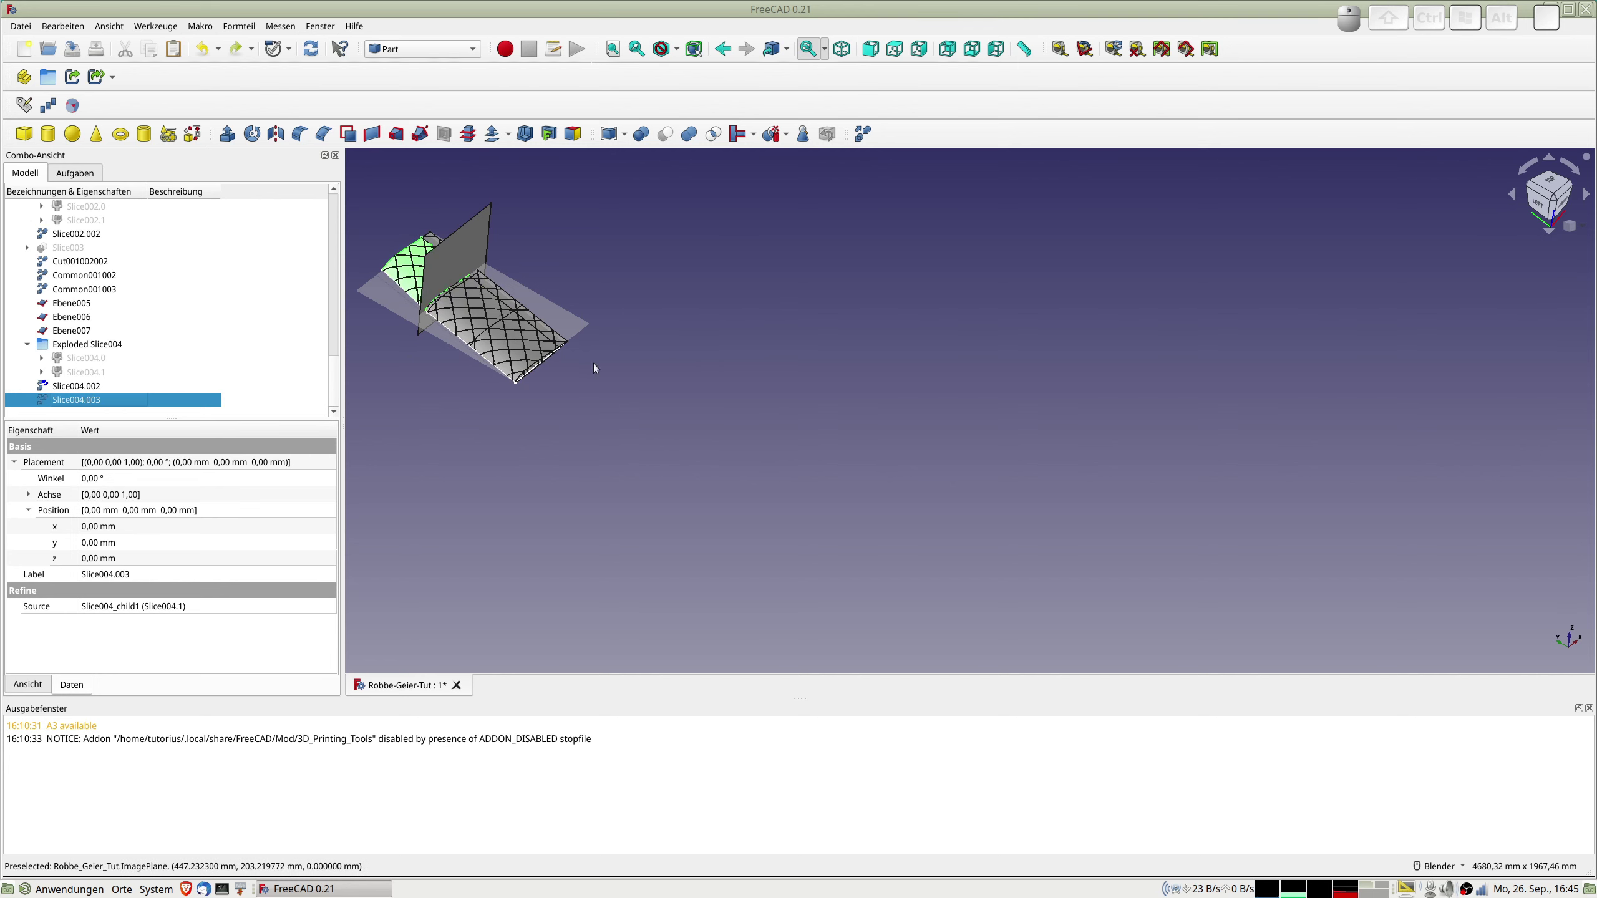
scroll("down", 3)
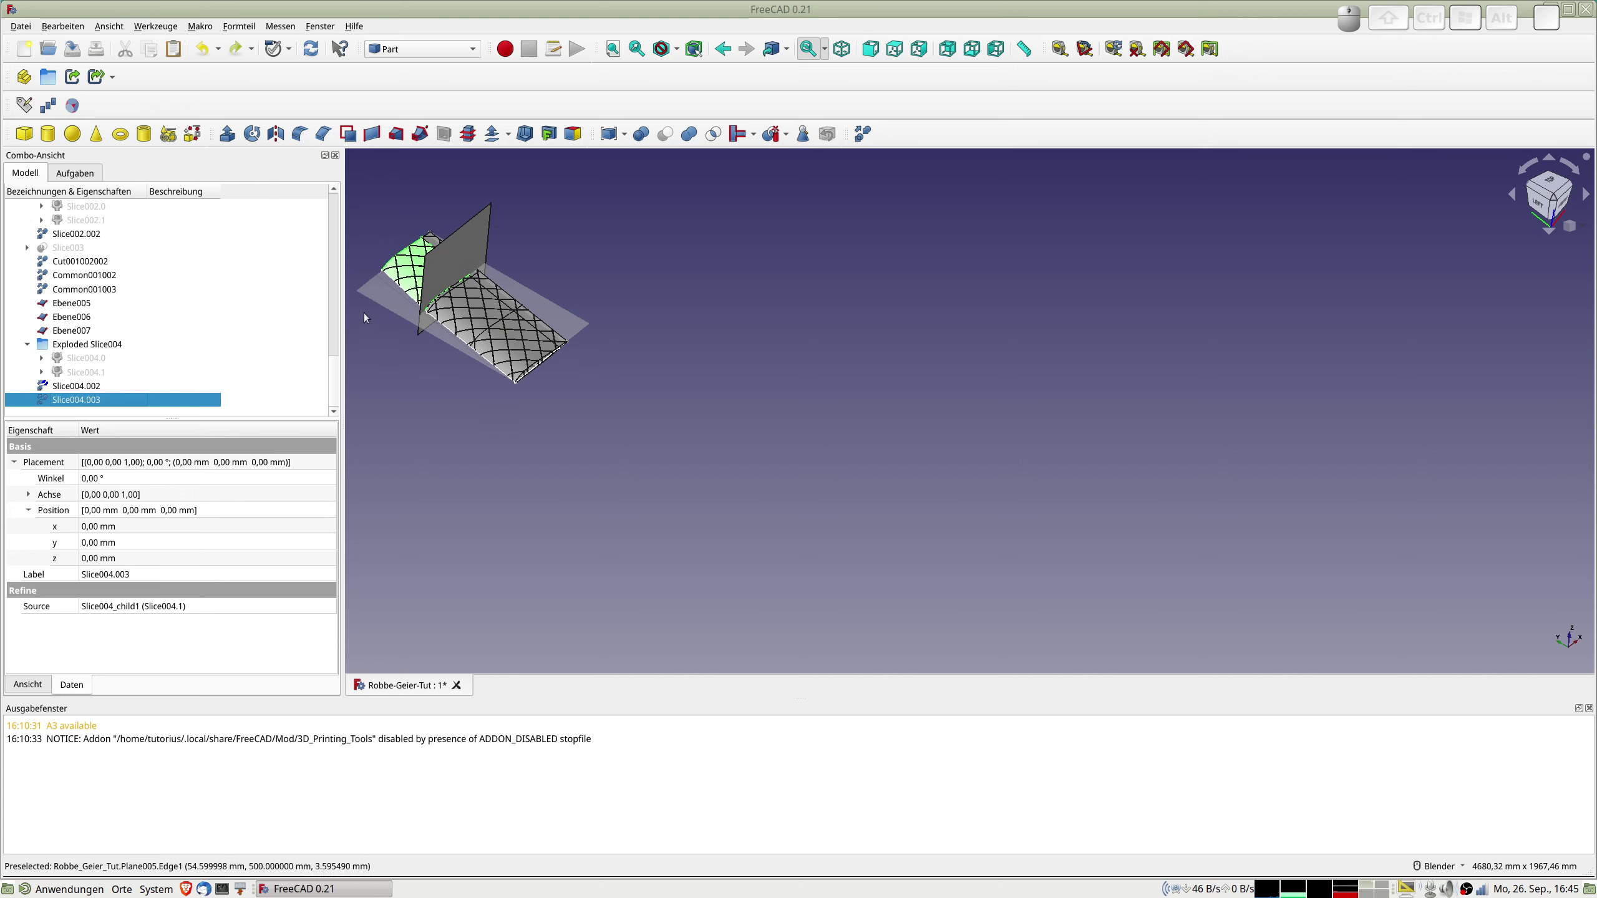
key("ctrl+z")
Step back through the history until Slice001.005 and Slice002.003 reappear in the tree.
key("ctrl+z")
key("ctrl+z")
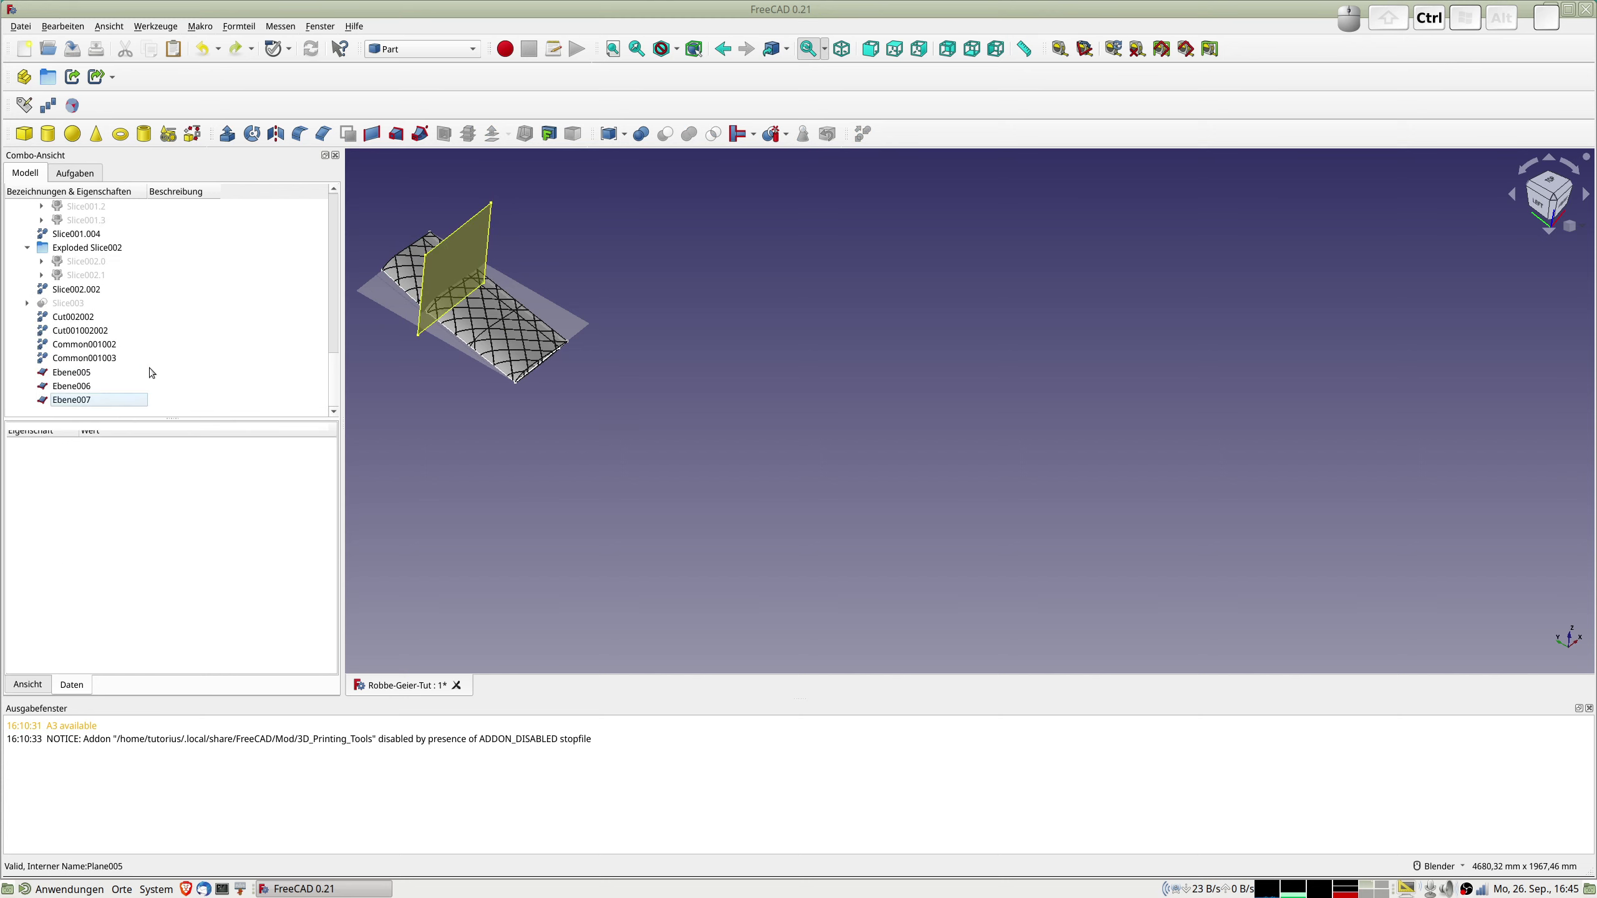
key("ctrl+z")
key("ctrl+z")
key("ctrl+z")
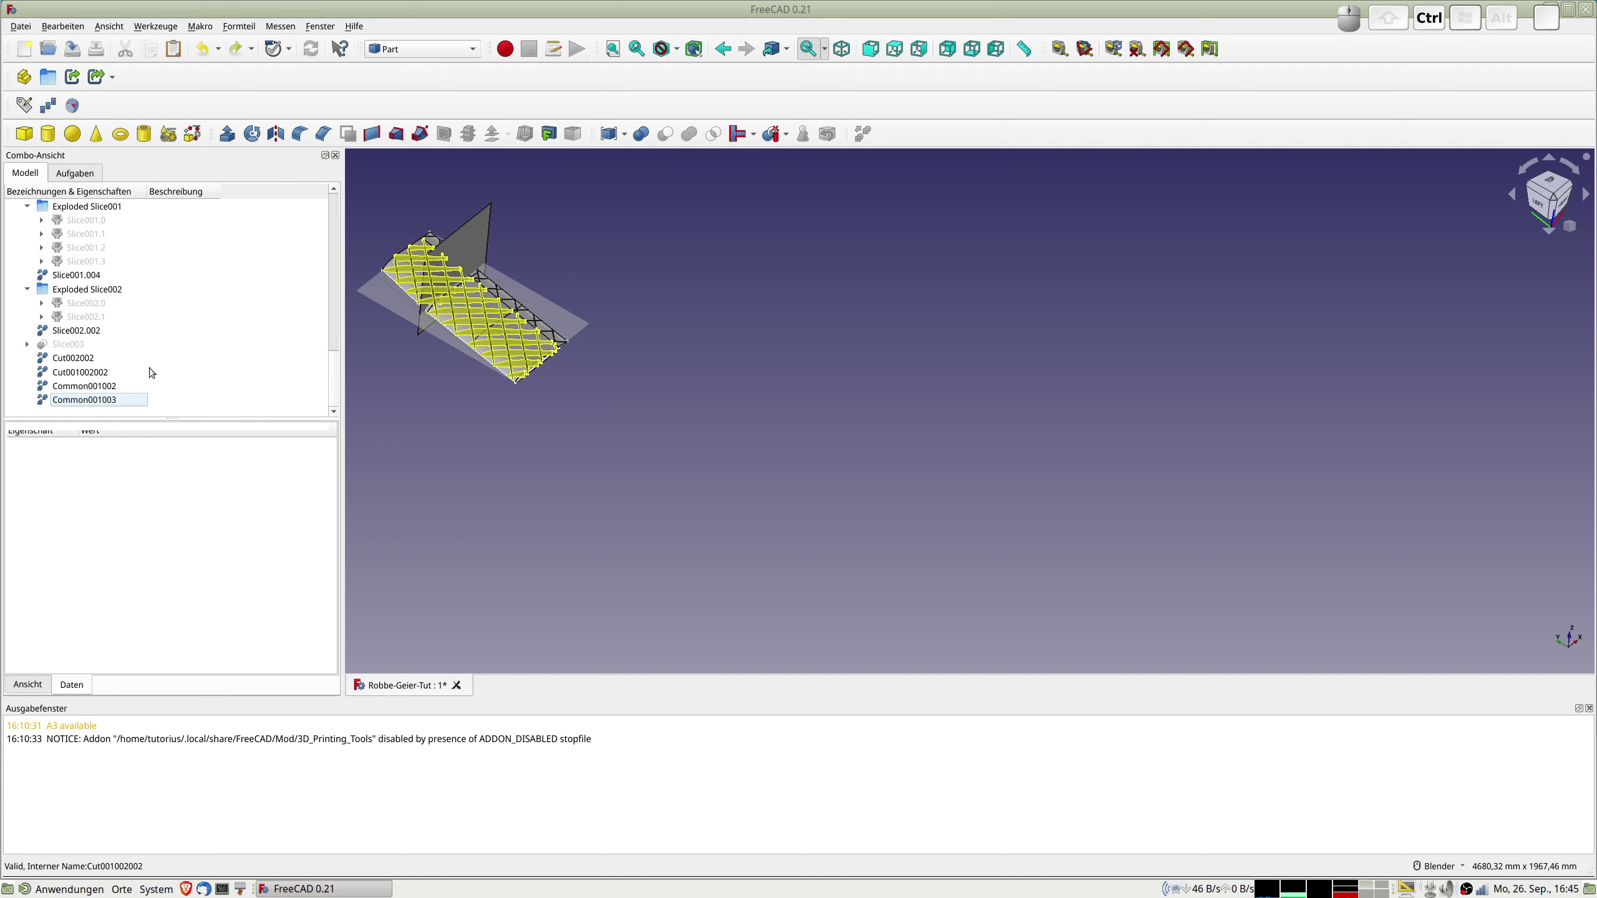
key("ctrl+z")
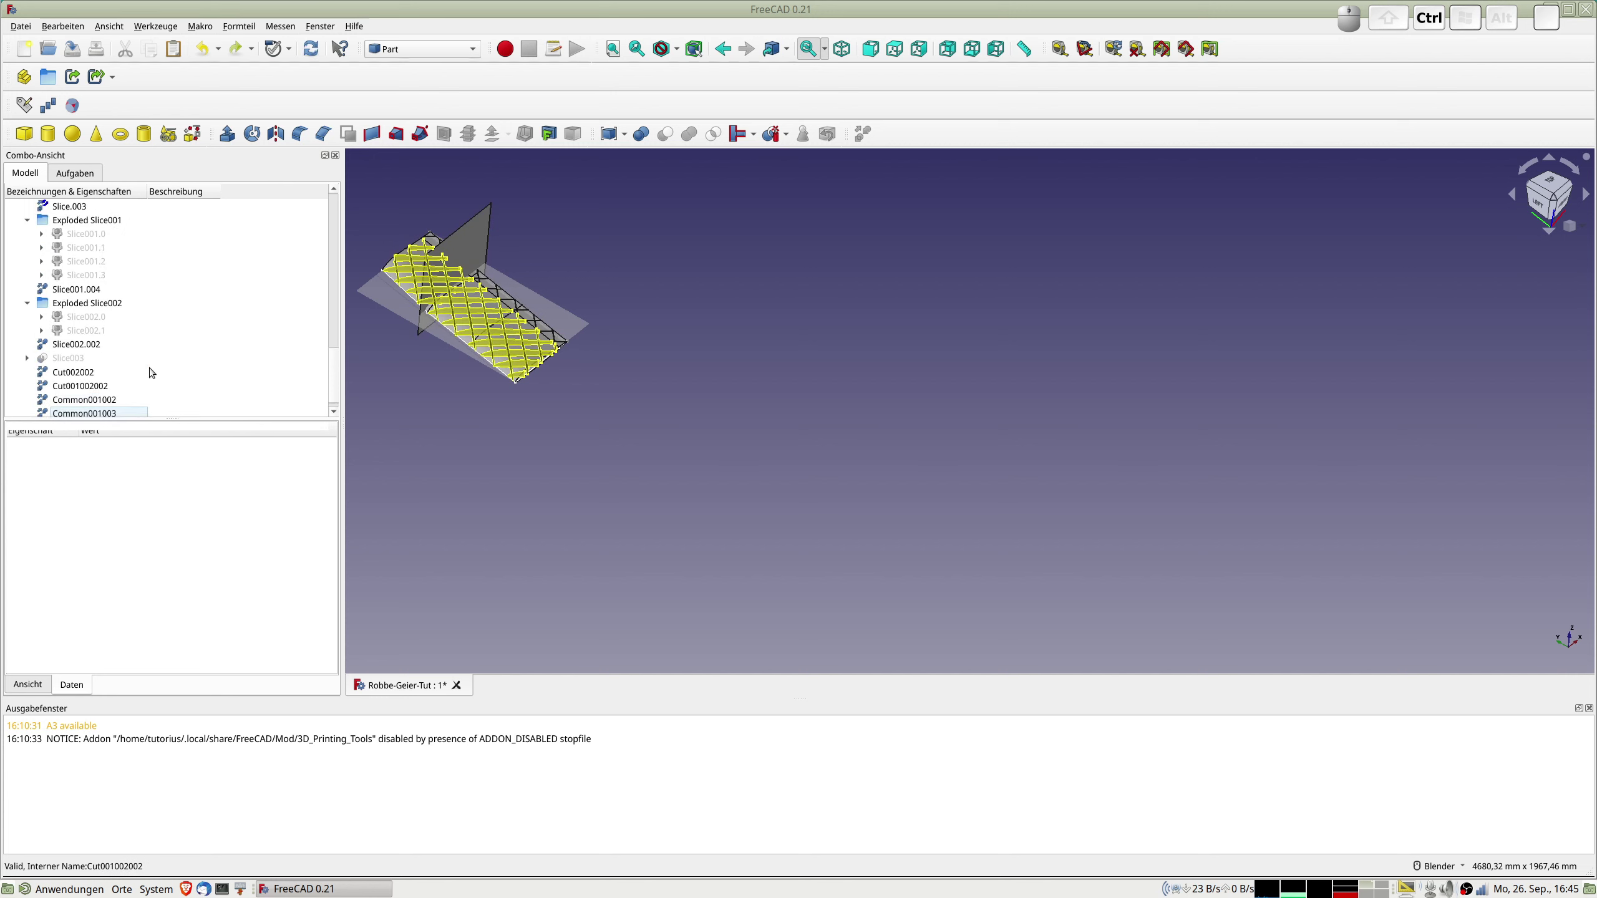
key("ctrl+z")
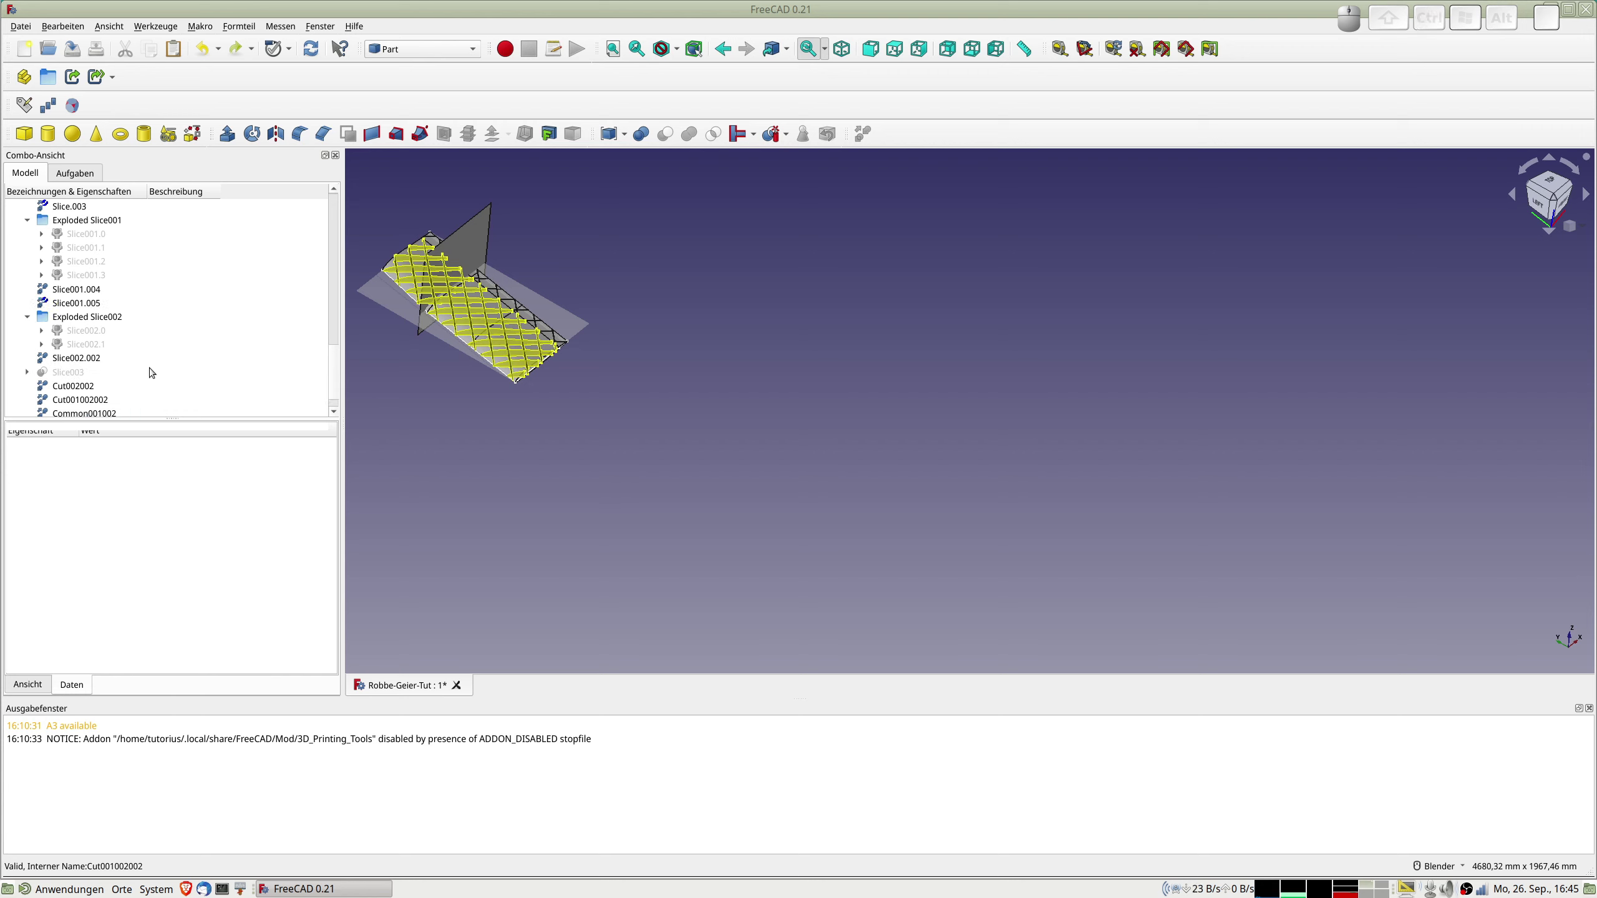
key("ctrl+z")
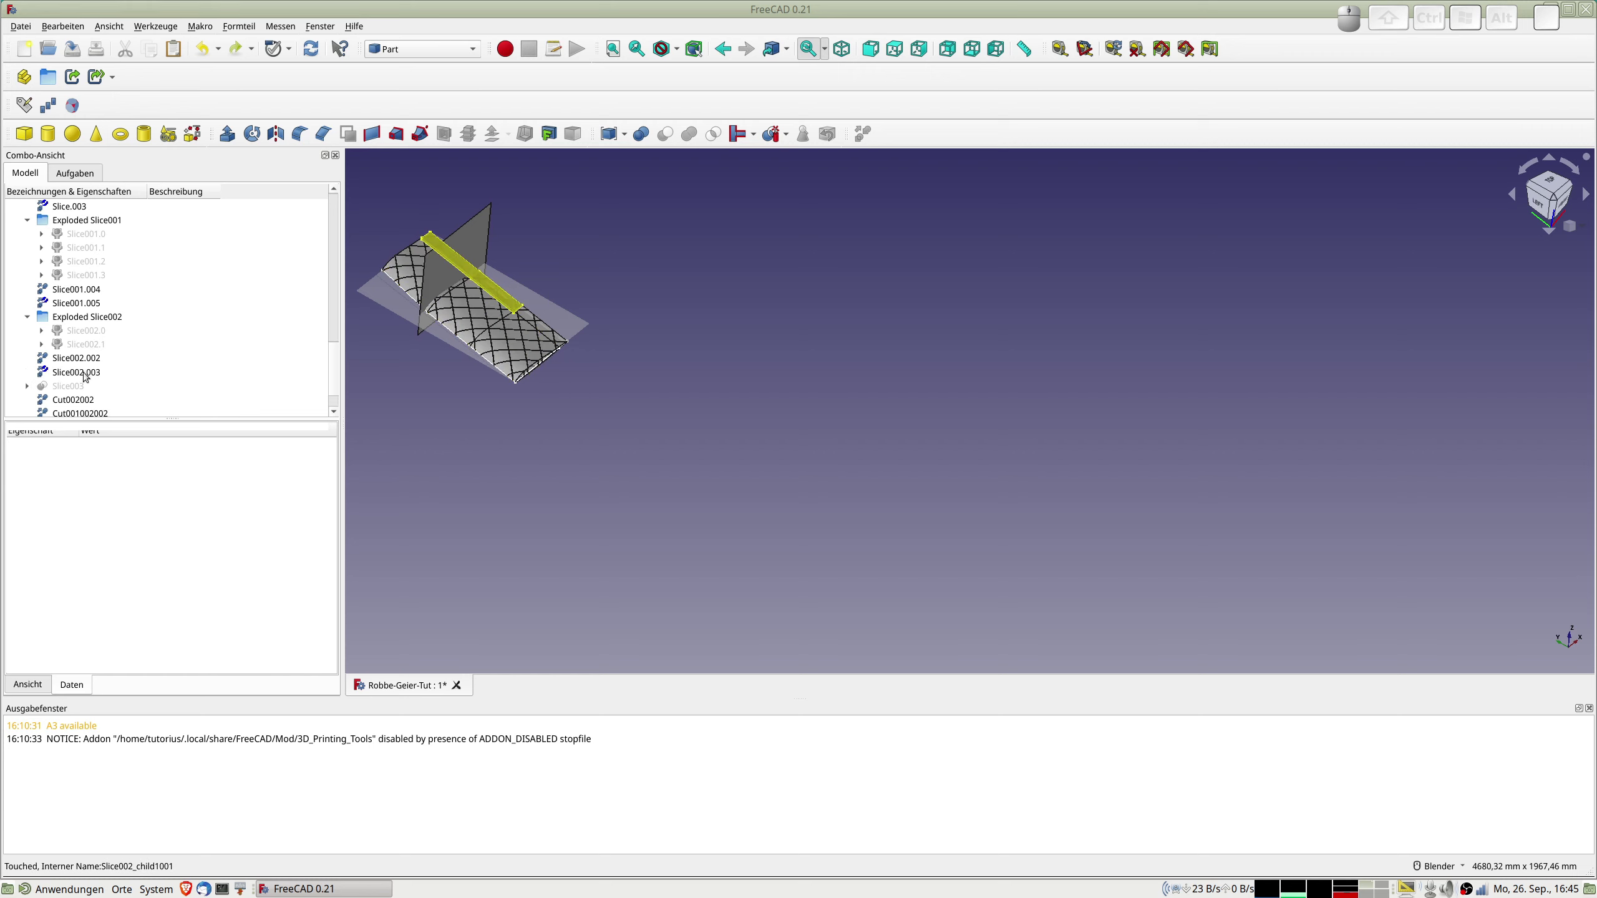
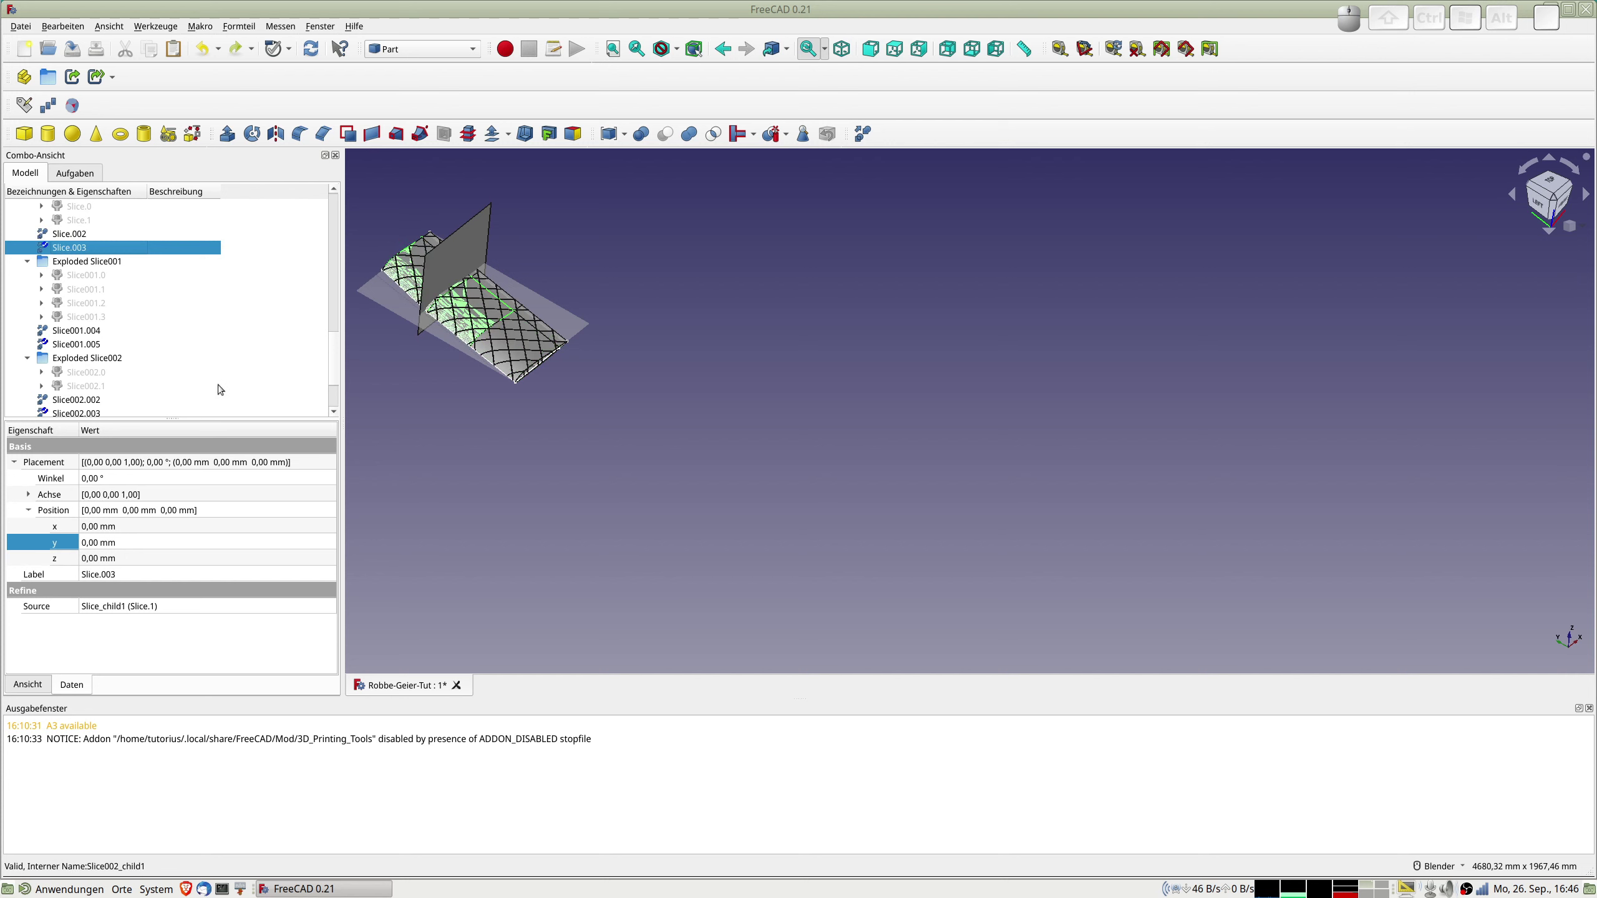
Delete the leftover Cut002002 through Common001003 result objects.
scroll("down", 3)
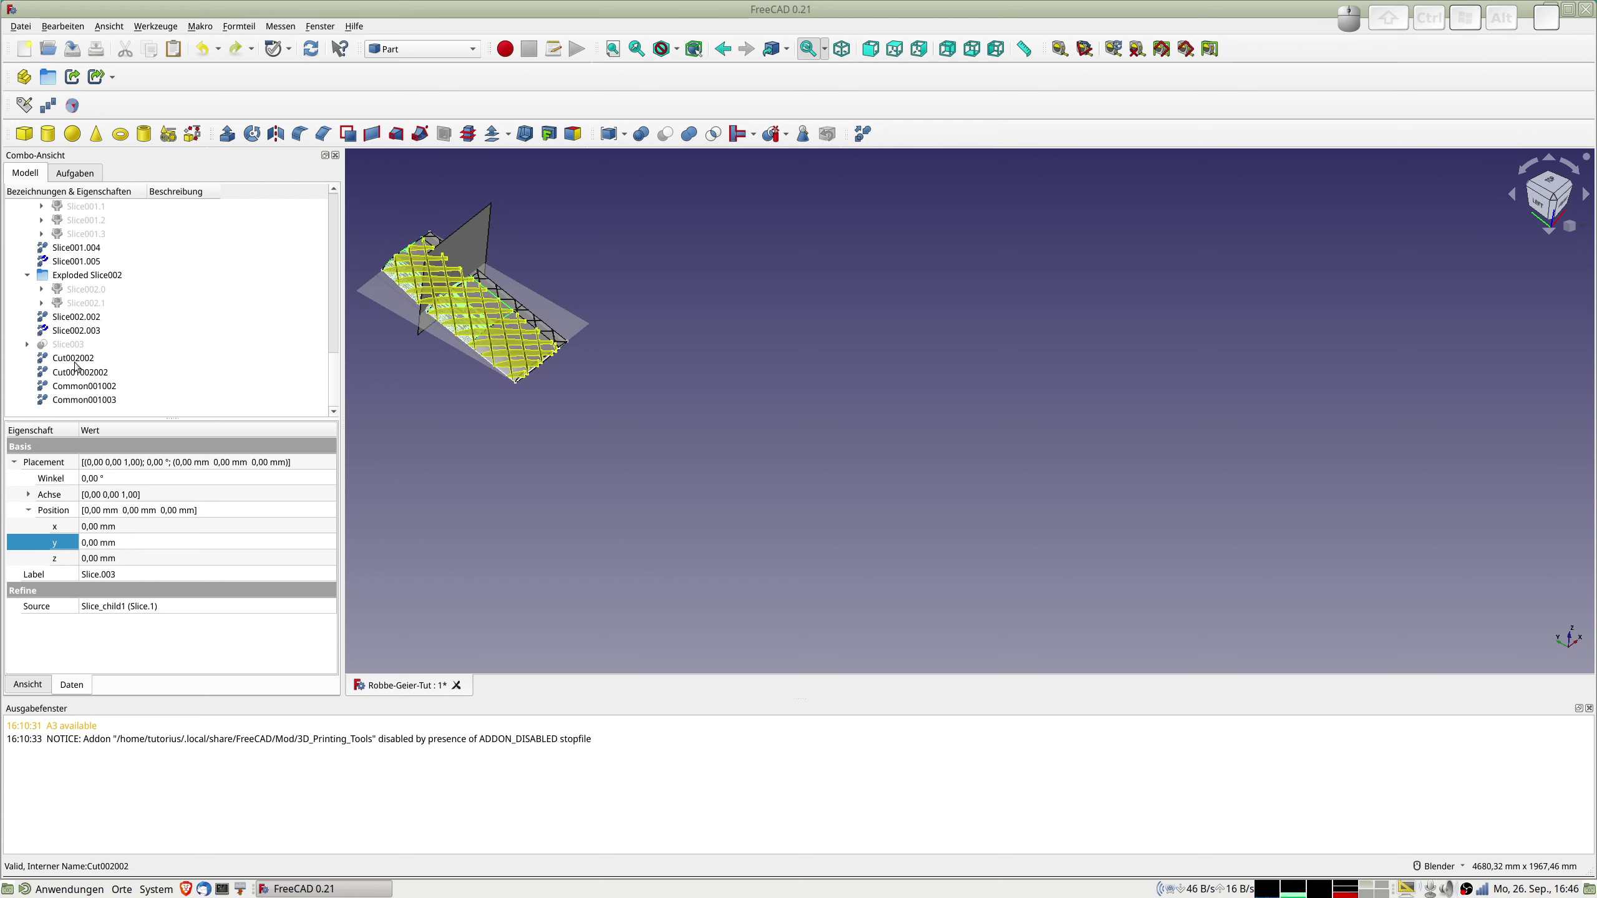
left_click(70, 358)
left_click(74, 399)
key("Delete")
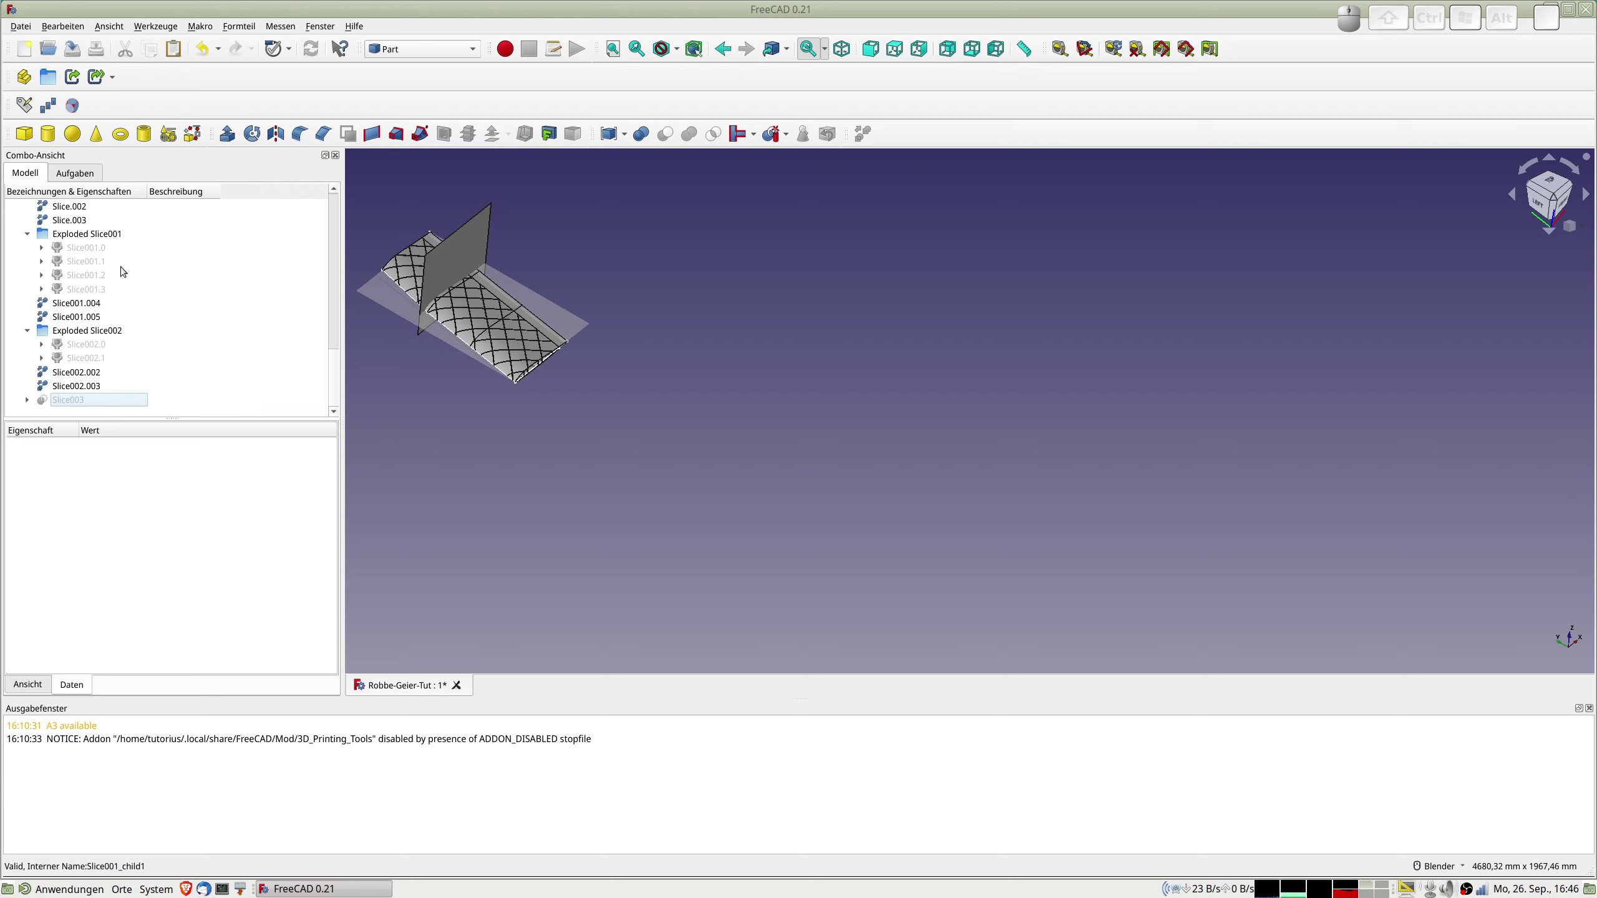
Duplicate the cutting plane Ebene001 three times by copy and paste.
scroll("up", 3)
scroll("up", 3)
scroll("down", 3)
scroll("up", 3)
scroll("up", 3)
left_click(70, 317)
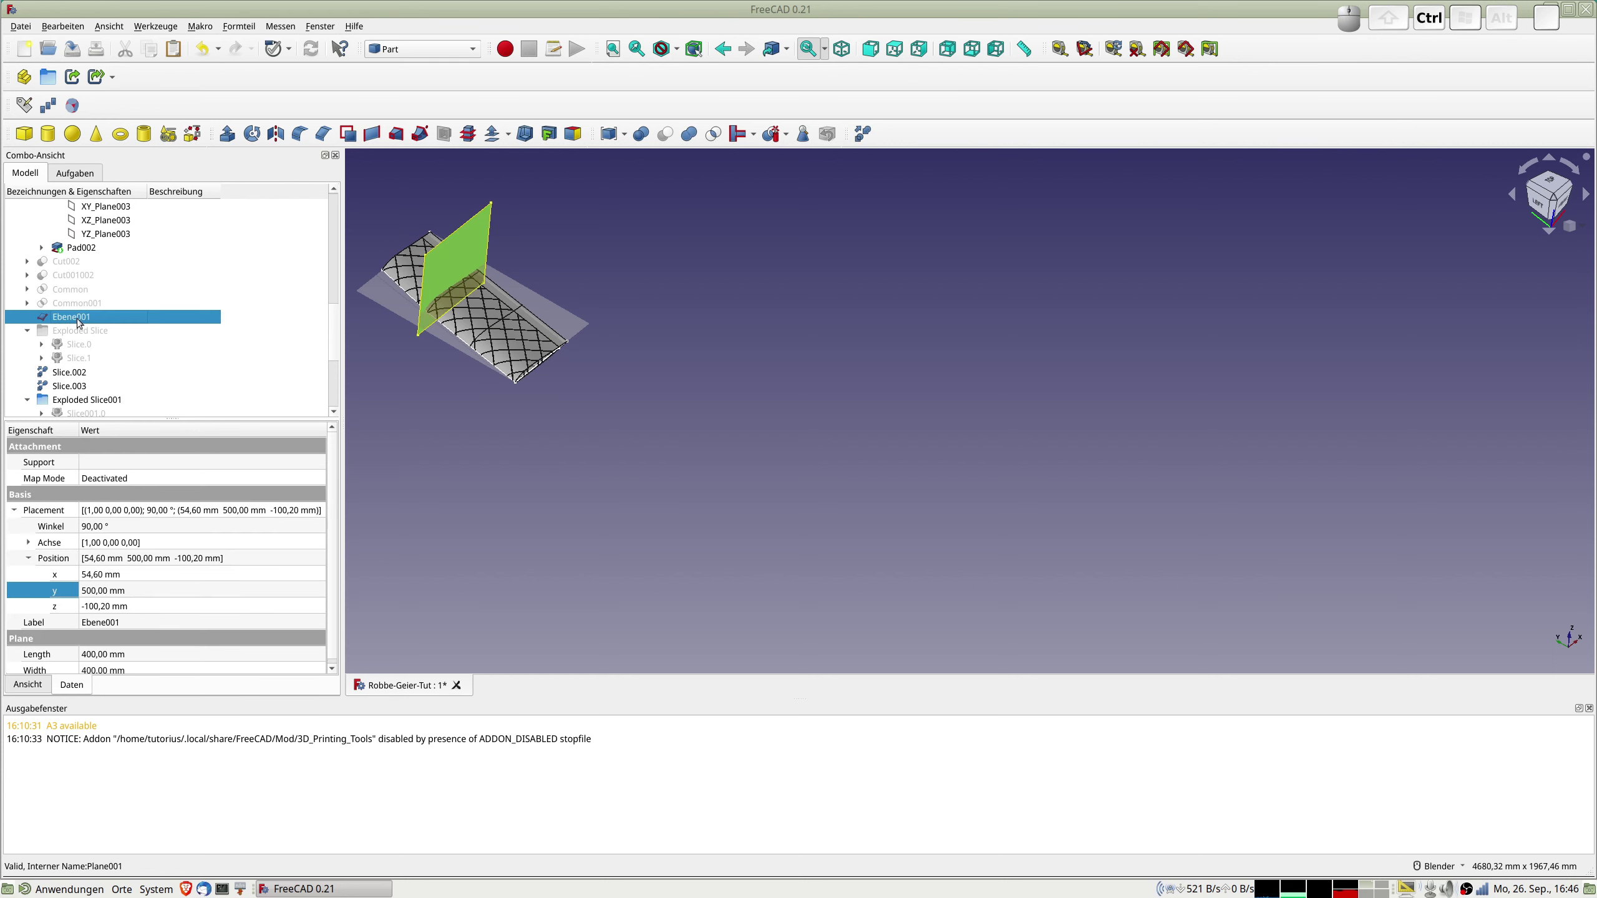
key("ctrl+c")
key("ctrl+v")
key("ctrl+v")
key("ctrl+v")
Select wing piece Slice.003 together with plane Ebene001 for inspection.
scroll("down", 3)
scroll("up", 3)
scroll("down", 3)
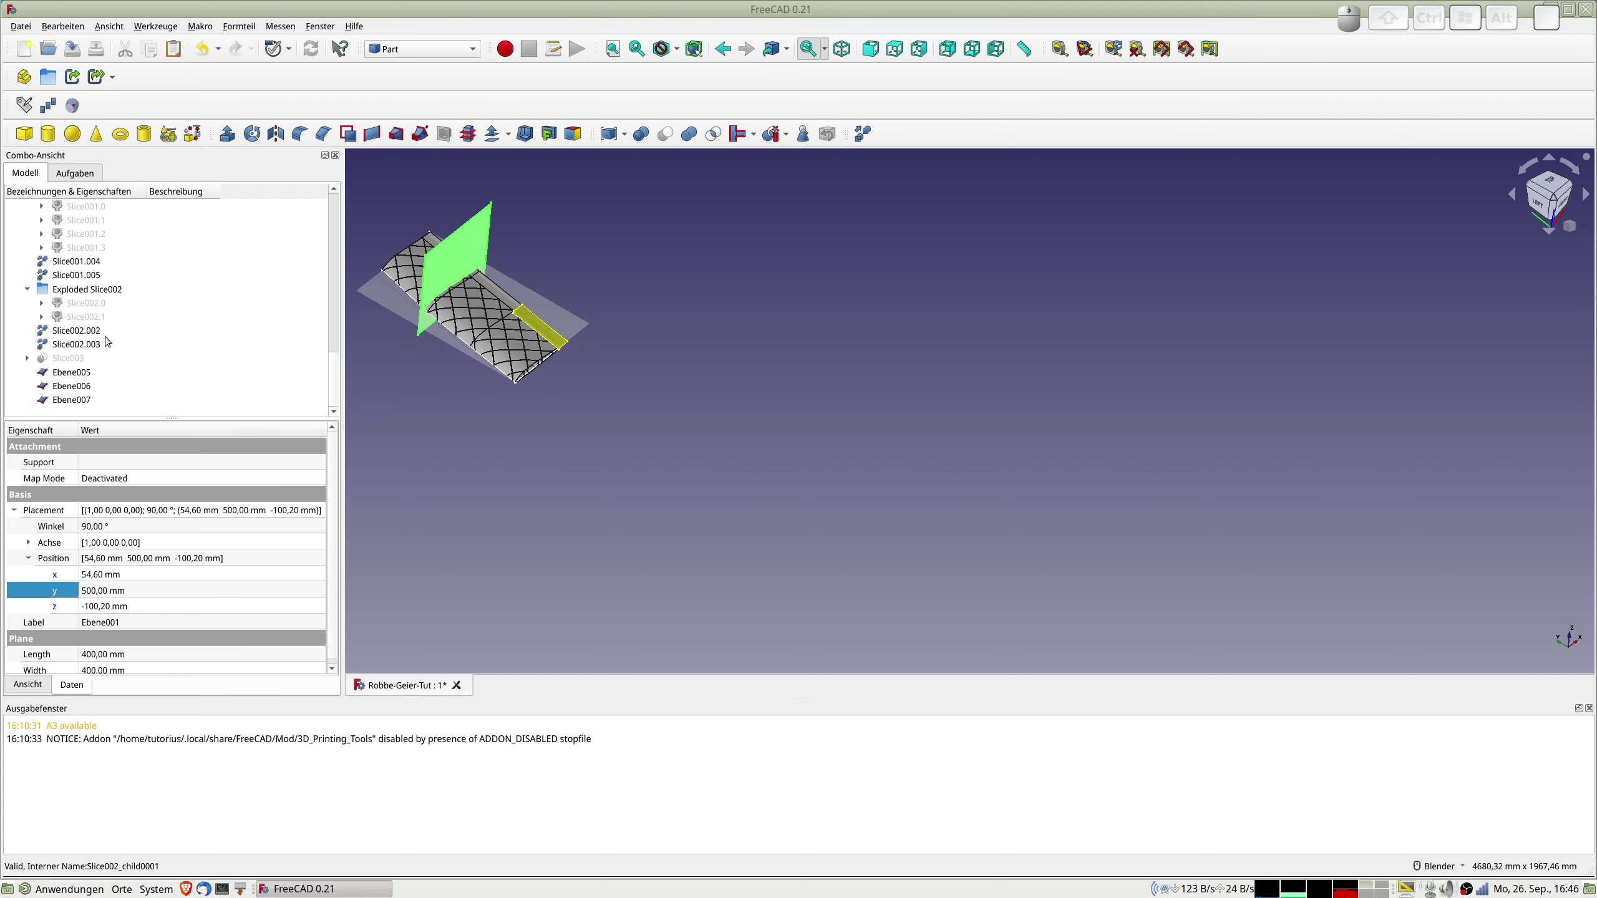
scroll("up", 3)
scroll("up", 3)
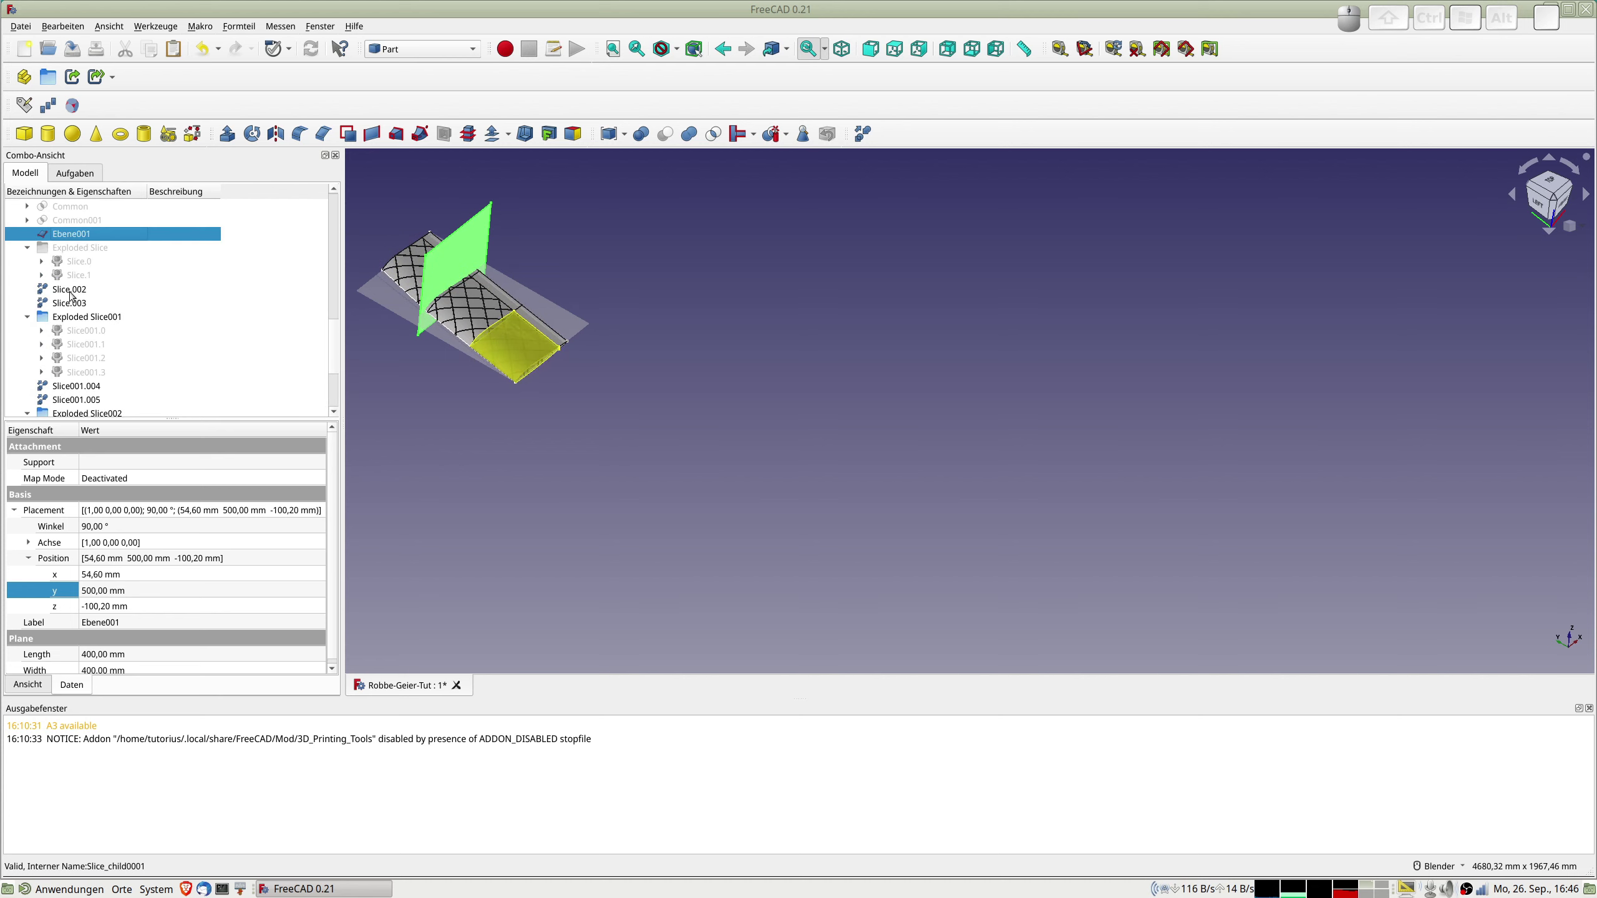
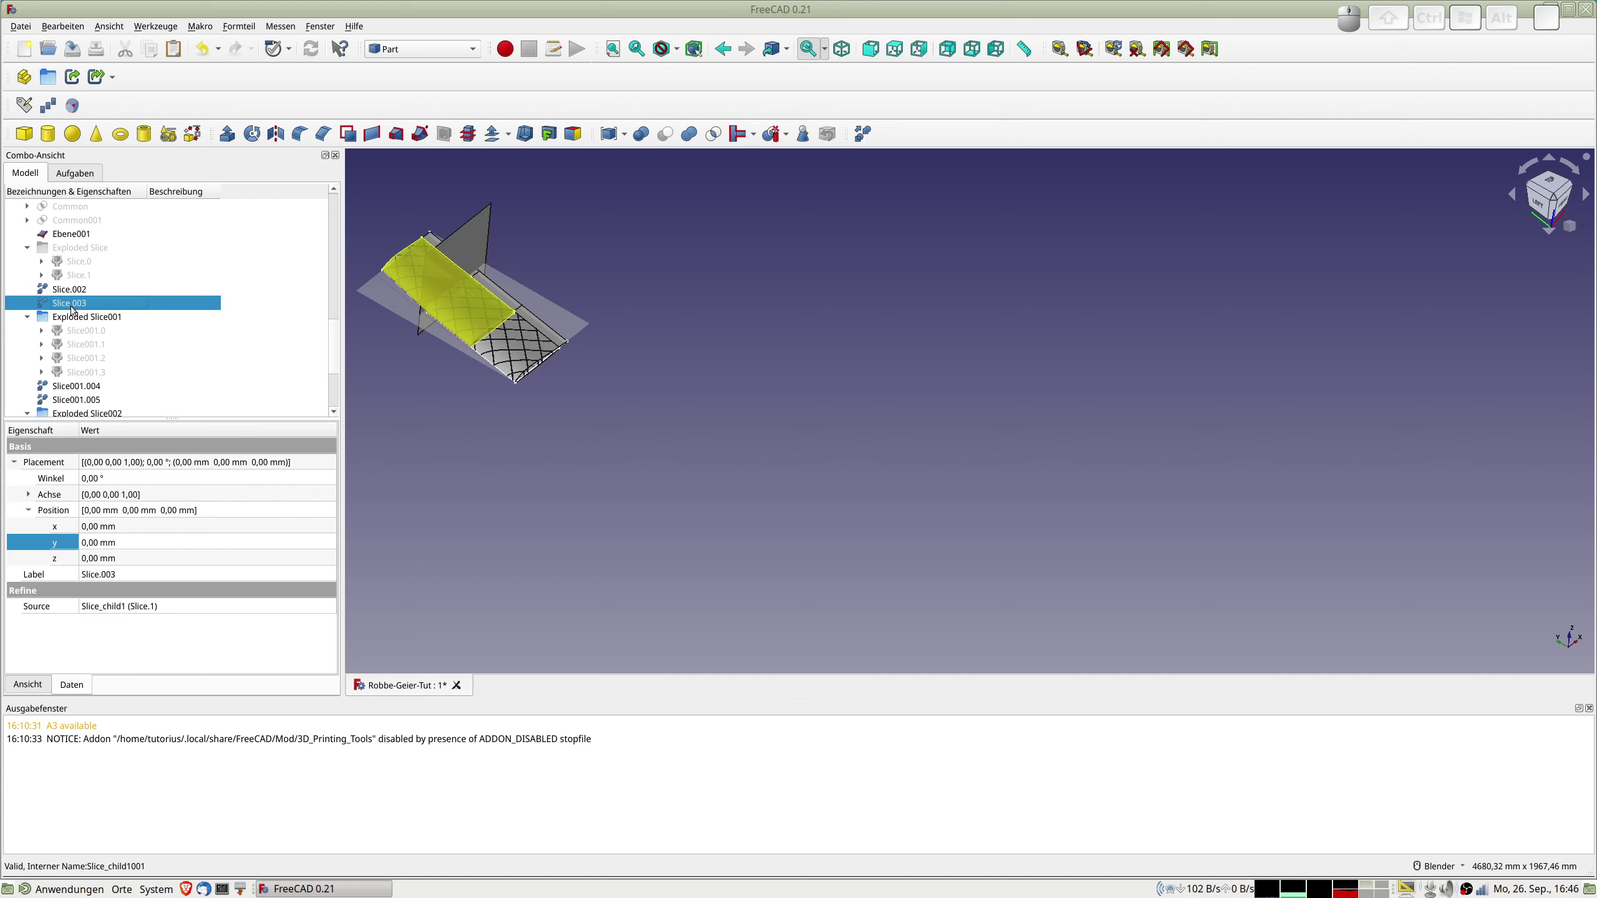
scroll("up", 3)
left_click(73, 276)
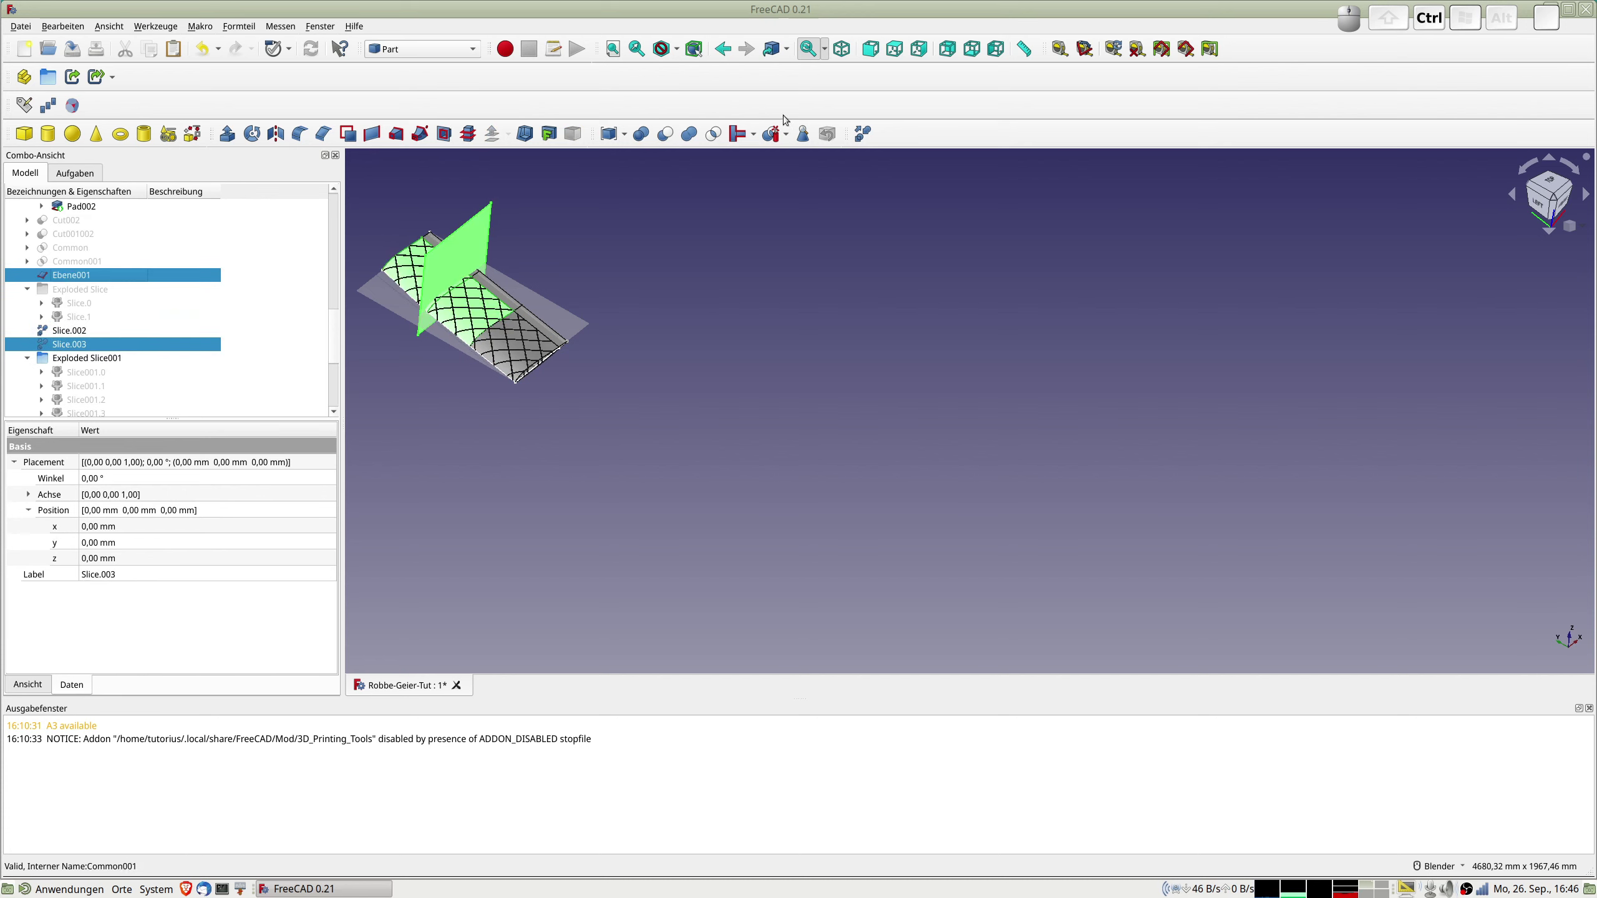
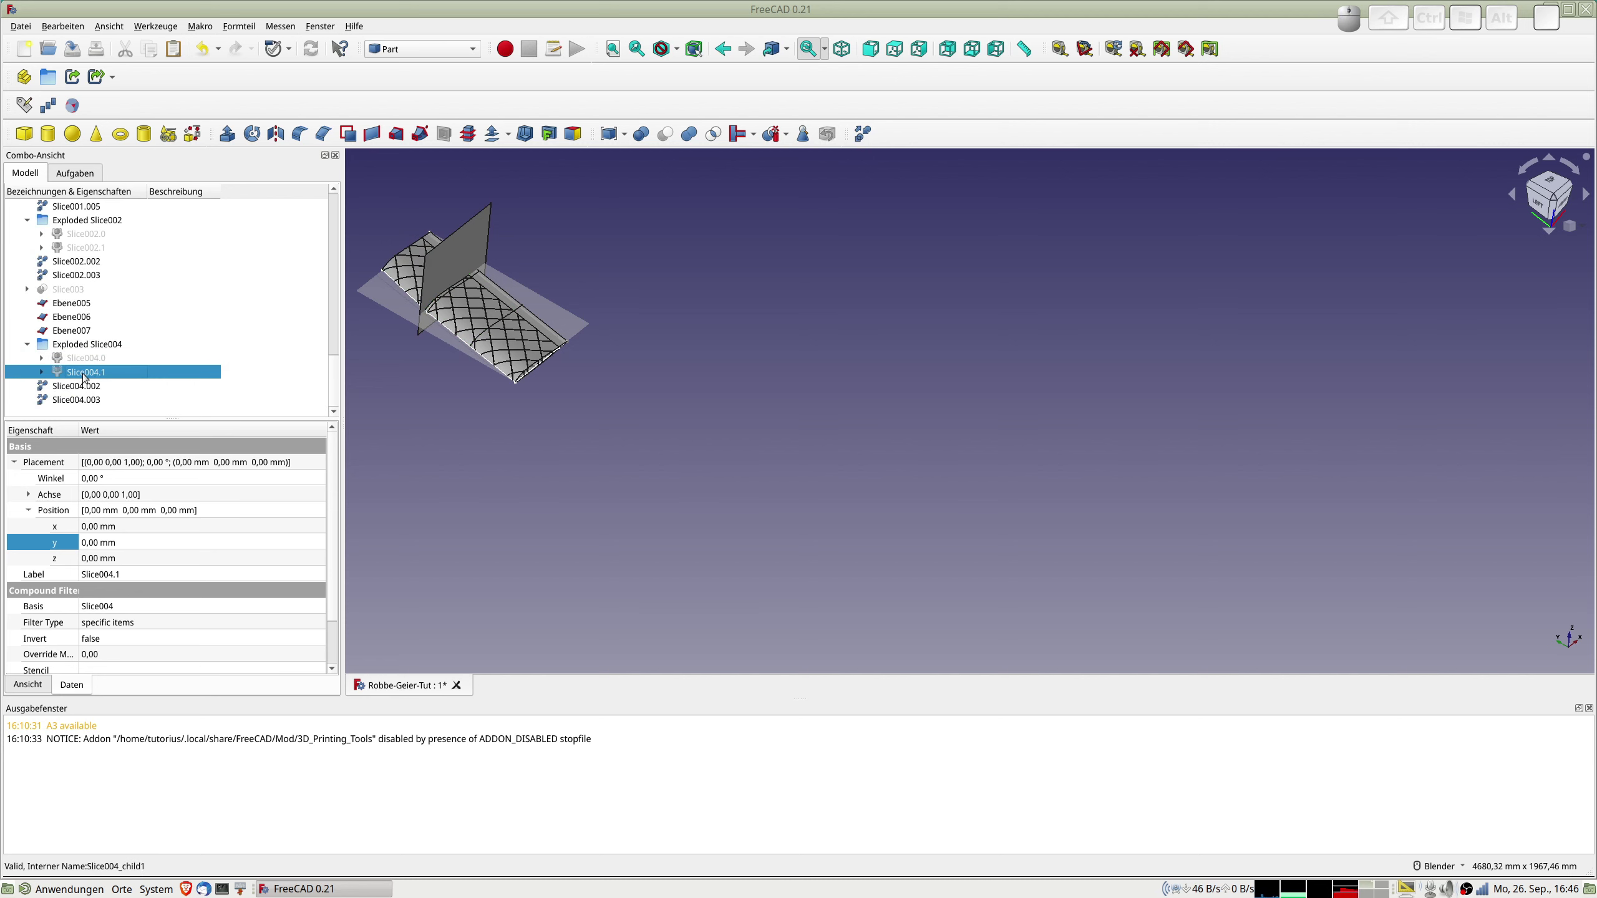
Review the refined slice pieces in the tree and view, selecting wing piece Slice002.002.
scroll("up", 3)
scroll("up", 3)
scroll("down", 3)
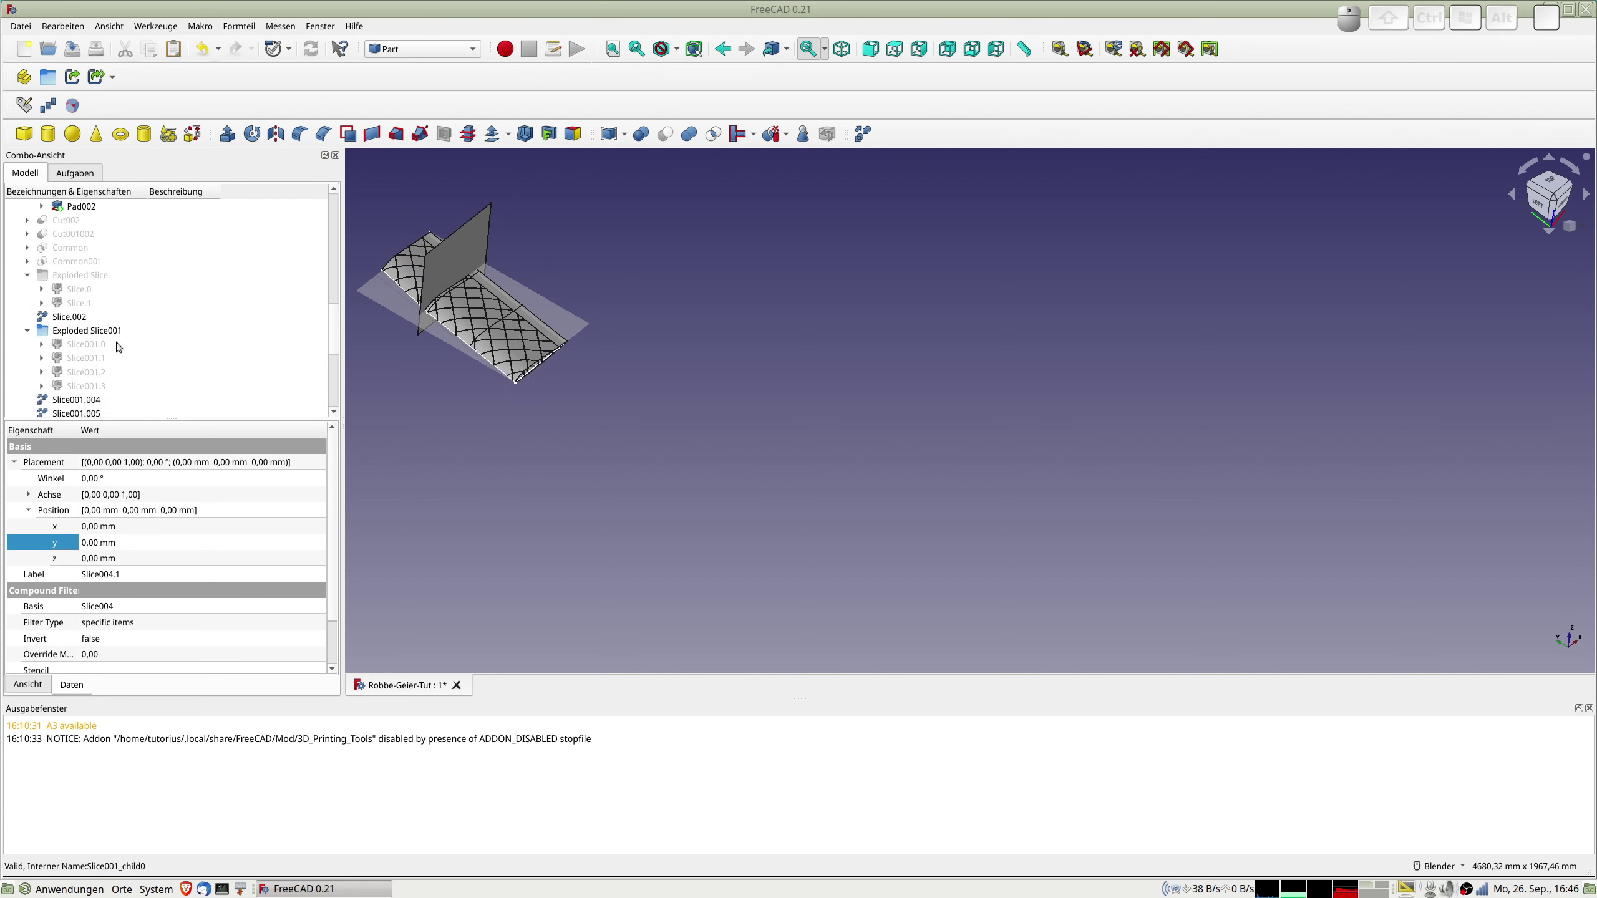
scroll("up", 3)
scroll("down", 3)
scroll("down", 3)
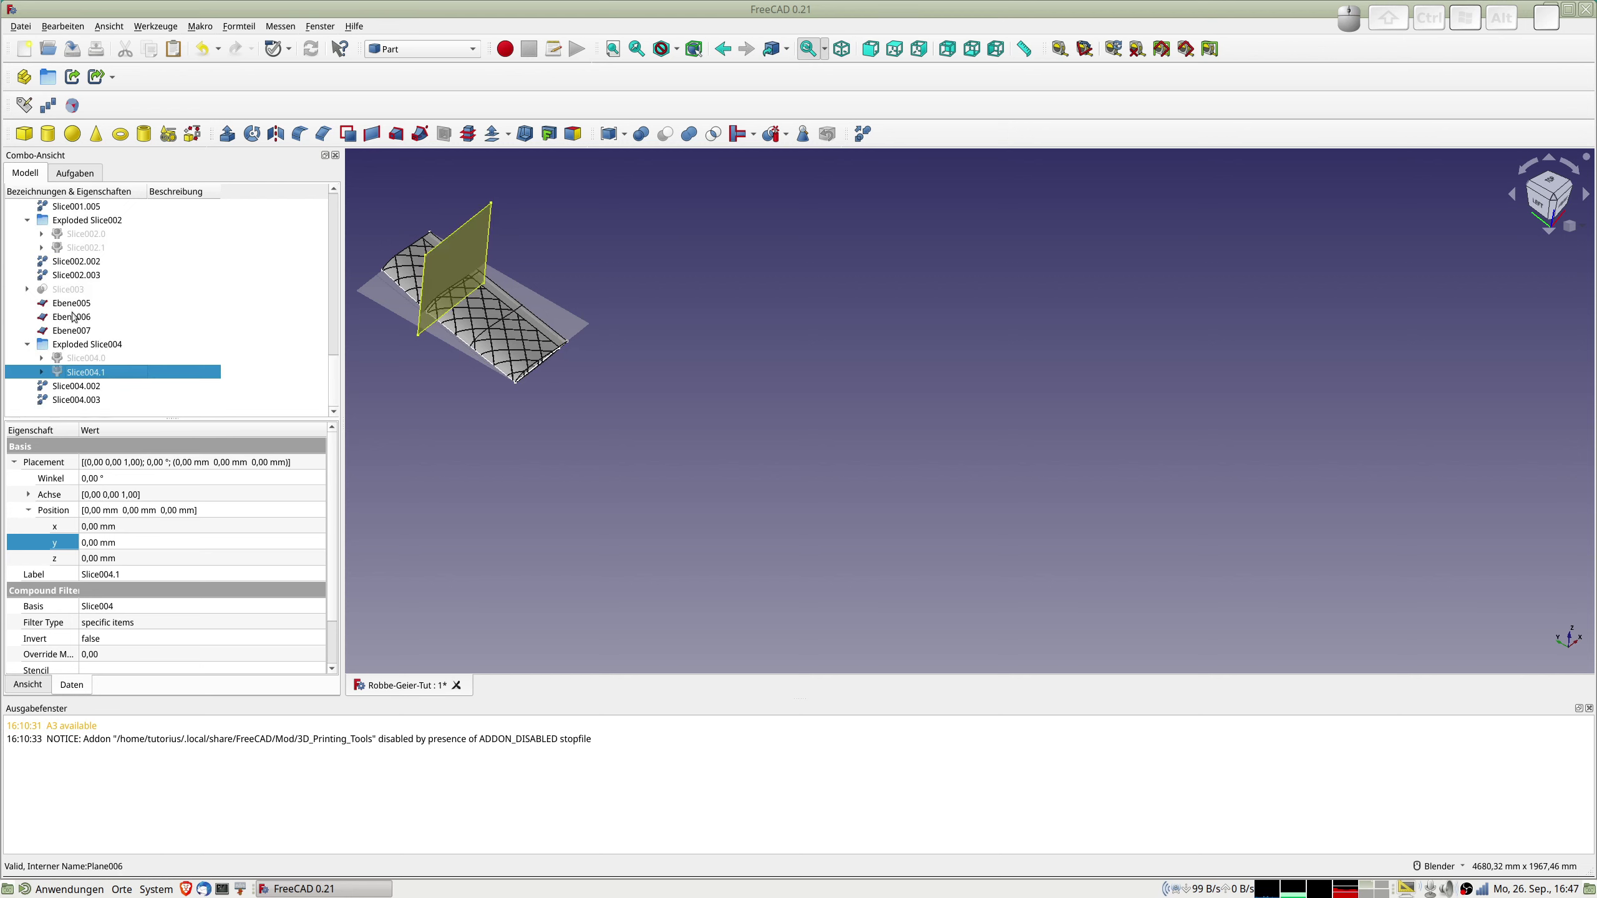
scroll("up", 3)
left_click(82, 344)
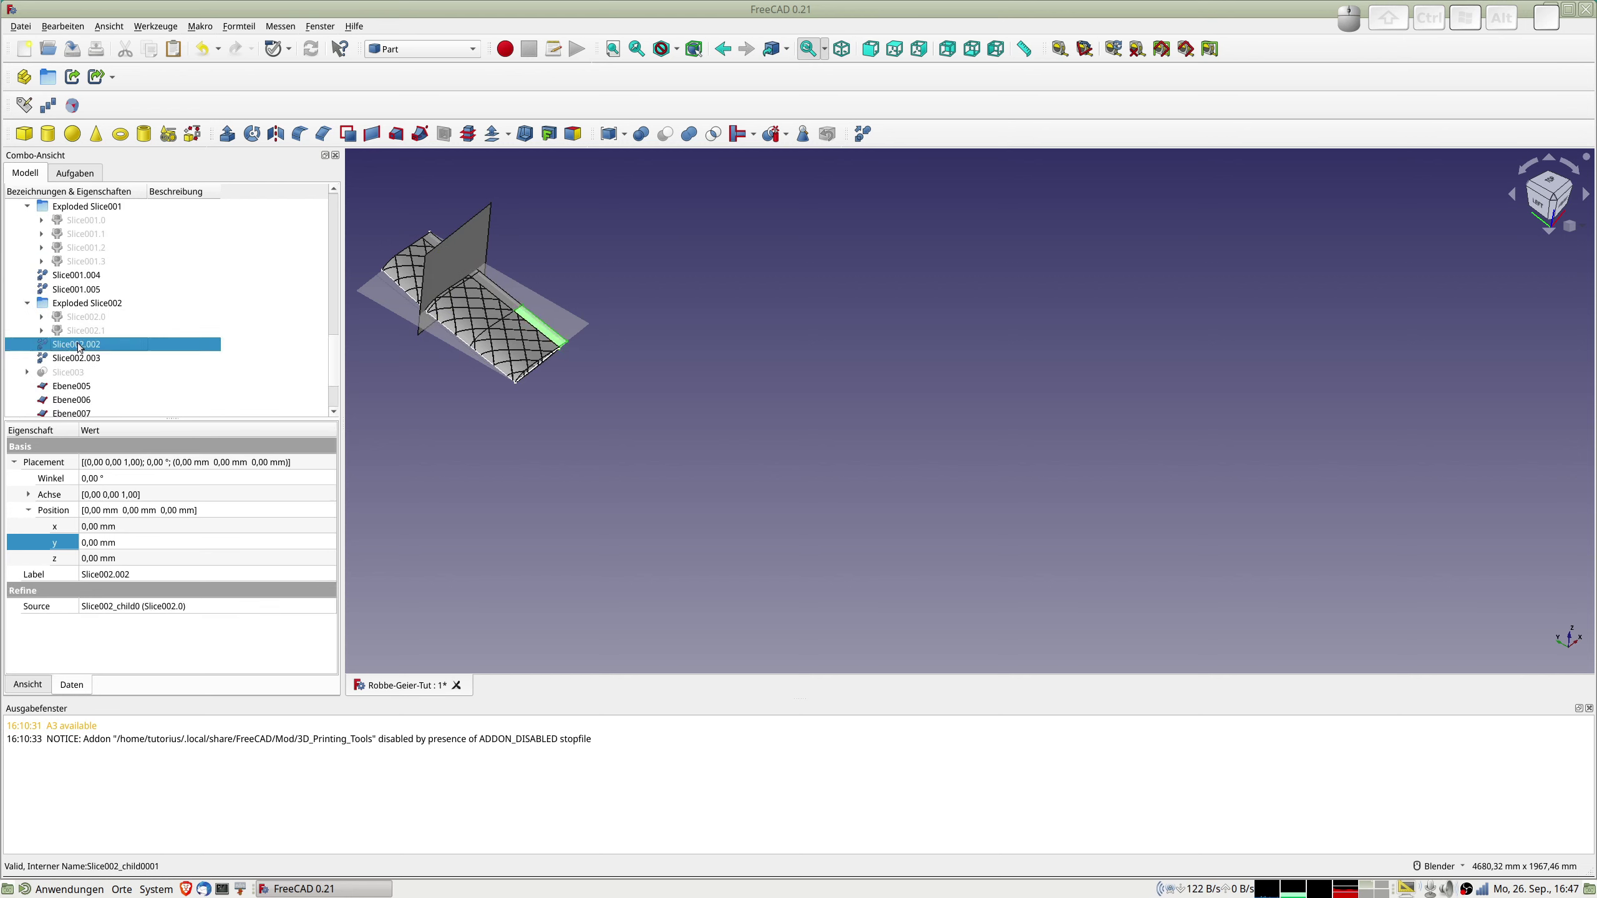
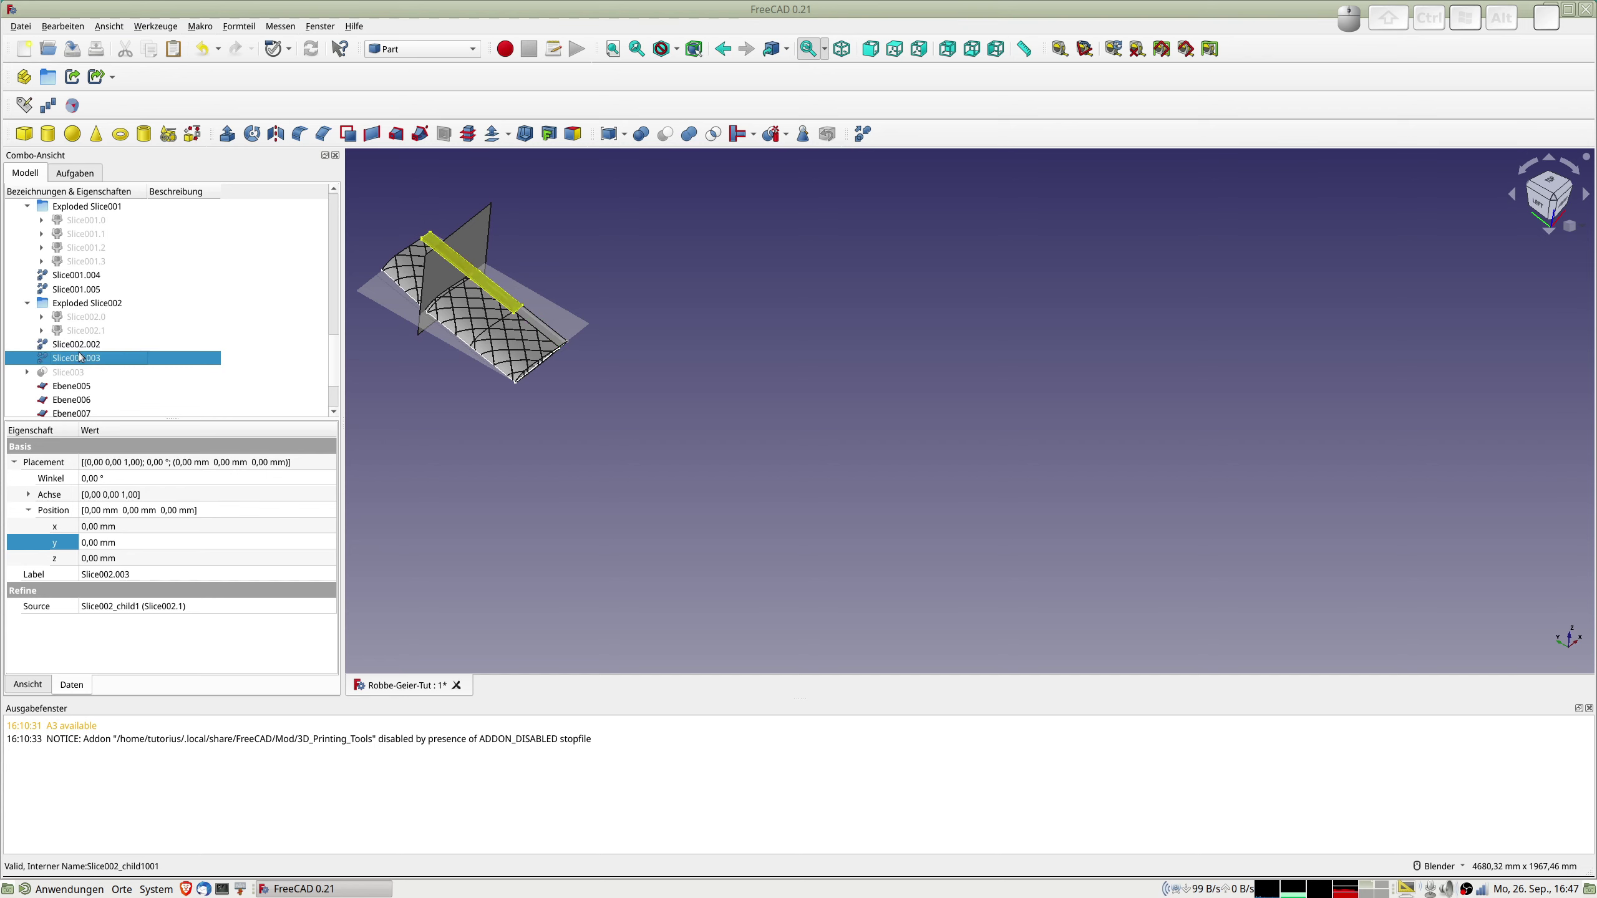
scroll("up", 3)
scroll("down", 3)
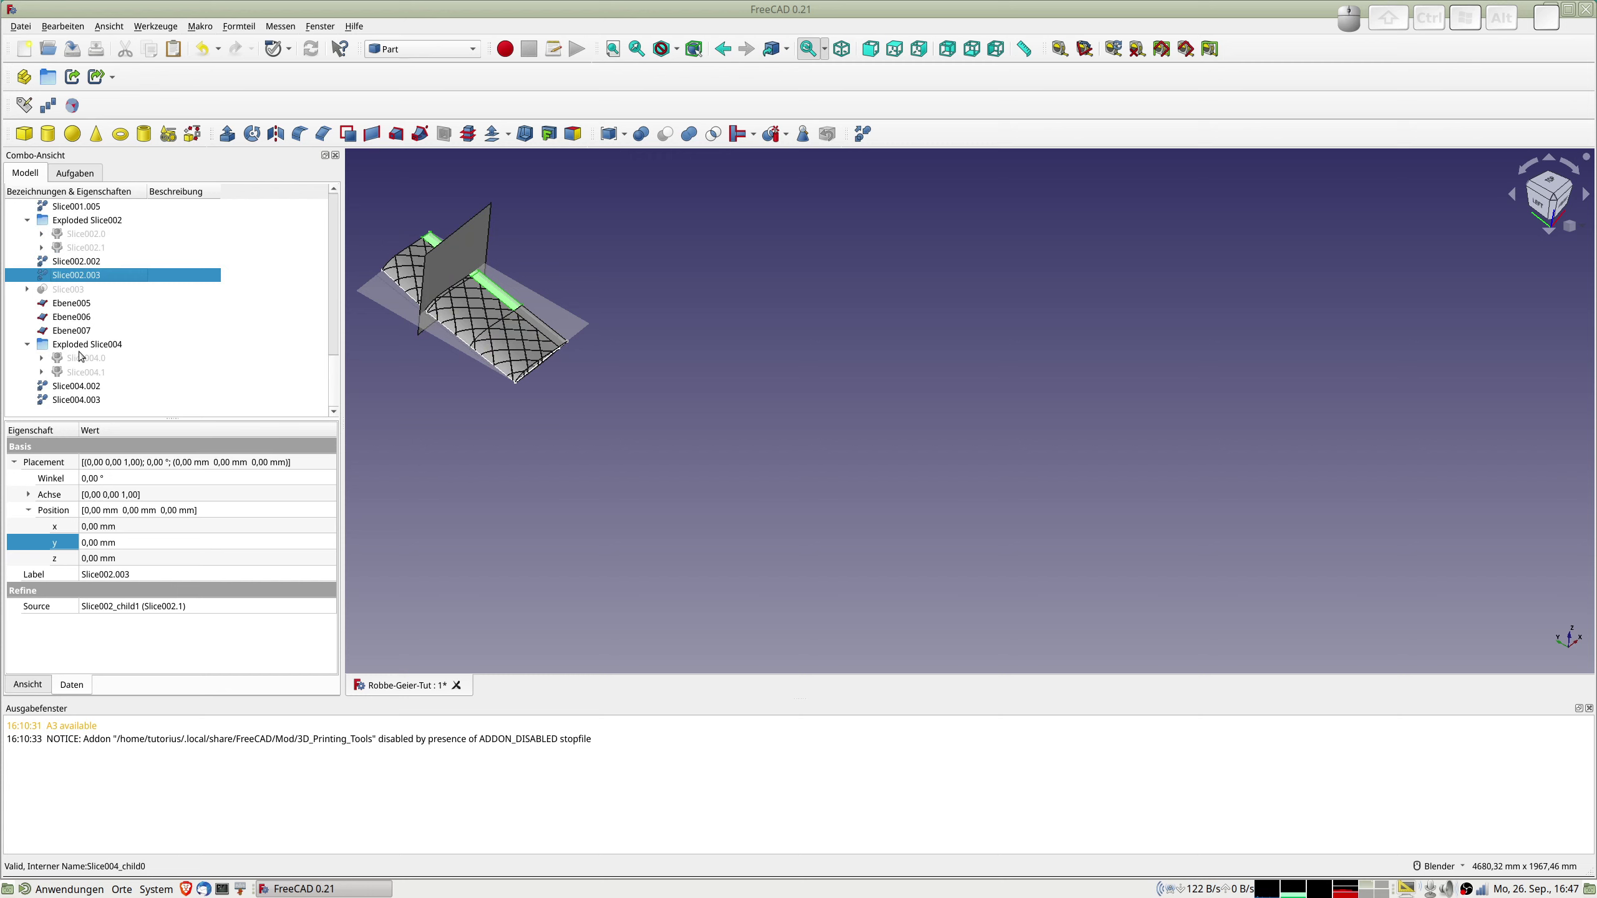
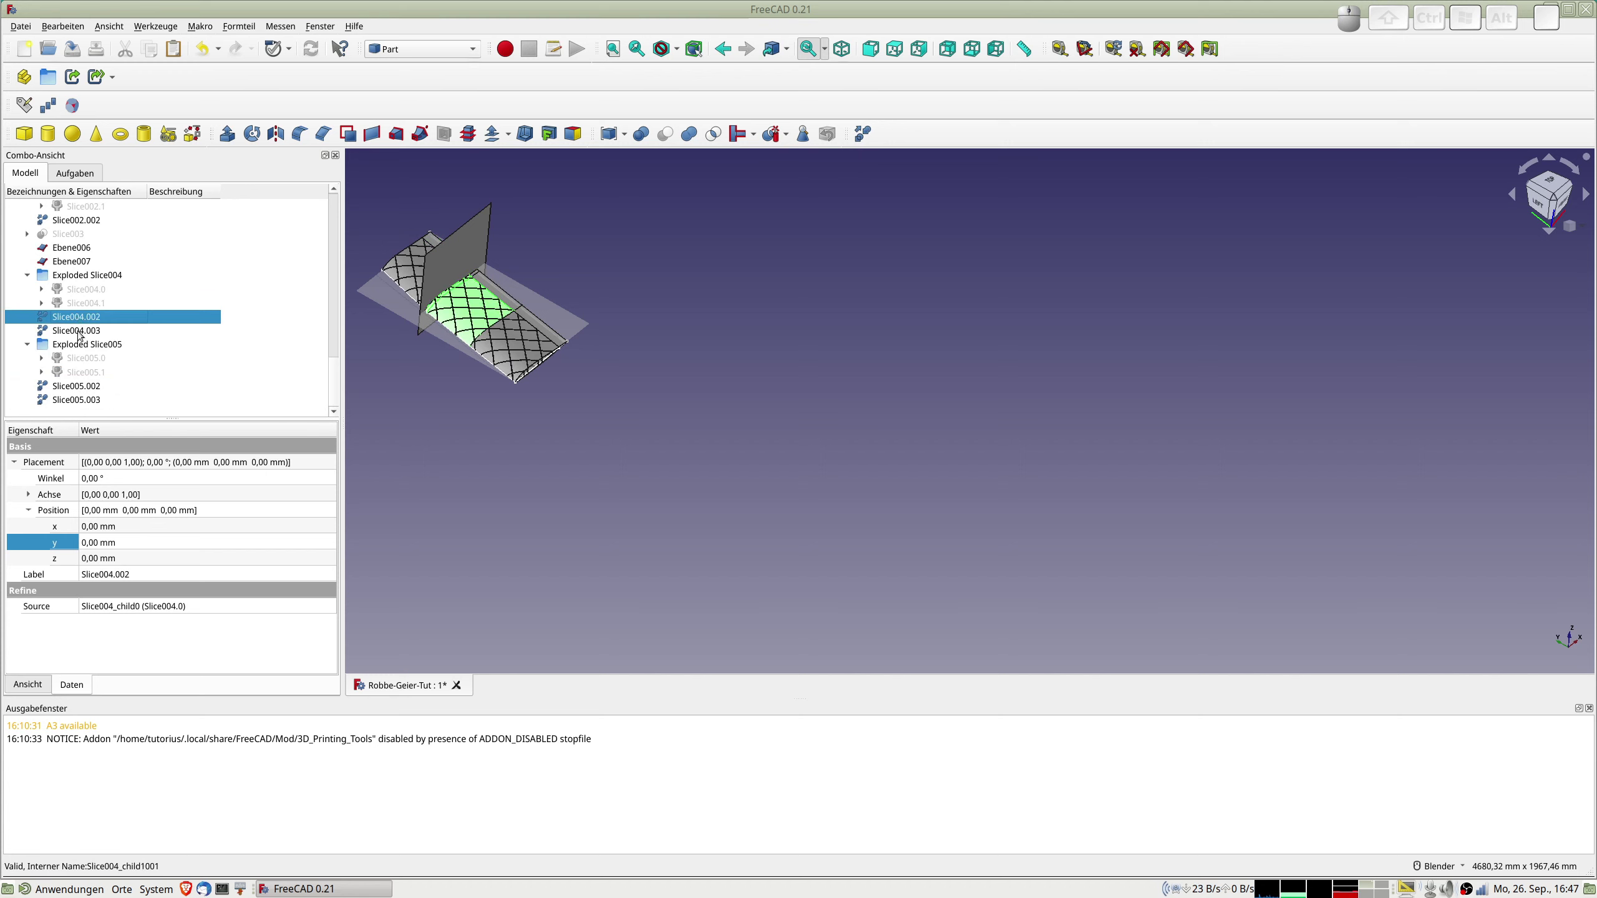
left_click(82, 332)
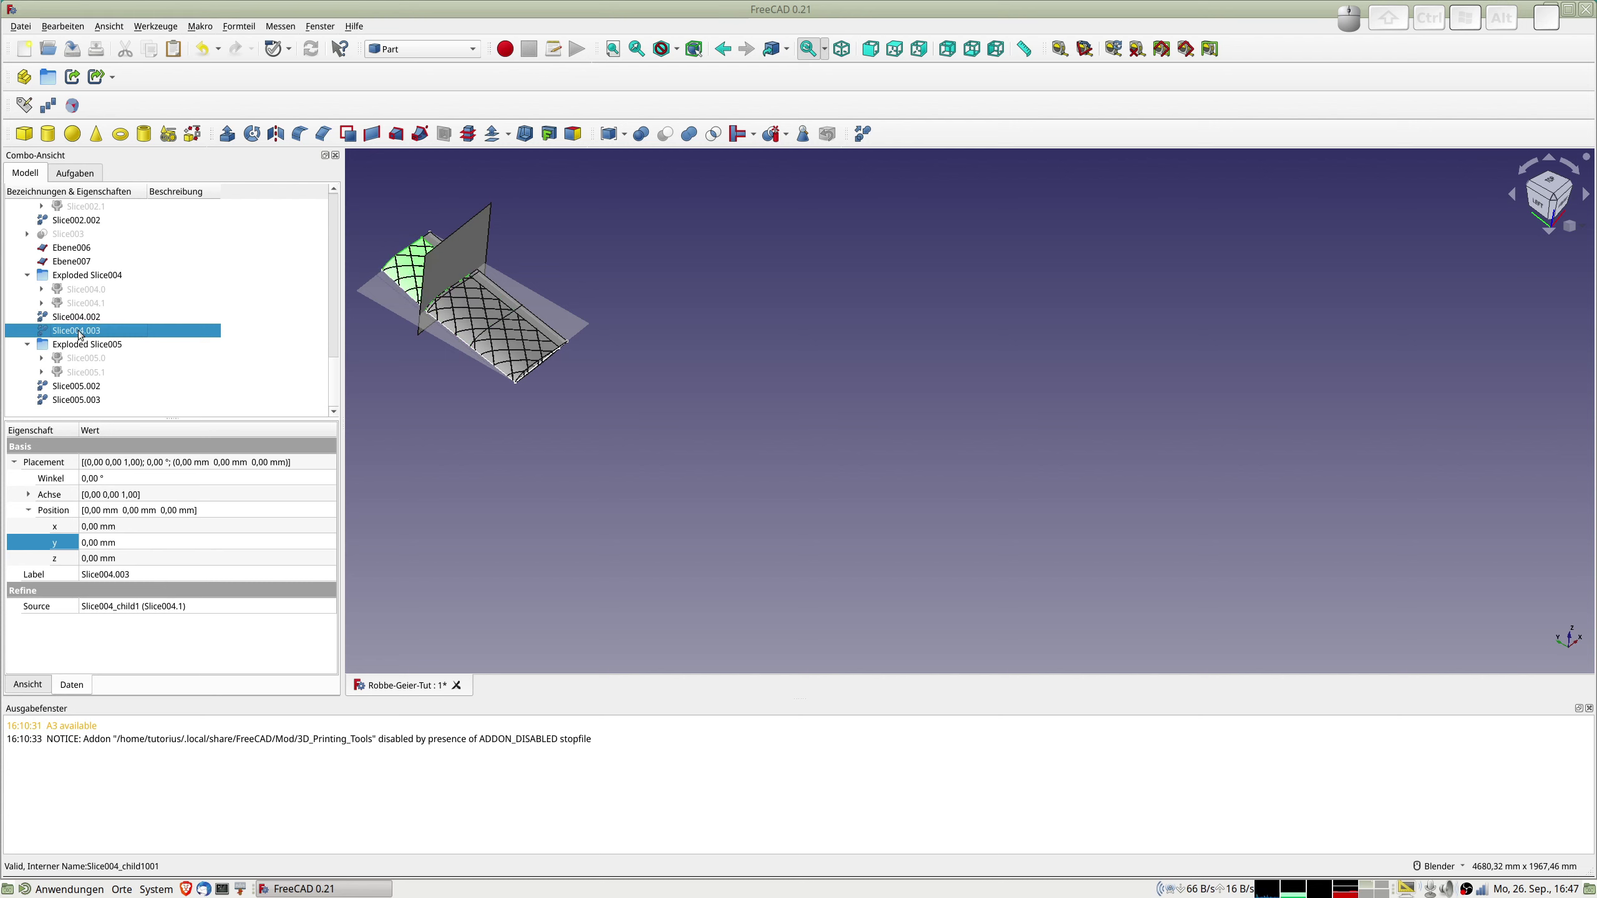
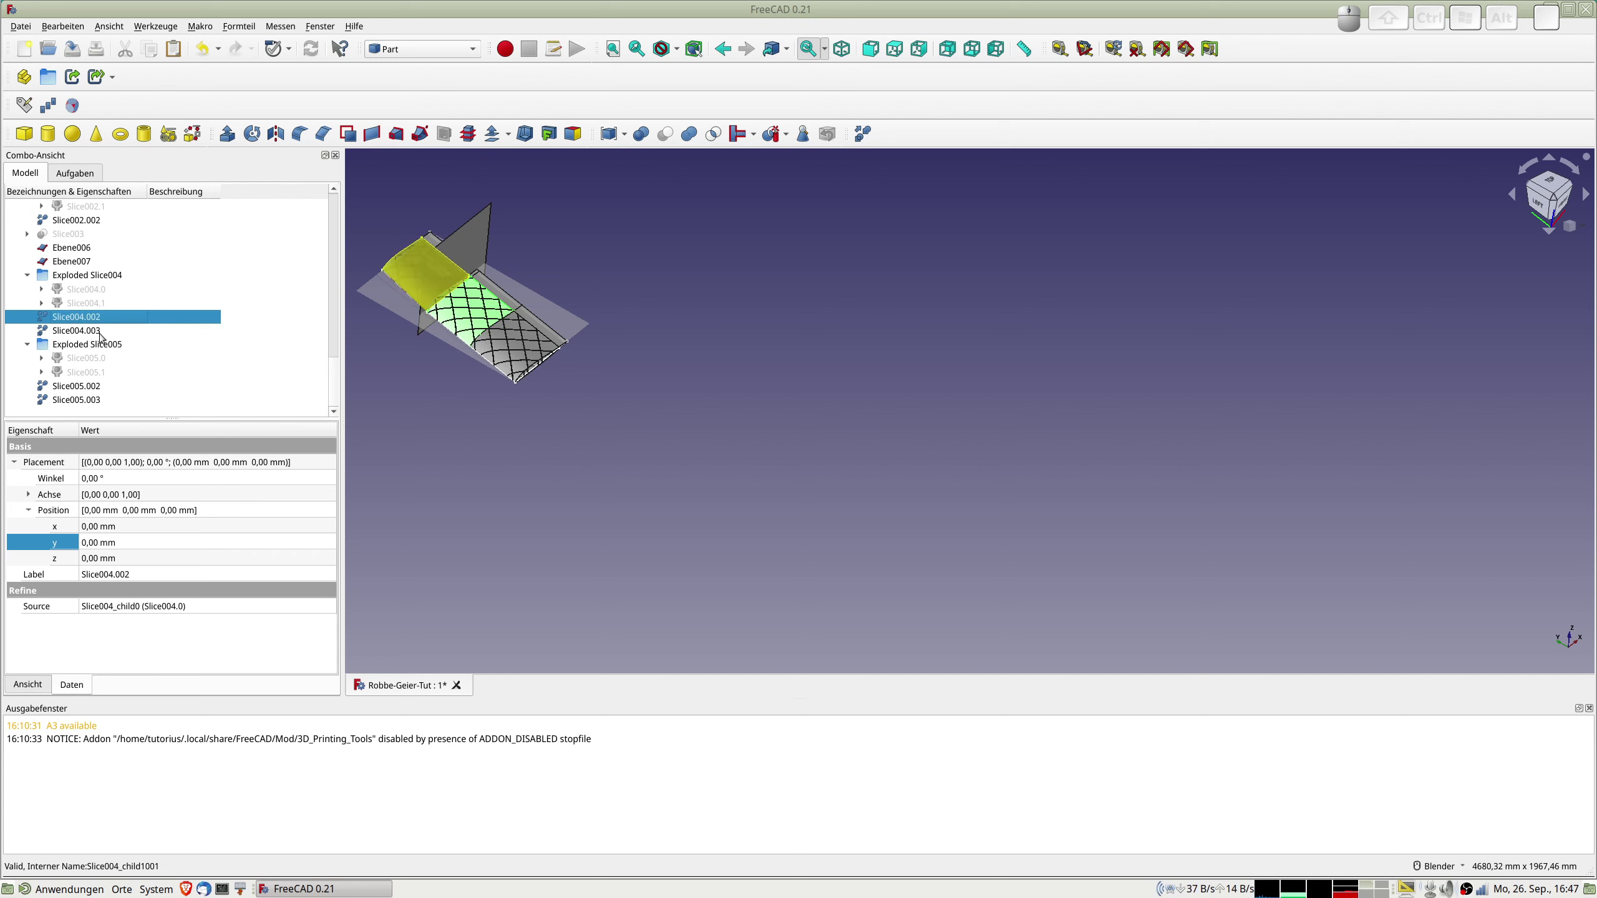
scroll("up", 3)
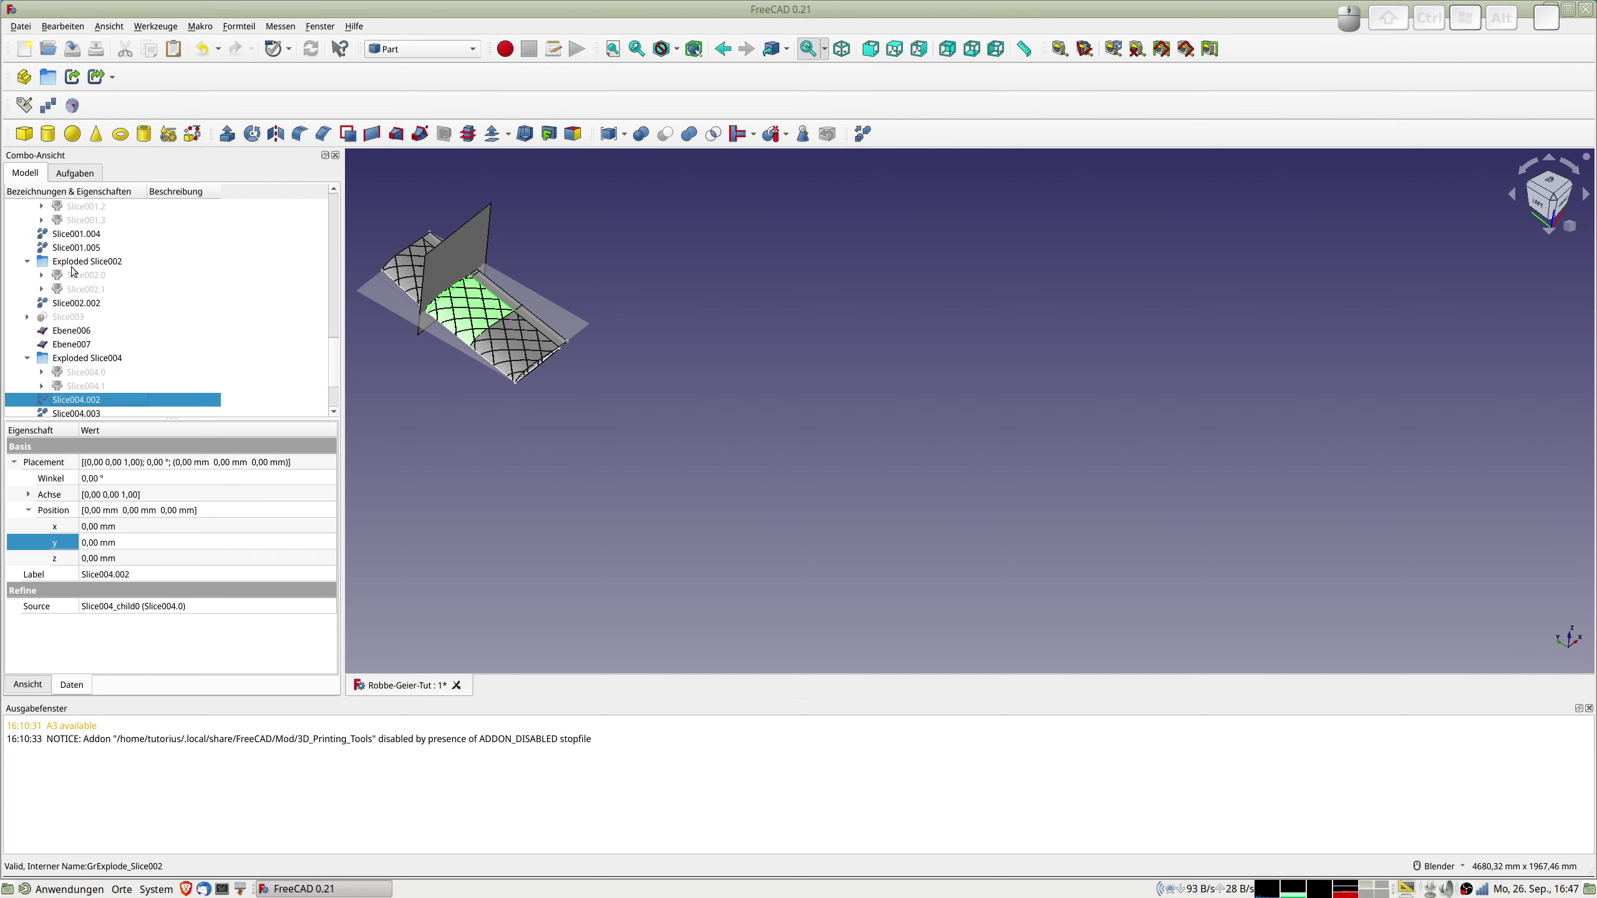
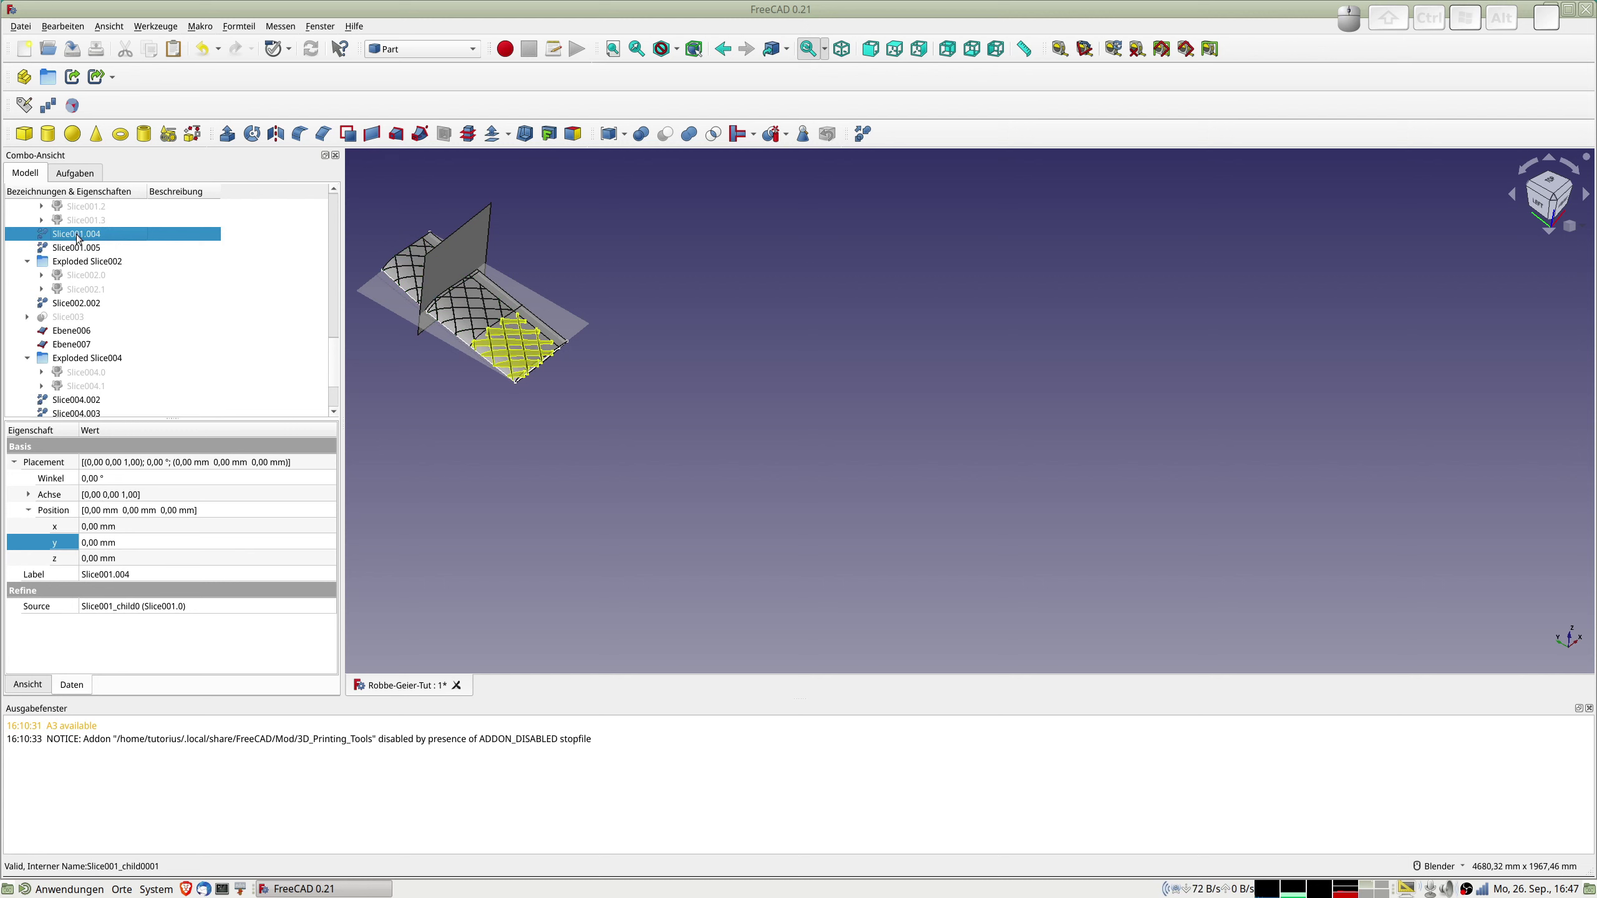
left_click(78, 247)
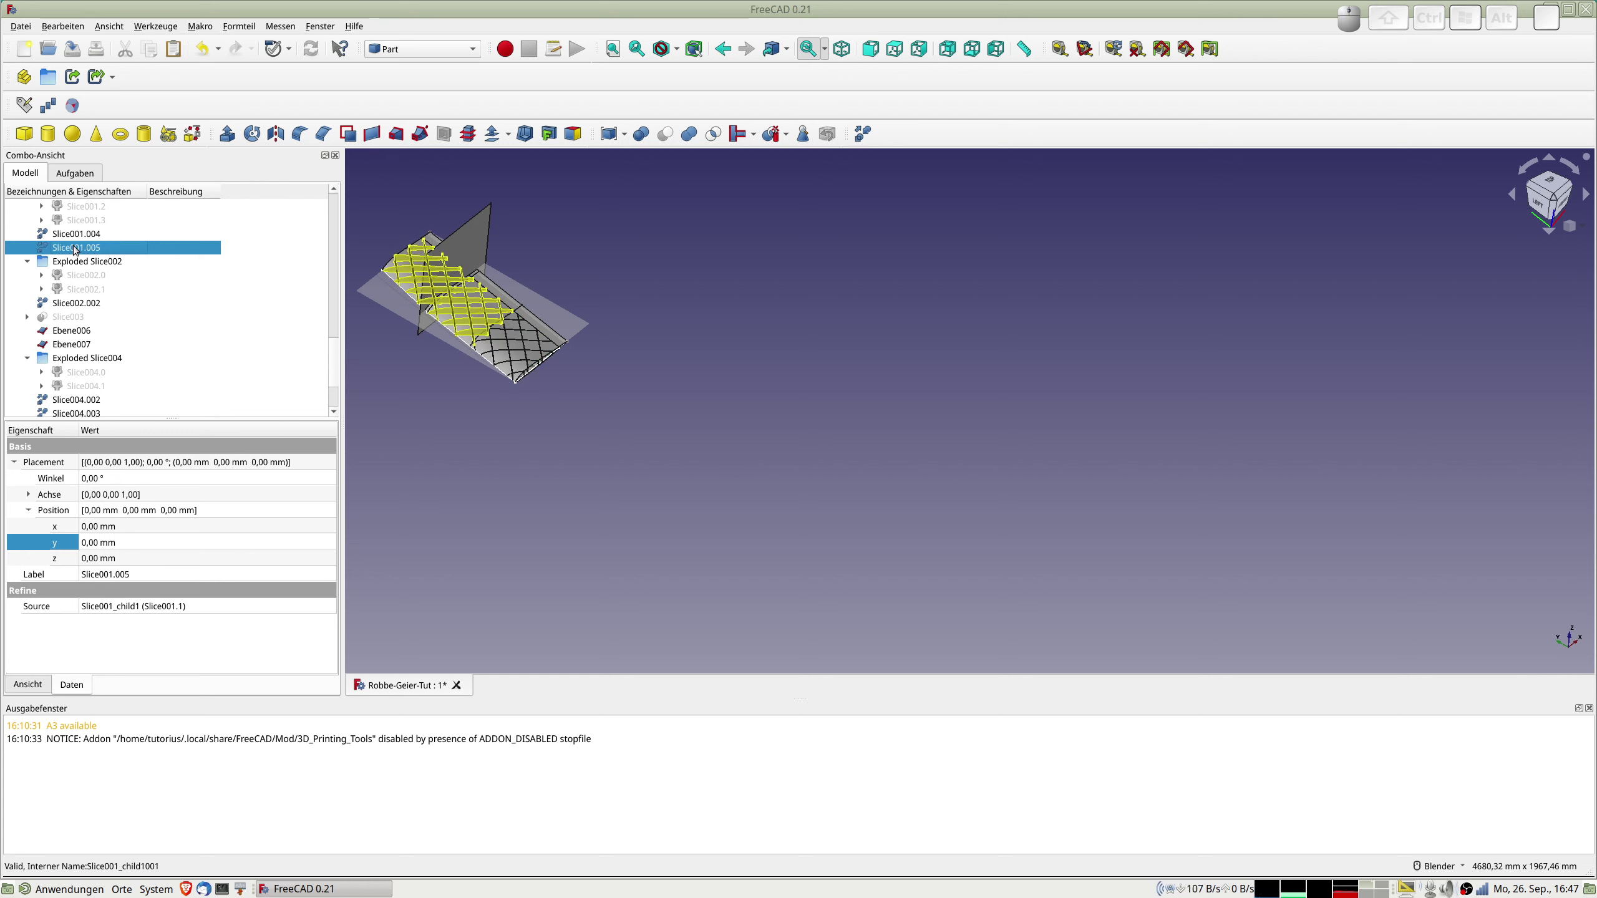
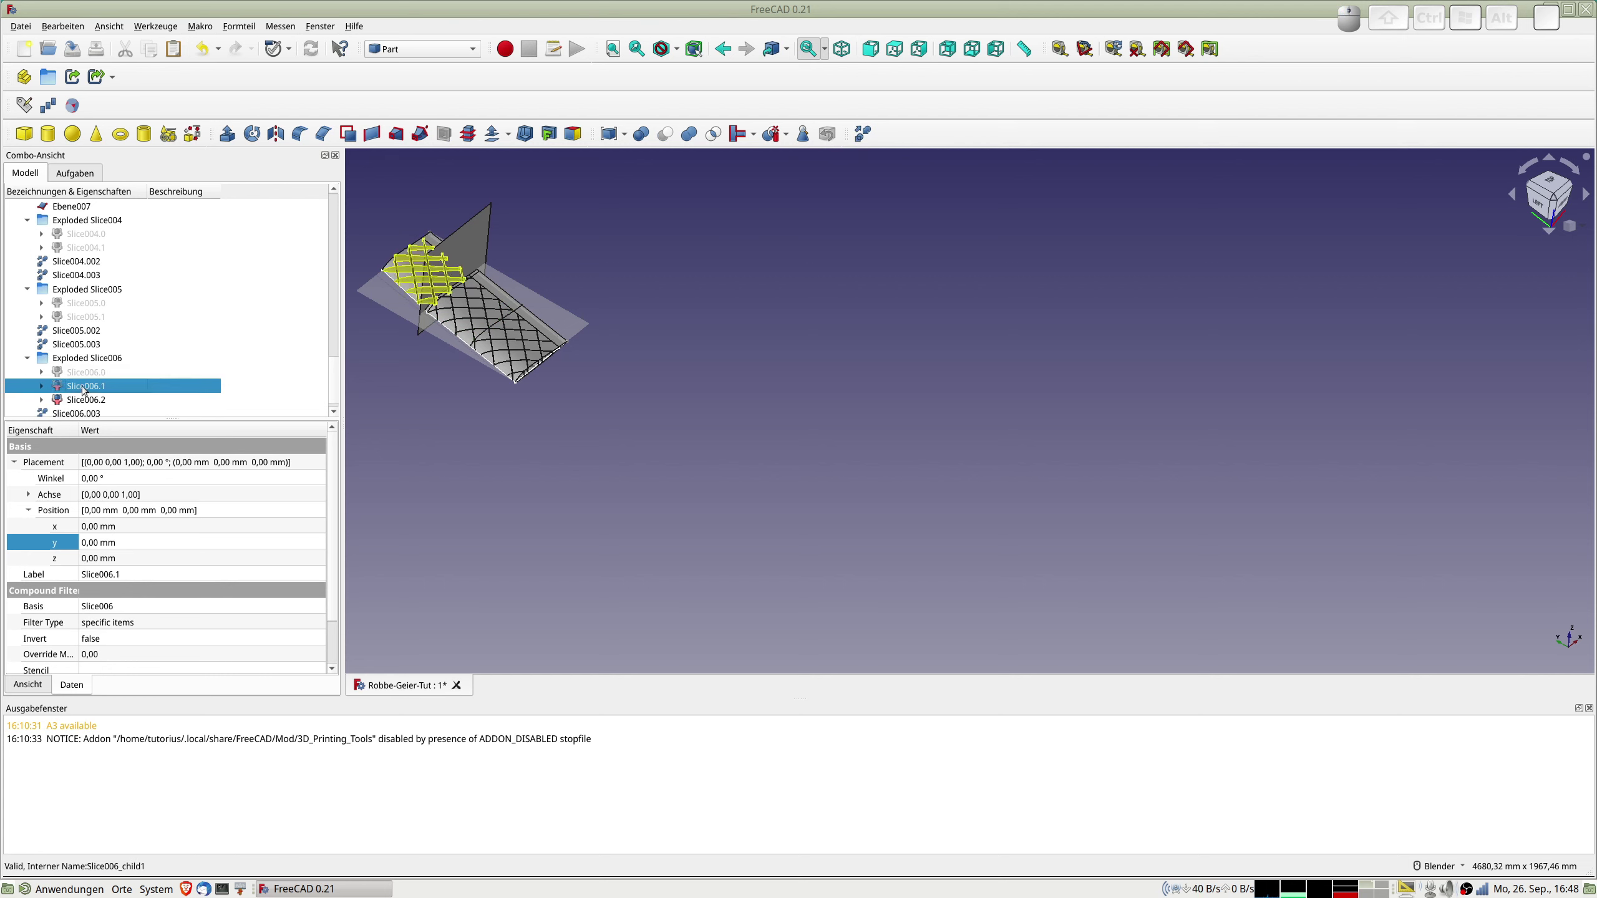
Make a refined copy of wing piece Slice006.002 and check it in the 3D view.
left_click(865, 131)
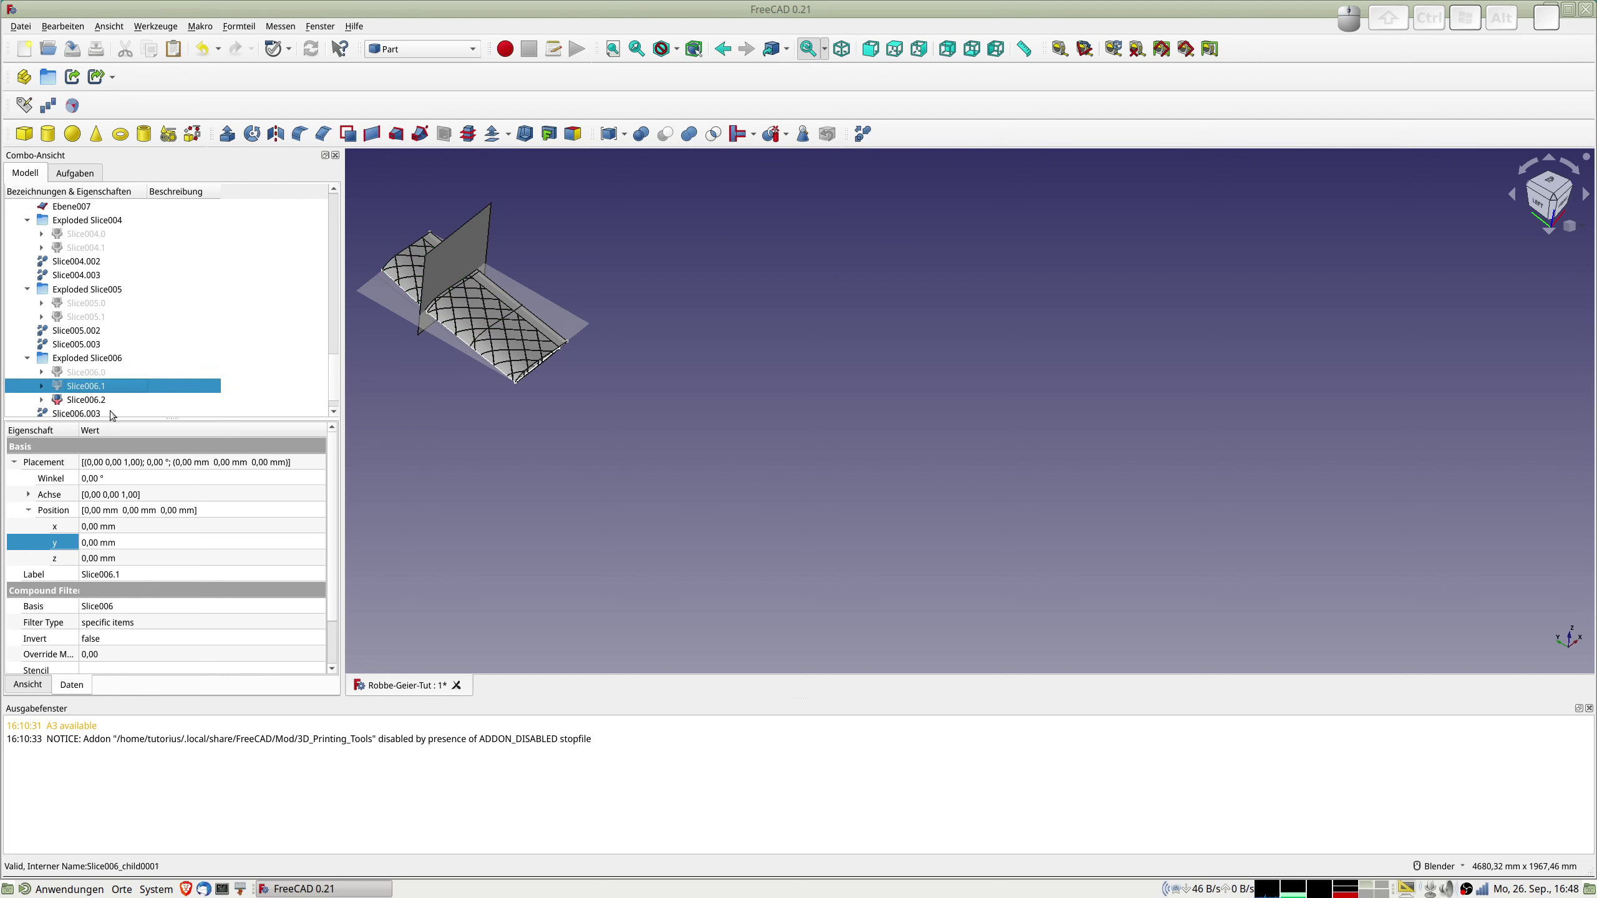
left_click(103, 403)
key("space")
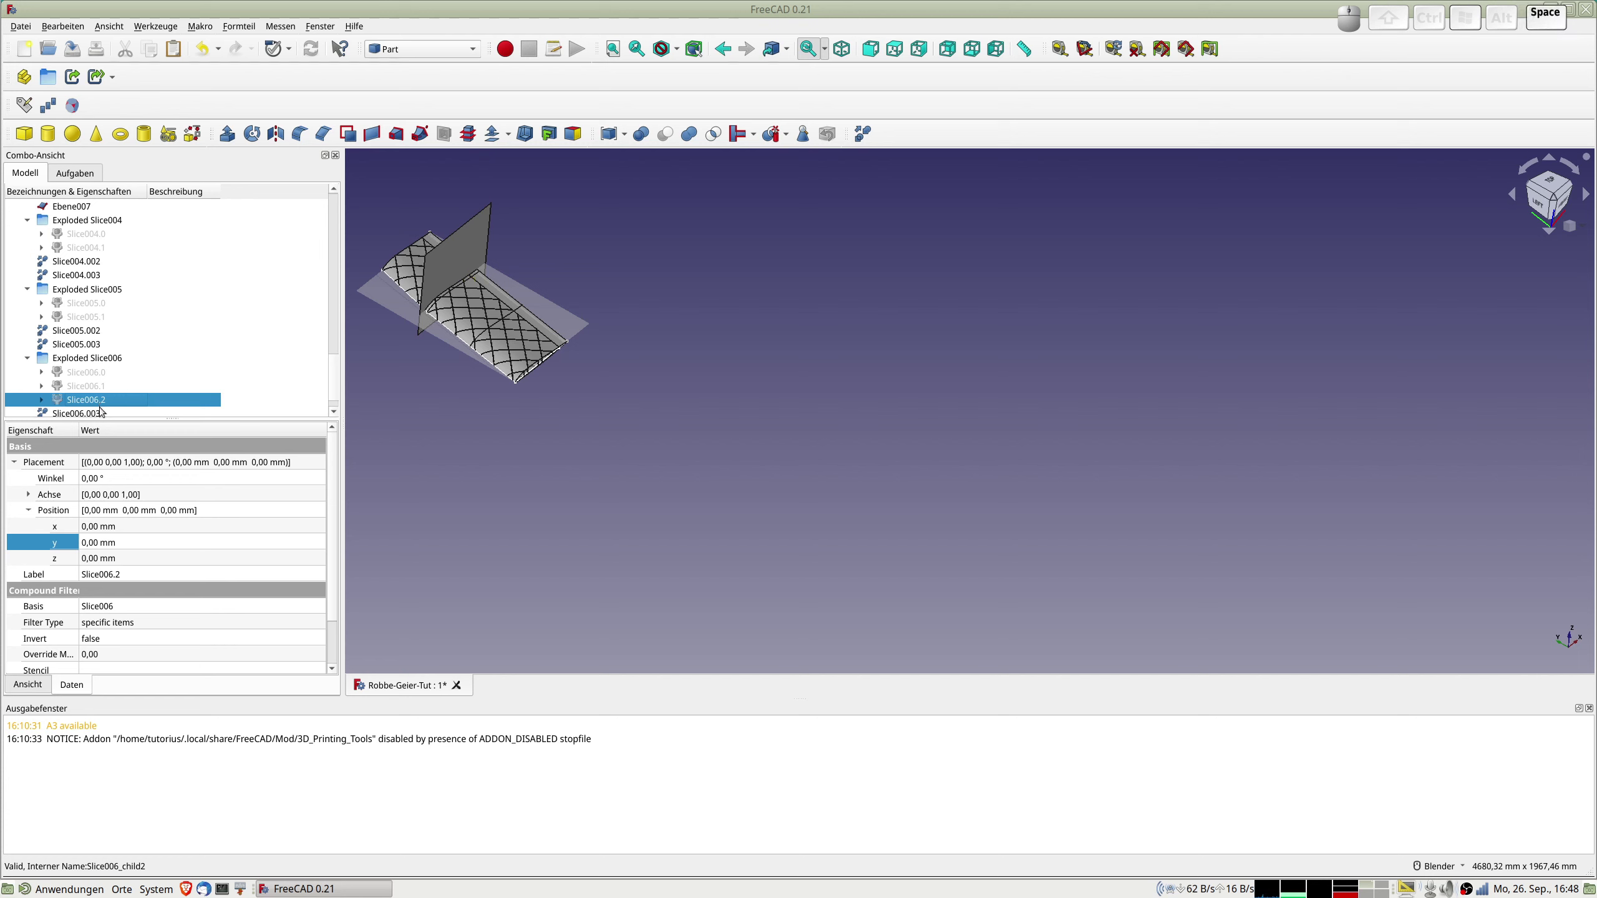
scroll("down", 3)
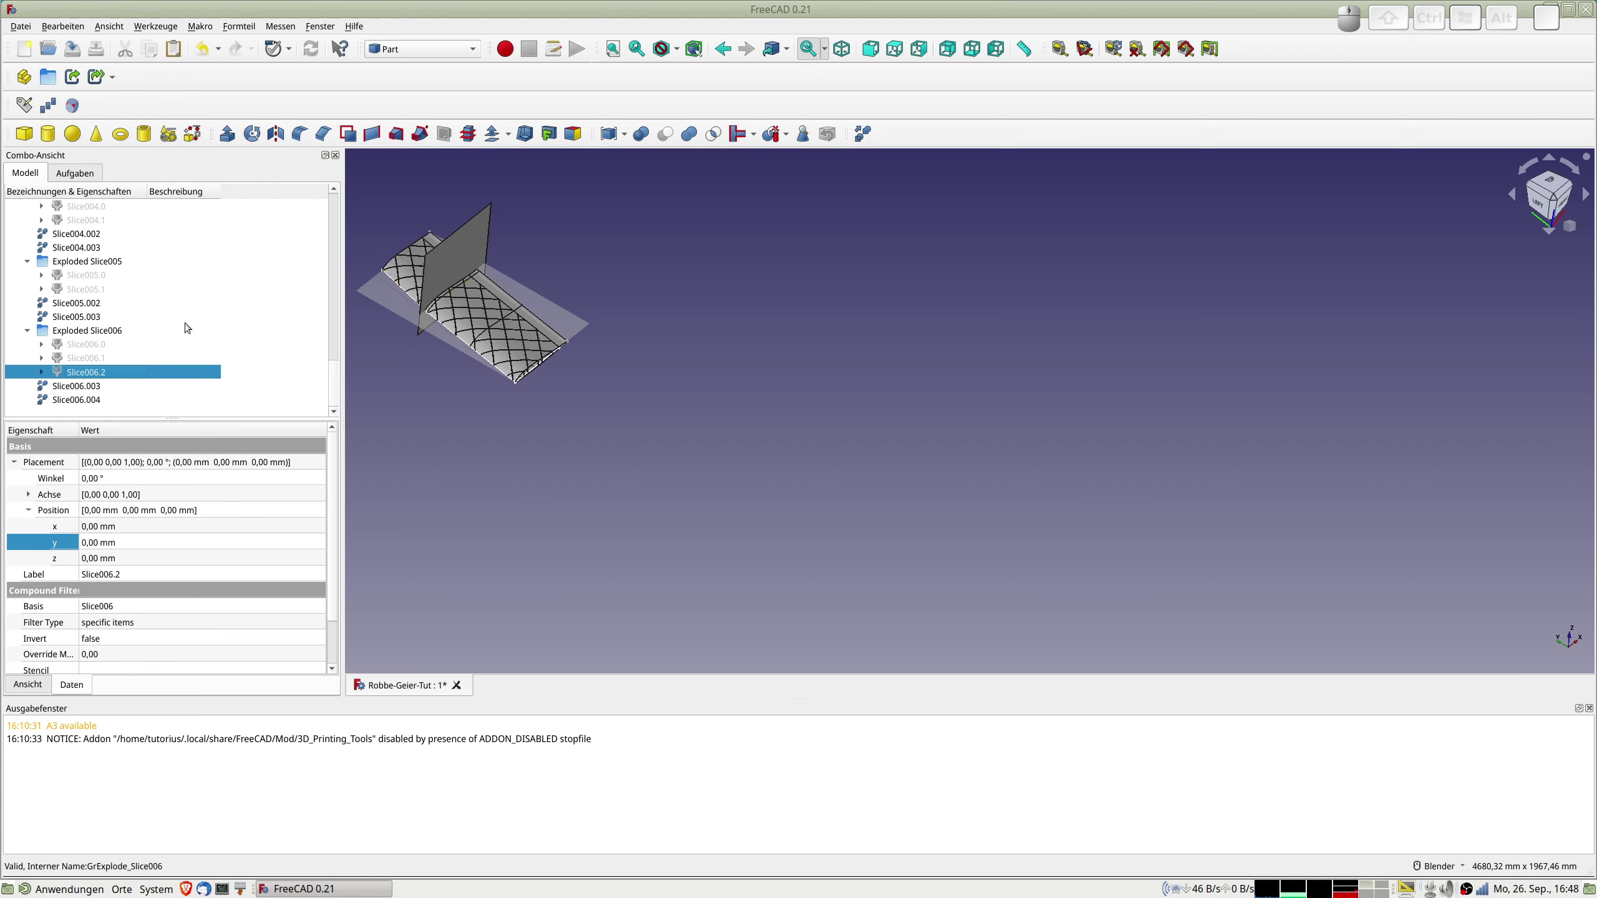
scroll("up", 3)
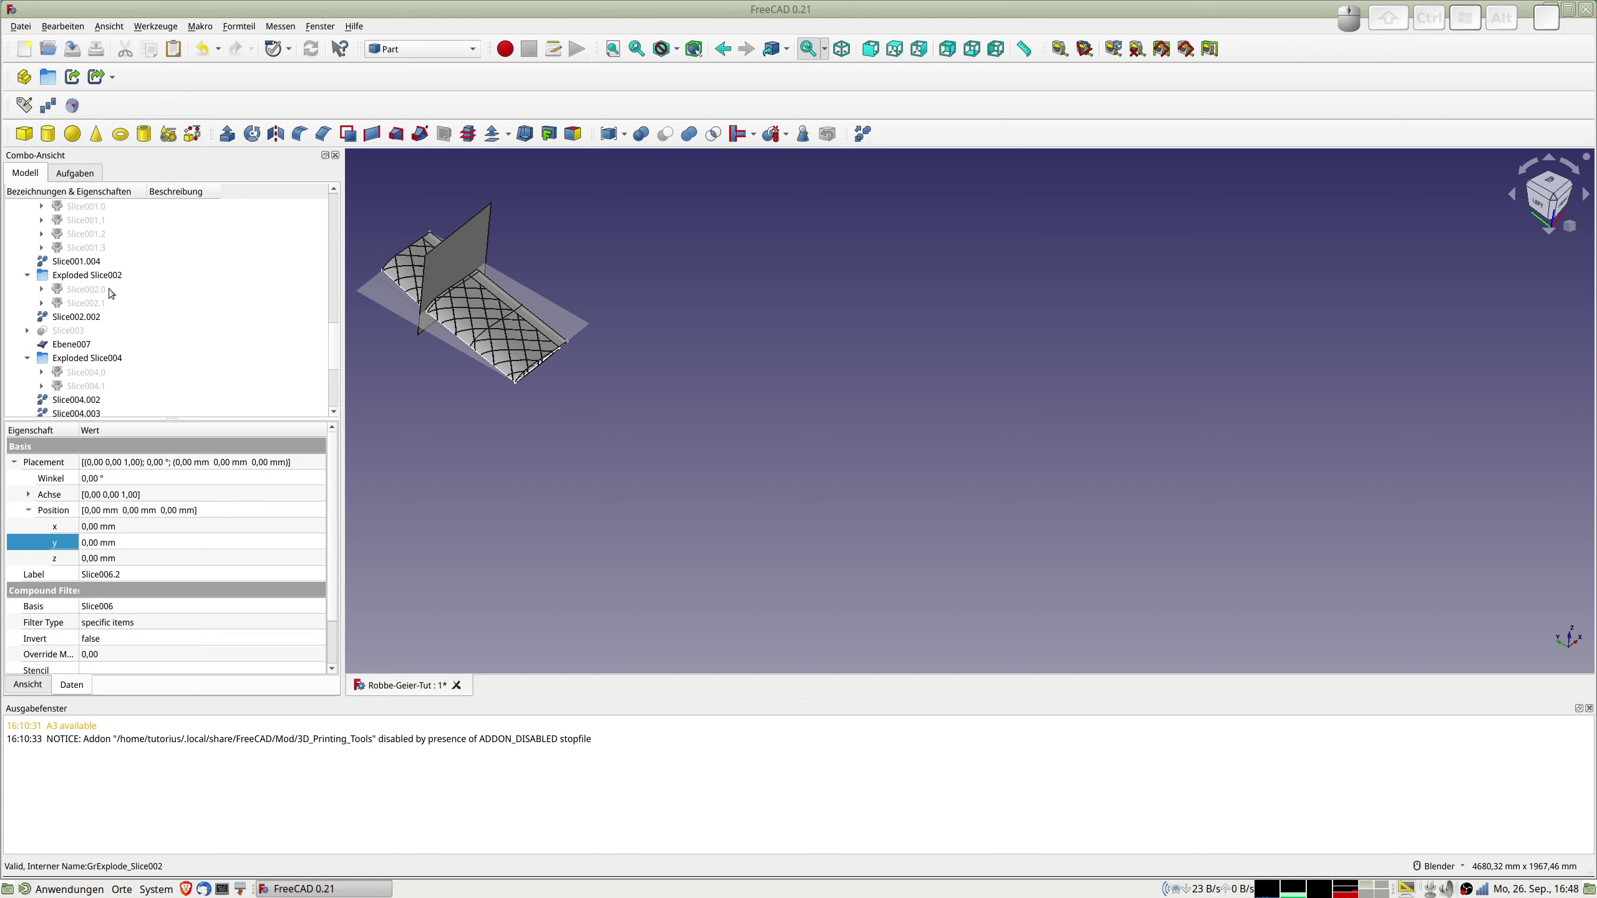
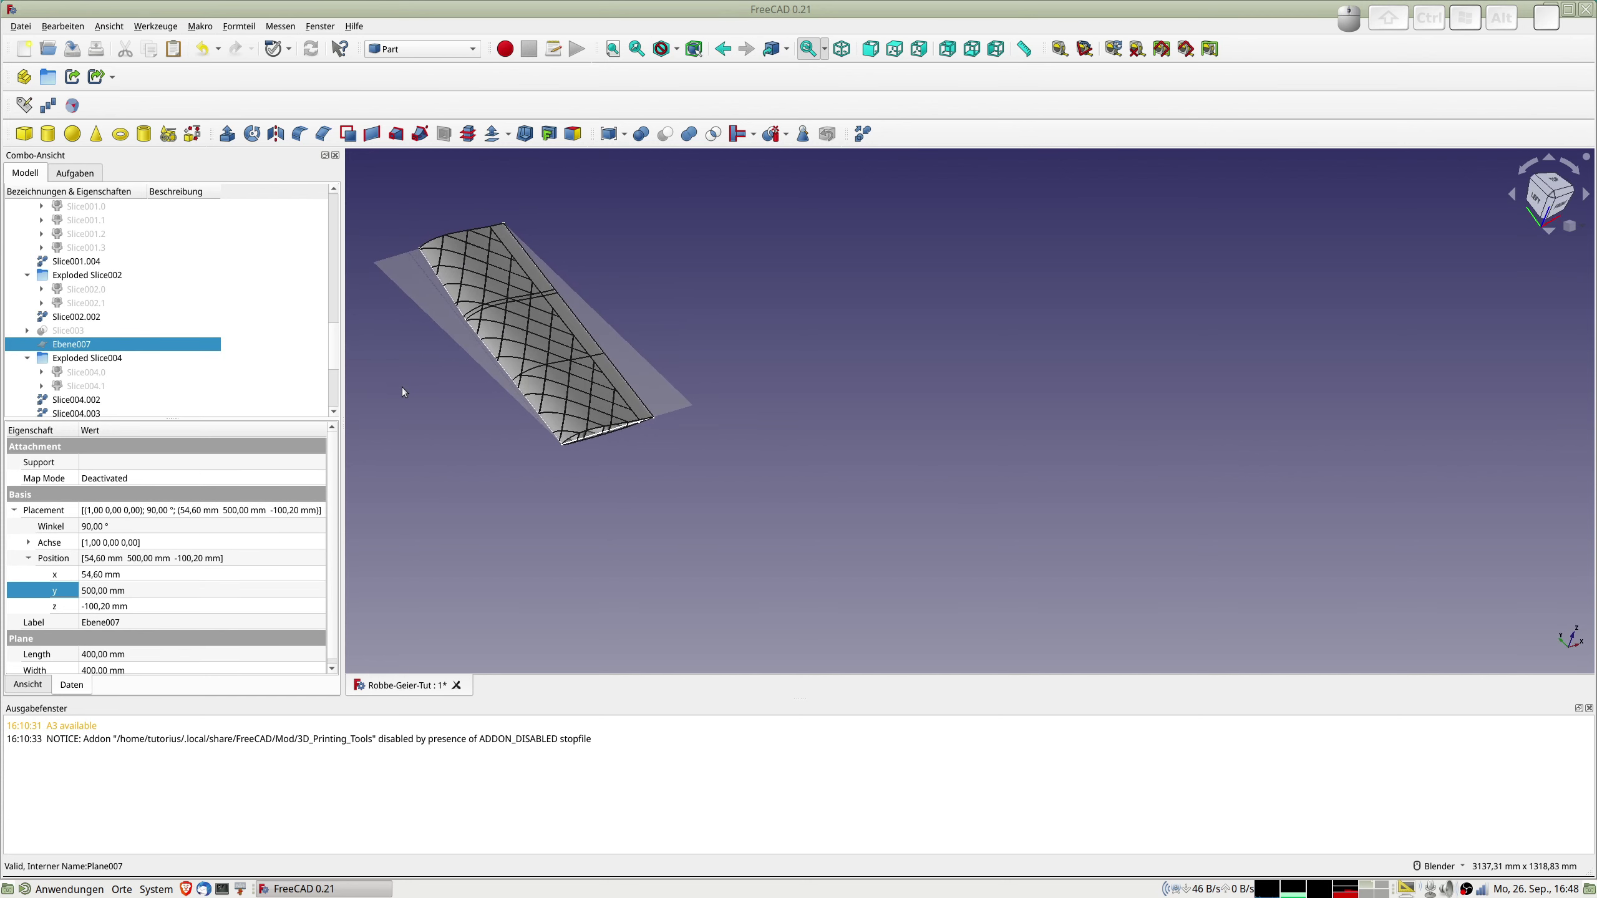
scroll("down", 3)
scroll("up", 3)
scroll("up", 3)
scroll("down", 3)
Make refined copies of skin piece Slice.002 and rib piece Slice001.004.
left_click(70, 261)
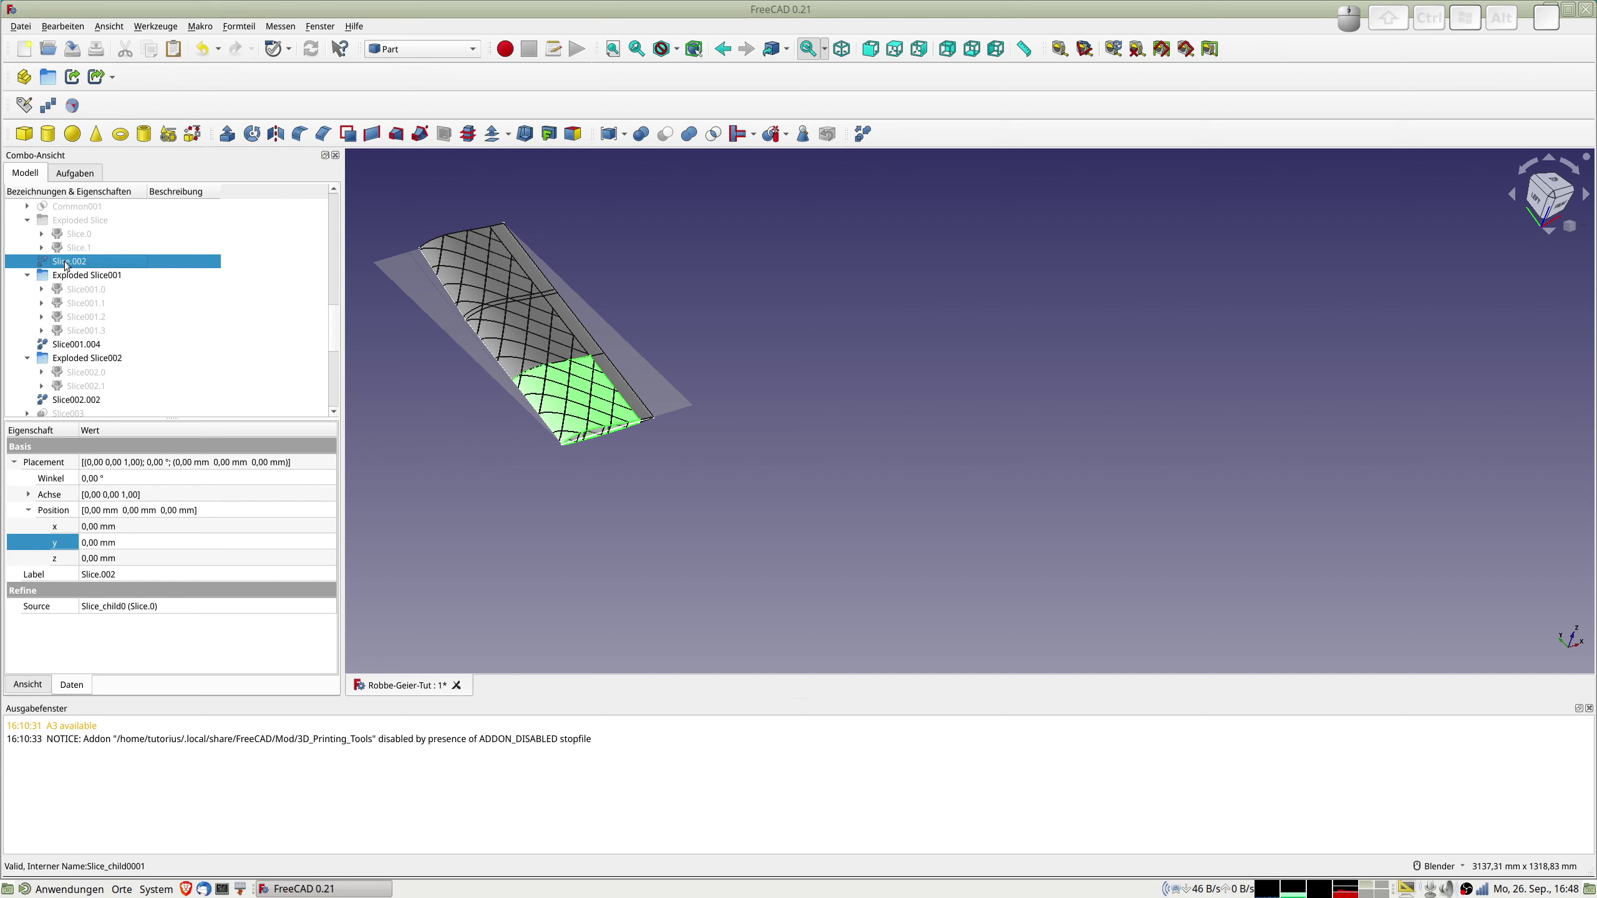
key("space")
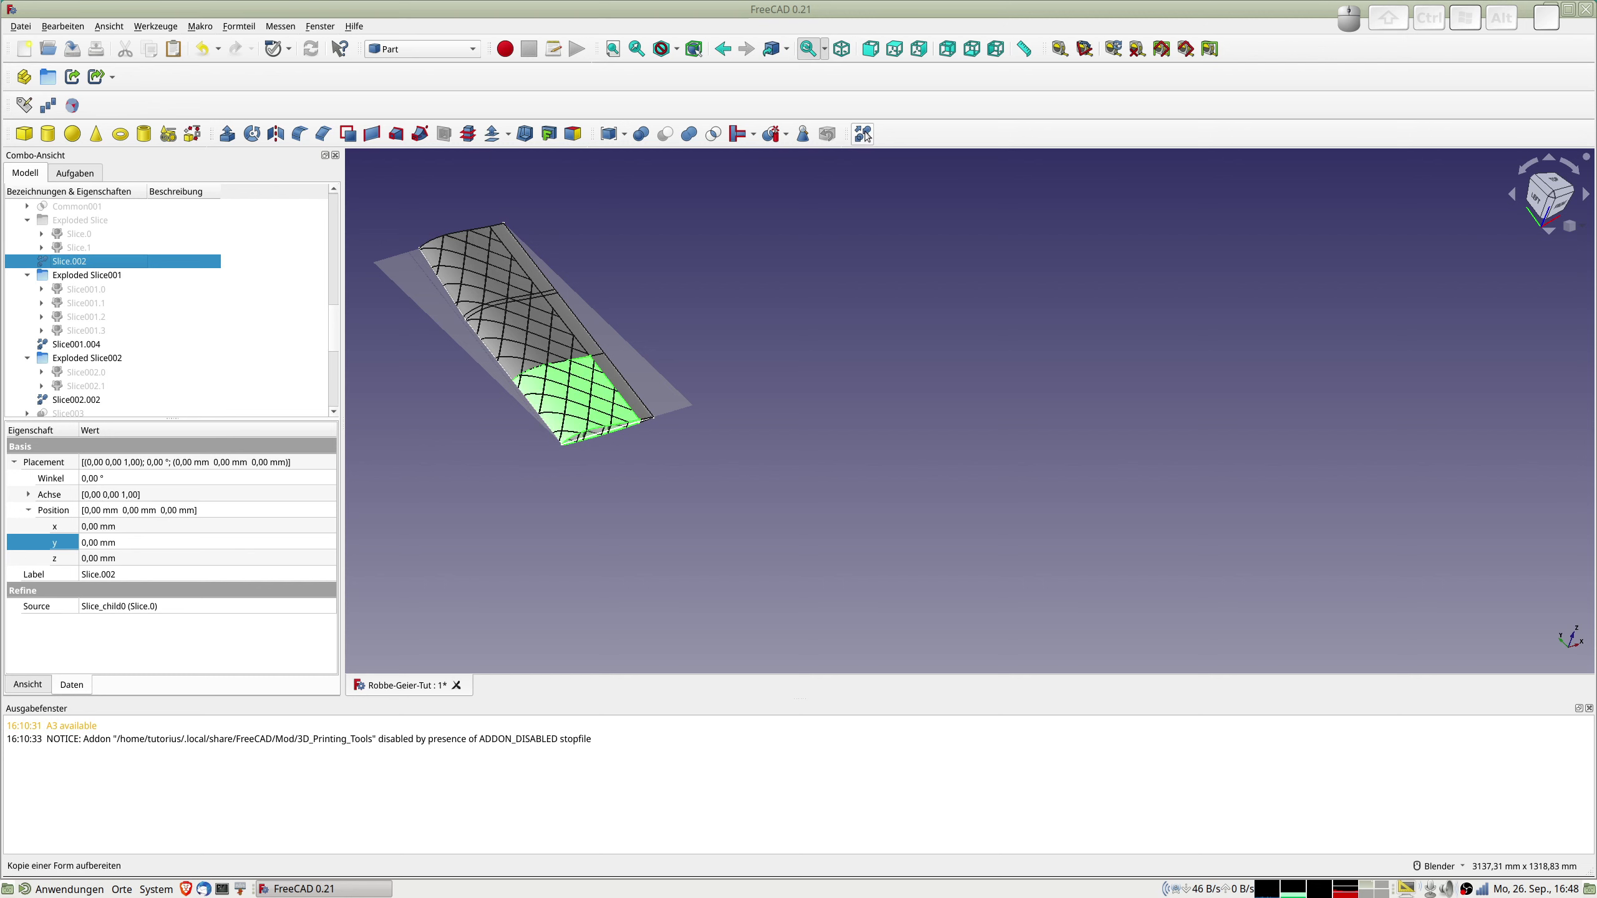
left_click(869, 132)
scroll("down", 3)
scroll("down", 3)
scroll("up", 3)
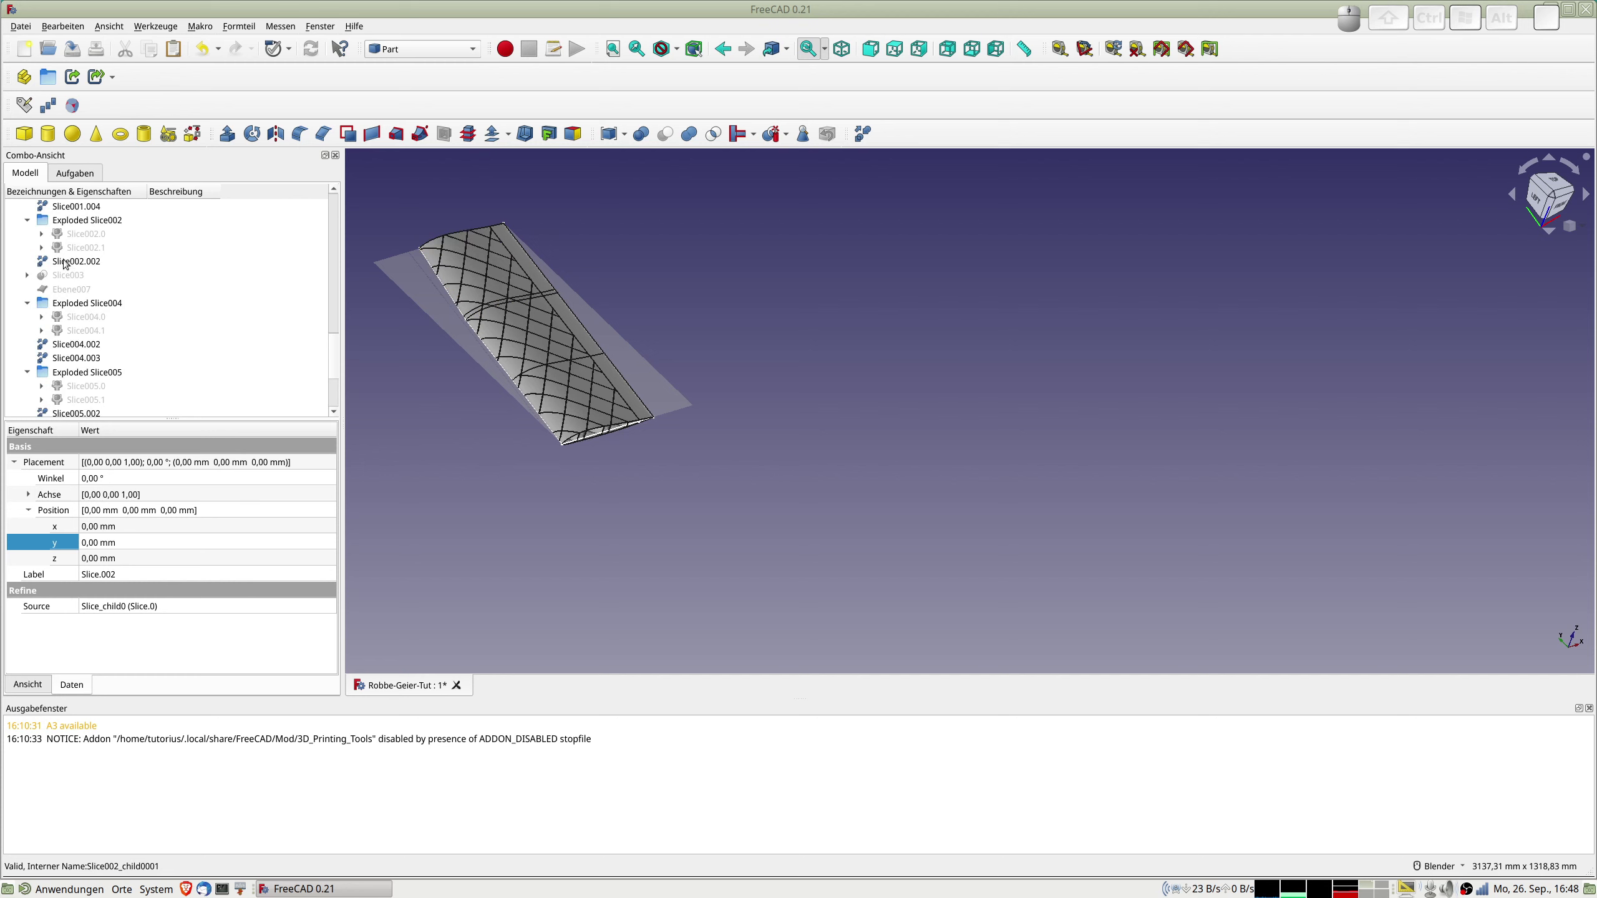
scroll("up", 3)
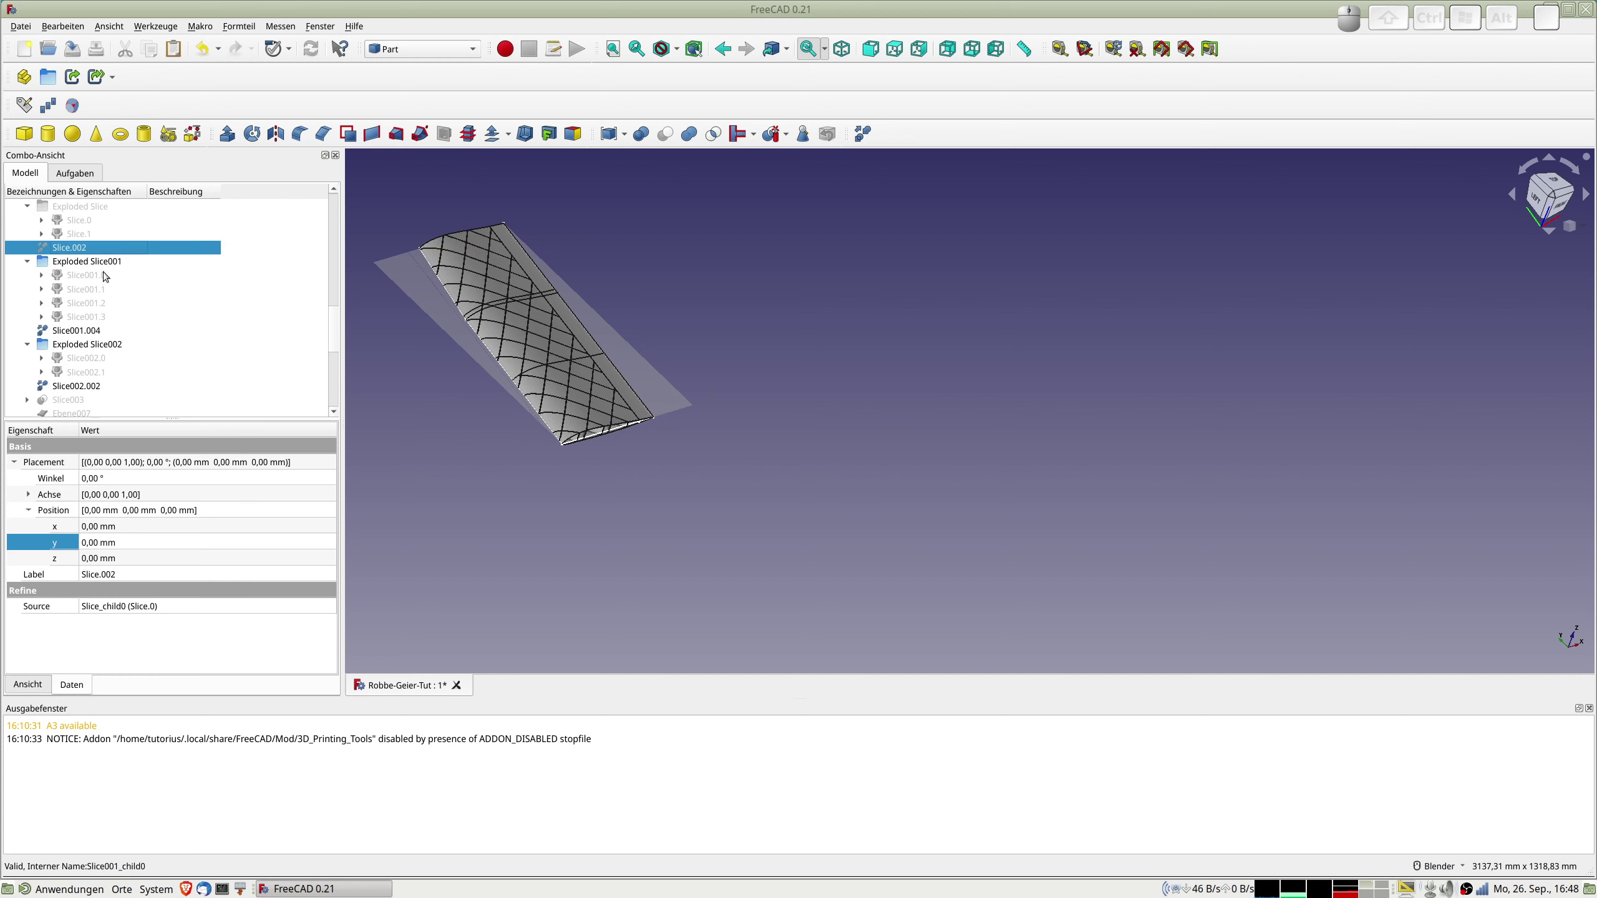
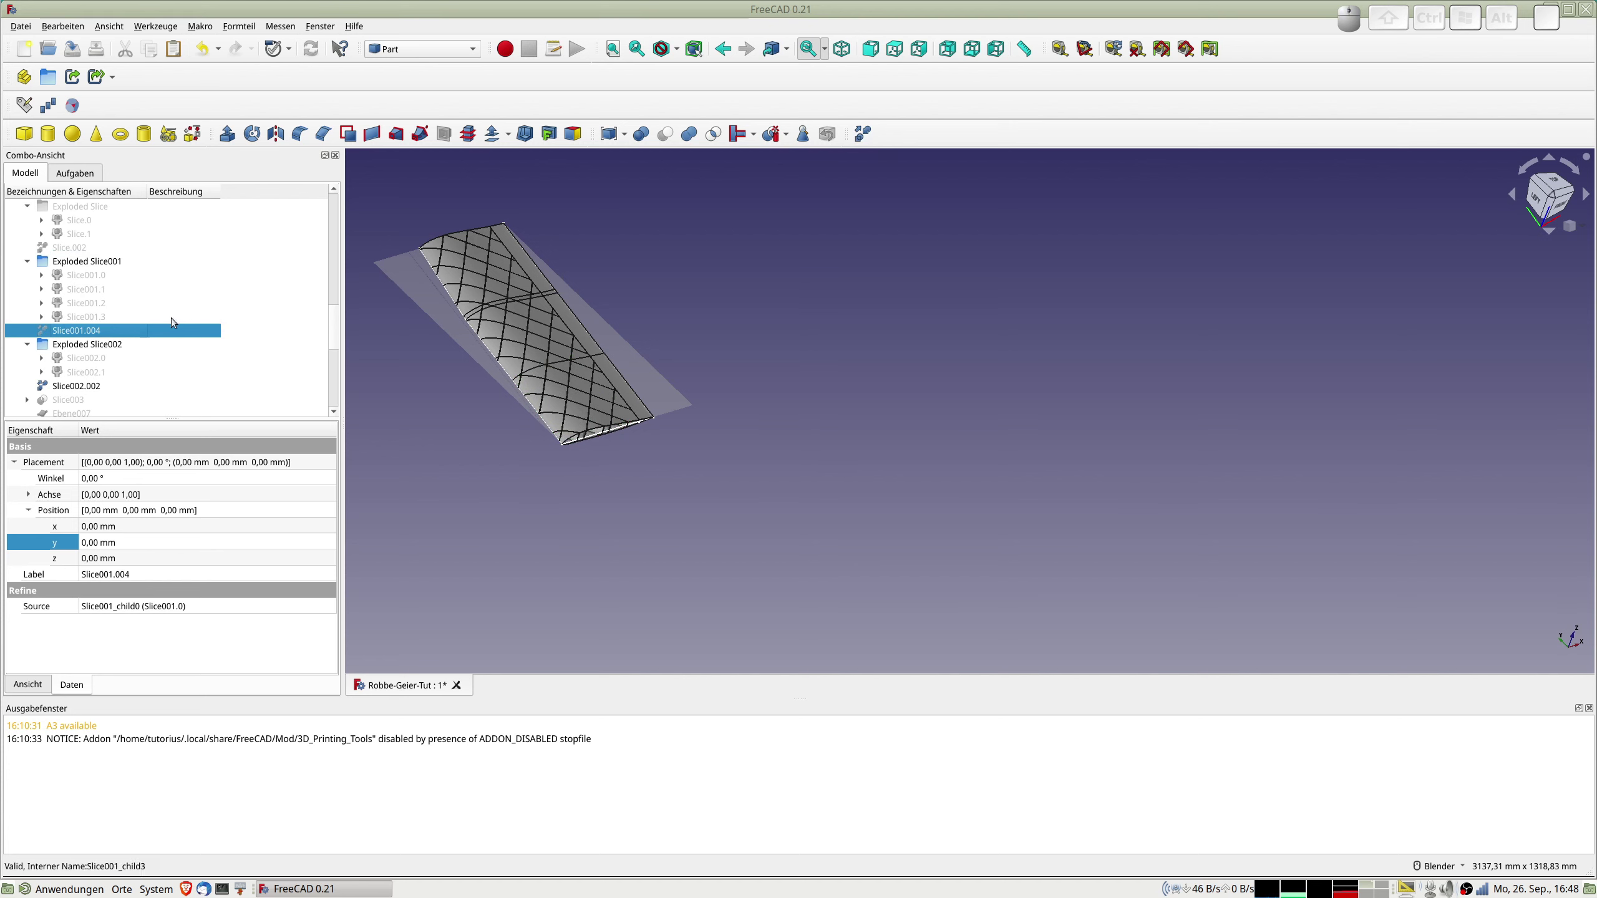
scroll("down", 3)
left_click(78, 343)
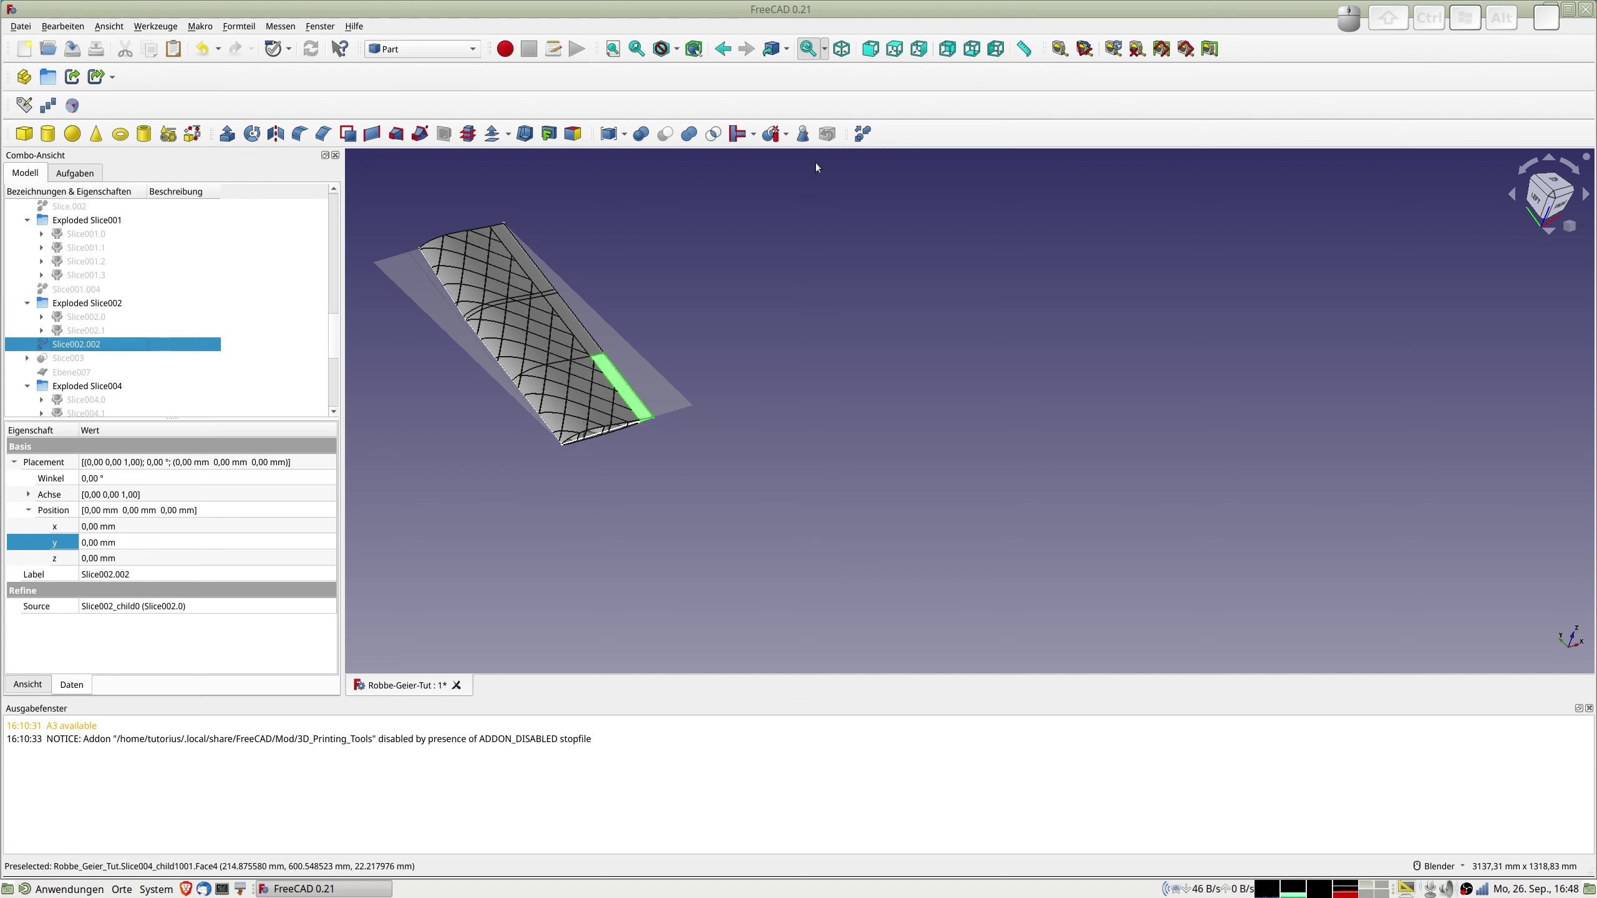
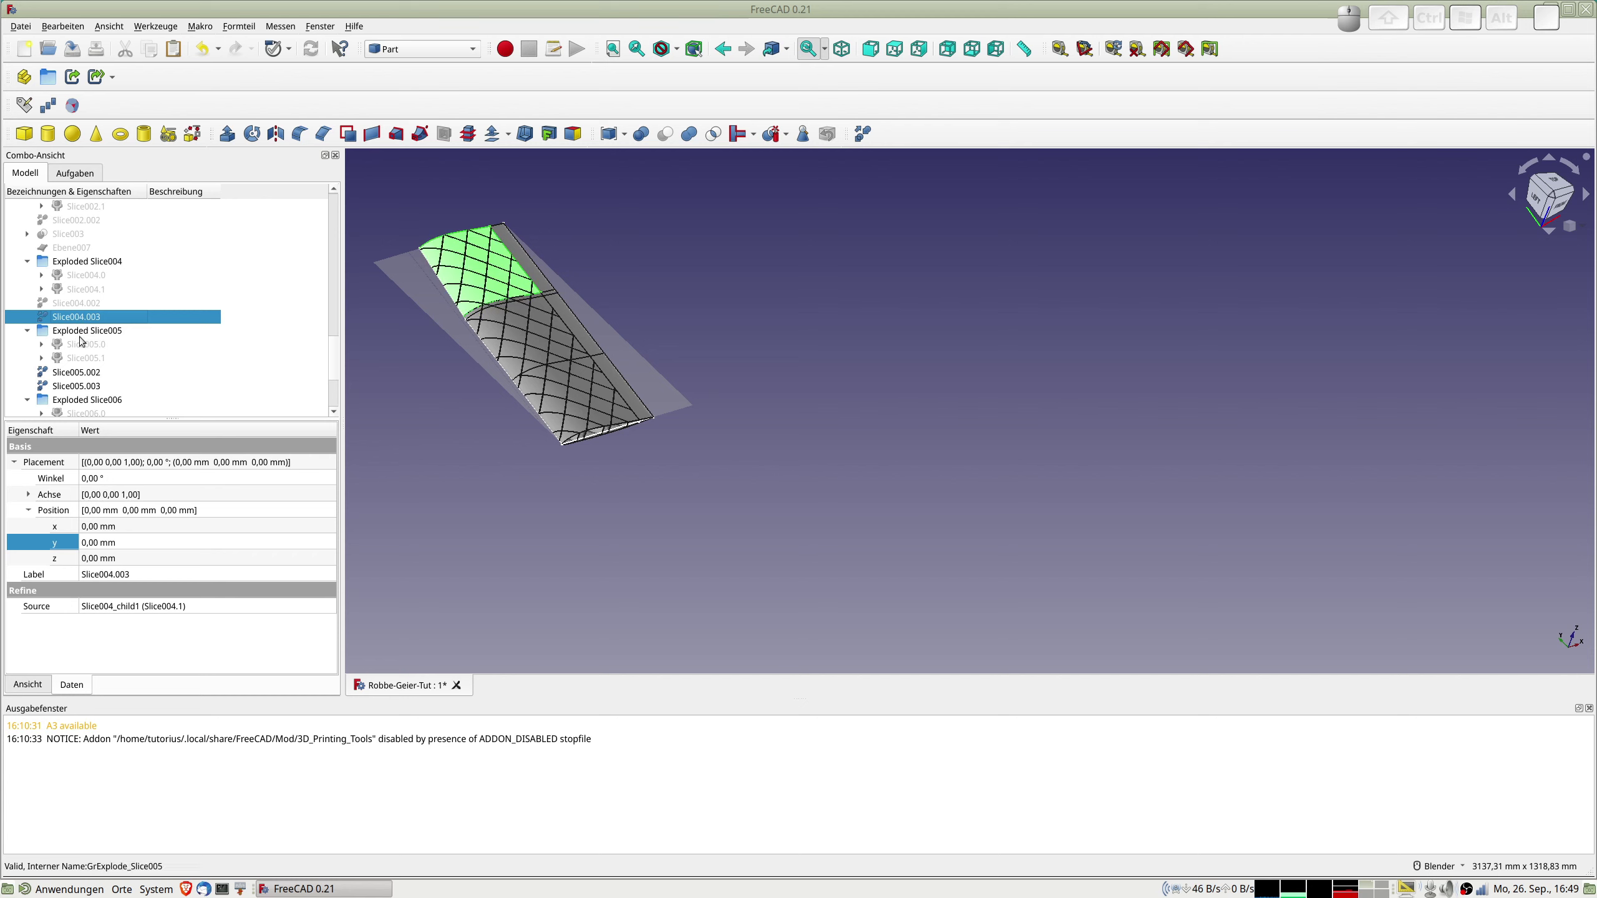
Make refined copies of pieces Slice005.002 and Slice006.003.
left_click(89, 290)
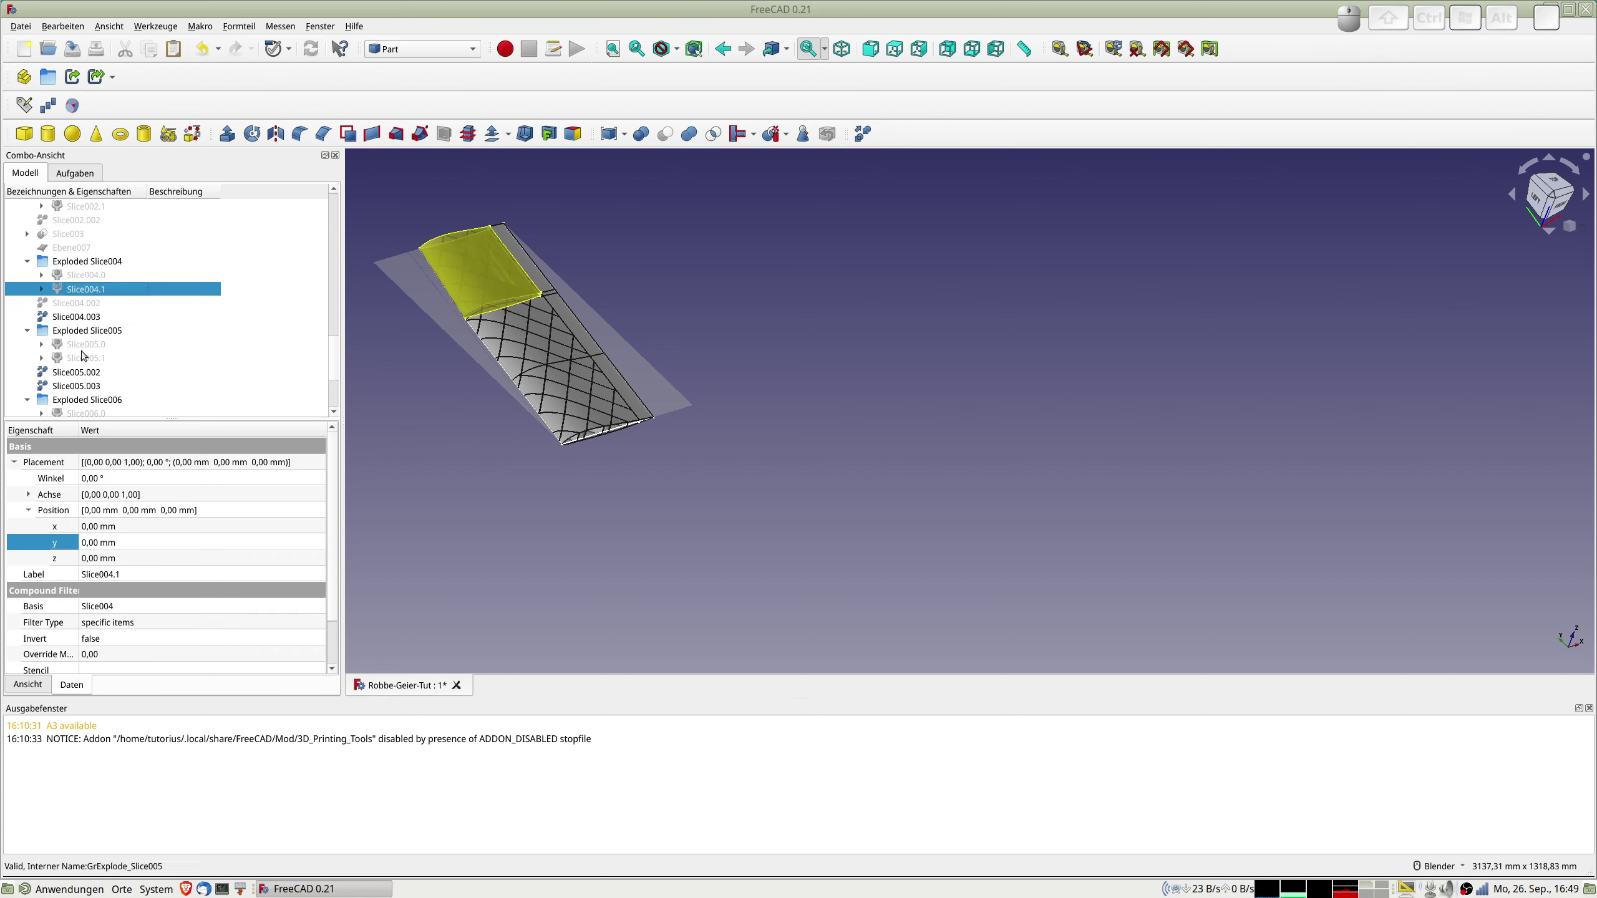
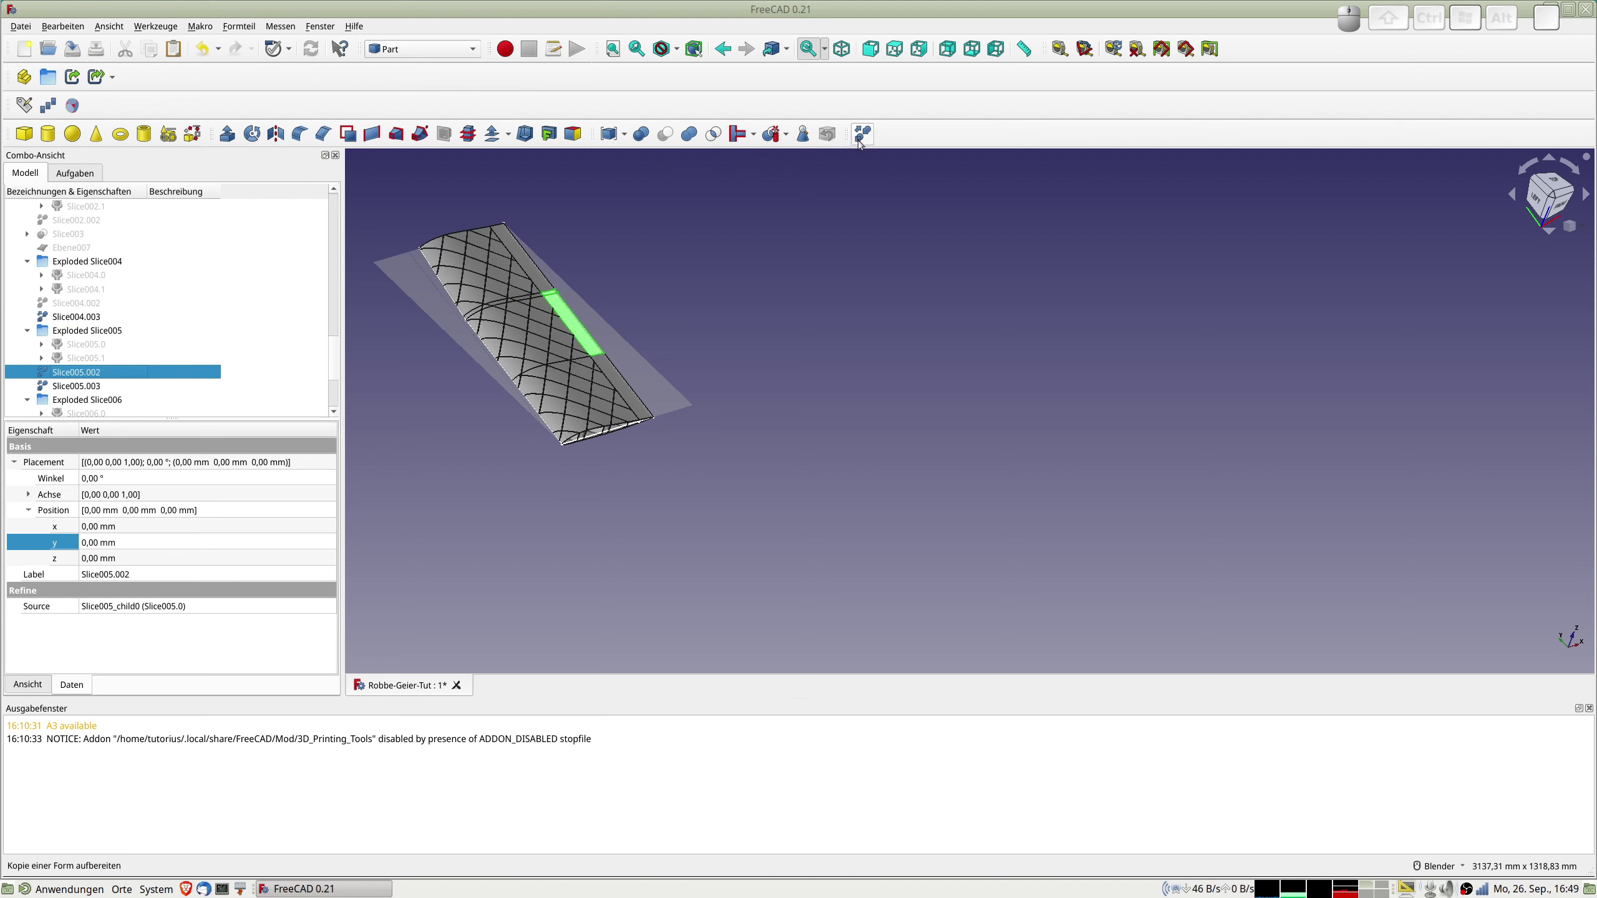
left_click(866, 137)
scroll("down", 3)
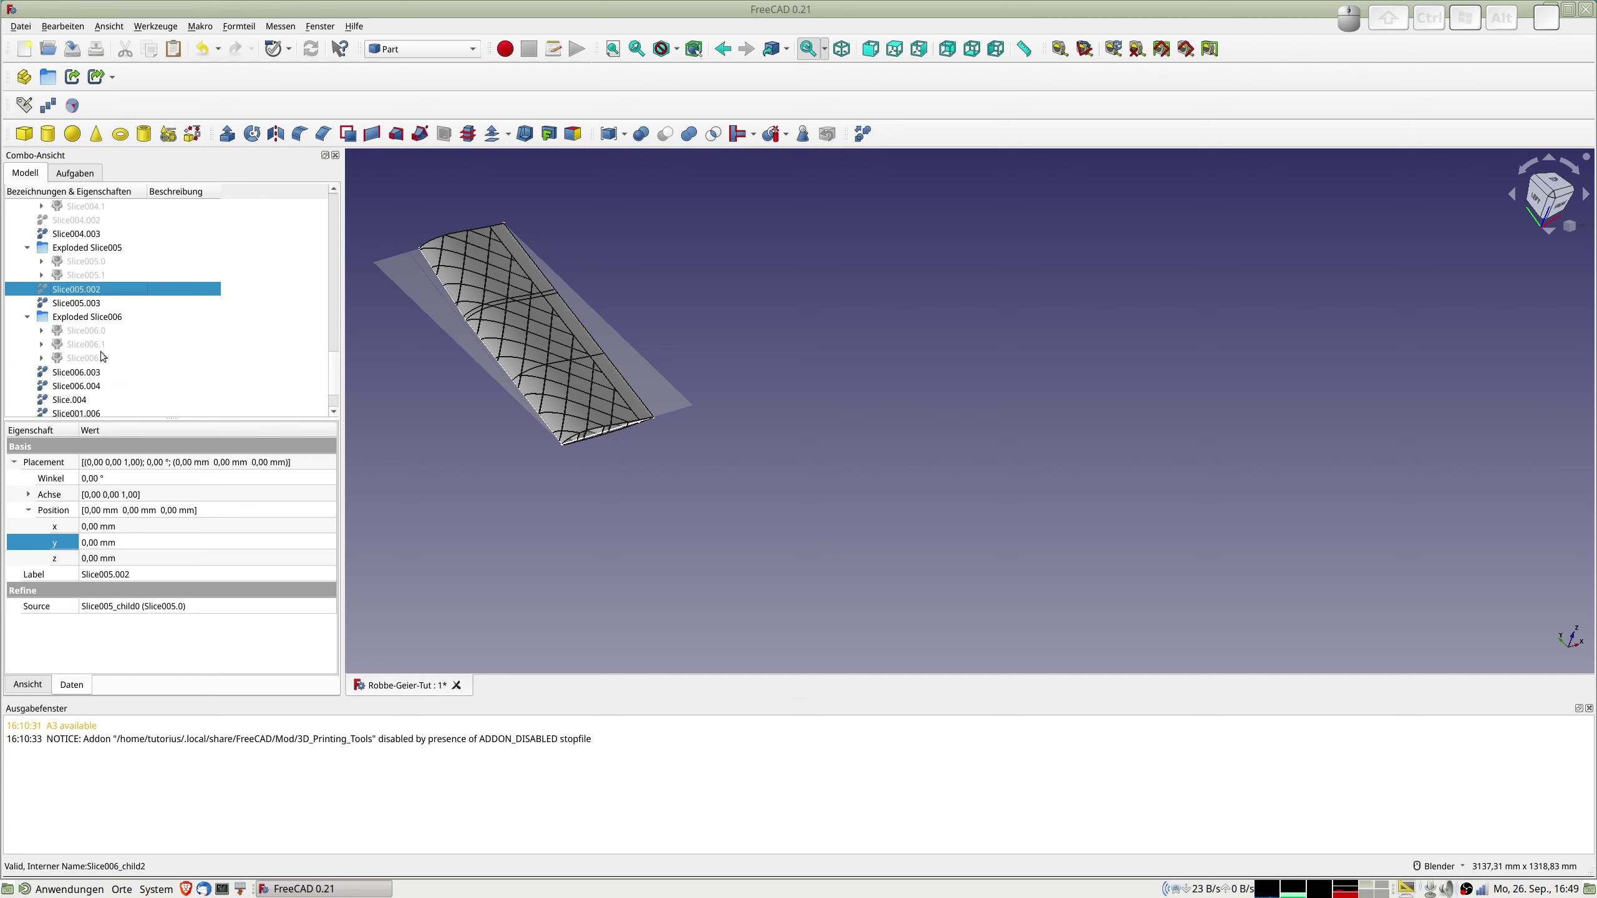
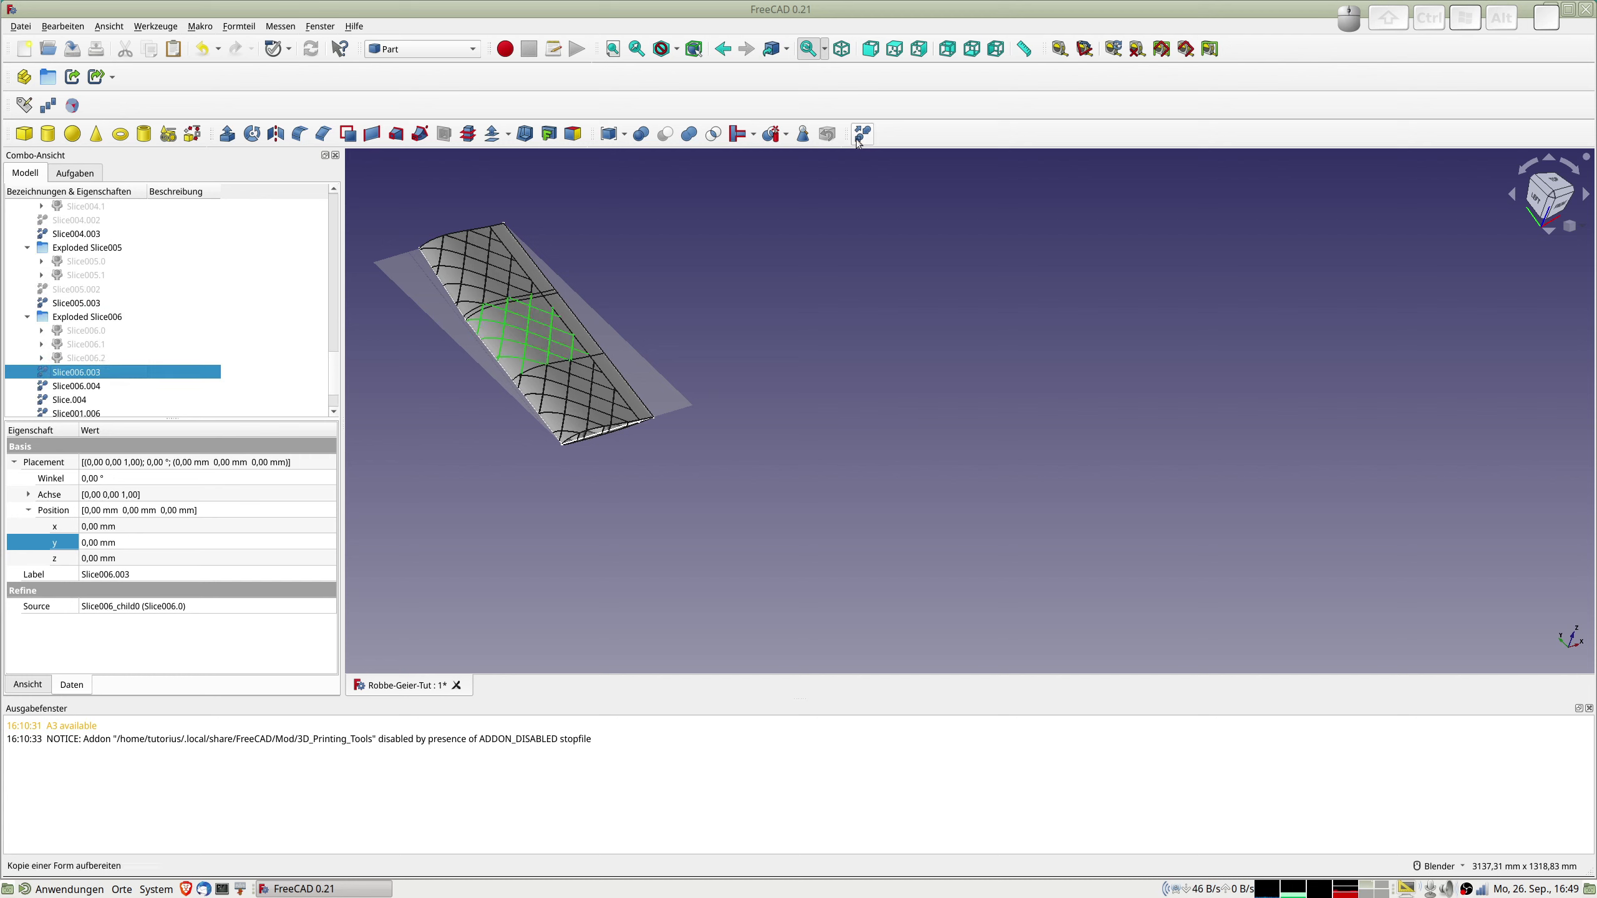
left_click(867, 131)
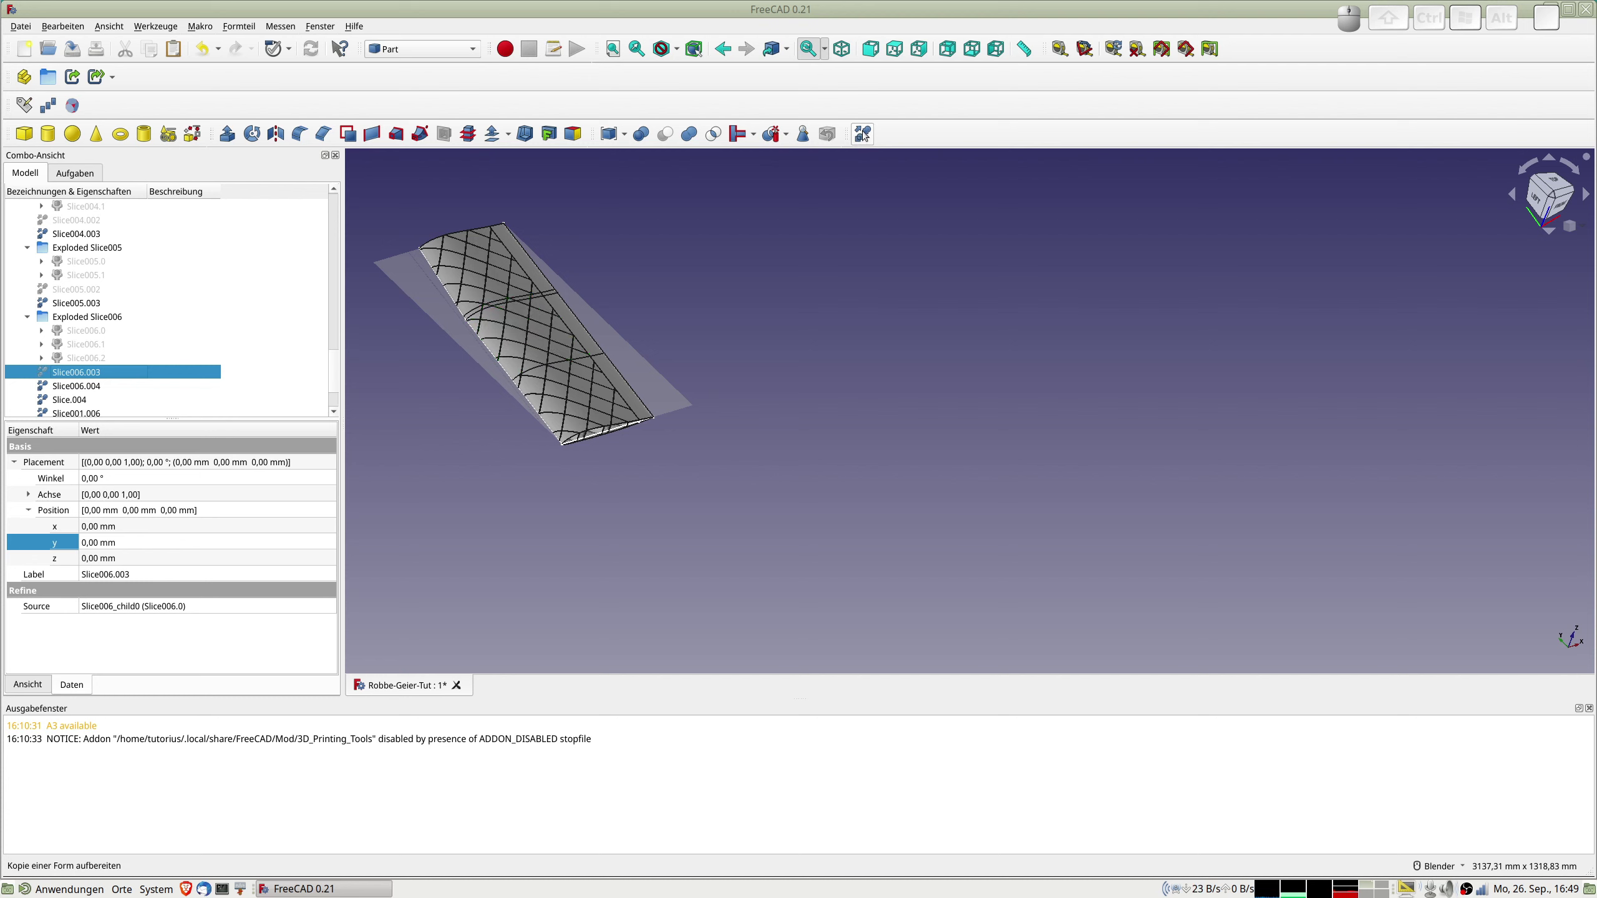
scroll("down", 3)
scroll("up", 3)
scroll("up", 3)
scroll("up", 3)
scroll("up", 3)
scroll("down", 3)
scroll("down", 3)
Make refined copies of pieces Slice004.003 and Slice005.003.
left_click(79, 328)
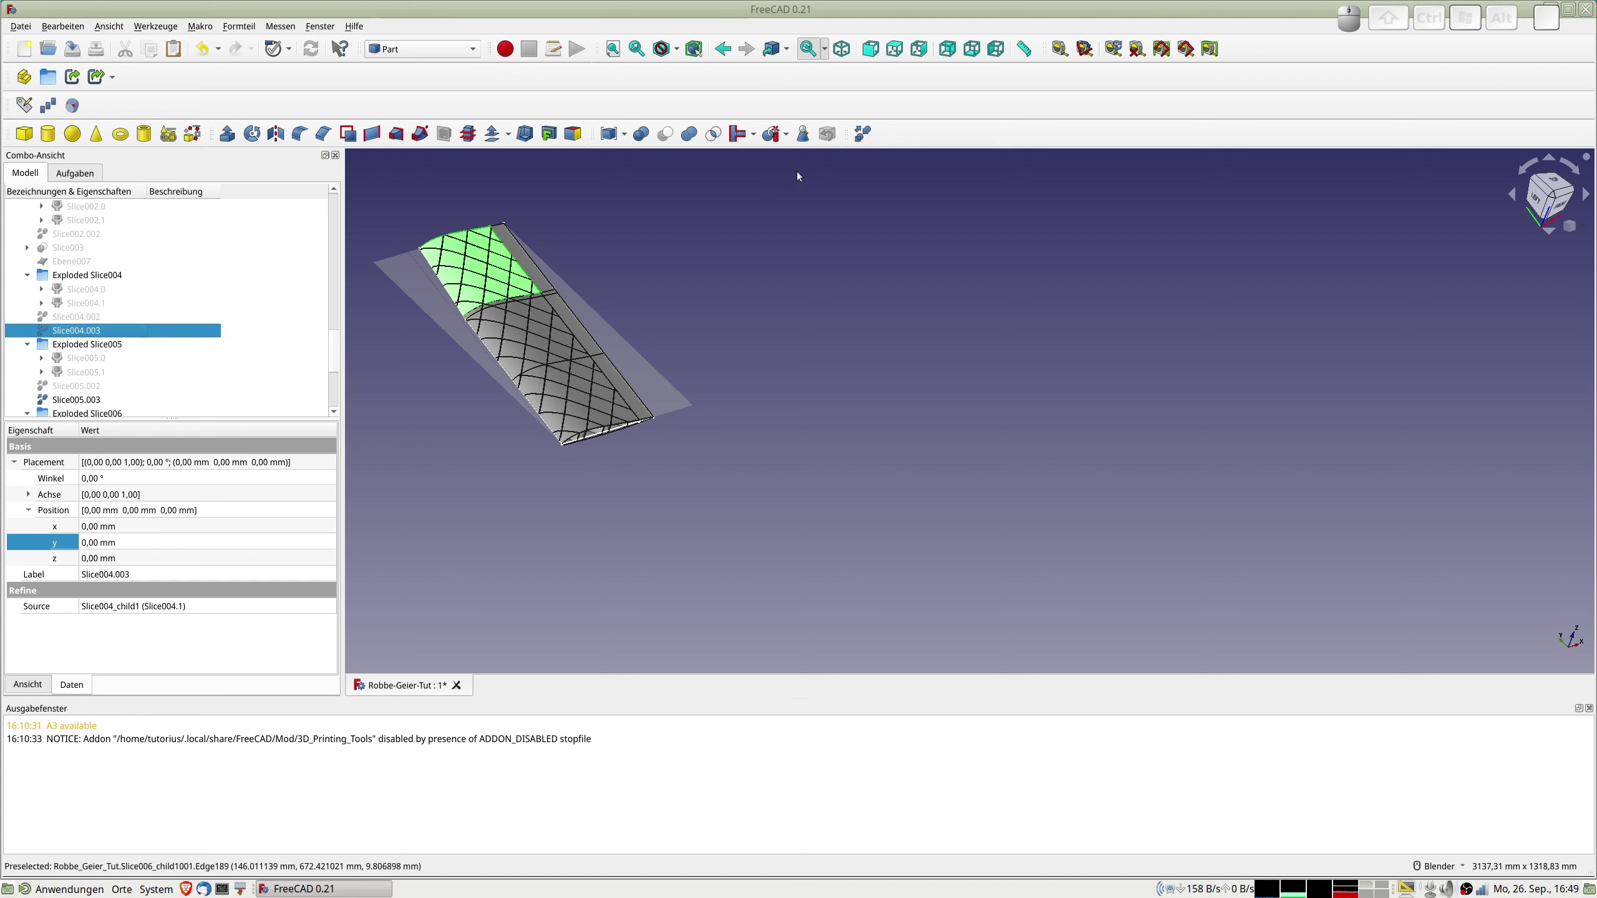
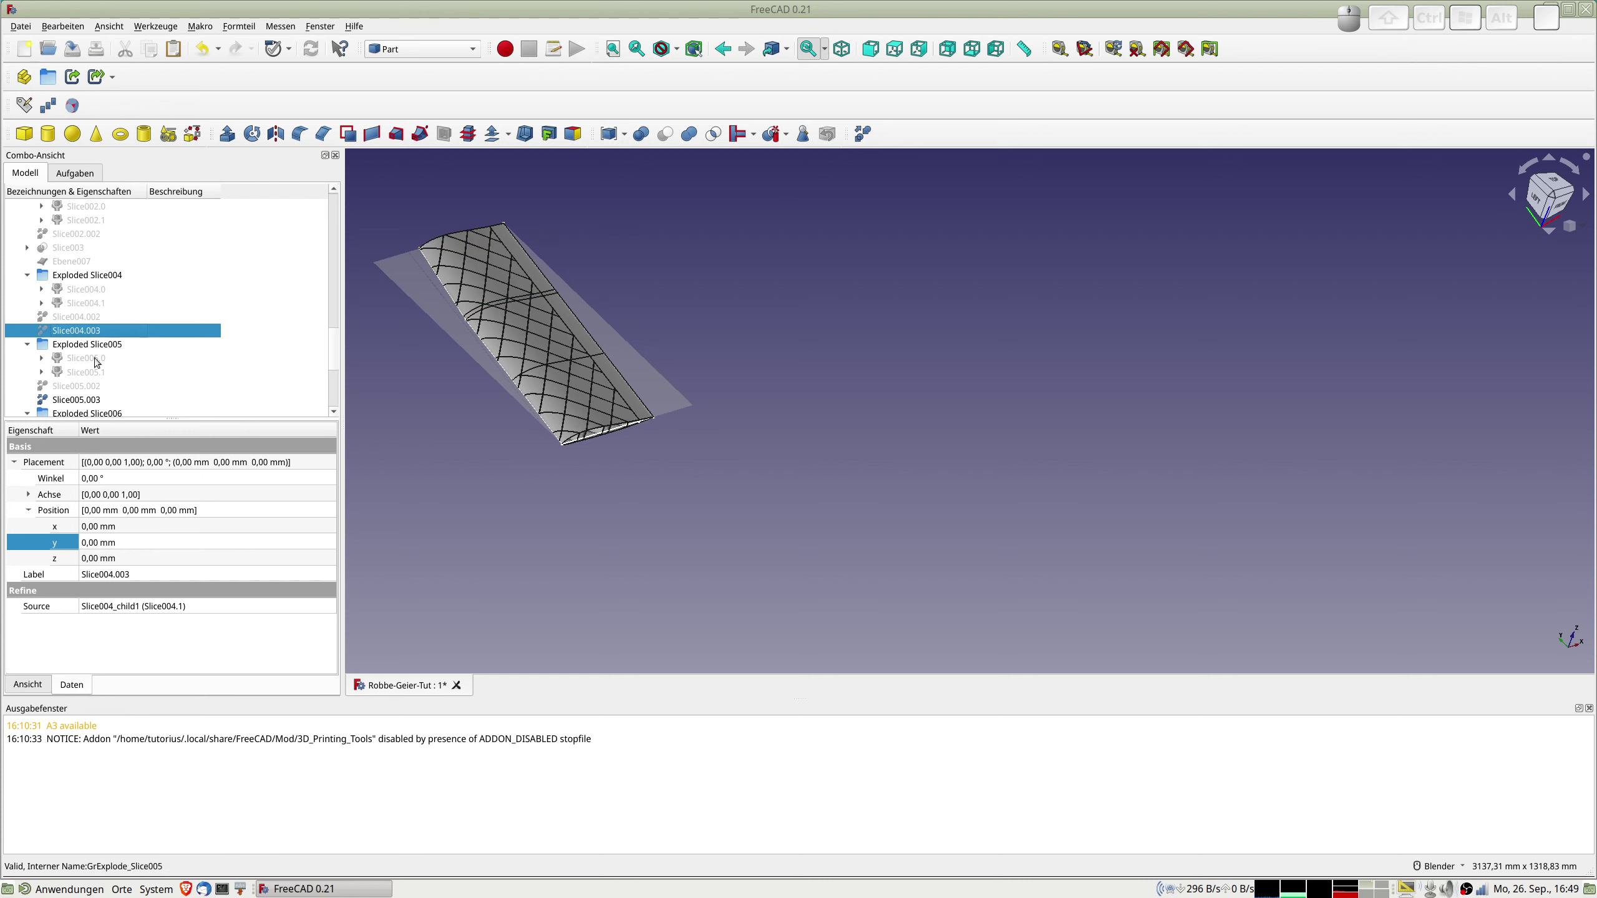
left_click(77, 400)
left_click(867, 133)
scroll("down", 3)
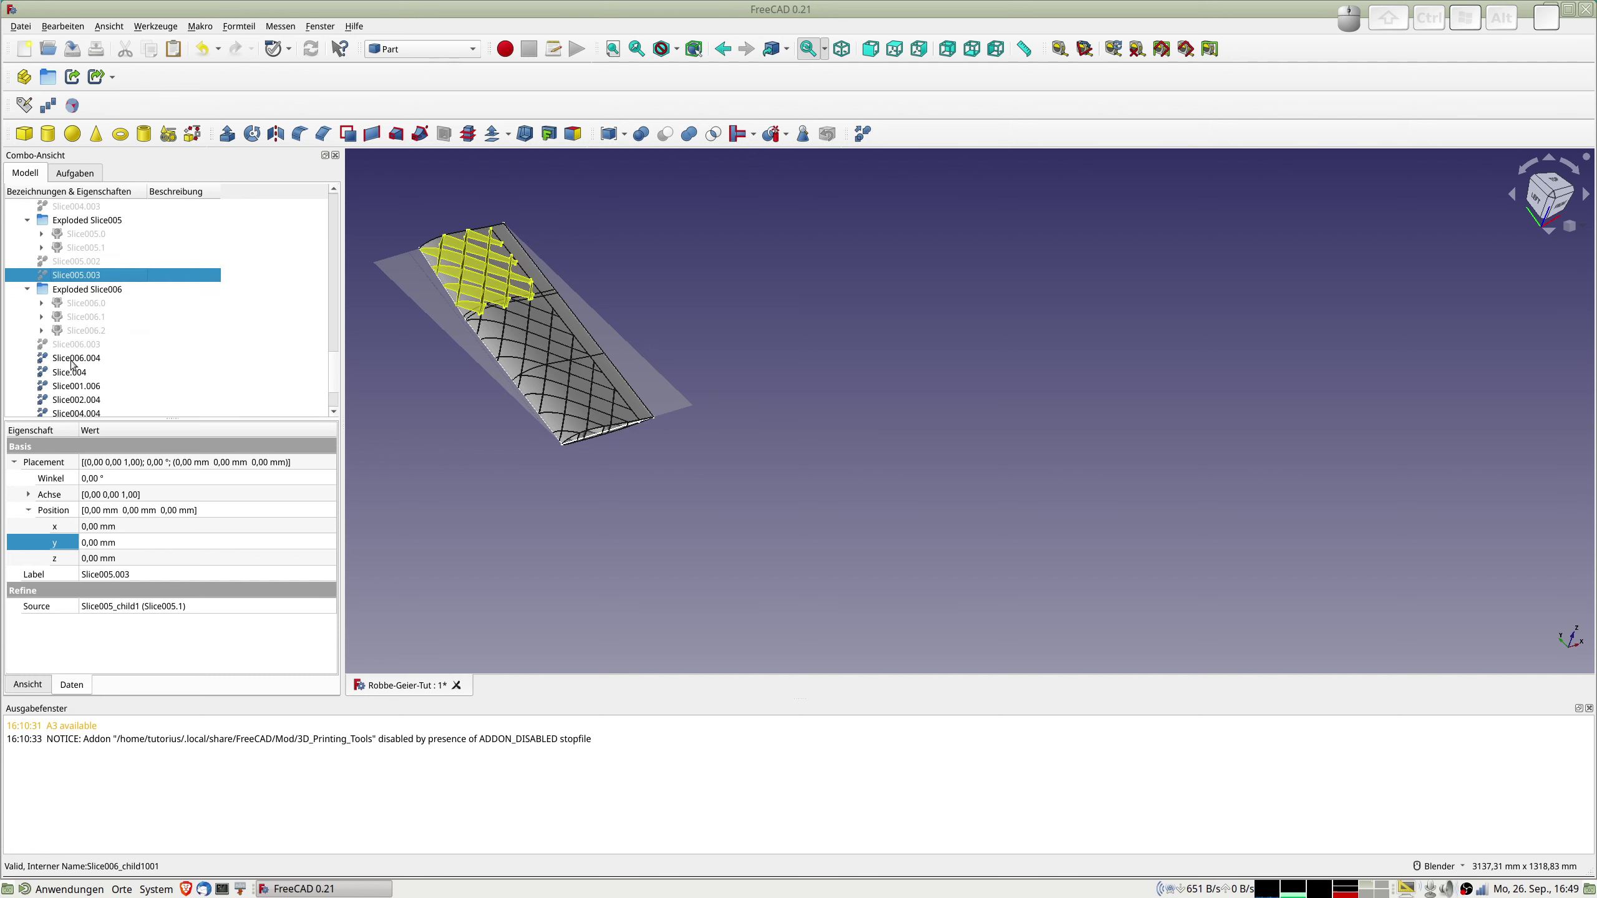
left_click(75, 361)
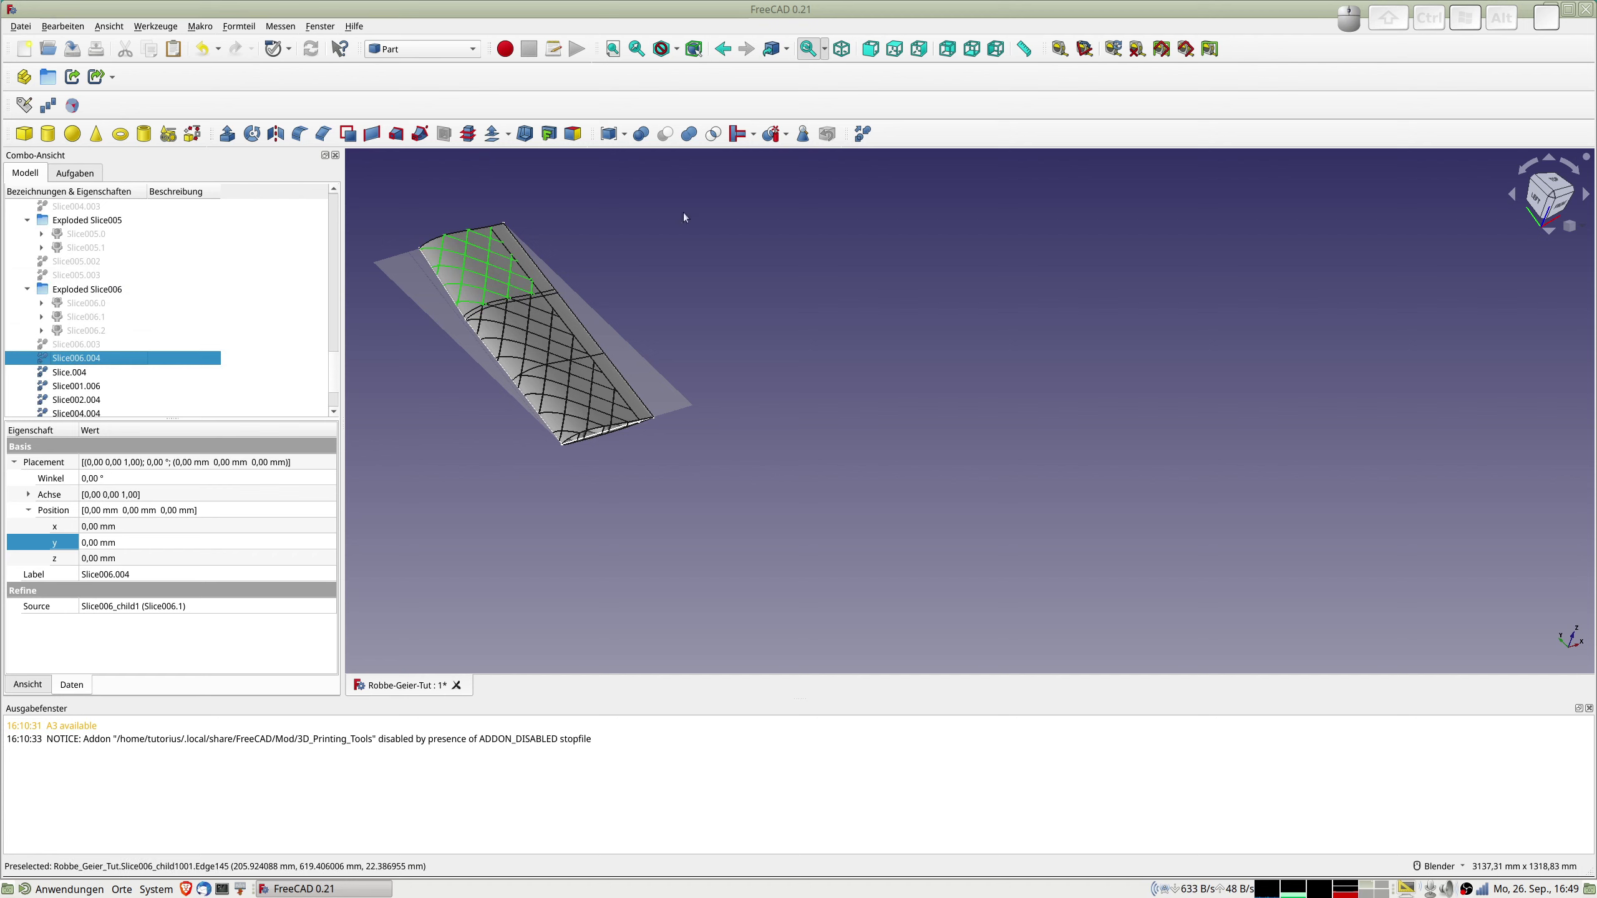
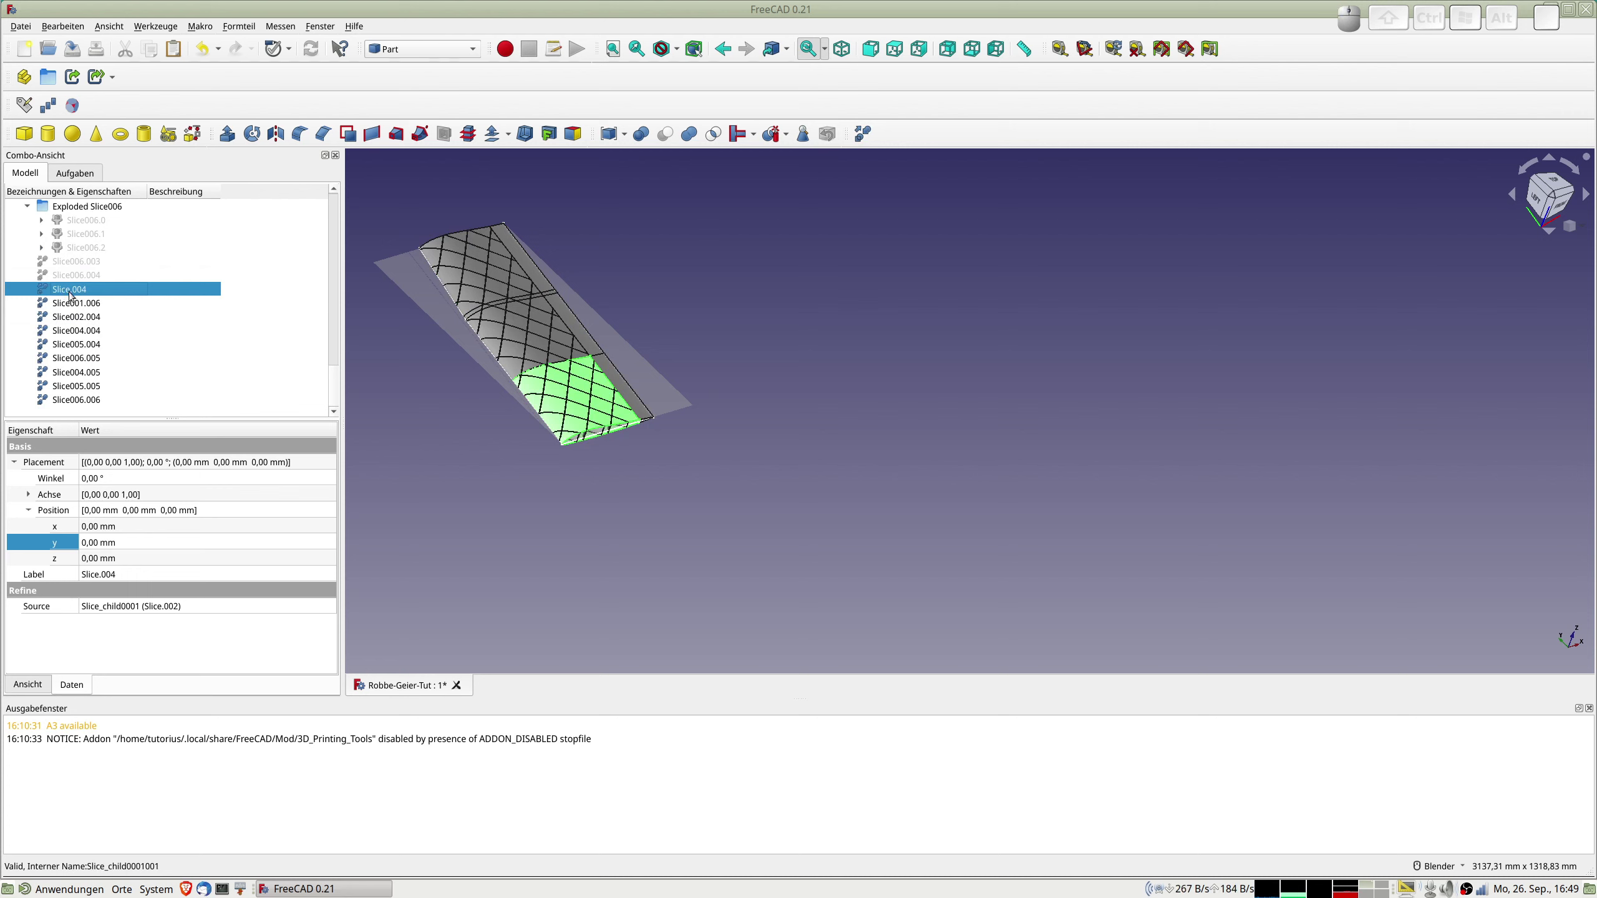
Hide the refined pieces and rename the first skin and ribs to Haut-P1 and Rippen-P1.
left_click(64, 405)
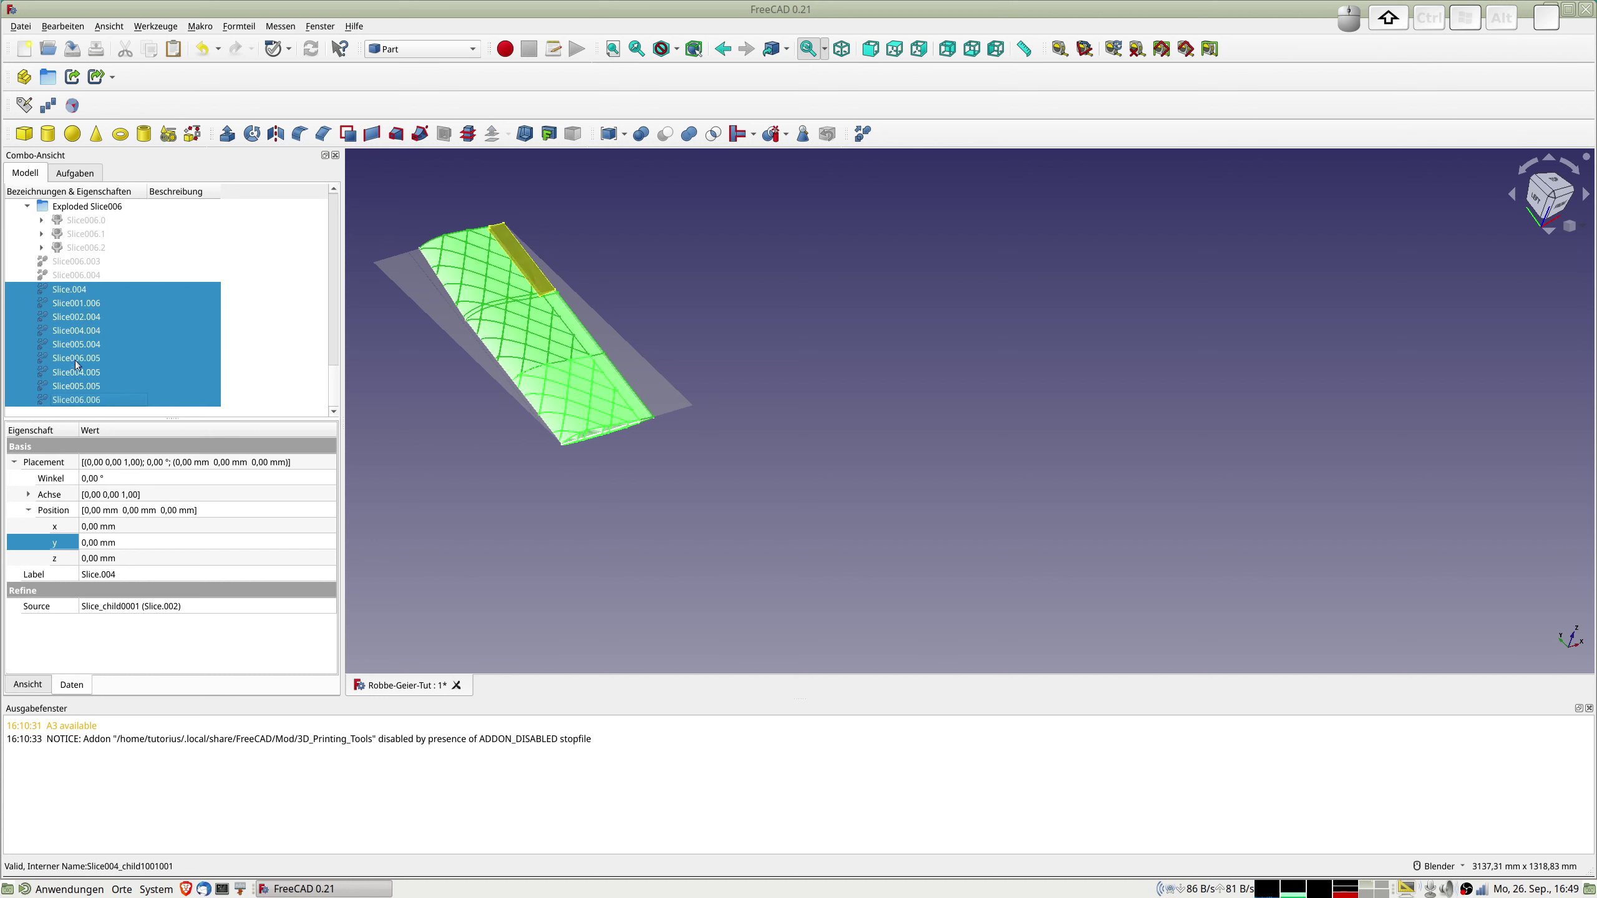
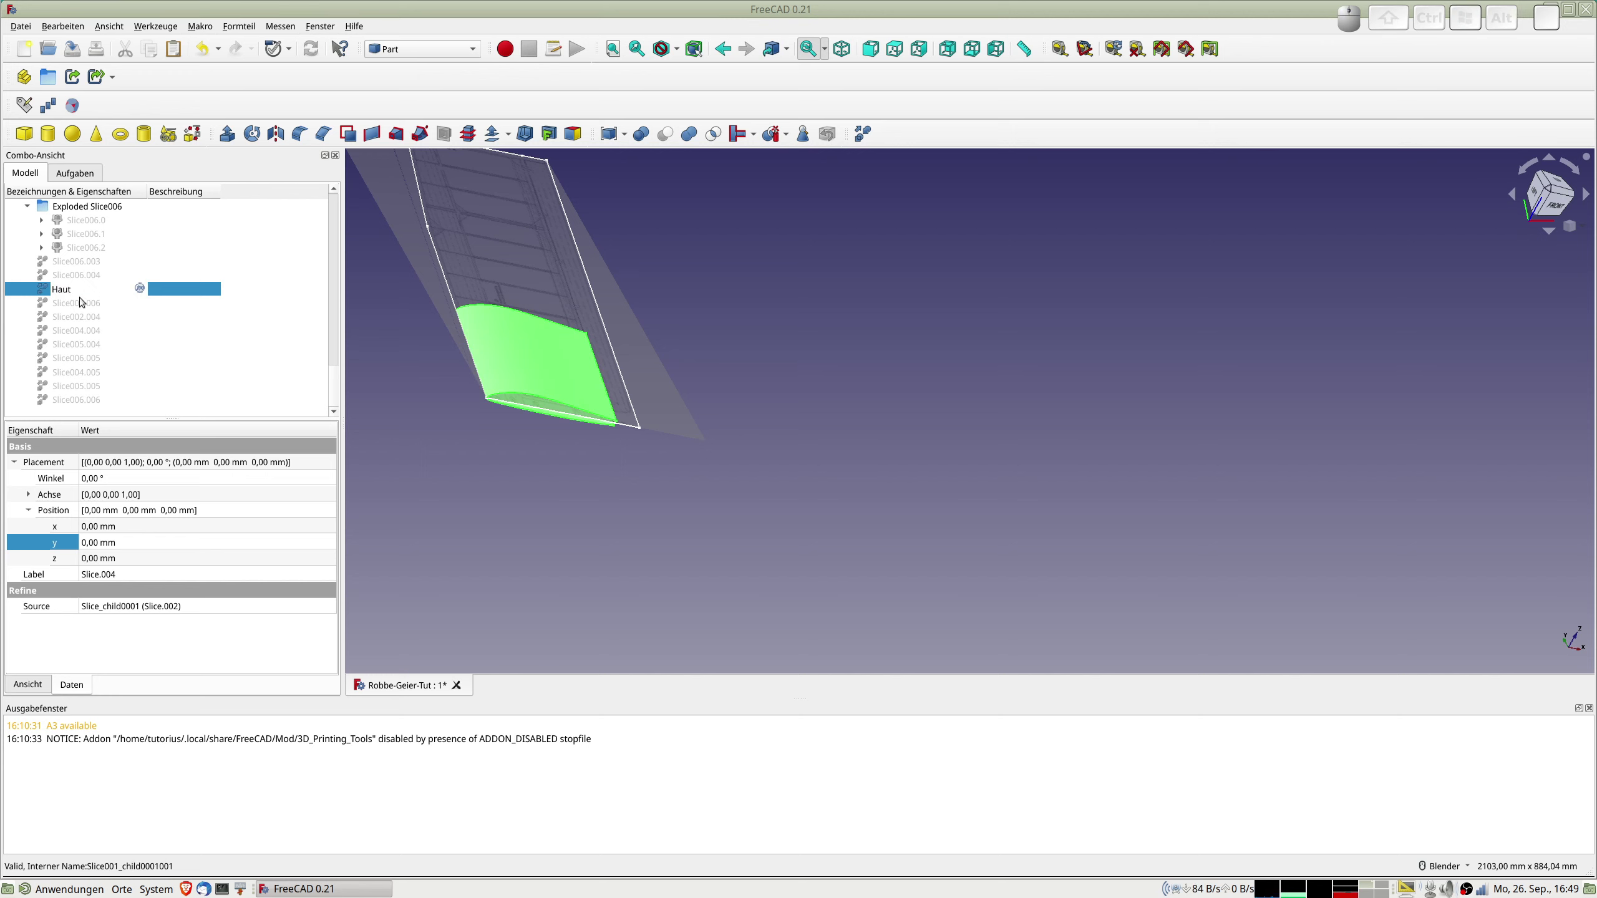
key("Return")
key("space")
left_click(72, 305)
key("space")
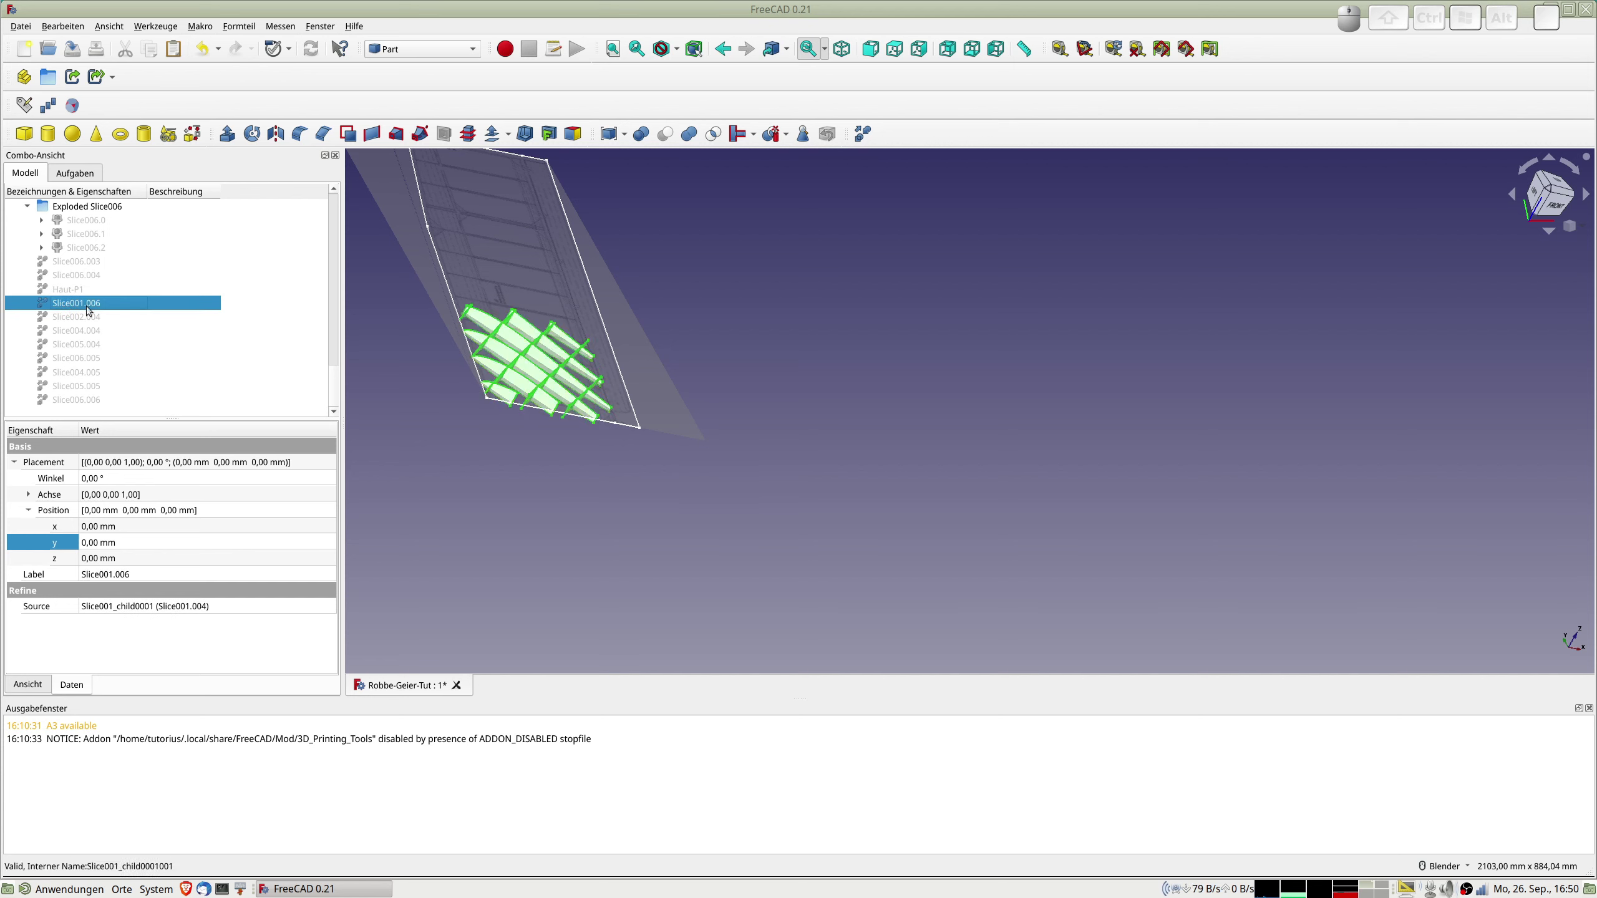
left_click(89, 308)
key("F2")
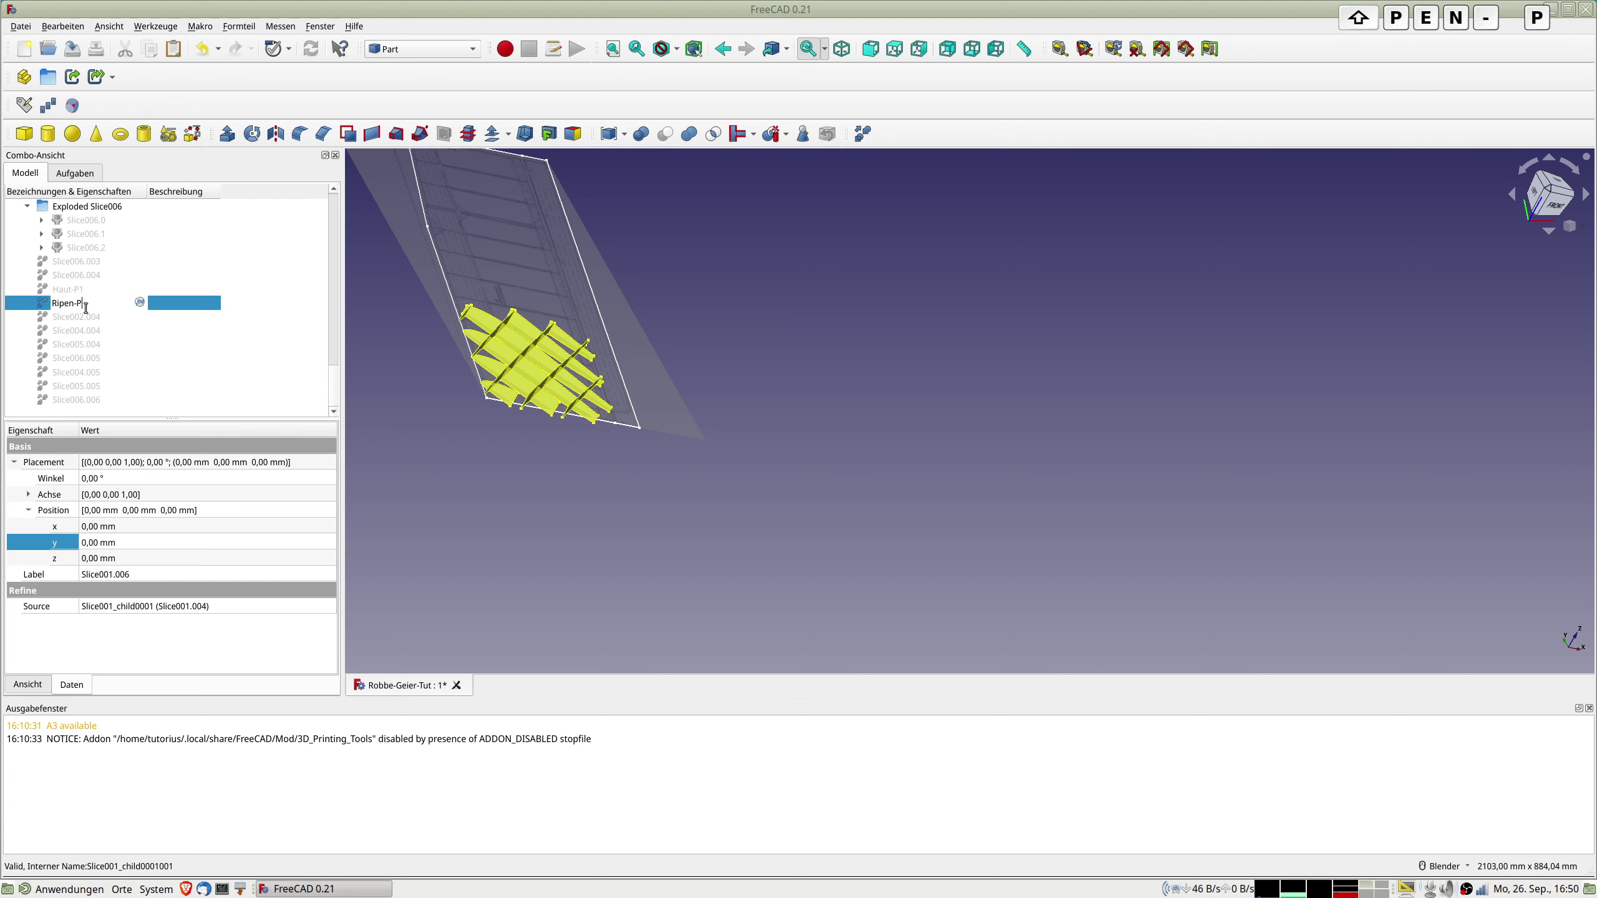
key("Return")
key("space")
Rename spar piece Slice002.004 to QR-P1 and skin piece Slice004.004 to Haut-P2.
left_click(79, 318)
key("space")
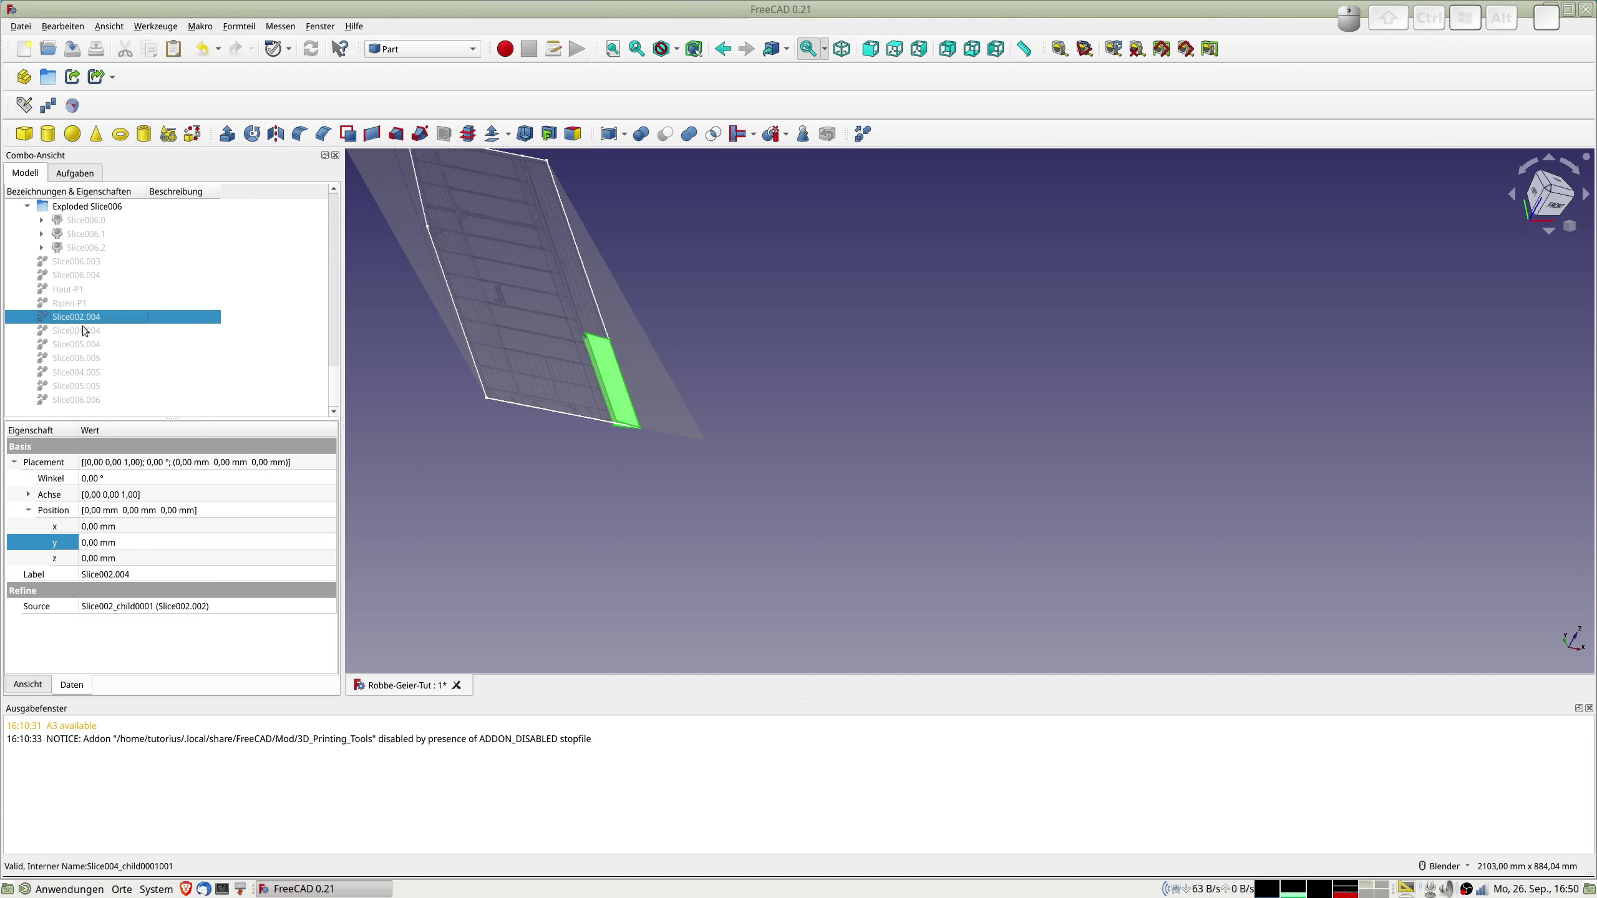
key("F2")
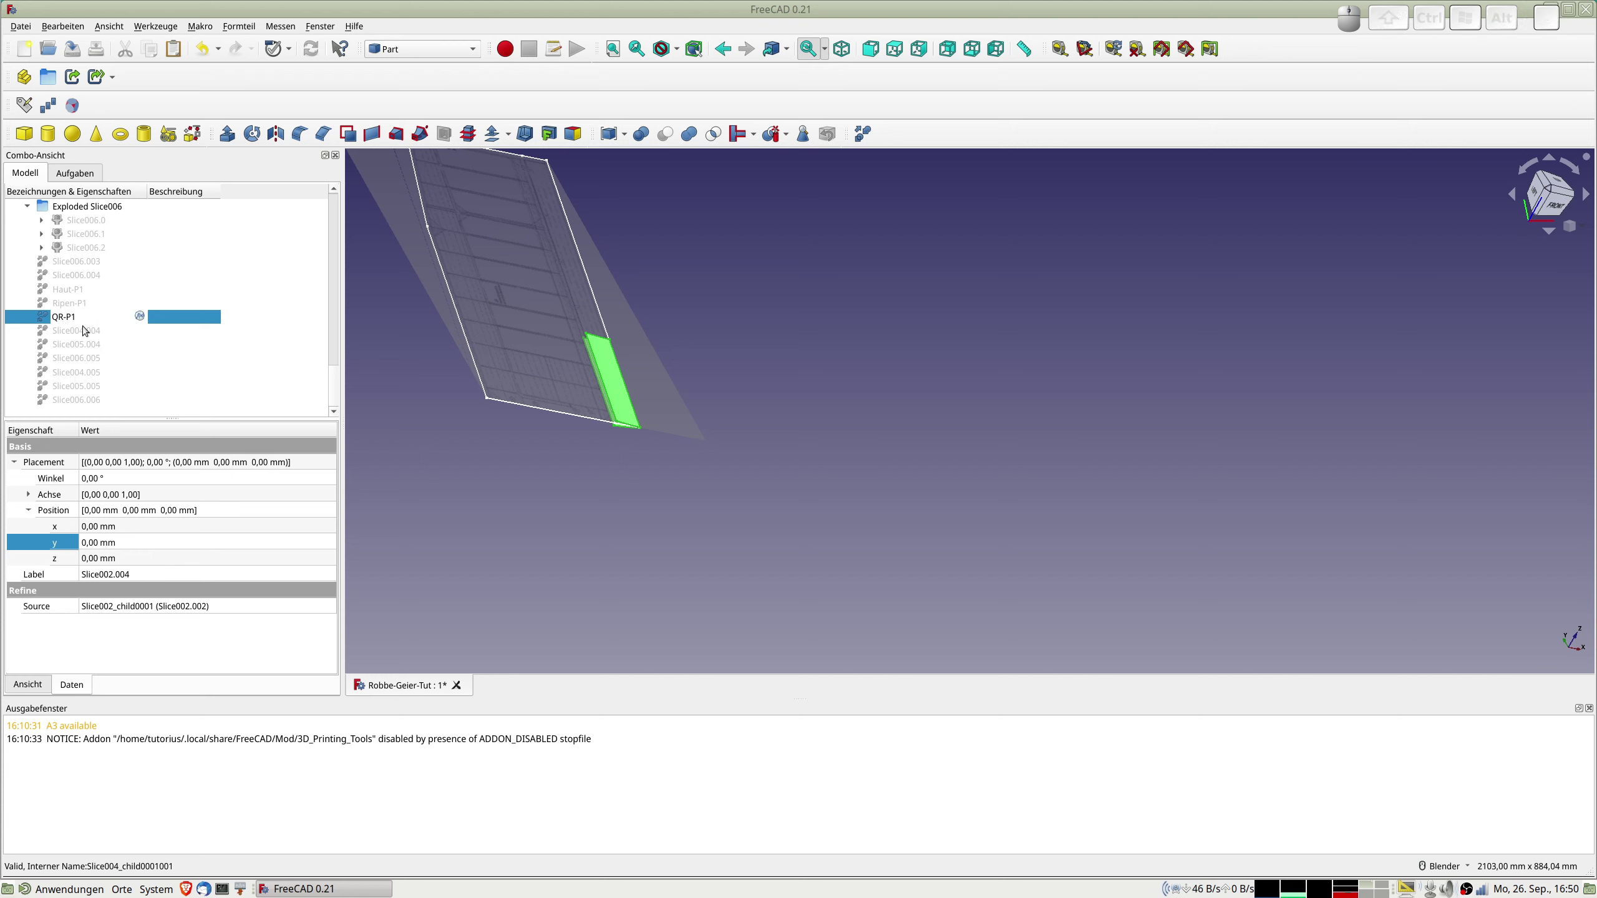
key("Return")
key("space")
left_click(72, 335)
key("space")
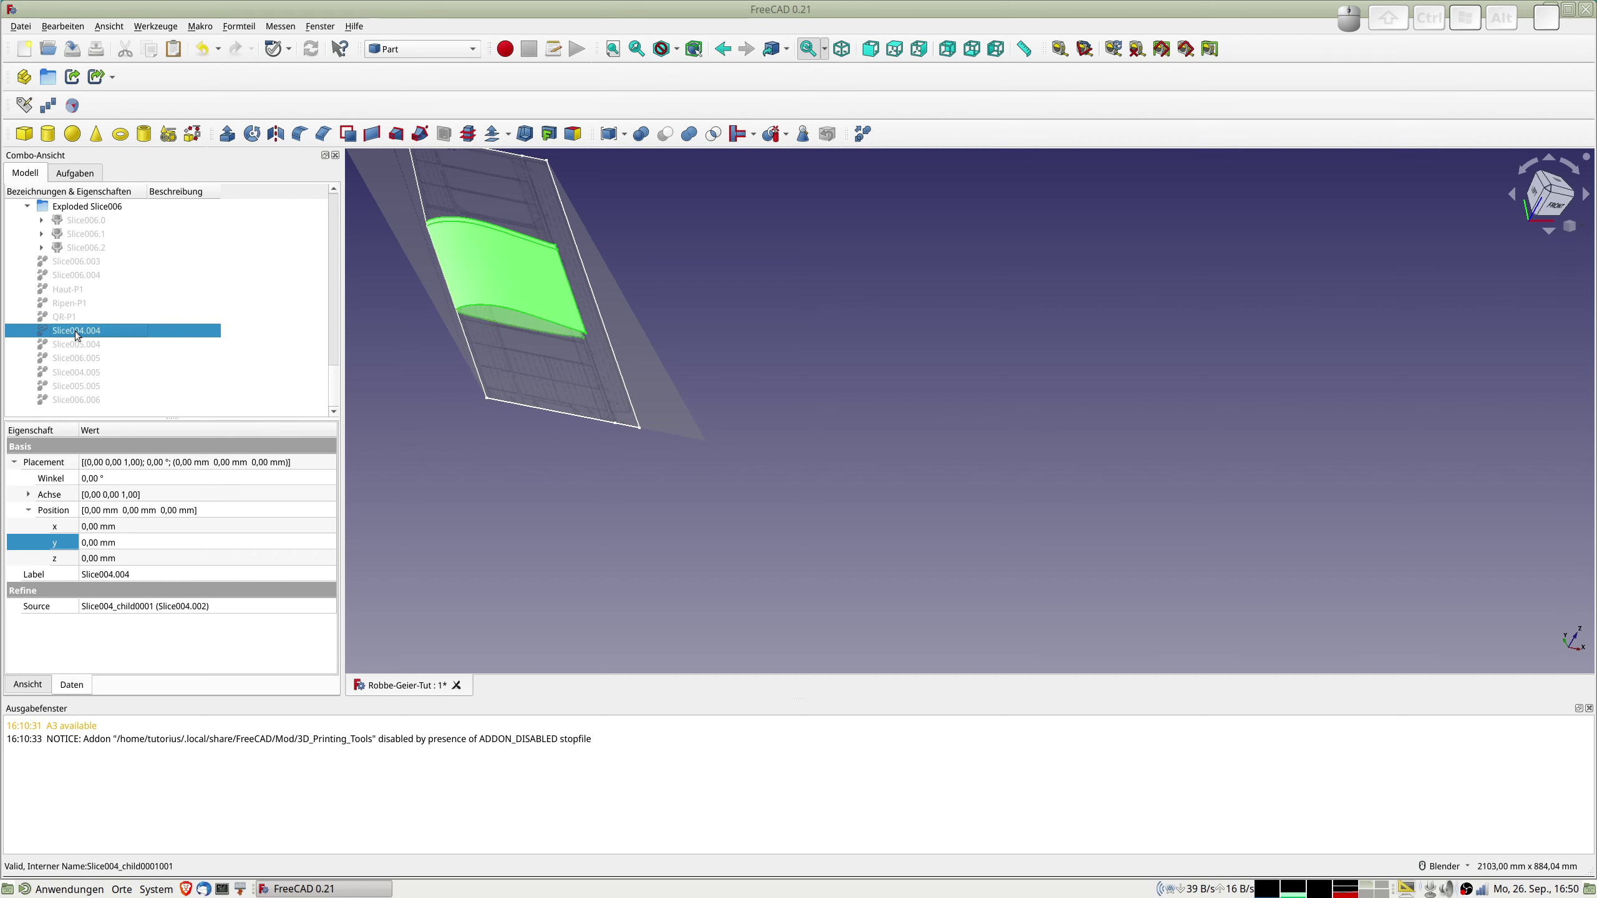
key("F2")
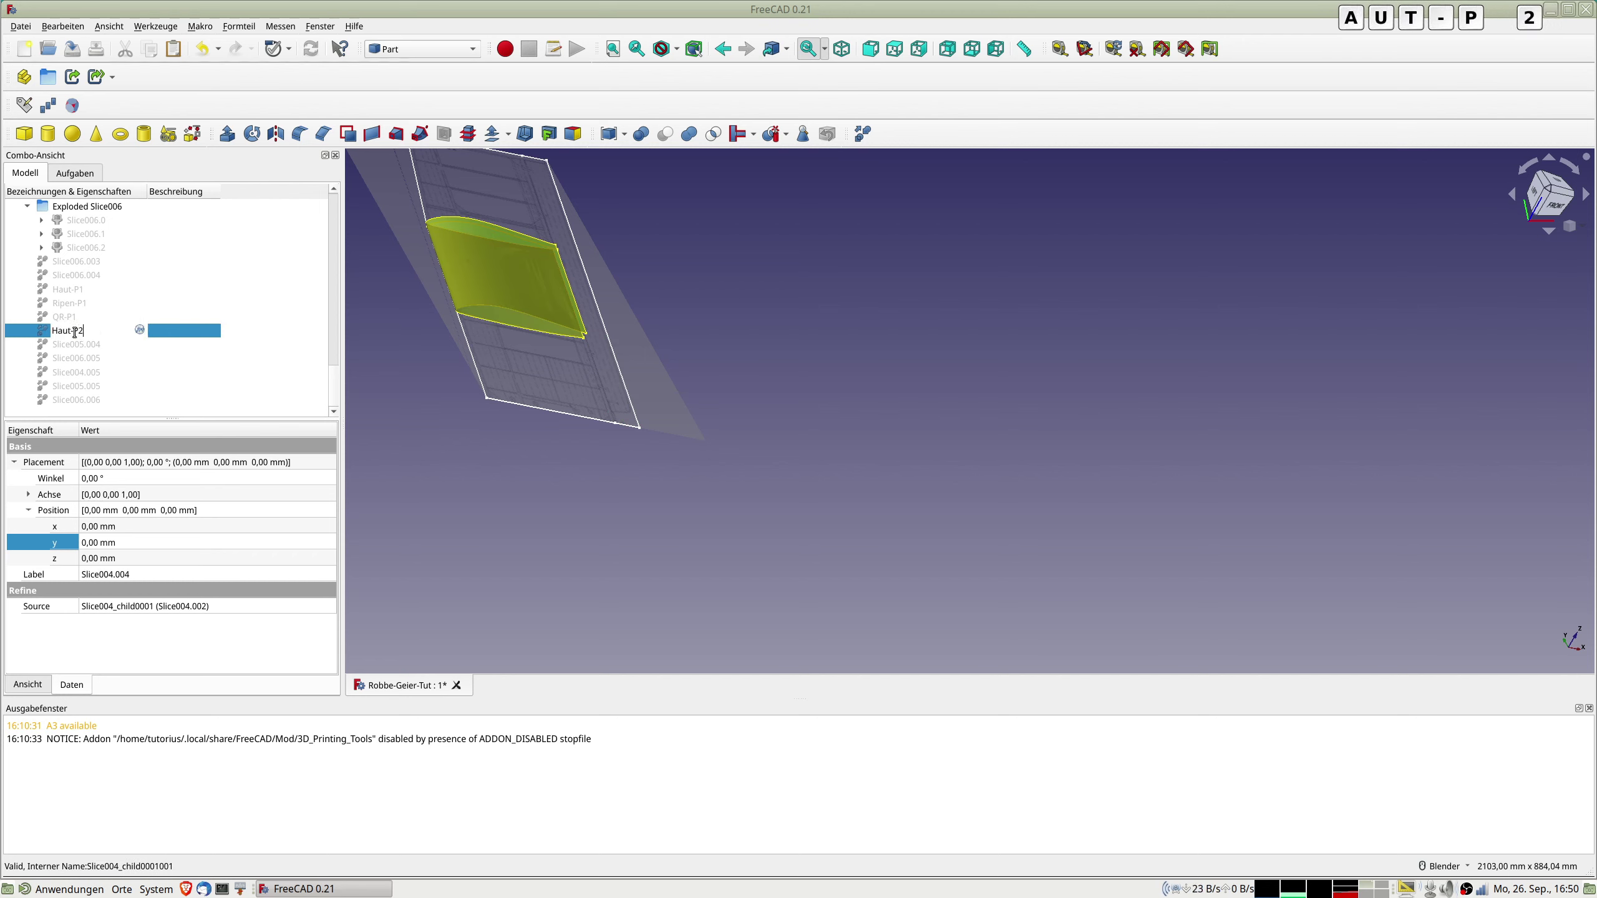
key("Return")
left_click(73, 346)
Rename spar piece Slice005.004 to QR-P2.
left_click(71, 331)
key("space")
left_click(69, 343)
key("space")
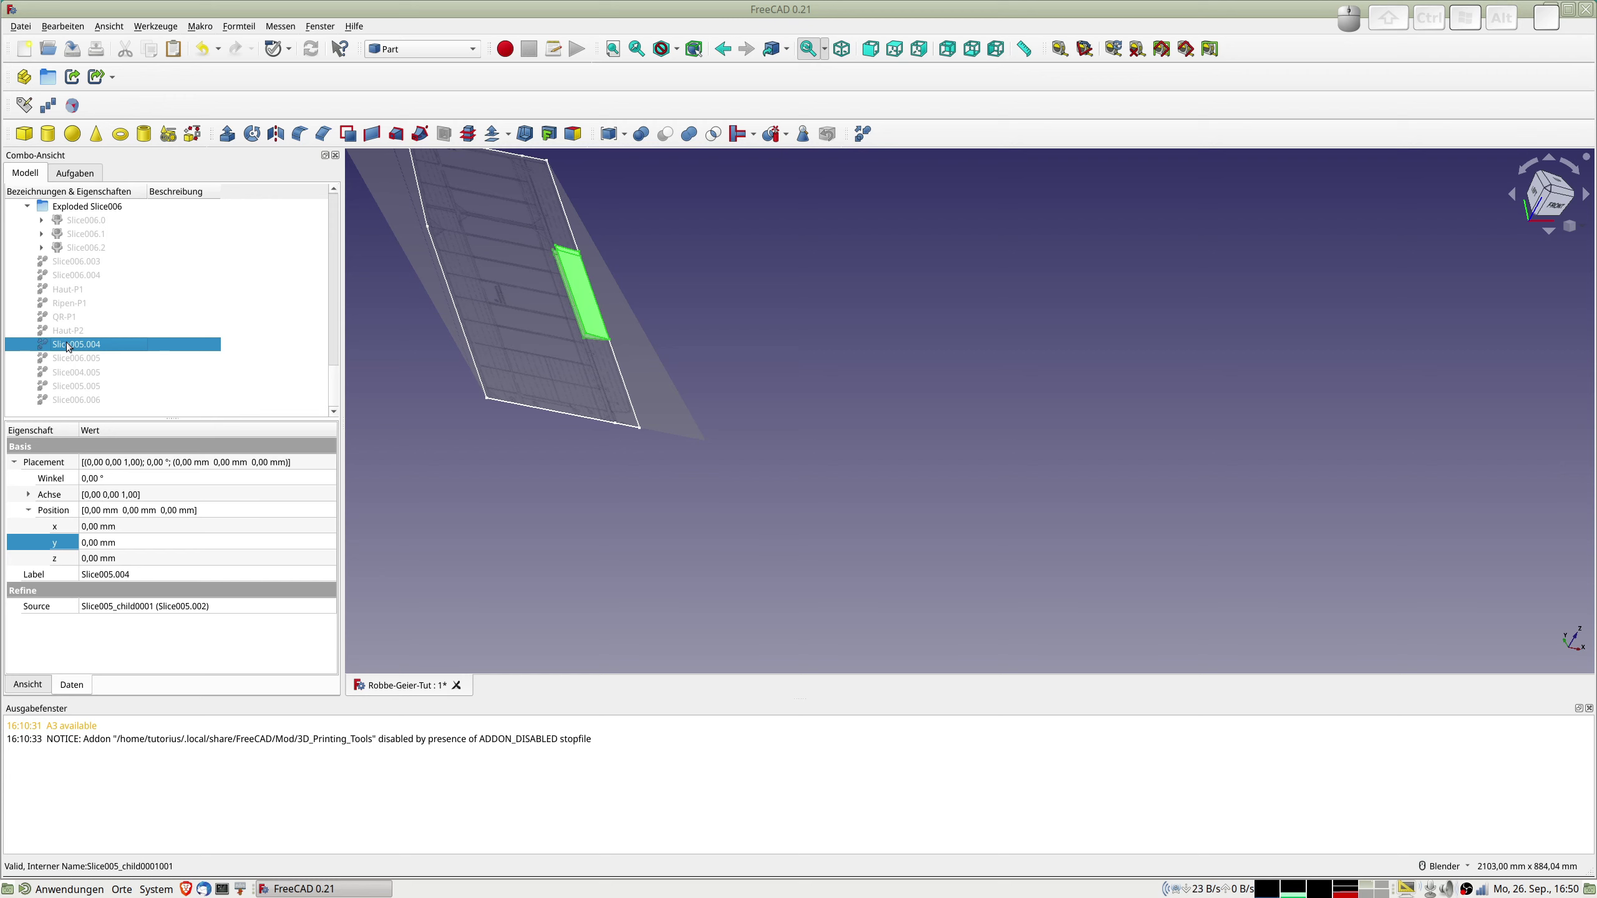
key("F2")
key("shift+q")
key("Return")
key("space")
Rename ribs piece Slice006.005 to Rippen-P2.
left_click(58, 360)
key("space")
key("space")
left_click(80, 360)
key("2")
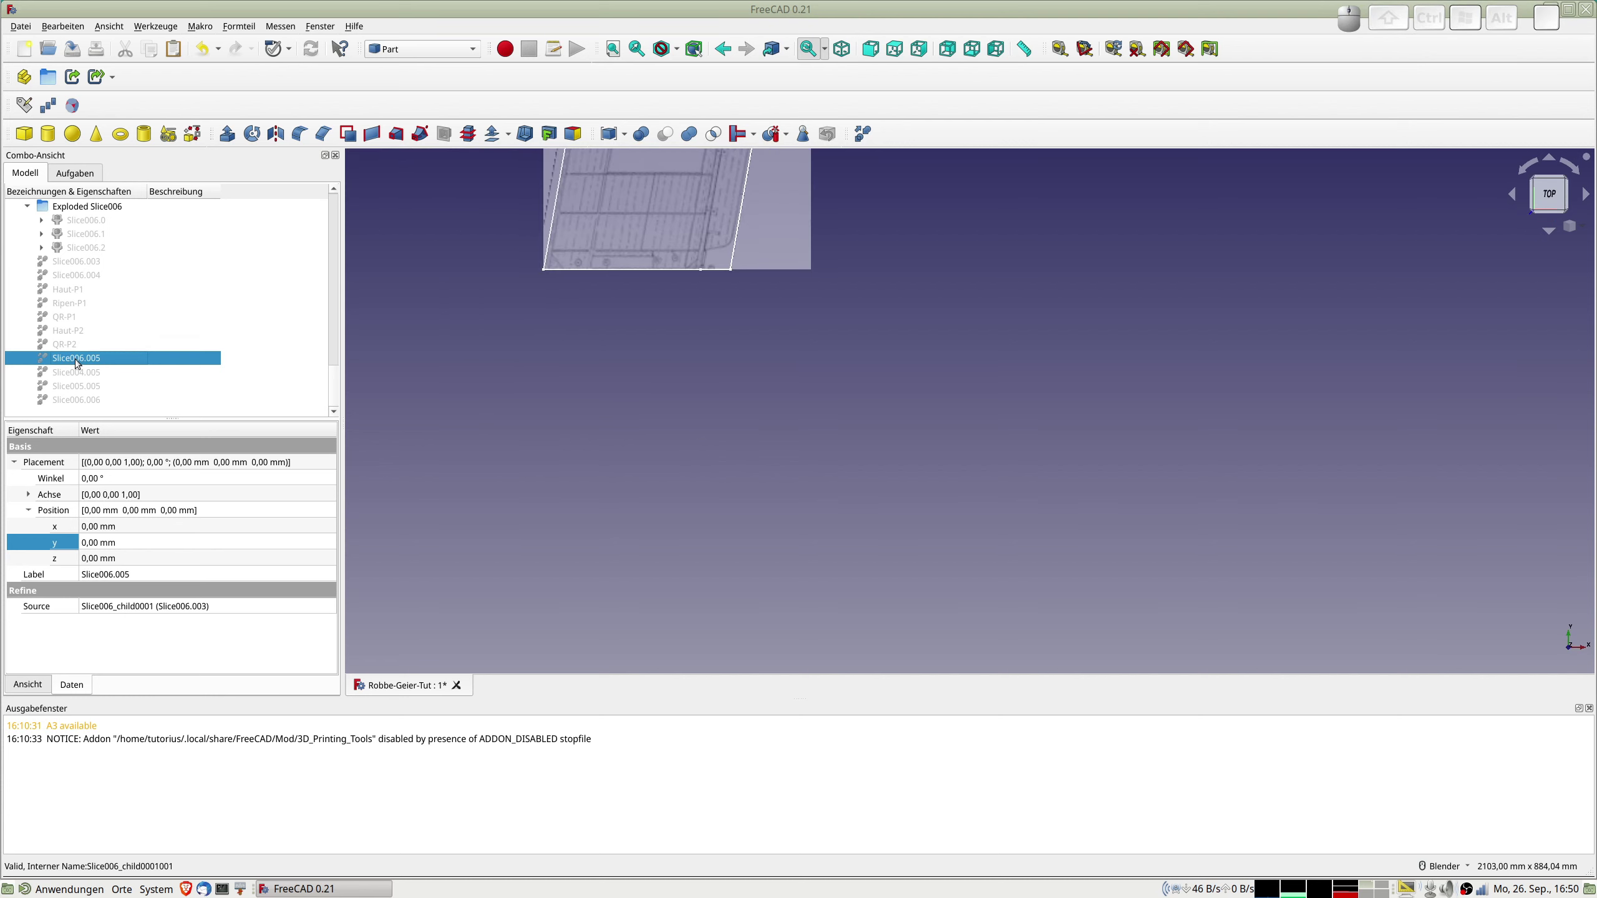
left_click(79, 361)
key("F2")
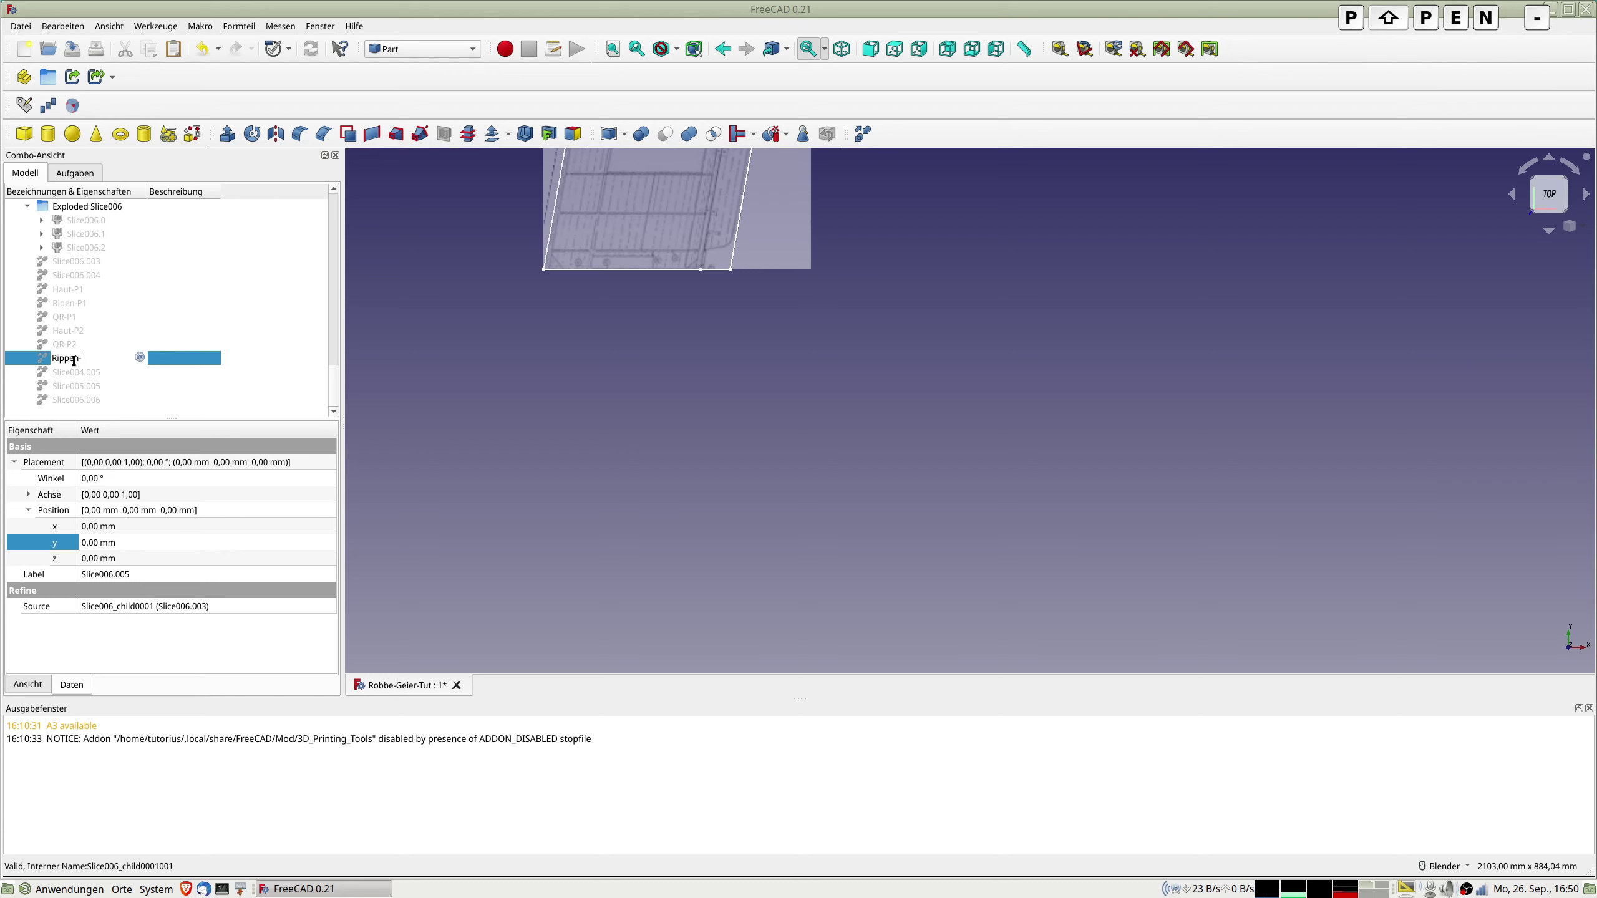
key("Return")
key("space")
Rename skin piece Slice004.005 to Haut-P3.
scroll("down", 3)
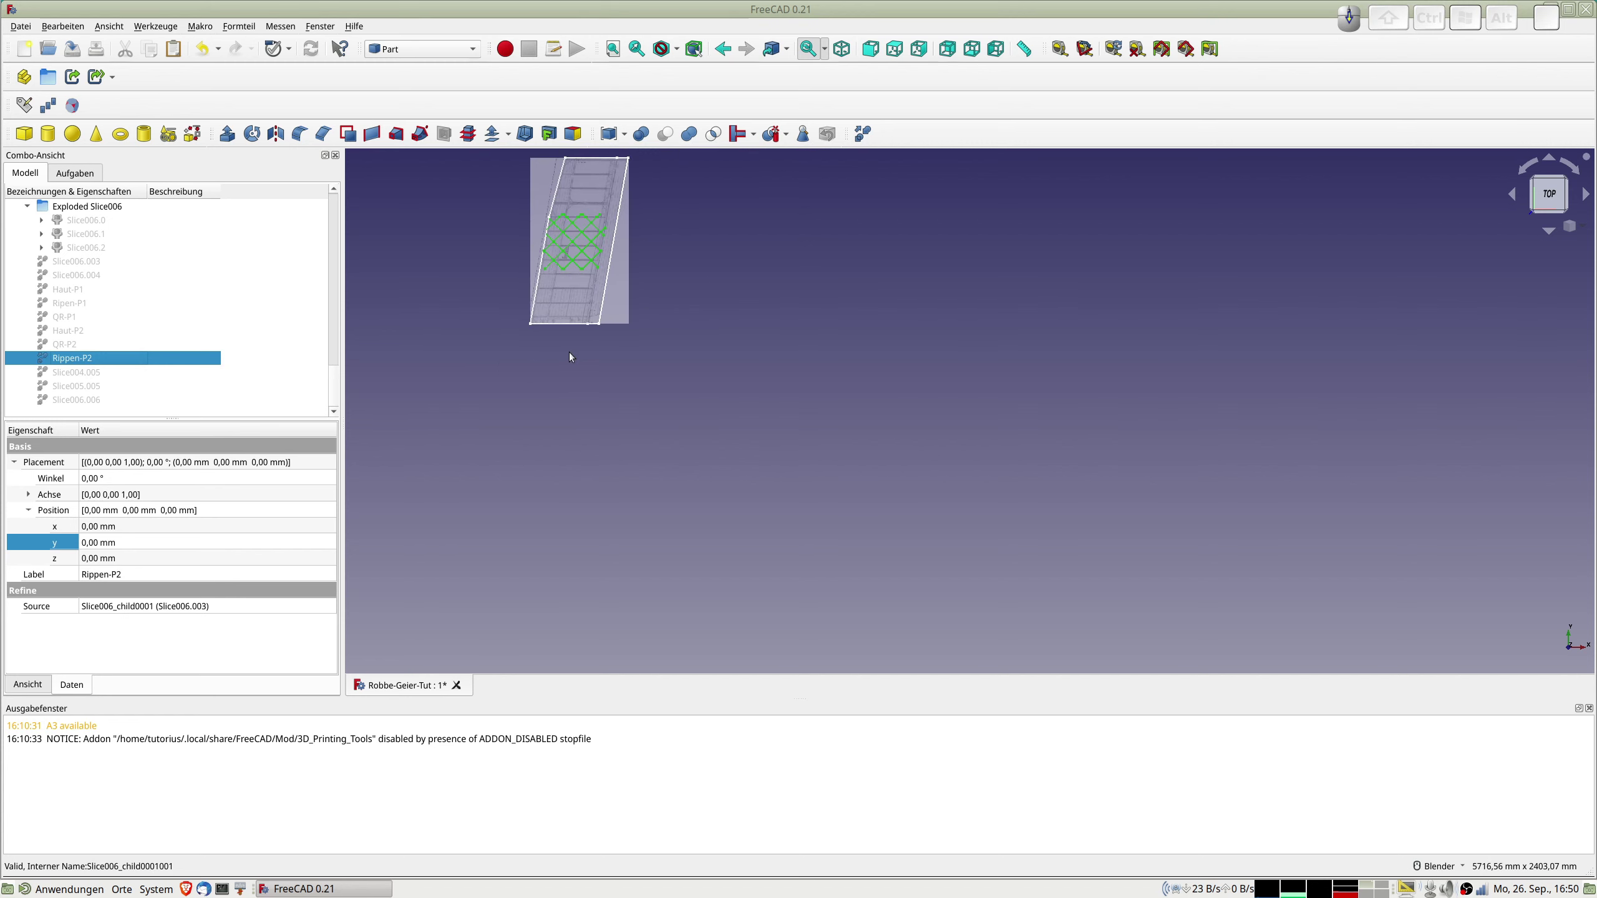
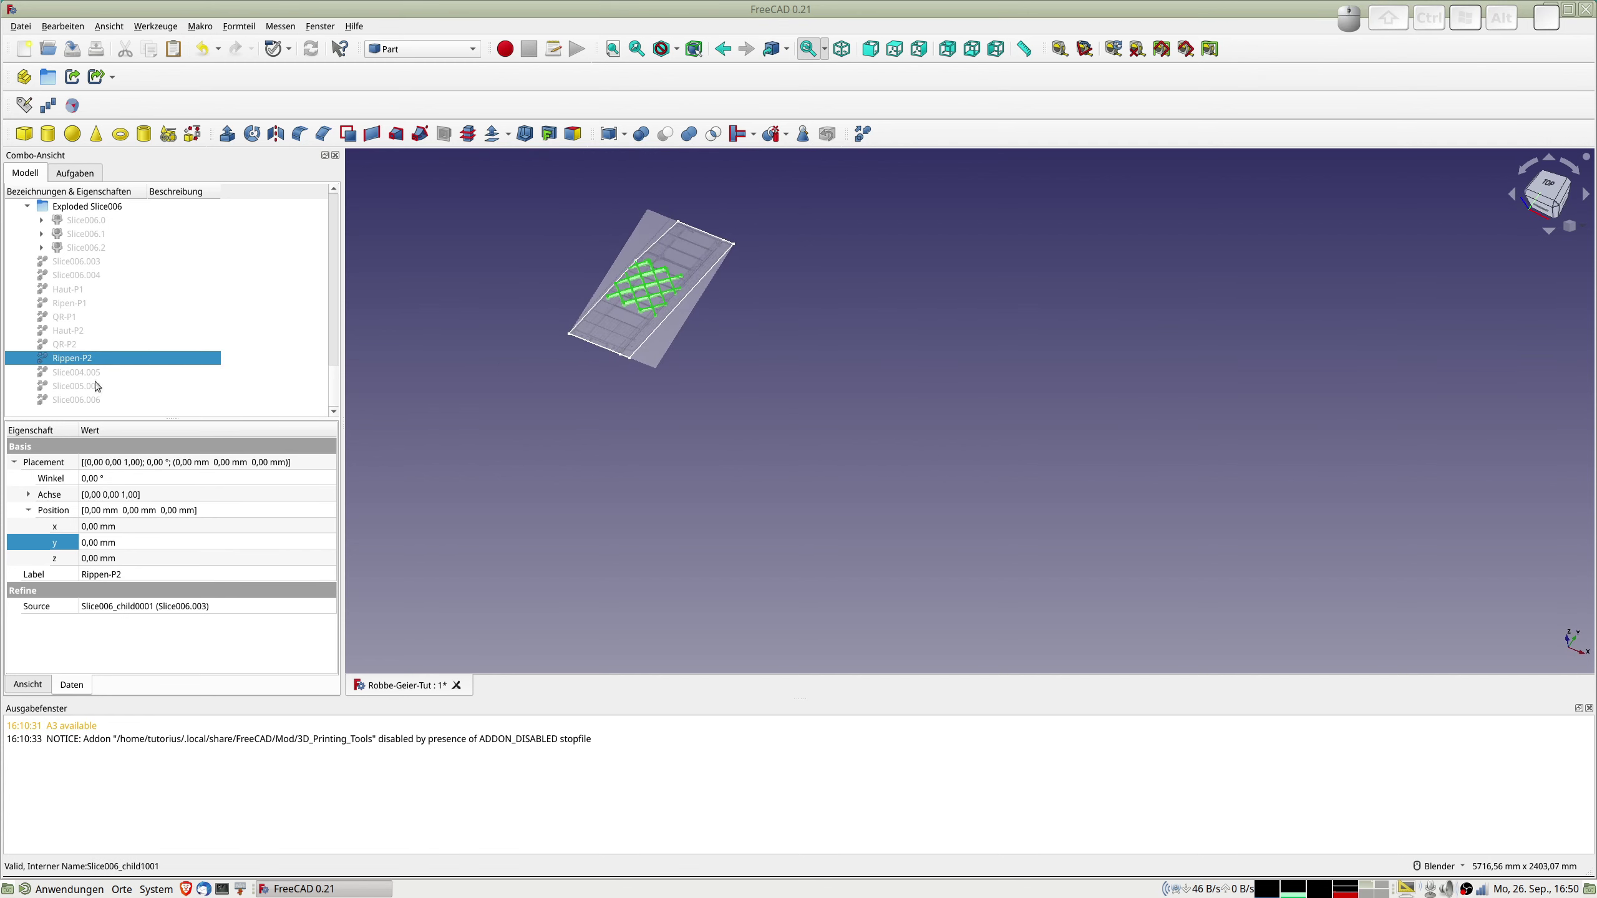
left_click(62, 375)
left_click(53, 353)
key("space")
left_click(63, 374)
key("space")
key("F2")
key("Return")
key("space")
Rename spar piece Slice005.005 to QR-P3.
left_click(70, 385)
key("space")
left_click(74, 387)
key("F2")
key("shift+q")
key("r")
key("-")
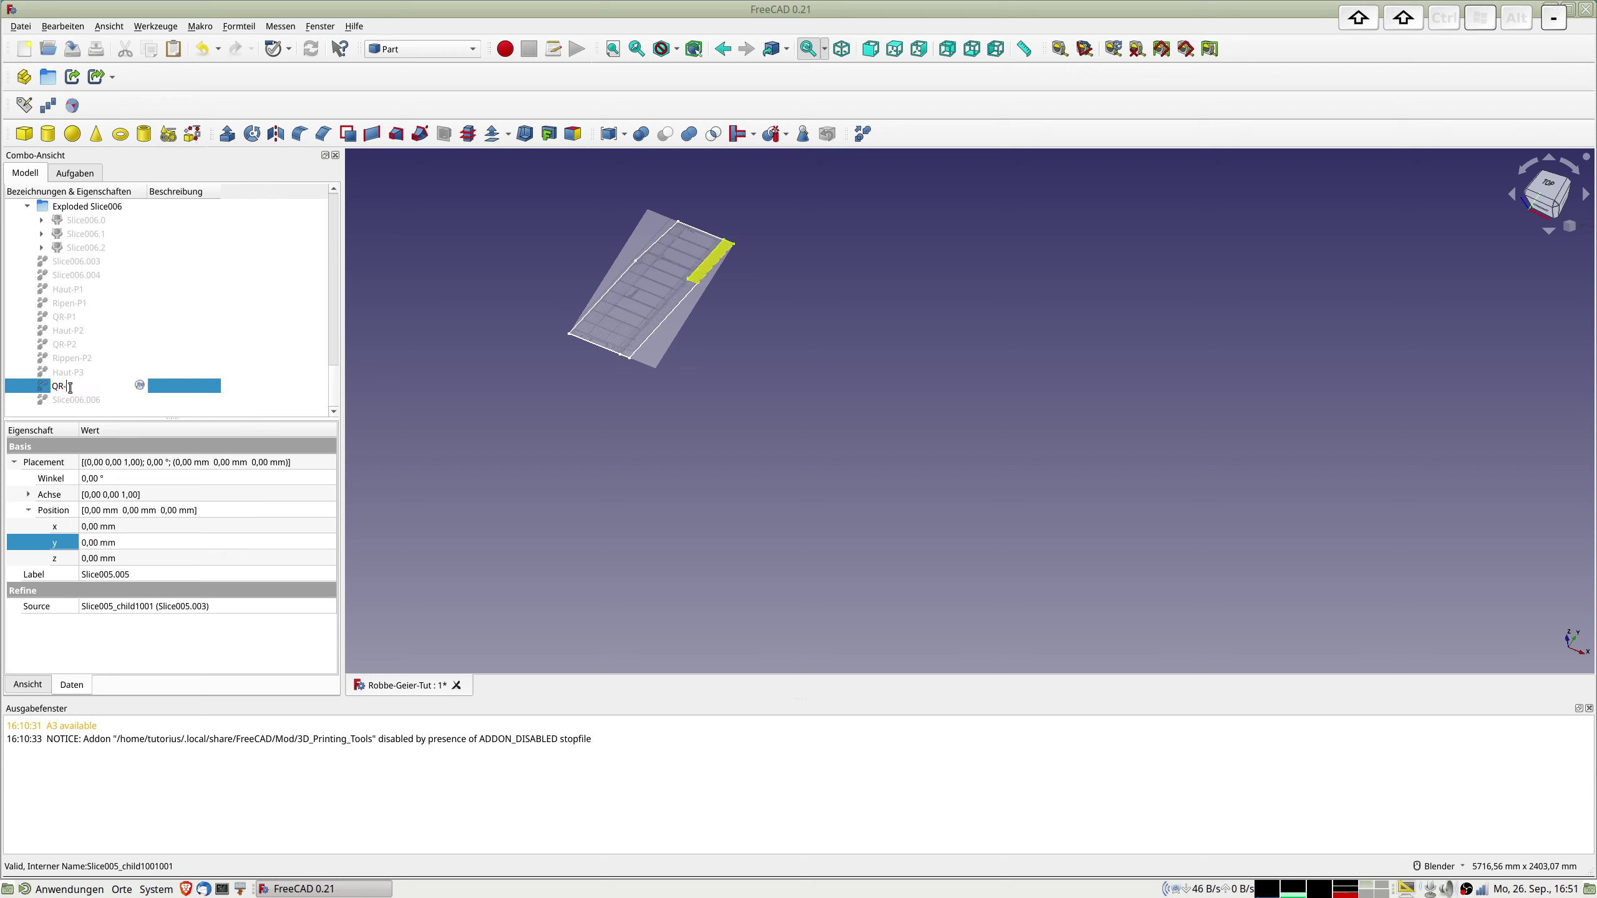
key("p")
key("3")
key("Return")
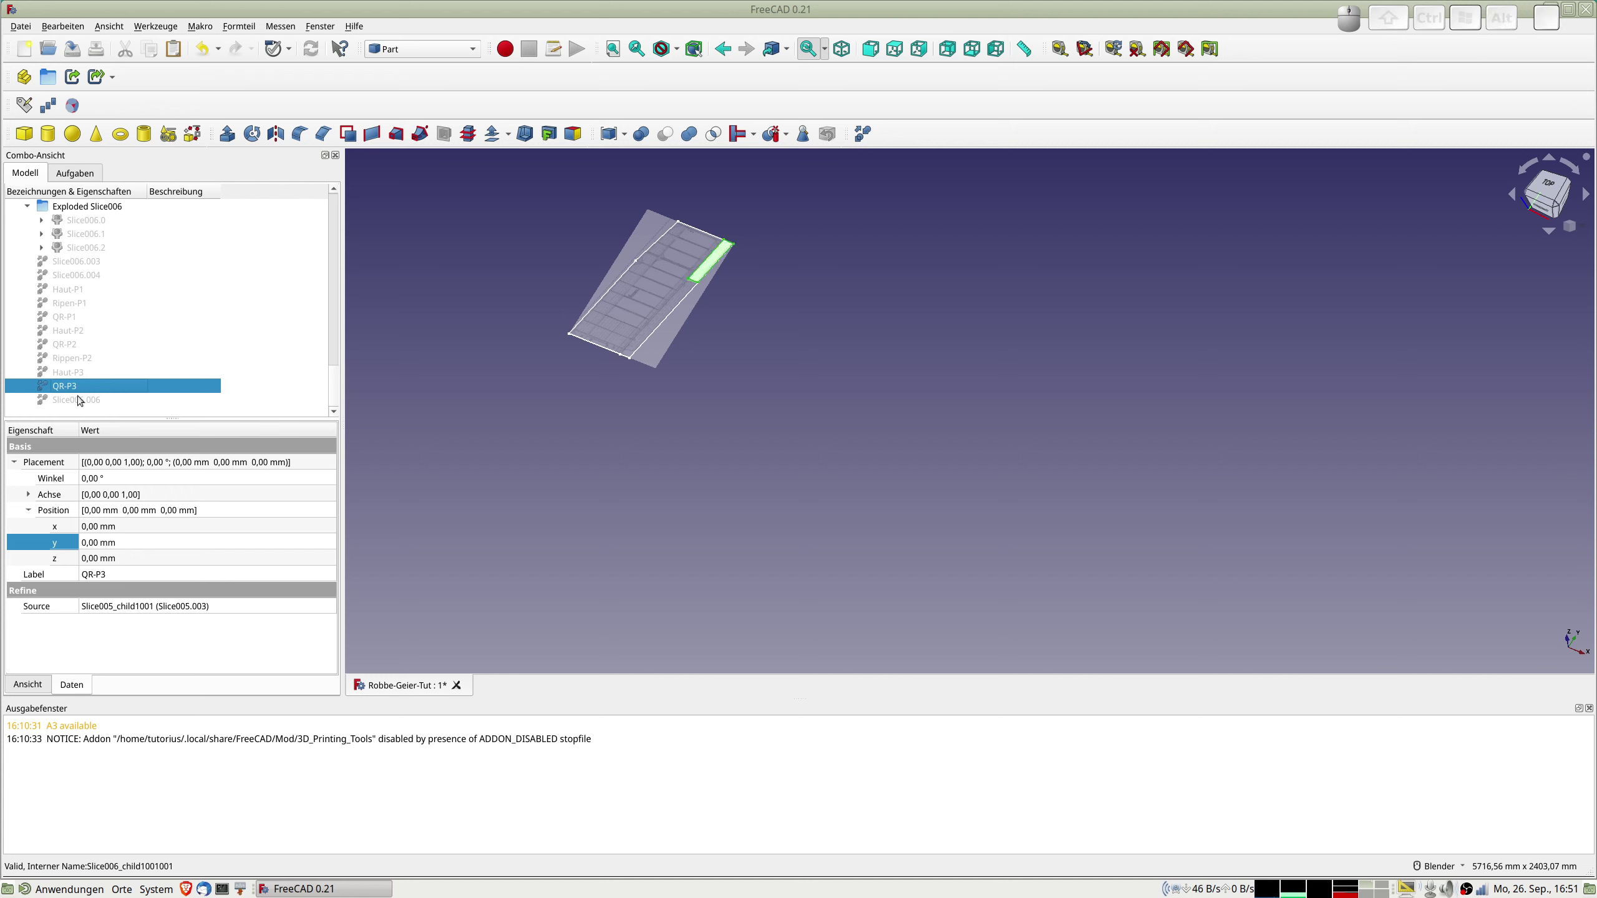
Rename the remaining rib slice to Rippen-P3 and hide it from the 3D view.
left_click(78, 399)
left_click(67, 388)
key("space")
left_click(70, 401)
key("space")
key("F2")
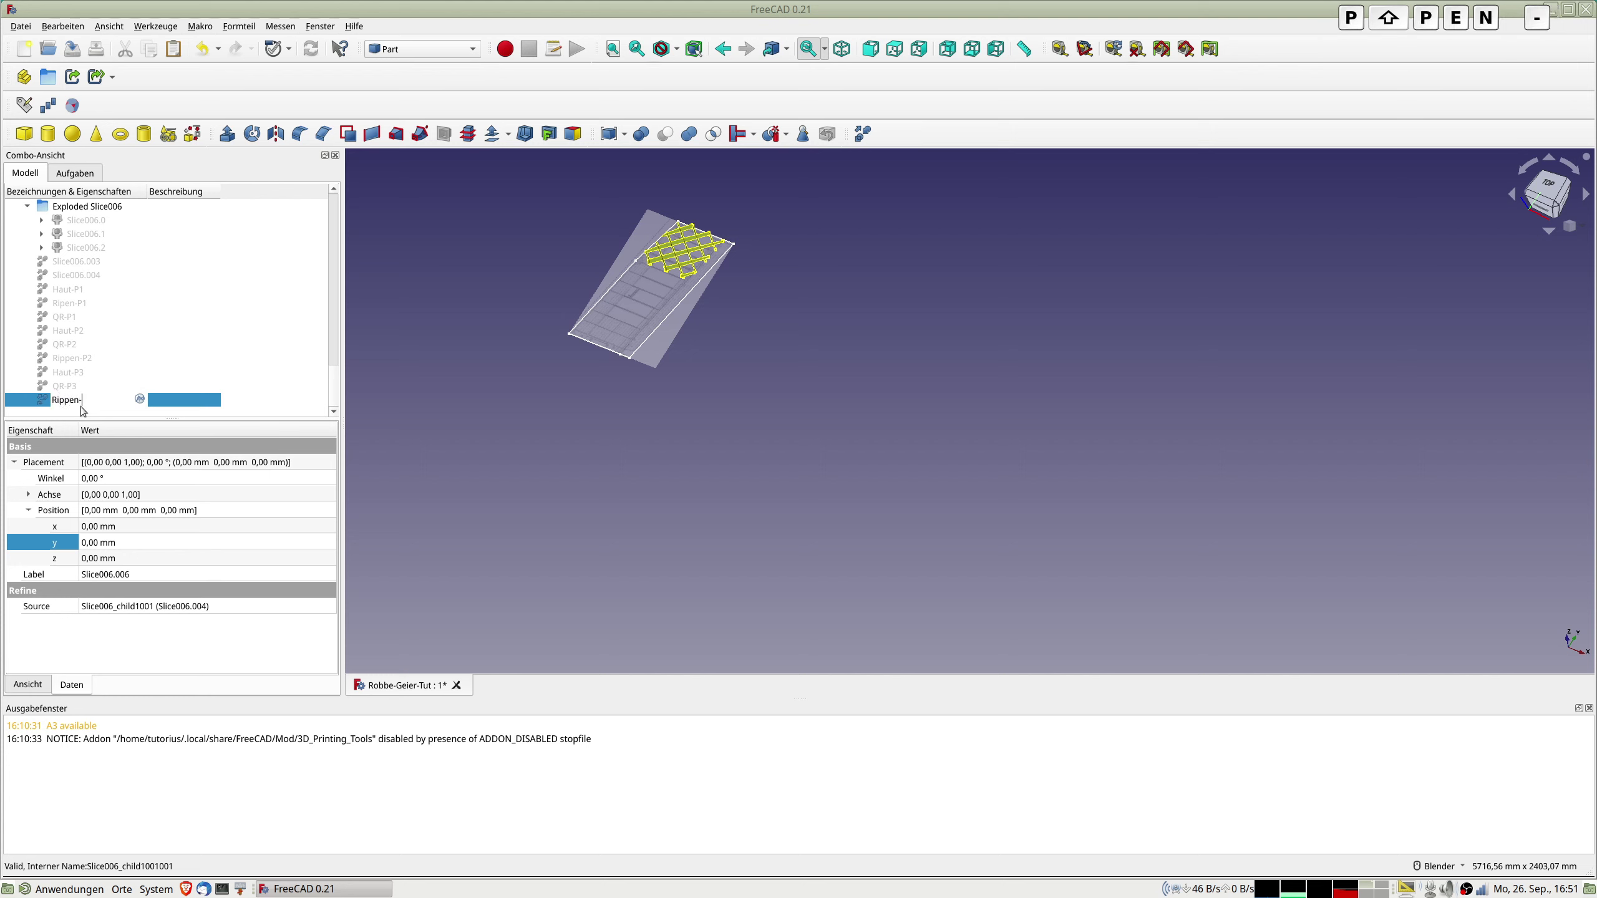
key("Return")
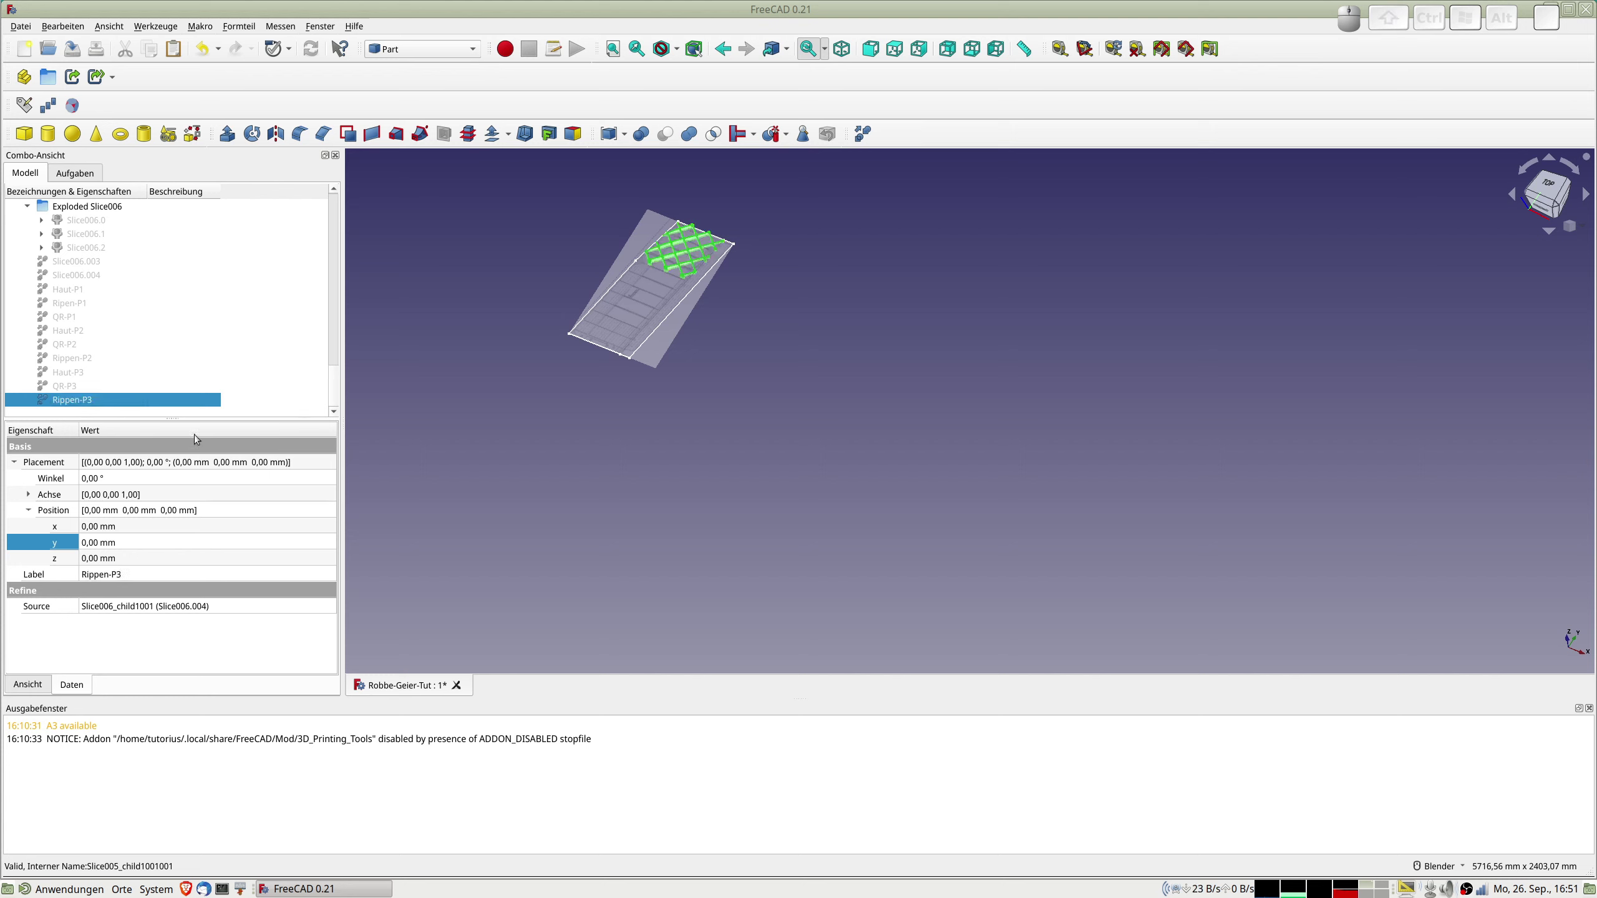
key("space")
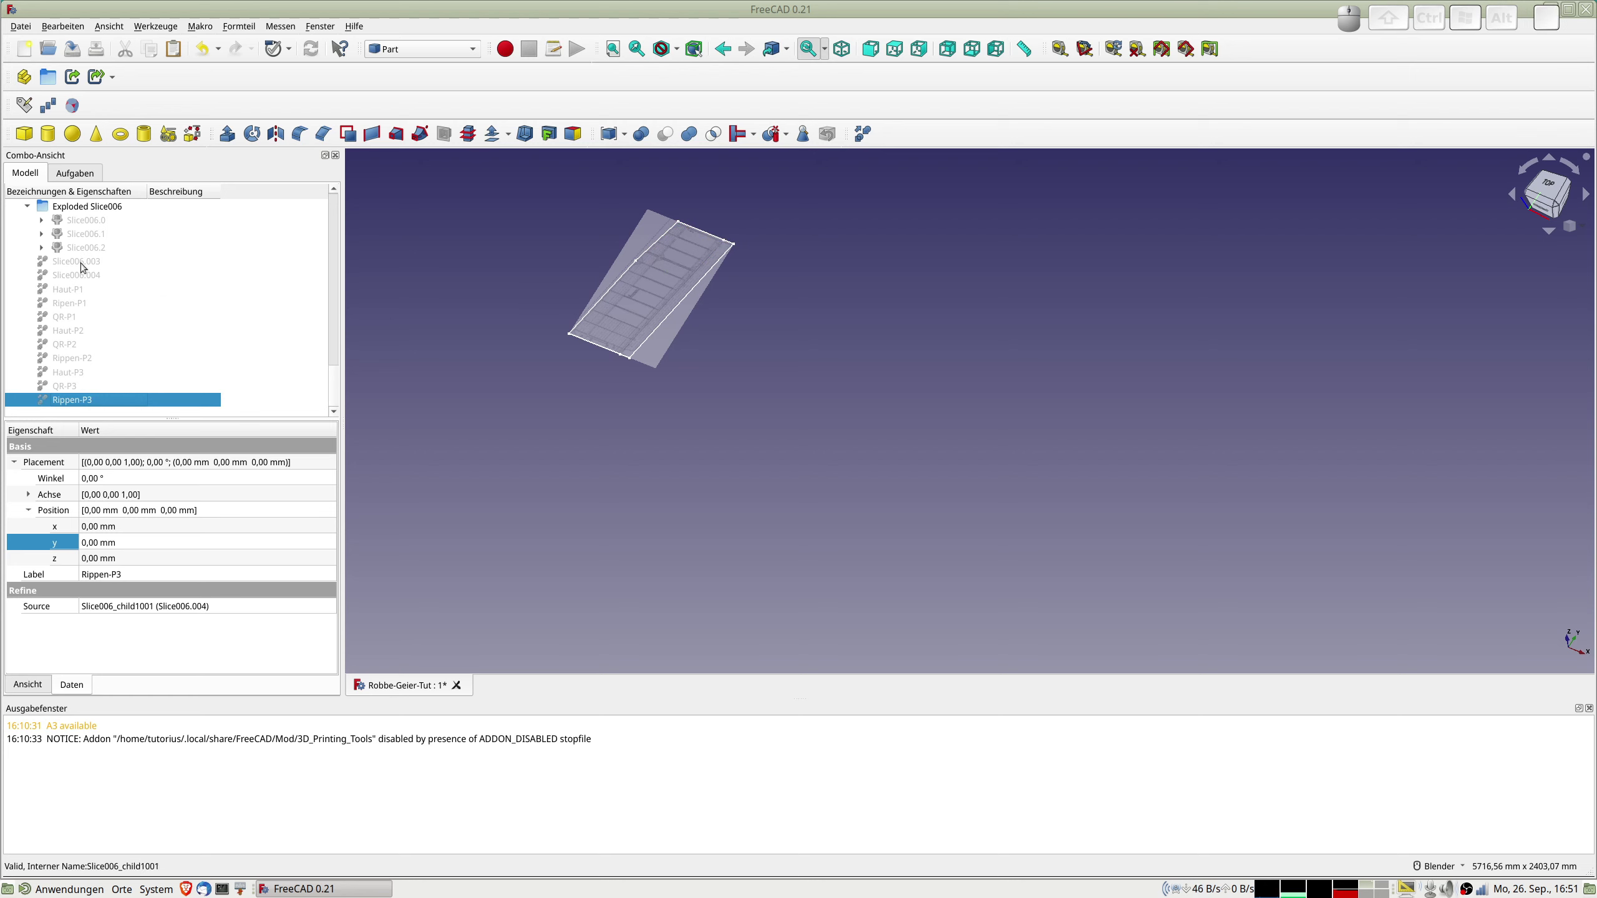
Export Haut-P1, Rippen-P1 and QR-P1 as the mesh file p1.stl and start Cura.
left_click(77, 289)
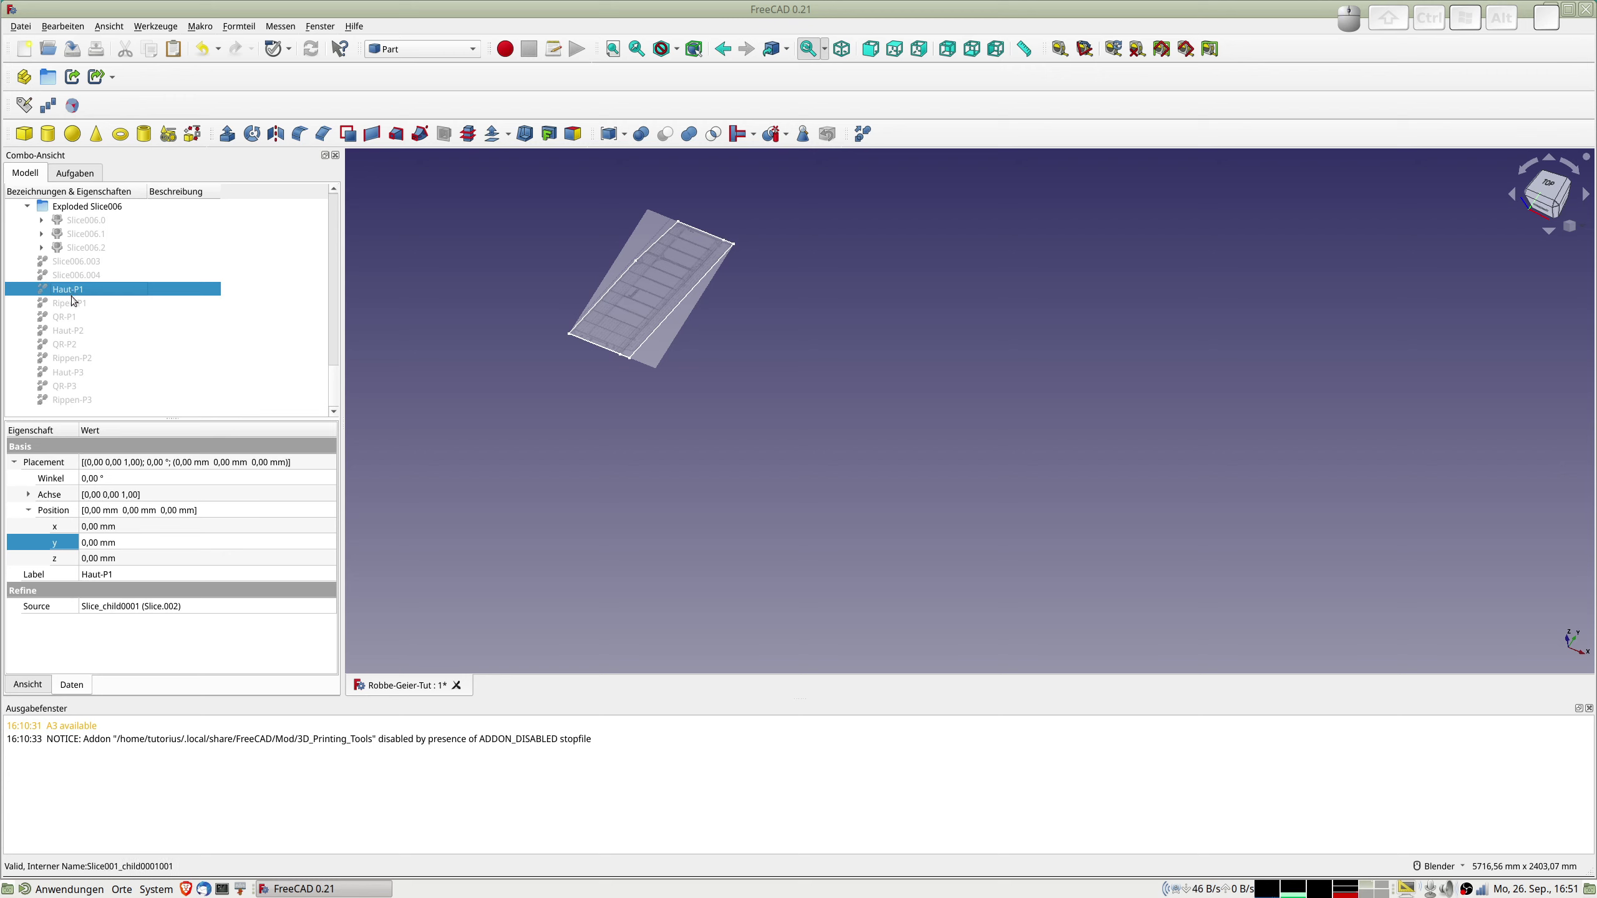
left_click(75, 305)
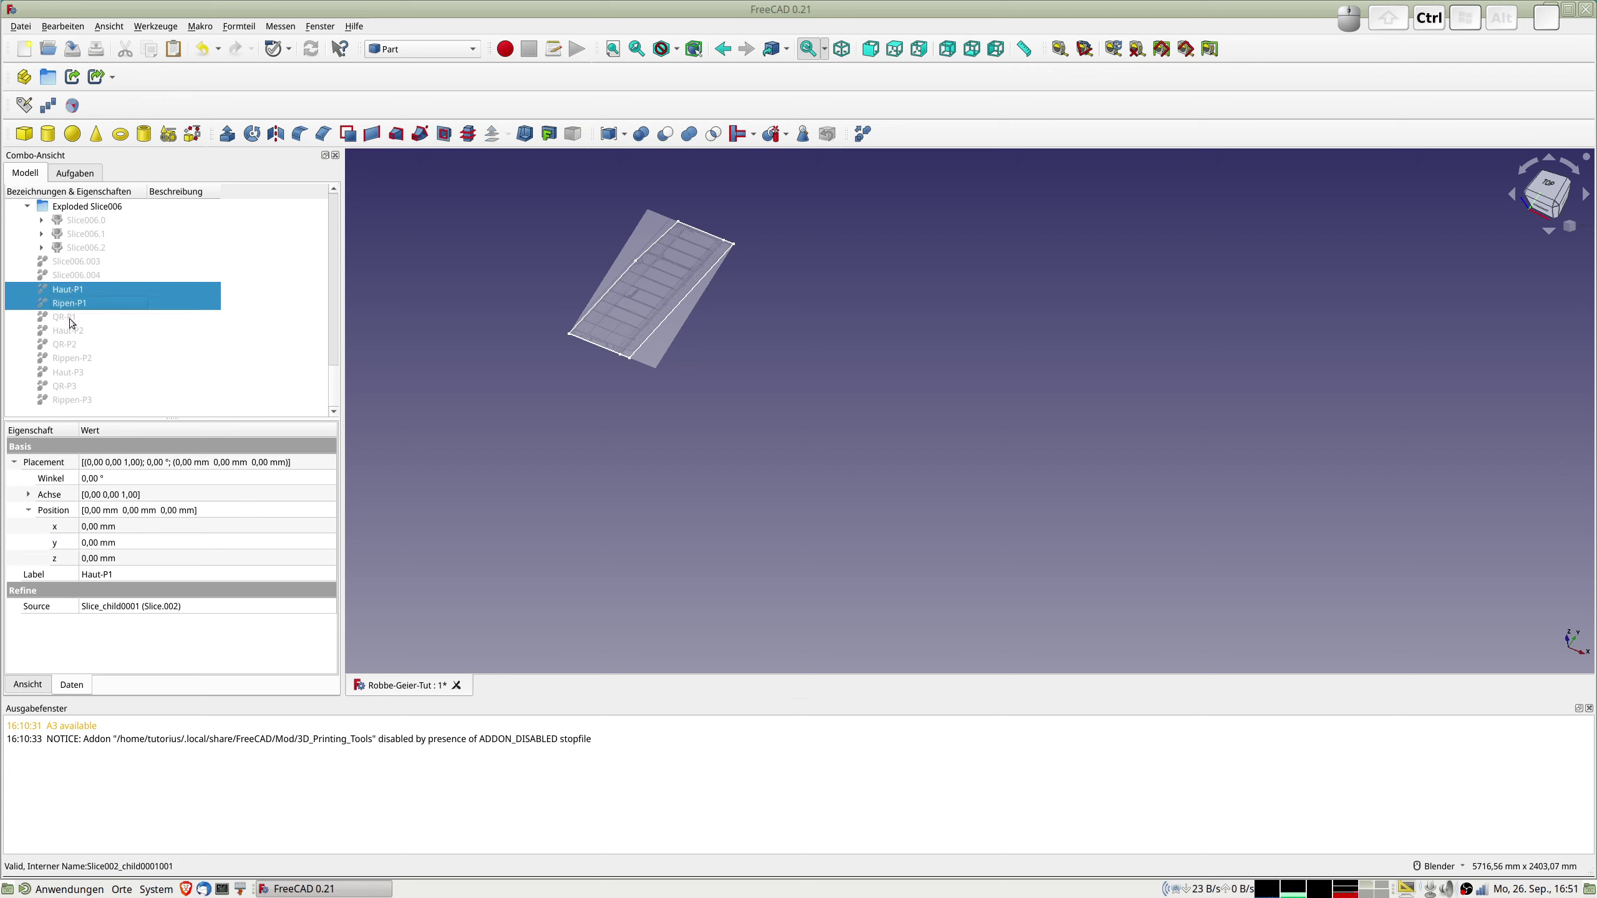
left_click(75, 320)
key("ctrl+space")
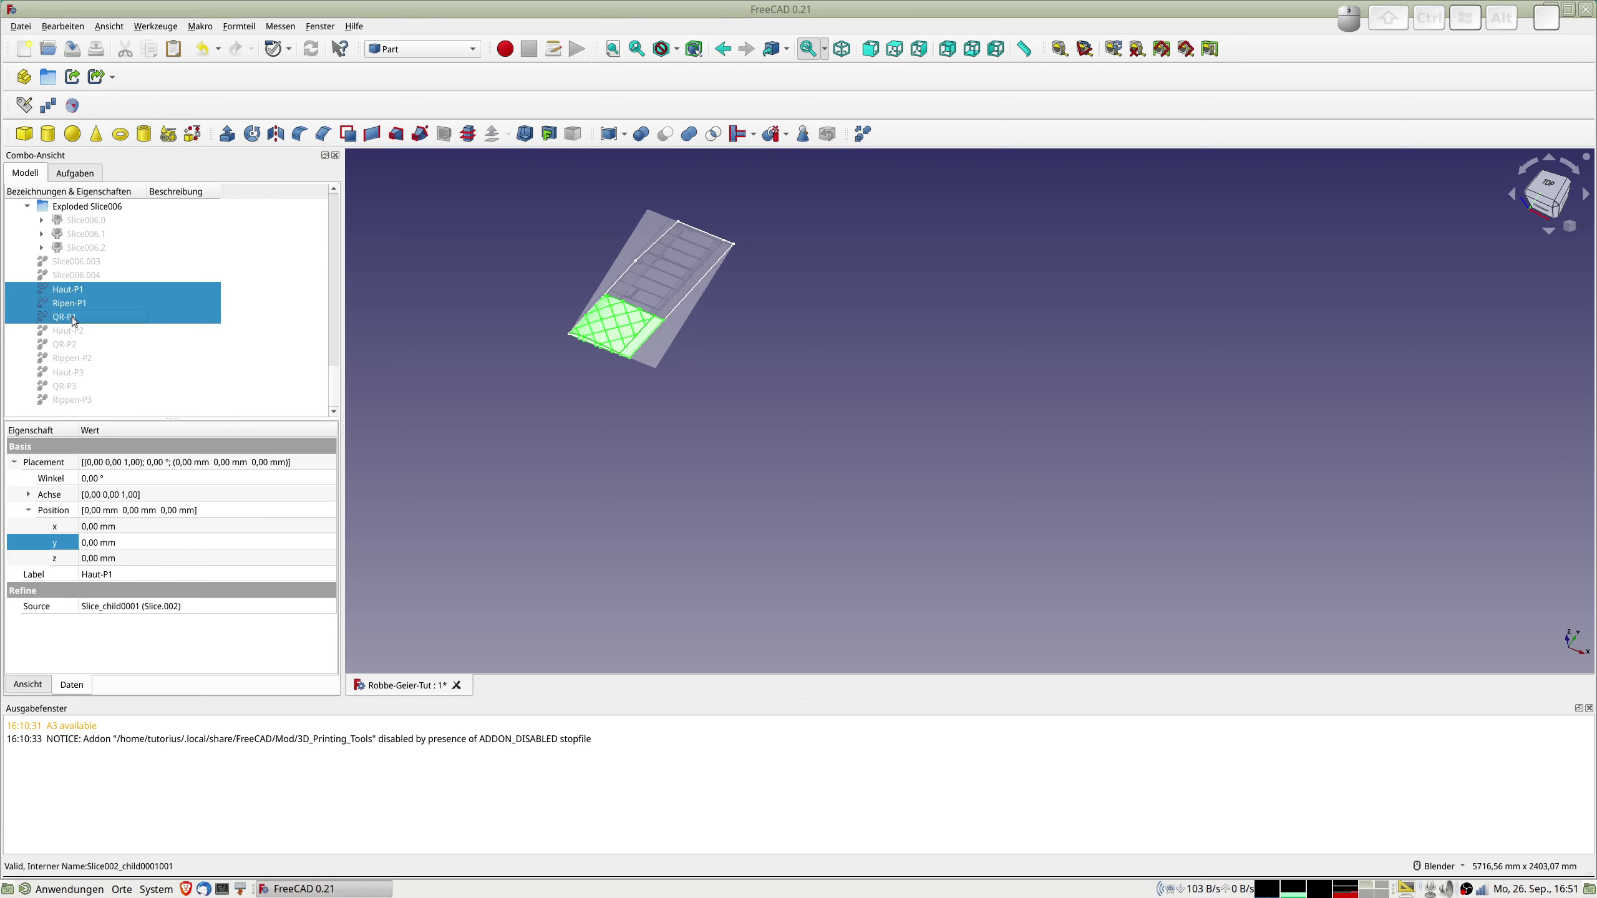
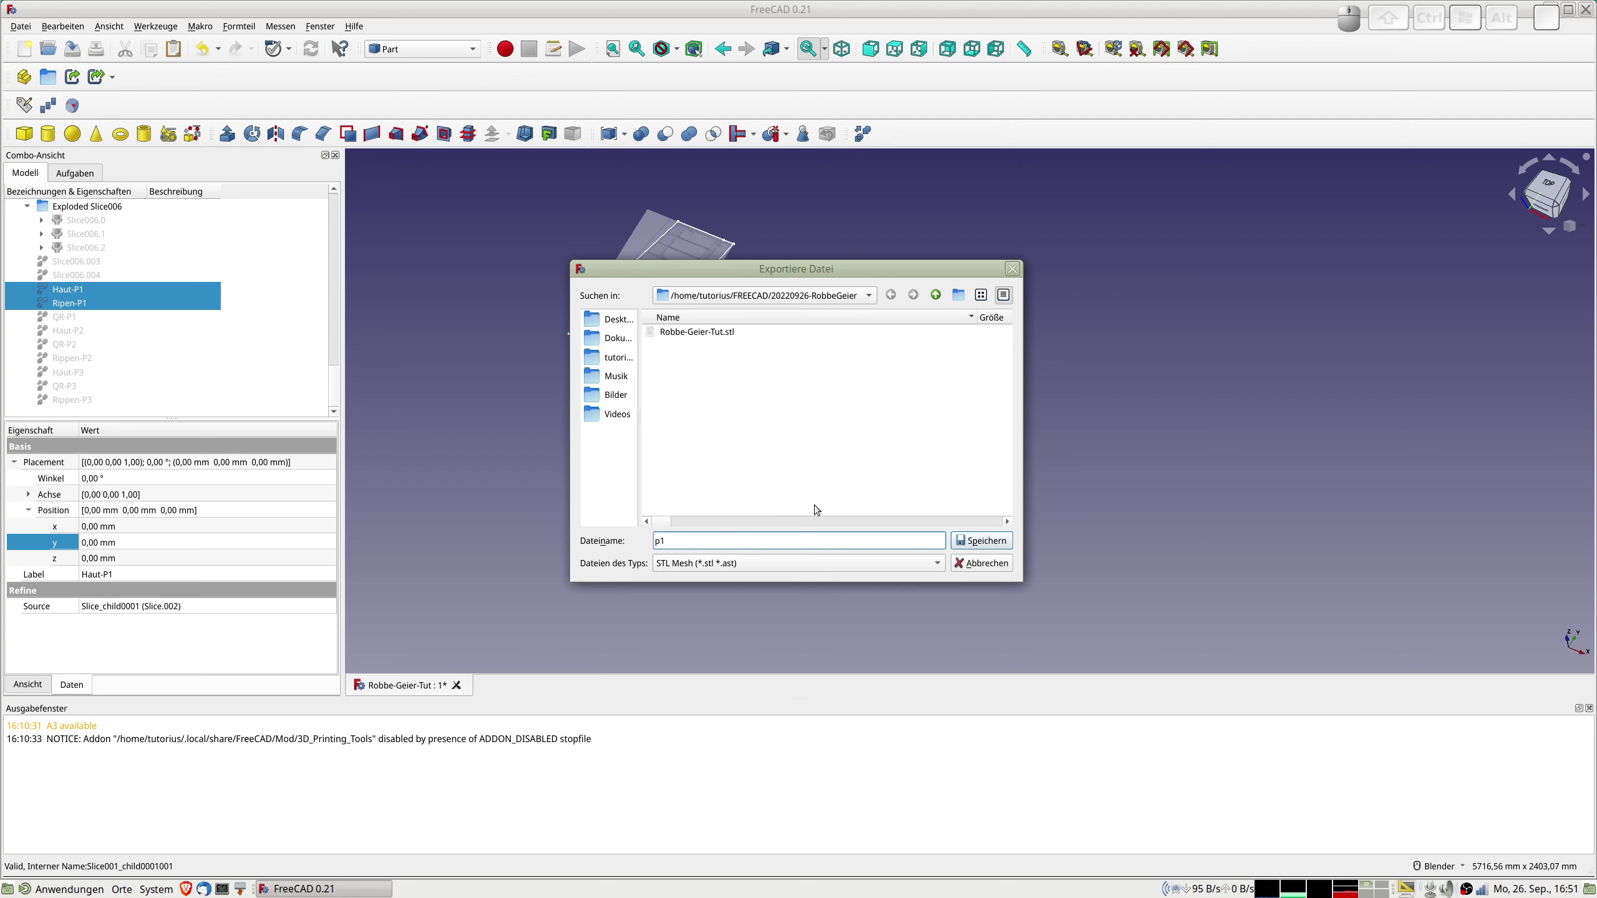
key("Return")
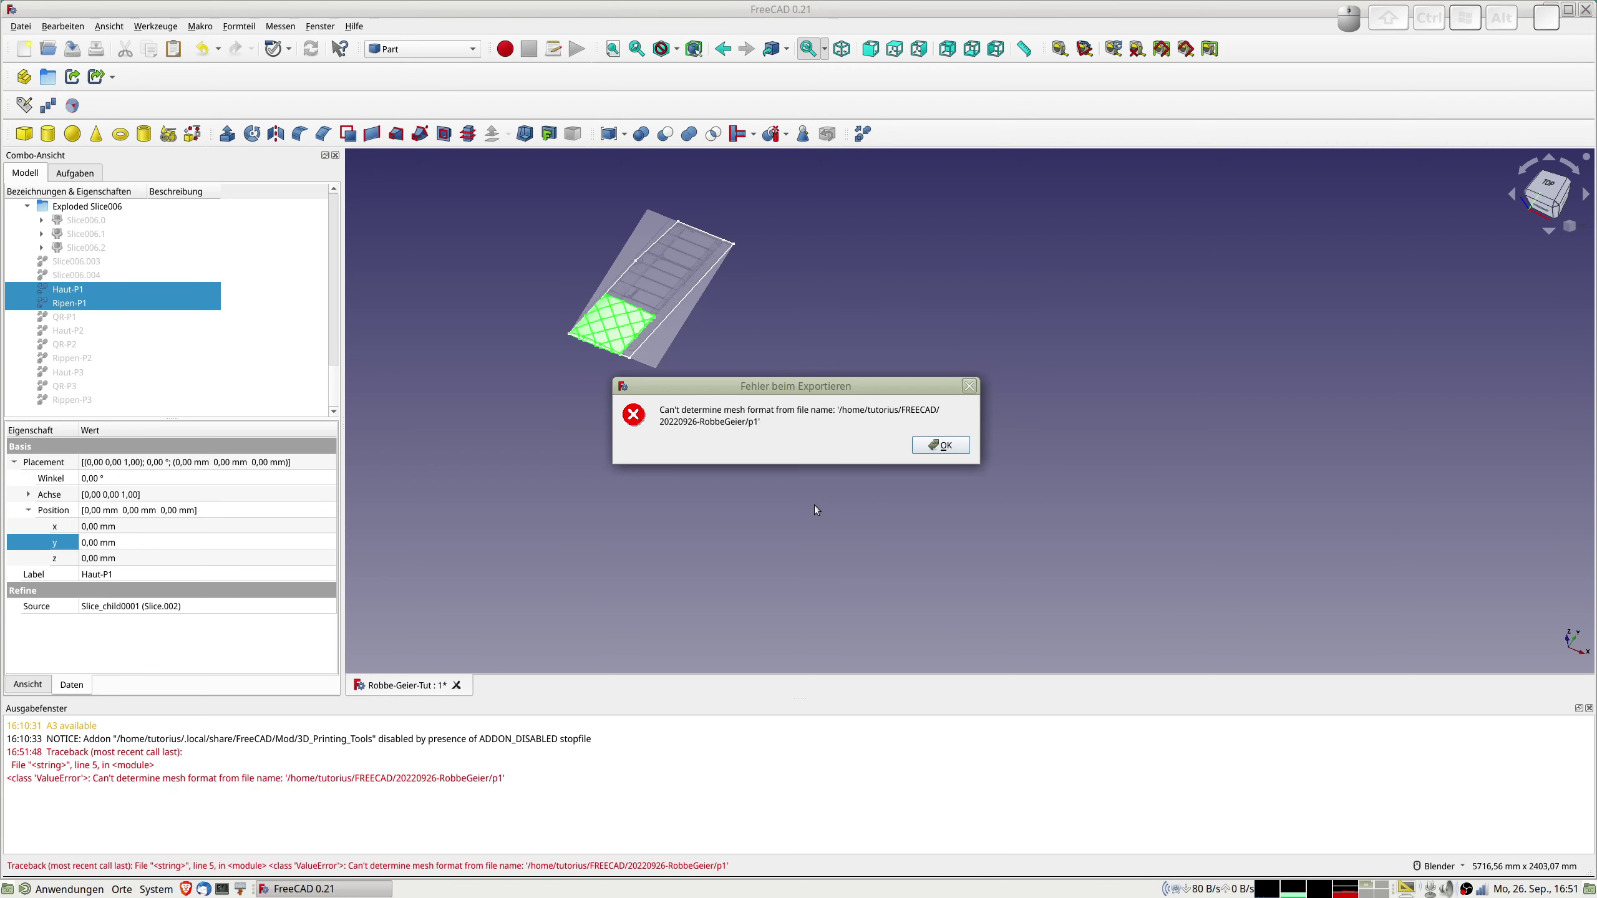
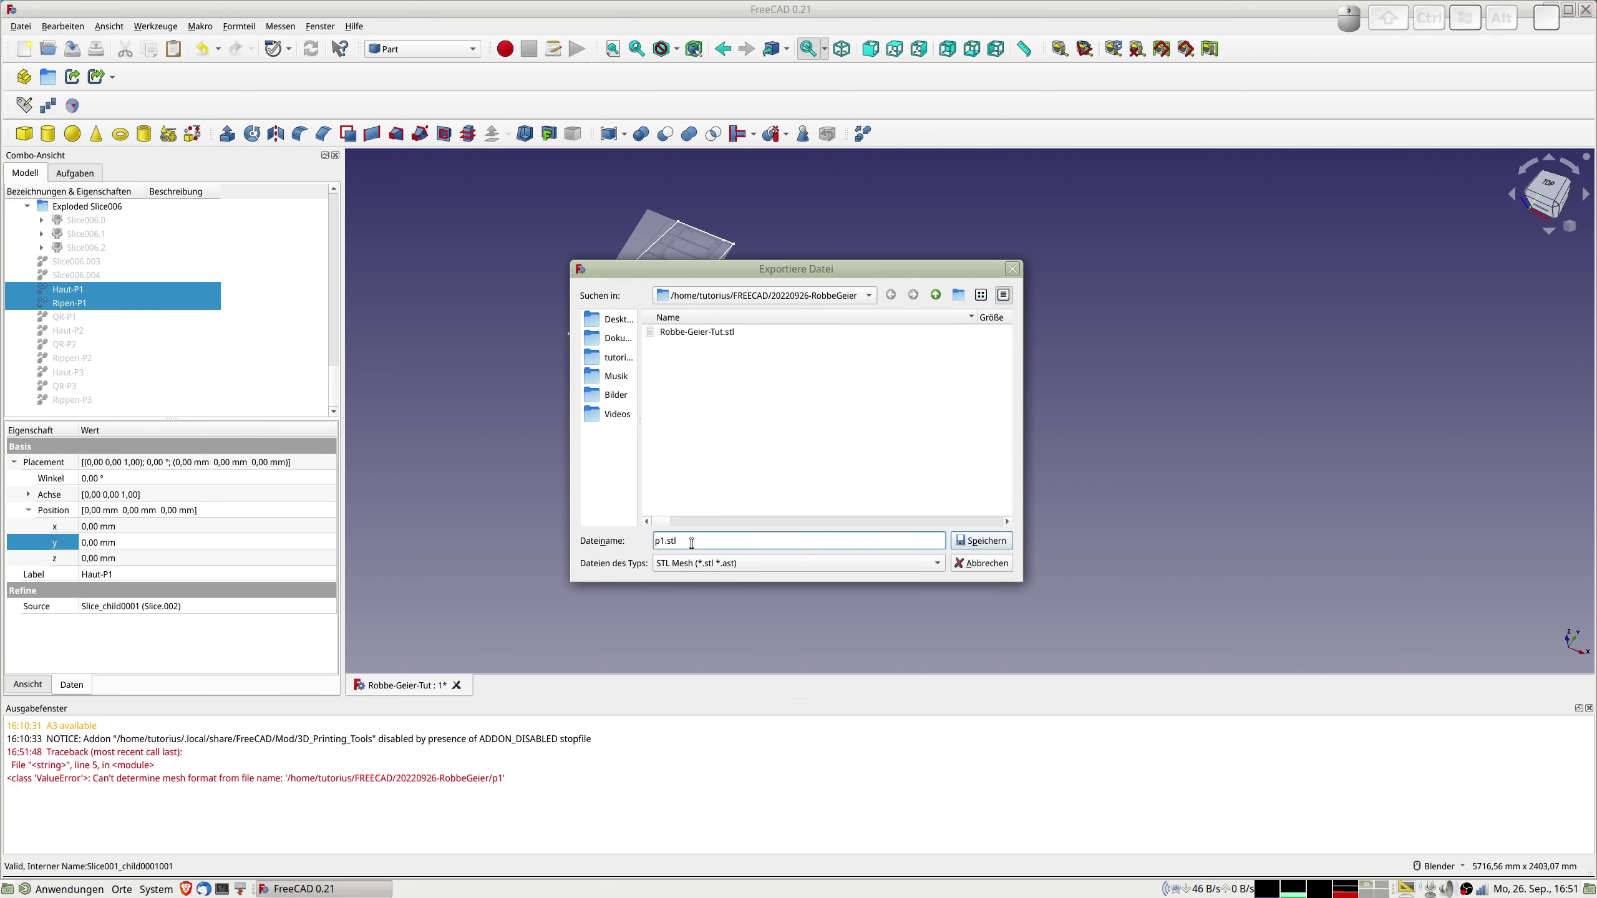
left_click(975, 543)
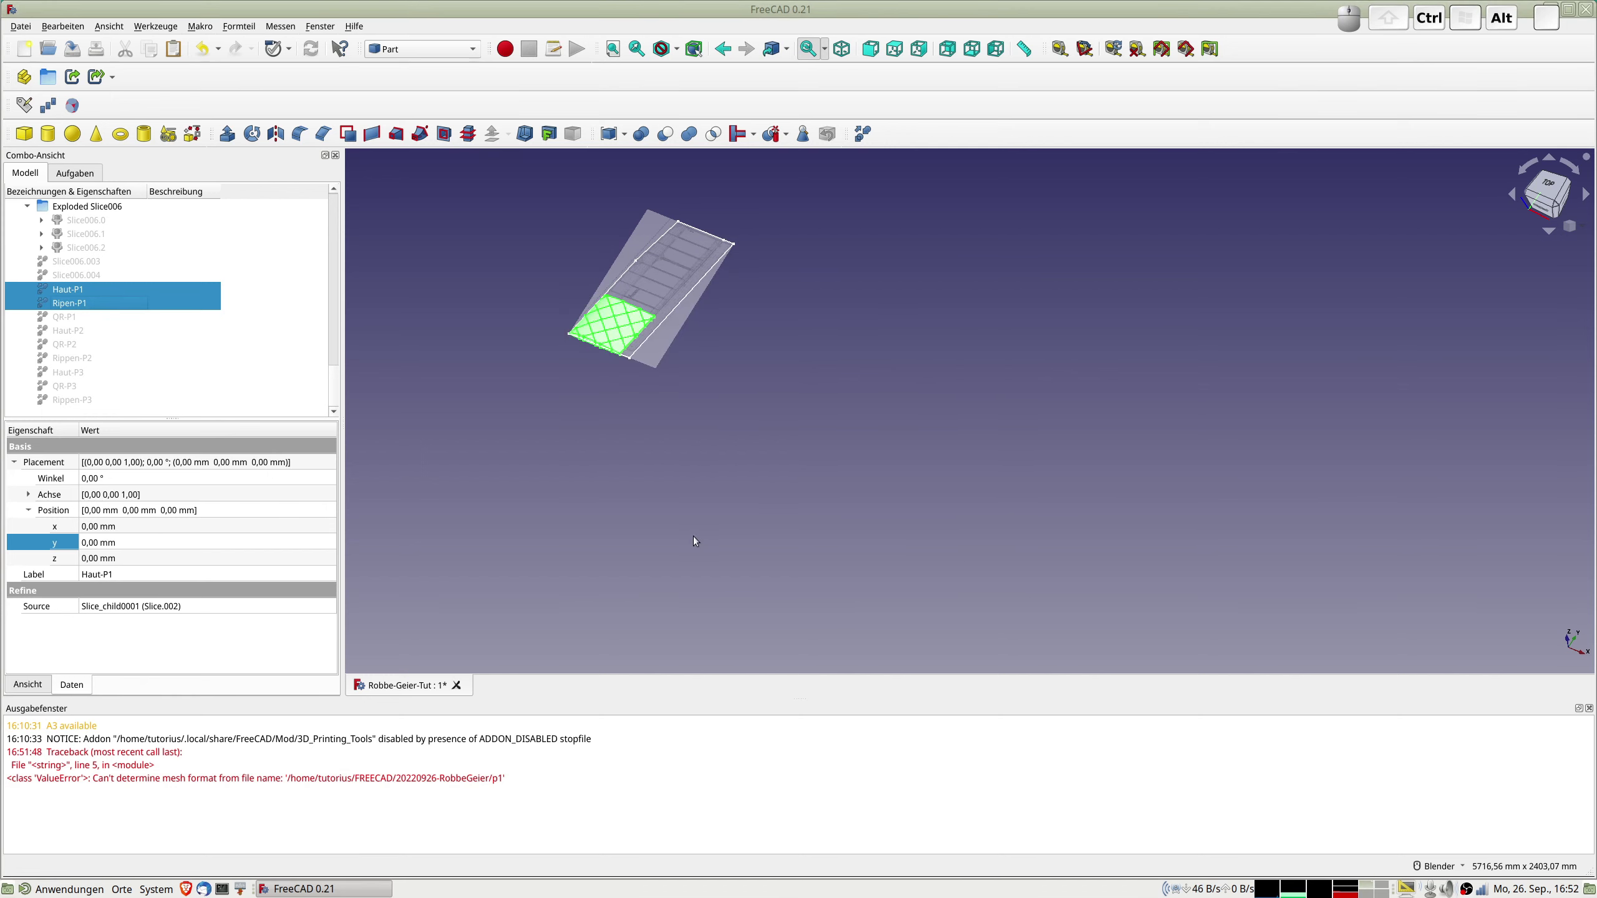
key("ctrl+alt+b")
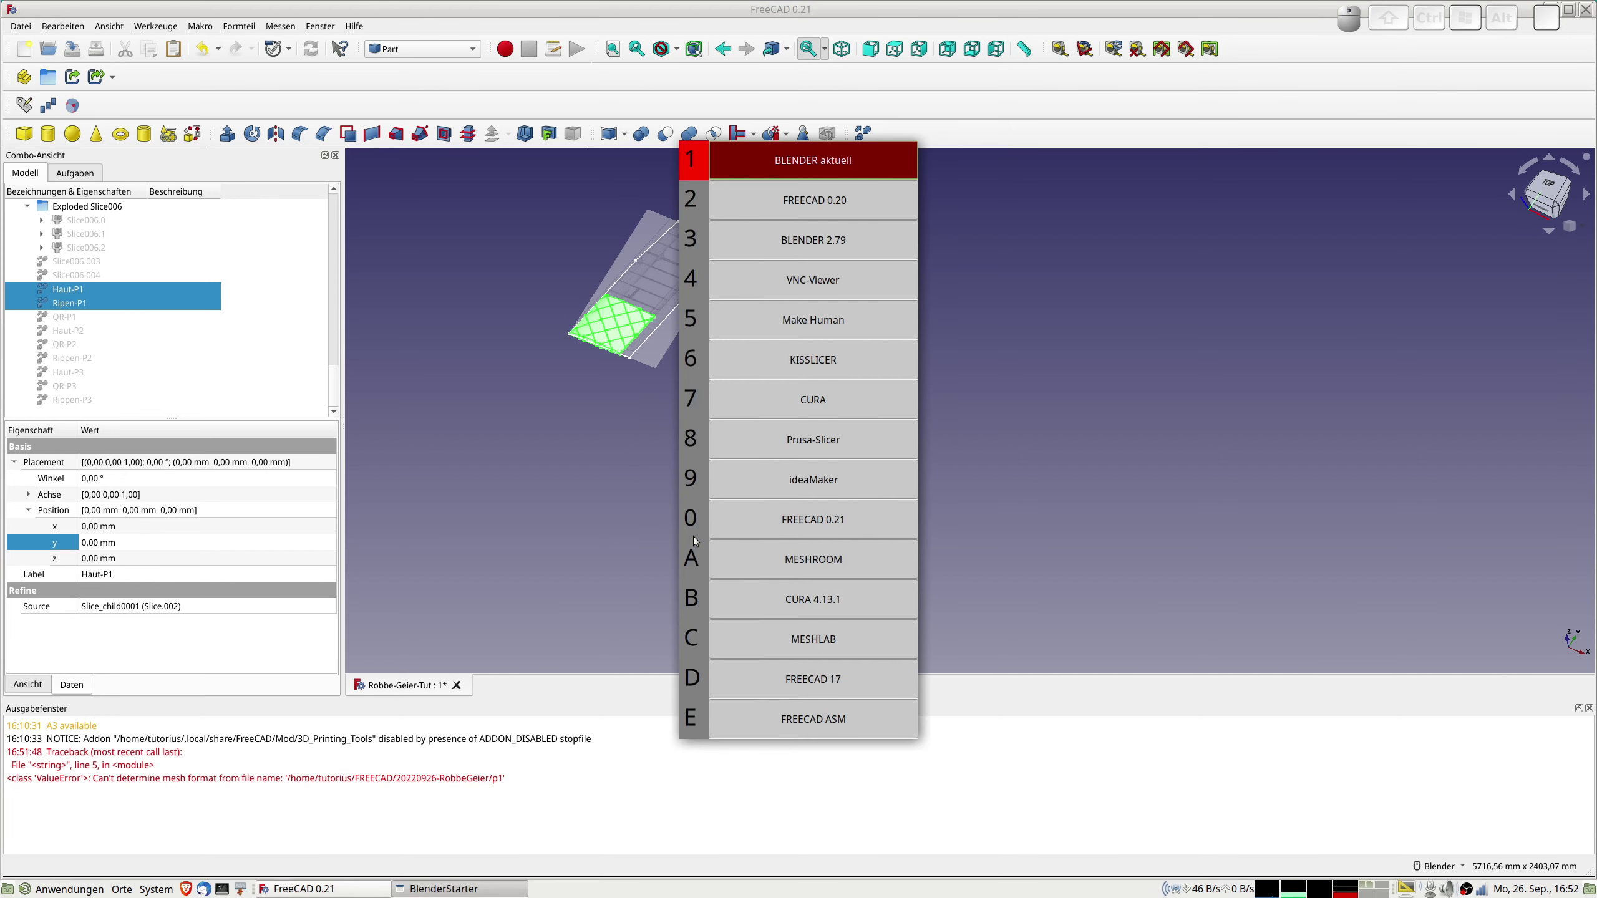
key("7")
key("7")
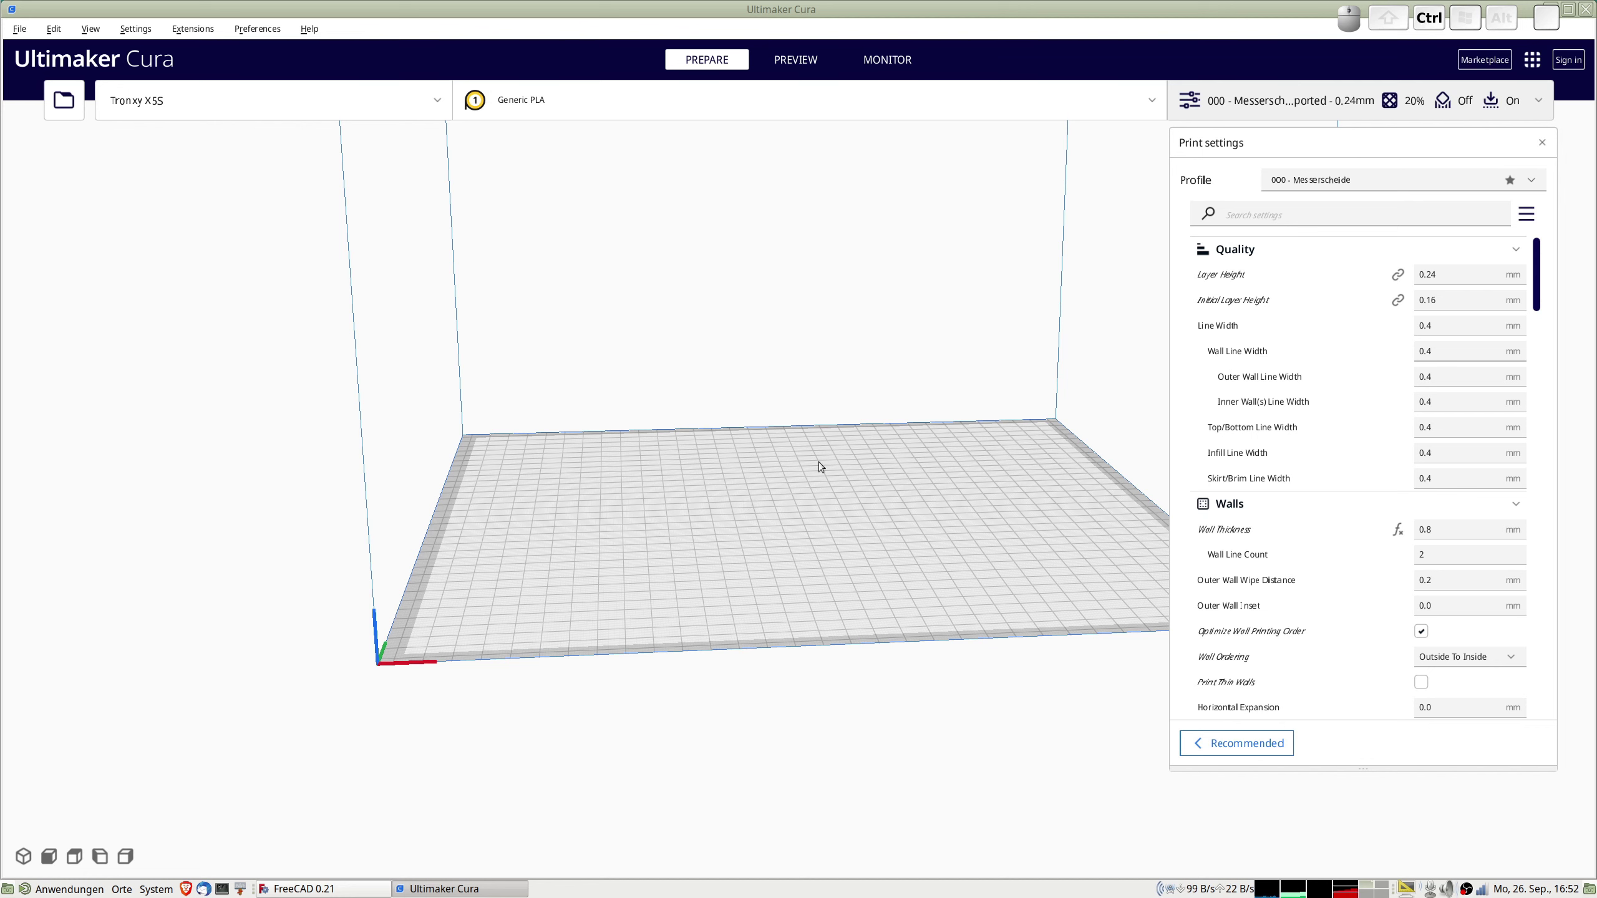
key("ctrl+o")
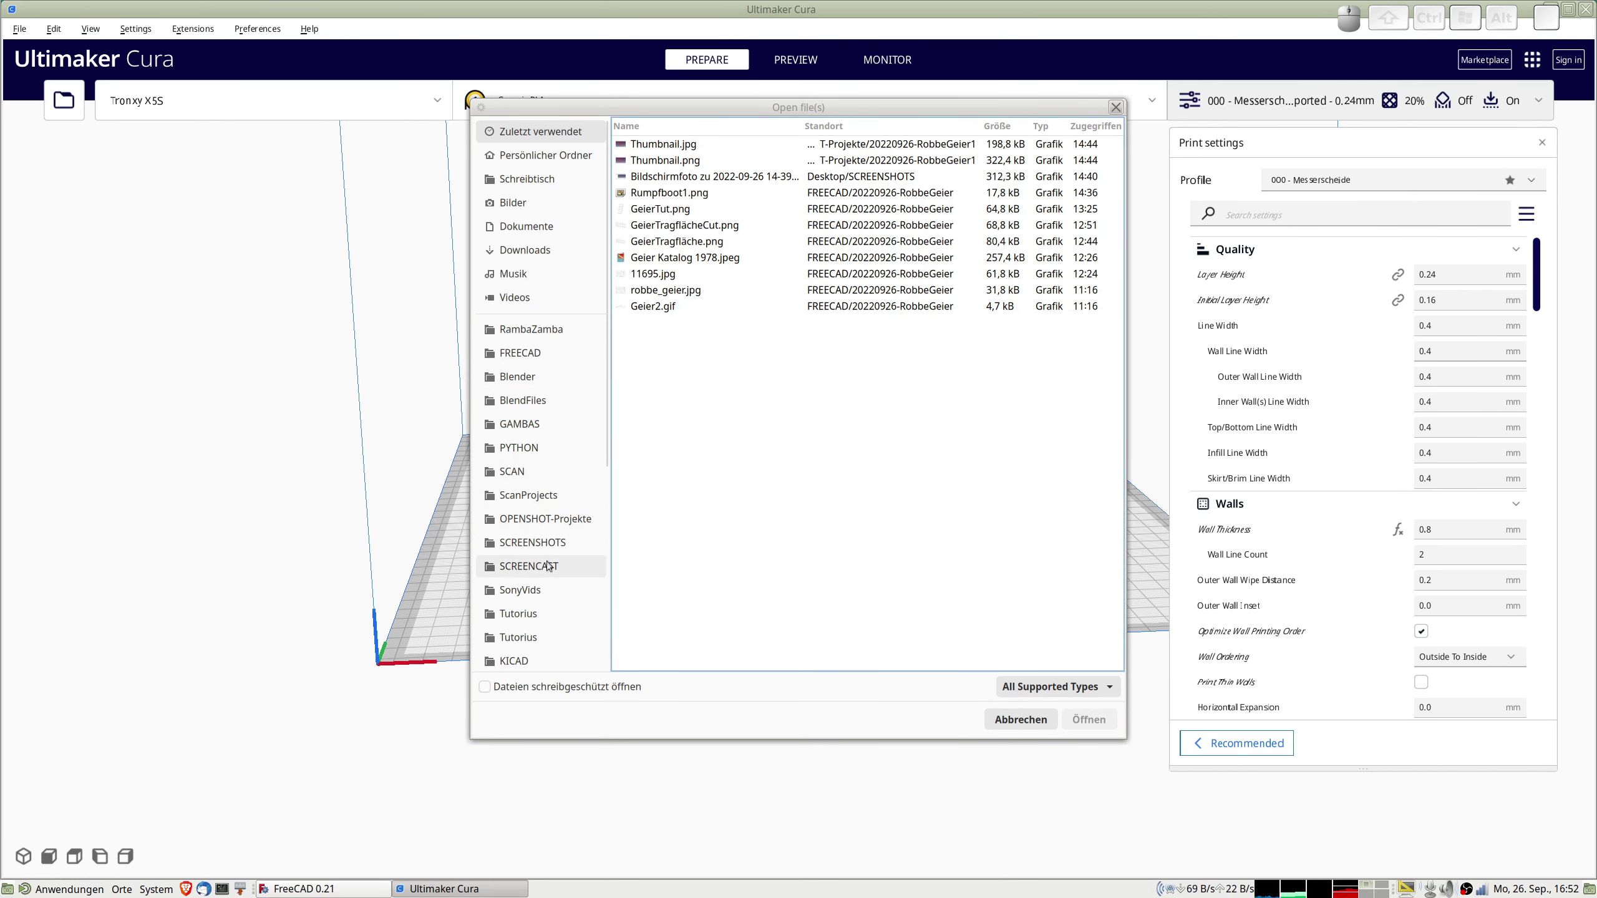
left_click(536, 358)
scroll("down", 3)
scroll("down", 3)
scroll("down", 3)
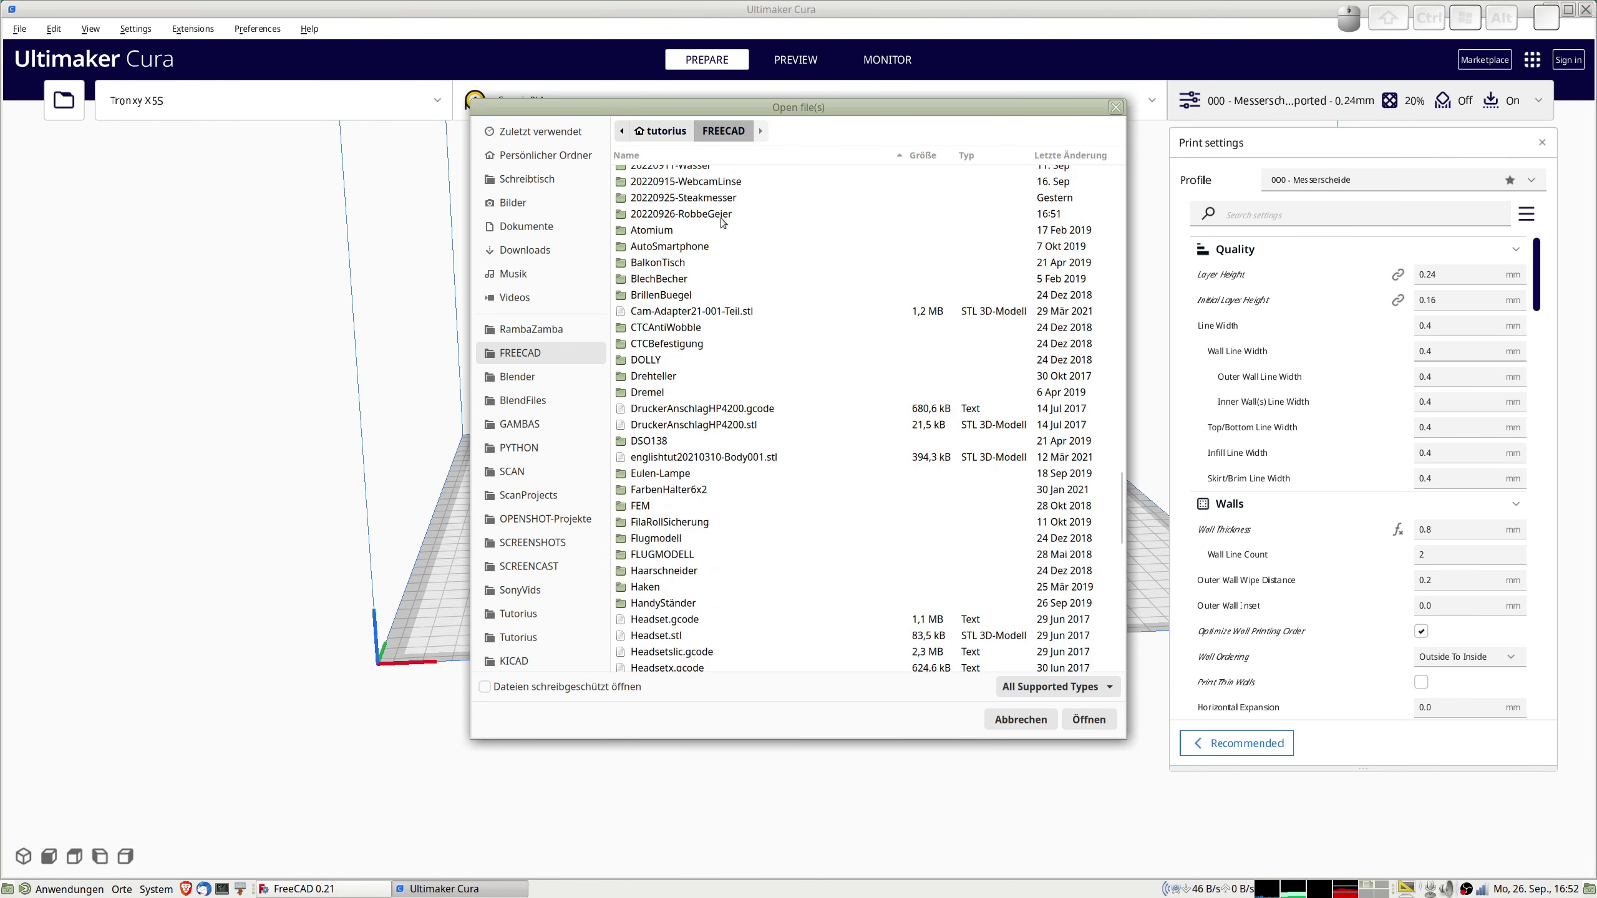
left_click(711, 215)
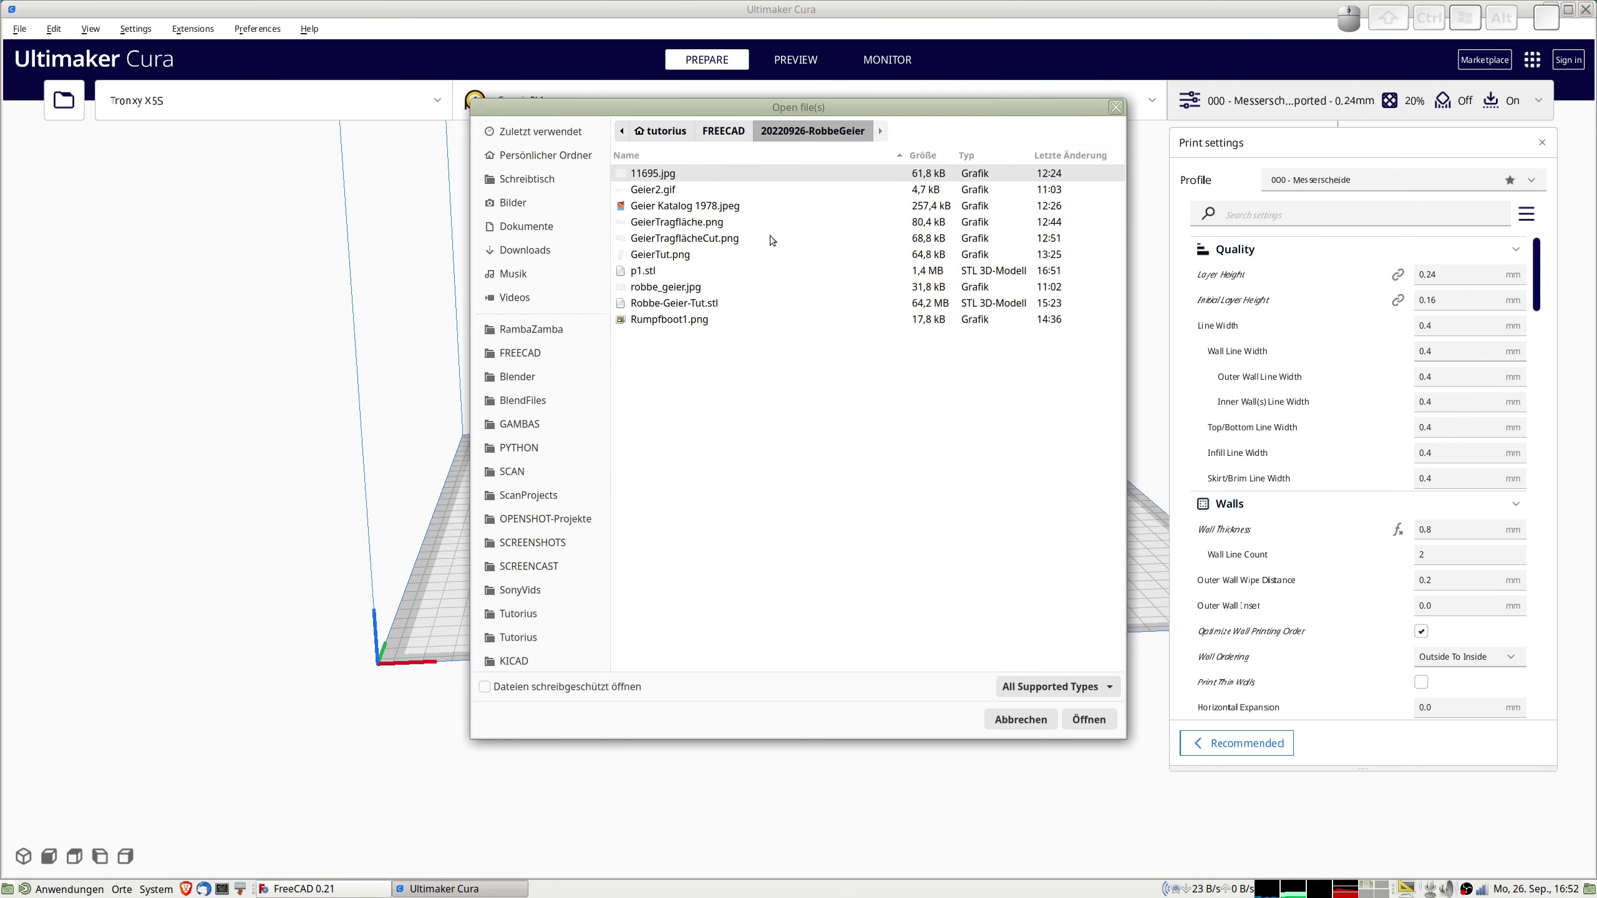
left_click(651, 272)
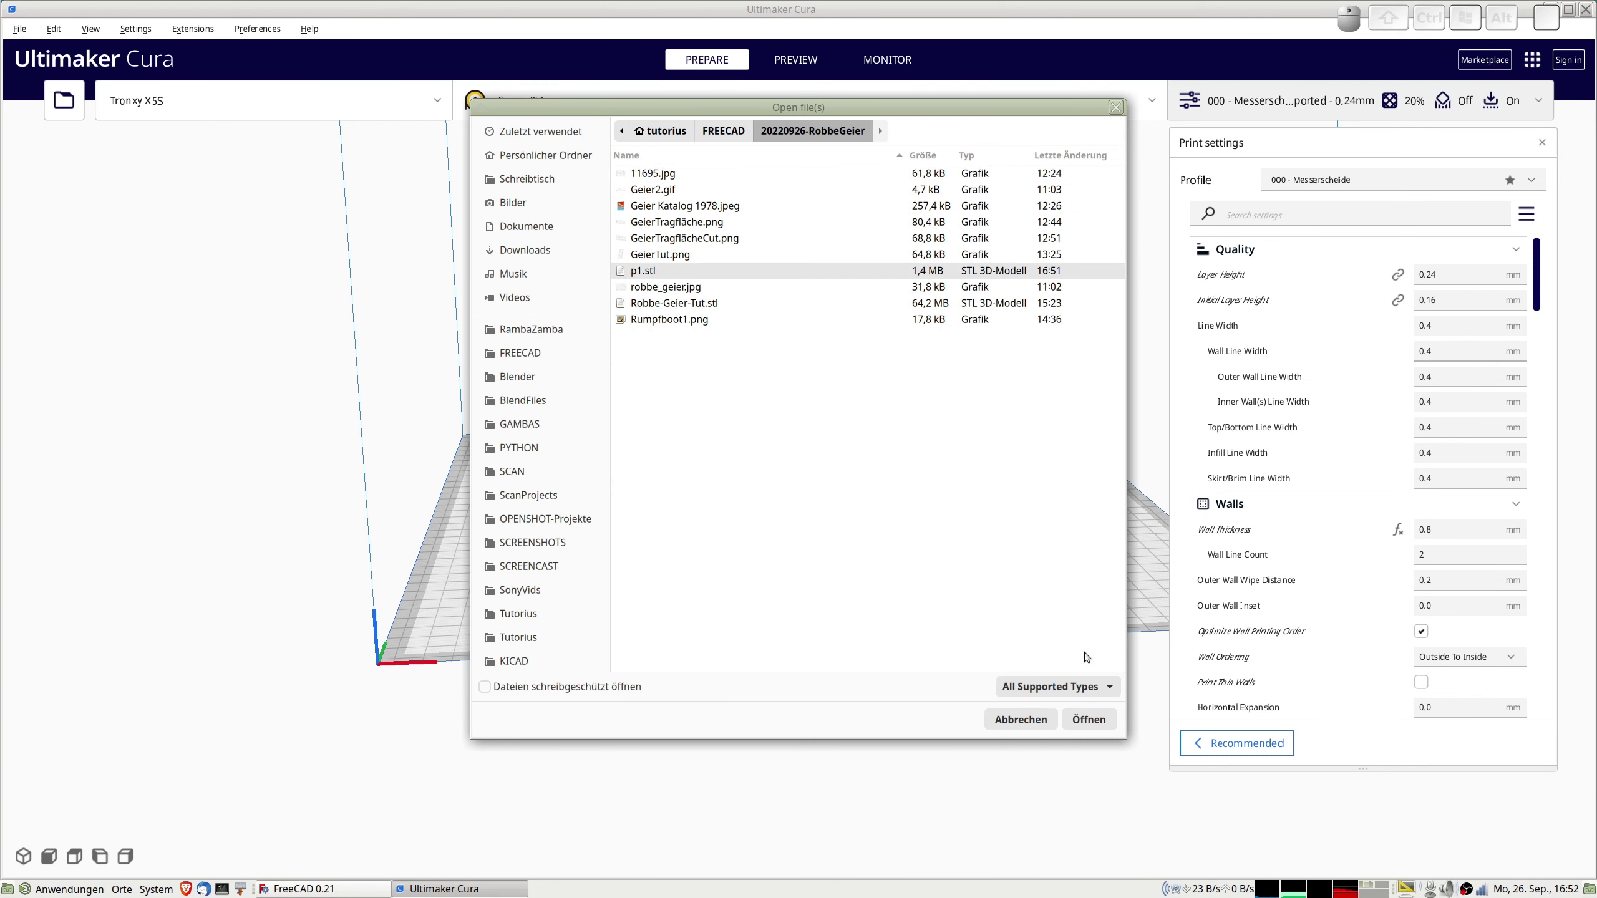
left_click(1090, 719)
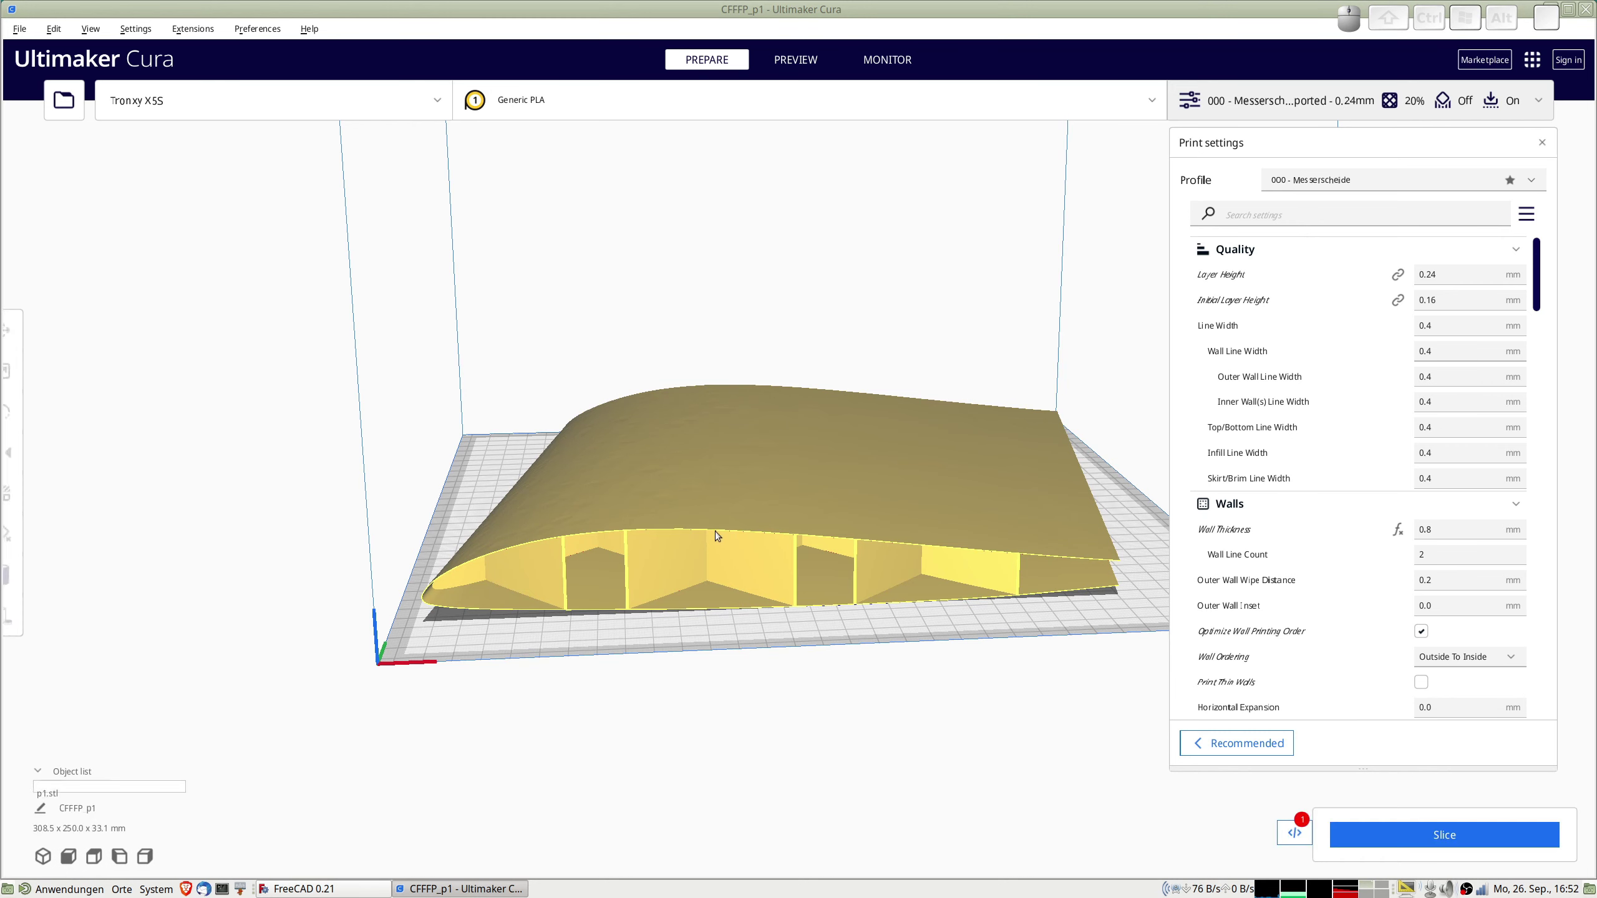
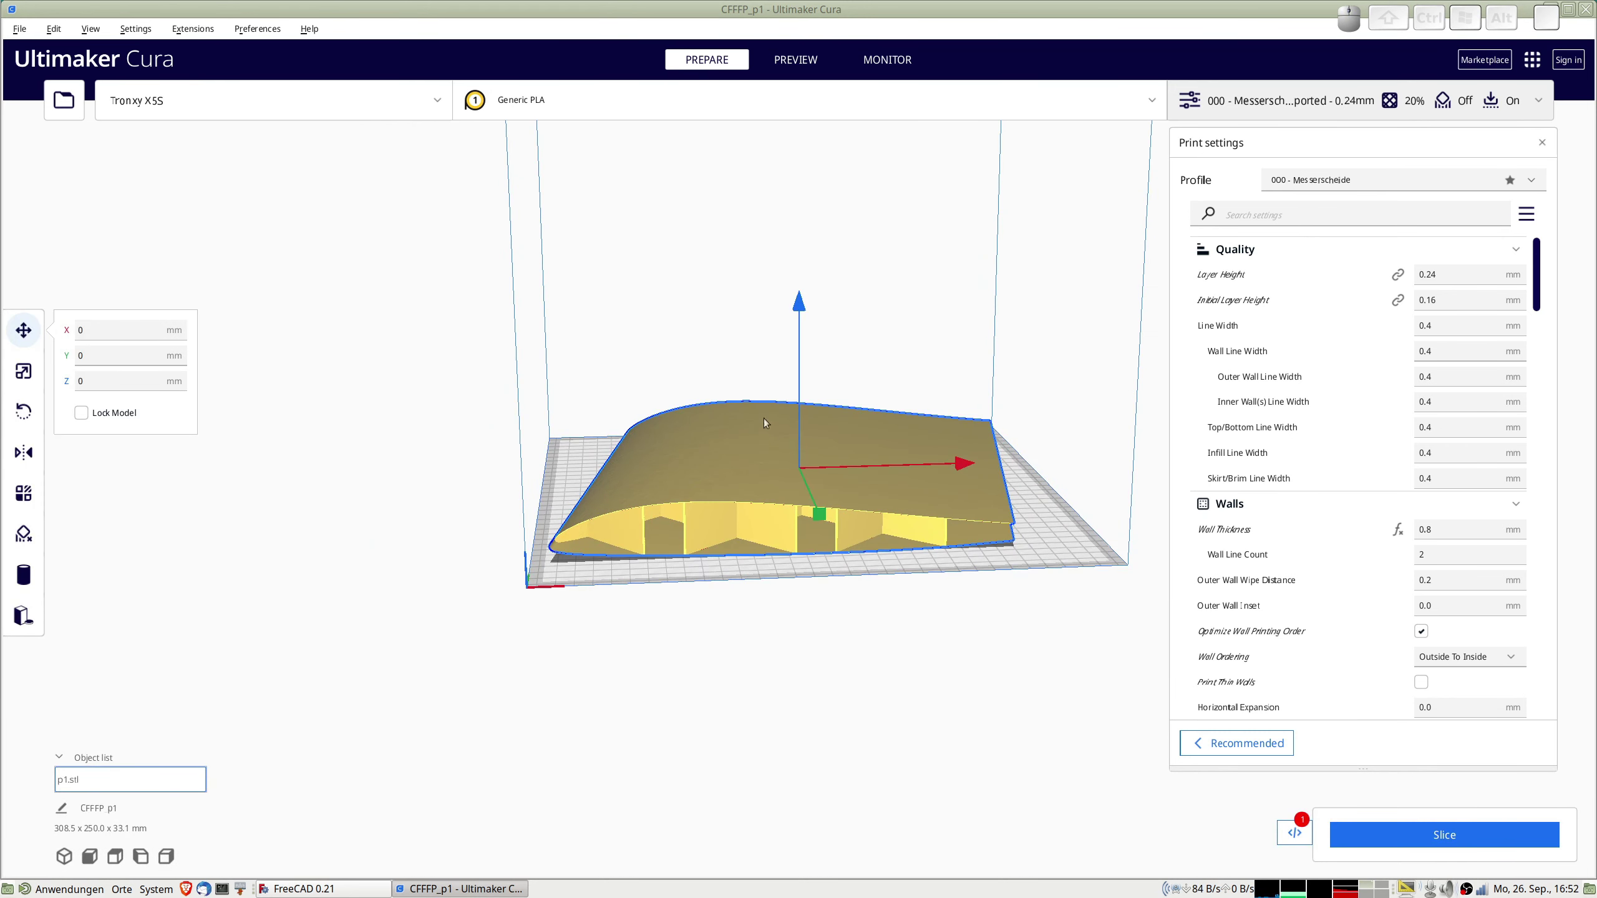
Rotate the wing part upright on its edge, angled diagonally across the build plate.
left_click(34, 407)
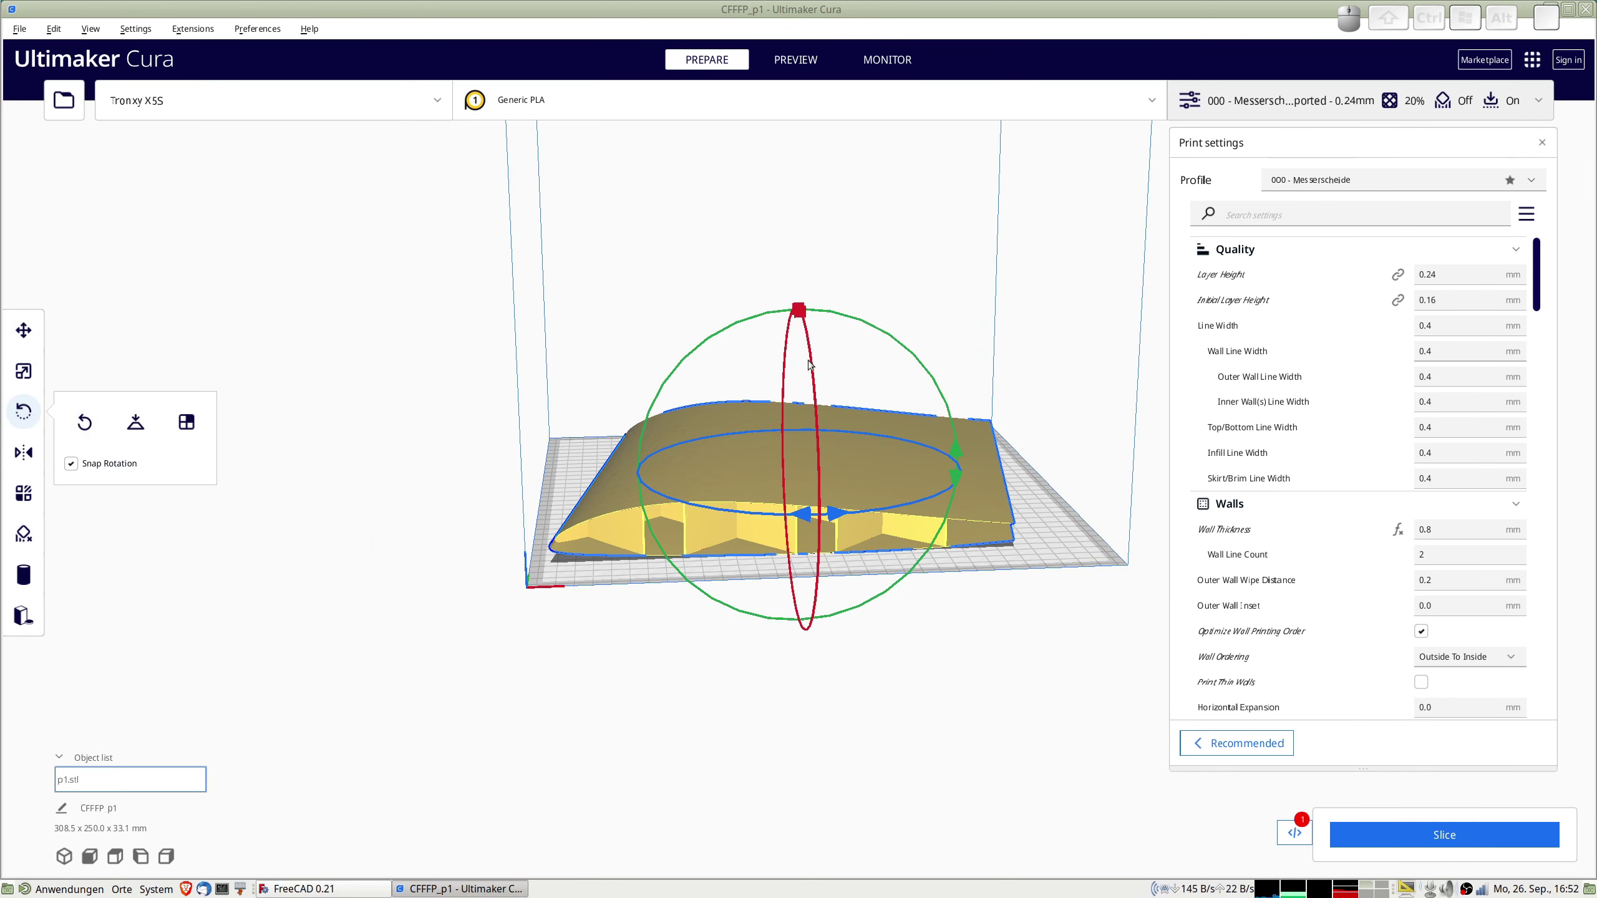
left_click_drag(1034, 423, 614, 337)
left_click(909, 386)
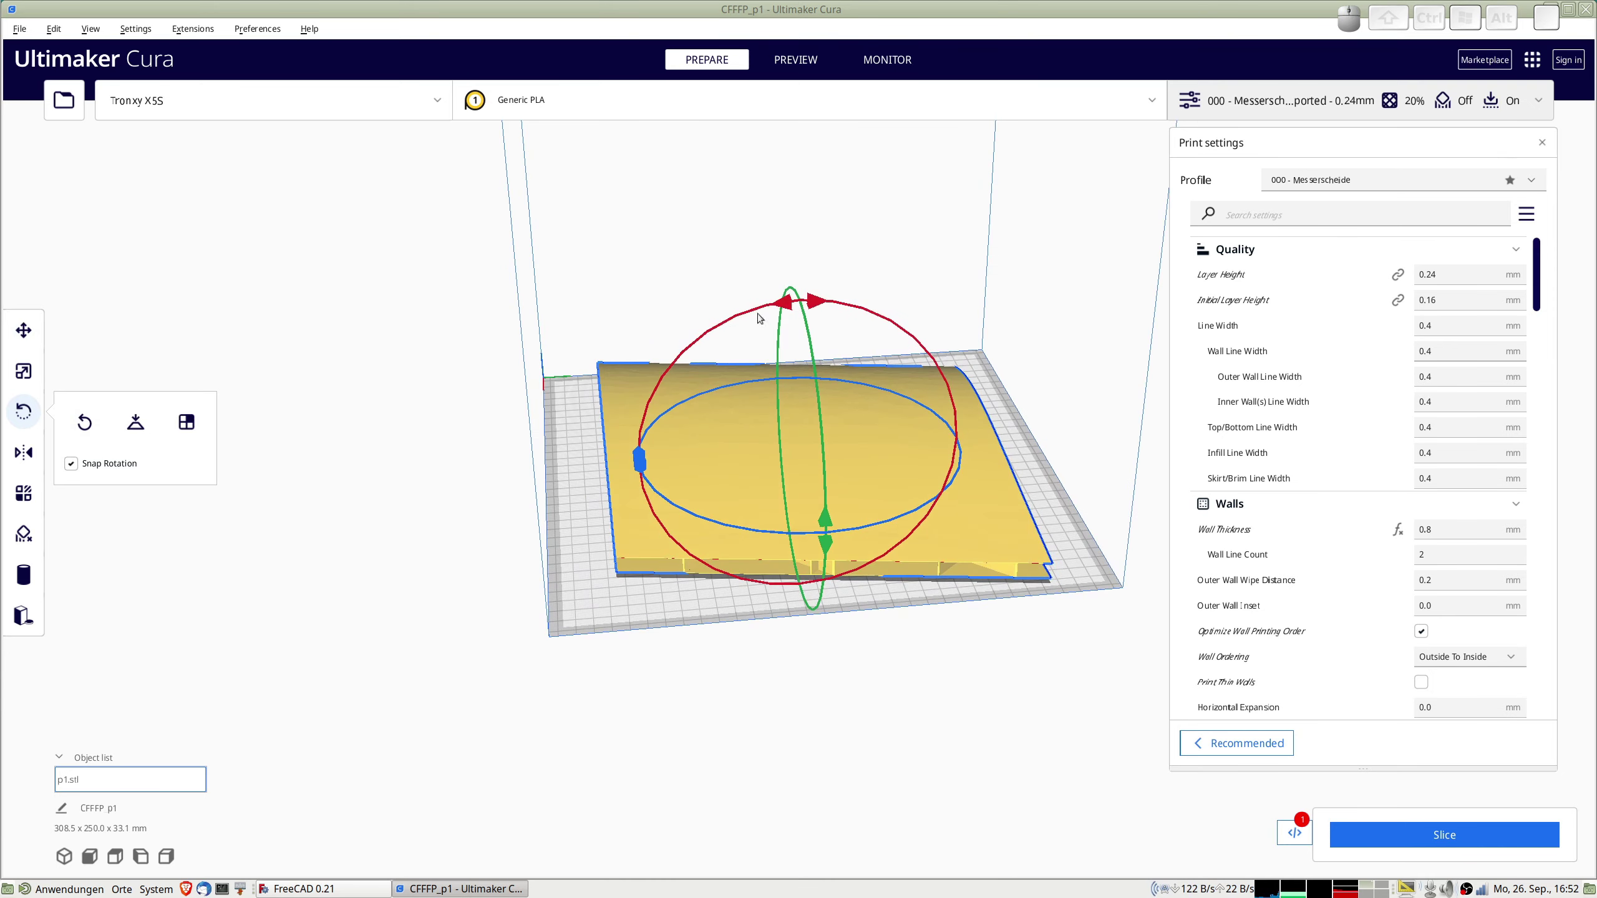
left_click_drag(787, 303, 480, 567)
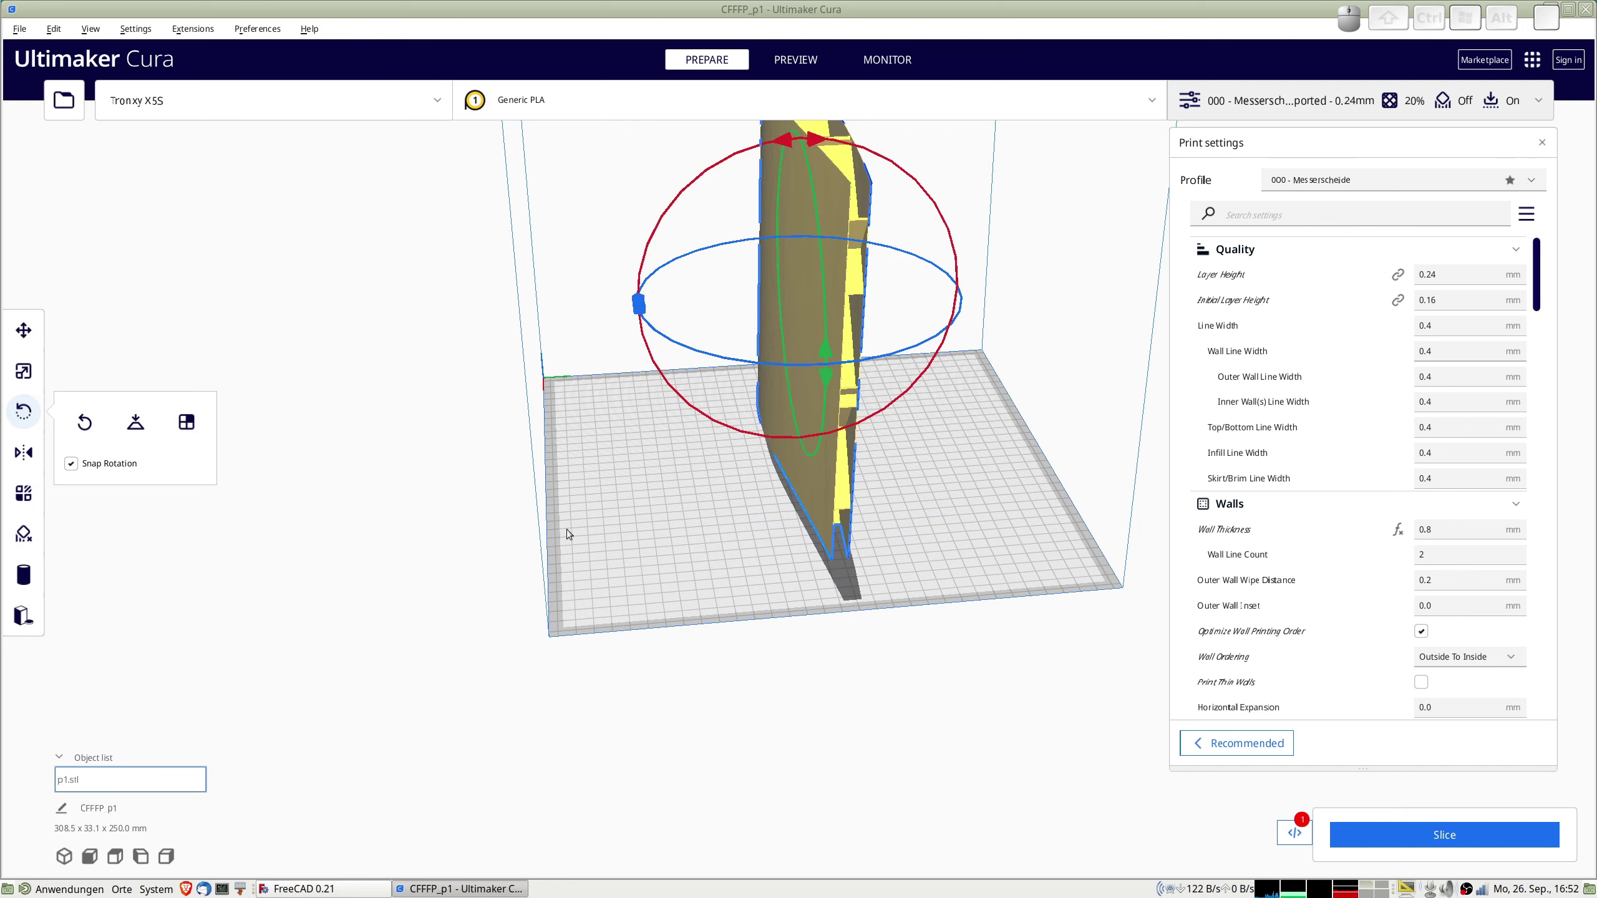
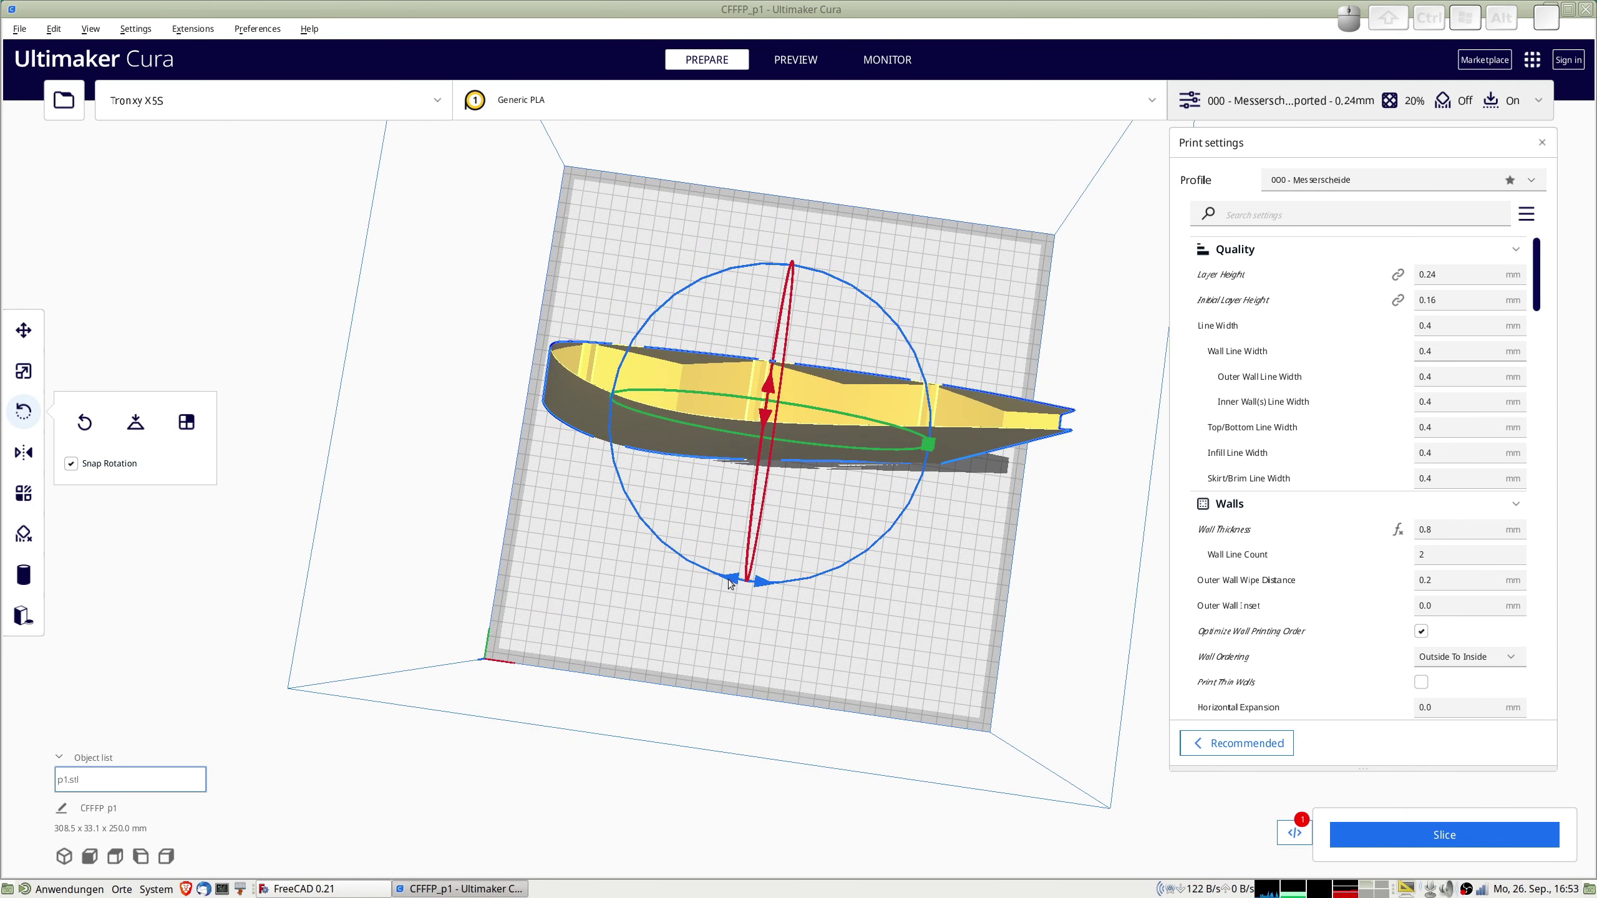
left_click_drag(735, 579, 657, 490)
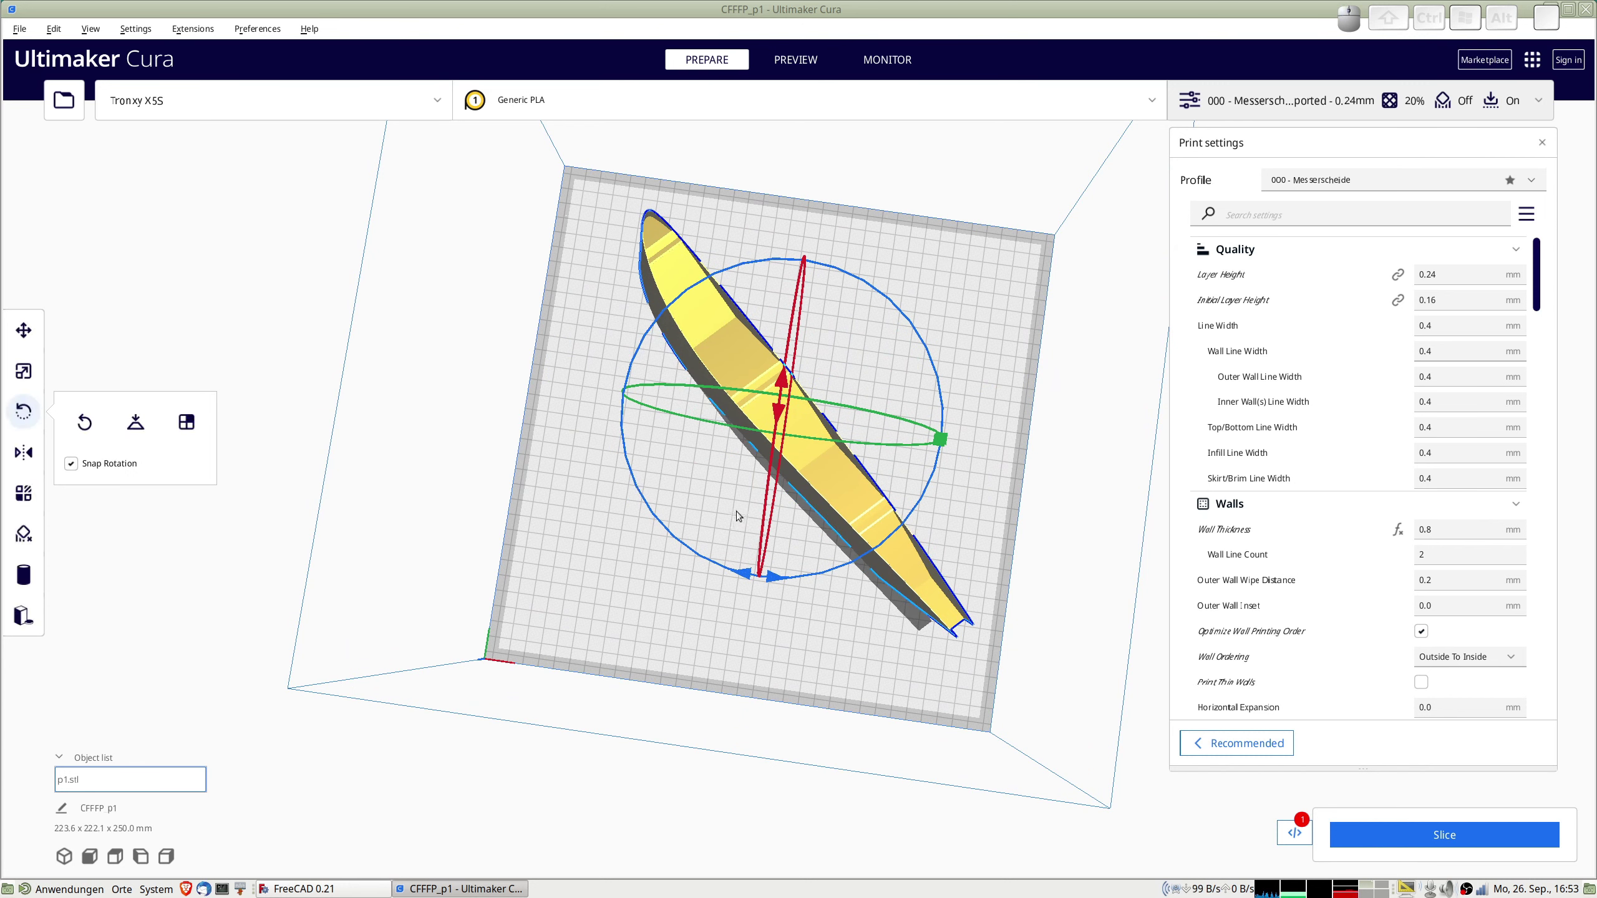
left_click_drag(733, 578, 882, 462)
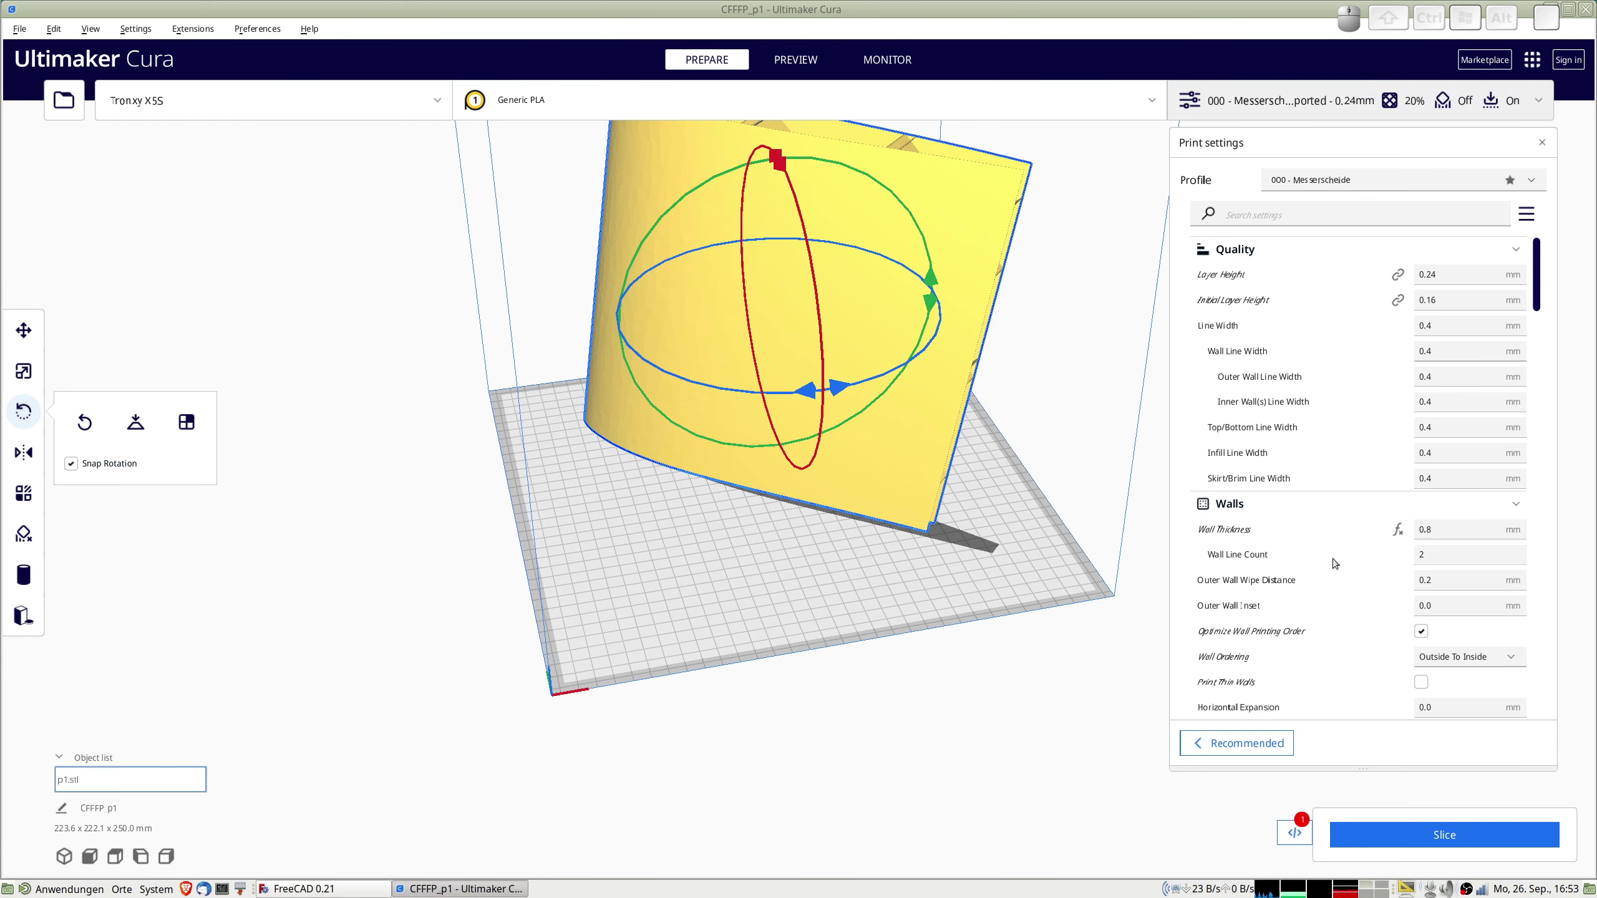
Scroll the print settings down to the Build Plate Adhesion section.
scroll("down", 3)
scroll("down", 3)
scroll("down", 3)
scroll("down", 3)
scroll("down", 3)
scroll("down", 3)
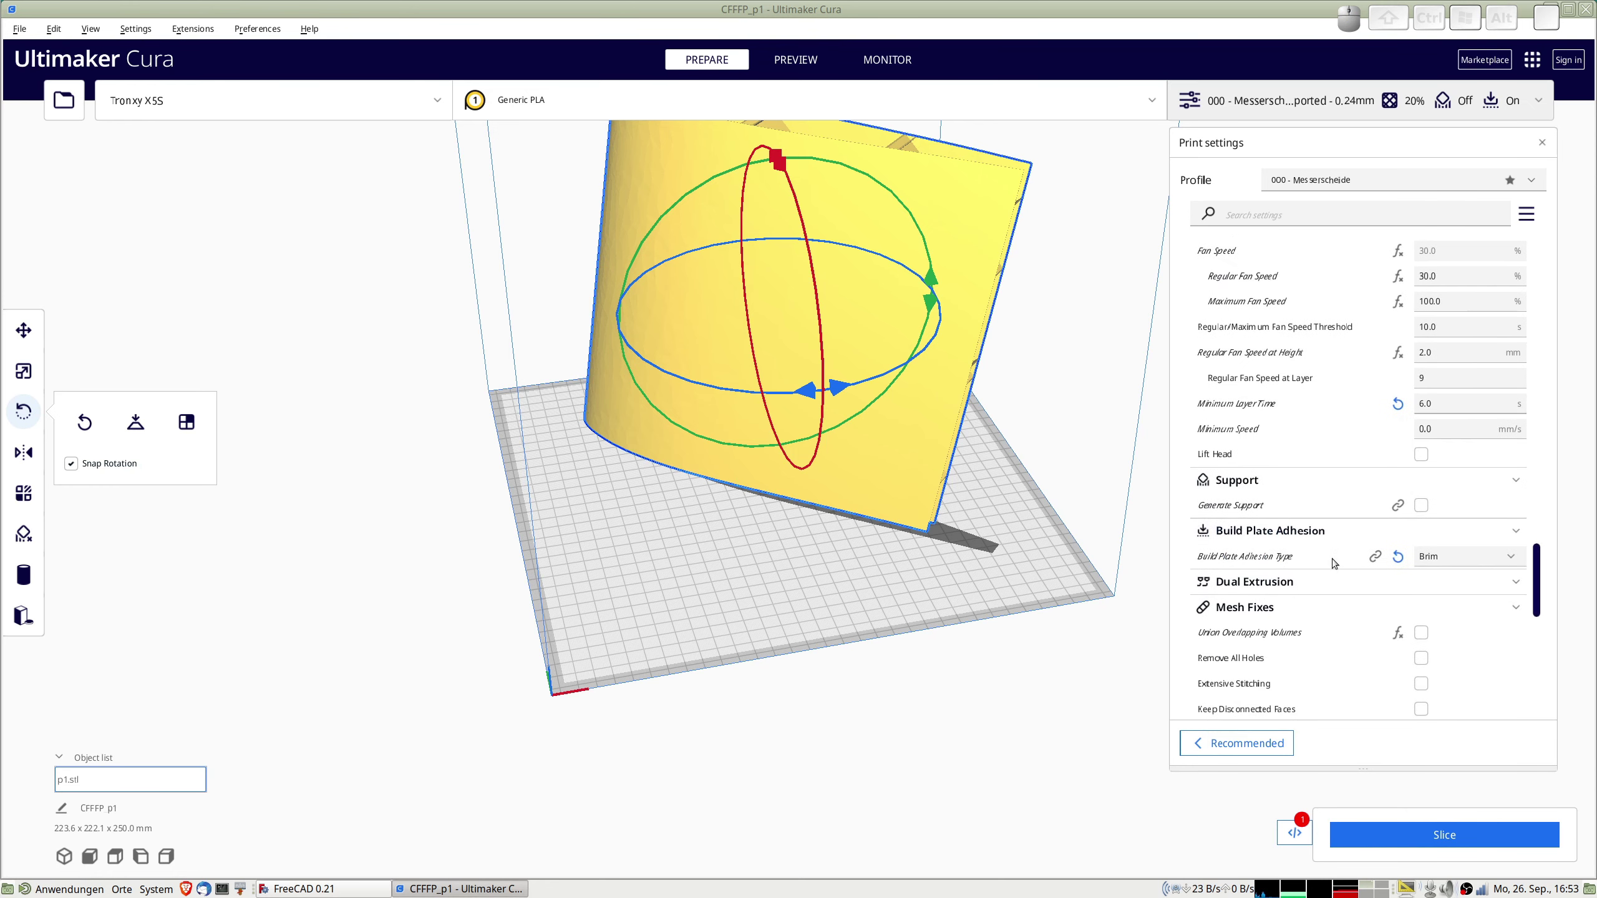
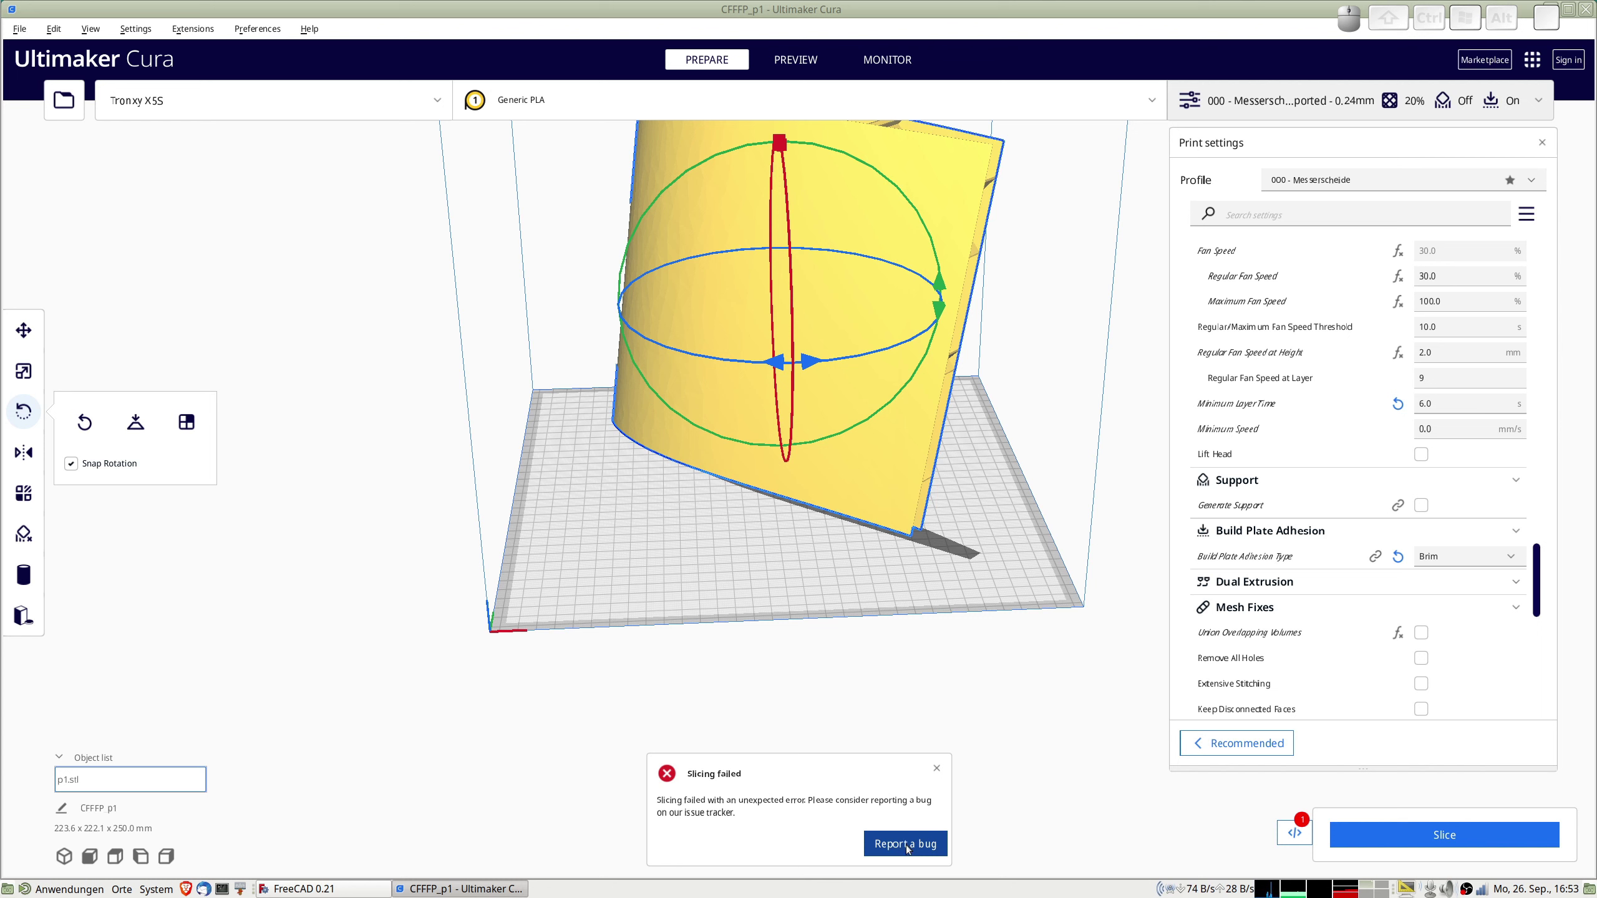
left_click(943, 768)
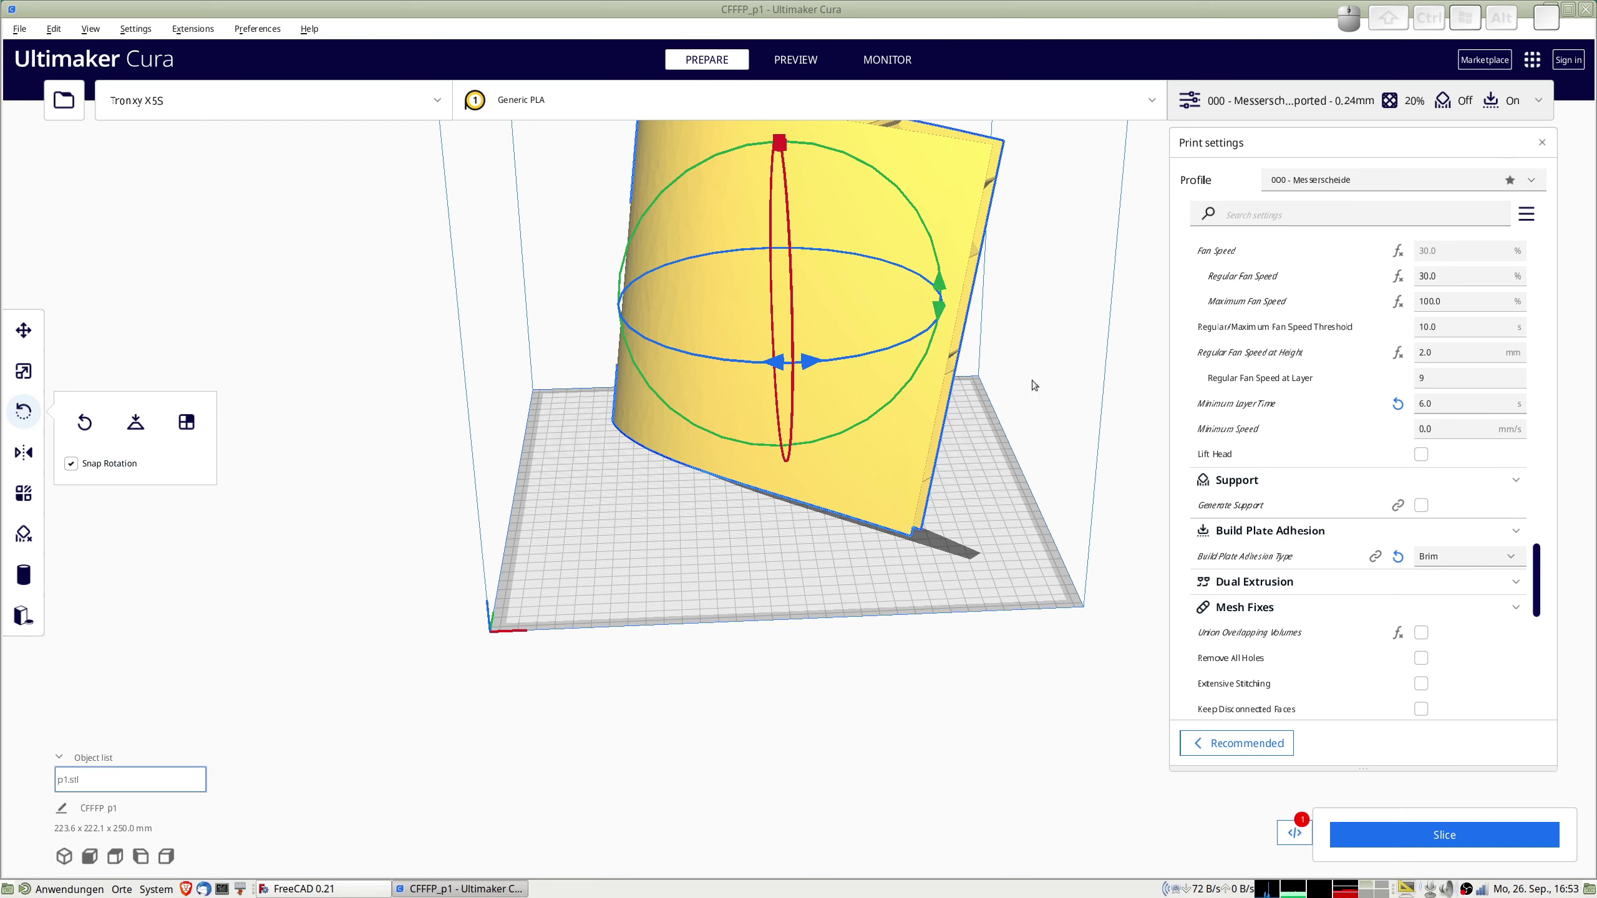
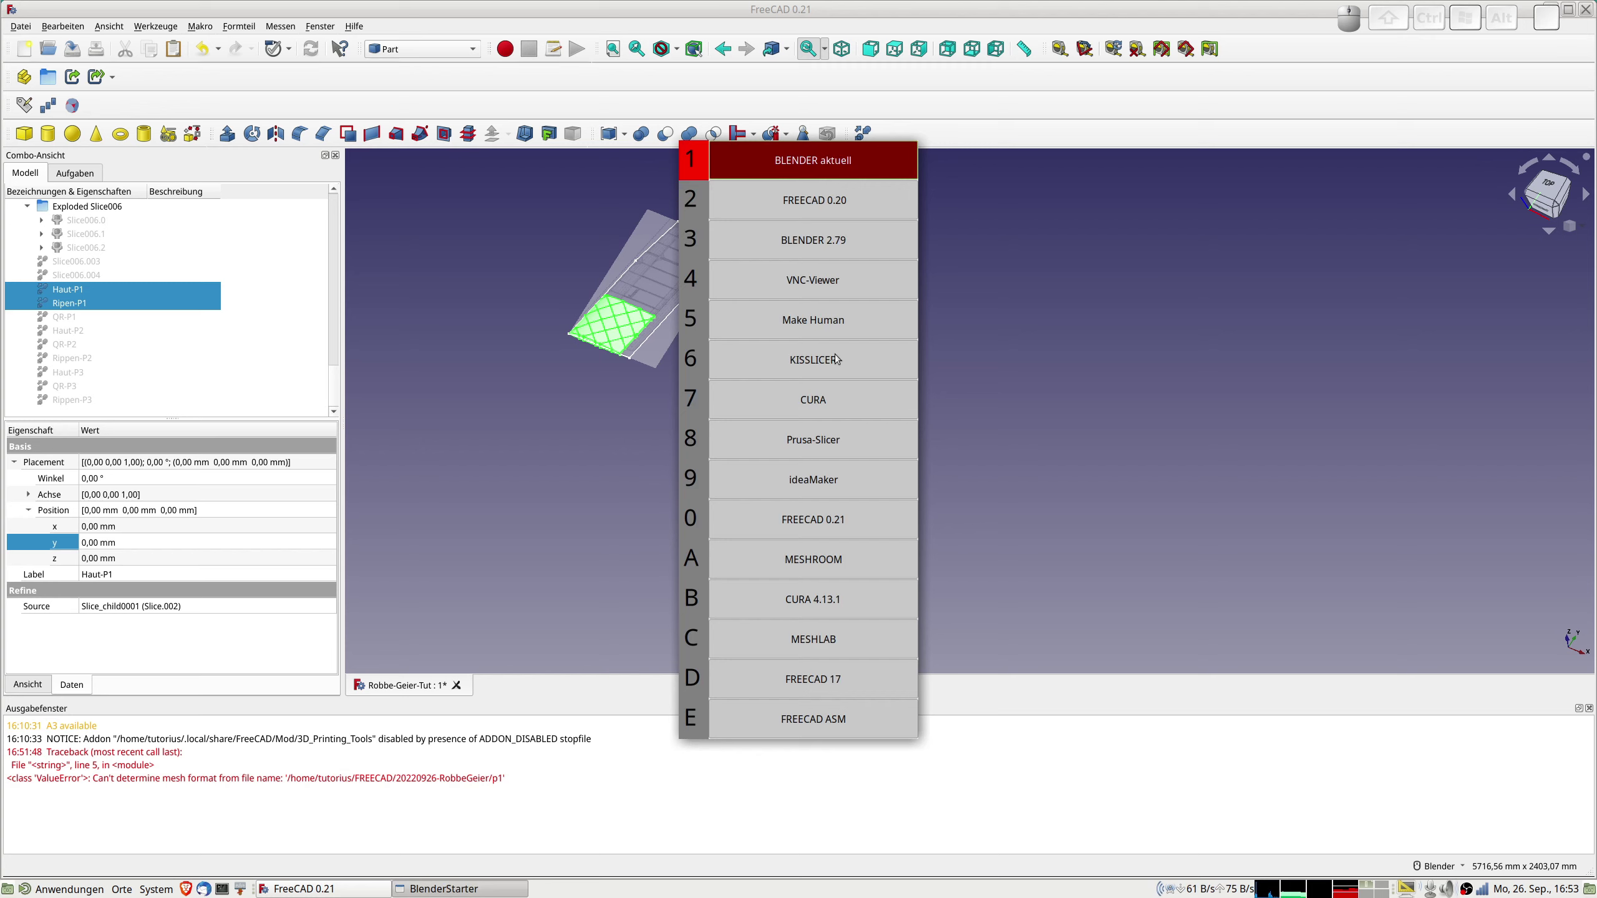
Start Cura 4.13.1 from the launcher and bring up its file-open dialog.
key("b")
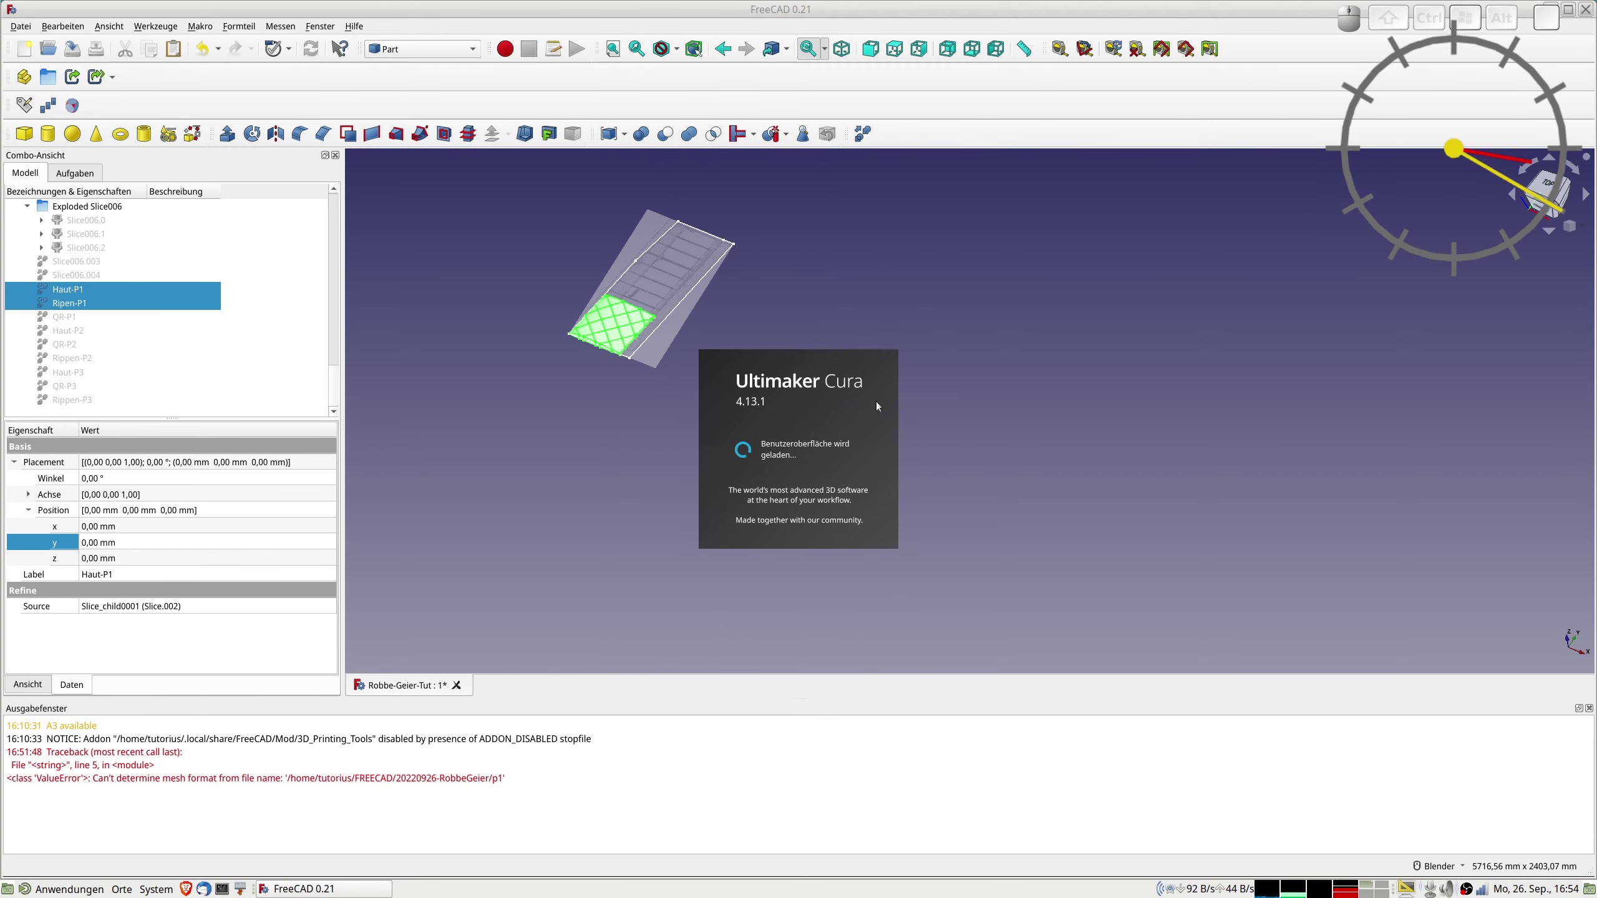
key("ctrl+o")
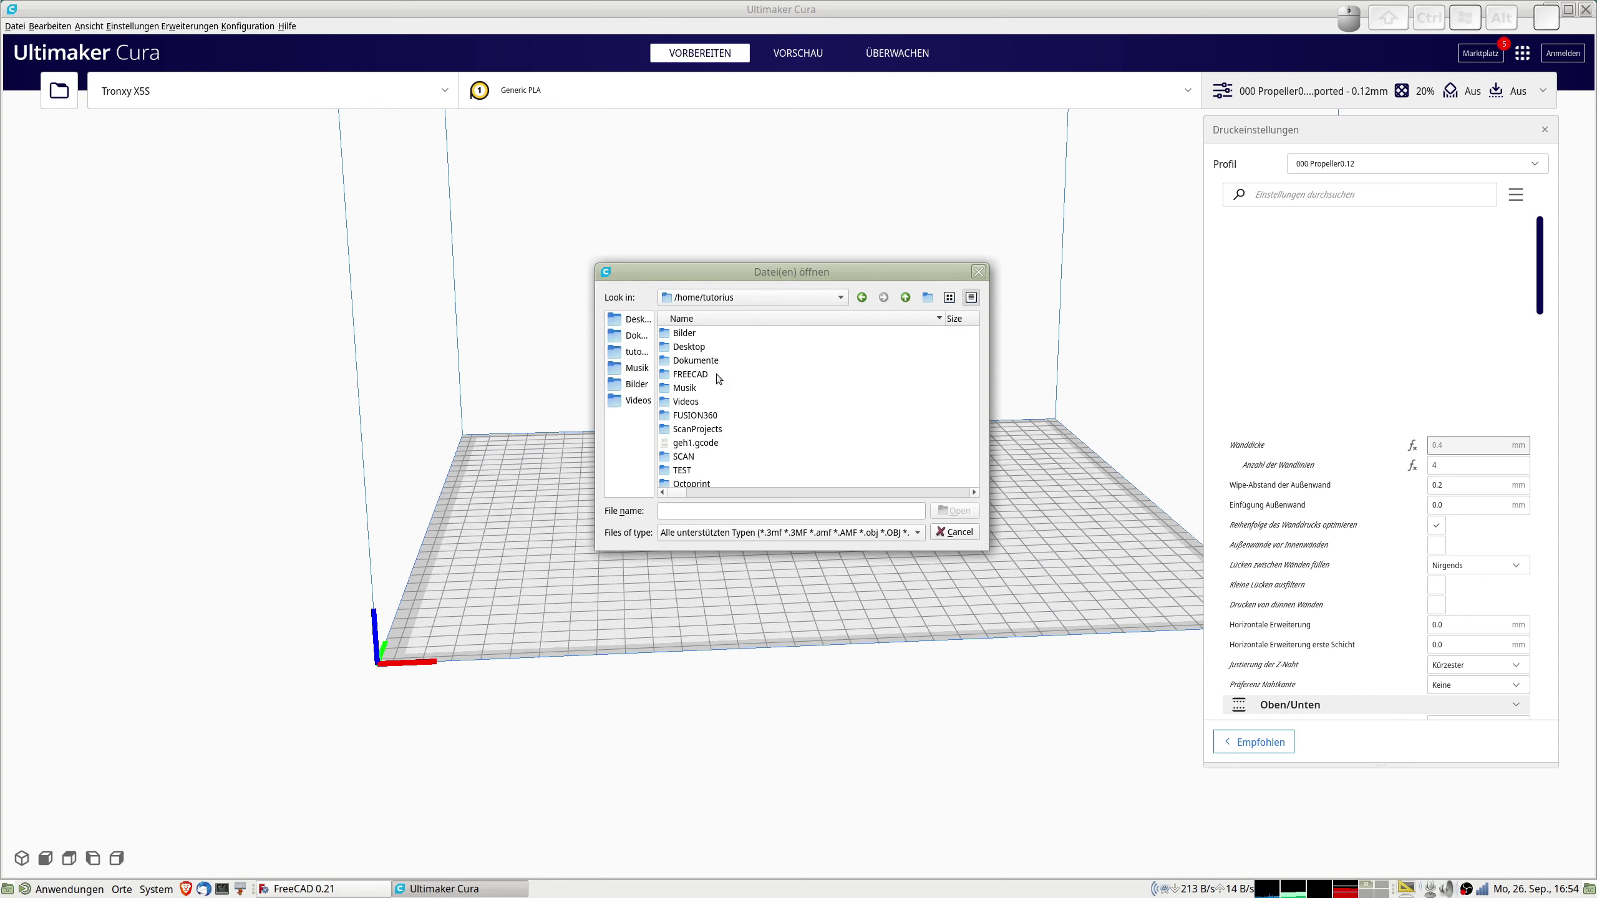
Browse the open-file dialog into the 20220926-RobbeGeier glider project folder.
scroll("down", 3)
scroll("down", 3)
scroll("down", 3)
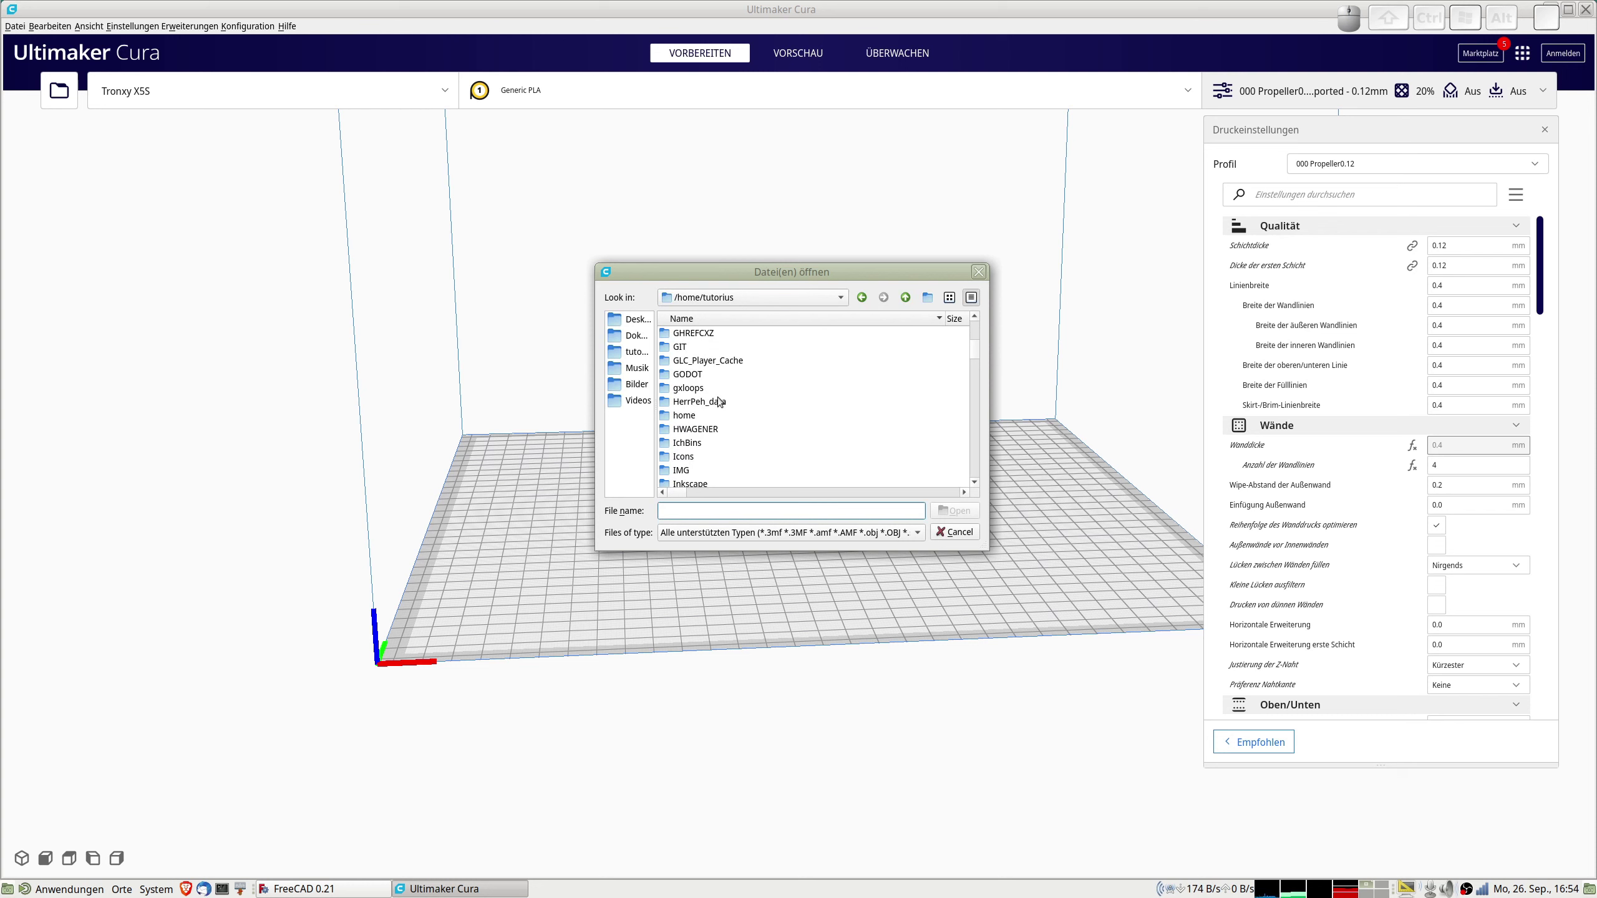
scroll("up", 3)
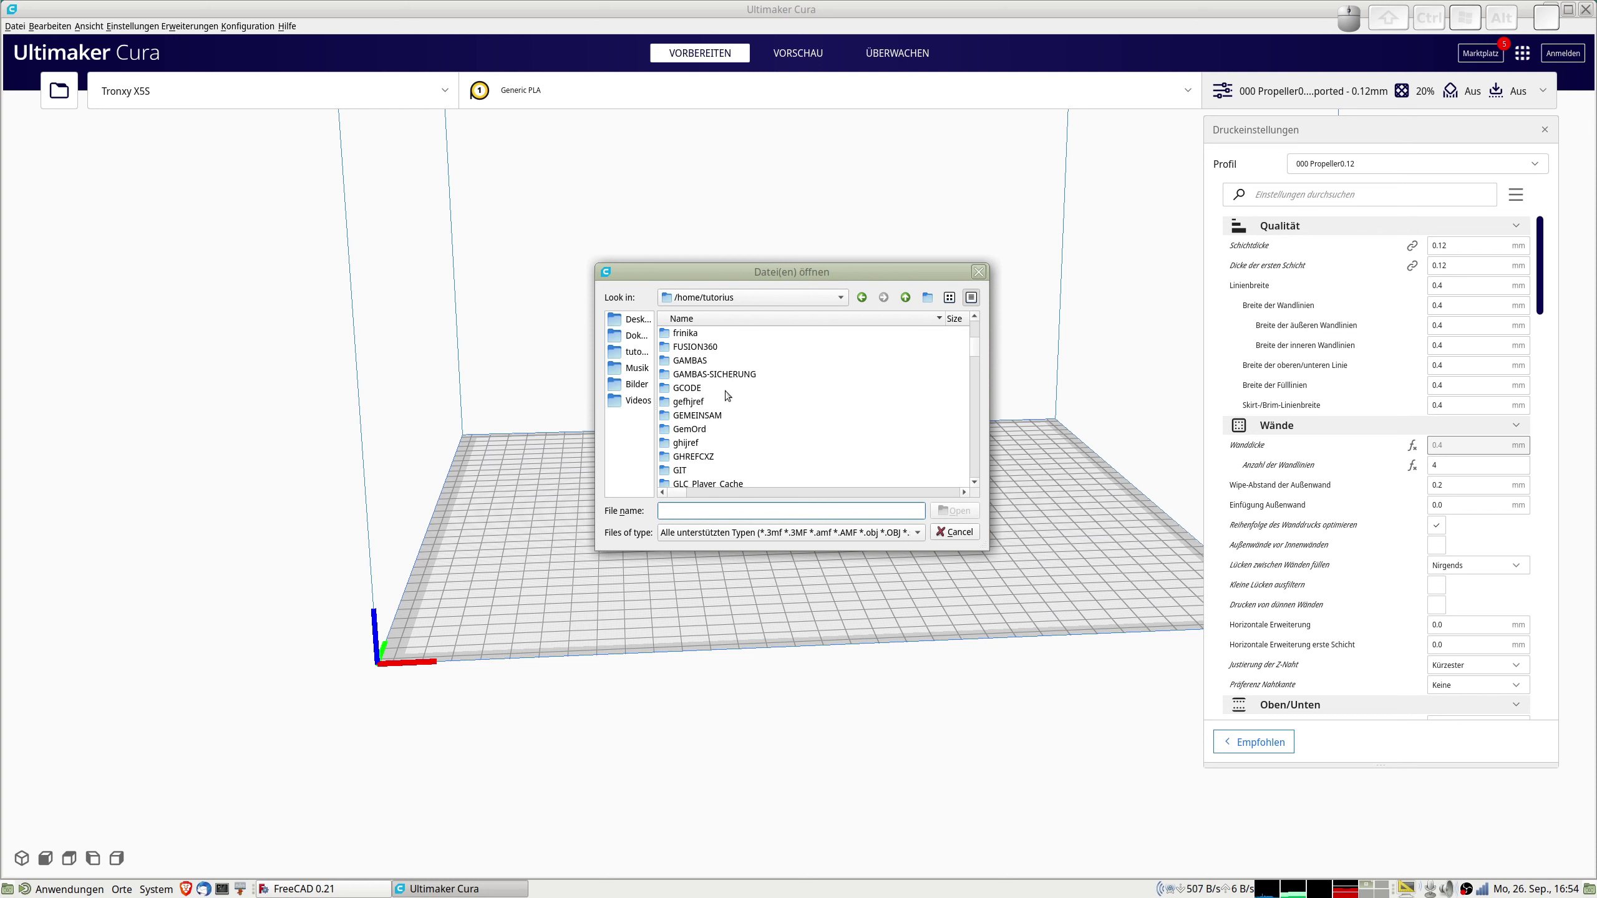
scroll("up", 3)
left_click(698, 406)
Locate and select the wing part p1.stl in the project folder.
scroll("down", 3)
scroll("down", 3)
scroll("down", 3)
scroll("down", 3)
scroll("down", 3)
scroll("down", 3)
scroll("up", 3)
left_click(743, 349)
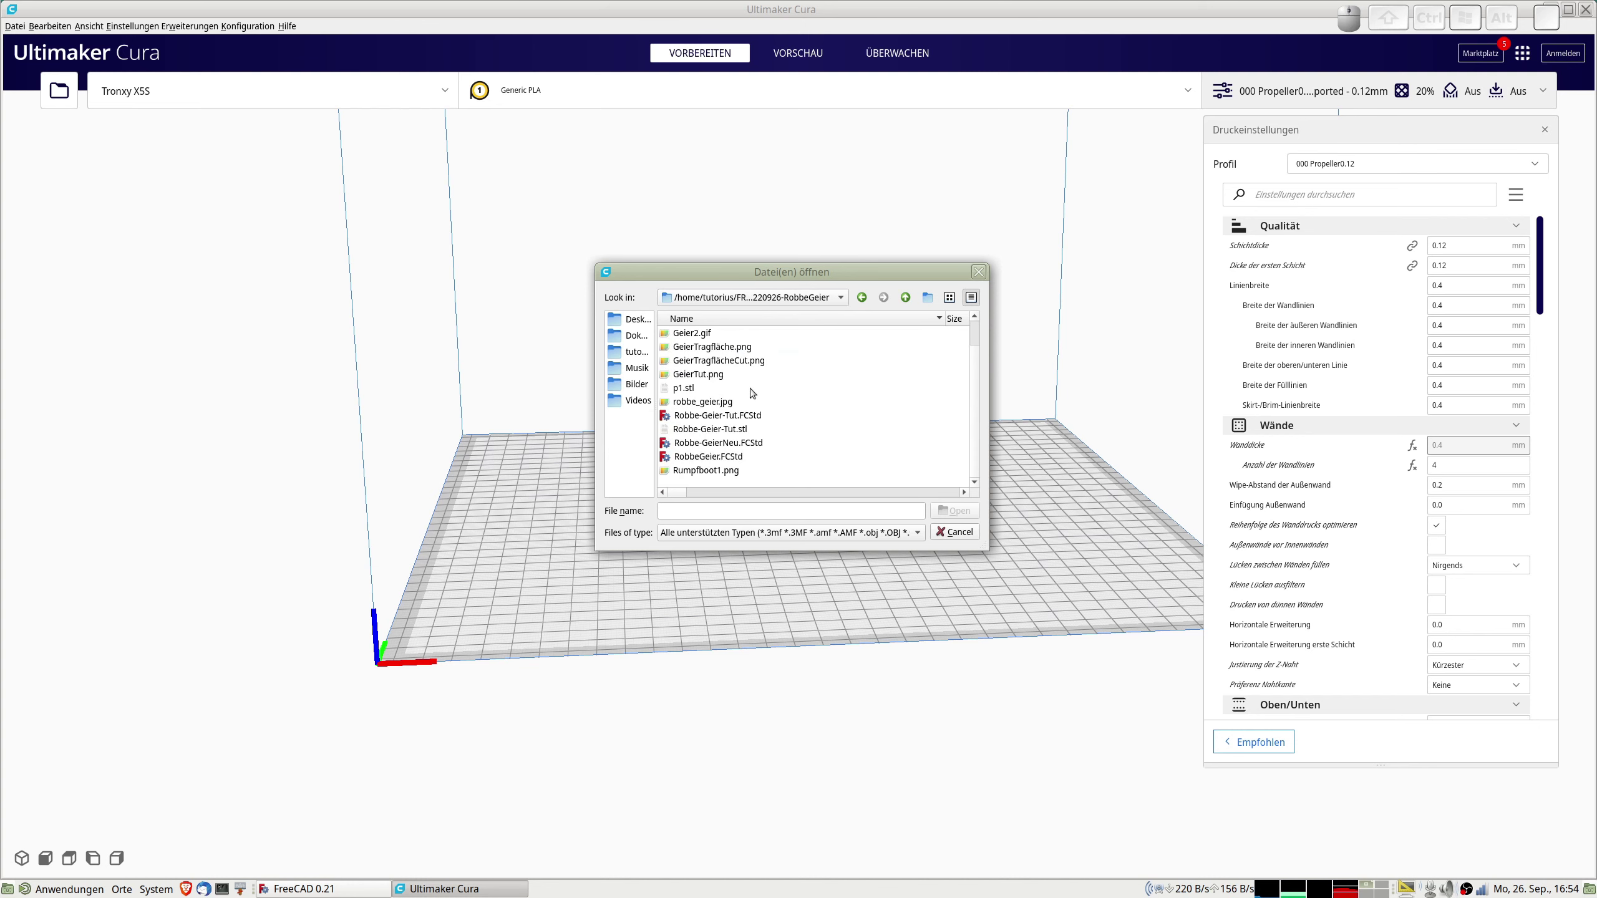
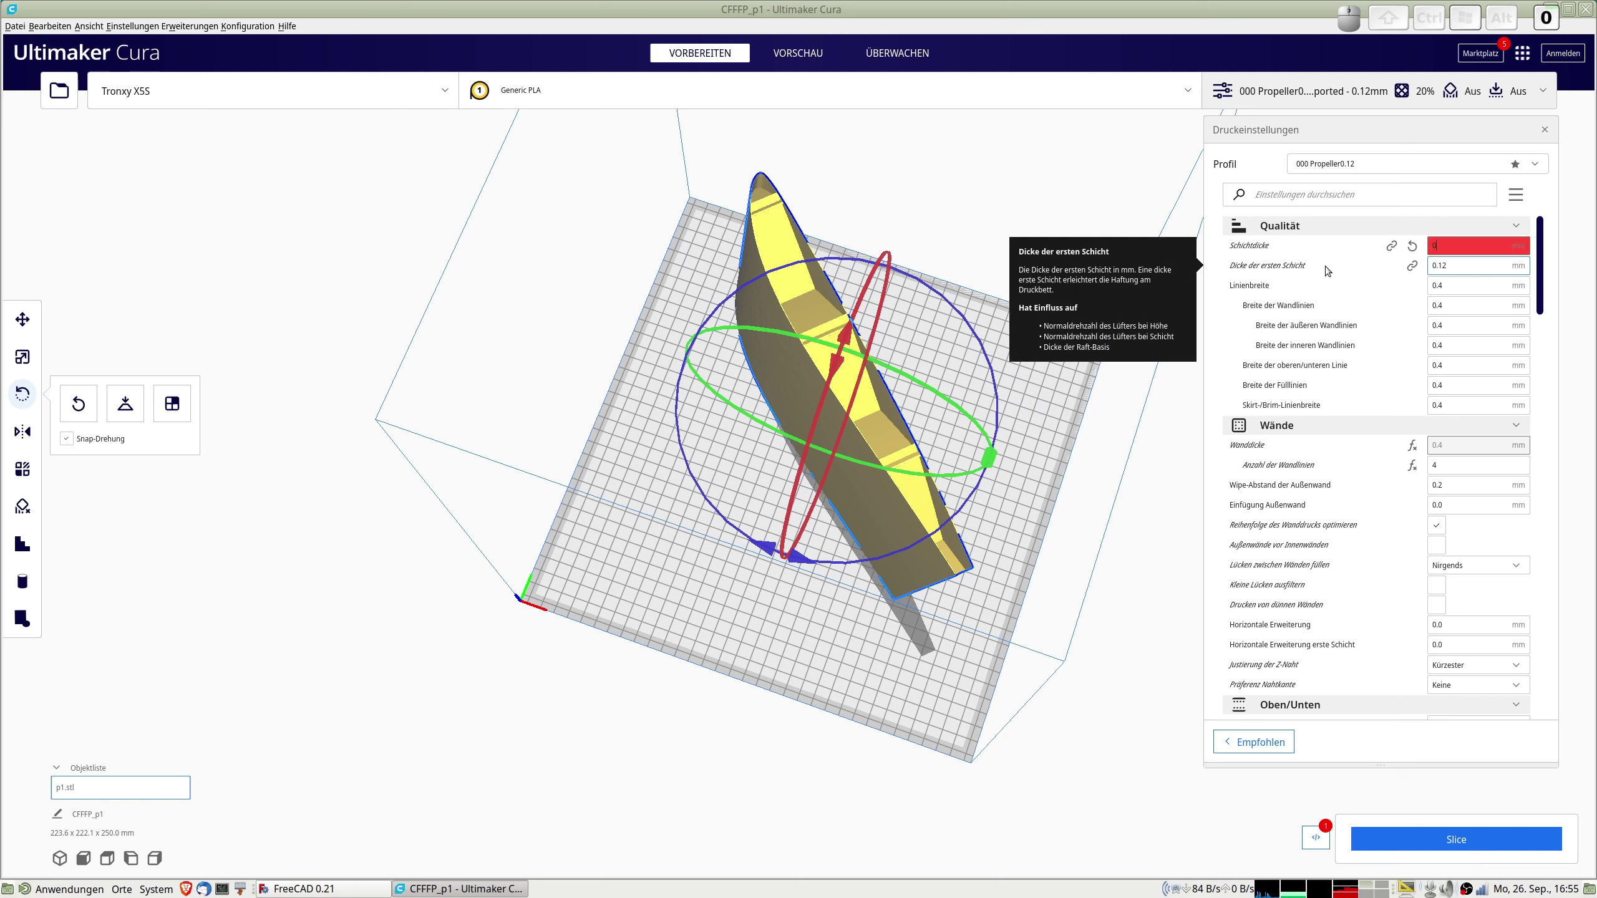
Set the Schichtdicke (layer height) to 0.24 mm.
key(".")
key("KP_2")
key("KP_4")
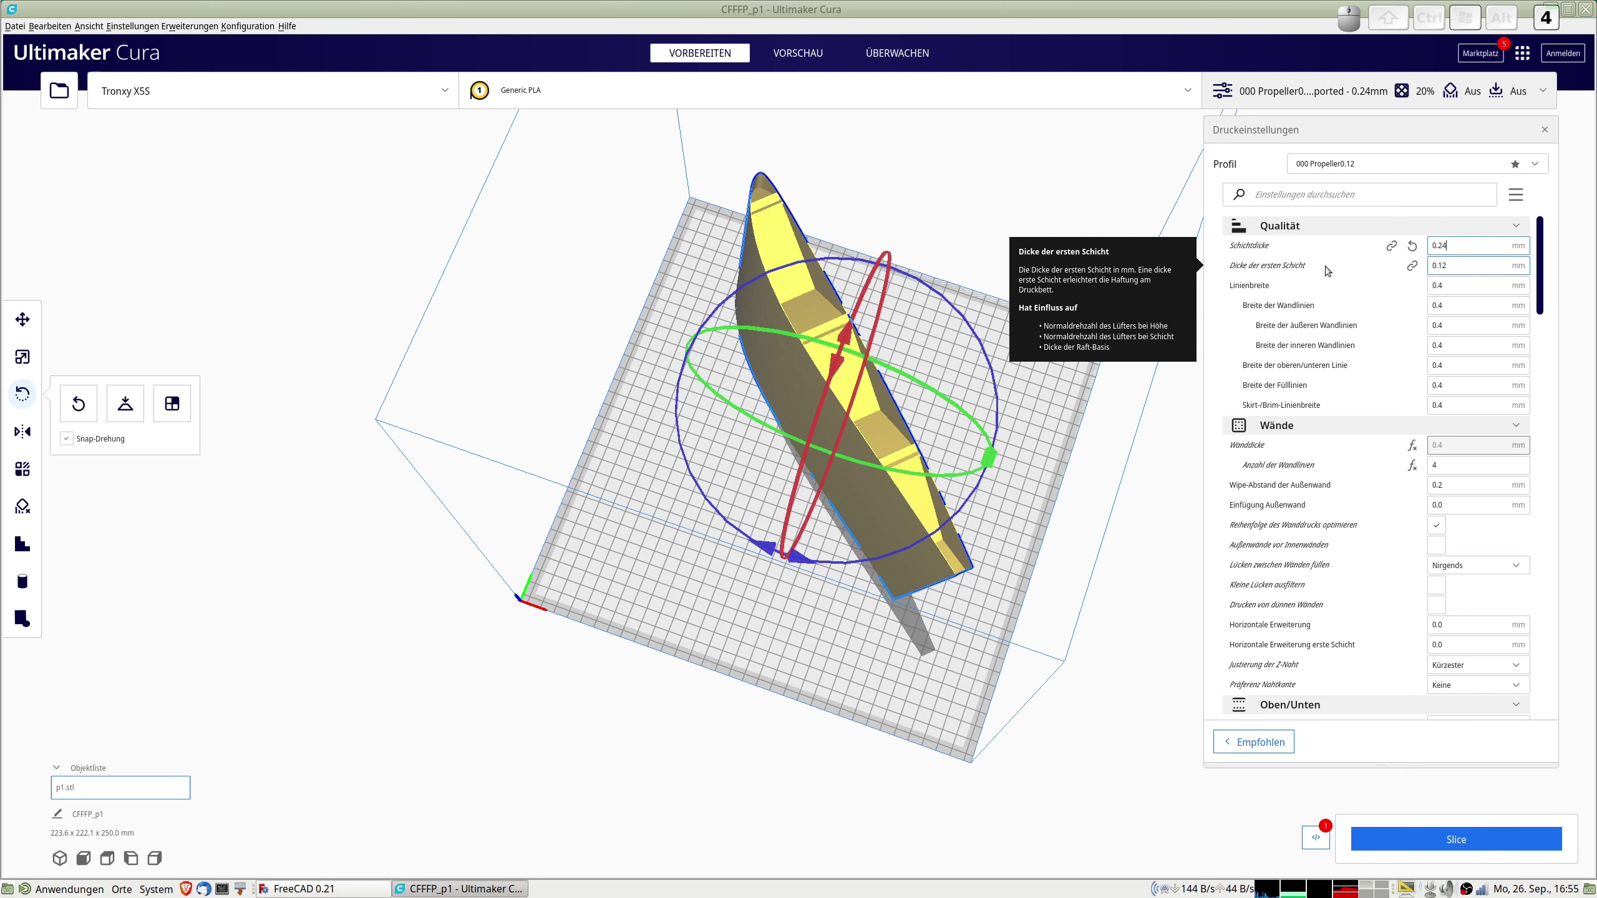
key("Tab")
Reach the Druckplattenhaftungstyp setting and expand its list of adhesion types.
scroll("down", 3)
scroll("down", 3)
scroll("down", 3)
scroll("down", 3)
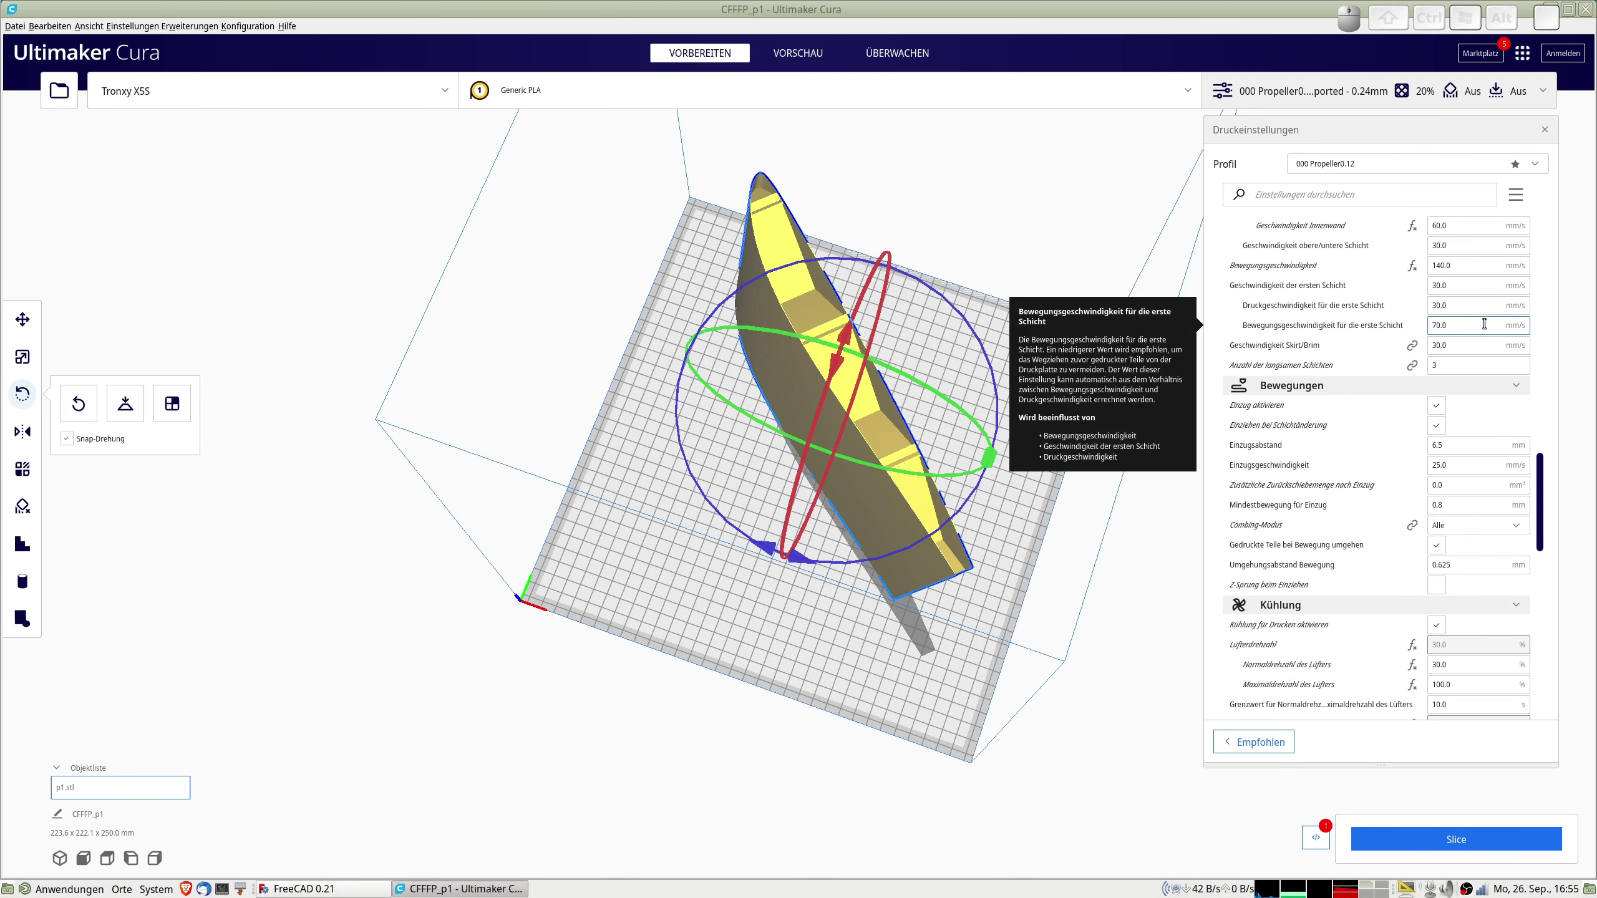
scroll("down", 3)
scroll("down", 3)
left_click(1460, 548)
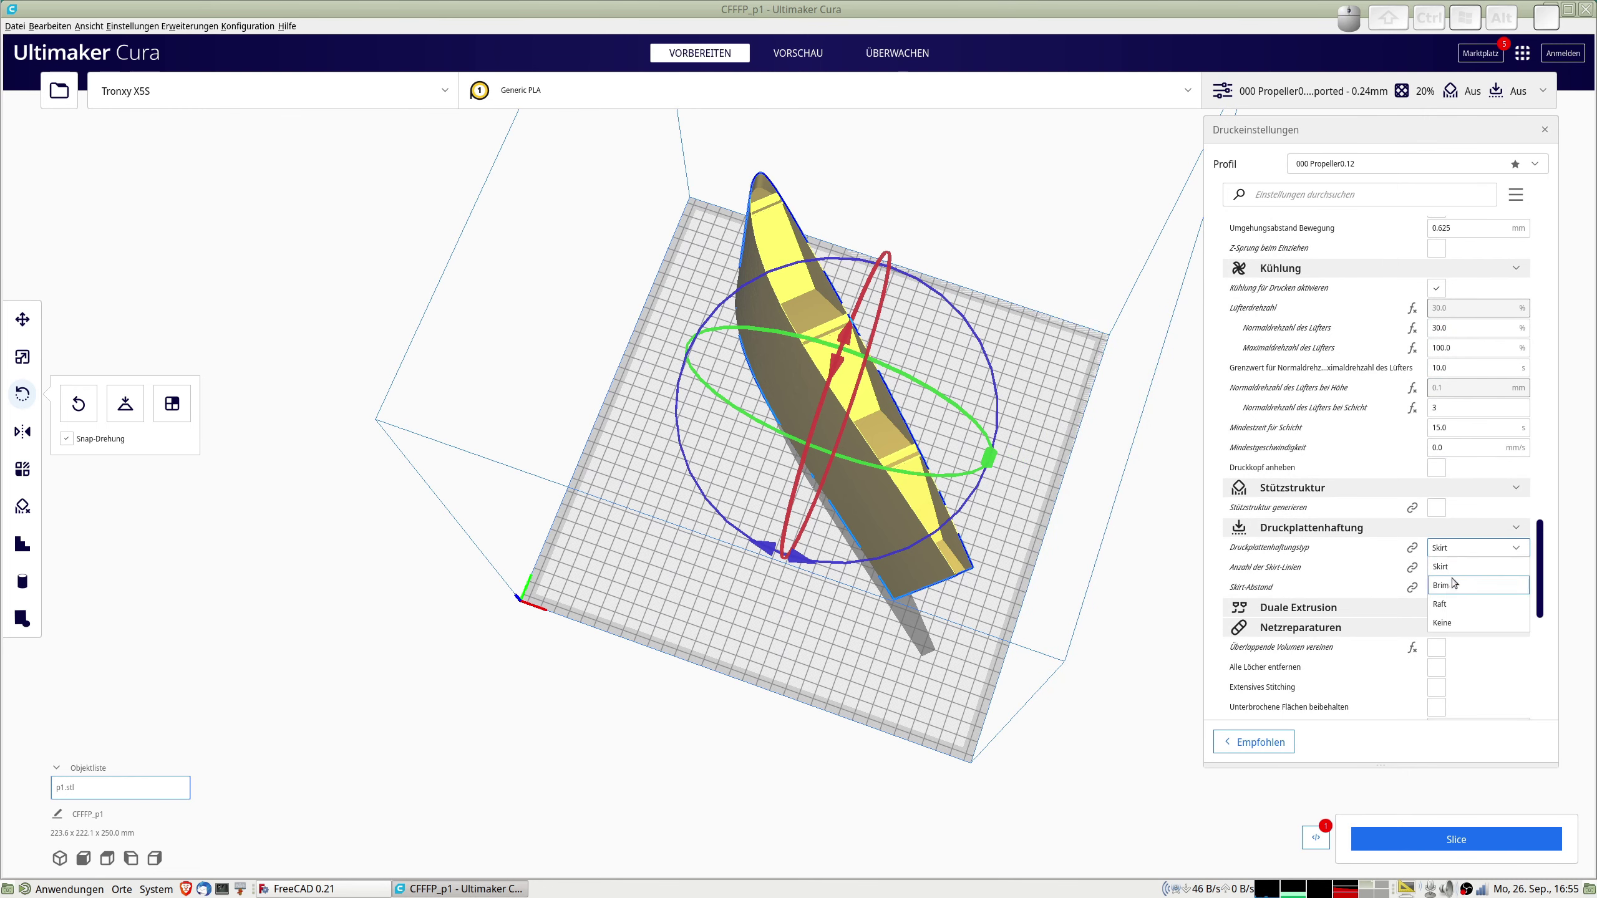
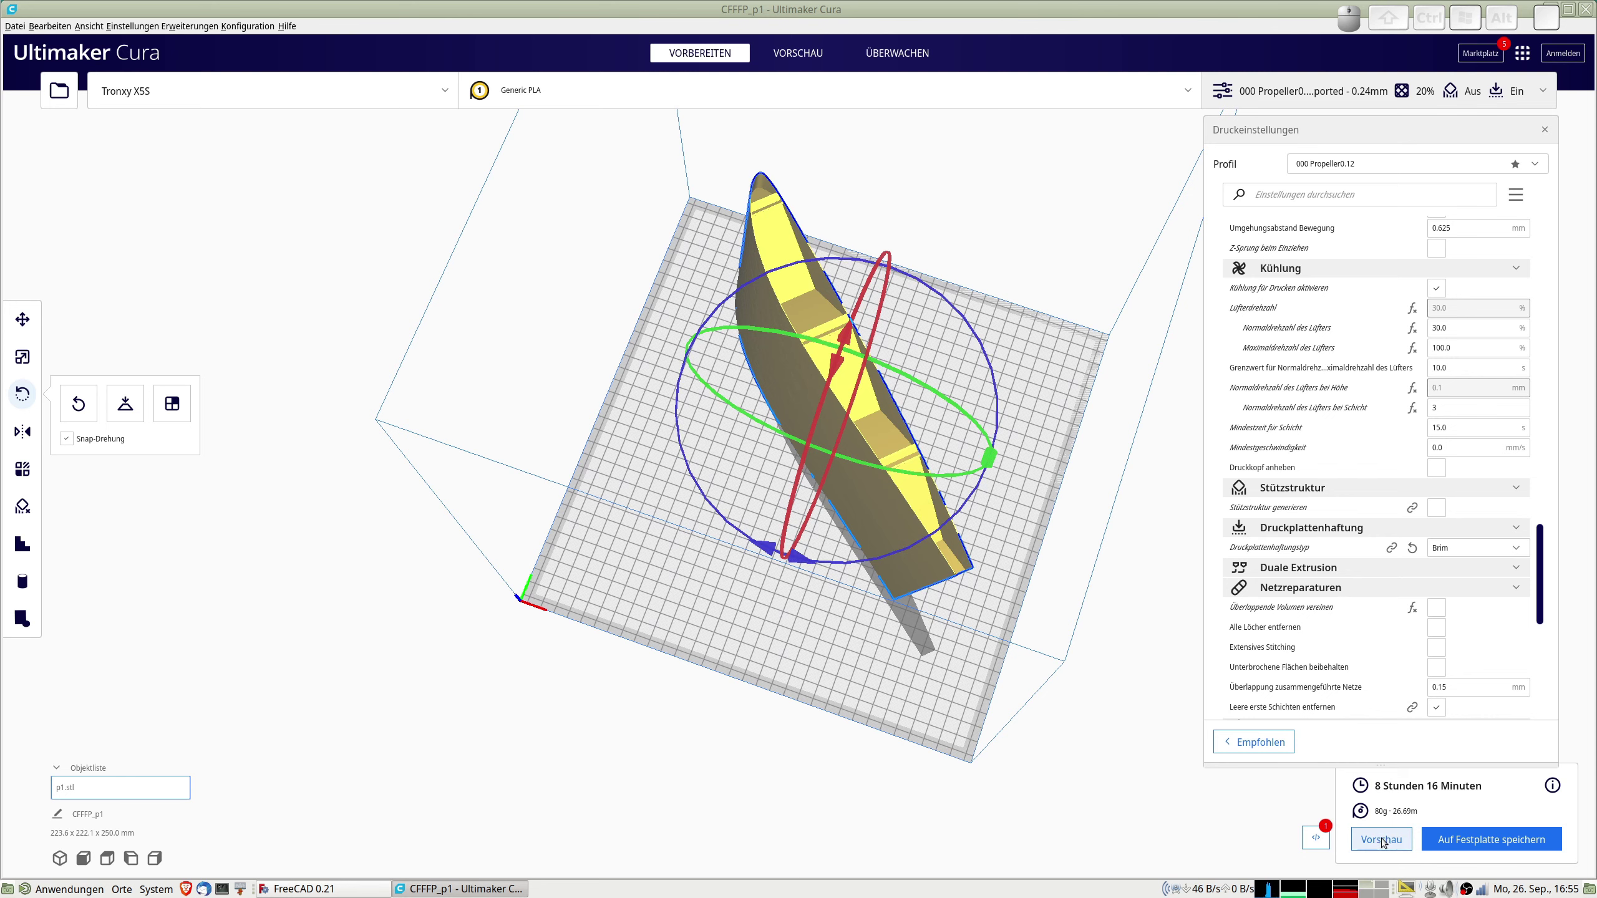
Switch to the Vorschau layer preview of the sliced wing and lower the visible layers.
left_click(1388, 840)
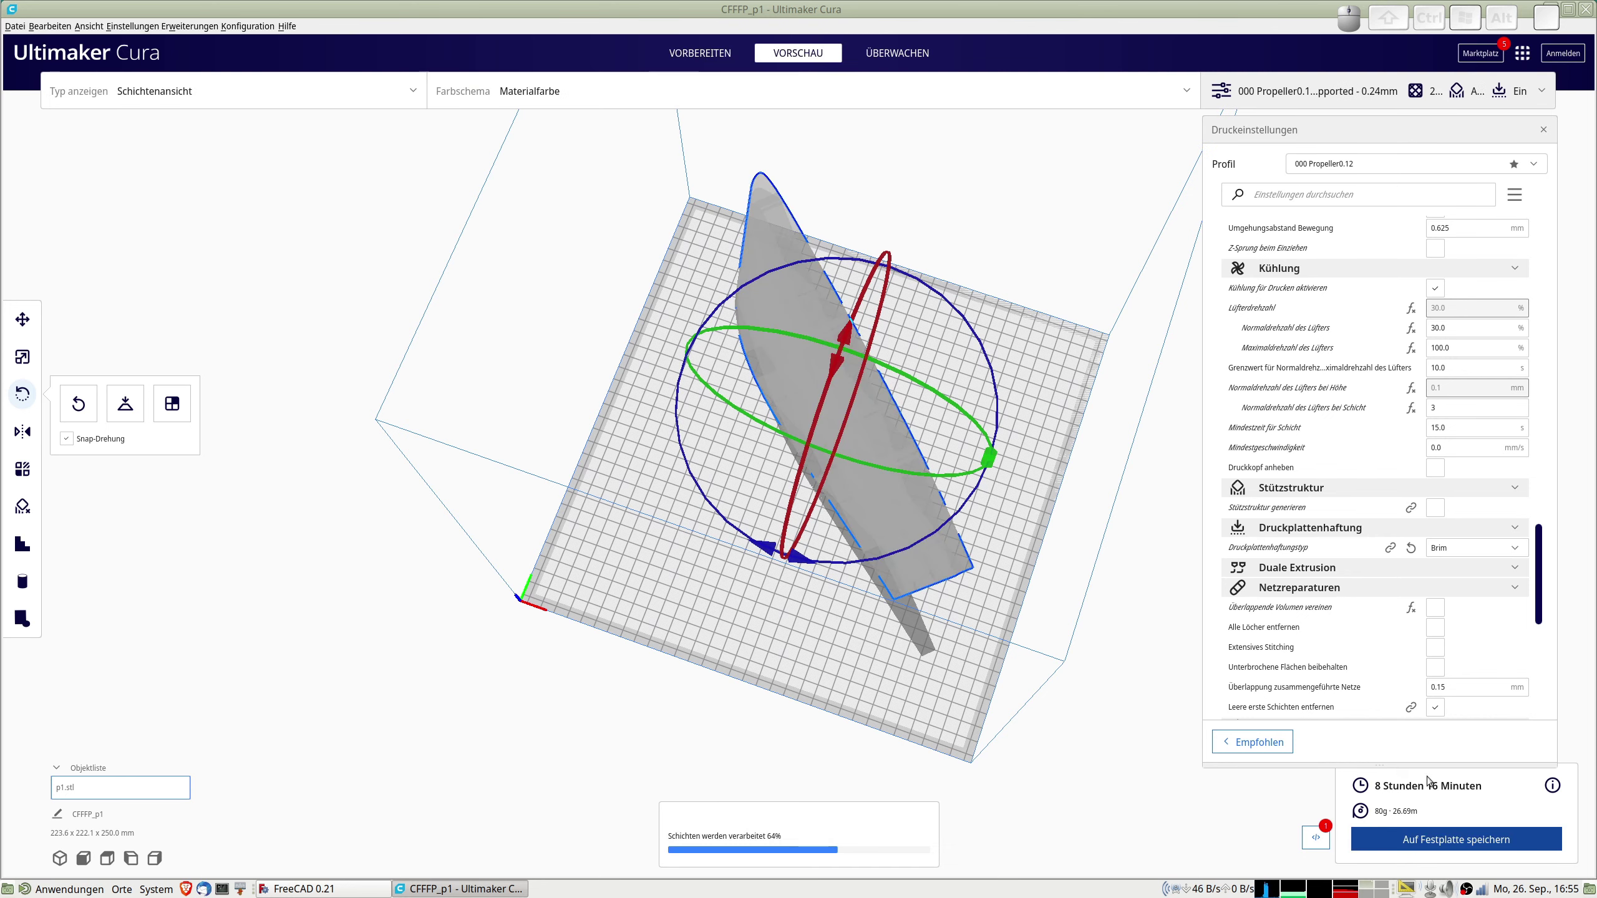
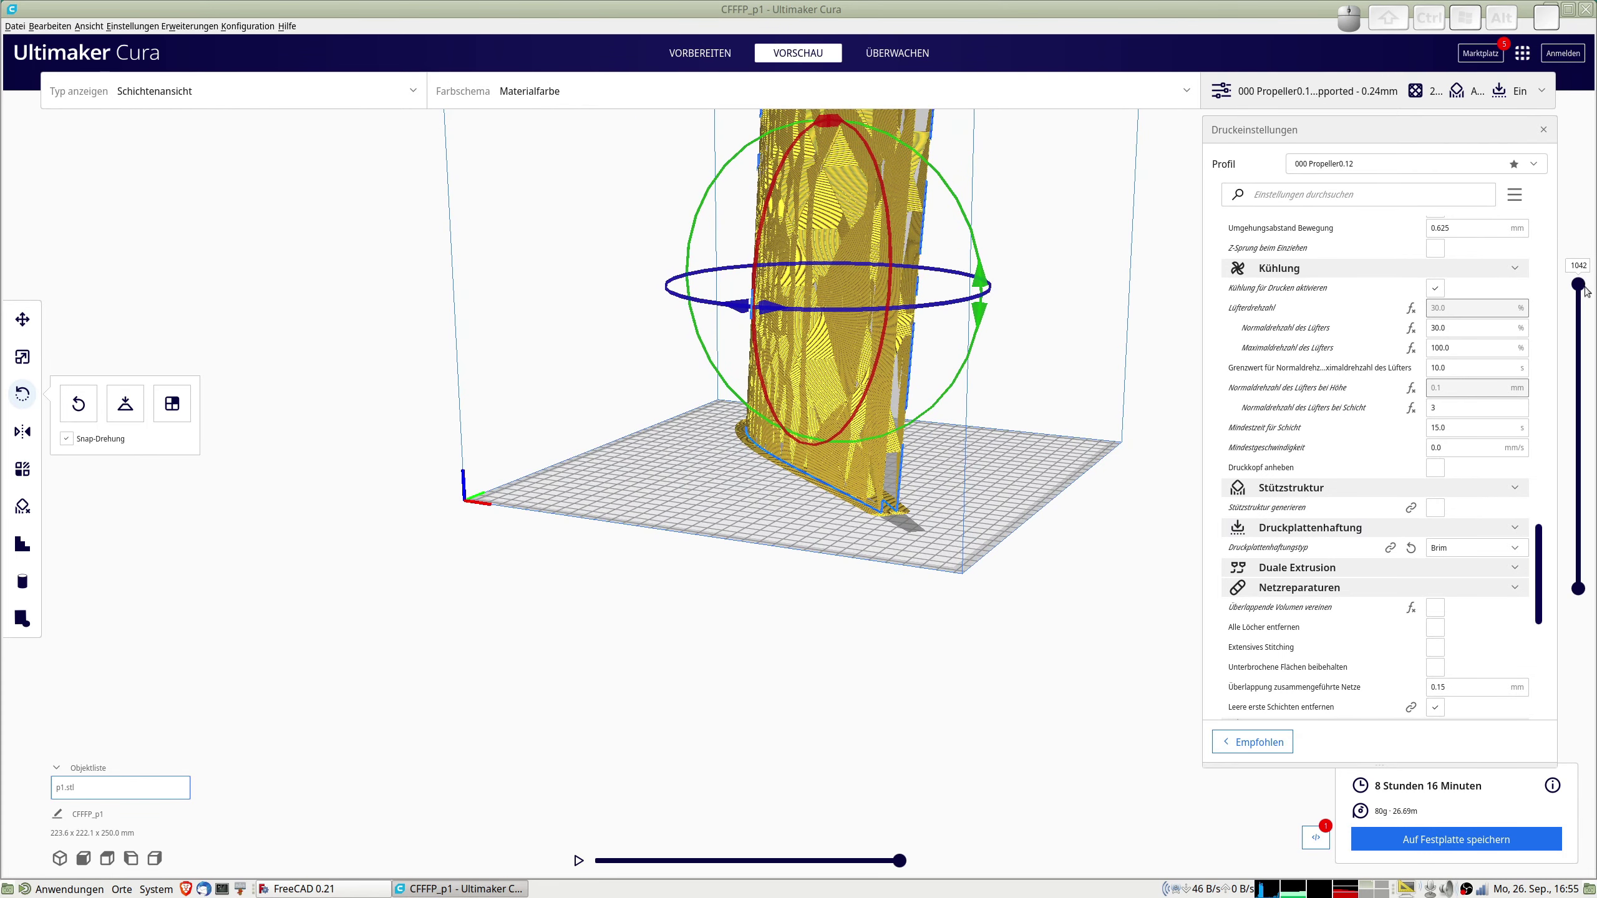
left_click_drag(1587, 283, 949, 549)
left_click_drag(940, 518, 1254, 589)
Orbit the preview and drag the layer slider so only layers up to 571 show.
left_click_drag(1584, 570, 1004, 443)
left_click_drag(985, 430, 1353, 650)
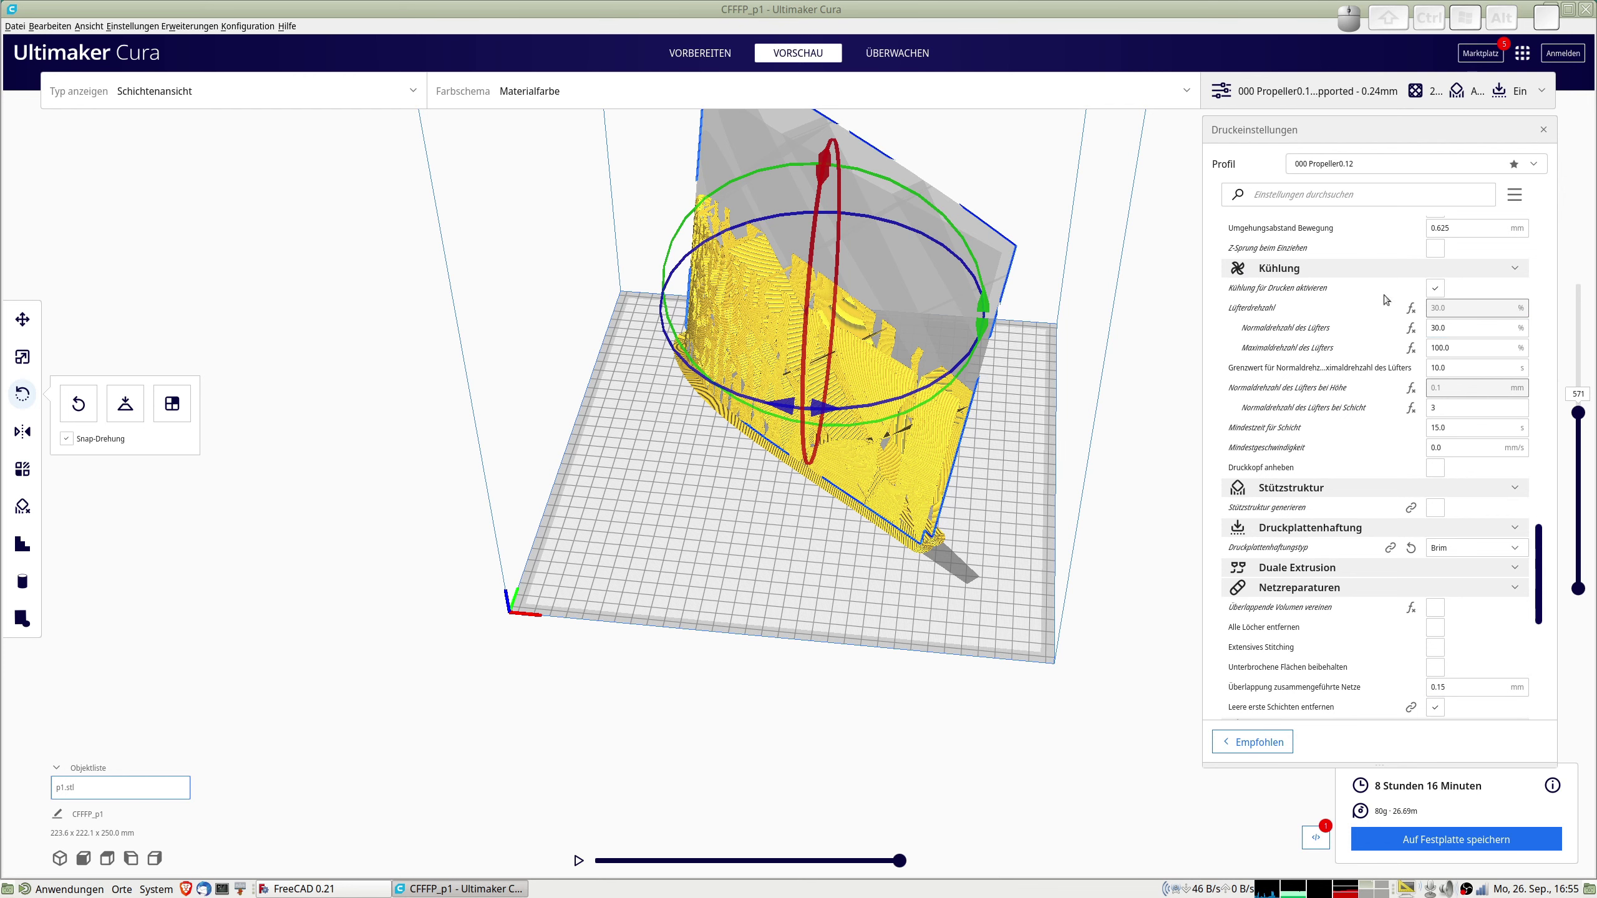
left_click_drag(1545, 547, 1545, 293)
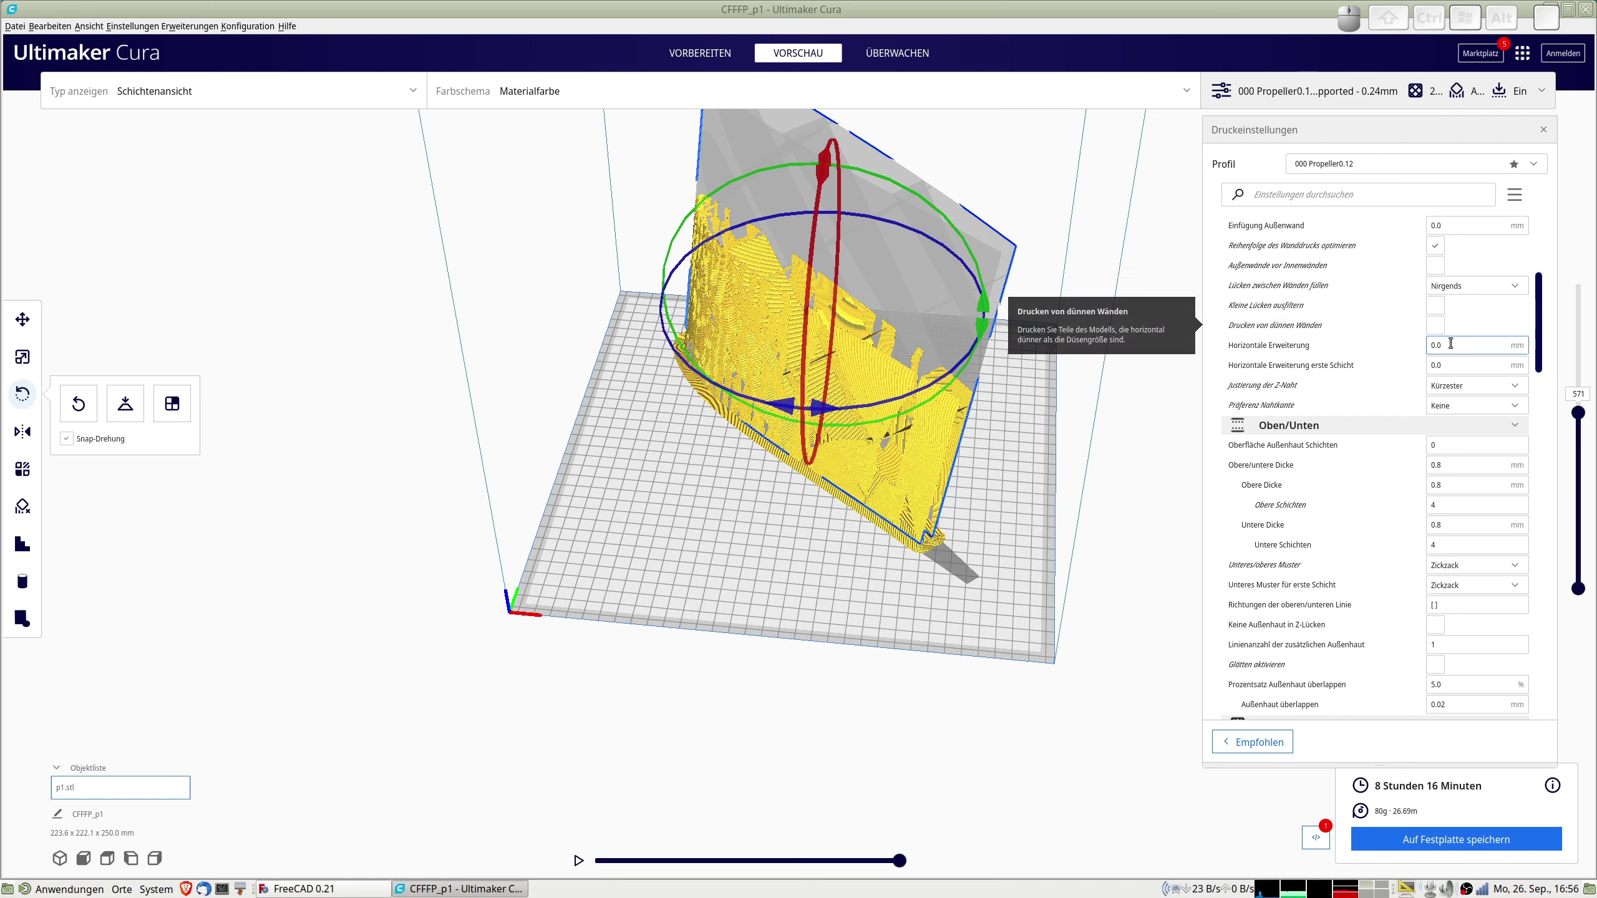
Enable 'Drucken von dünnen Wänden', reslice, and zoom toward the wing base and brim.
left_click(1440, 327)
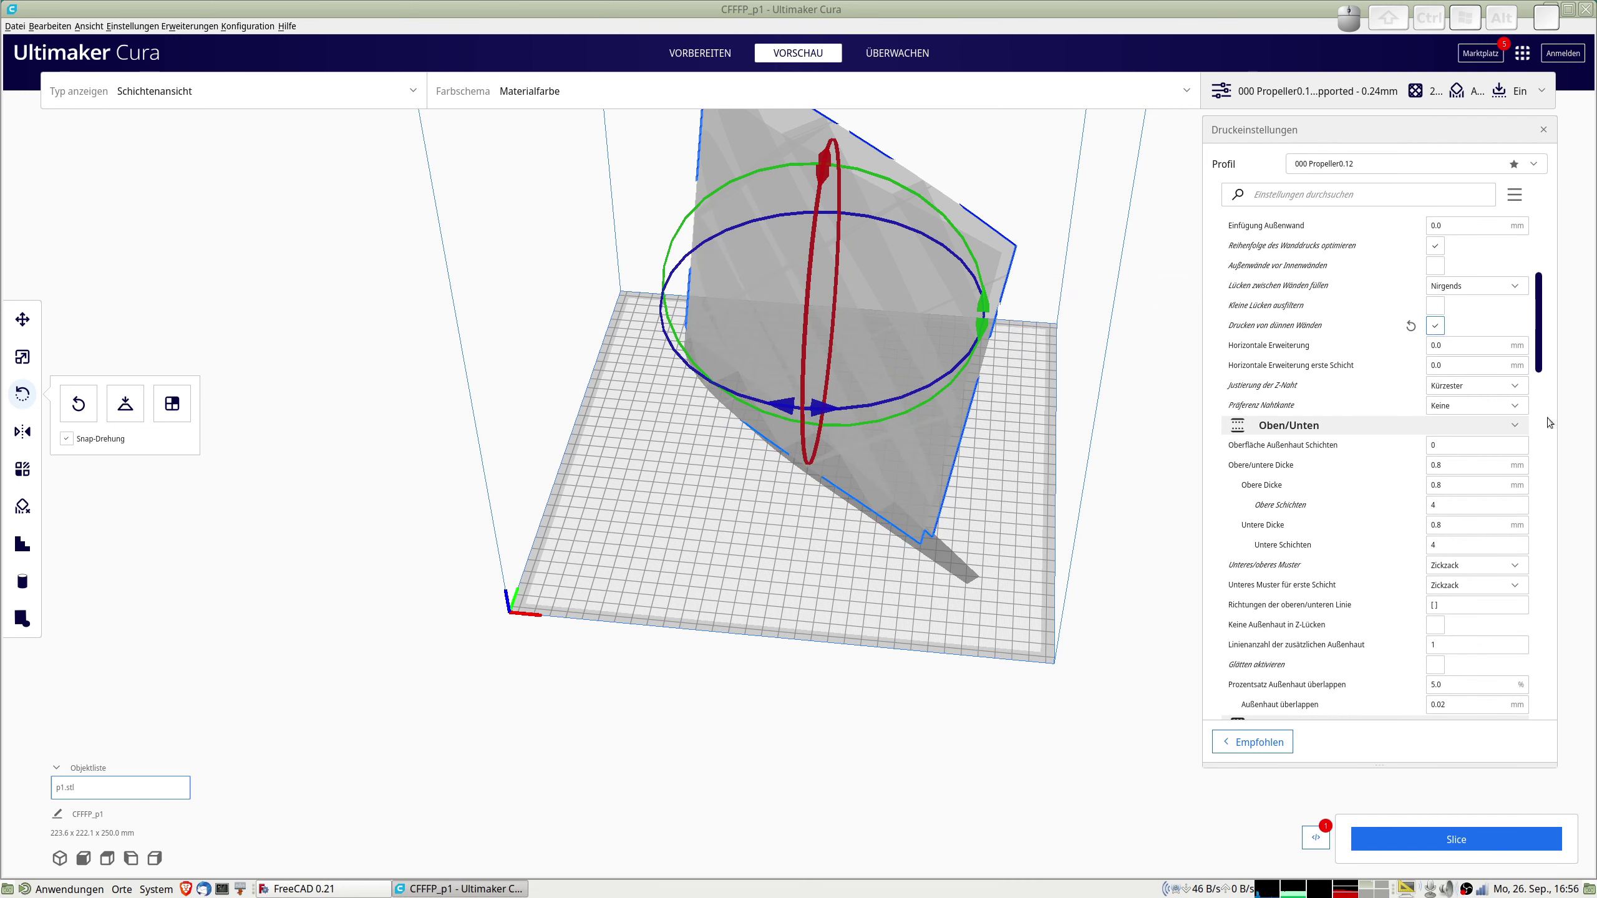
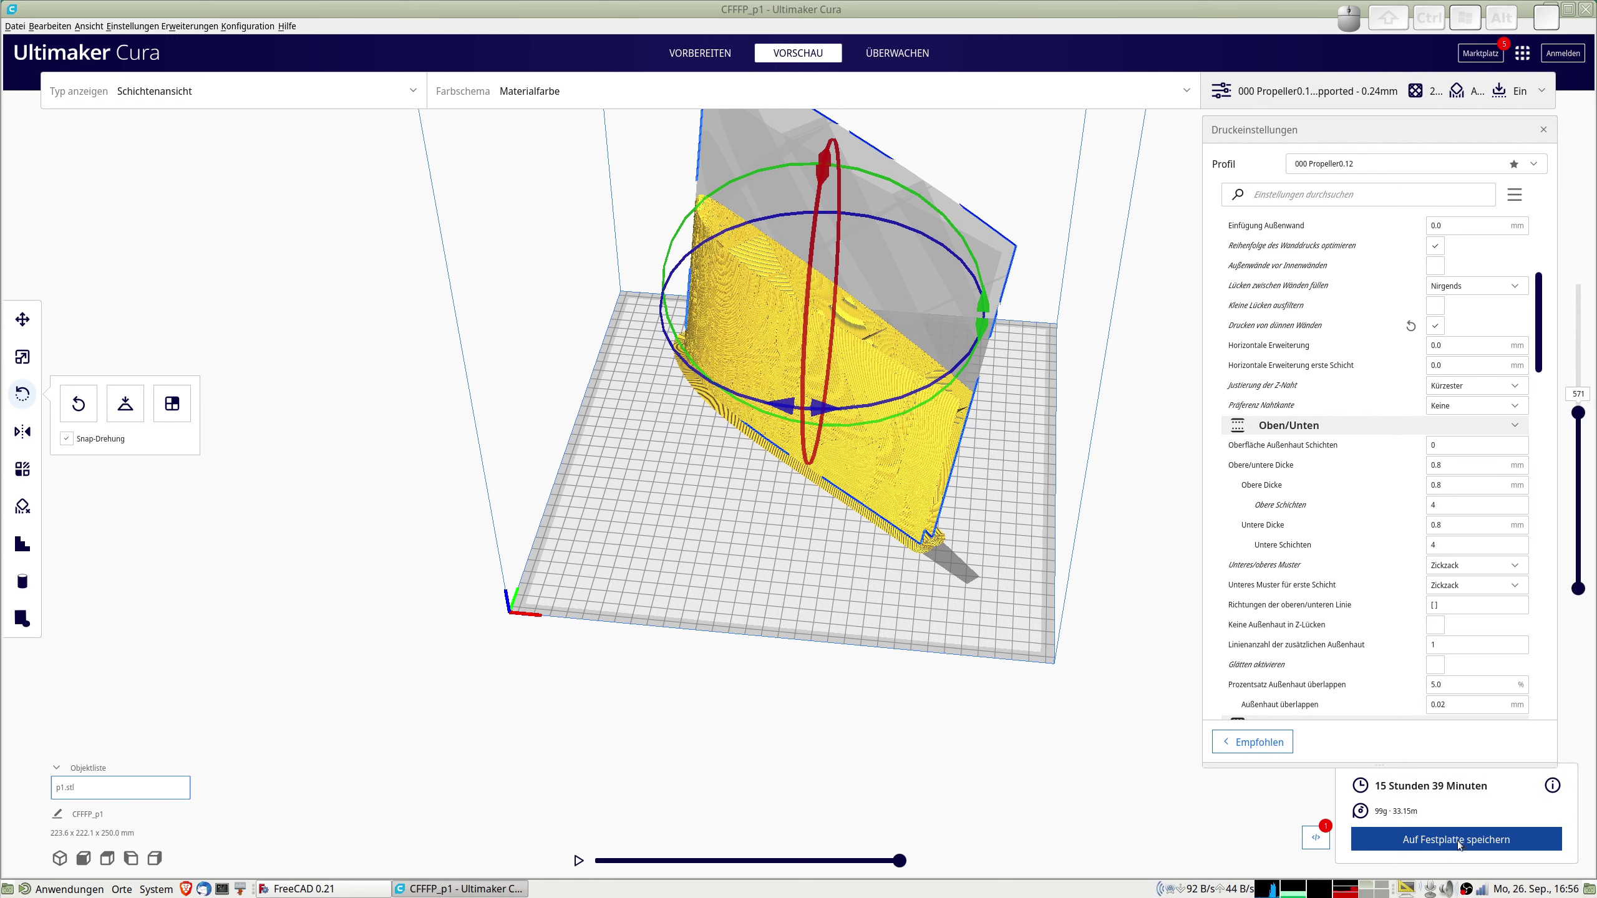
scroll("up", 3)
left_click_drag(863, 416, 923, 475)
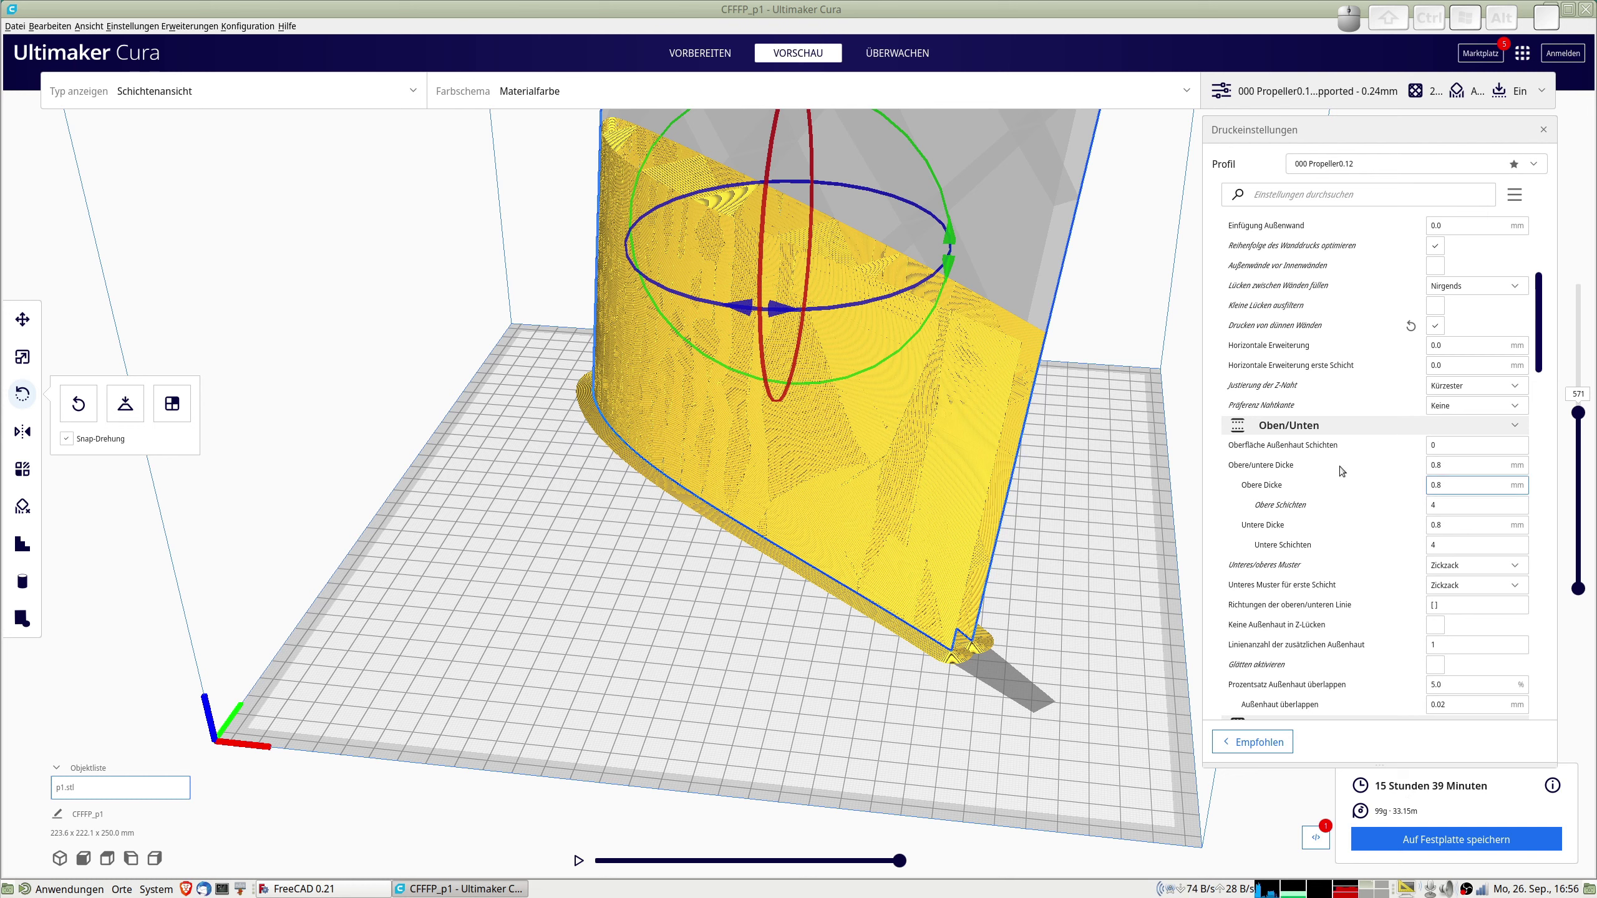
With speeds at 100 mm/s resliced, orbit the preview to inspect the brim along the base.
scroll("up", 3)
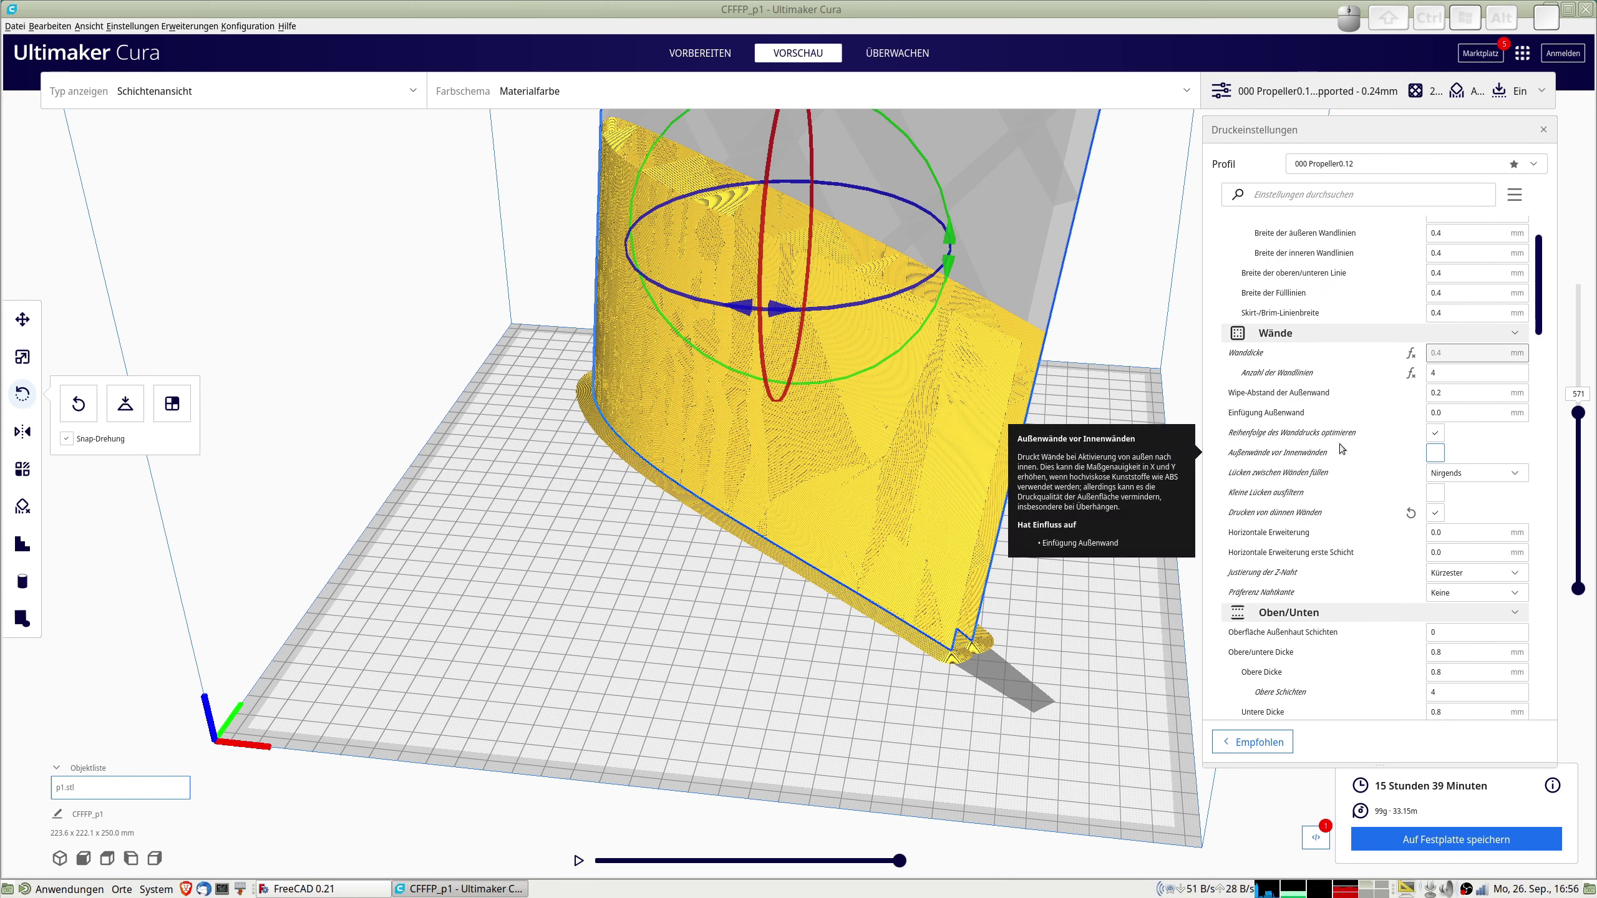
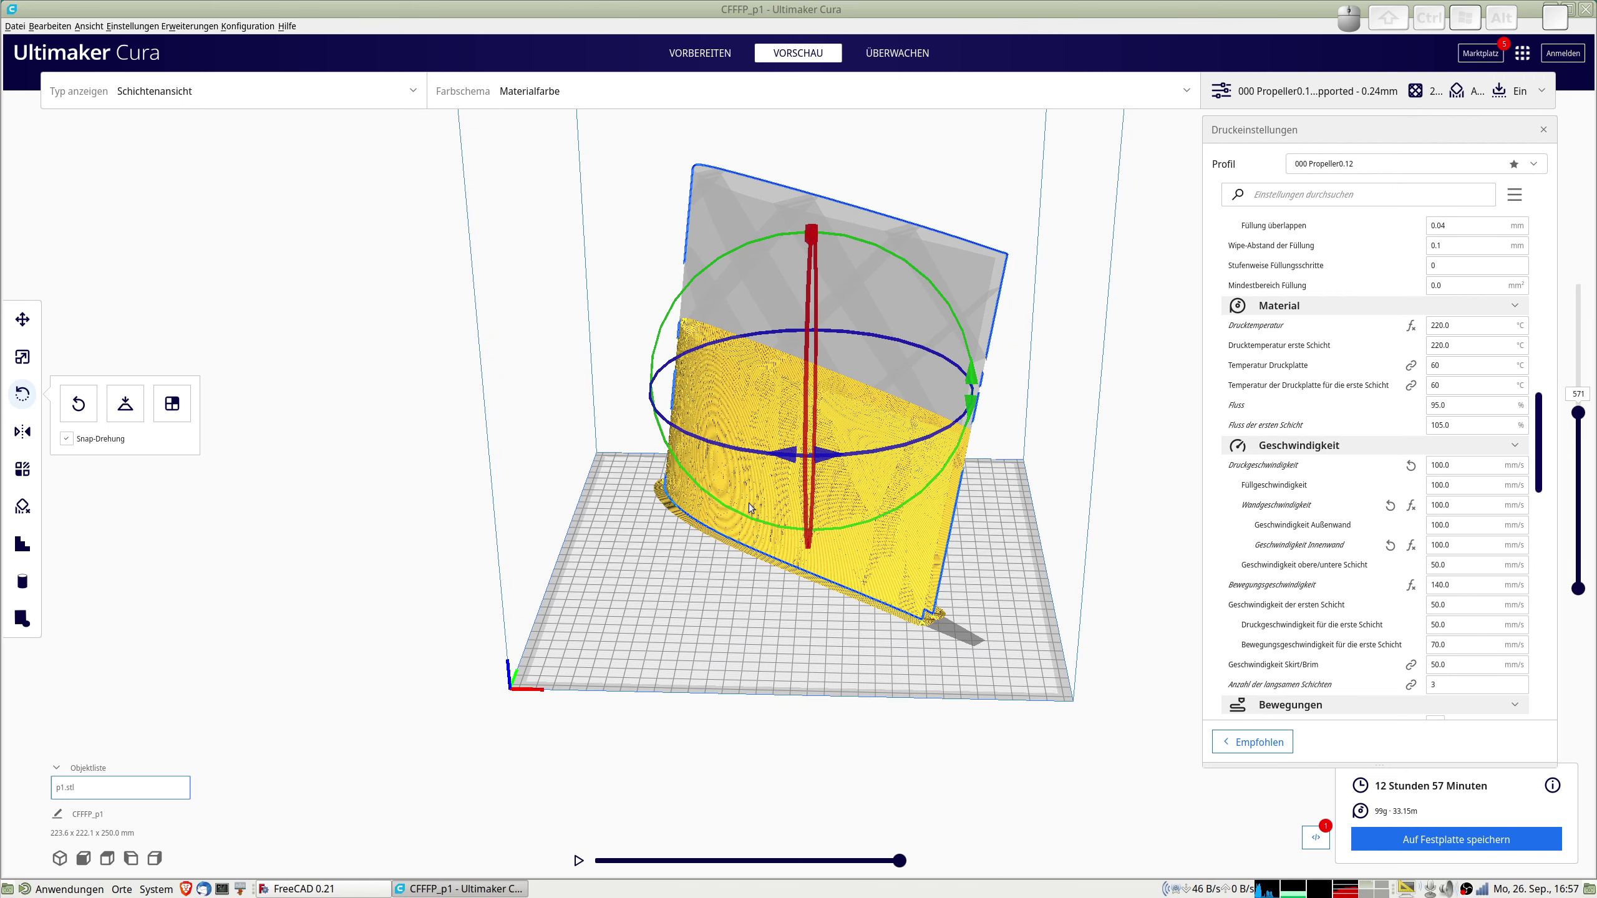
left_click_drag(735, 529, 710, 488)
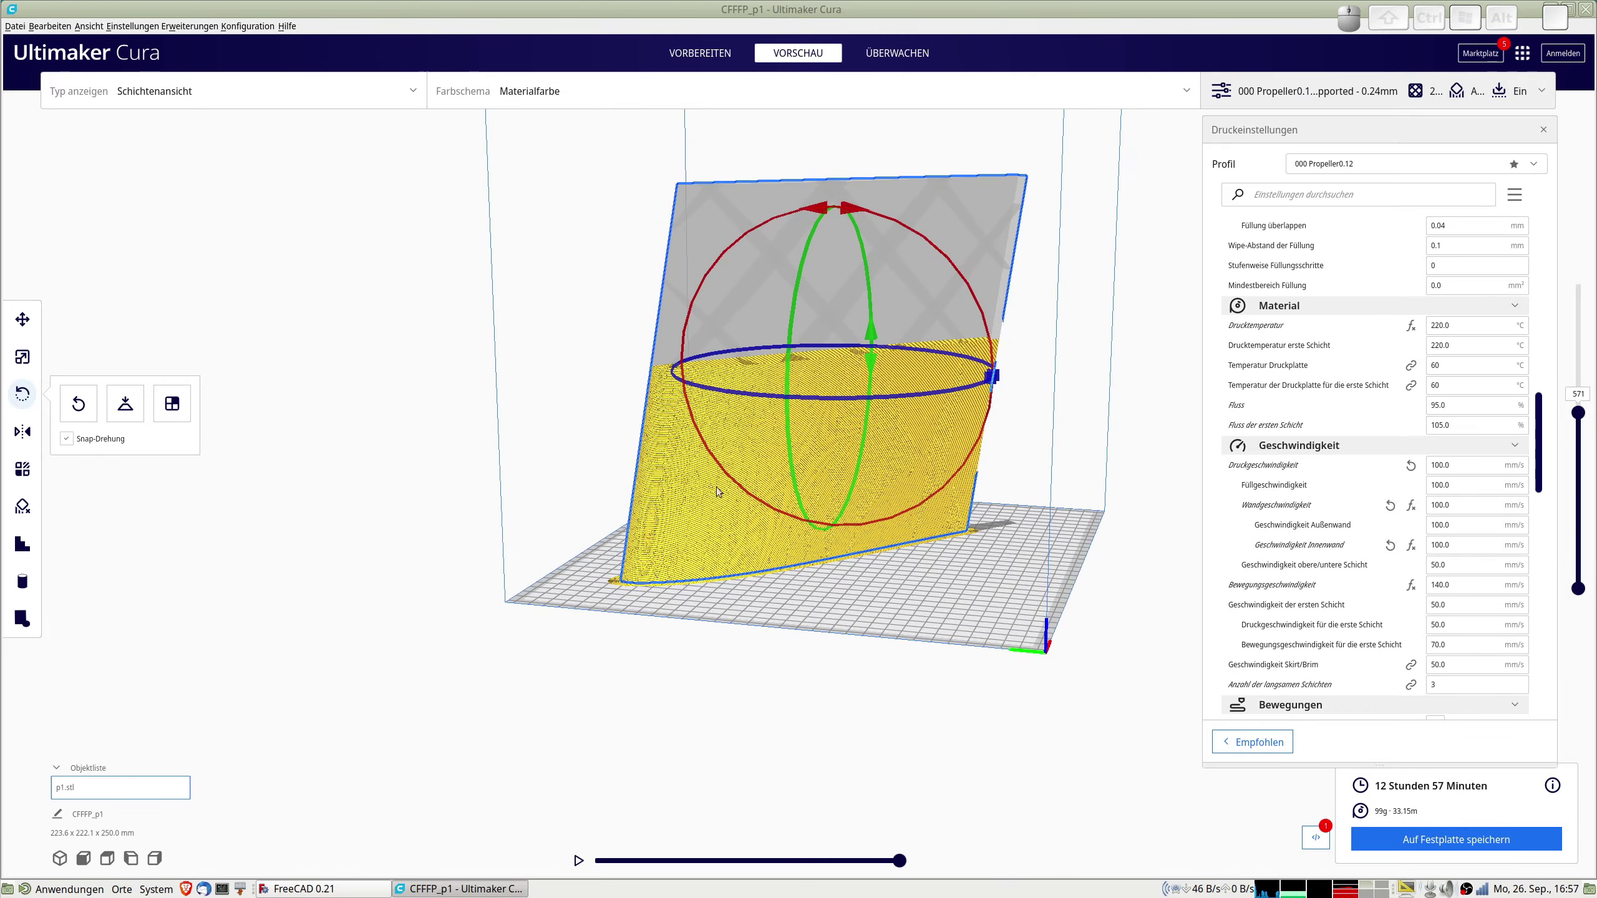
left_click_drag(701, 446, 514, 547)
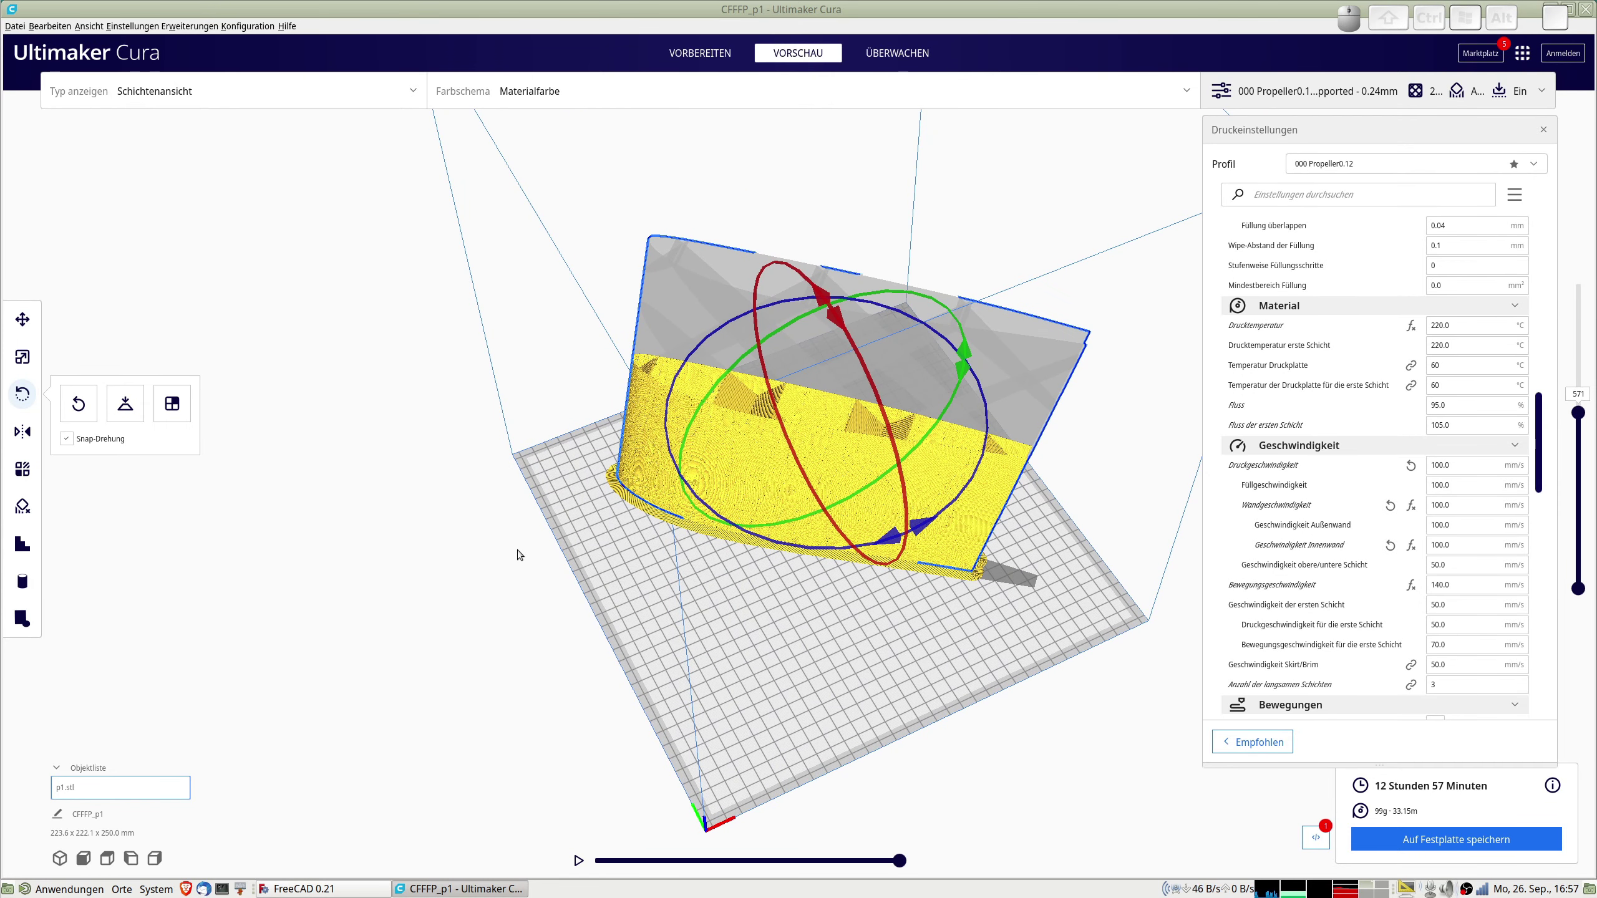
key("super+2")
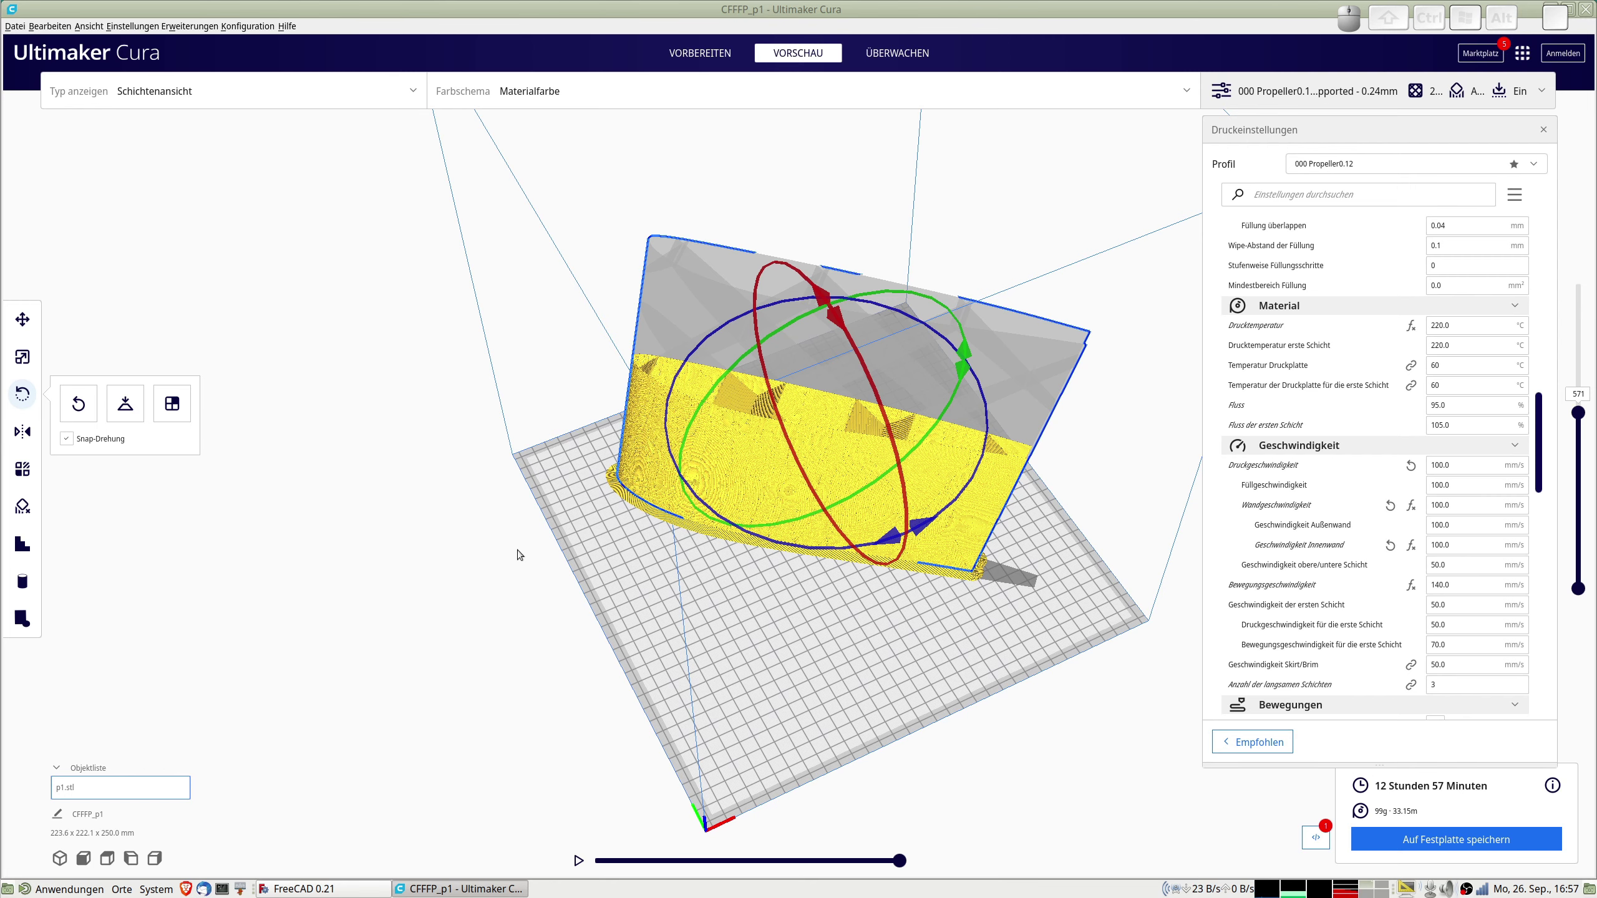
key("super+3")
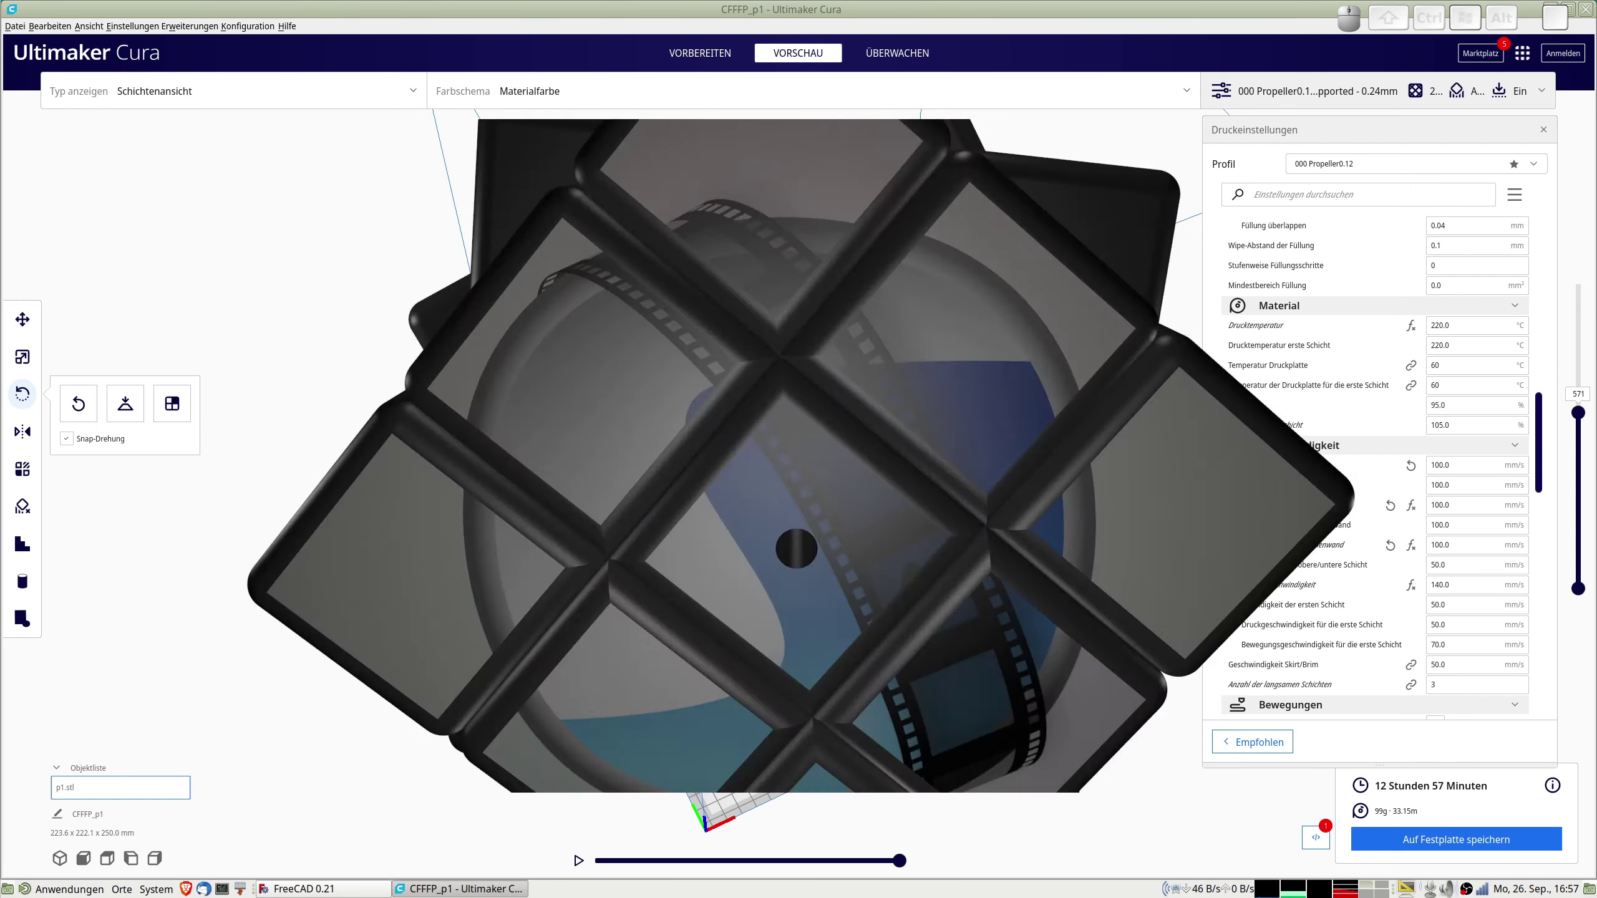